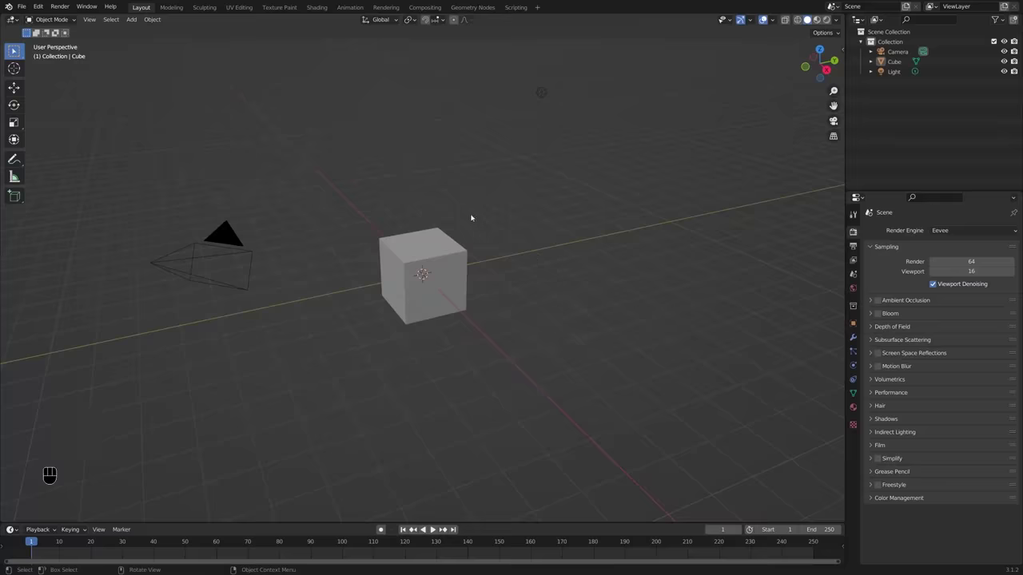
Step: Select every object and delete the default cube, camera and light
drag(491, 233, 520, 240)
drag(528, 208, 526, 225)
key(a)
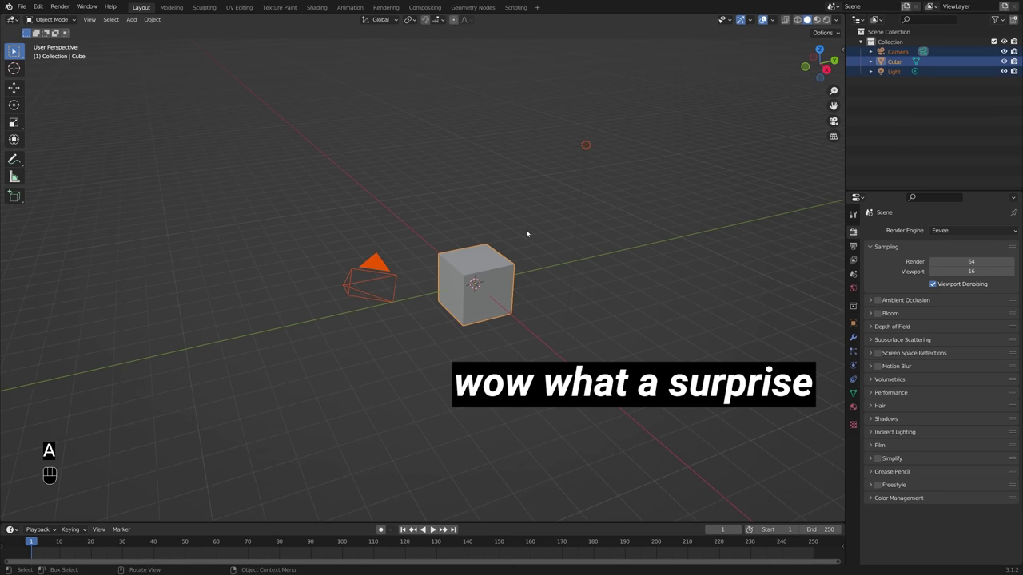
key(x)
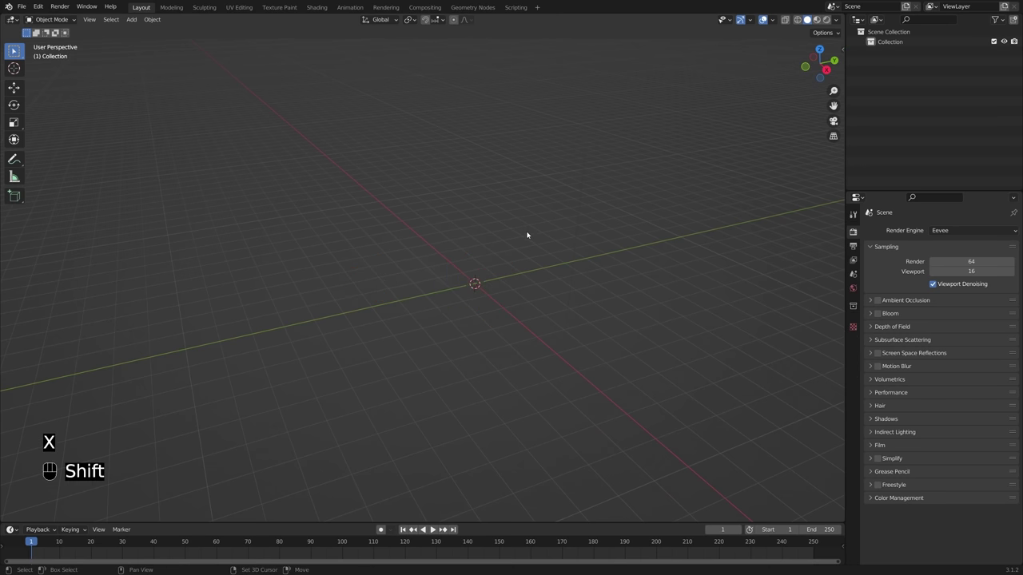
middle_click(503, 282)
Step: Add a mesh circle at the origin and enter Edit Mode on it
key(shift+a)
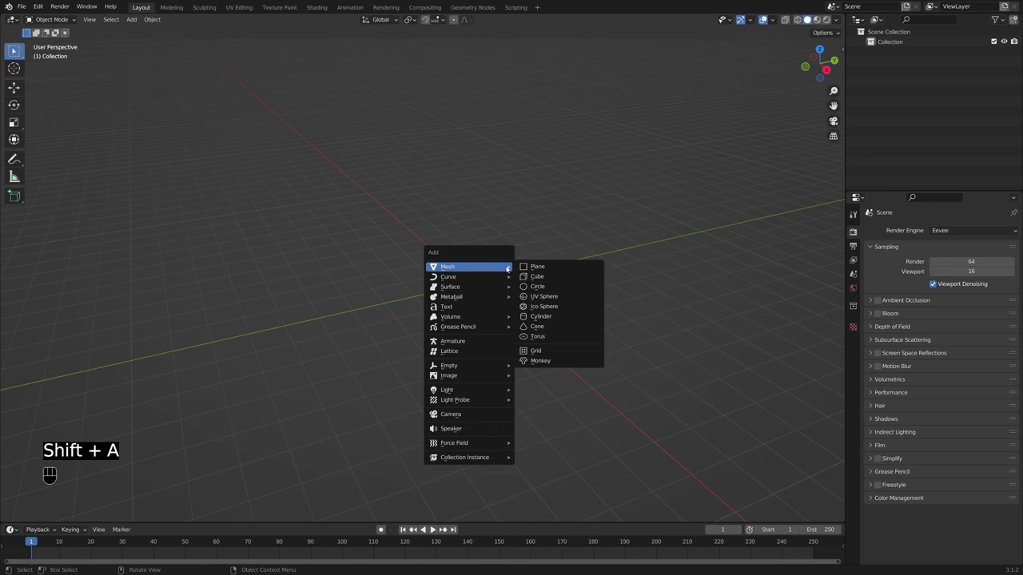
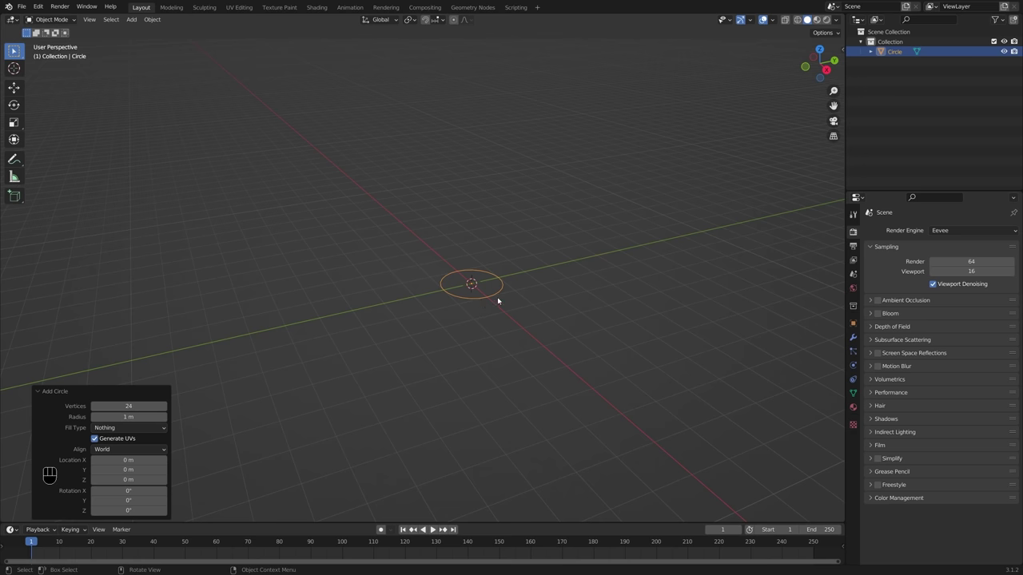
drag(512, 306, 535, 302)
key(Tab)
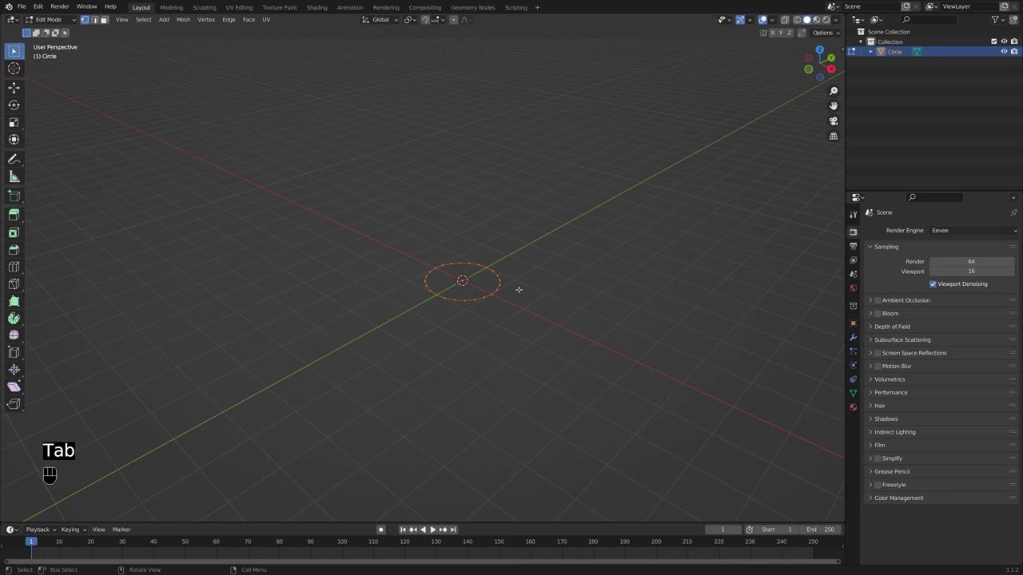
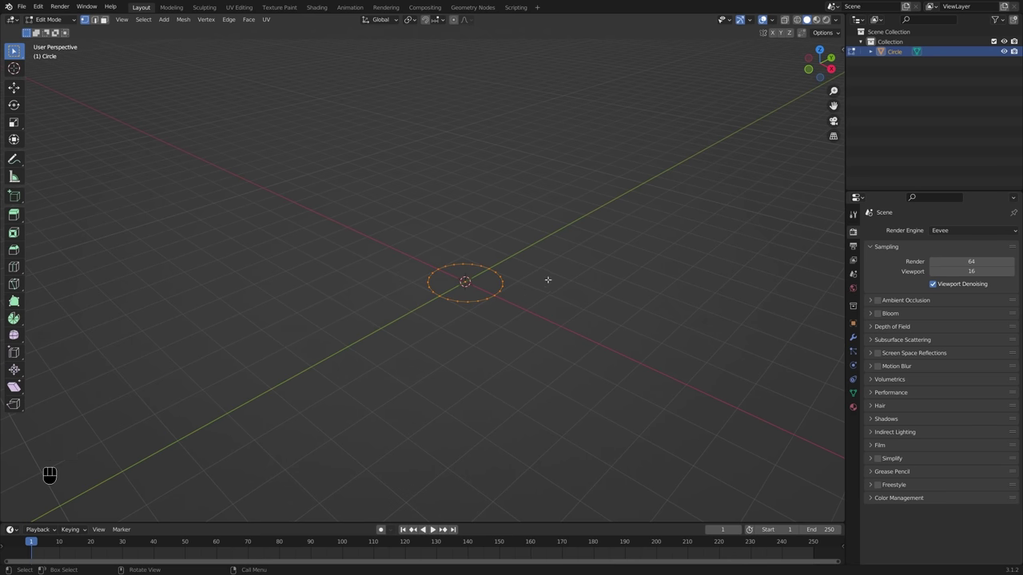
Step: Rotate the circle's vertices 90 degrees about the Y axis so it stands upright
key(r)
key(y)
key(KP_9)
key(KP_0)
key(KP_Enter)
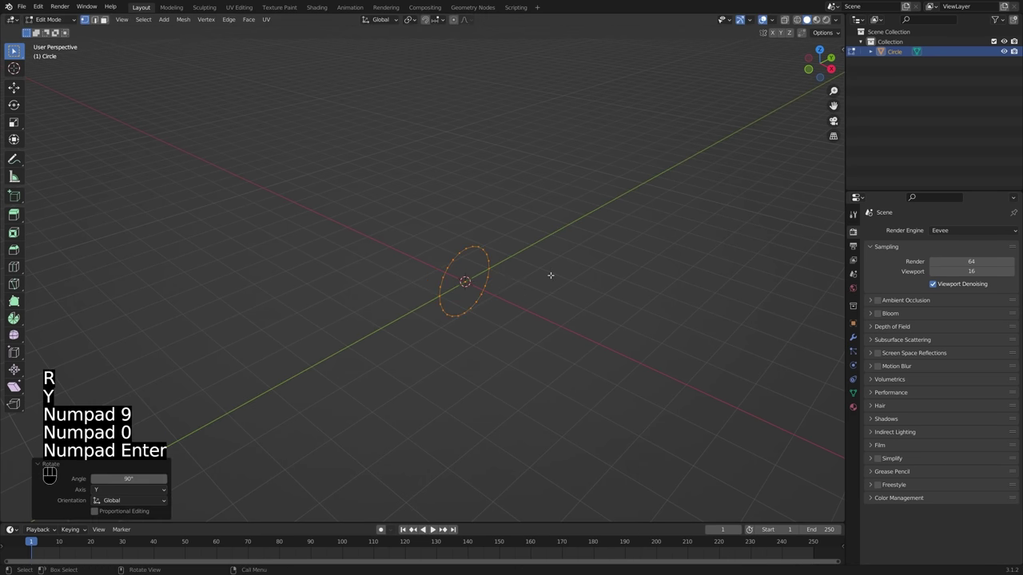
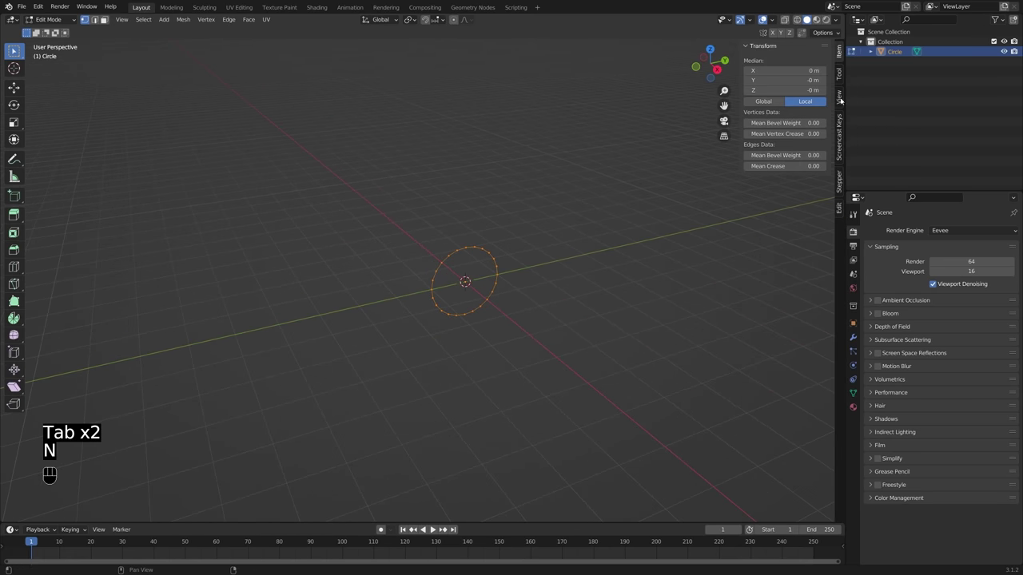
Step: Return to Object Mode and view the upright circle from another side
key(Tab)
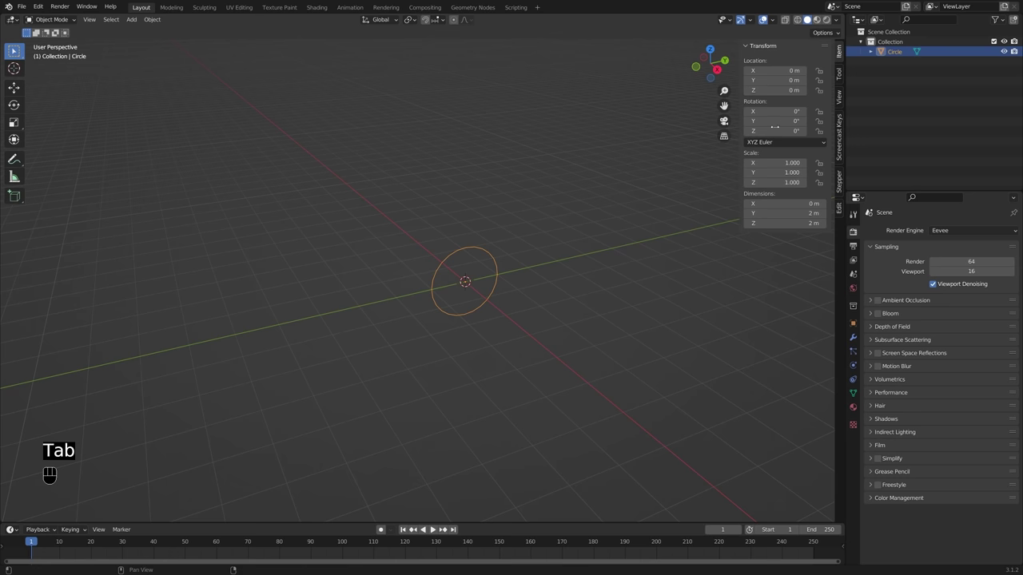
middle_click(559, 262)
drag(527, 276, 564, 269)
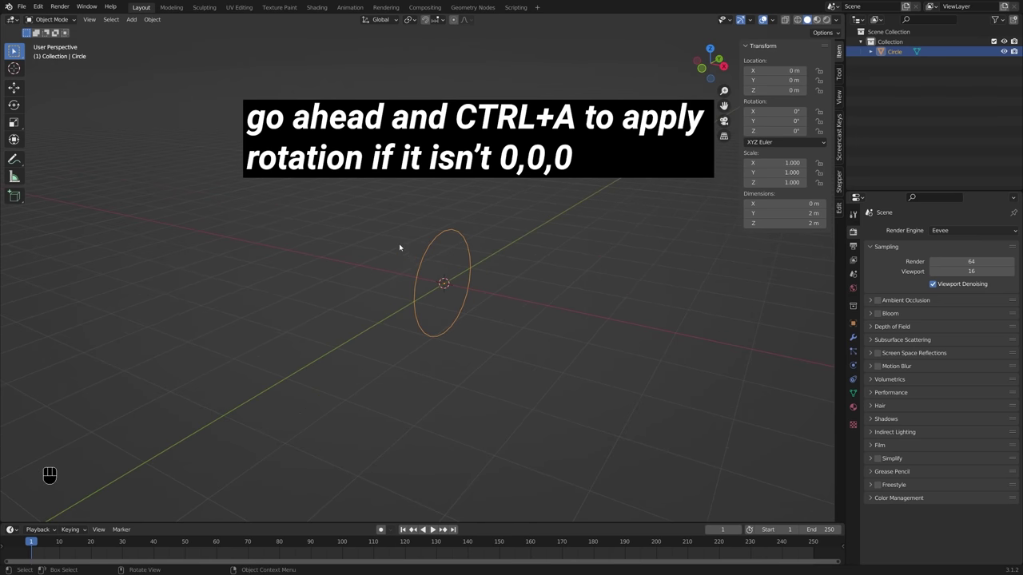
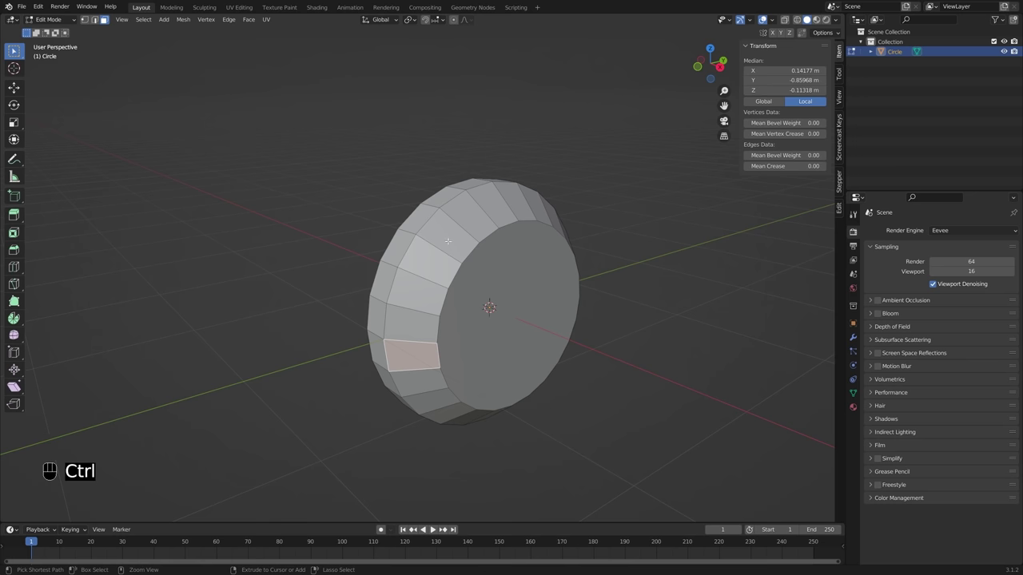
Step: Undo the last edit on the disc
key(ctrl+z)
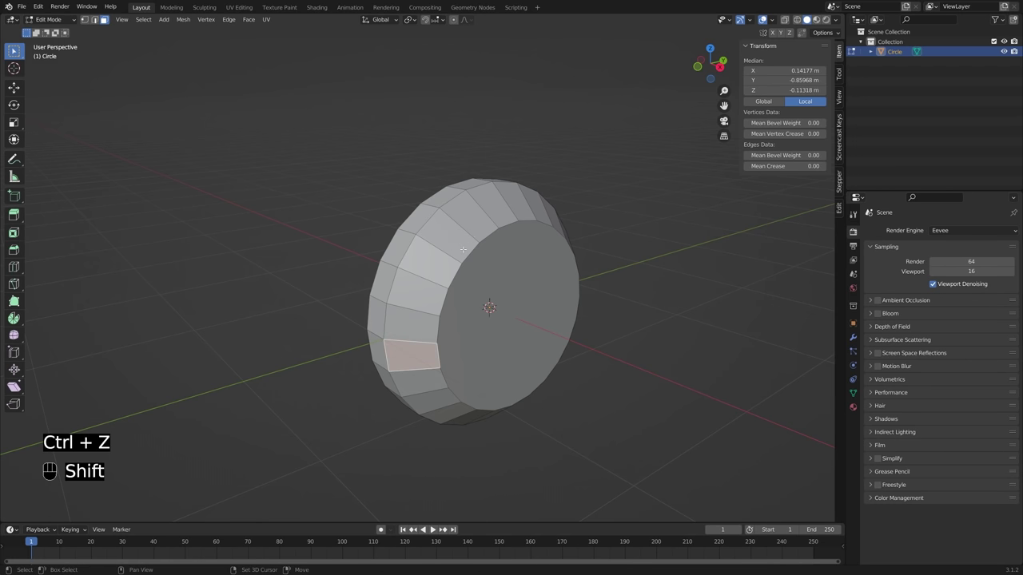
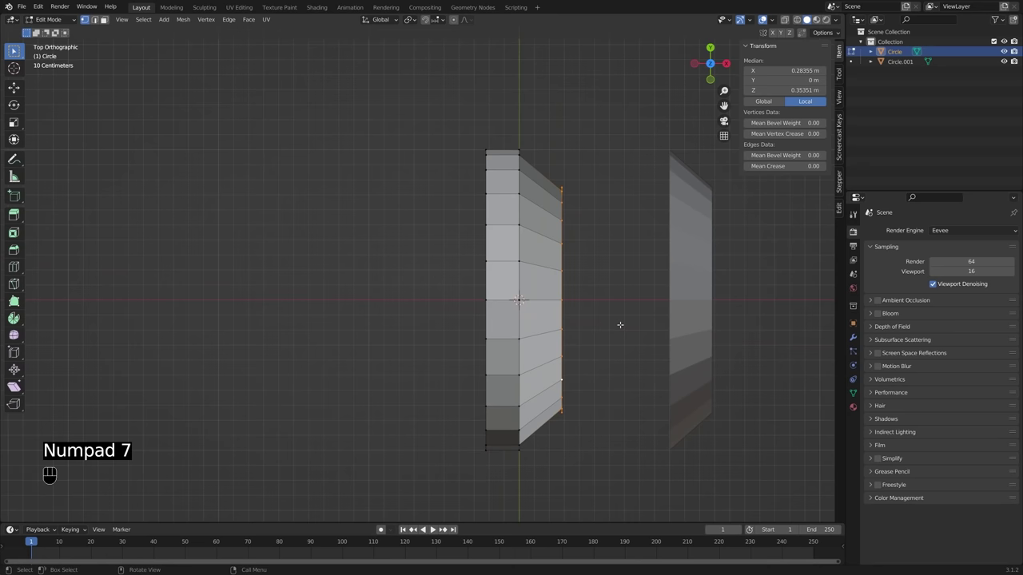
Step: Extrude the rim along X and fill between the edge loops to form the hollow inner wall
key(e)
key(x)
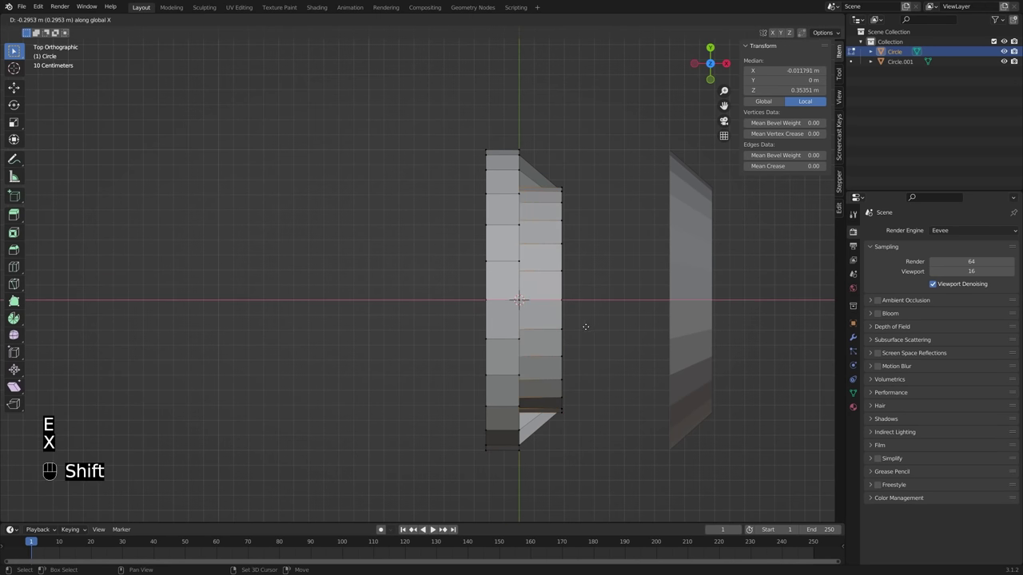
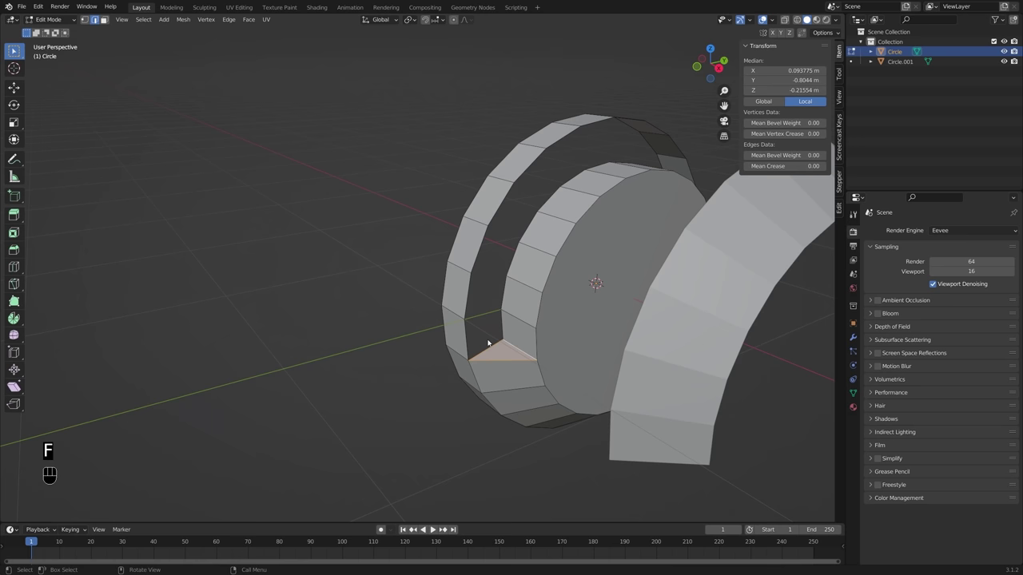
double_click(503, 327)
key(f)
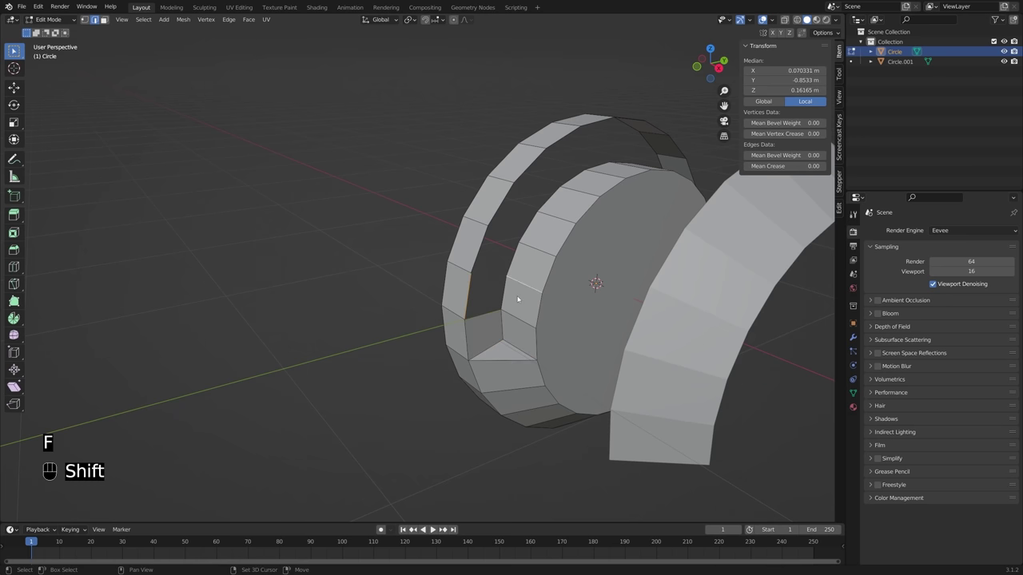
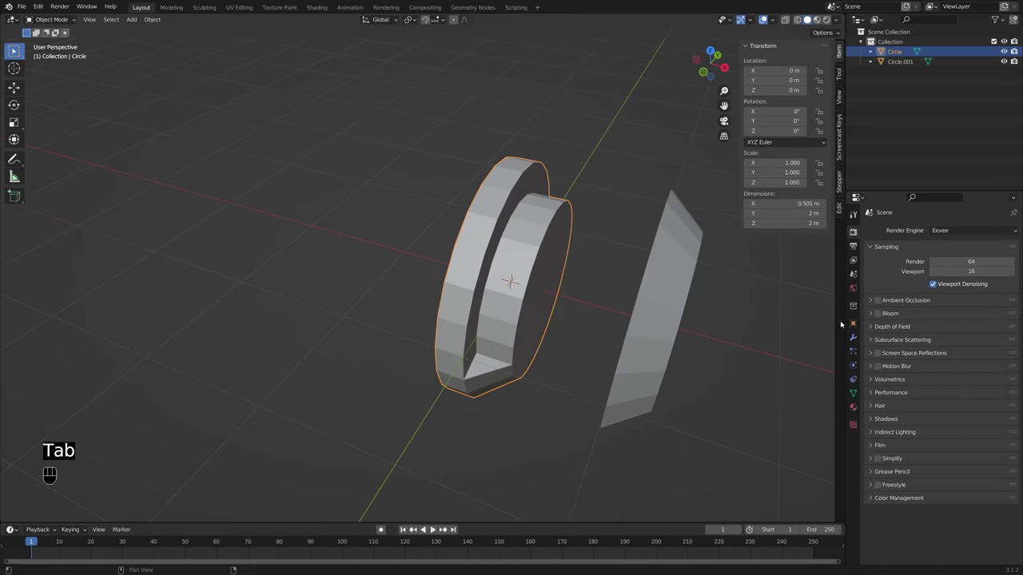
Step: Show the Modifier Properties for the earcup ring
middle_click(732, 311)
middle_click(683, 307)
click(857, 335)
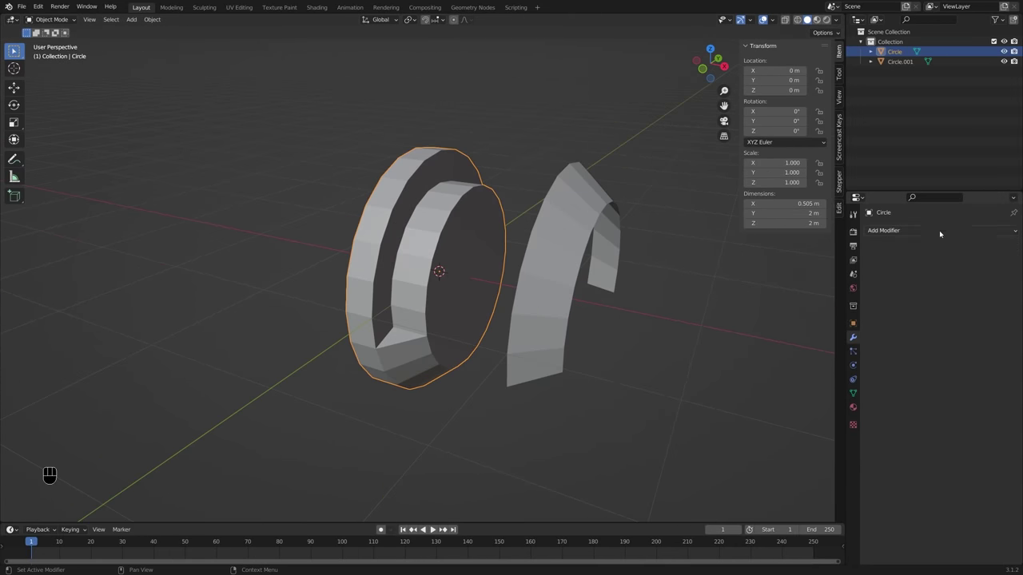
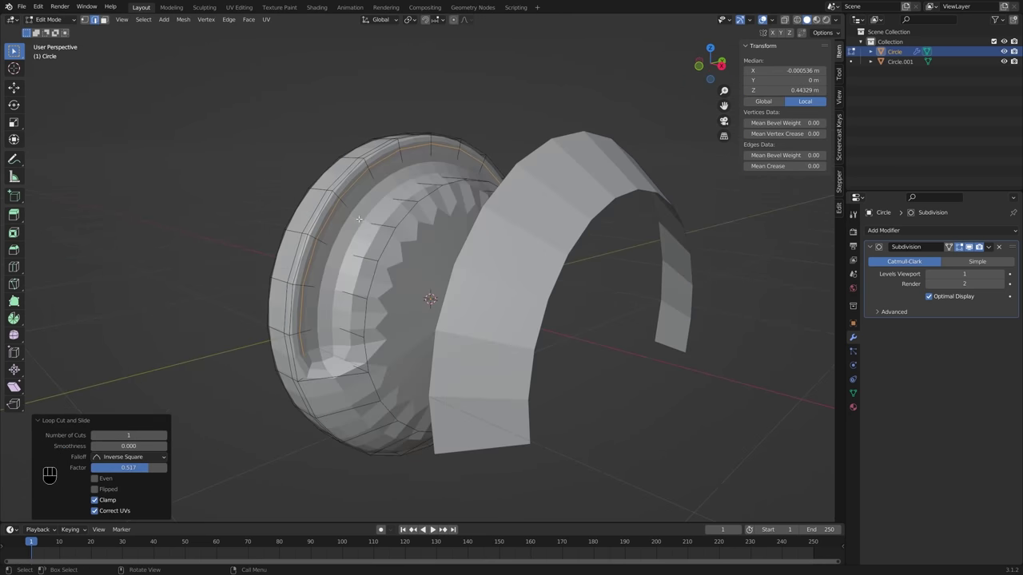
Step: Undo the last few edits back to whole-object editing
key(ctrl+z)
key(ctrl+z)
key(ctrl+z)
middle_click(416, 235)
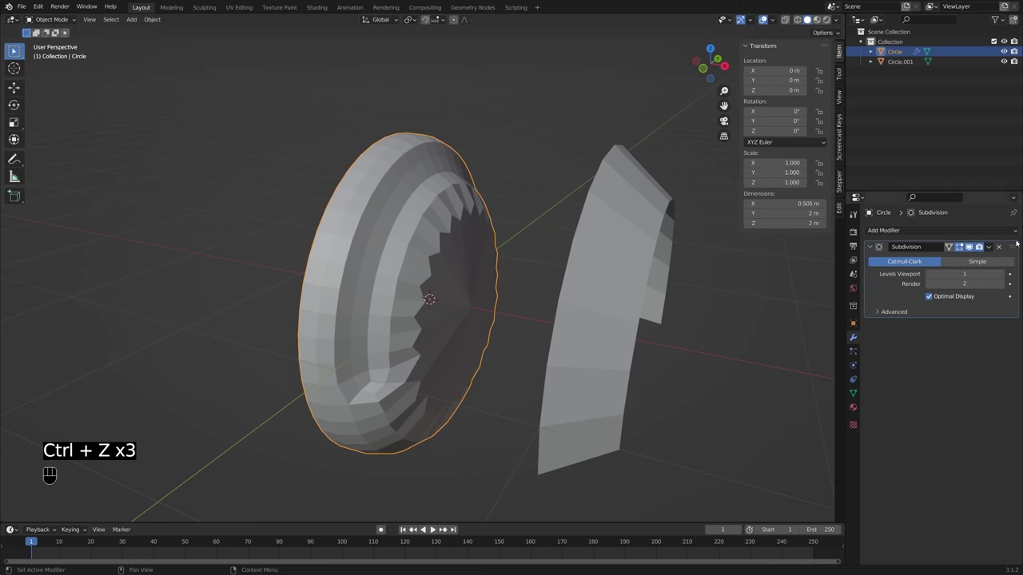
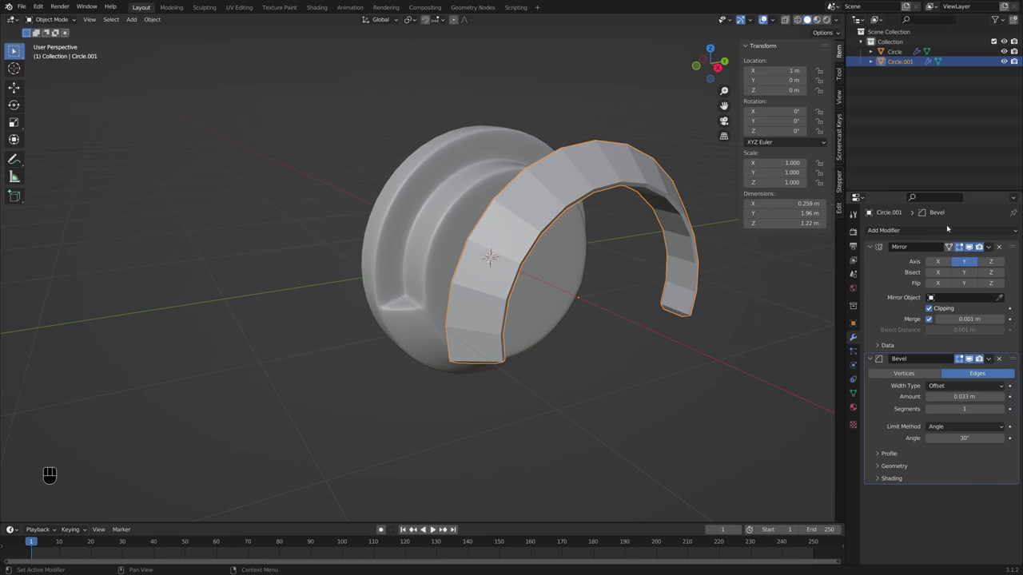
Step: Smooth the headband arc with a Subdivision Surface modifier and inspect it from the side
drag(950, 227, 838, 408)
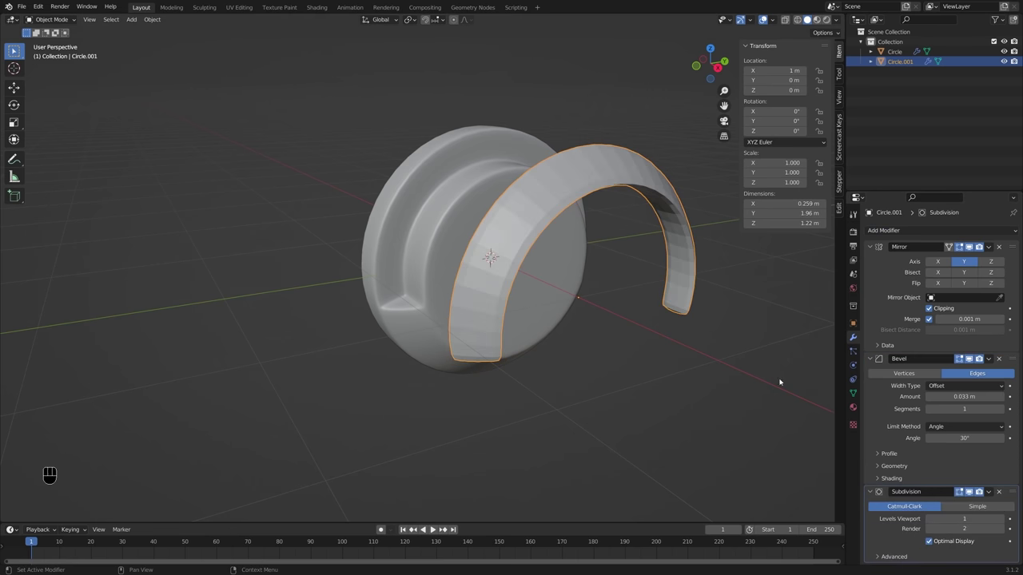
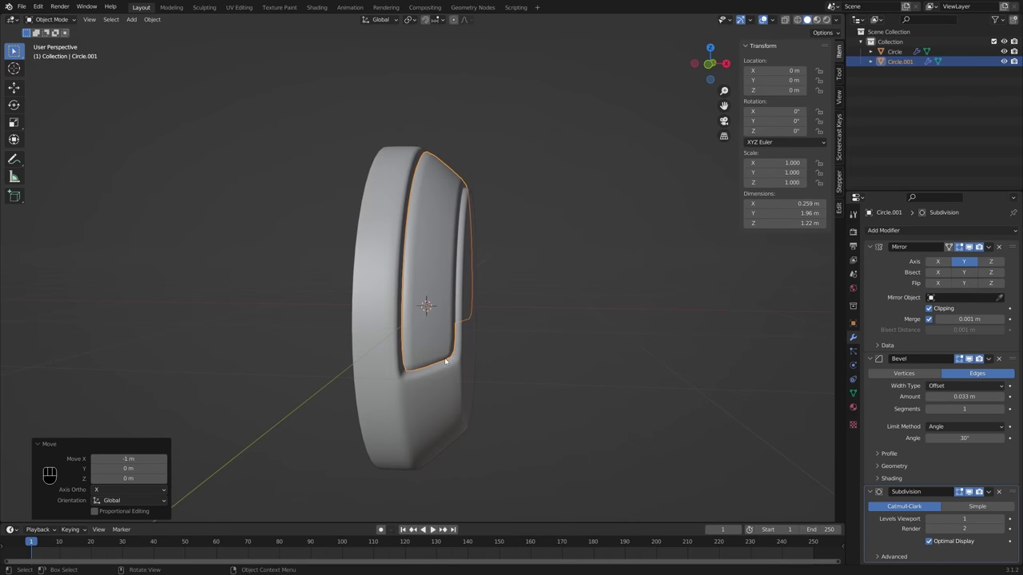
middle_click(450, 361)
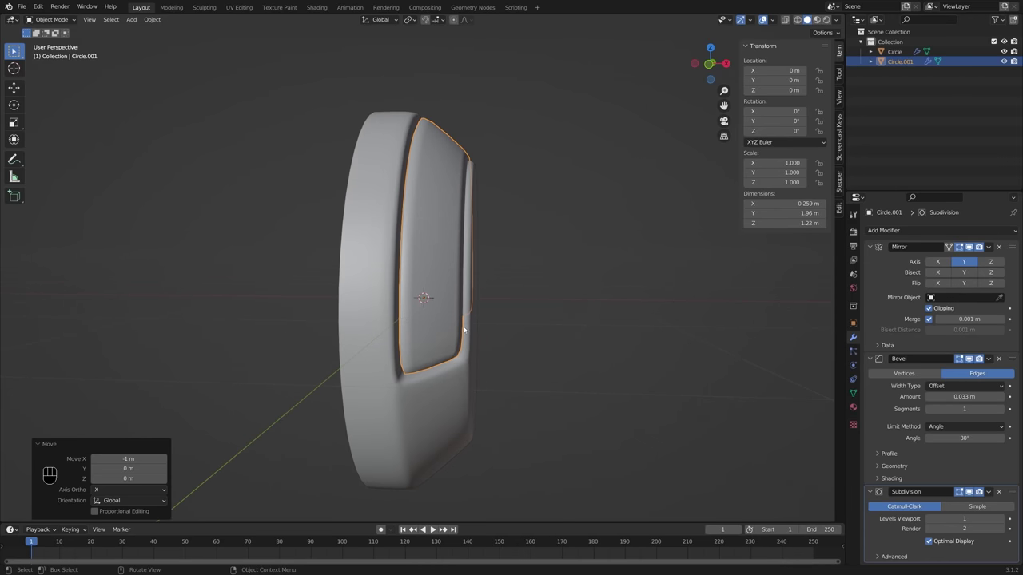
middle_click(430, 337)
middle_click(484, 340)
middle_click(503, 343)
middle_click(616, 345)
Step: Abandon a Y rotation of the ear cup, switch to front view and select the headband arc
key(r)
key(y)
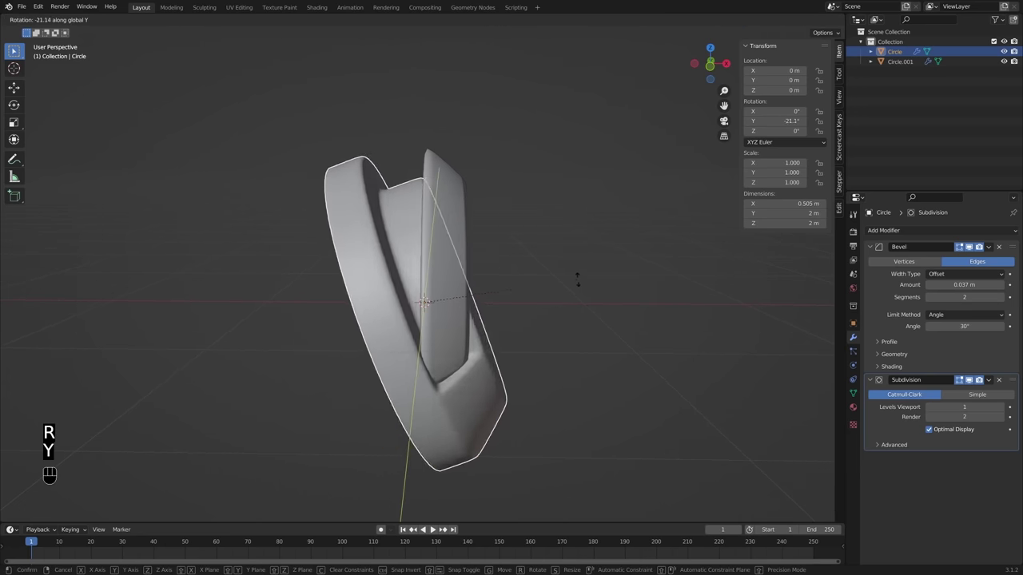
click(611, 349)
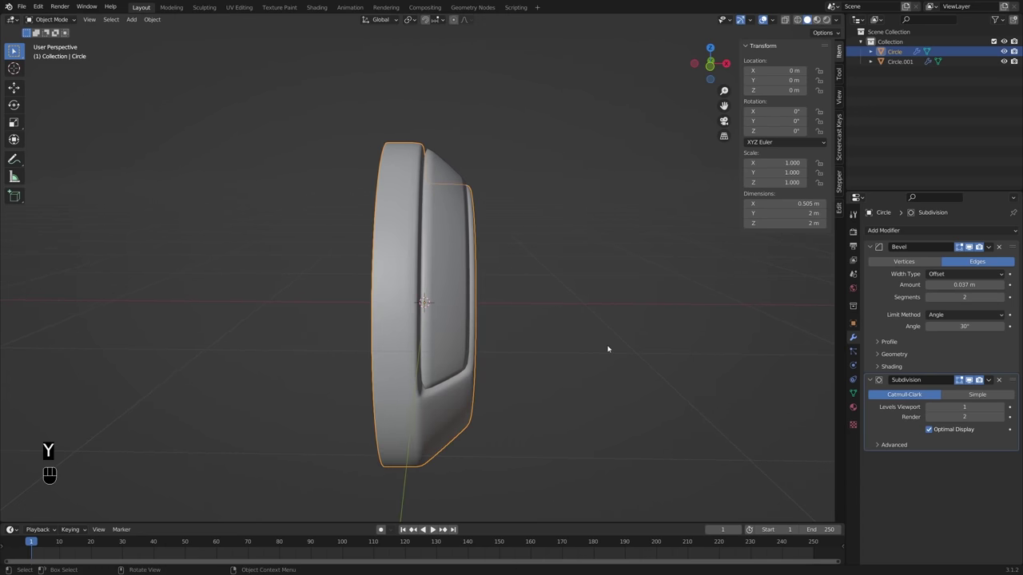
key(KP_1)
click(451, 316)
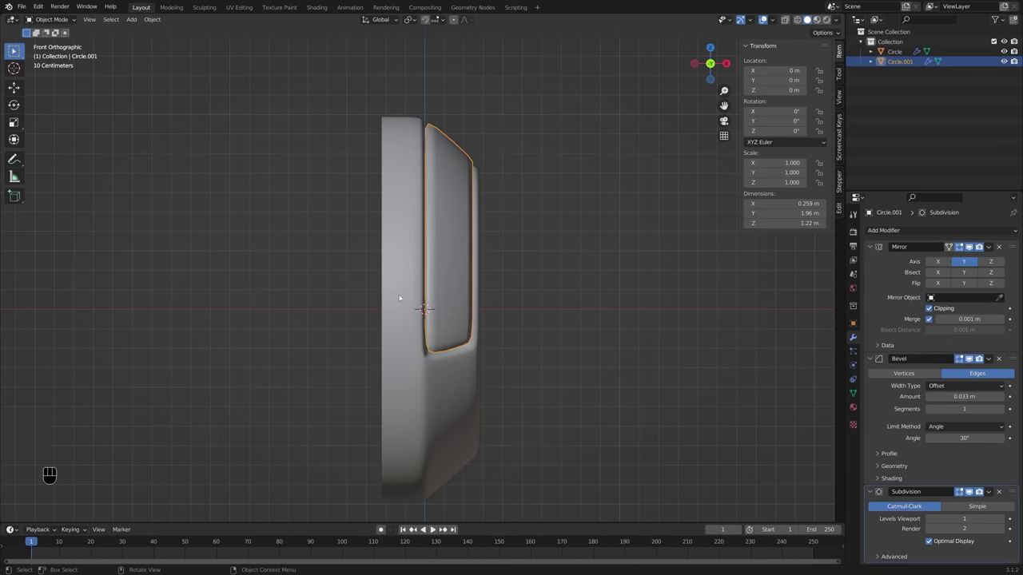
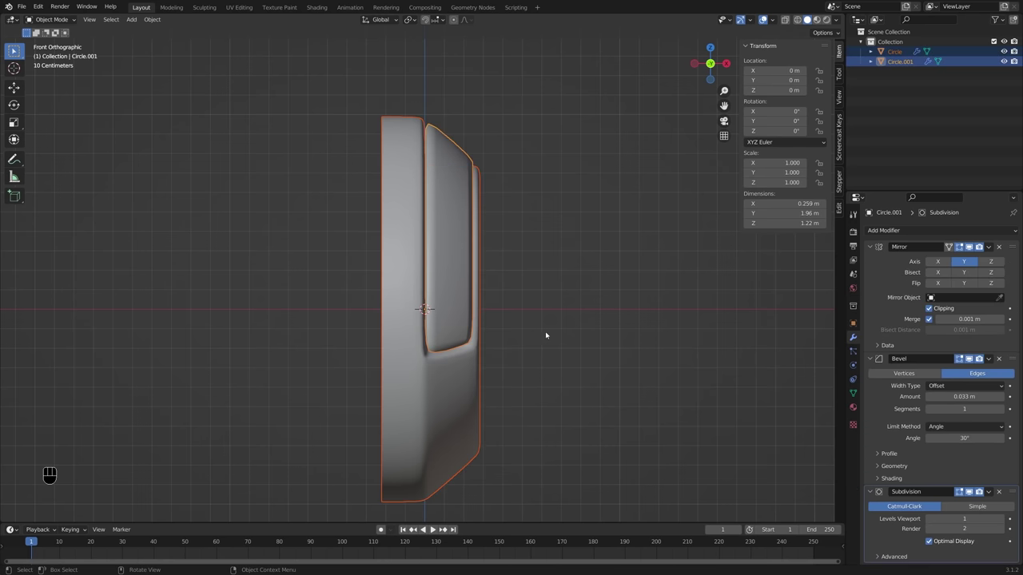
key(Tab)
key(a)
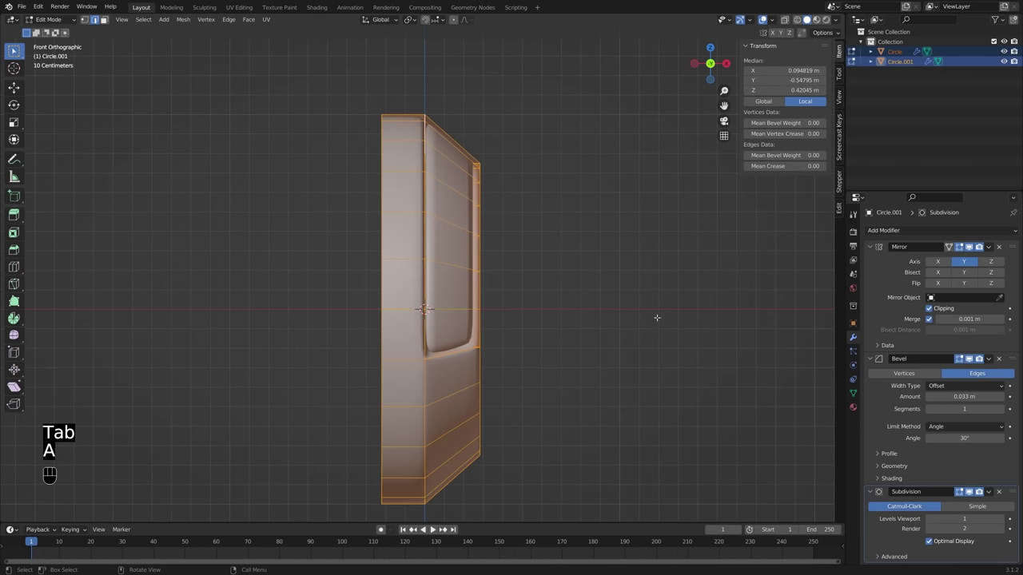
key(g)
key(x)
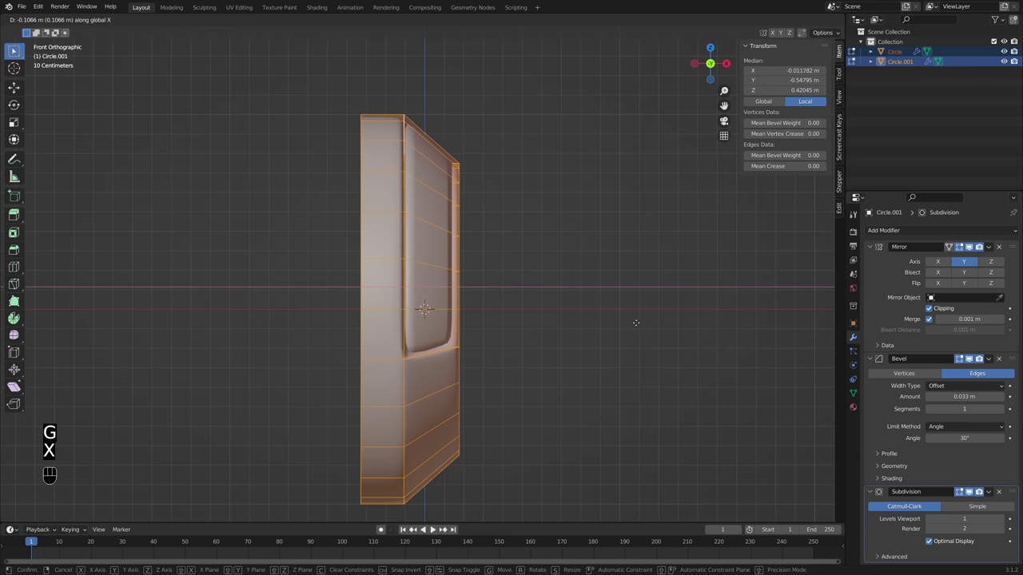
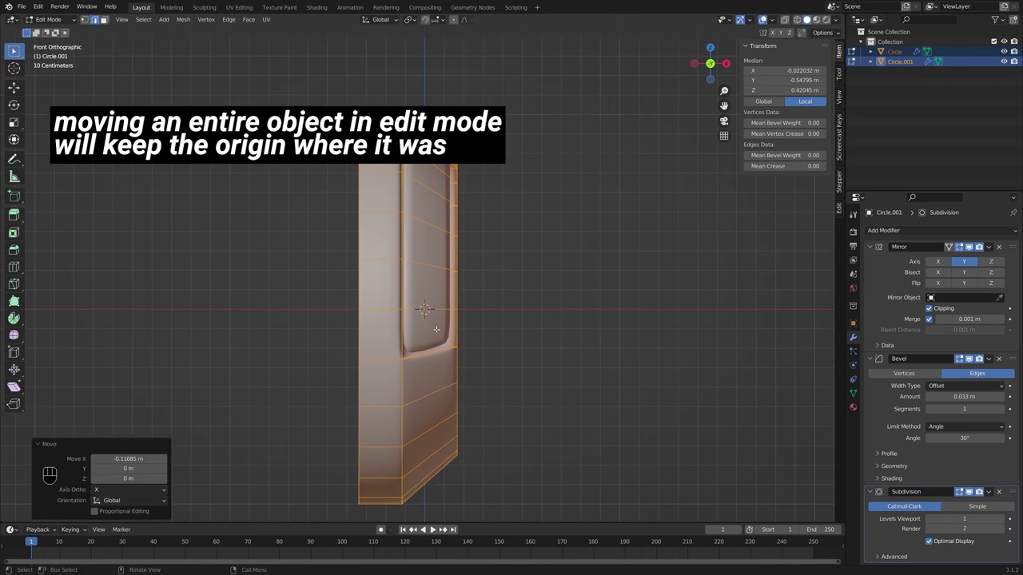
key(Tab)
drag(572, 332, 542, 343)
key(alt+a)
click(337, 301)
click(416, 305)
middle_click(434, 330)
middle_click(451, 350)
key(r)
key(y)
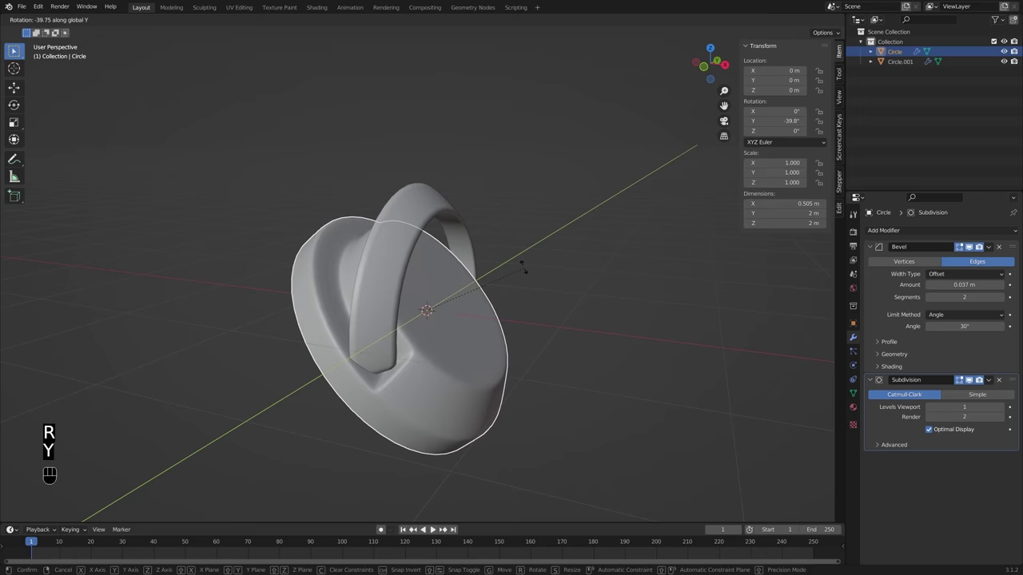
click(494, 263)
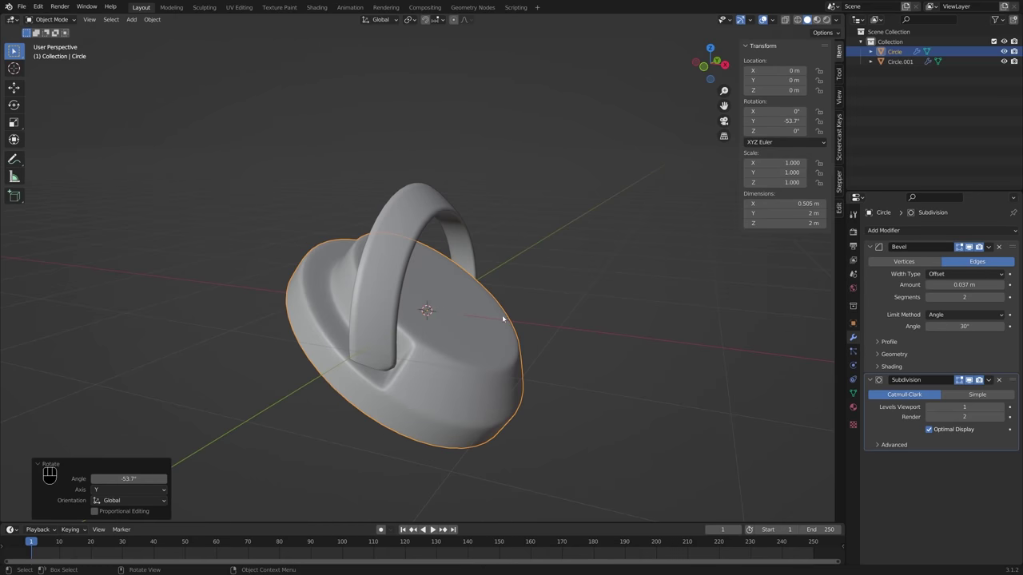
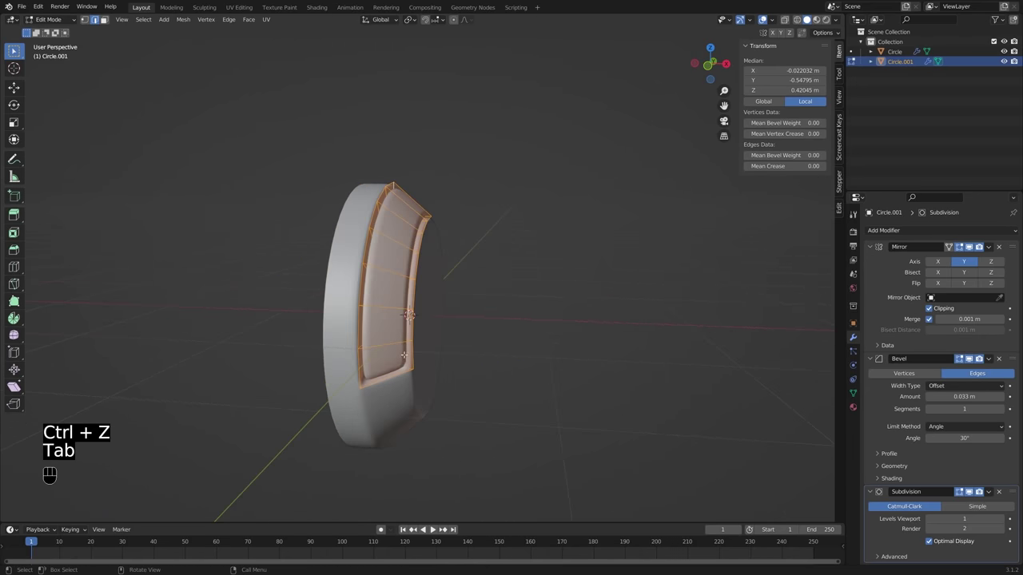
Step: Add a loop cut across the band and scale the top section to 0 on Z to flatten it
key(ctrl+r)
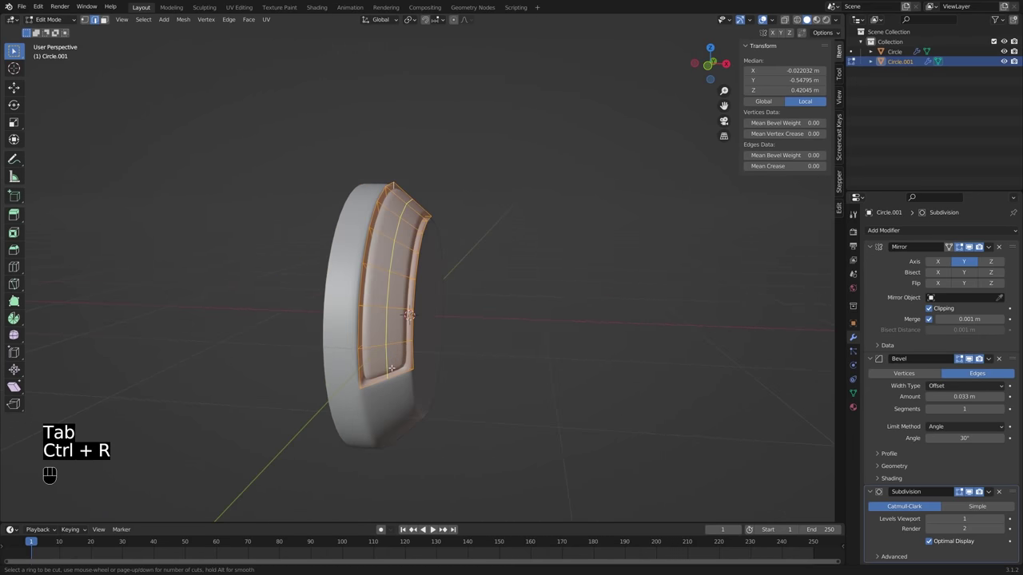
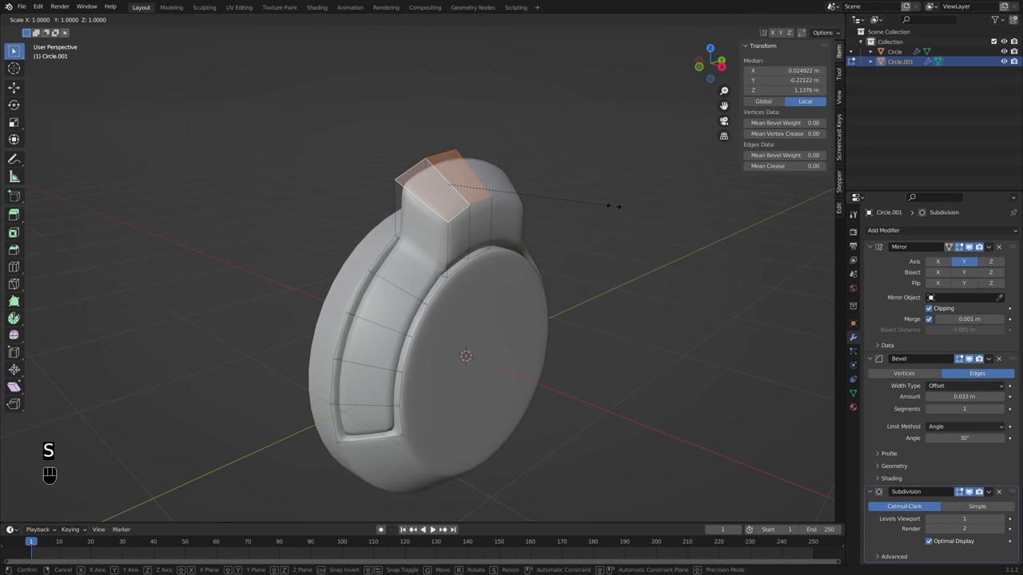
key(z)
key(KP_0)
key(KP_Enter)
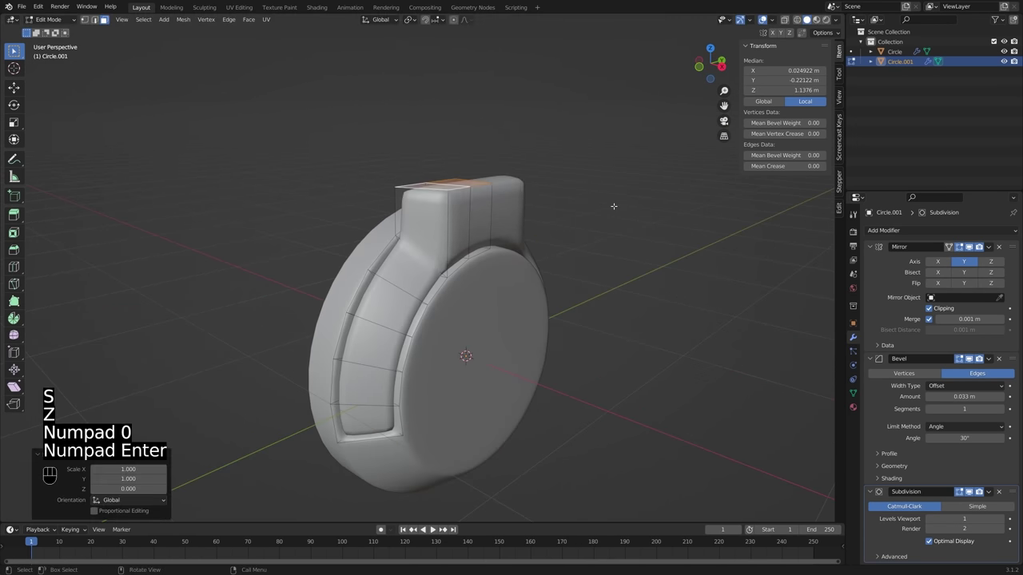
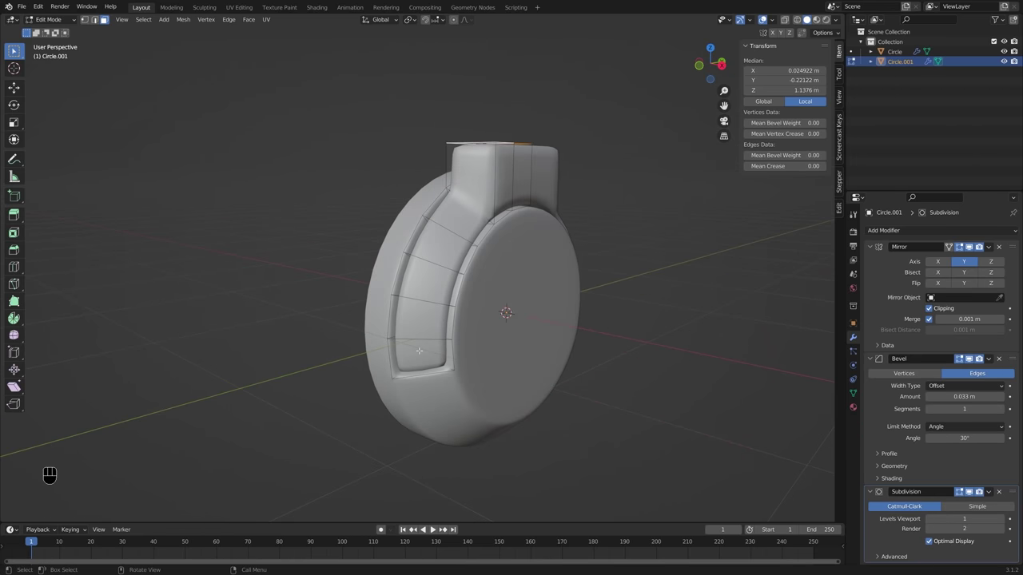
Step: Add another lengthwise loop cut along the band
key(ctrl+r)
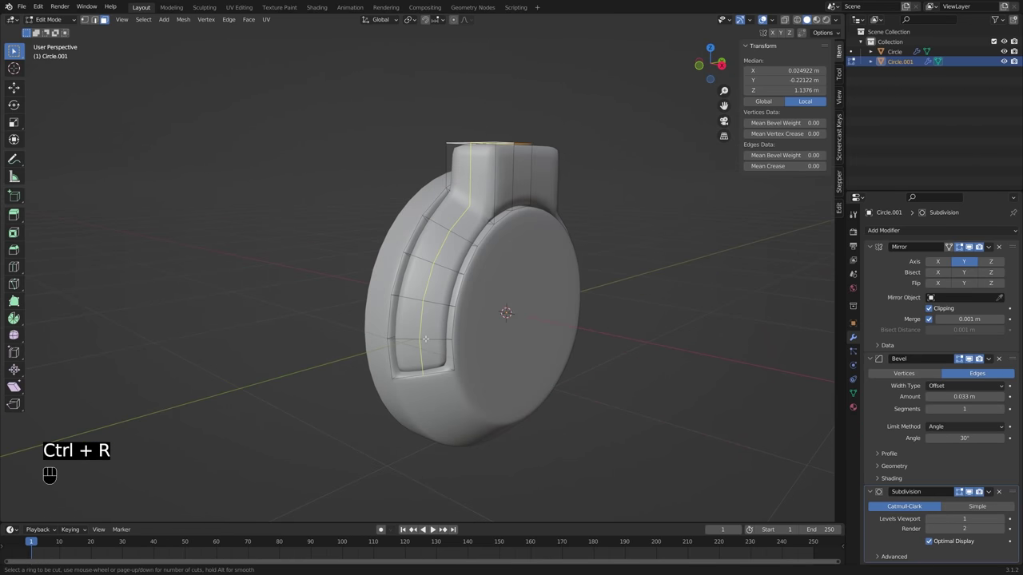
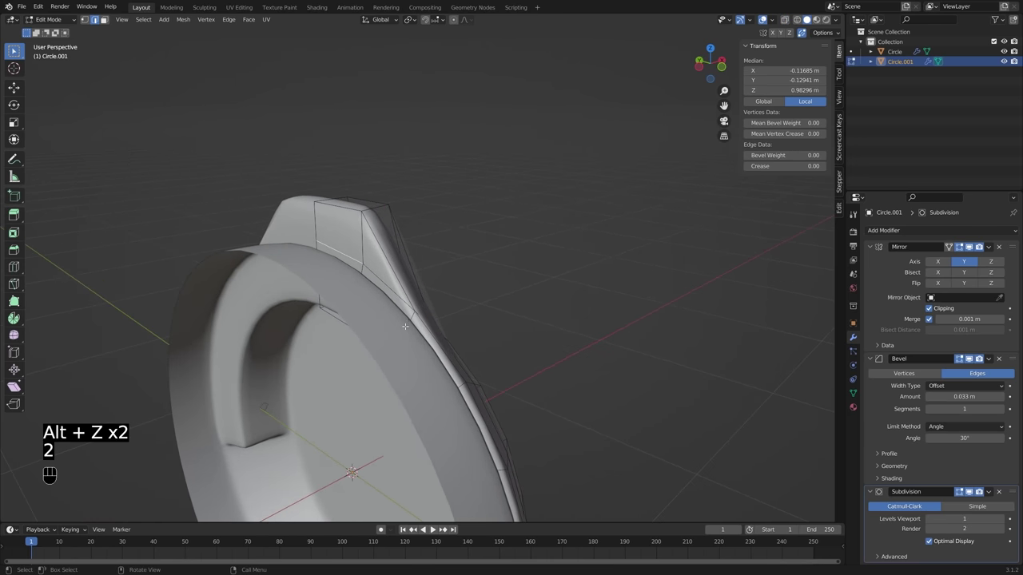
Step: Slide the selected edge loop along the band's surface with G G
key(g)
key(g)
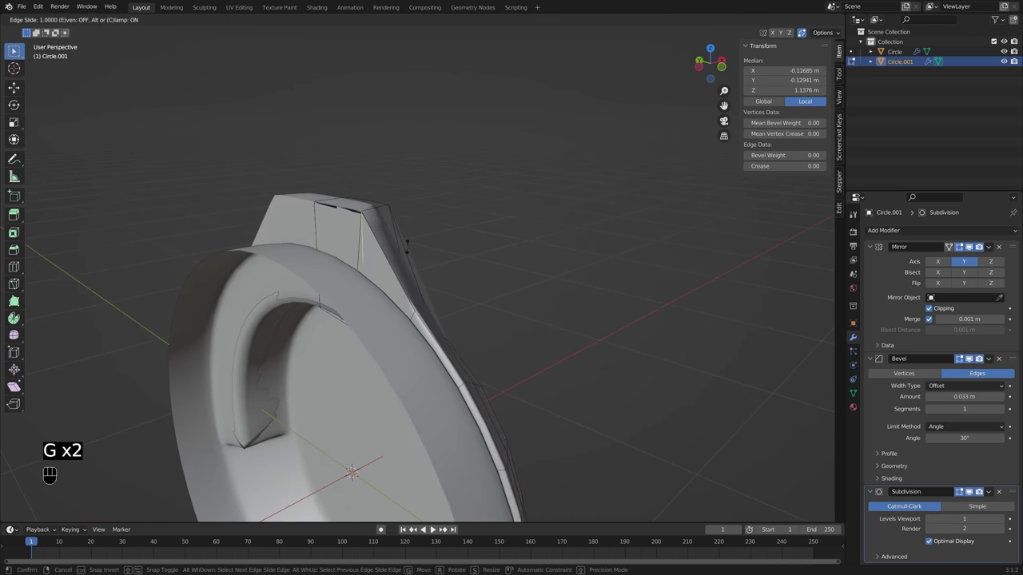
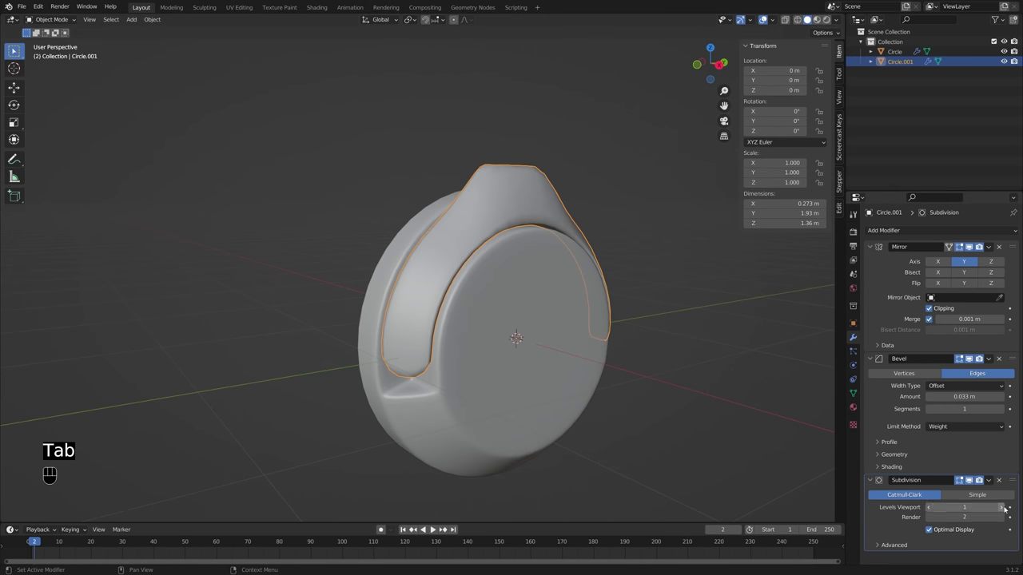
Step: Raise the band's Subdivision modifier Levels Viewport to 2
click(1008, 508)
middle_click(621, 409)
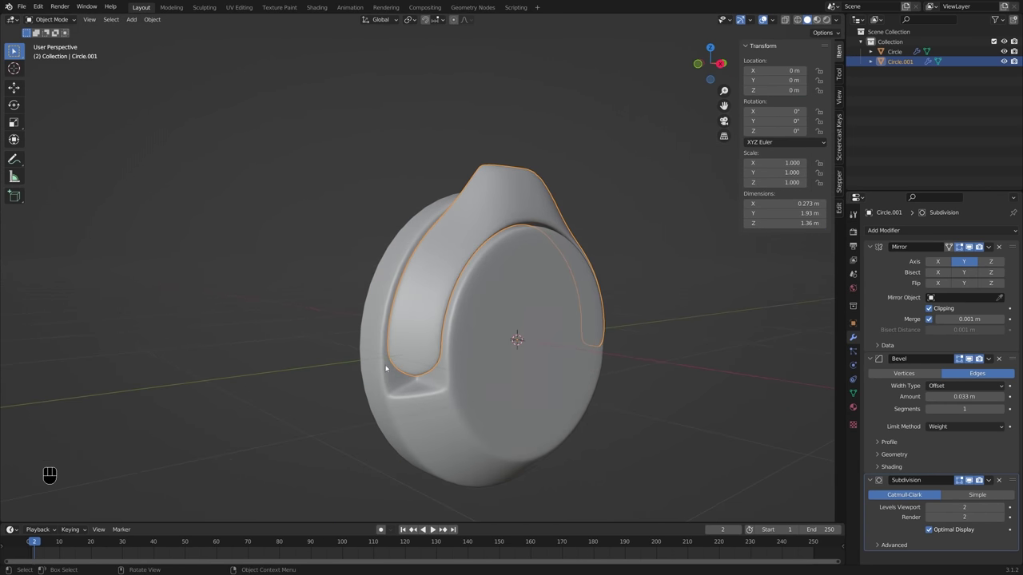
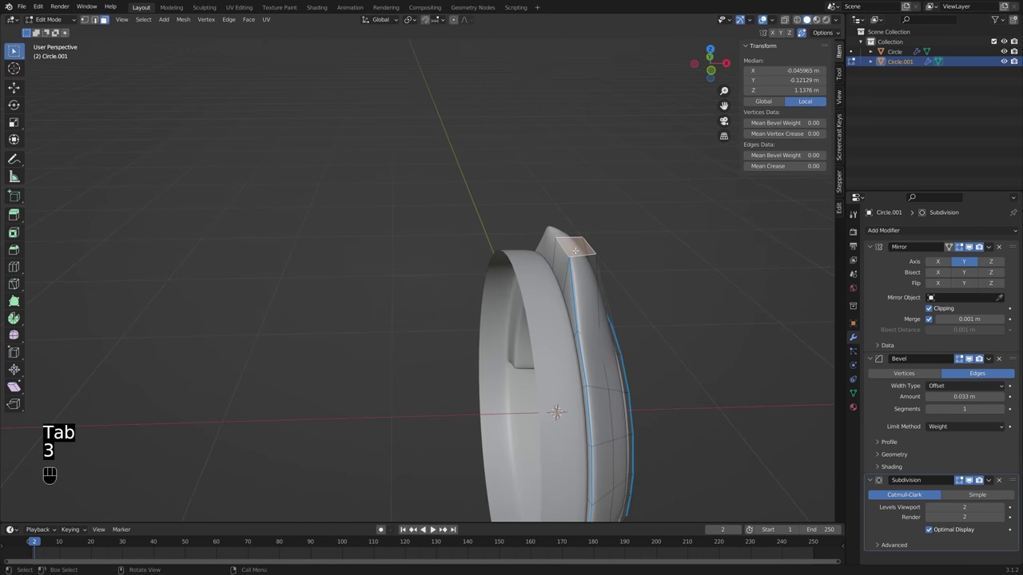
Step: Switch to a straight-on front orthographic view of the band piece
key(KP_3)
key(KP_1)
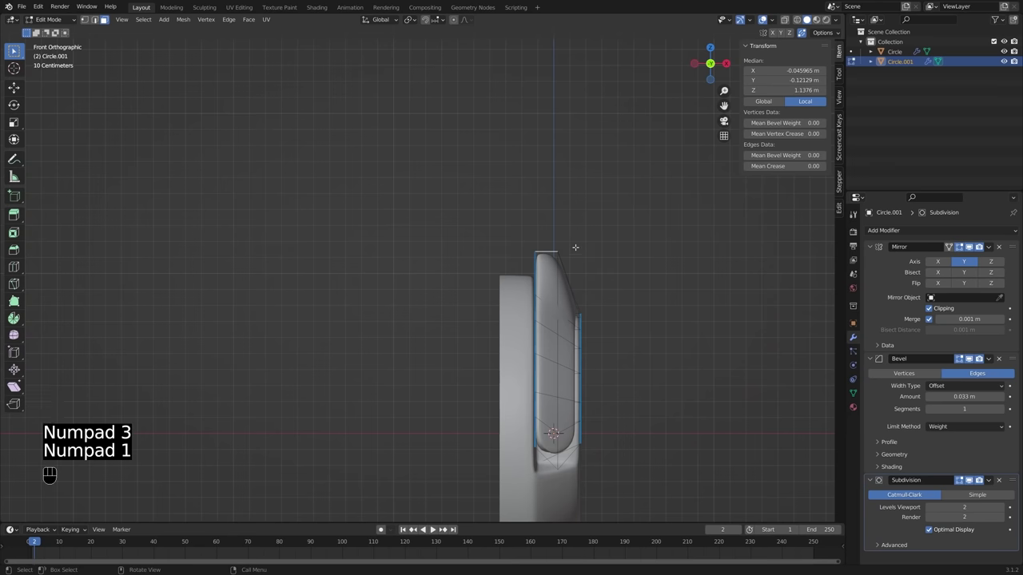
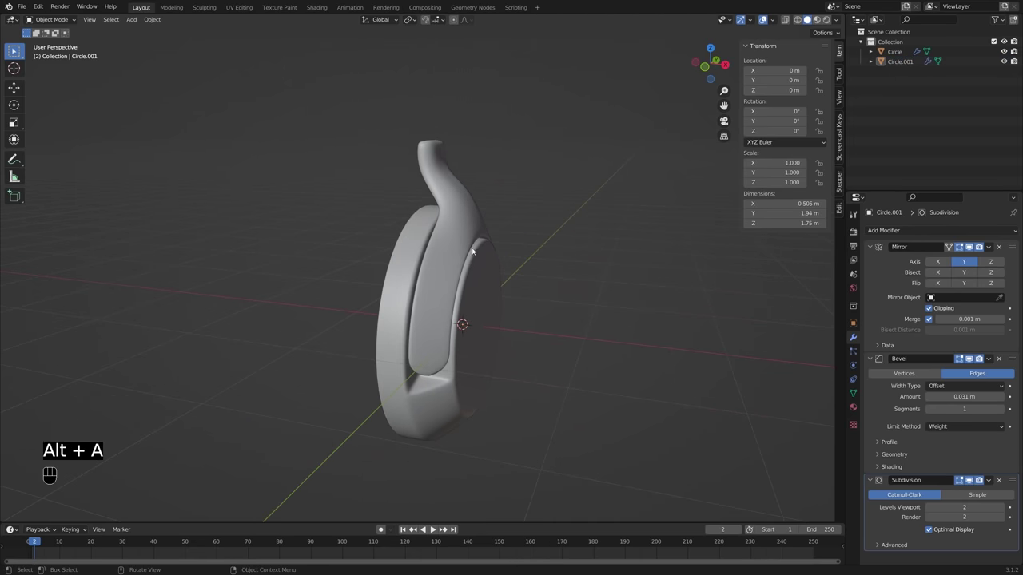
Step: Select the ear-cup Circle object and orbit the view around it
click(474, 233)
middle_click(536, 259)
drag(545, 255, 515, 256)
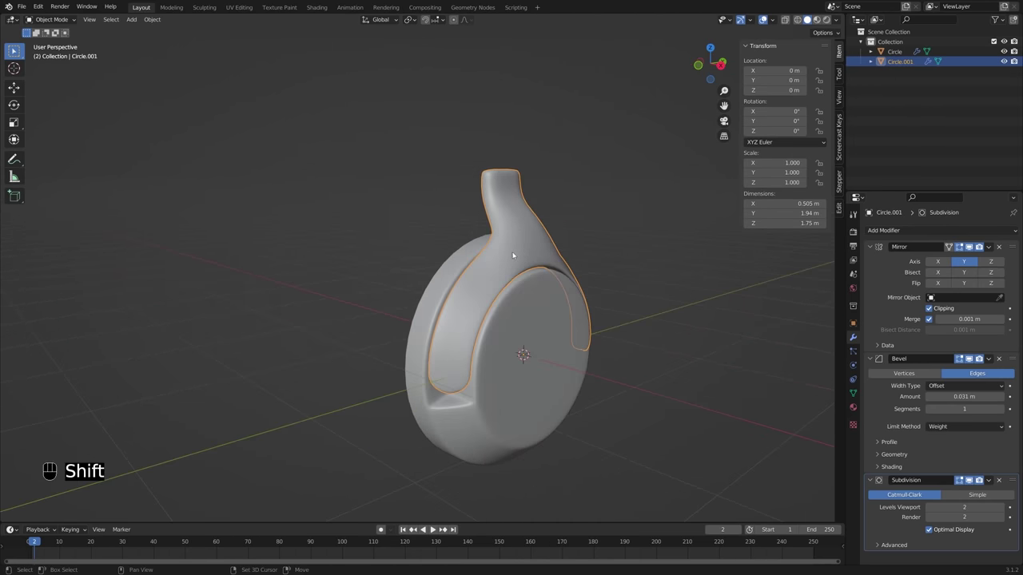
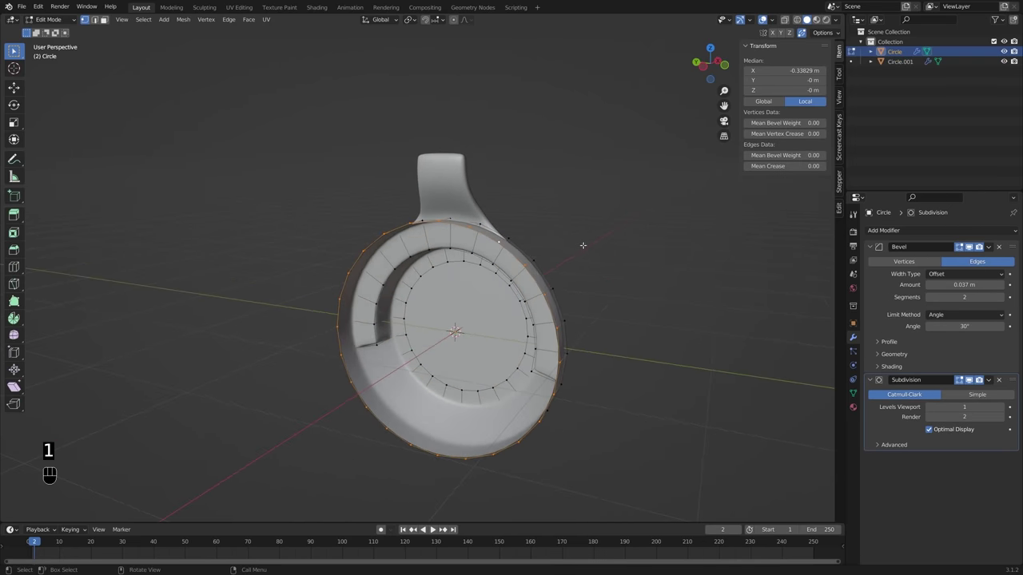
Step: Shrink the ear cup's rim slightly and inset its inner face into a ring
key(e)
key(s)
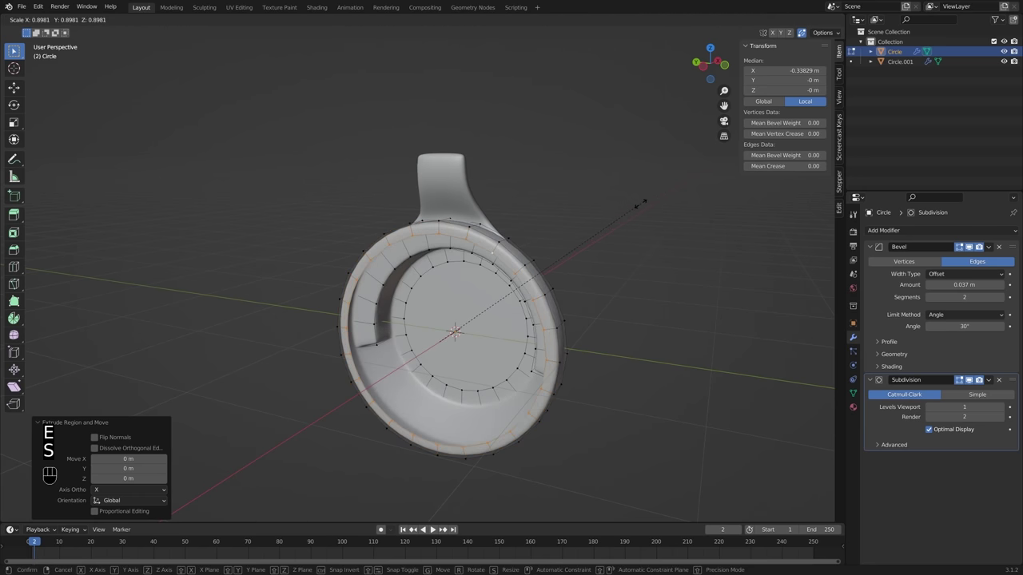
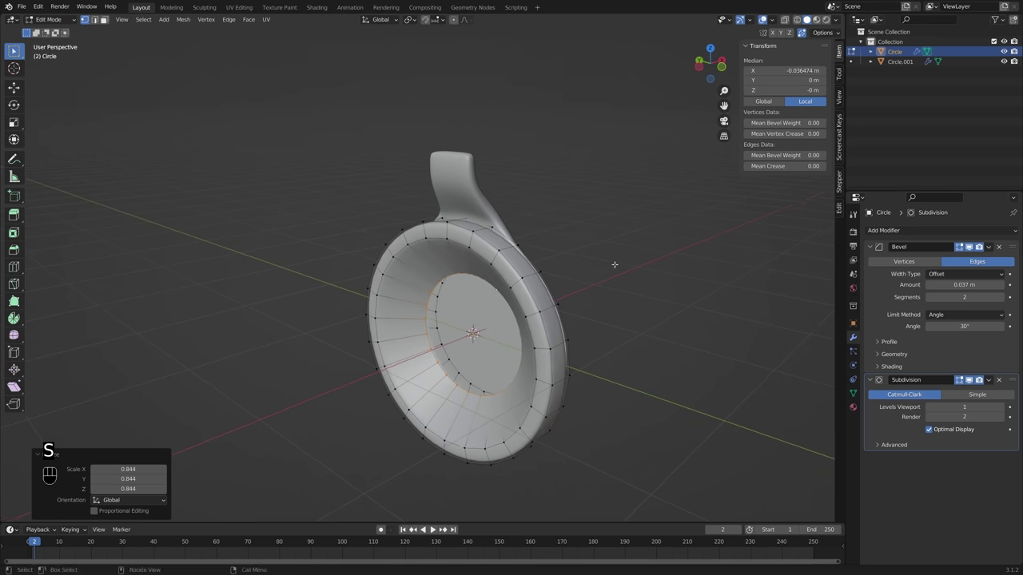
key(f)
key(i)
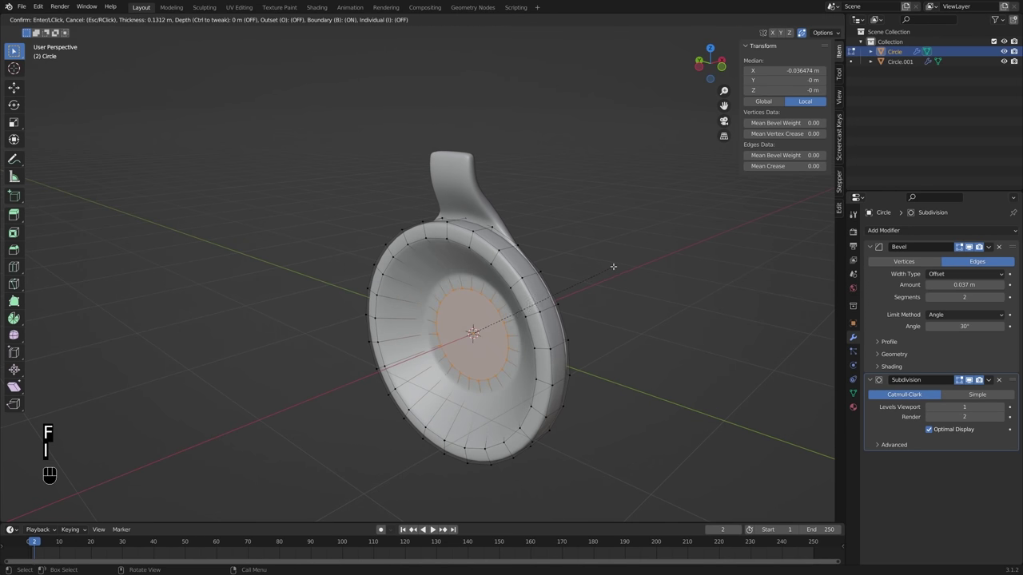
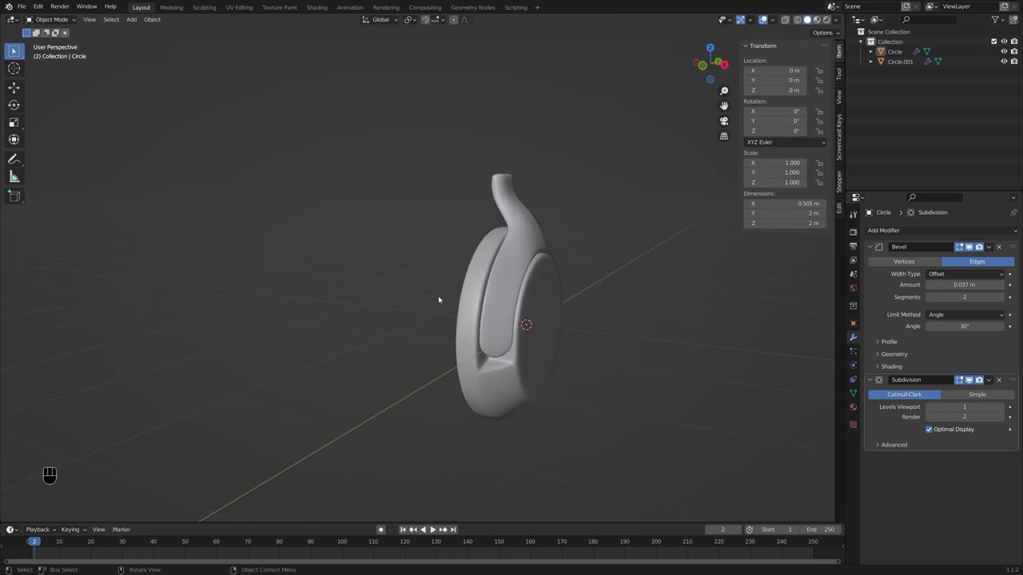
Step: Face the ear cup, select it and start rotating it around the Y axis
drag(458, 287, 436, 285)
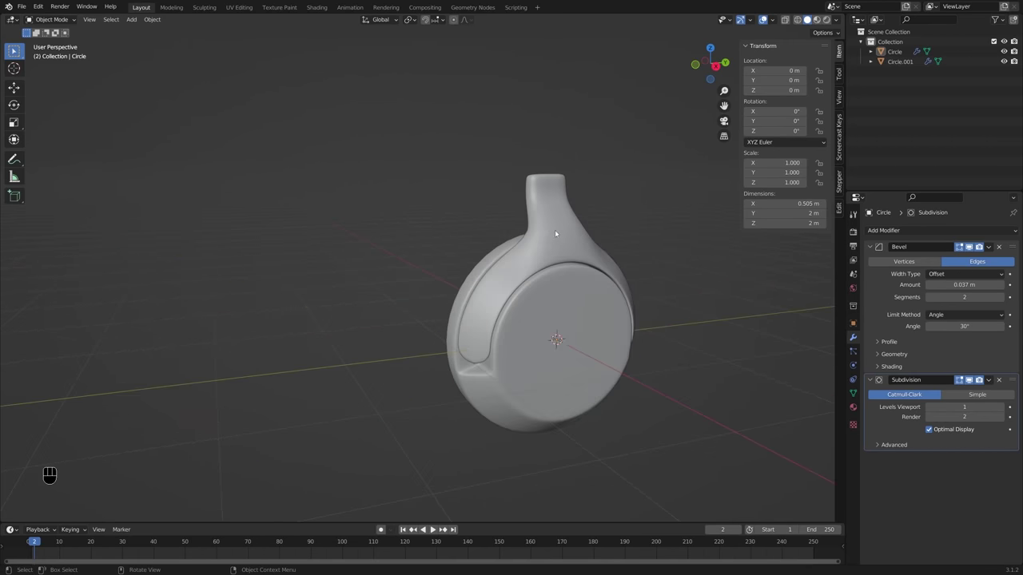
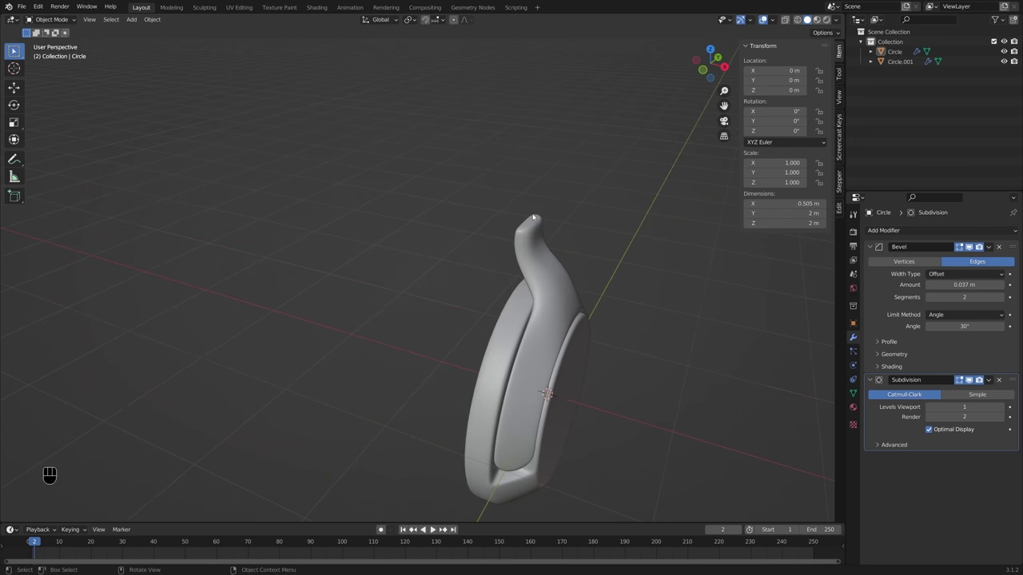
middle_click(562, 245)
click(552, 319)
middle_click(535, 305)
key(r)
key(y)
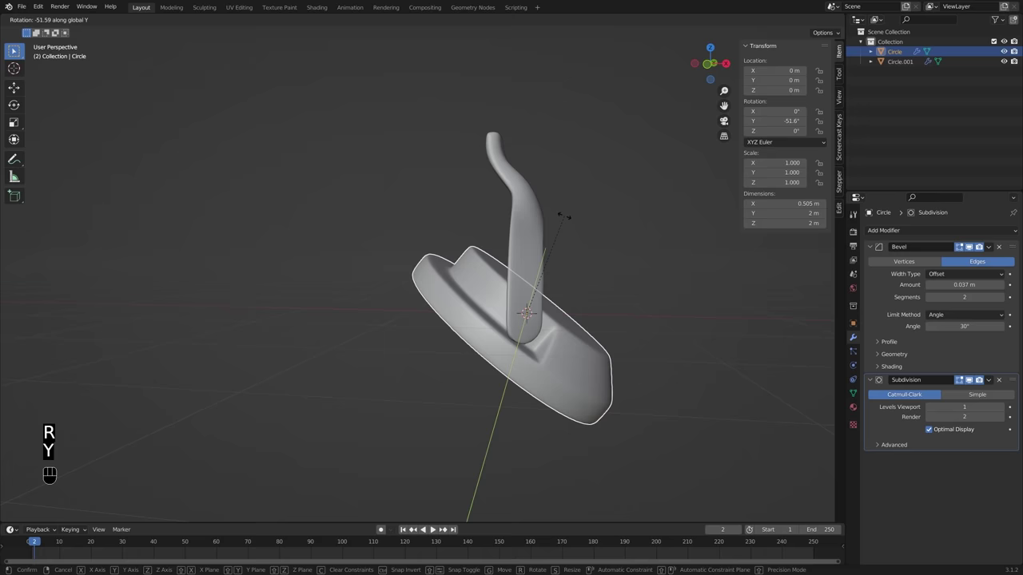
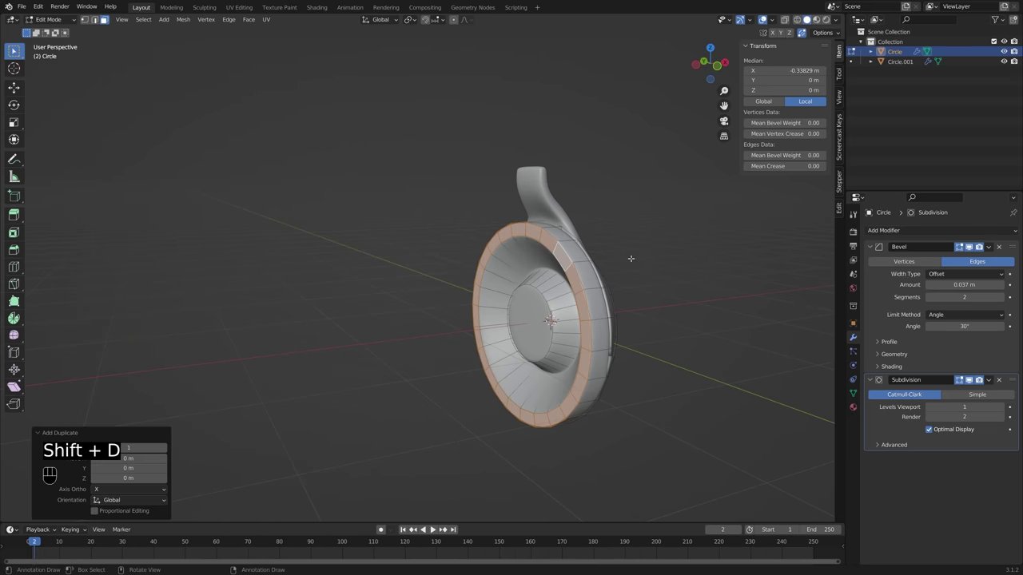
Step: Separate the rim faces into their own object and rename the ear cup piece
key(p)
key(Tab)
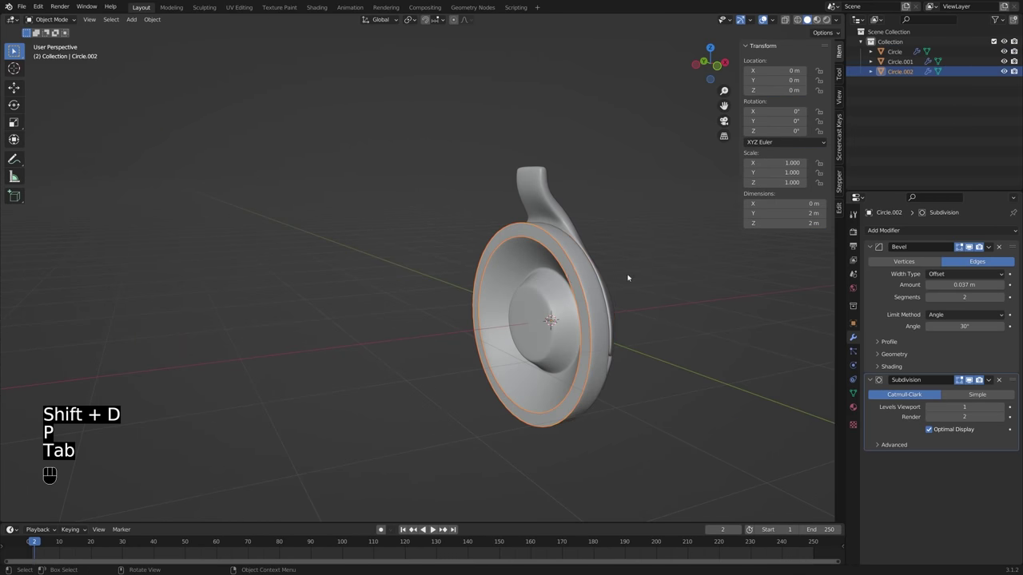
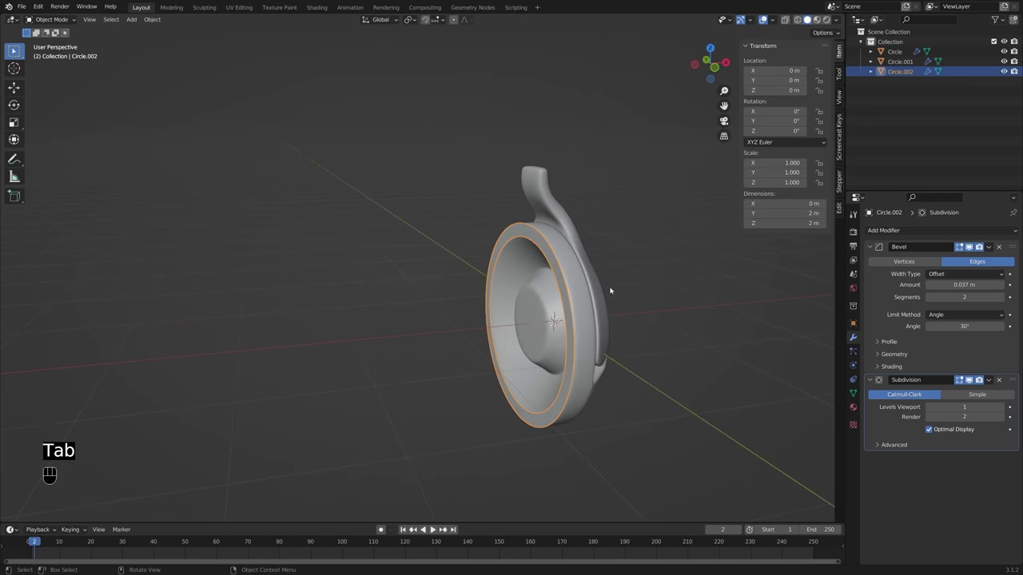
key(F2)
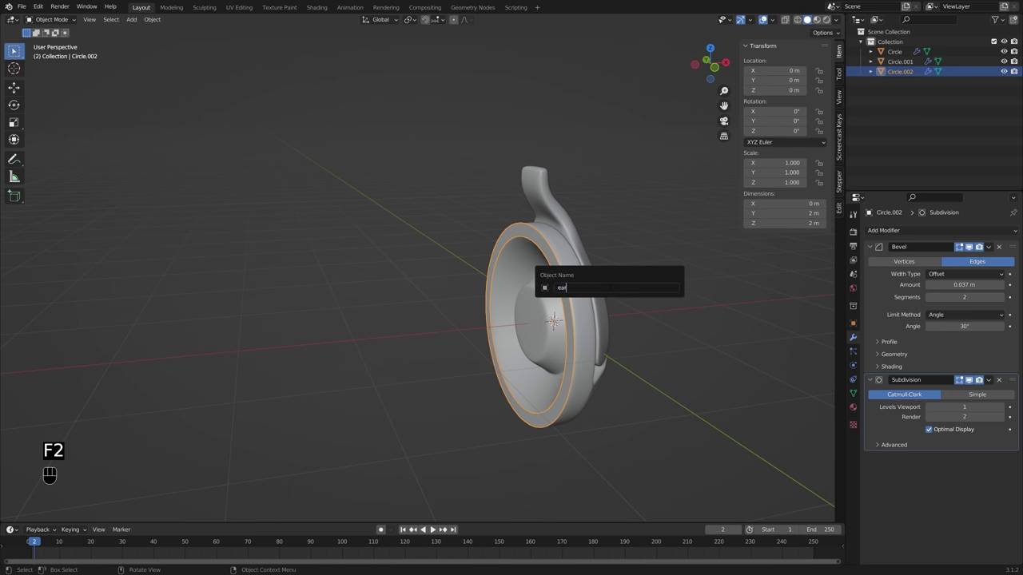
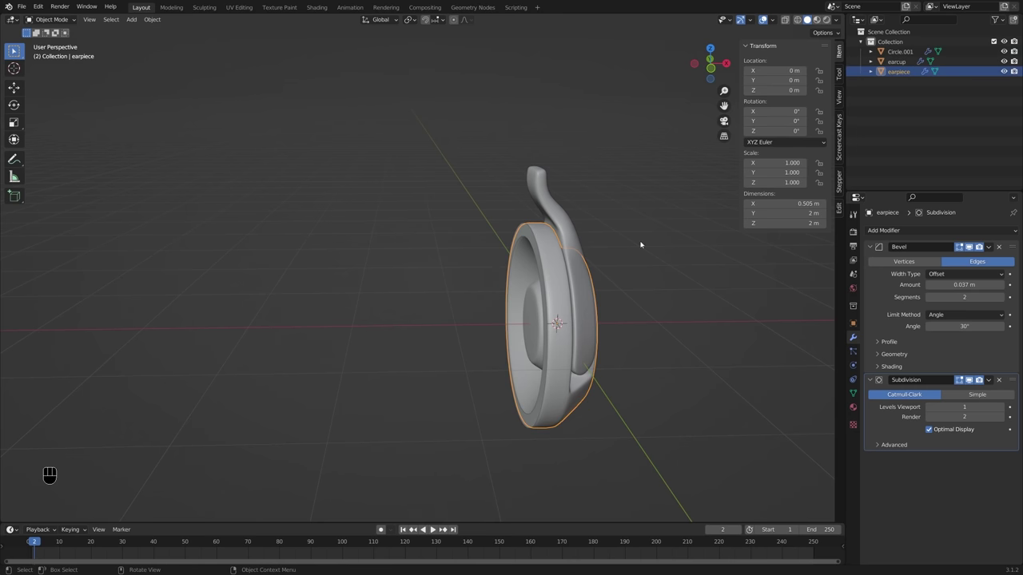
Step: Select the curved joint piece and rename it 'joint'
middle_click(592, 251)
click(559, 255)
middle_click(572, 253)
key(F2)
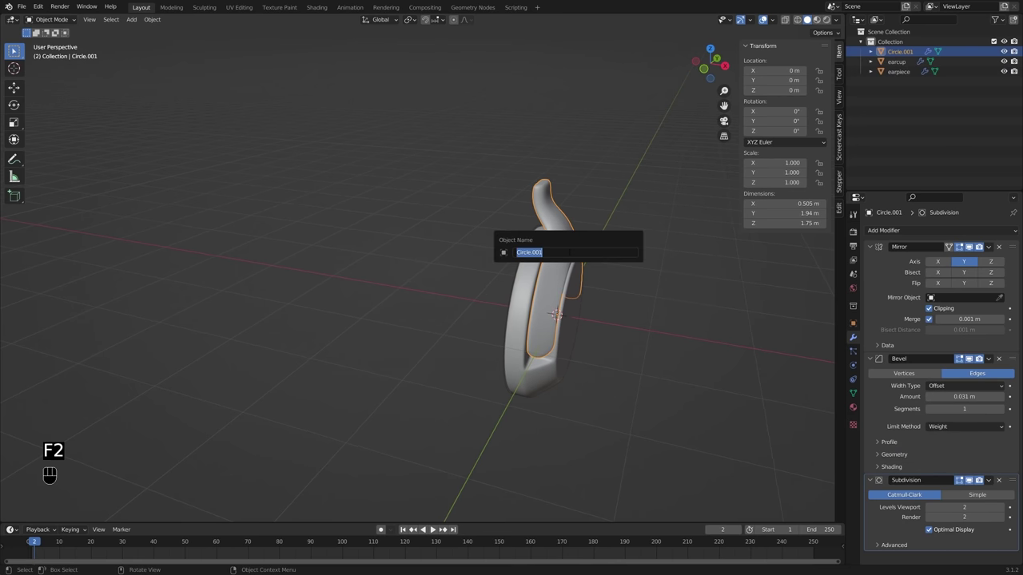
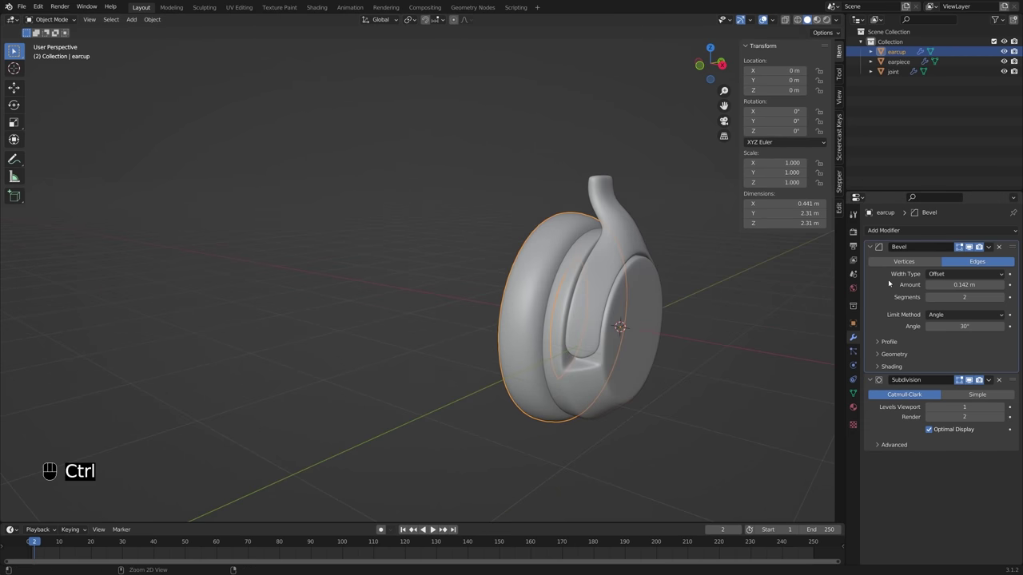
Step: Apply the earcup's Bevel modifier, then make its Subdivision permanent too
key(ctrl+a)
key(z)
key(z)
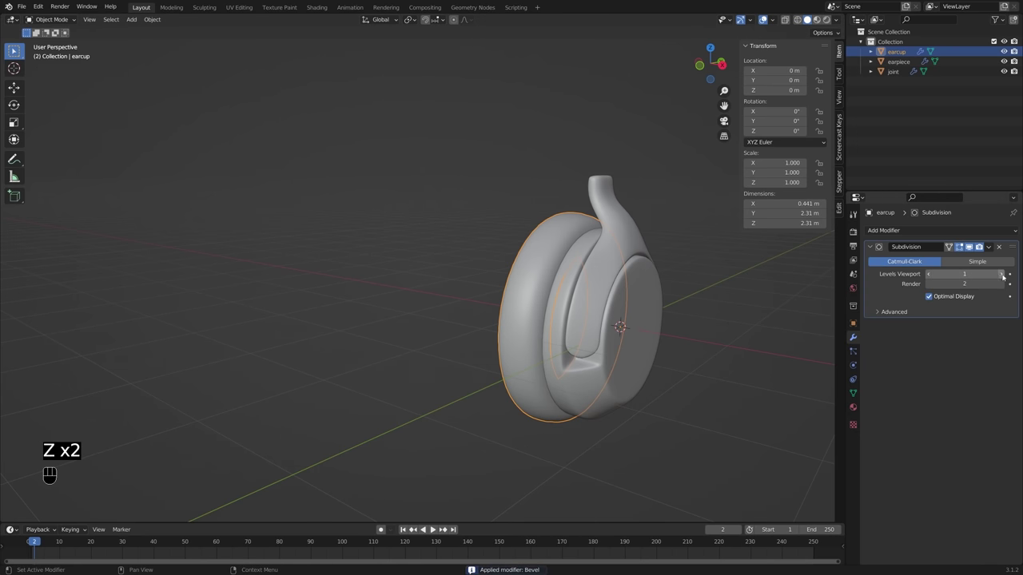
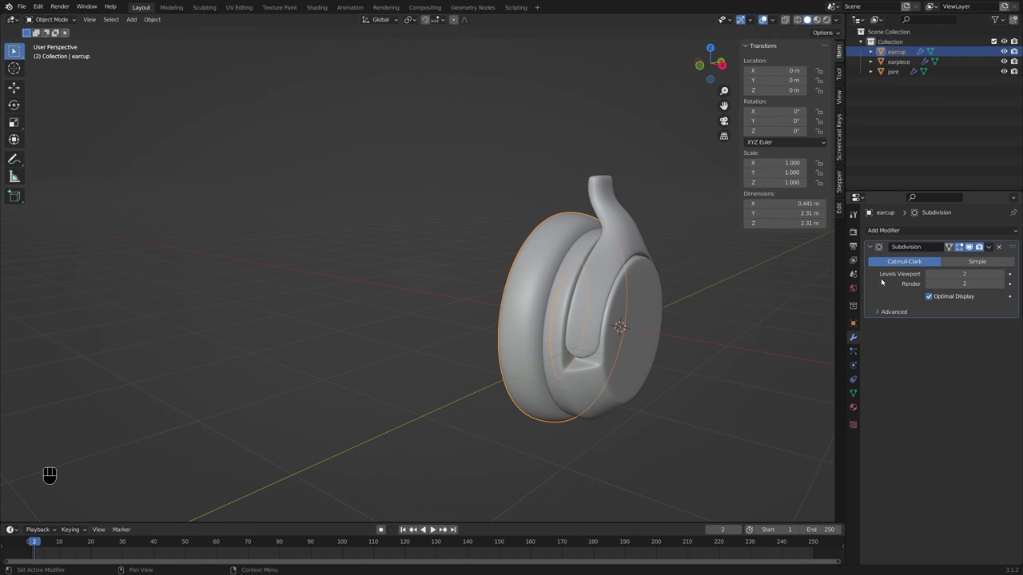
click(876, 292)
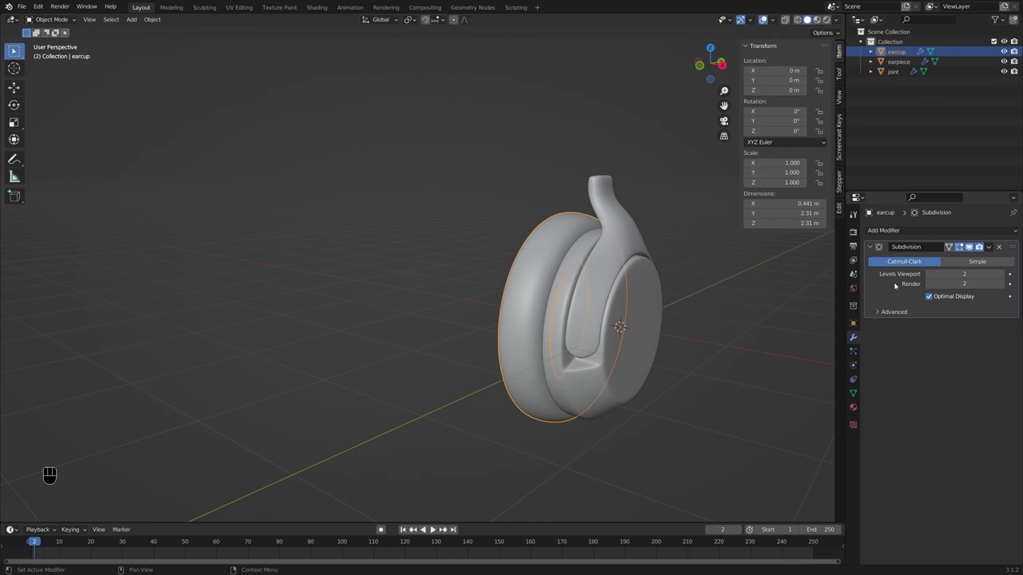
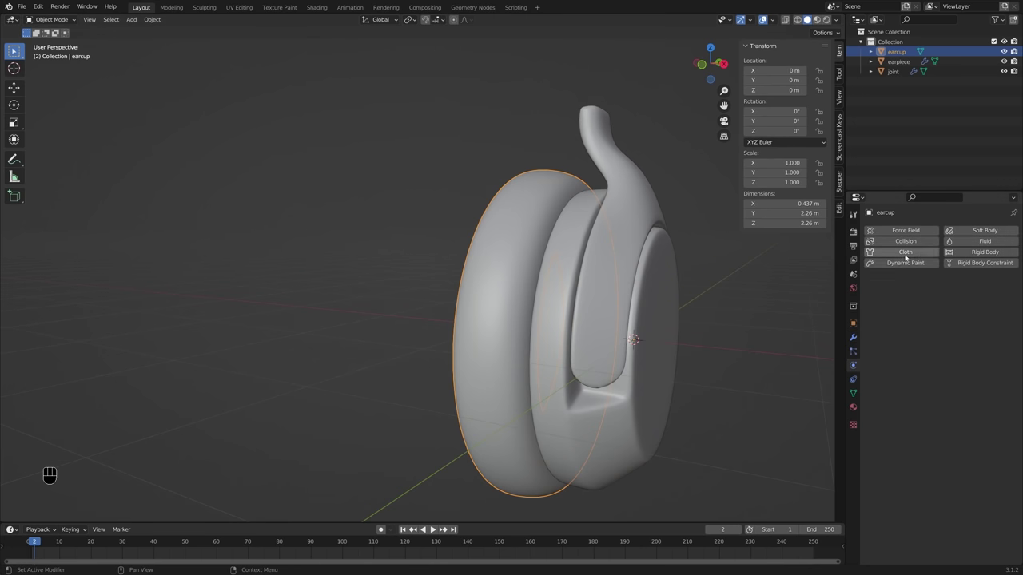
Step: Add Cloth physics to the earcup and play the simulation to watch it fall
click(911, 254)
middle_click(677, 304)
key(space)
drag(463, 379, 514, 384)
drag(538, 385, 590, 386)
middle_click(557, 327)
drag(571, 321, 420, 407)
drag(456, 342, 479, 271)
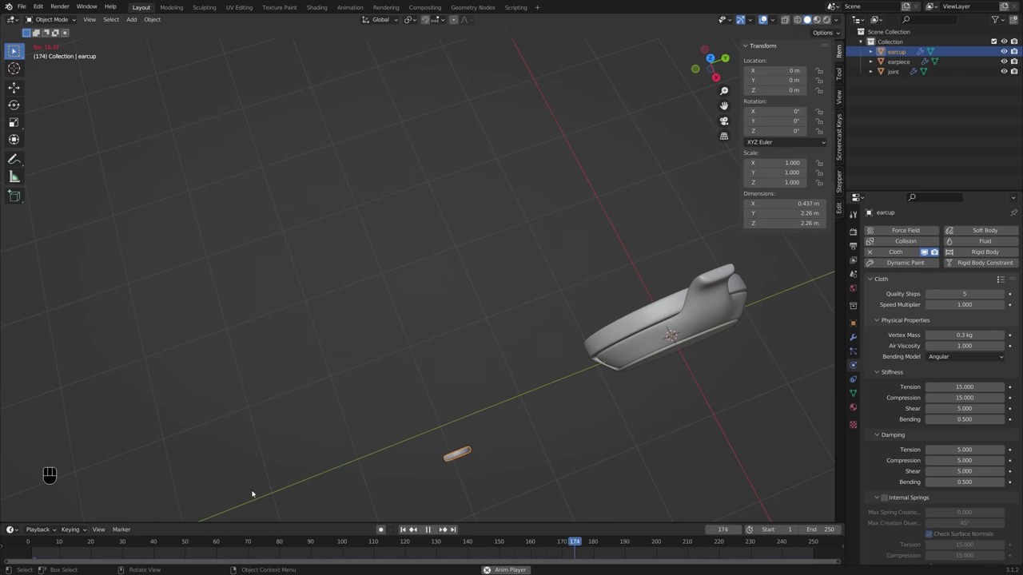
key(space)
Step: Set the cloth's Field Weights Gravity to 0 and recheck the playback from frame 1
click(30, 545)
middle_click(533, 371)
middle_click(628, 361)
drag(591, 402, 610, 366)
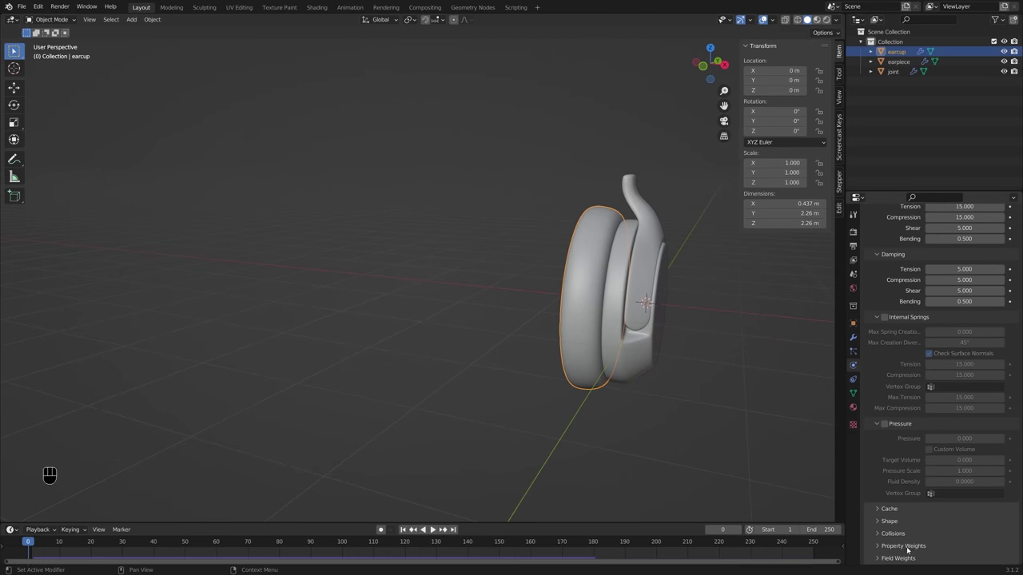
click(910, 550)
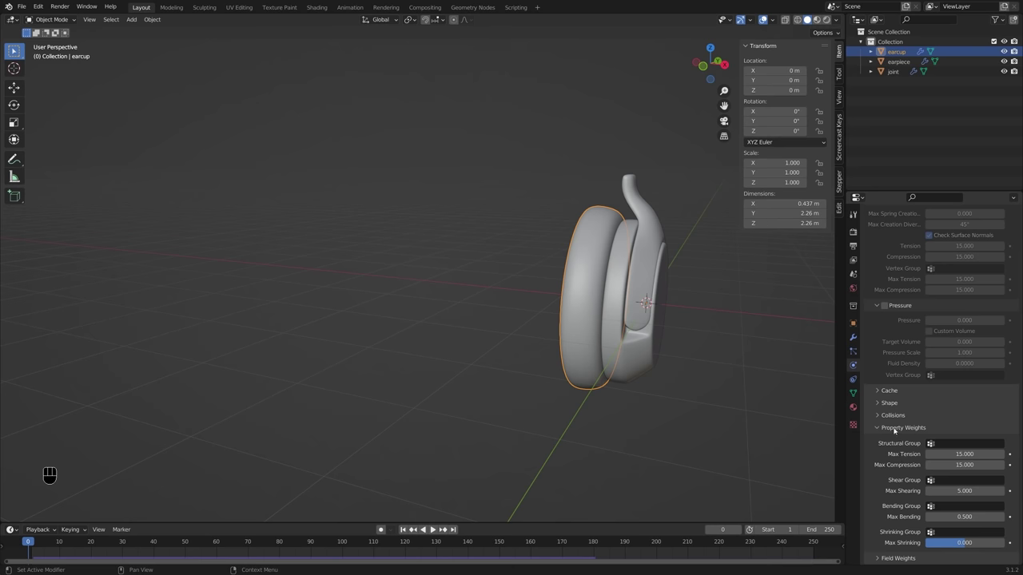
click(897, 430)
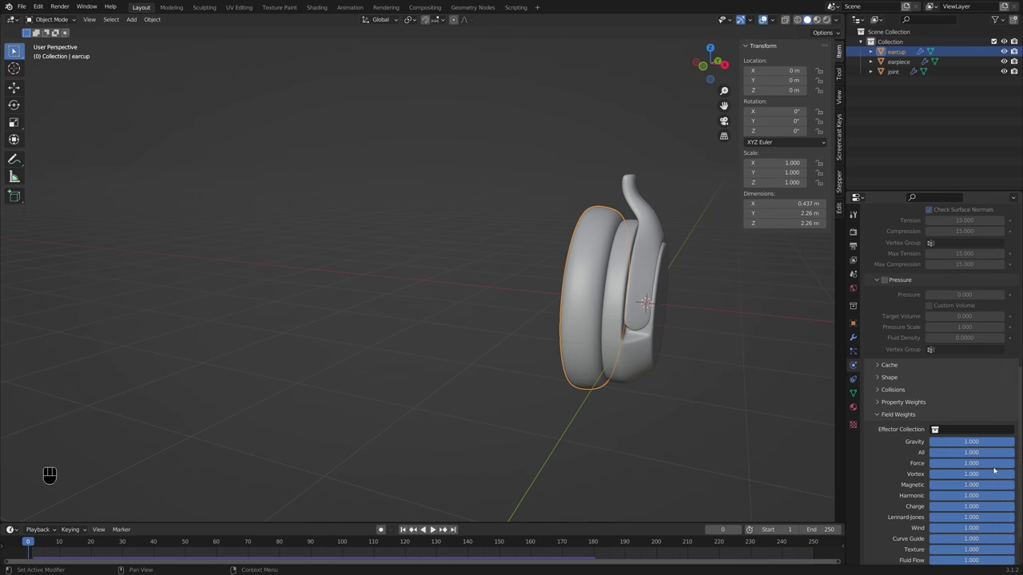
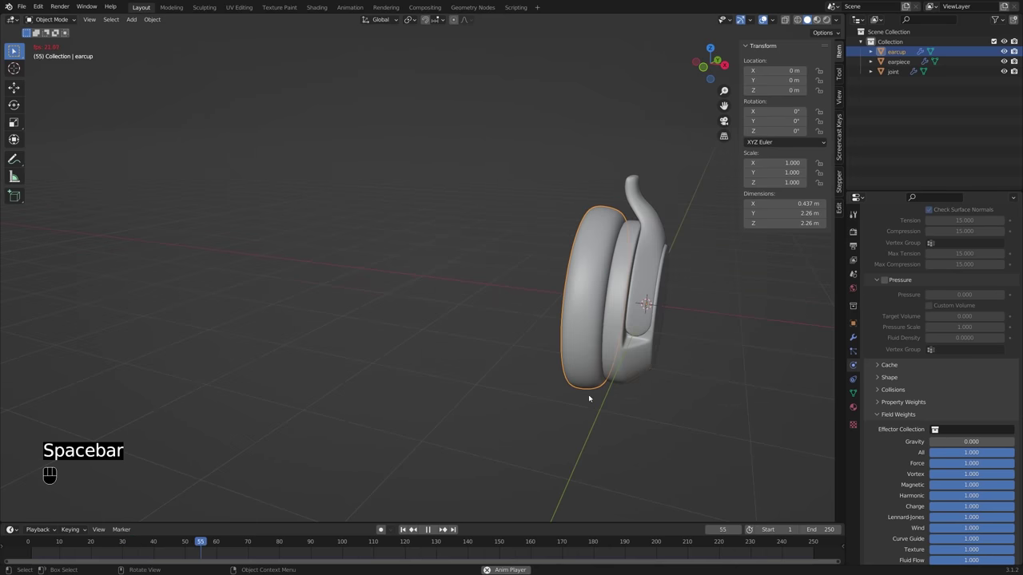
key(space)
click(26, 551)
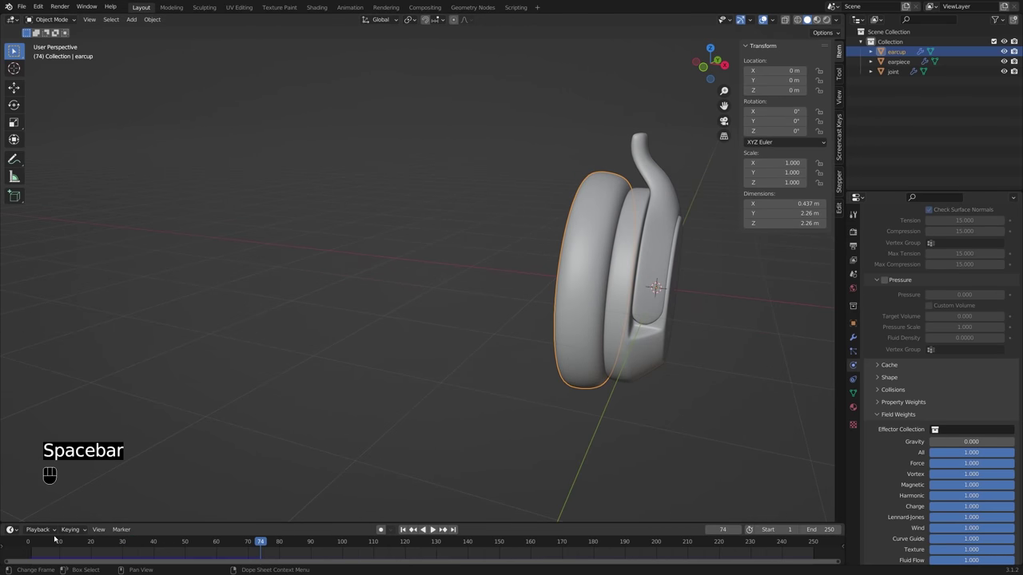
click(29, 542)
Step: Expand the earcup cloth's Shape settings
middle_click(525, 366)
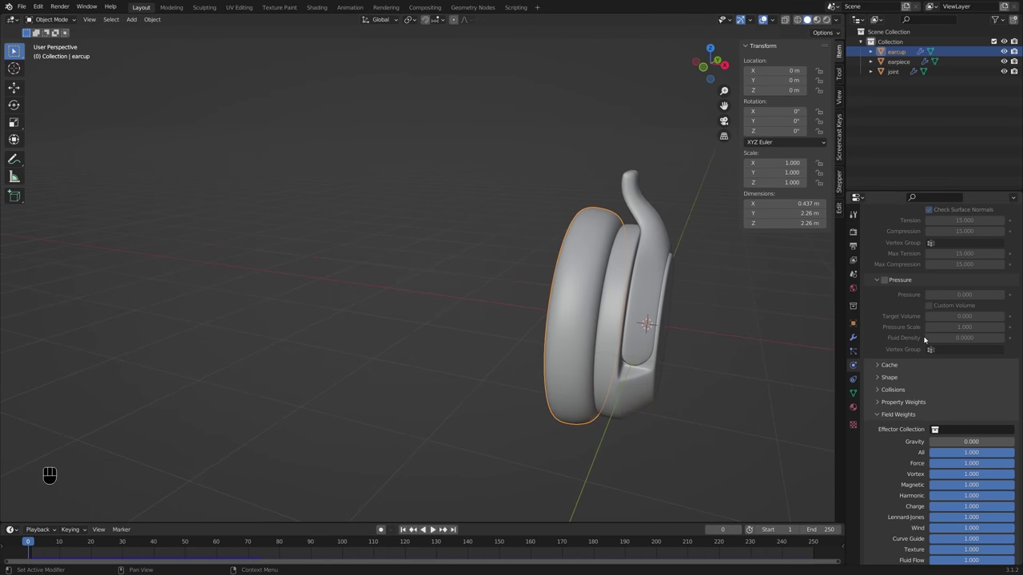
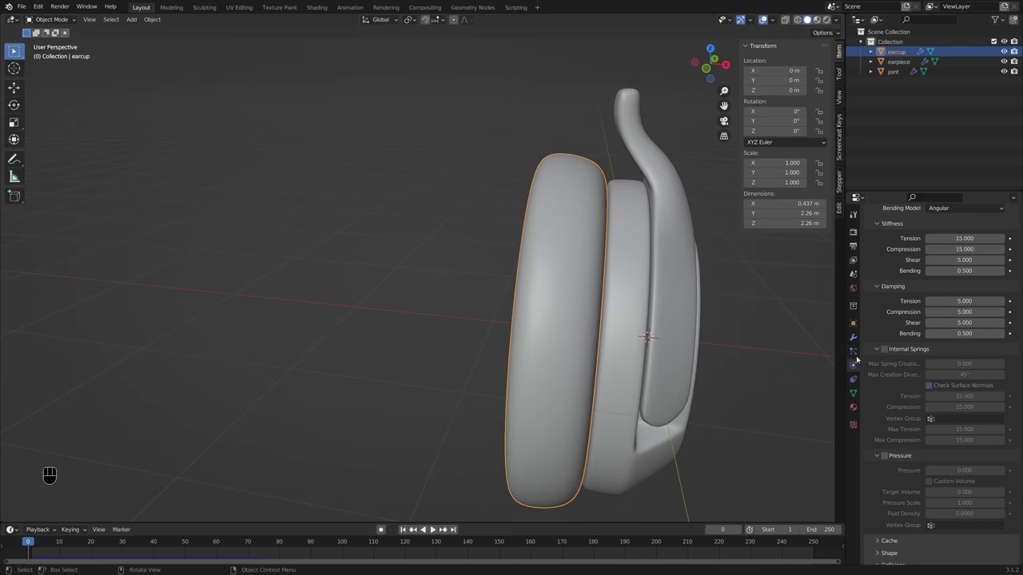
middle_click(772, 351)
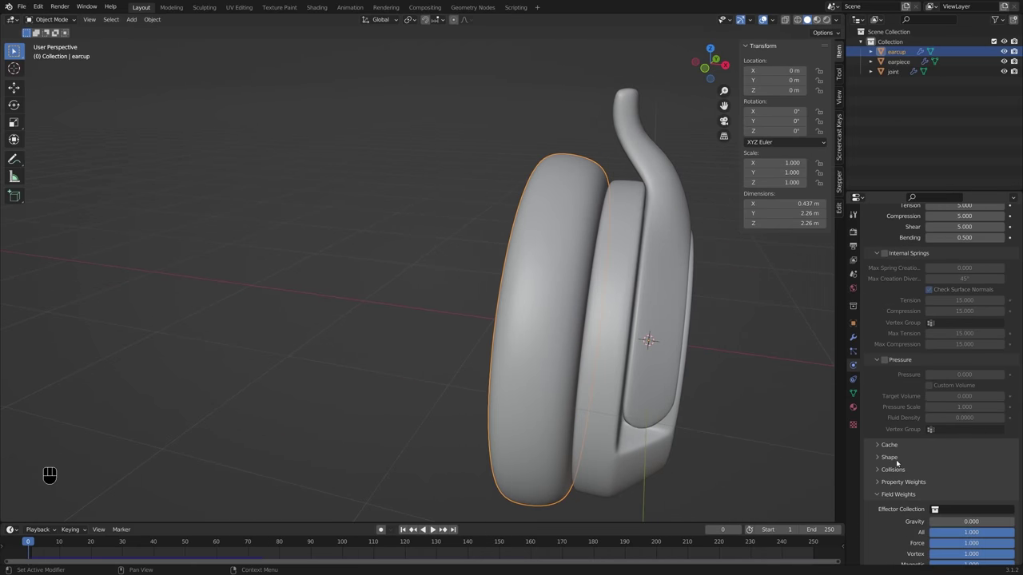
click(893, 458)
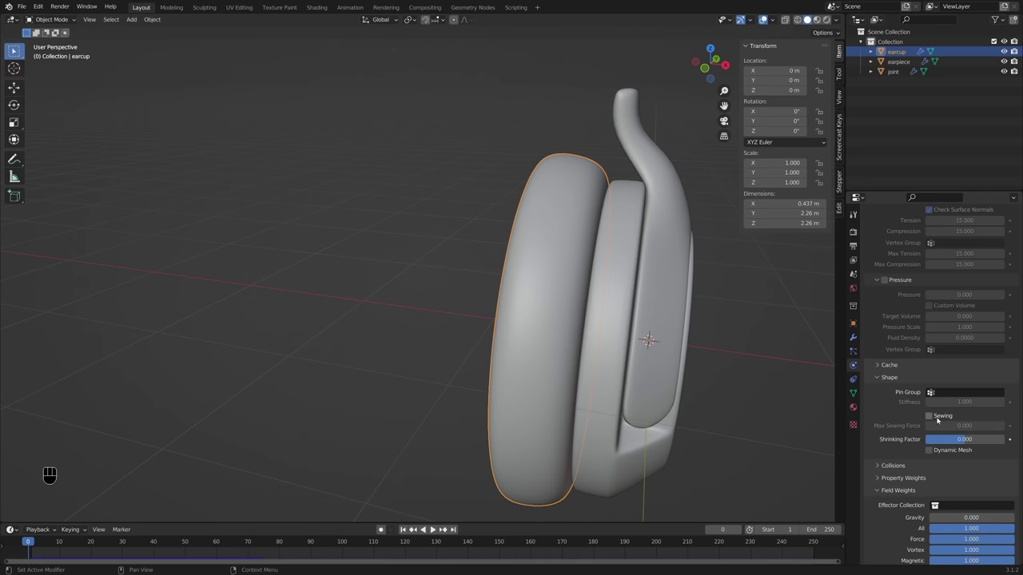
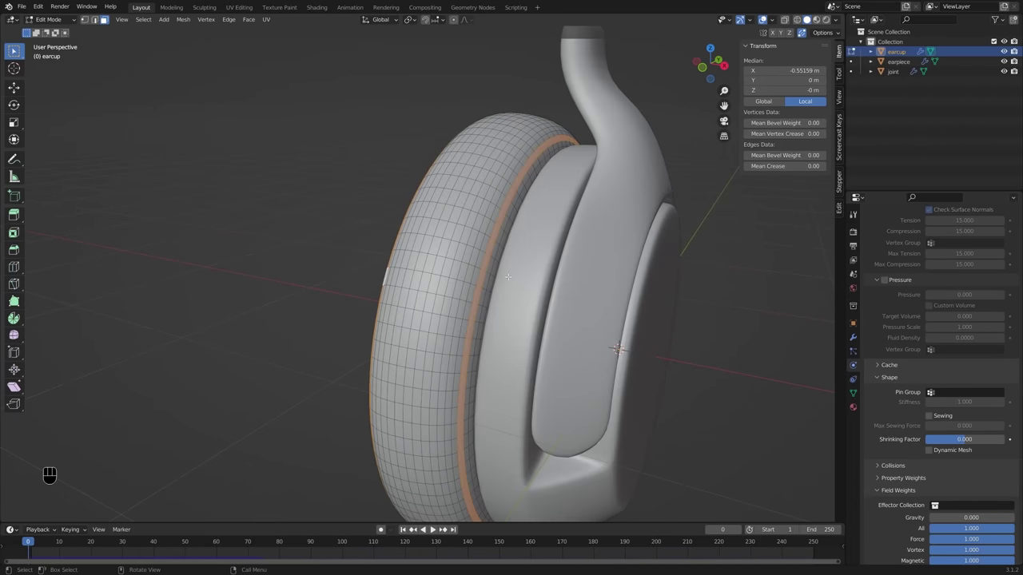
Step: Bring up the delete menu for the selected inner edge loop
key(x)
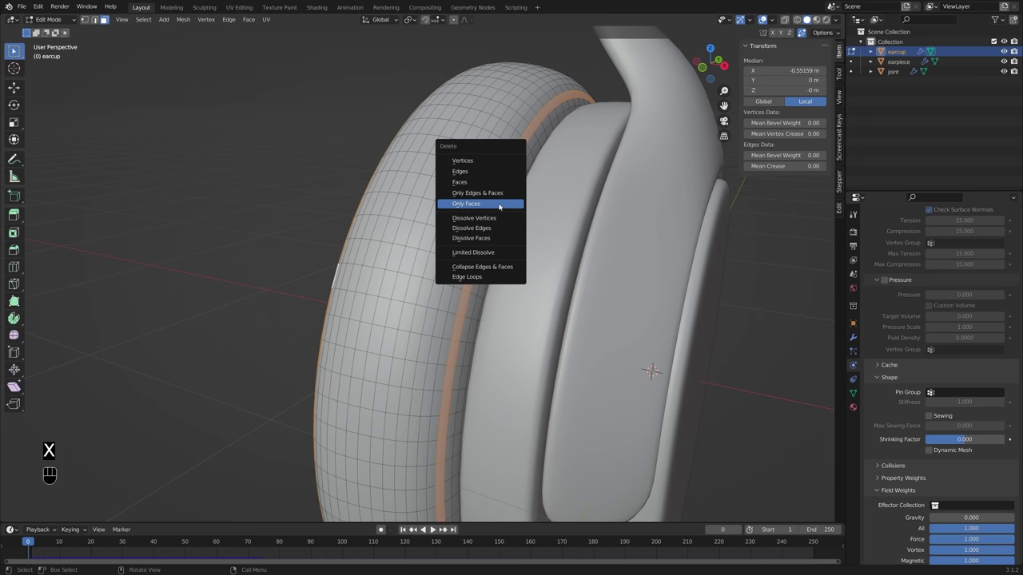
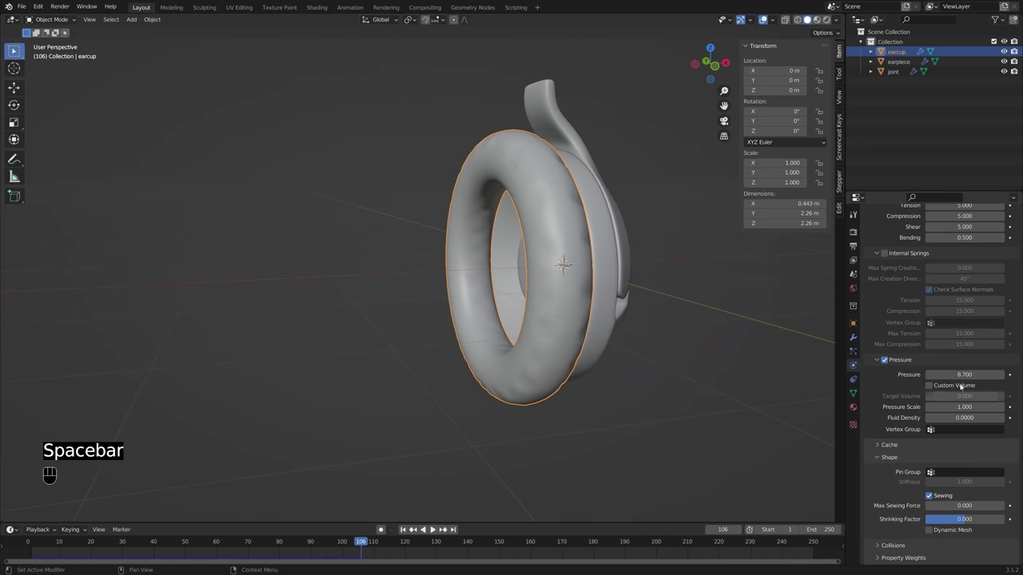
middle_click(602, 319)
middle_click(618, 309)
drag(586, 253, 627, 258)
key(Tab)
key(a)
key(shift+n)
key(Tab)
key(space)
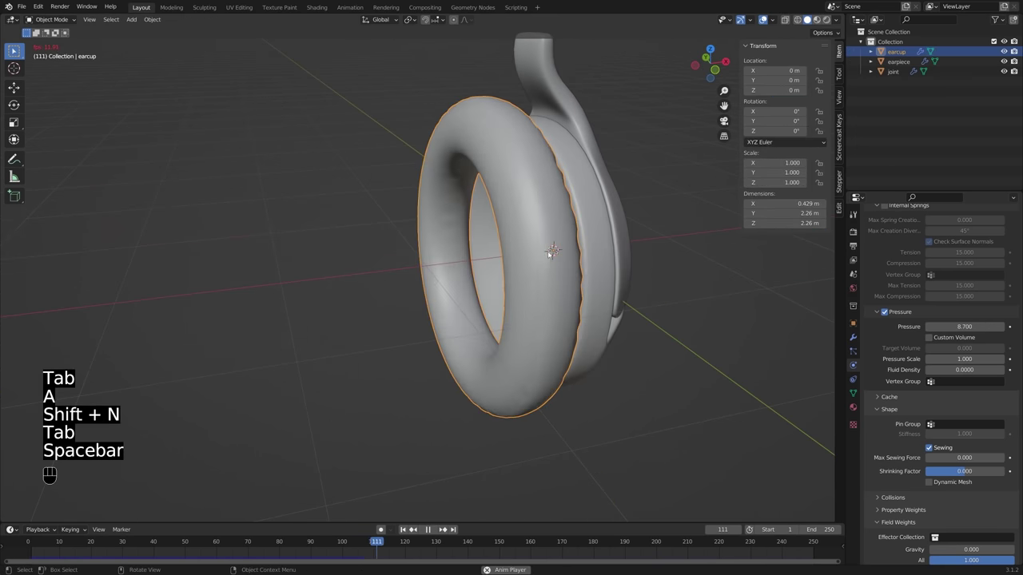
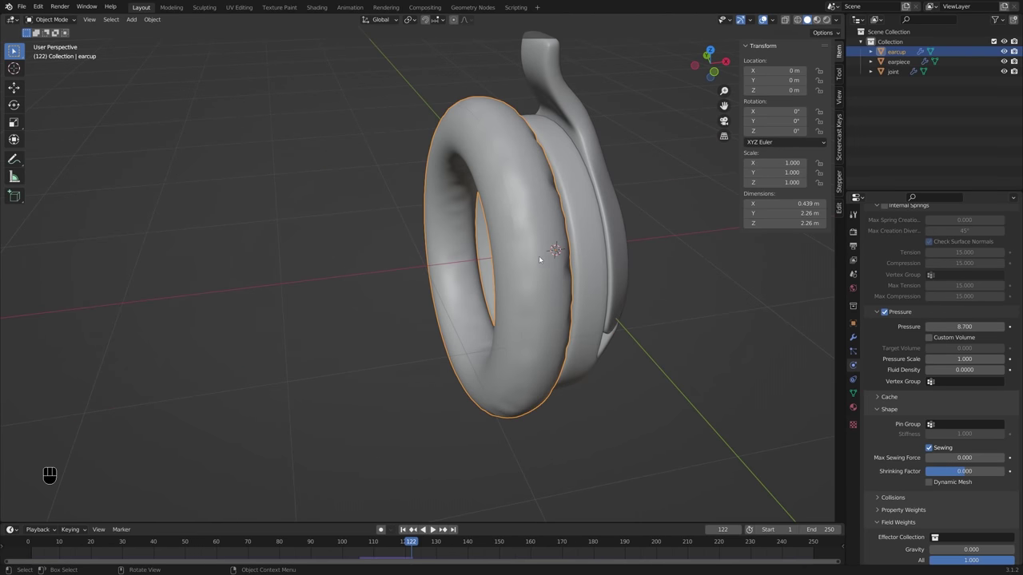
middle_click(711, 303)
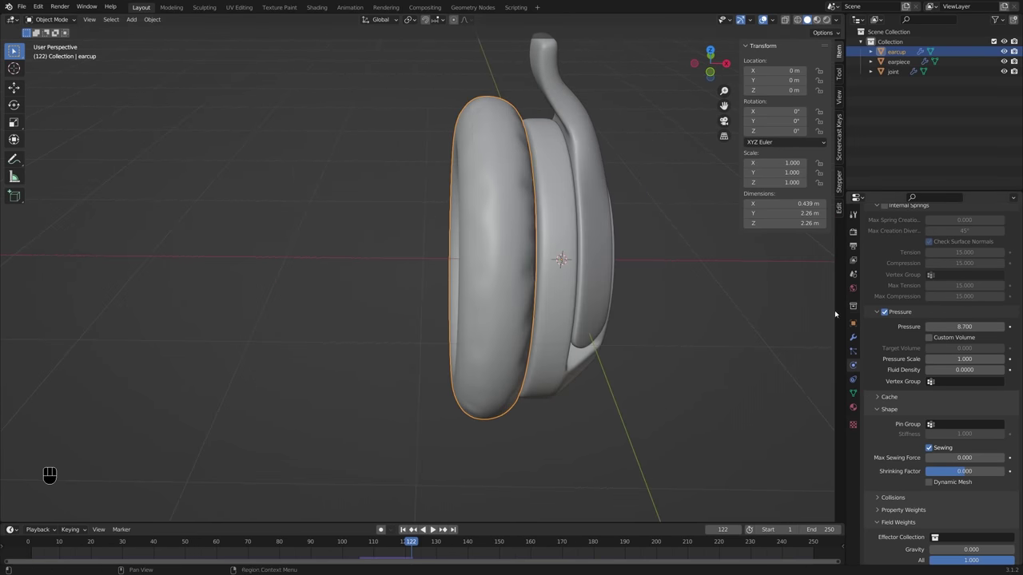
drag(580, 289, 560, 285)
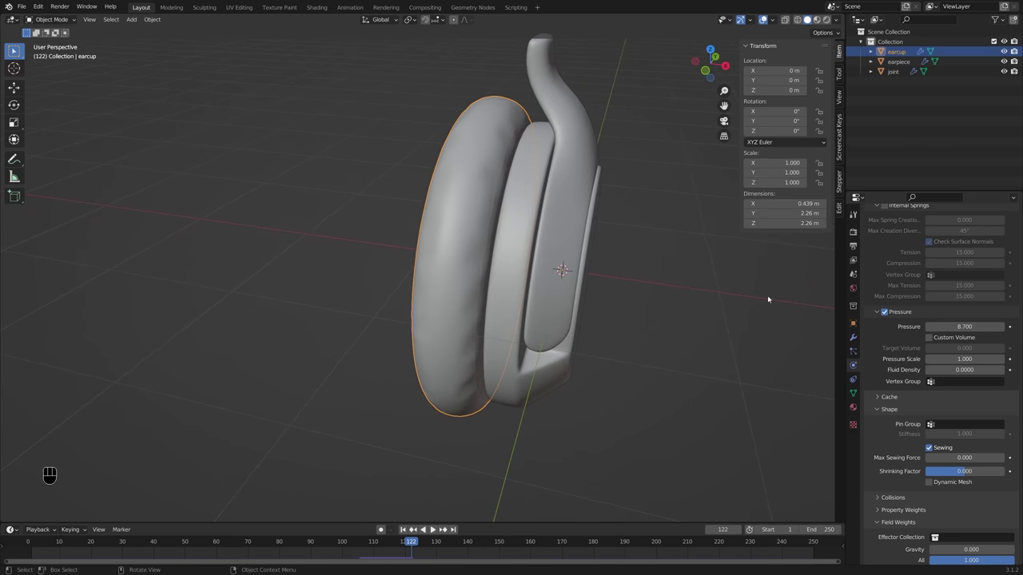
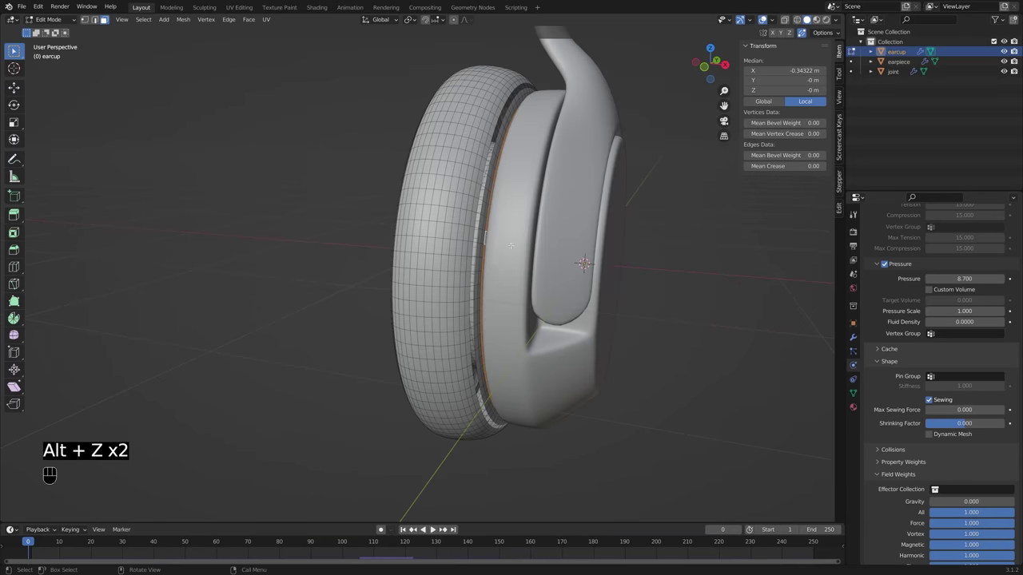
Step: Assign the selected inner ring to a new vertex group 'Group' and use it as the cloth Pin Group
click(857, 391)
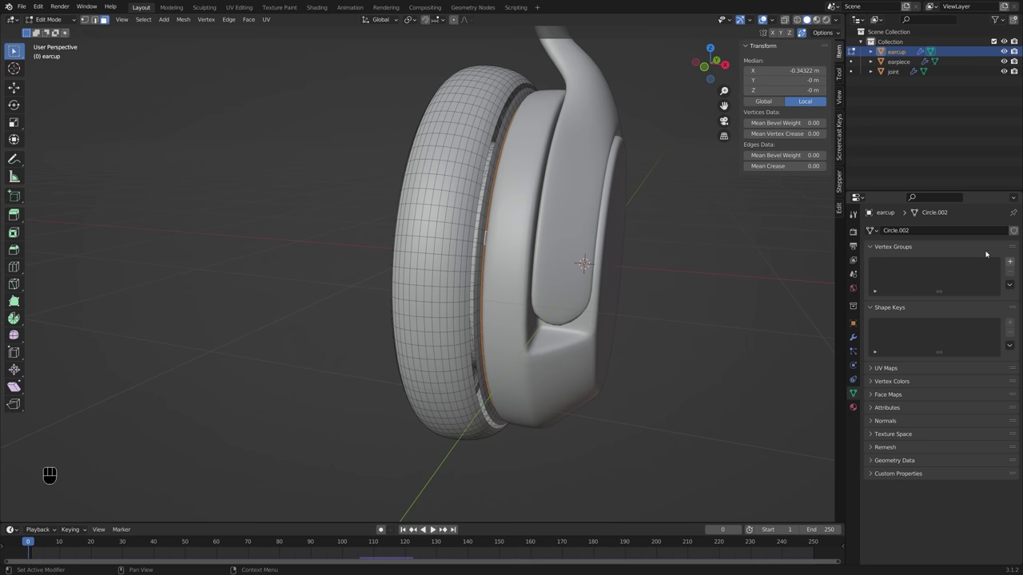
click(1012, 262)
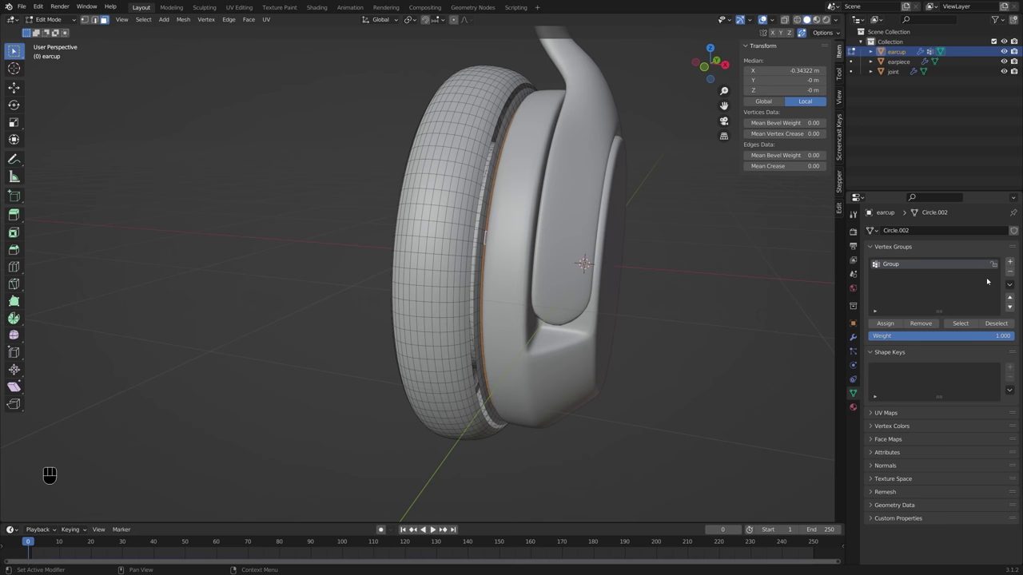
click(888, 326)
click(852, 338)
click(1005, 250)
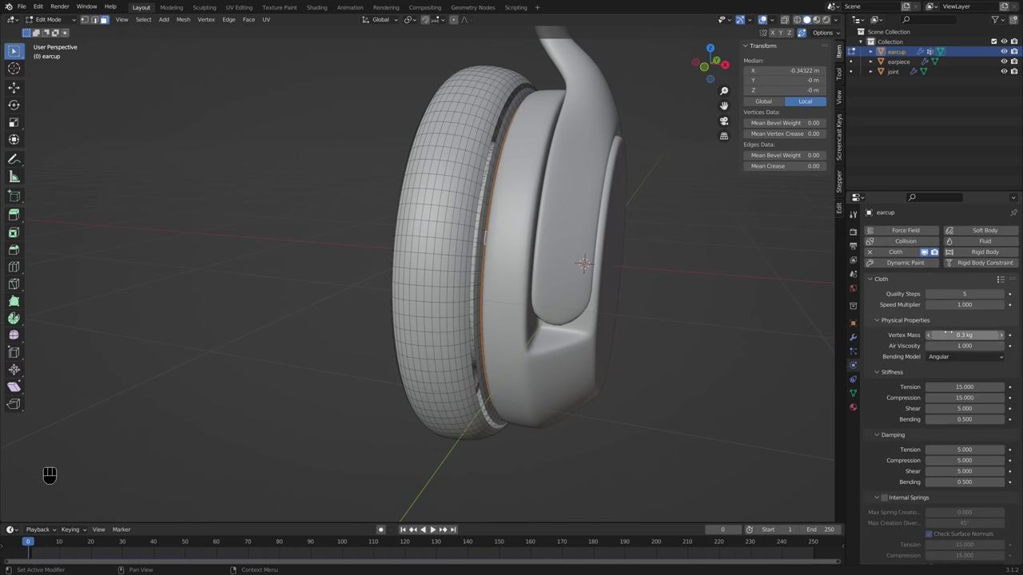
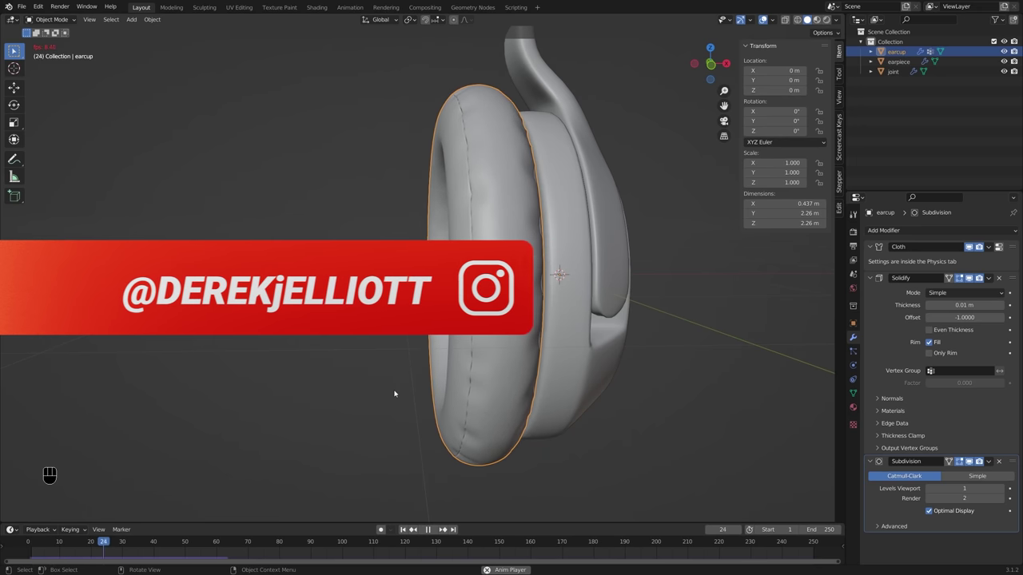
Step: Stop playback and apply the Cloth modifier, baking the inflated cushion into the earcup mesh
key(space)
drag(577, 382, 642, 399)
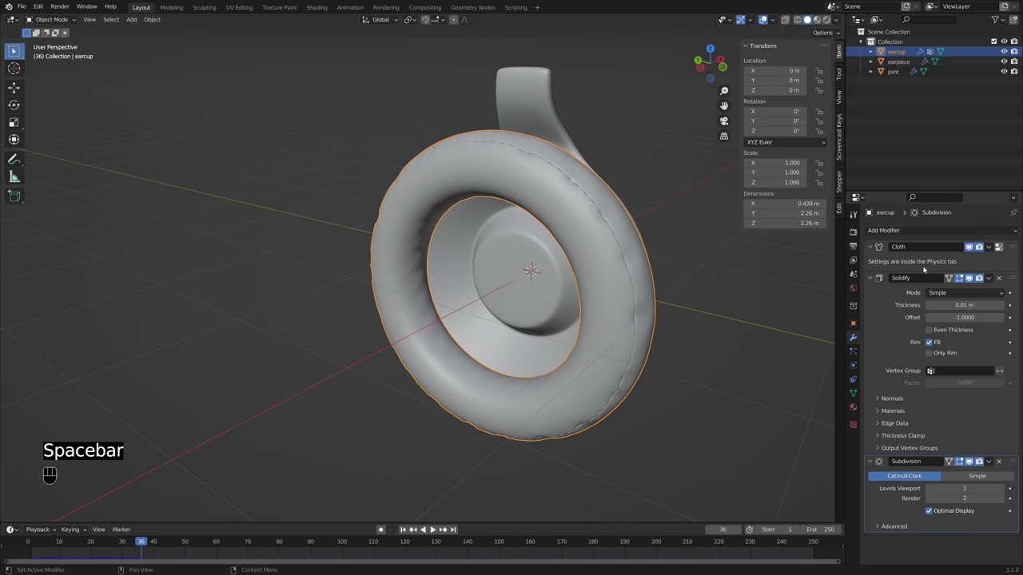
click(930, 266)
key(ctrl+a)
drag(700, 289, 584, 285)
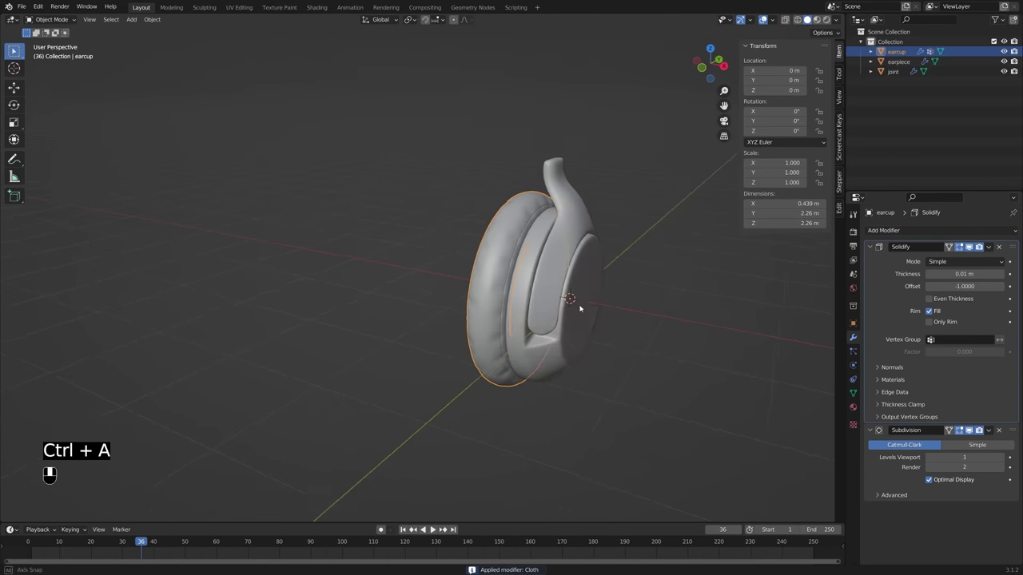
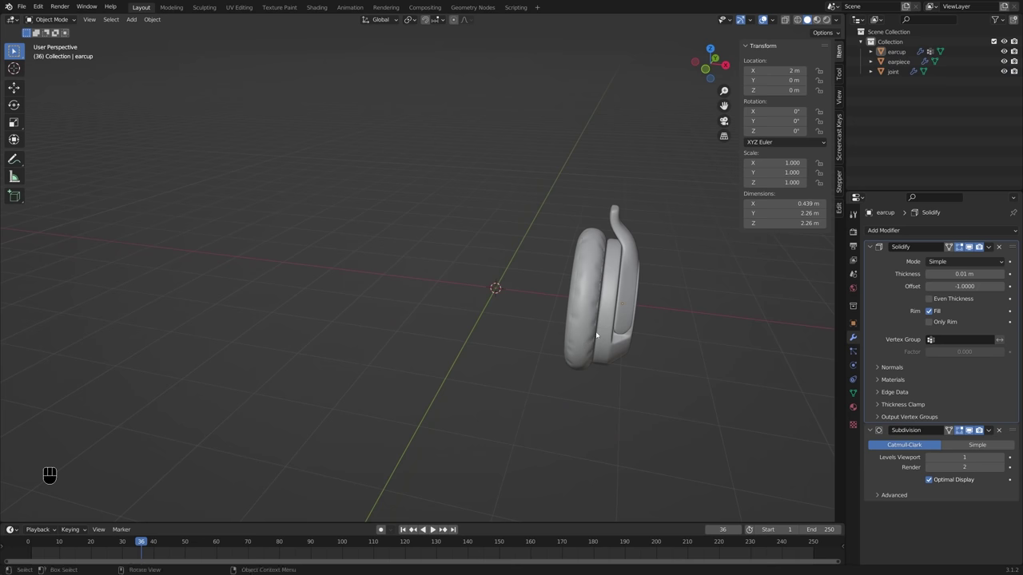
Step: Orbit and pan around the scene to inspect the relocated earcup from several angles
drag(607, 337, 594, 365)
drag(594, 365, 621, 359)
middle_click(514, 349)
middle_click(522, 333)
drag(541, 312, 525, 327)
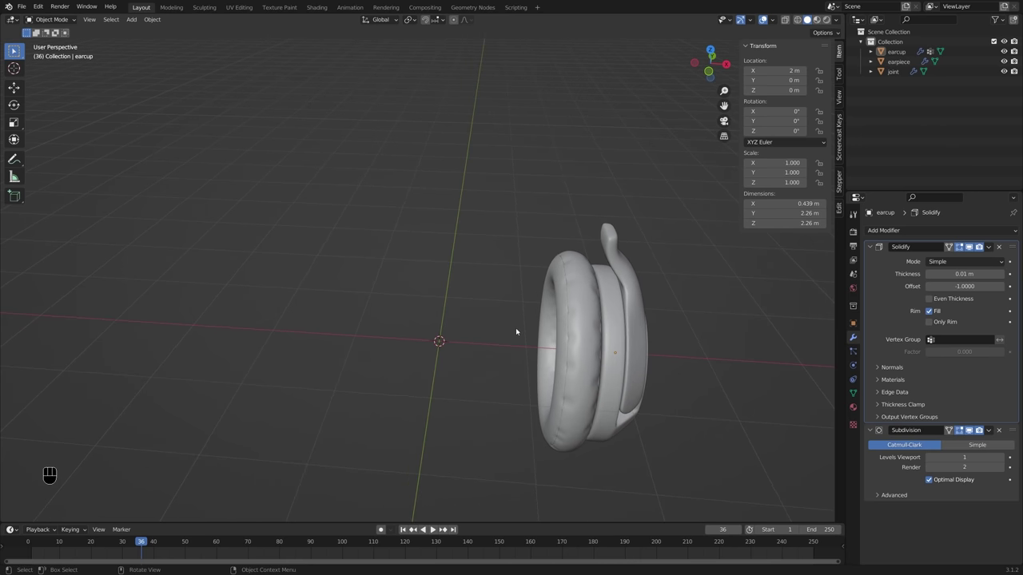
middle_click(514, 356)
drag(519, 365, 505, 351)
middle_click(499, 350)
drag(522, 356, 541, 350)
Step: Add a cube Empty at the origin and shrink its display size to a small cube
key(shift+a)
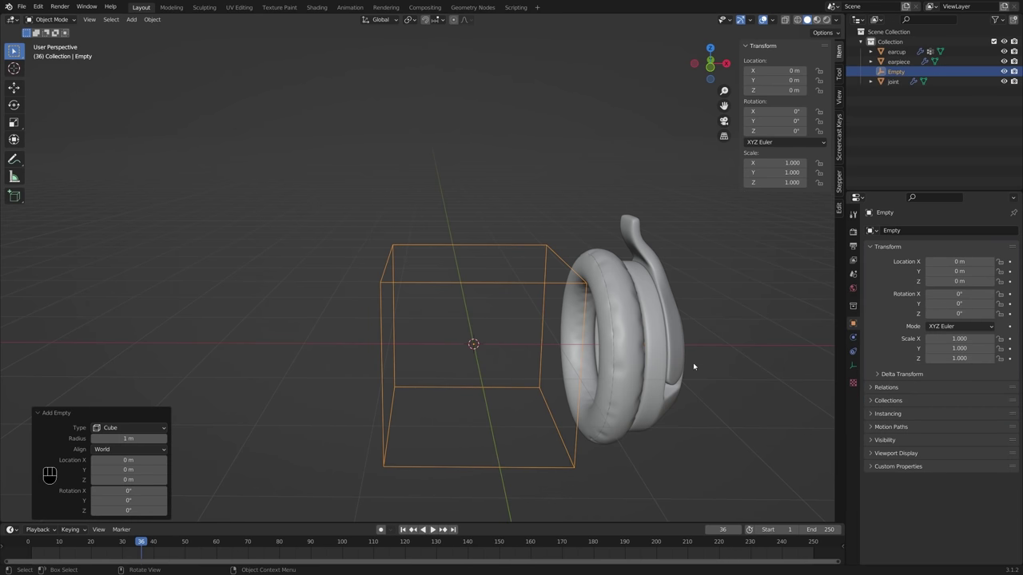
click(715, 348)
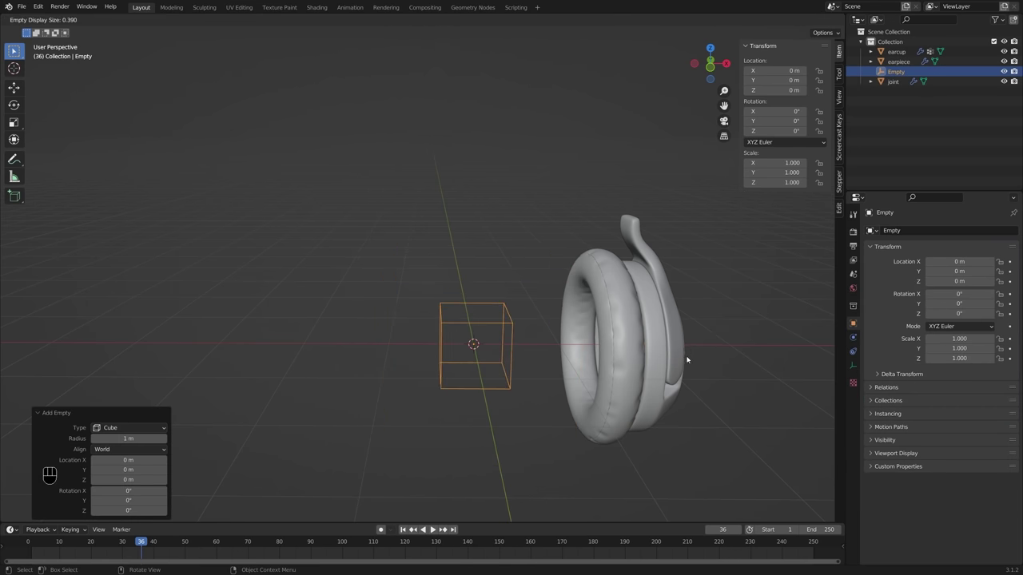
click(691, 358)
middle_click(677, 371)
middle_click(646, 395)
Step: Mirror the earpiece across the Empty and move its inner face along X in Edit Mode
click(624, 389)
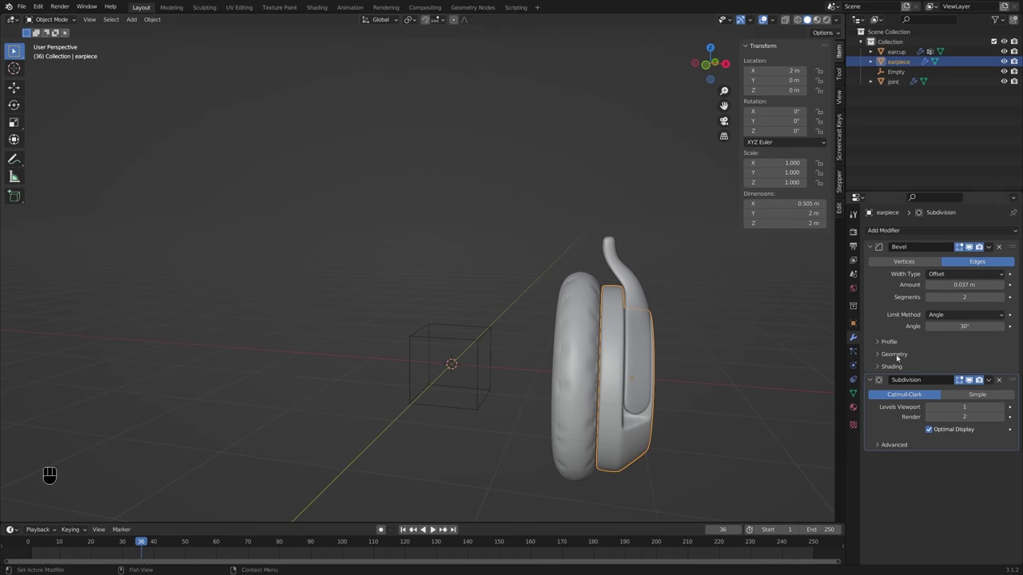
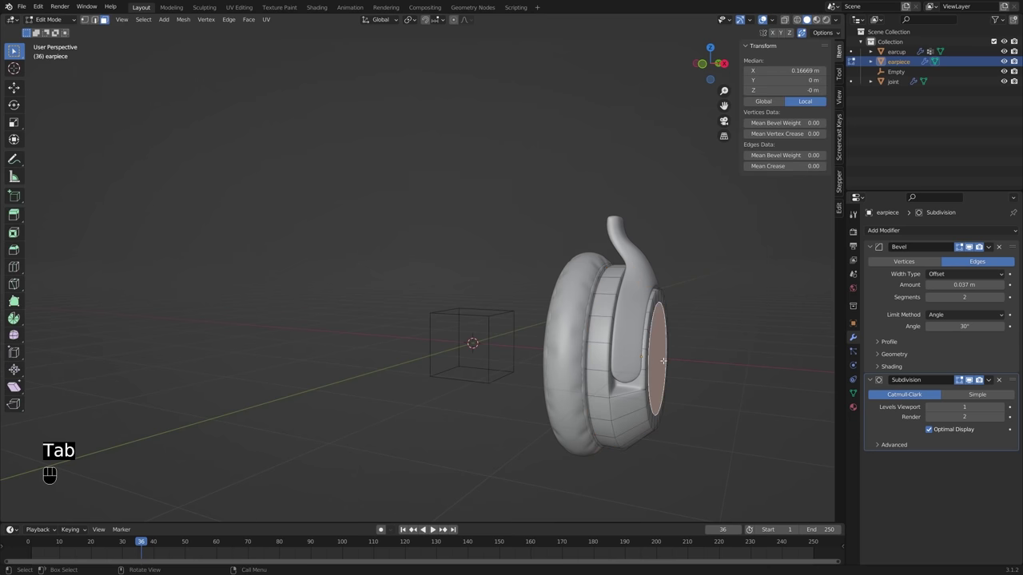
key(g)
key(x)
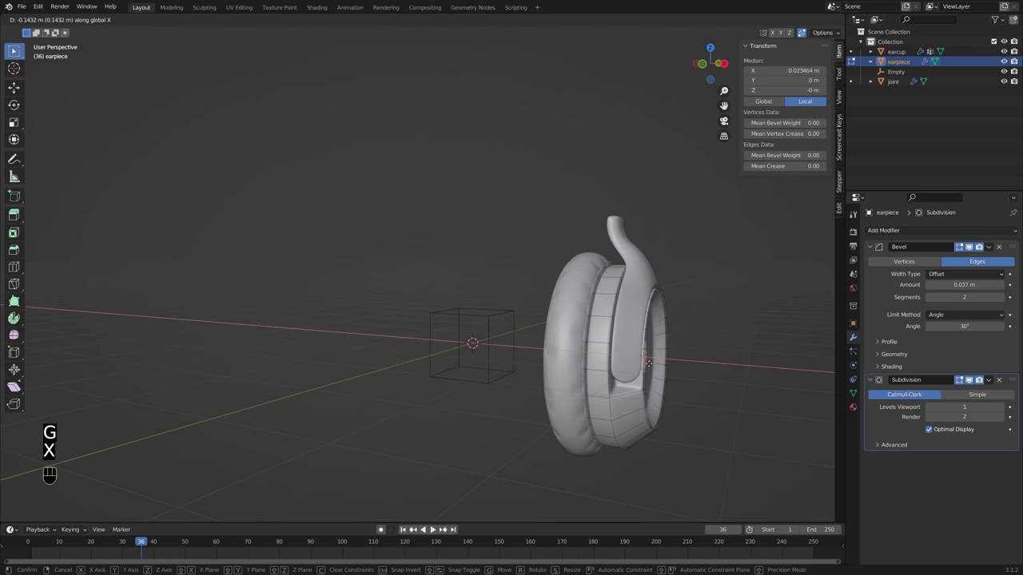
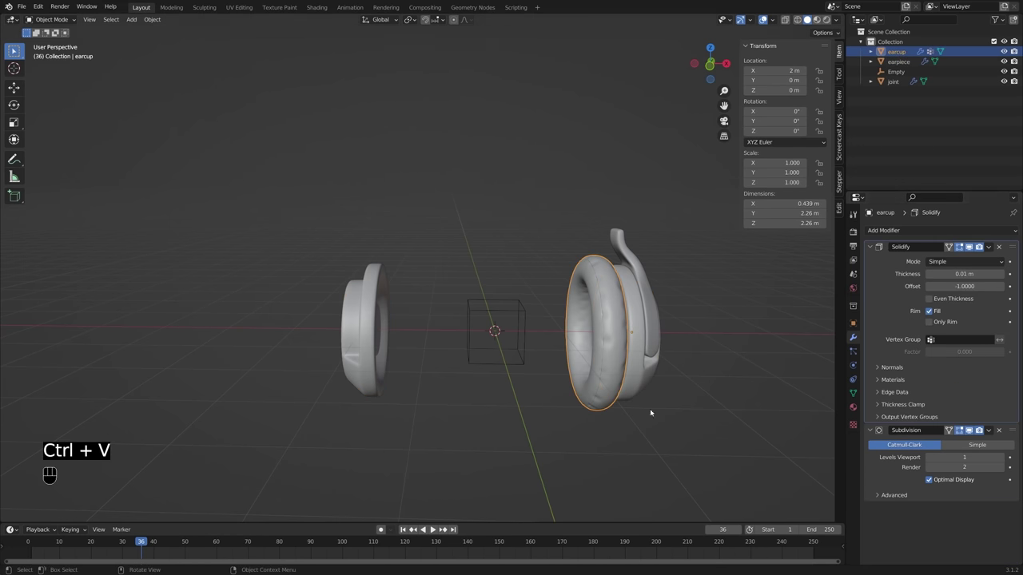
Step: Give the earcup and the joint Mirror modifiers with the Empty as Mirror Object
click(626, 350)
drag(930, 236, 941, 446)
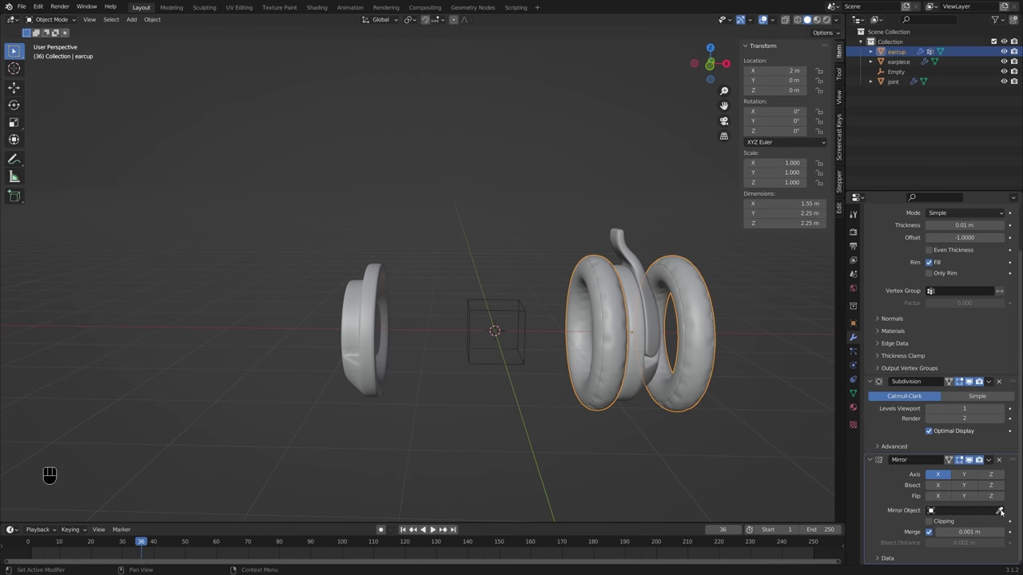
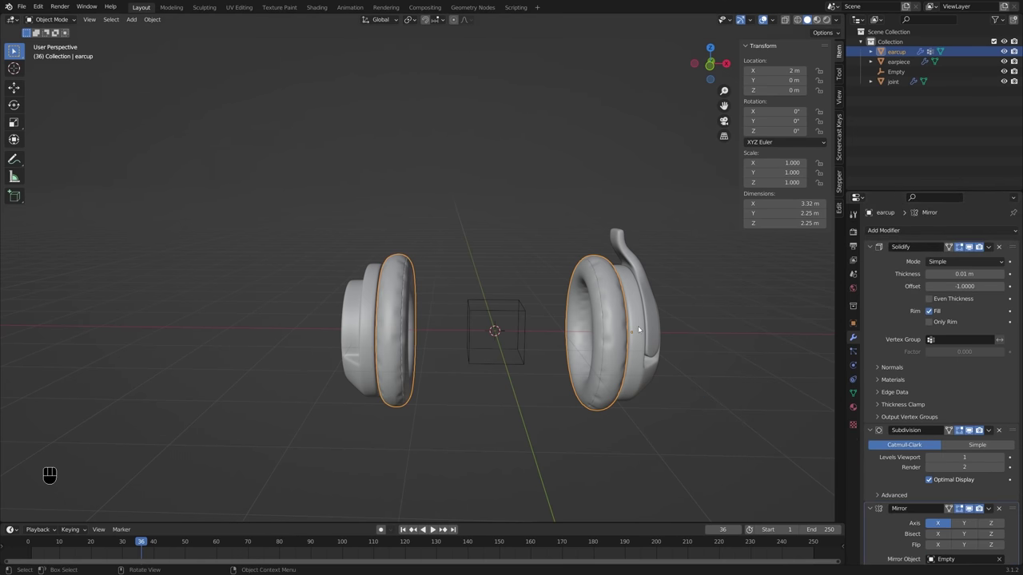
click(658, 320)
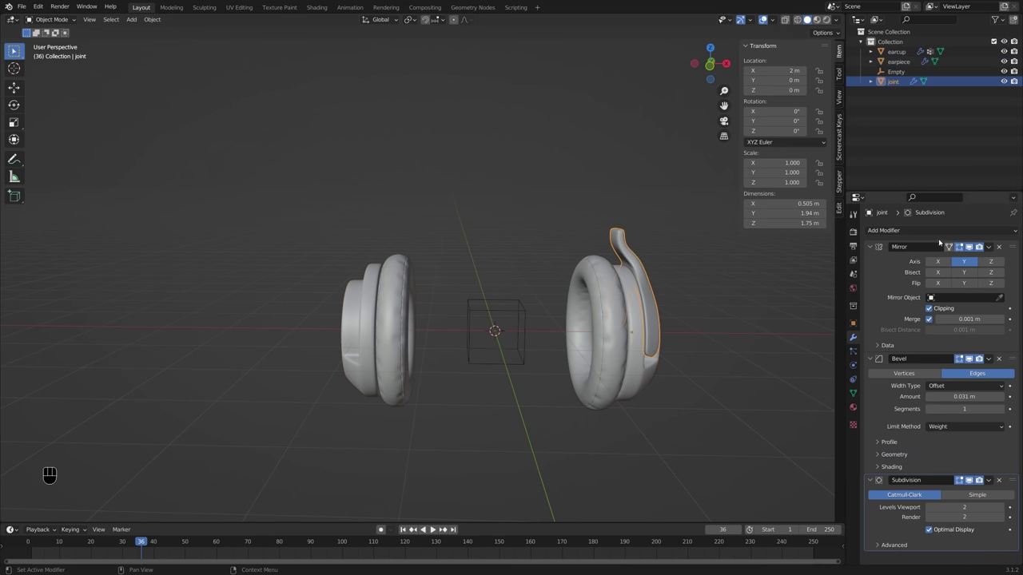
drag(929, 257, 830, 349)
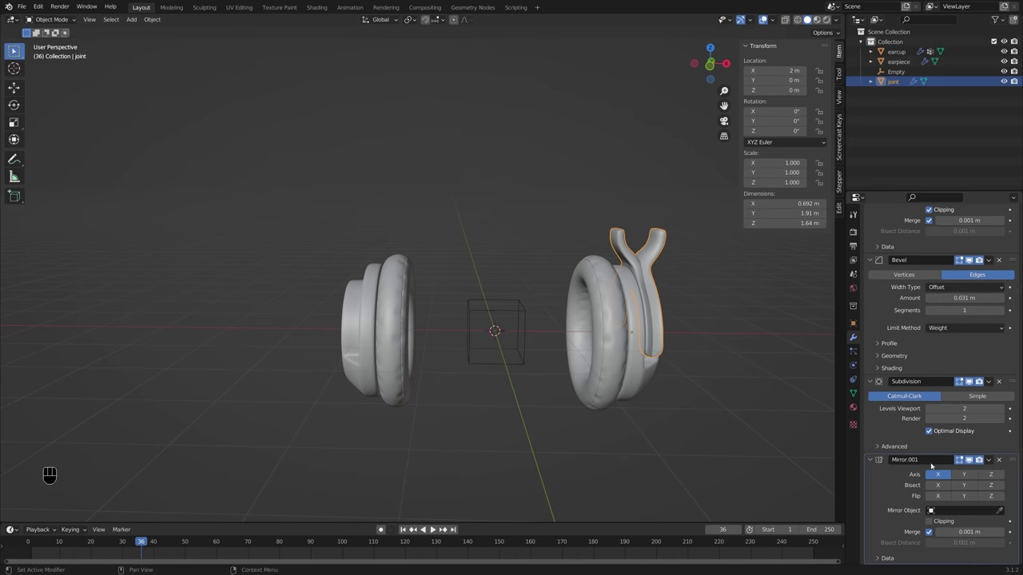
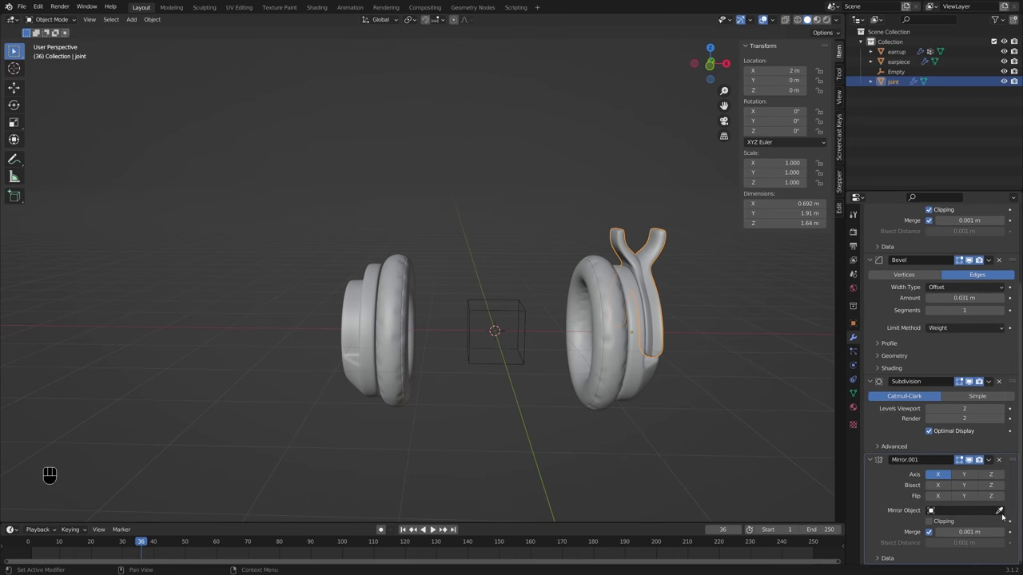
click(1005, 514)
drag(535, 353, 492, 348)
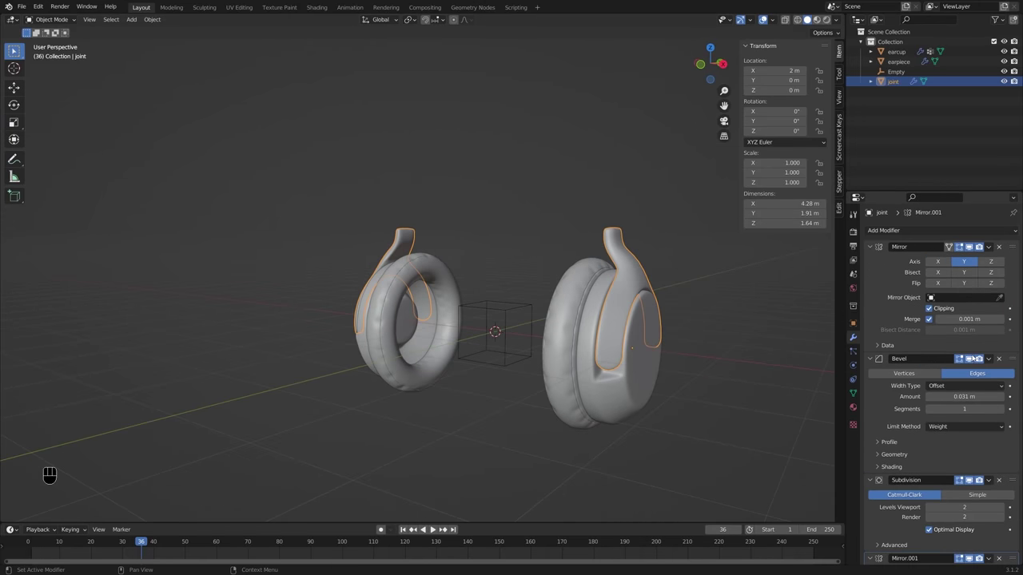
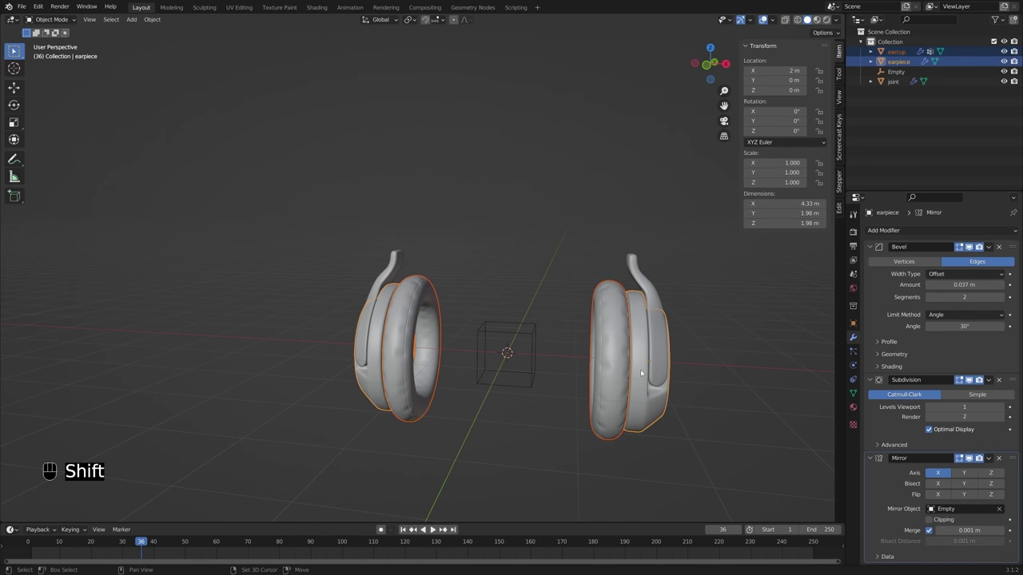
Step: Parent the earcup to the earpiece (Keep Transform) and try a test Y rotation of the assembly
key(ctrl+p)
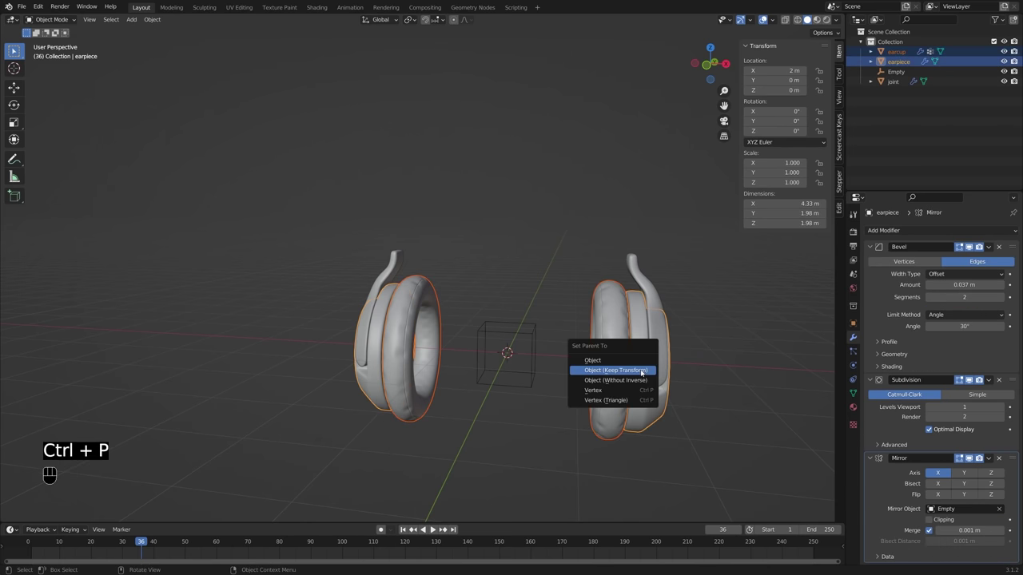
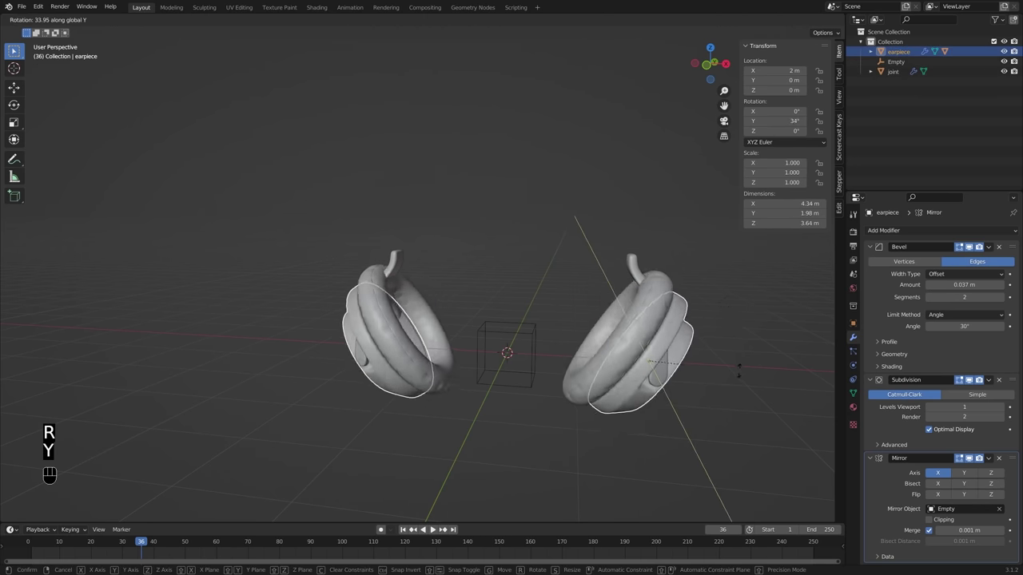
drag(710, 317, 651, 313)
click(651, 313)
middle_click(625, 307)
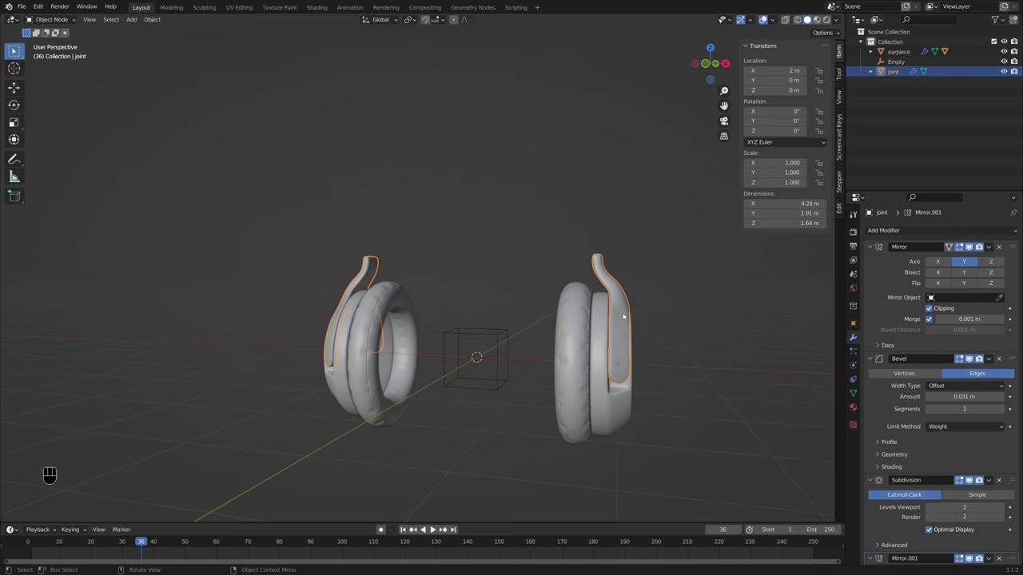
key(r)
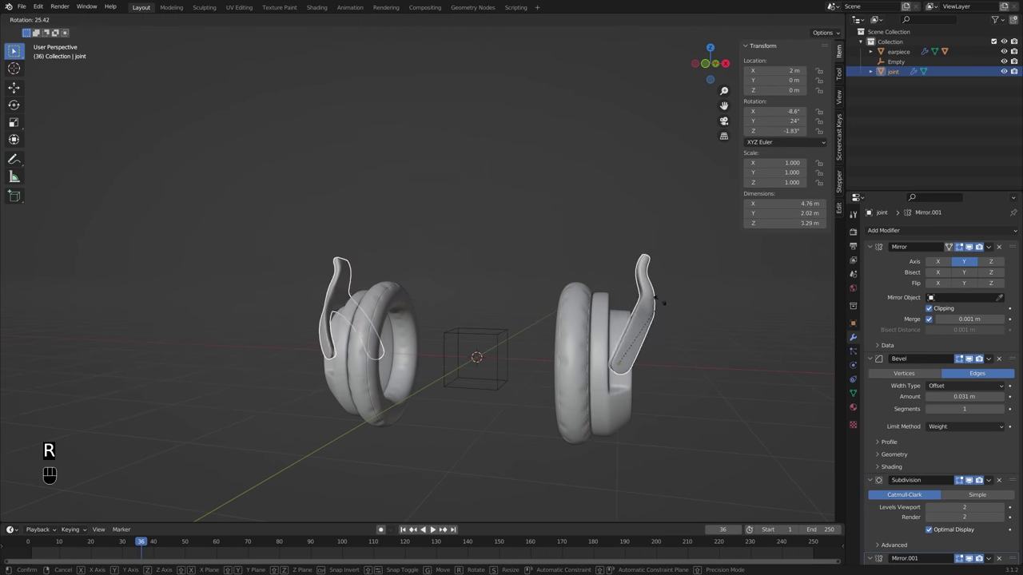
click(689, 331)
Step: Switch to front orthographic view, test-rotate the parts around Y, and cancel so they stand upright
drag(658, 325, 632, 333)
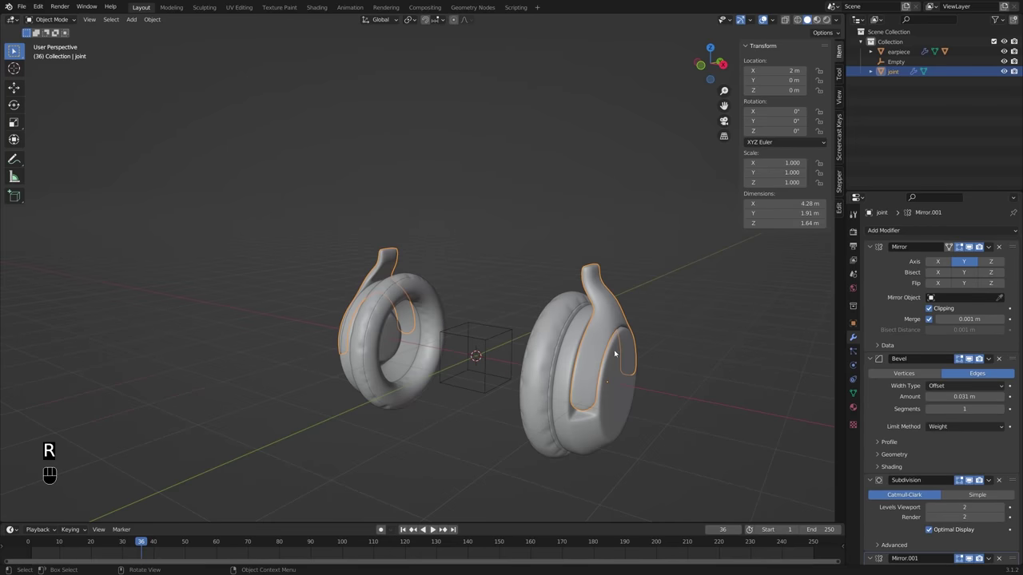
click(623, 406)
middle_click(629, 365)
drag(631, 350, 650, 346)
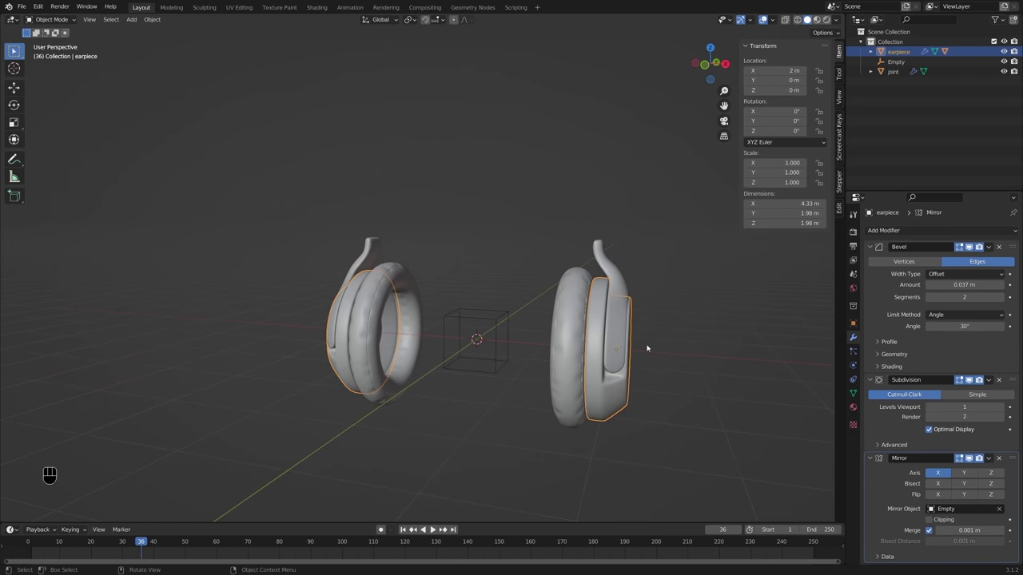
key(KP_1)
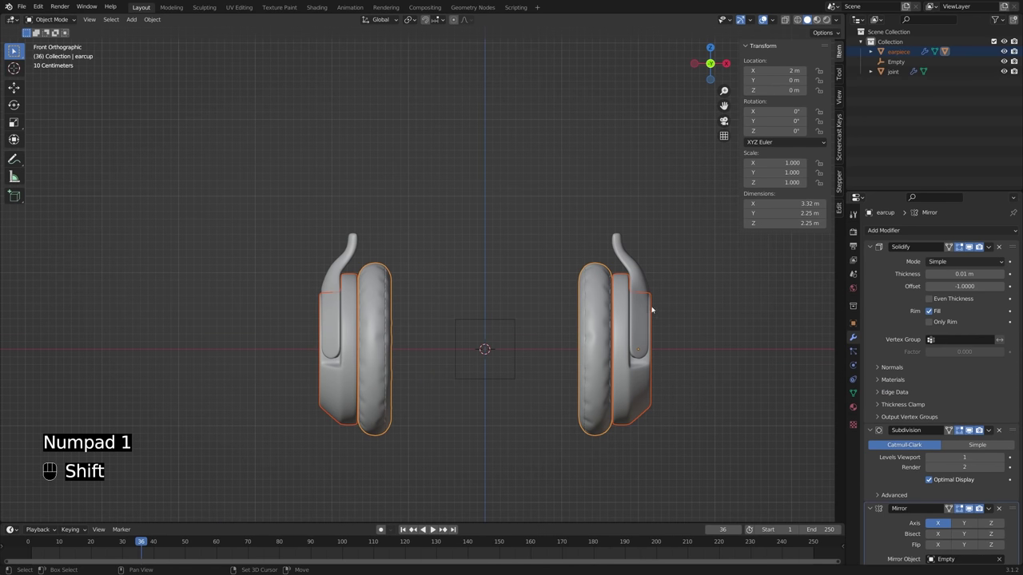
key(r)
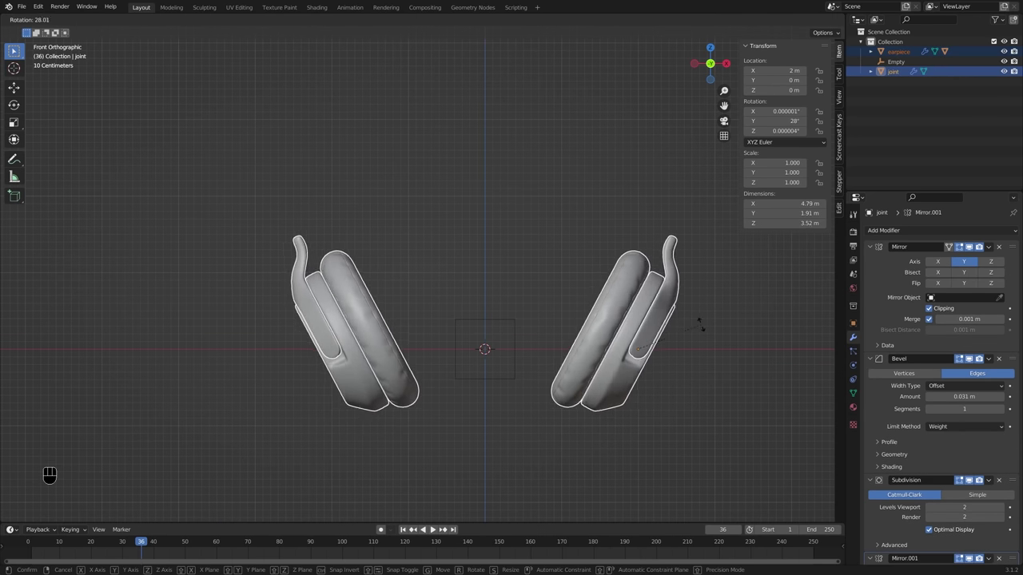
right_click(707, 358)
Step: Add a cube Empty.001 and slide it along X over the right earcup
key(alt+a)
key(shift+a)
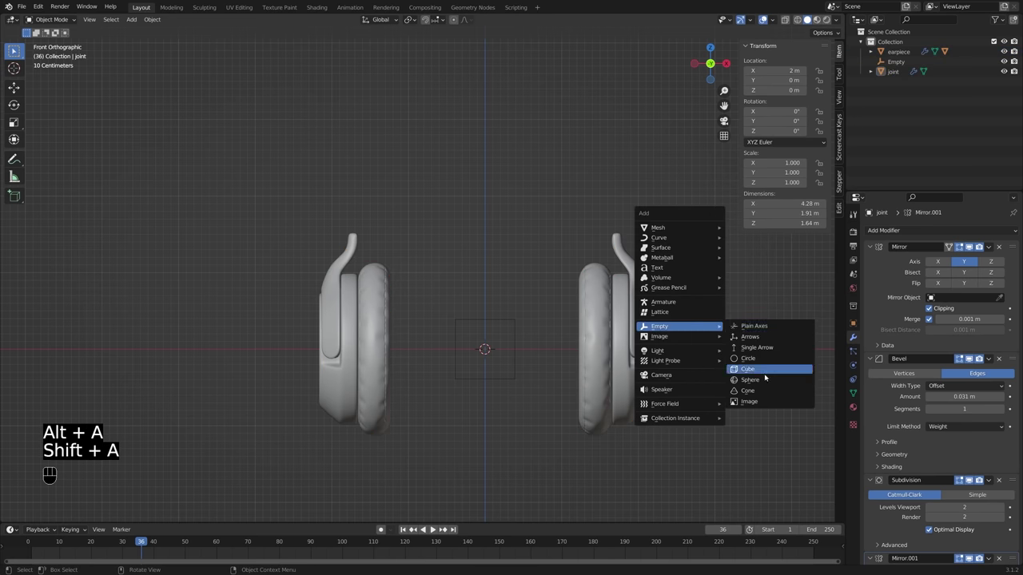
right_click(750, 332)
key(g)
key(x)
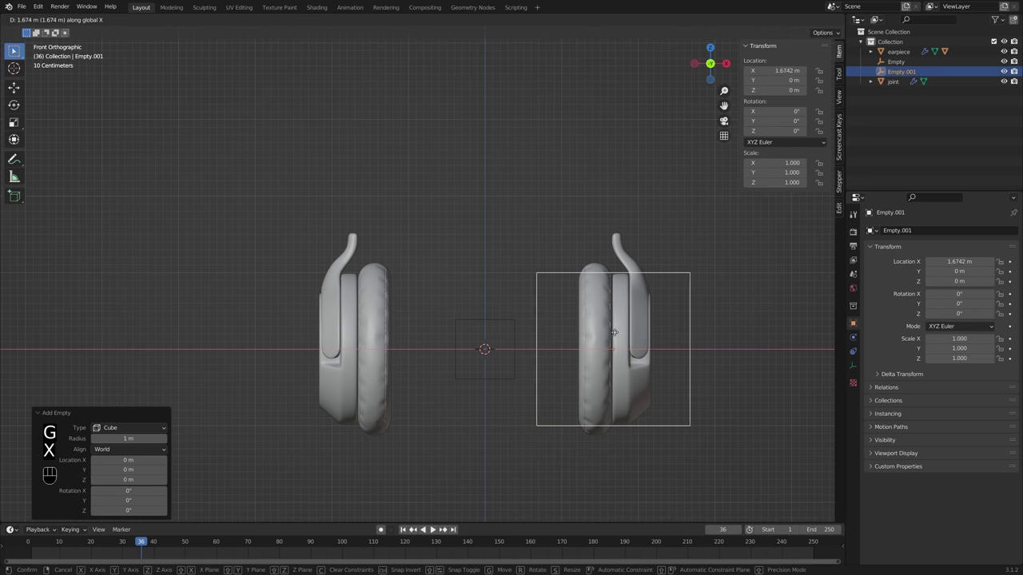
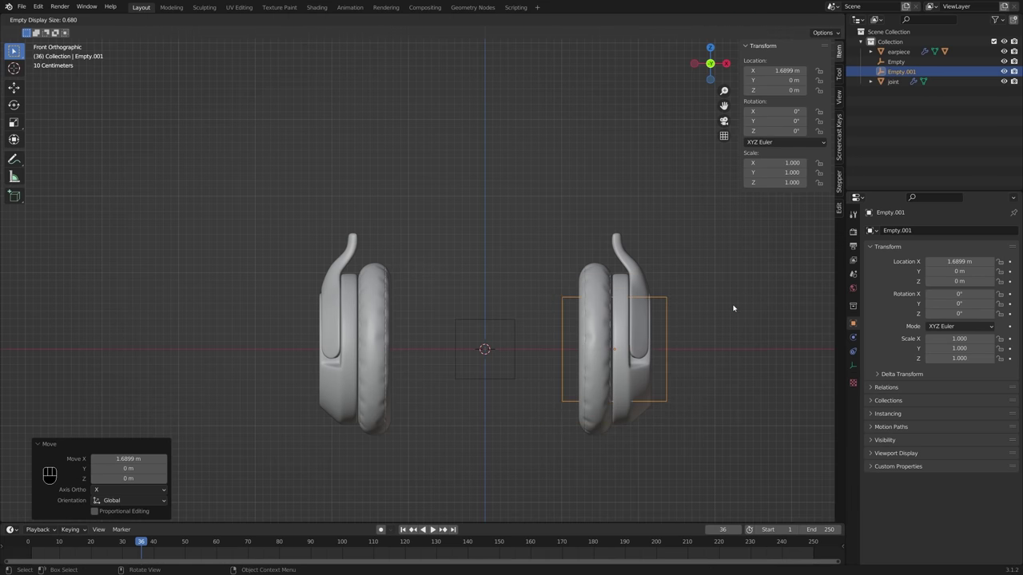
Step: Reduce Empty.001's display size and parent the headphone parts to it
click(738, 306)
drag(699, 315, 693, 315)
key(KP_1)
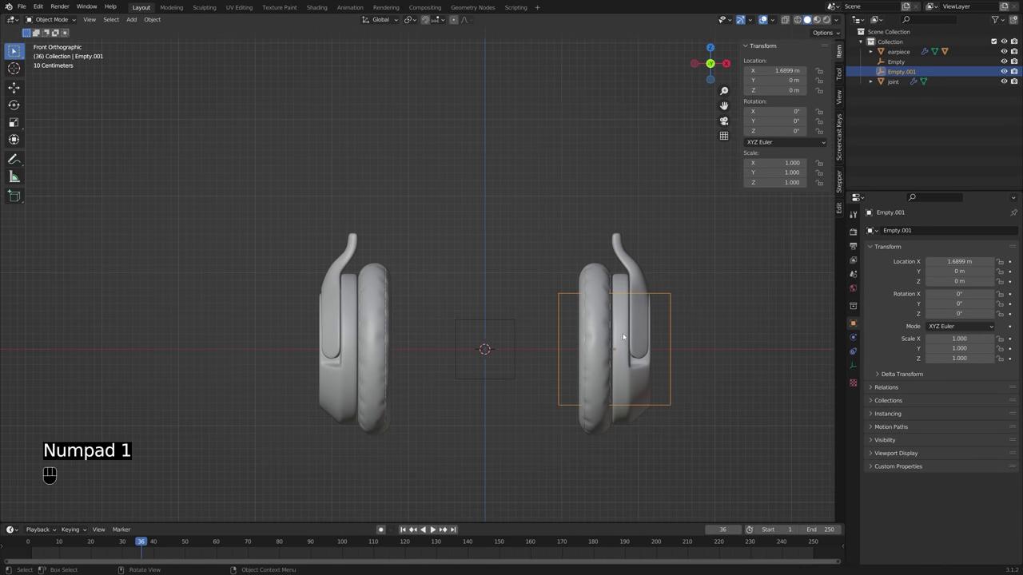
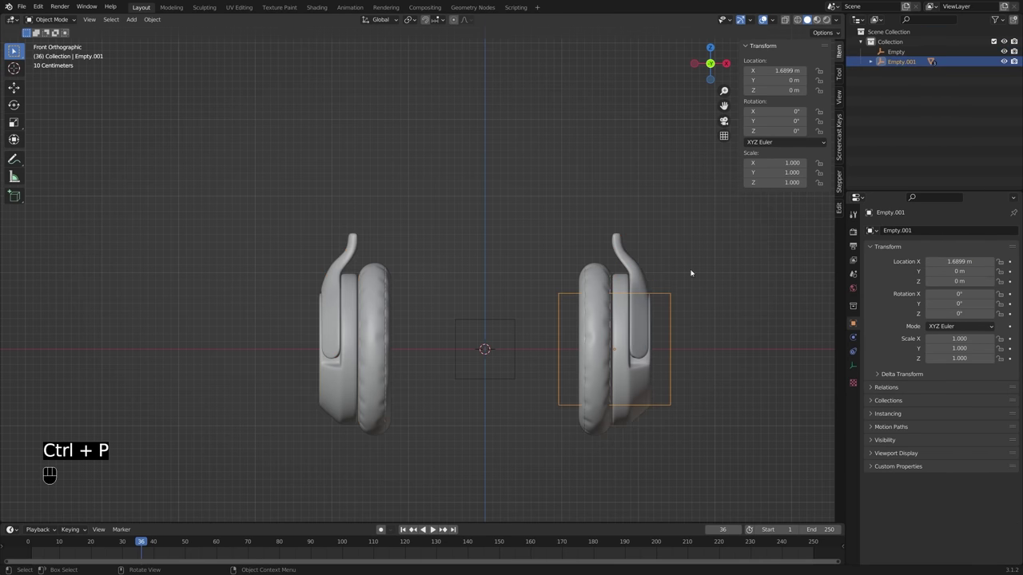
Step: Tilt Empty.001 25° around Y and move the earcup assembly lower
key(r)
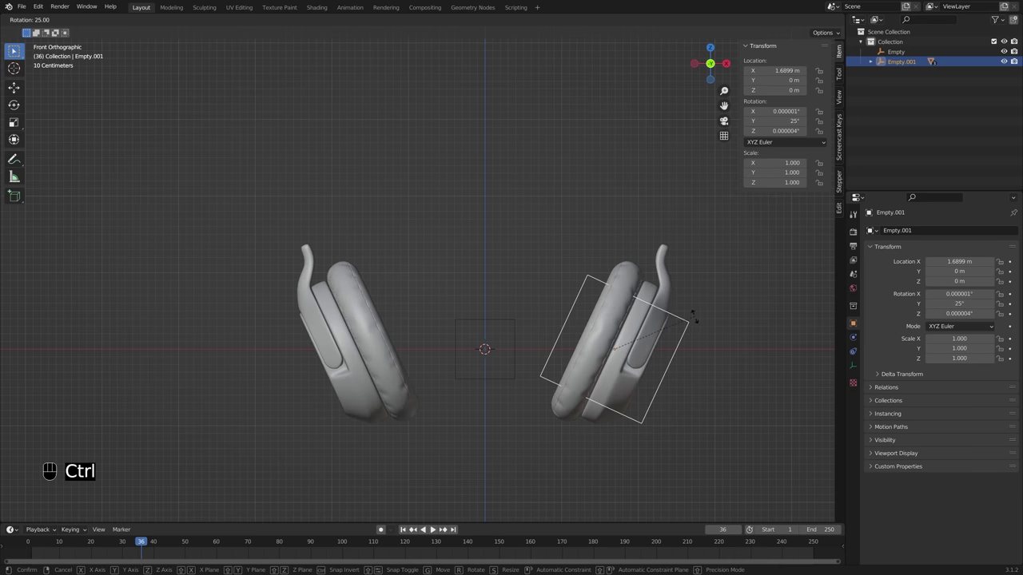
click(698, 319)
key(g)
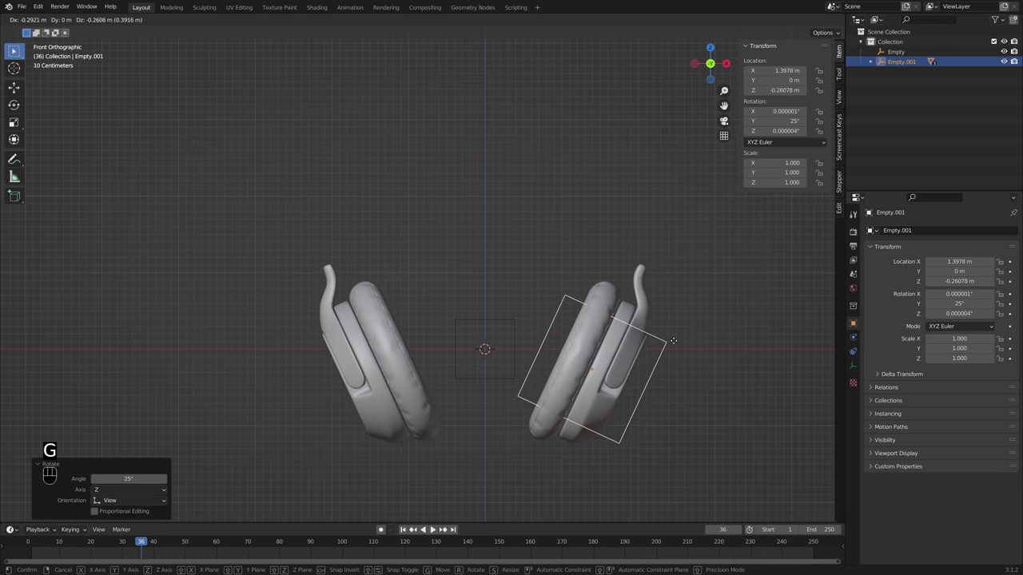
click(680, 340)
Step: Shift the assembly inward to about X 1.31 m and check it from the front view
middle_click(529, 344)
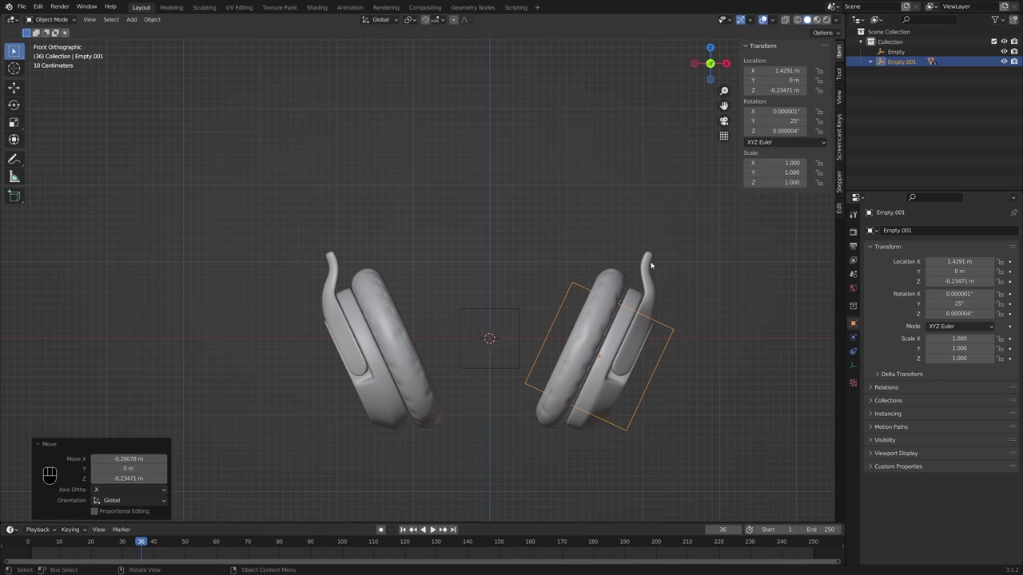
key(g)
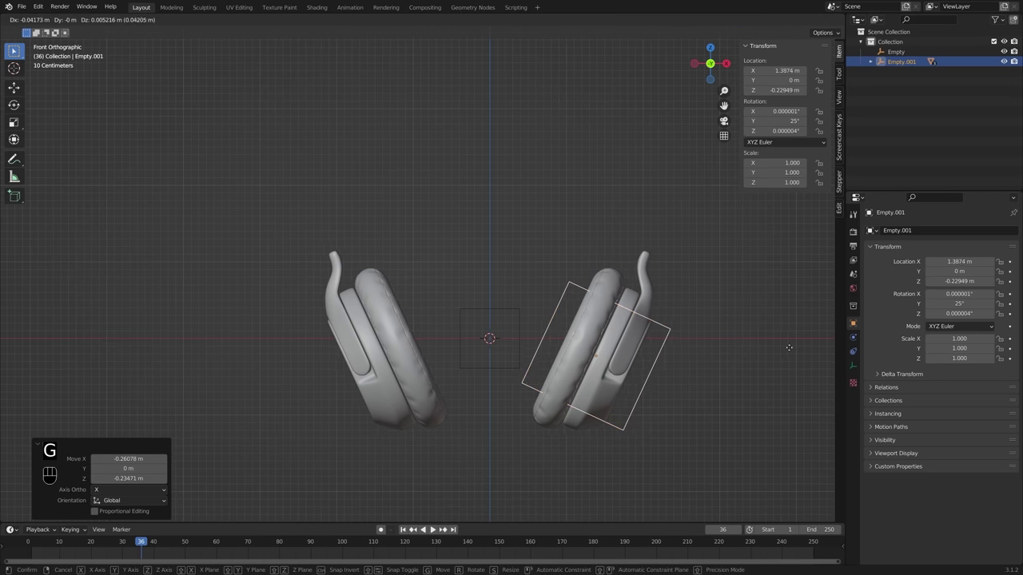
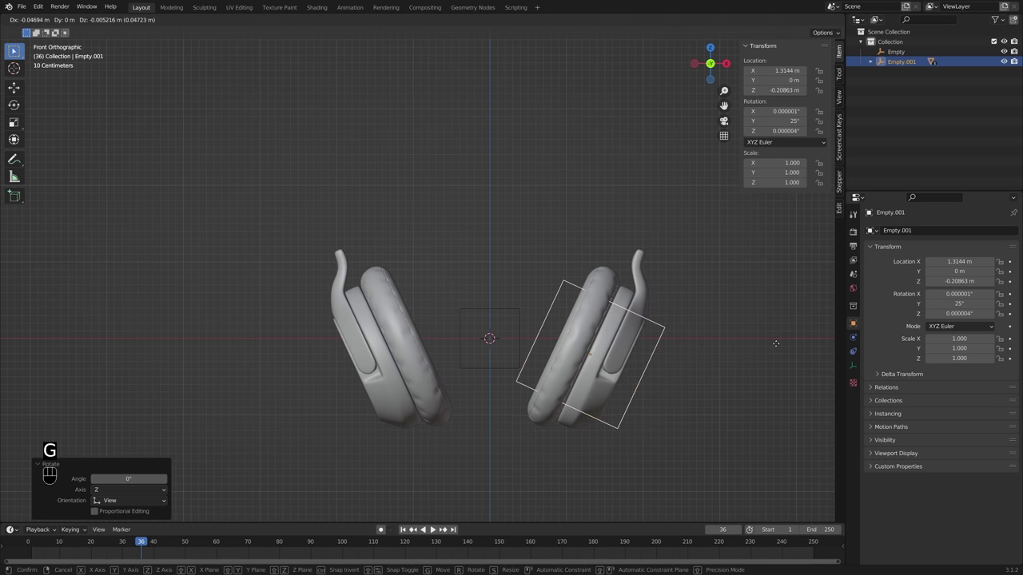
key(g)
click(779, 345)
middle_click(711, 348)
drag(658, 343, 720, 343)
middle_click(672, 345)
key(KP_1)
drag(636, 264, 630, 292)
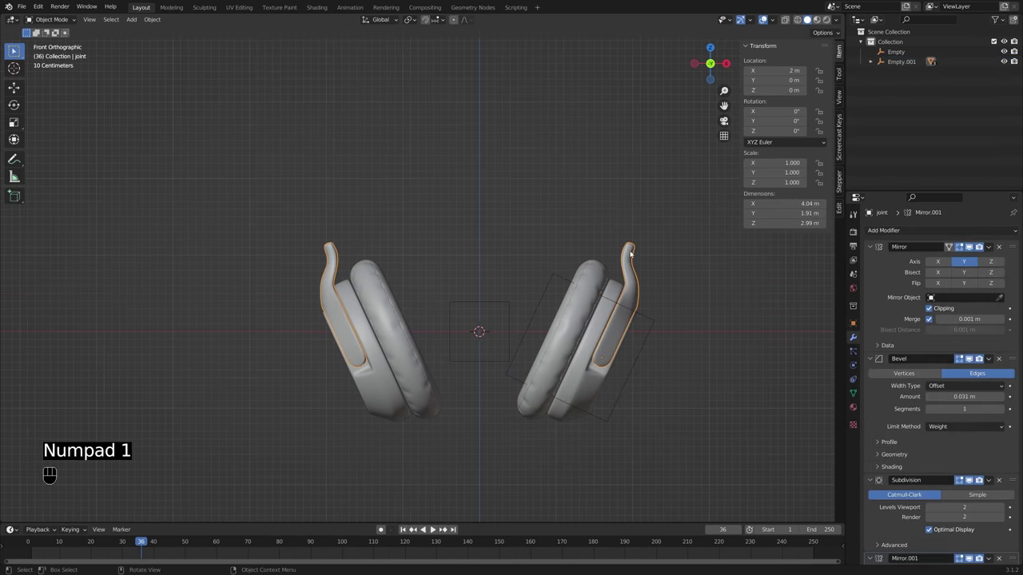
Step: Orbit and frame the ear cups from a lower angle, then bring up the Add Mesh list
drag(630, 258, 569, 279)
key(Tab)
key(Tab)
middle_click(594, 298)
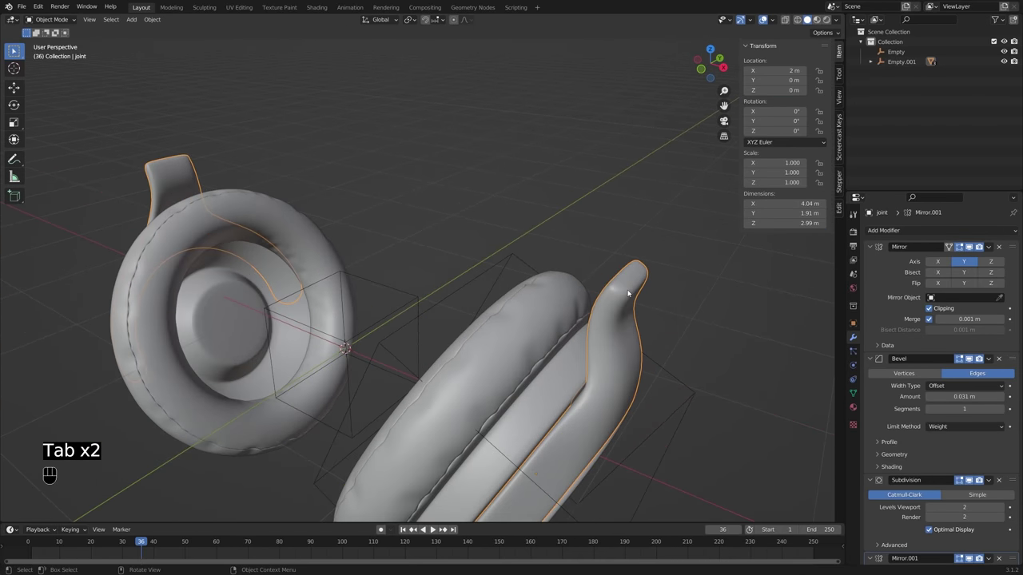
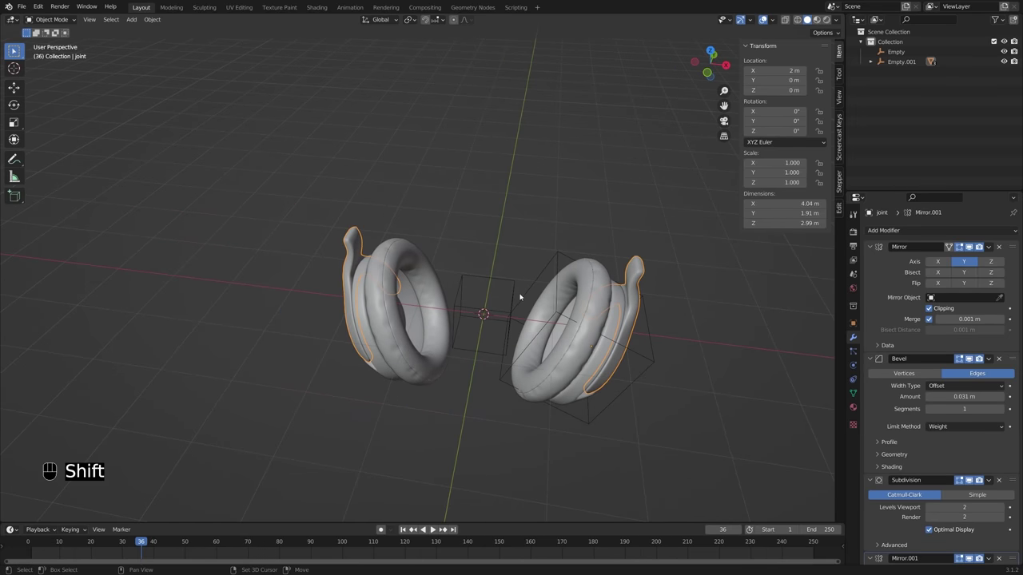
key(shift+c)
middle_click(489, 278)
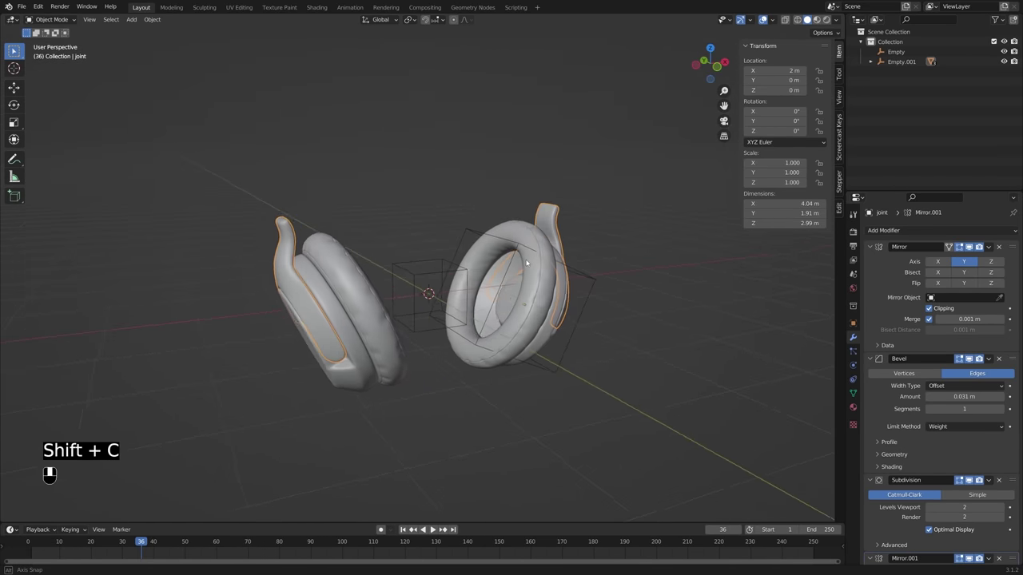
middle_click(426, 303)
key(shift+a)
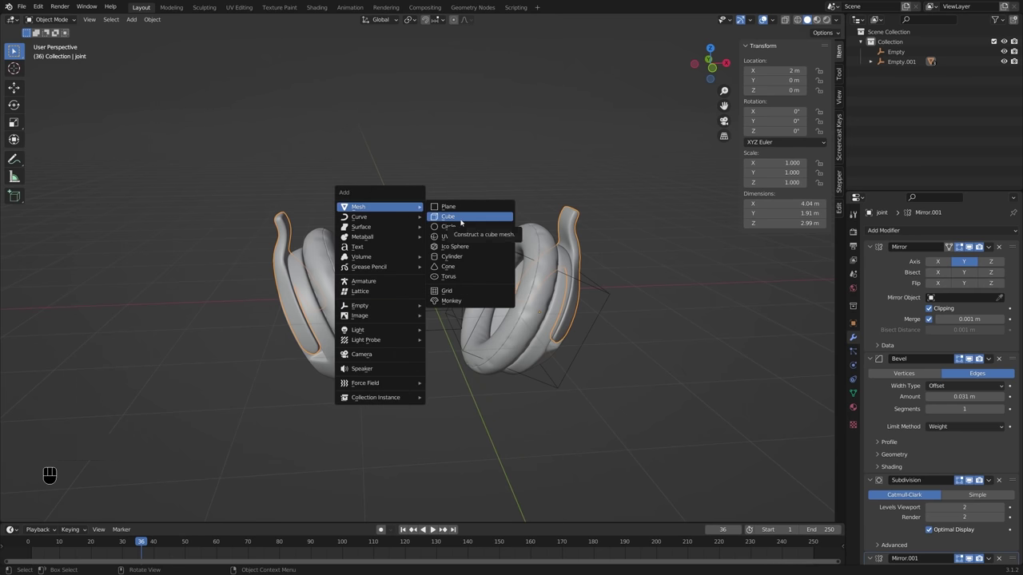
Step: Shrink the new cube in Edit Mode and mirror it with Clipping enabled
key(Tab)
key(s)
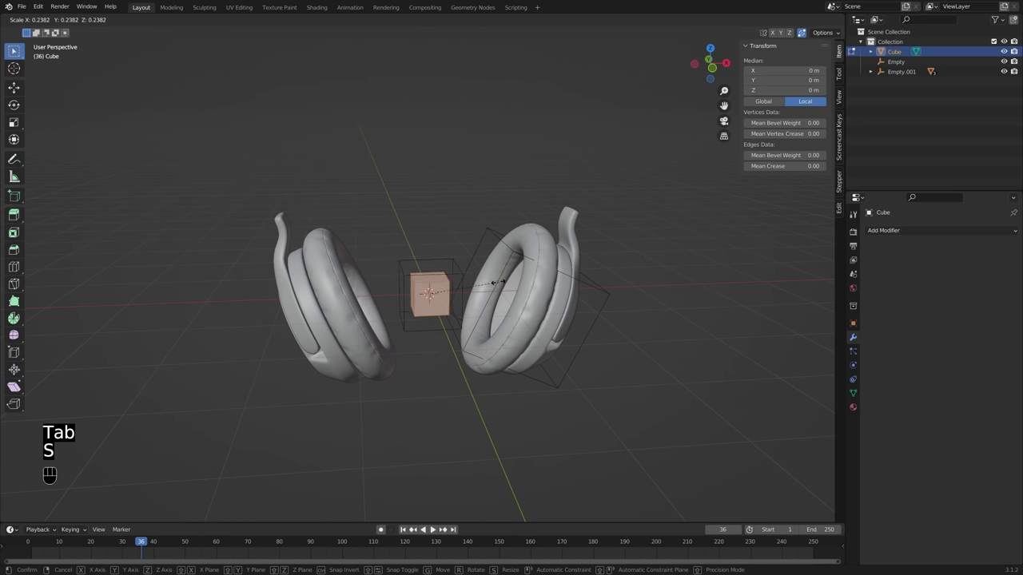
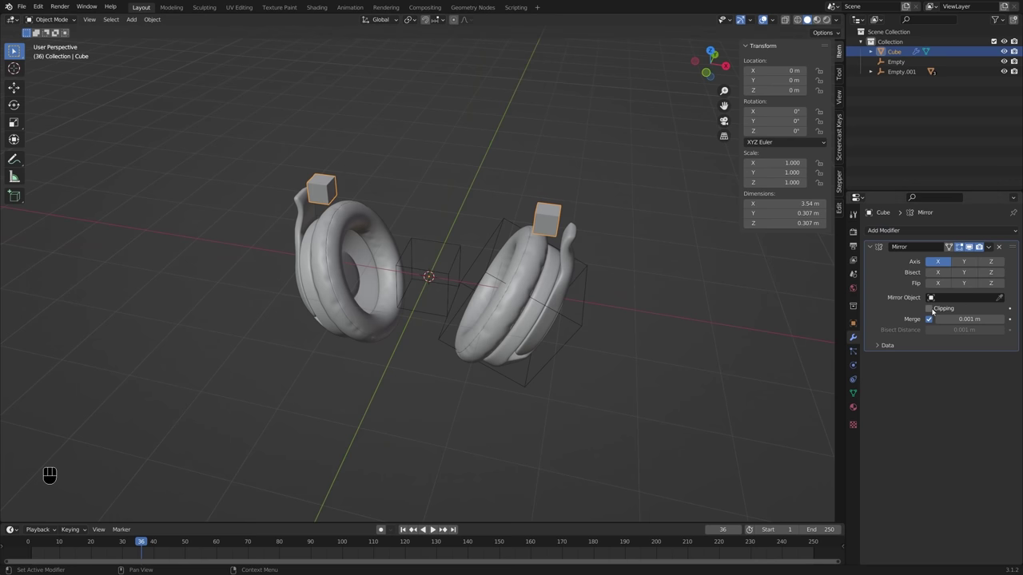
click(935, 310)
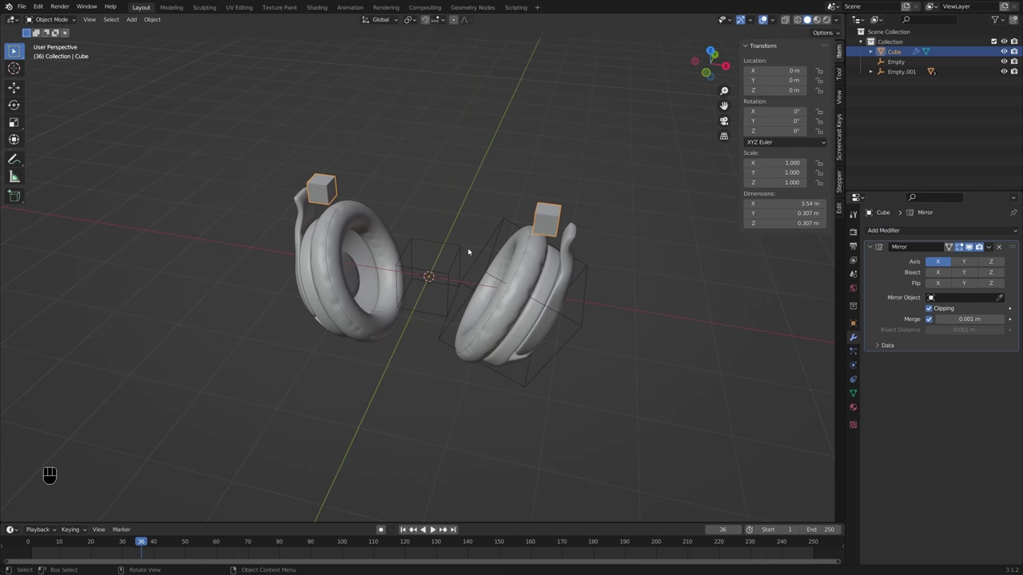
Step: Place the small cube on top of the stem and tilt it to match the stem angle
key(KP_1)
key(KP_3)
key(KP_1)
key(Tab)
key(alt+z)
key(r)
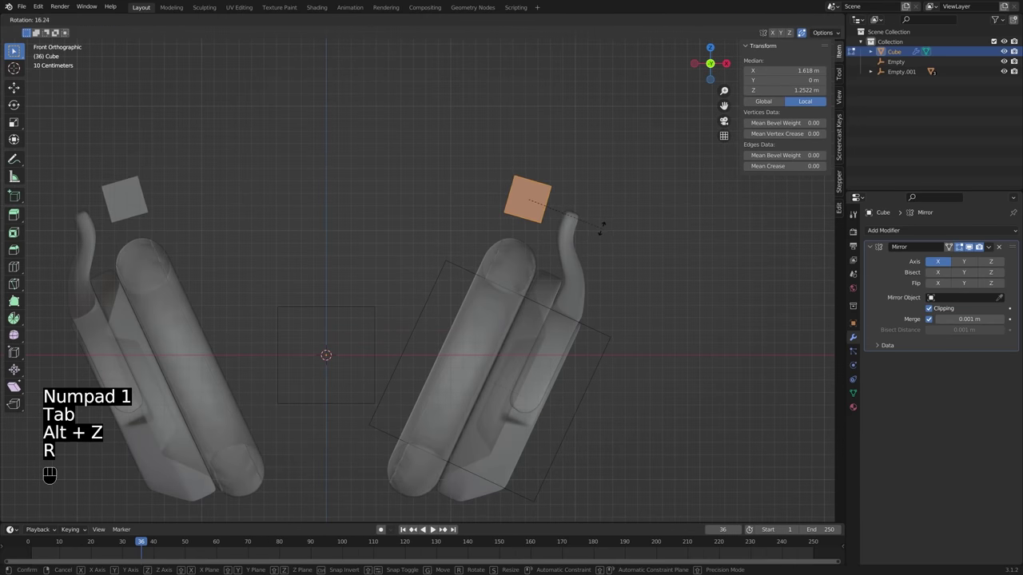
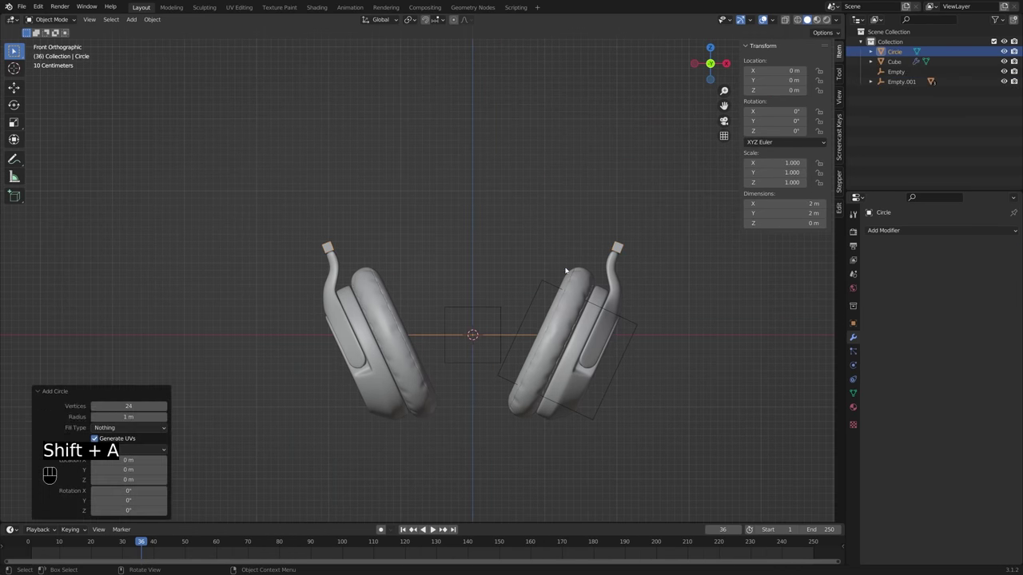
Step: Rotate the circle 90° on X to stand upright and scale it up around the headphones
key(Tab)
key(r)
key(x)
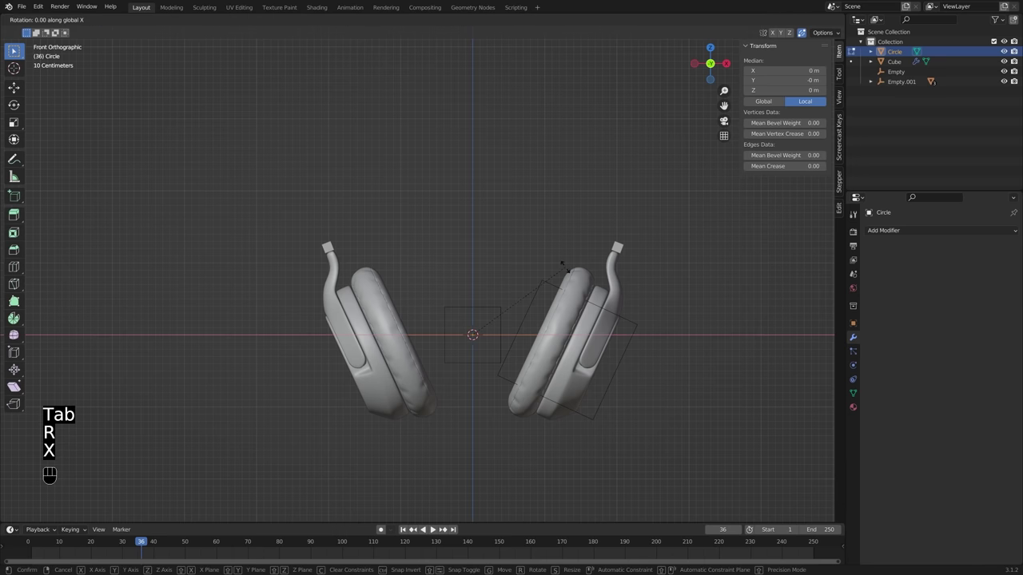
key(KP_9)
key(KP_0)
key(KP_Enter)
key(s)
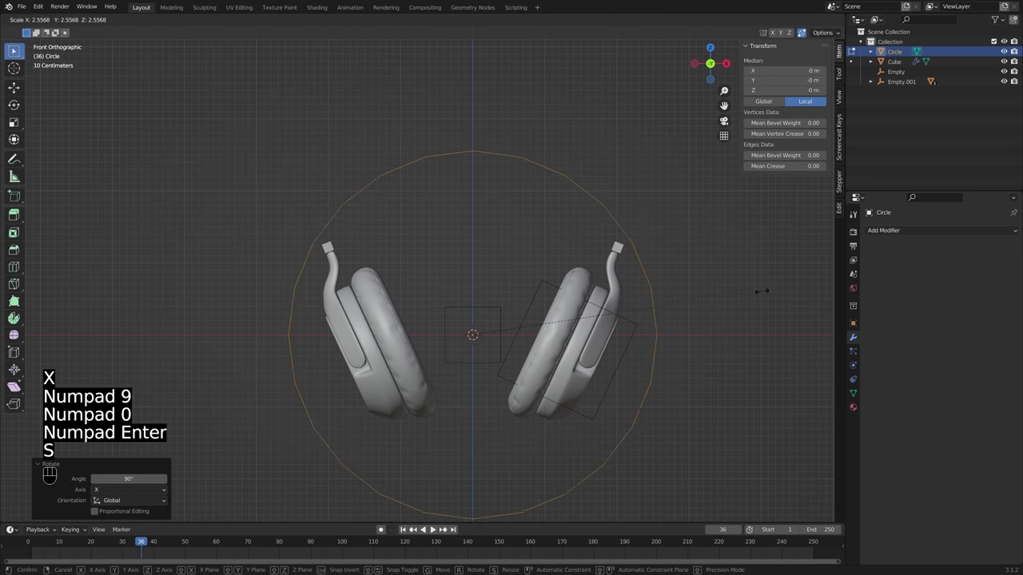
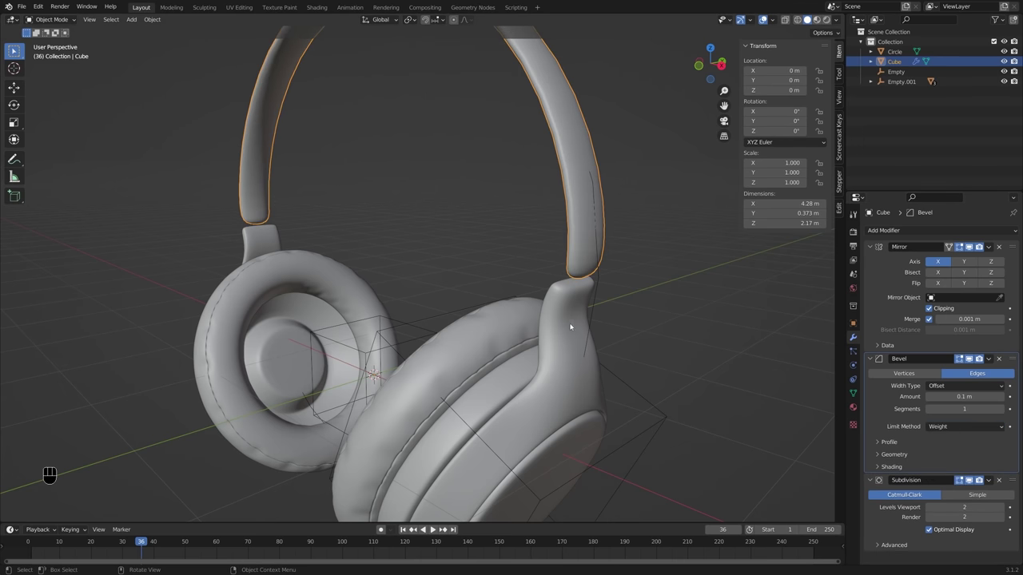
Step: Mark the headband edge loops with bevel weight 1 and narrow the Bevel Amount to 0.032 m
middle_click(607, 329)
key(Tab)
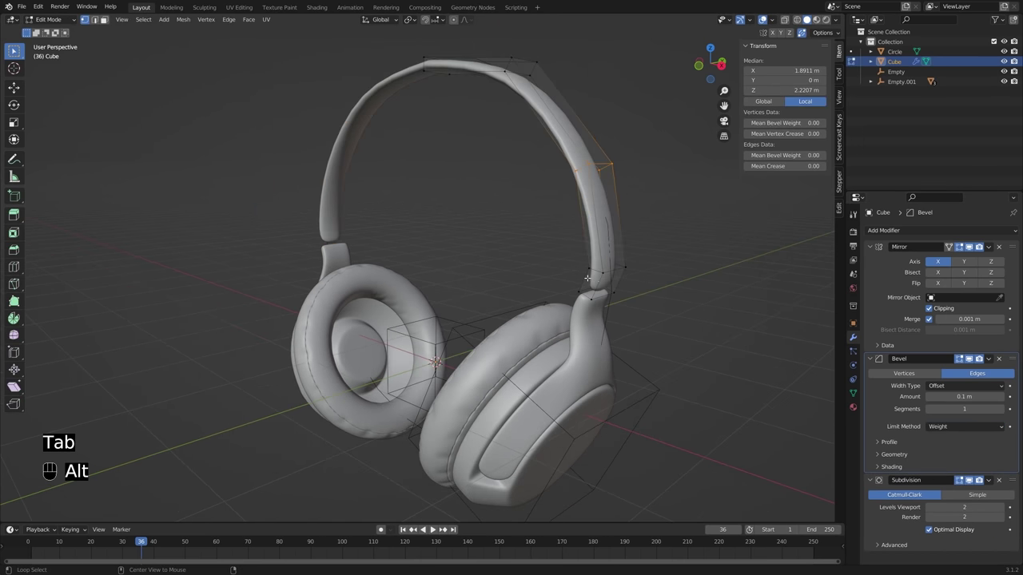
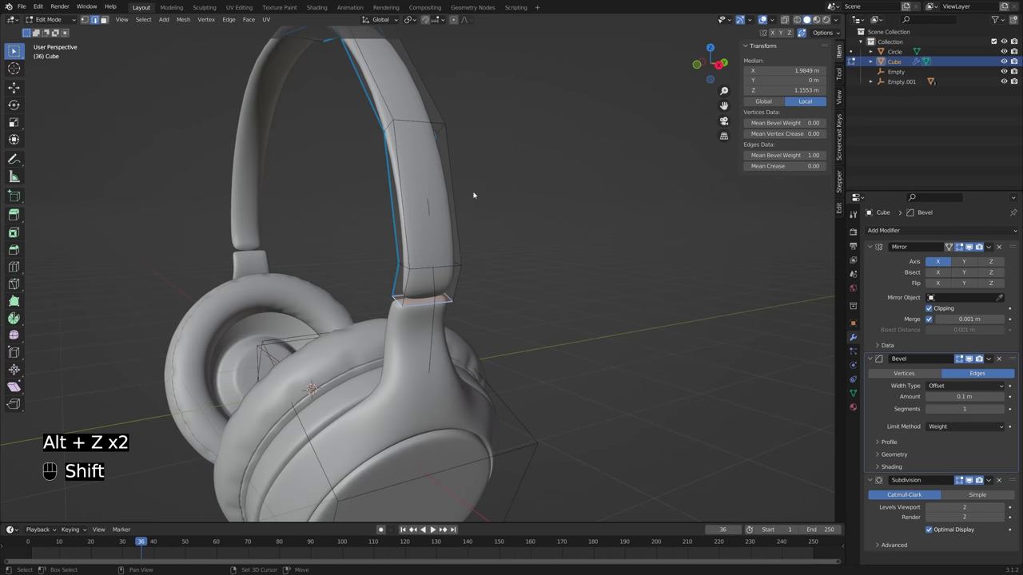
drag(463, 218, 570, 253)
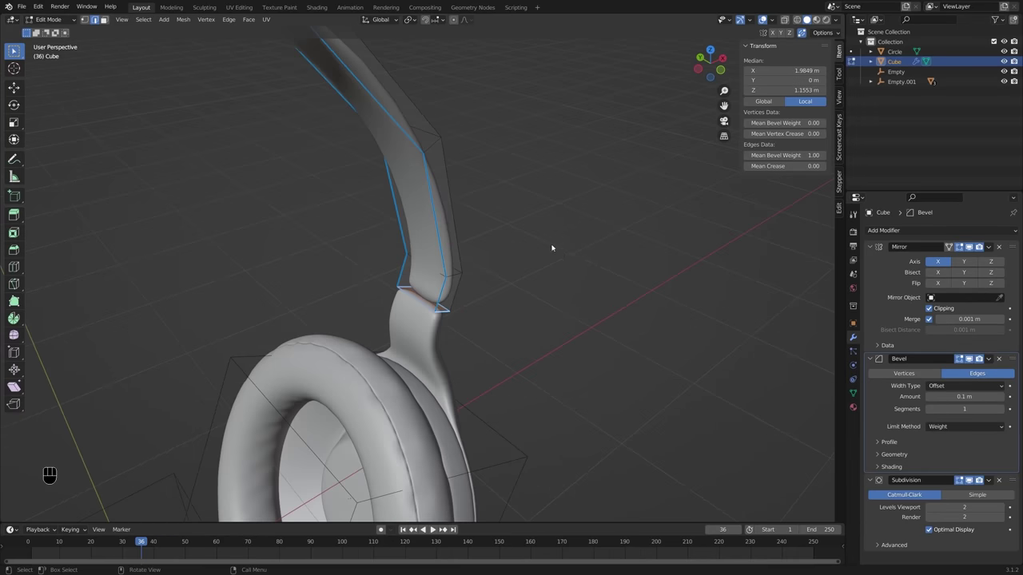
drag(470, 261, 454, 259)
key(alt+z)
key(alt+z)
drag(439, 294, 483, 279)
middle_click(500, 290)
drag(518, 275, 502, 283)
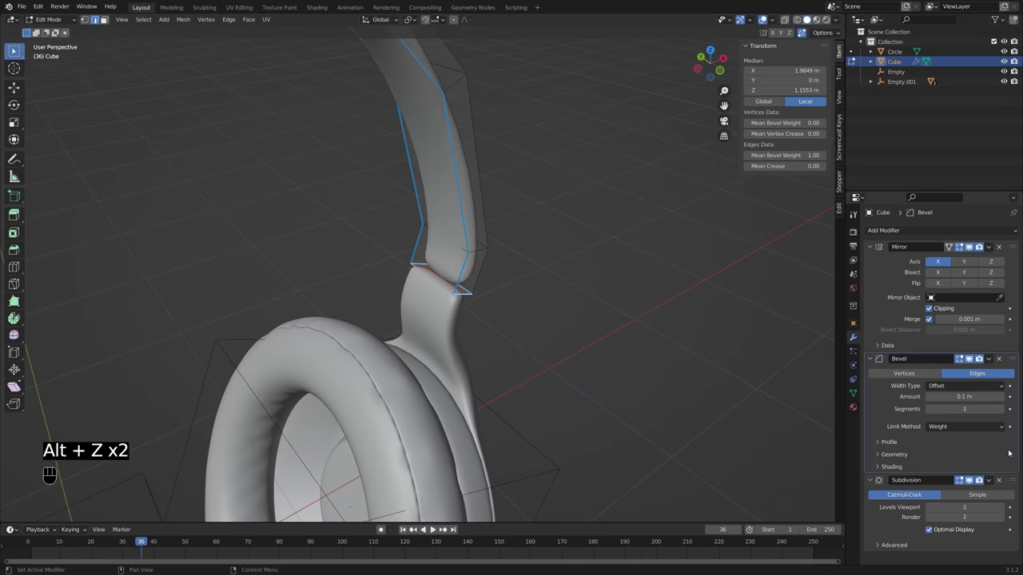
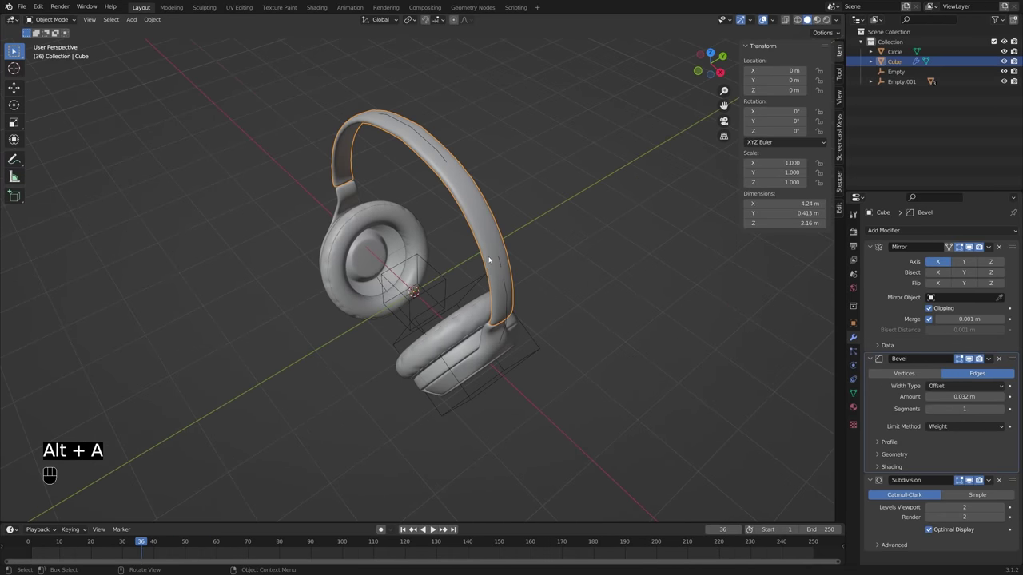
Step: Scale and move the headband loops into a deeper 0.761 m band fitting the ear cups
drag(499, 281, 543, 251)
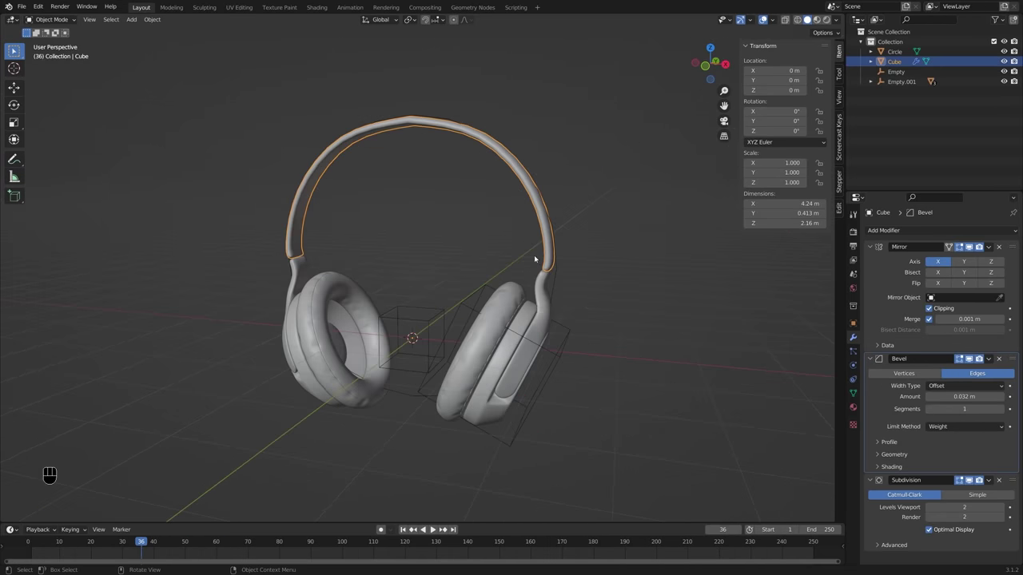
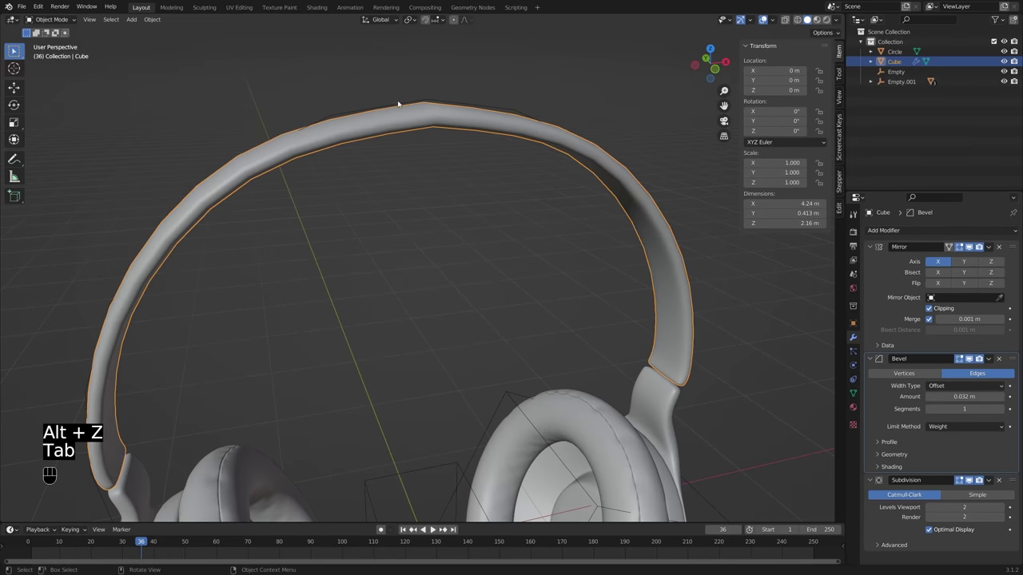
drag(445, 122, 470, 120)
key(Tab)
key(alt+z)
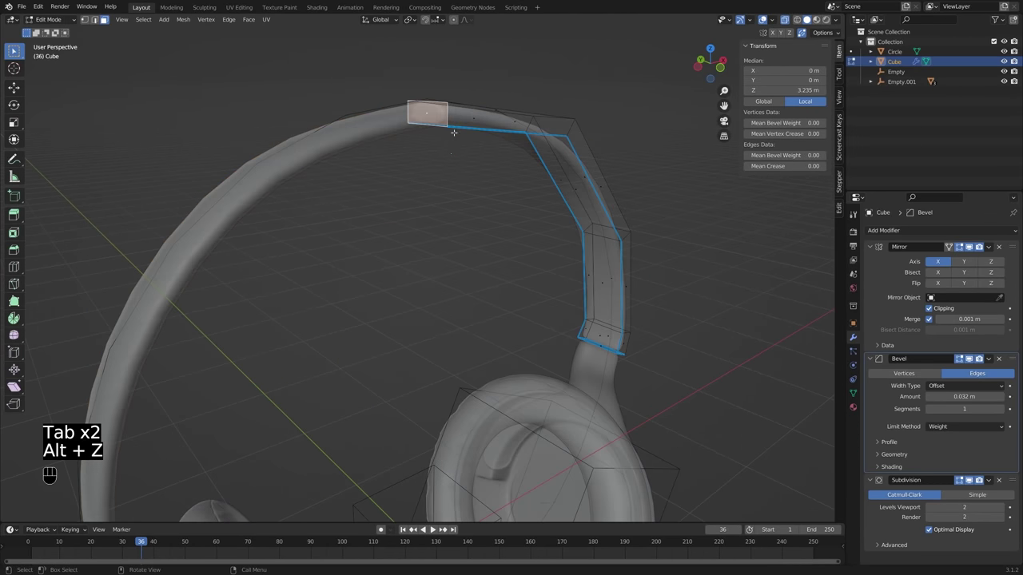
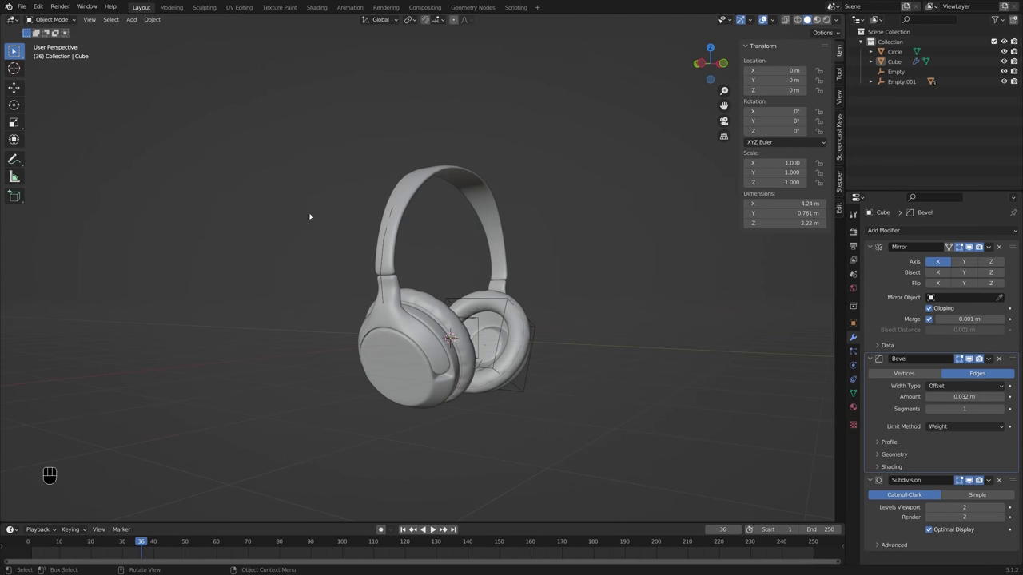
Step: Duplicate the headband as Cube.001 and scale the copy slightly inward along the arch
middle_click(527, 183)
drag(511, 213, 429, 227)
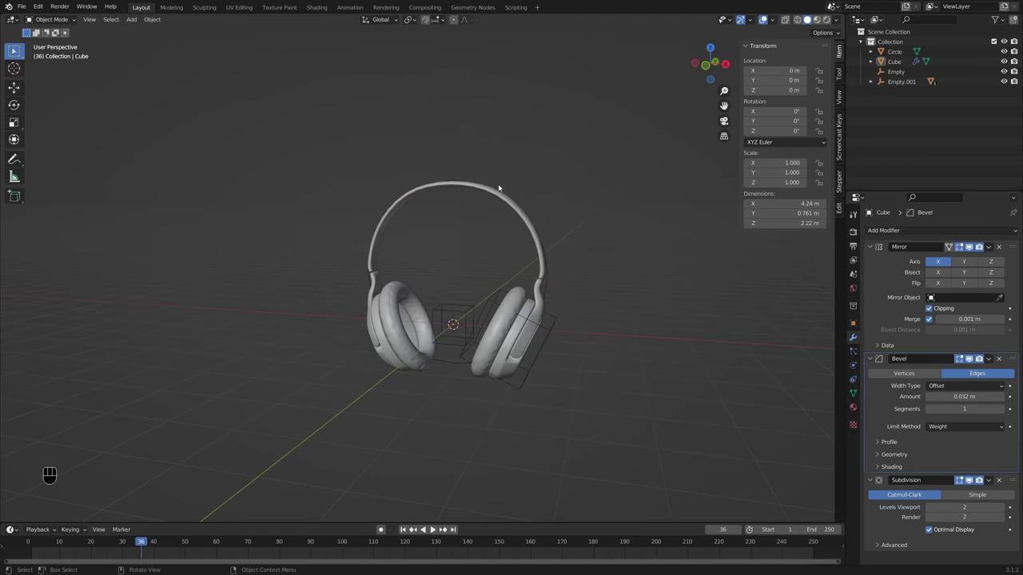
drag(524, 211, 558, 210)
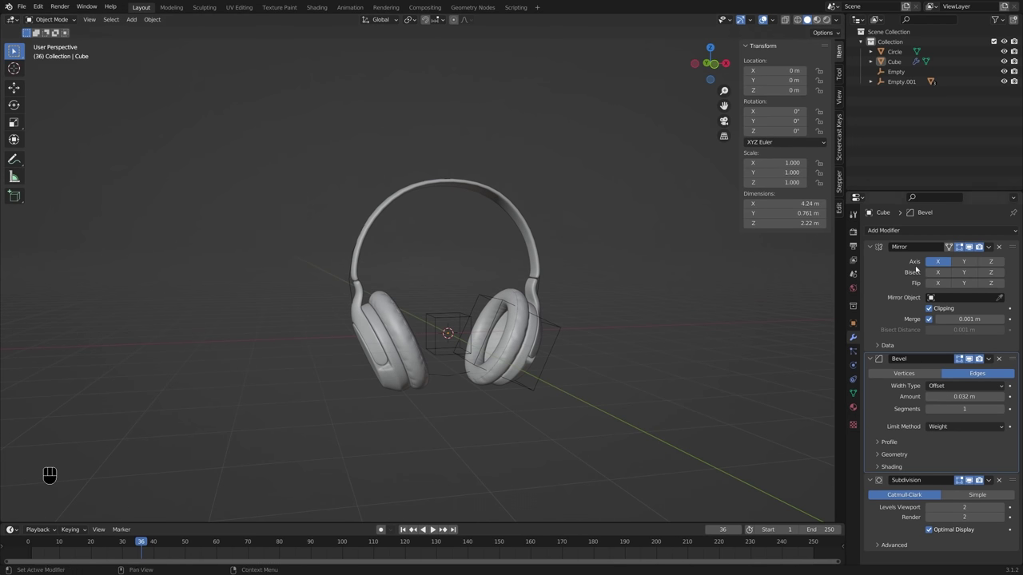
middle_click(514, 269)
middle_click(538, 286)
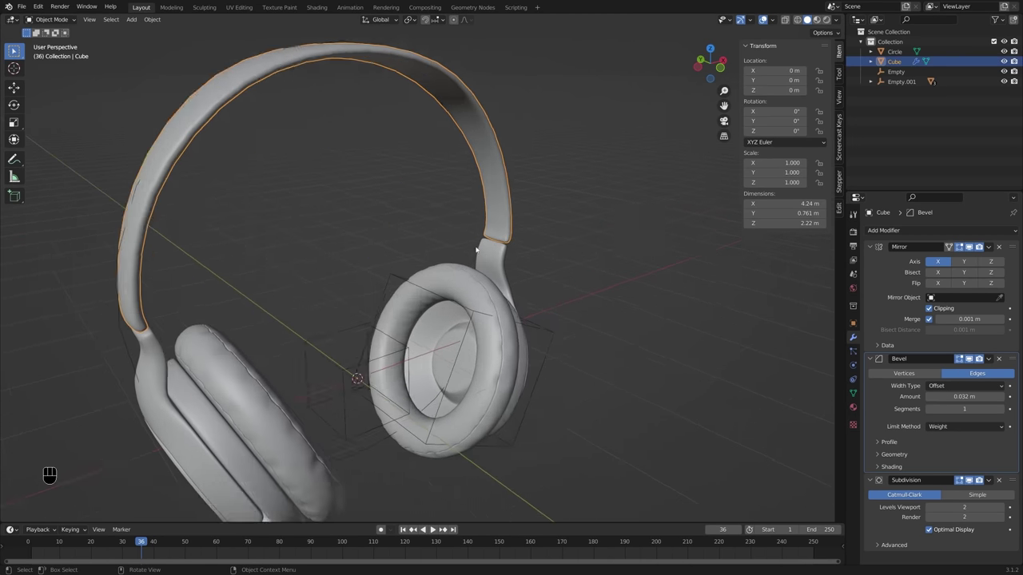
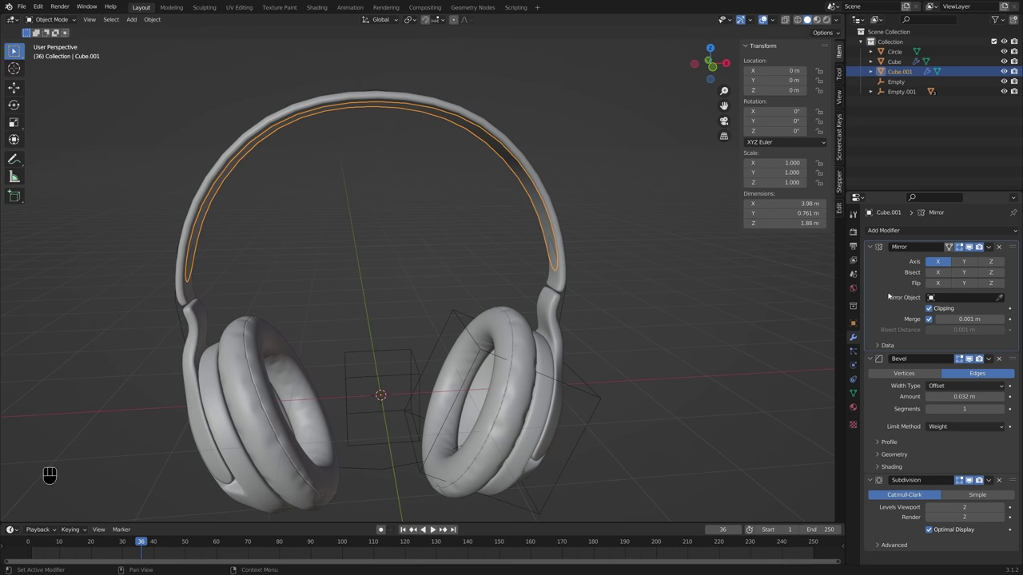
Step: Apply the inner band's Mirror and Bevel modifiers and add a 0.01 m Solidify
key(ctrl+a)
key(Tab)
key(Tab)
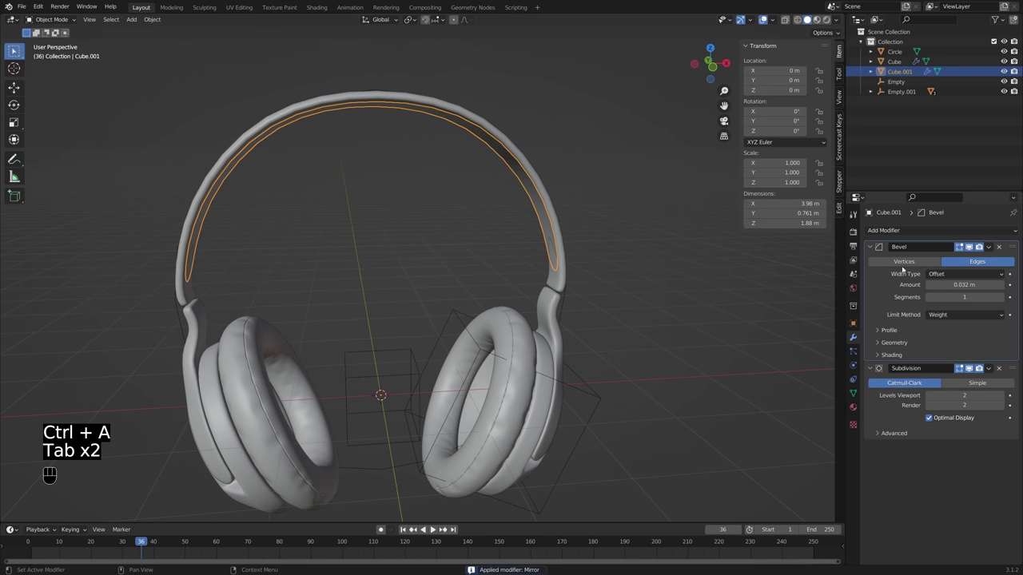
click(1003, 248)
key(alt+z)
key(alt+z)
click(886, 285)
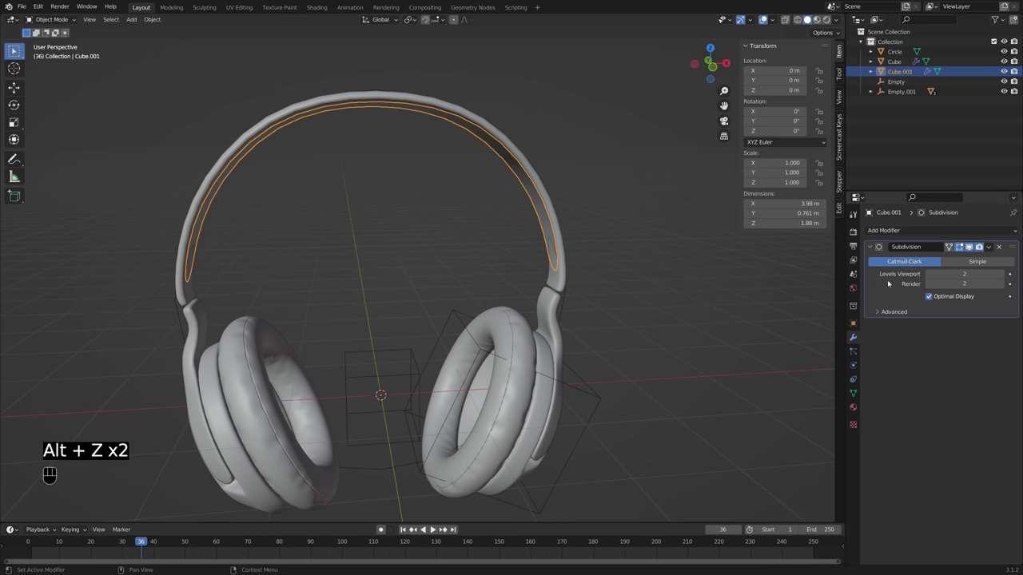
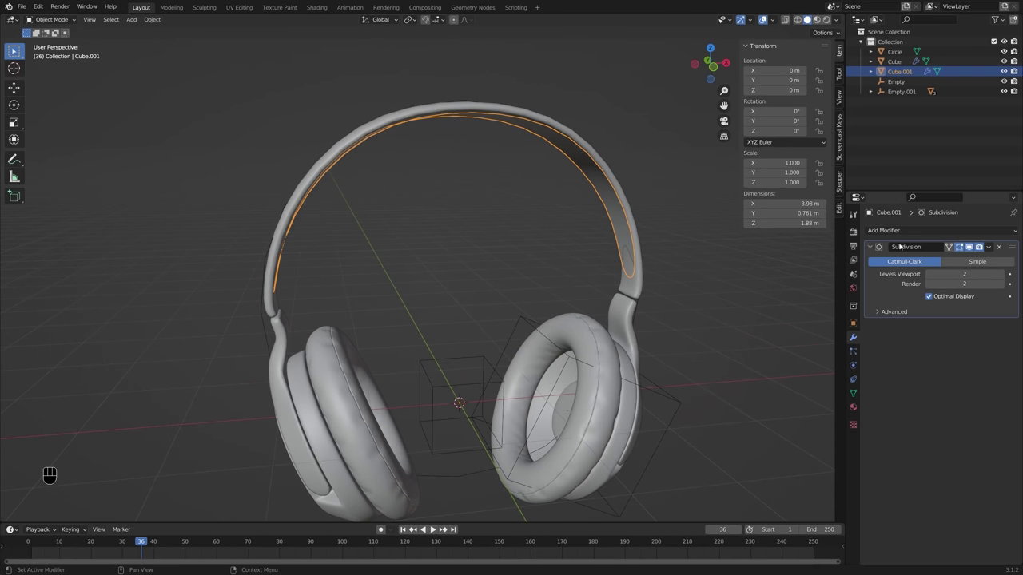
Step: Remove the Subdivision and Solidify modifiers from Cube.001, leaving a blocky low-poly band
drag(923, 228, 823, 394)
middle_click(675, 297)
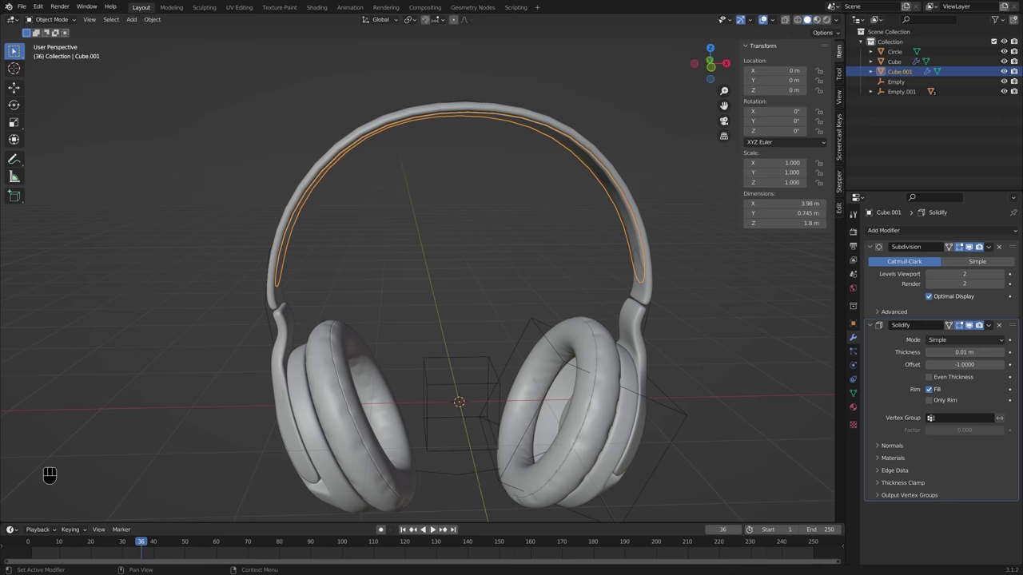
drag(554, 252, 527, 242)
middle_click(543, 246)
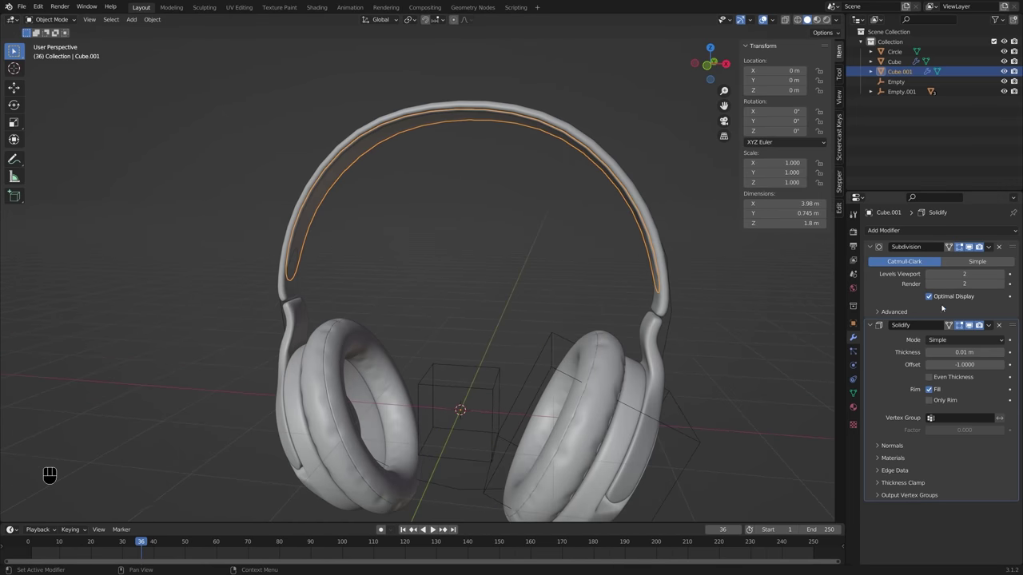
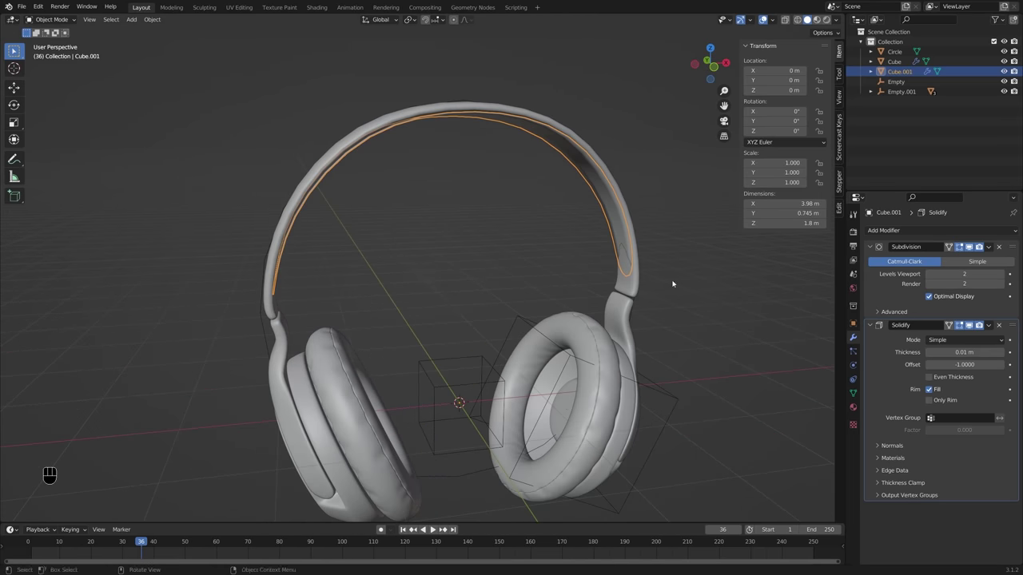
middle_click(645, 280)
middle_click(650, 290)
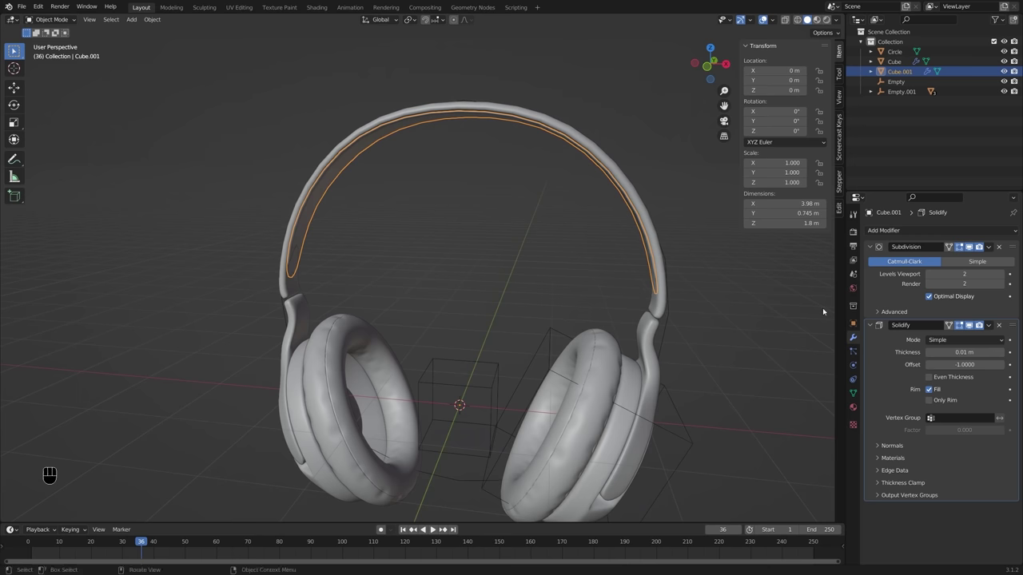
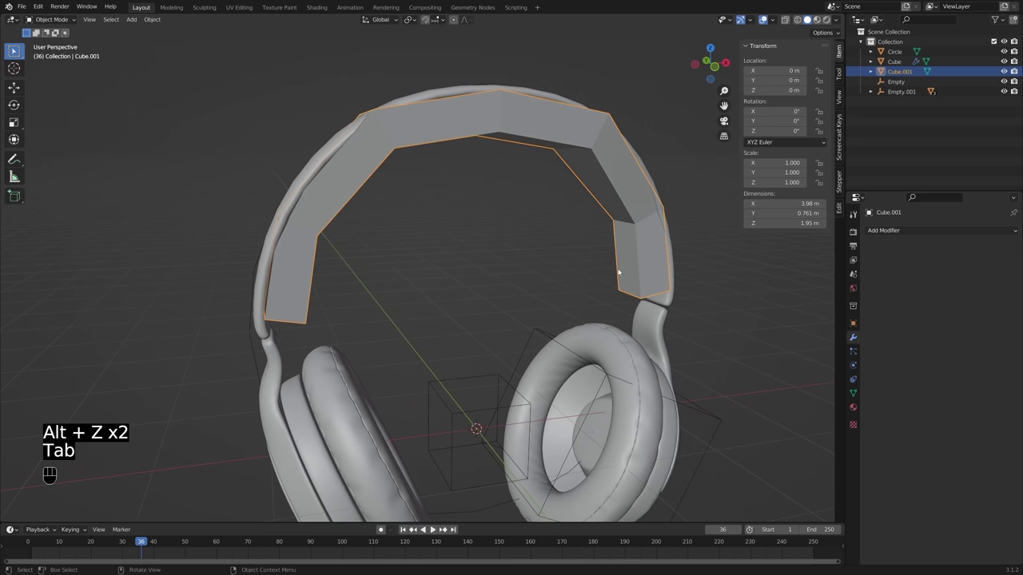
Step: Give the cushion a weight-limited 0.139 m Bevel with 2 segments, followed by a Subdivision modifier
drag(894, 231, 833, 272)
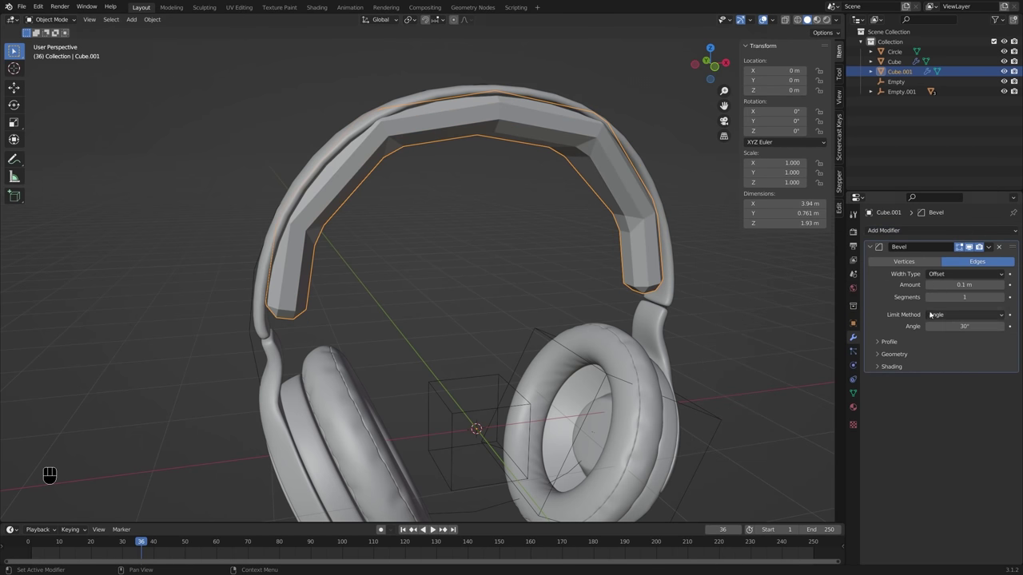
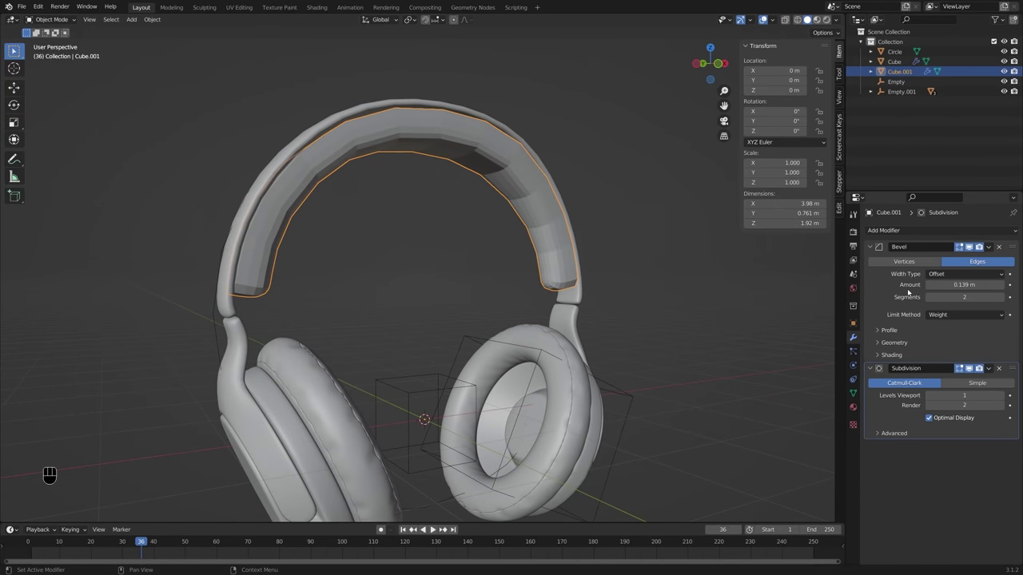
Step: Apply the Bevel, raise Subdivision viewport levels to 2 and apply it, then select the centre loop
click(900, 292)
key(ctrl+a)
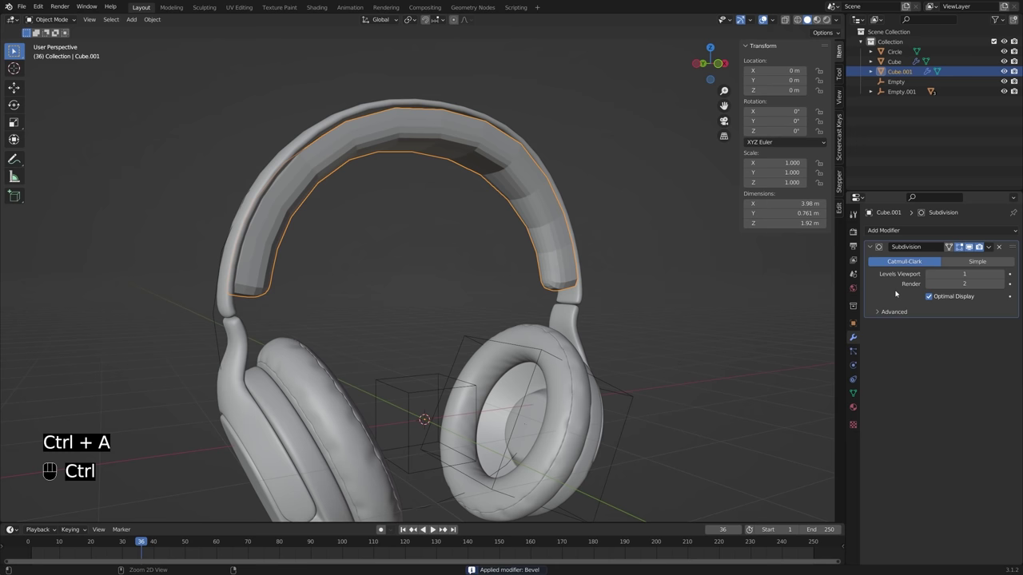
click(1004, 276)
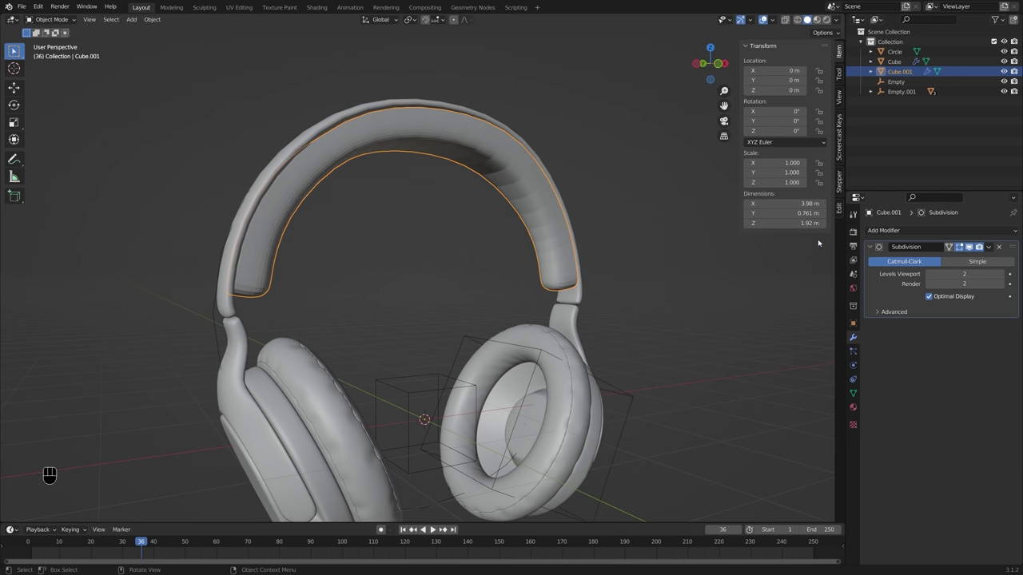
middle_click(612, 262)
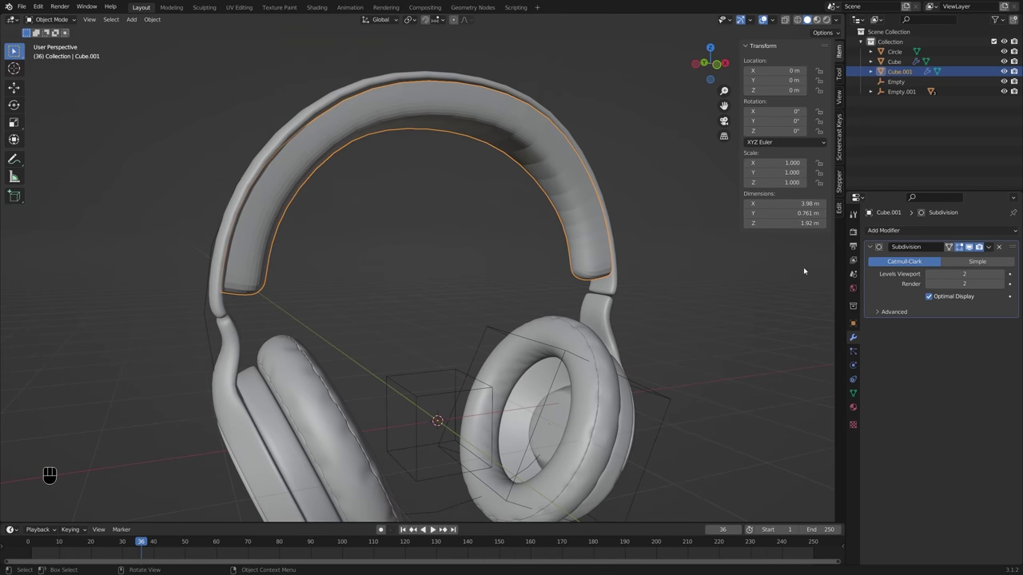
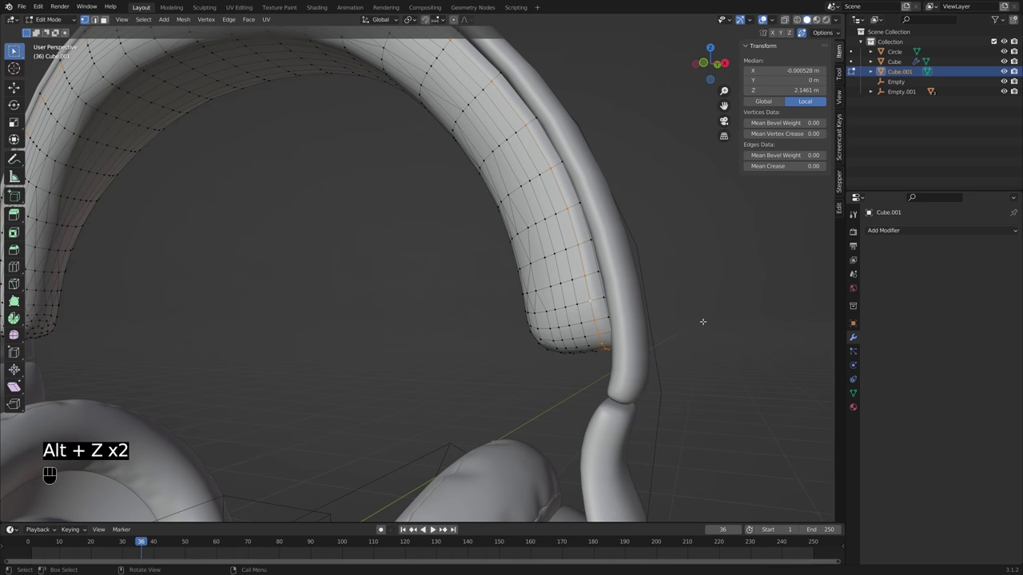
Step: Bevel the cushion's lengthwise centre loop with Ctrl+B and show the Physics Properties
key(ctrl+b)
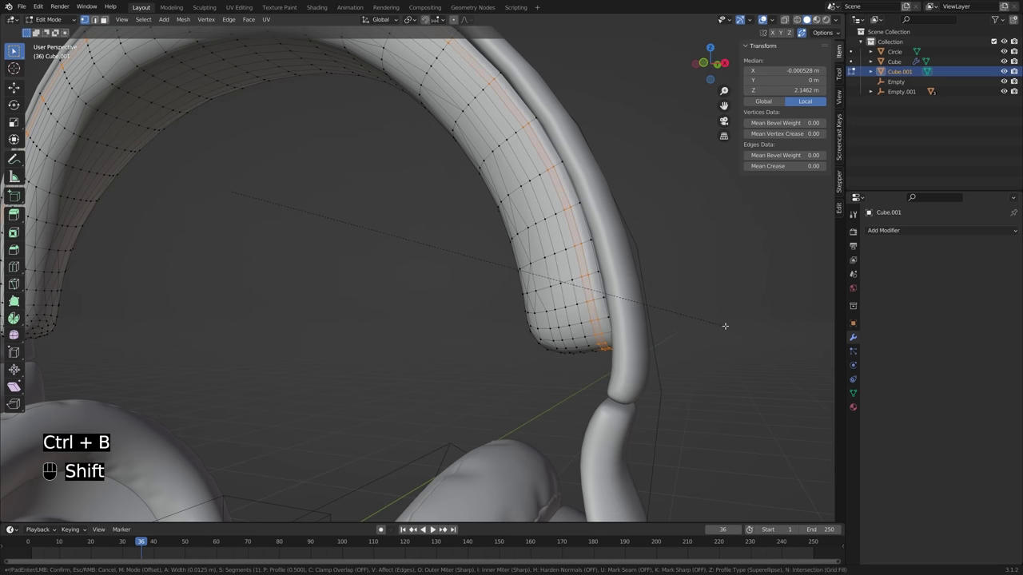
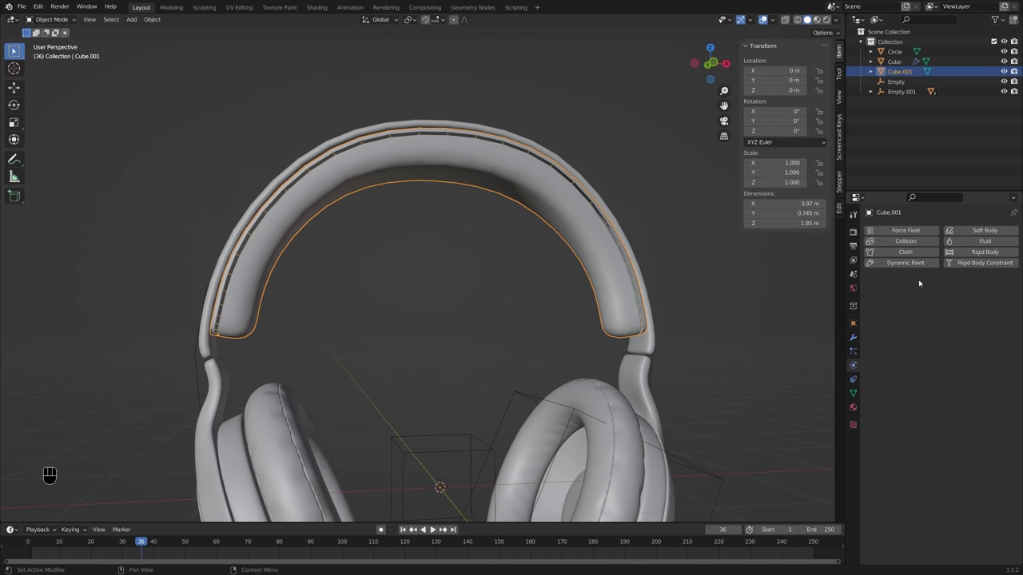
Step: Make the cushion a Cloth object with Pressure on, Sewing enabled and Gravity field weight 0
click(914, 252)
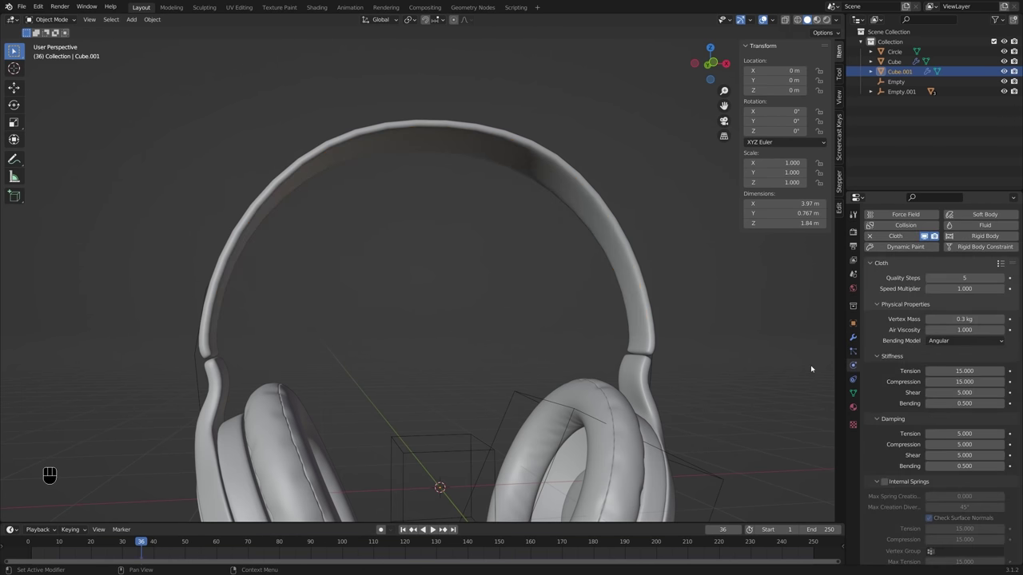
click(22, 547)
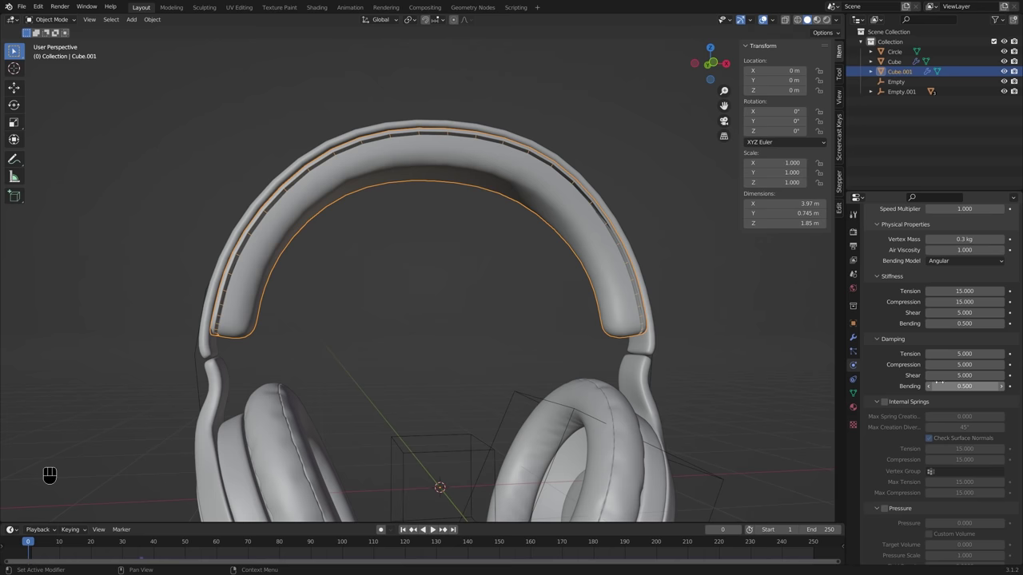
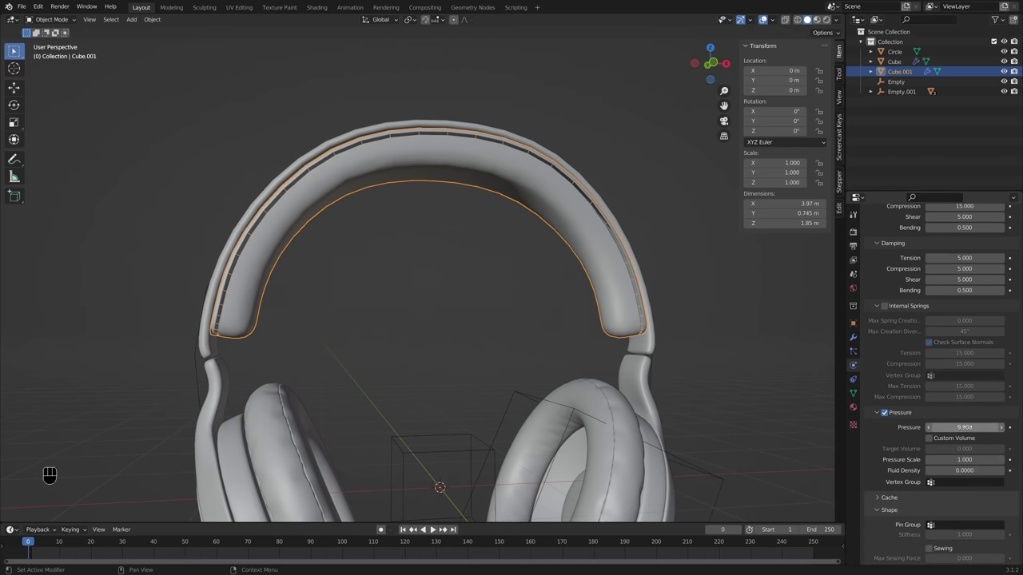
click(936, 470)
click(999, 429)
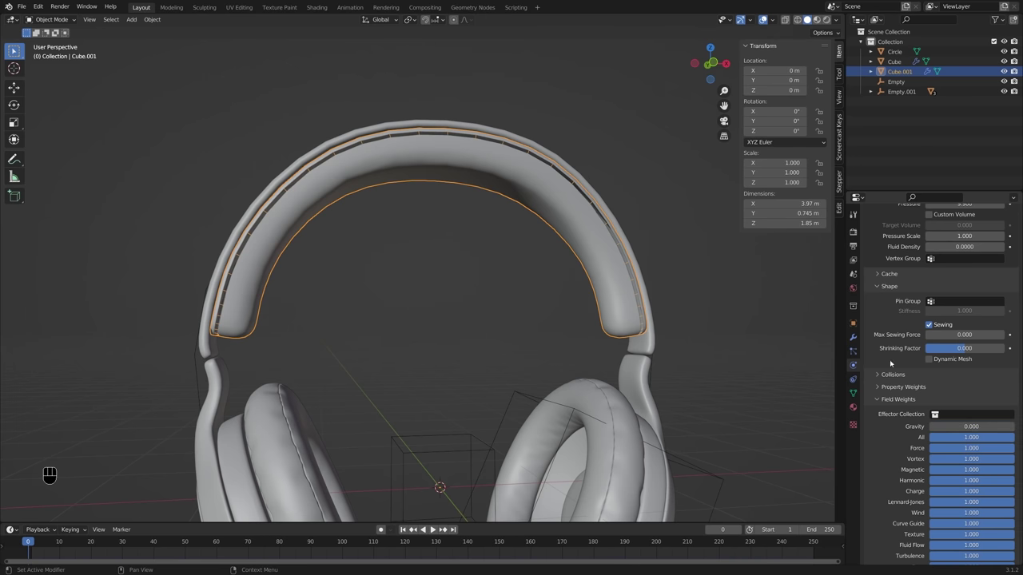
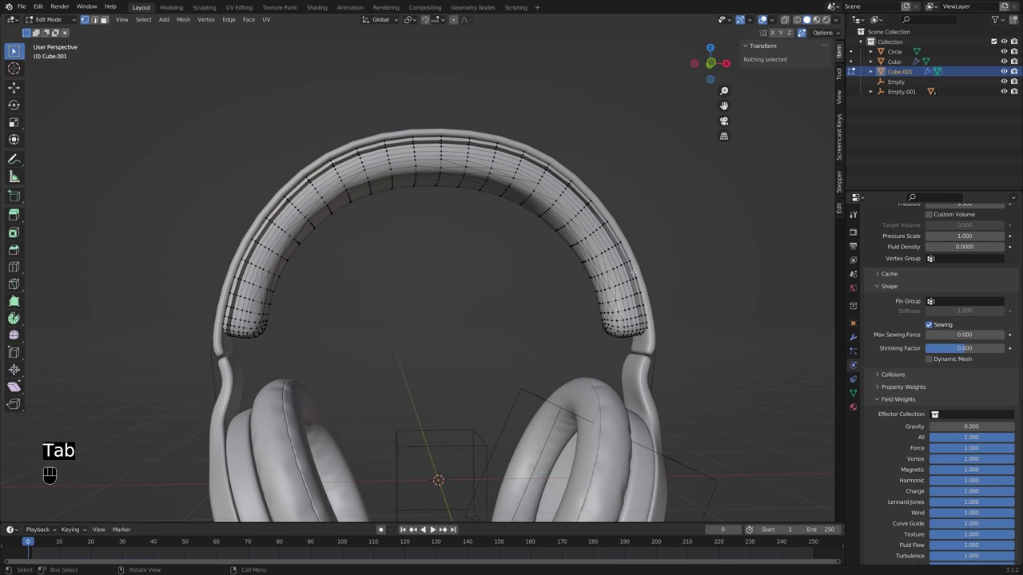
key(l)
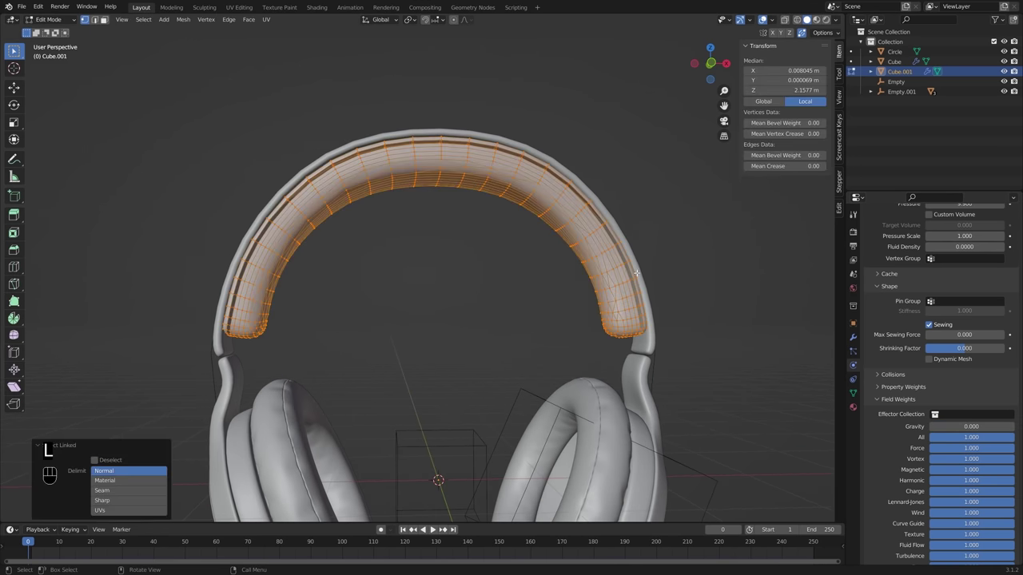
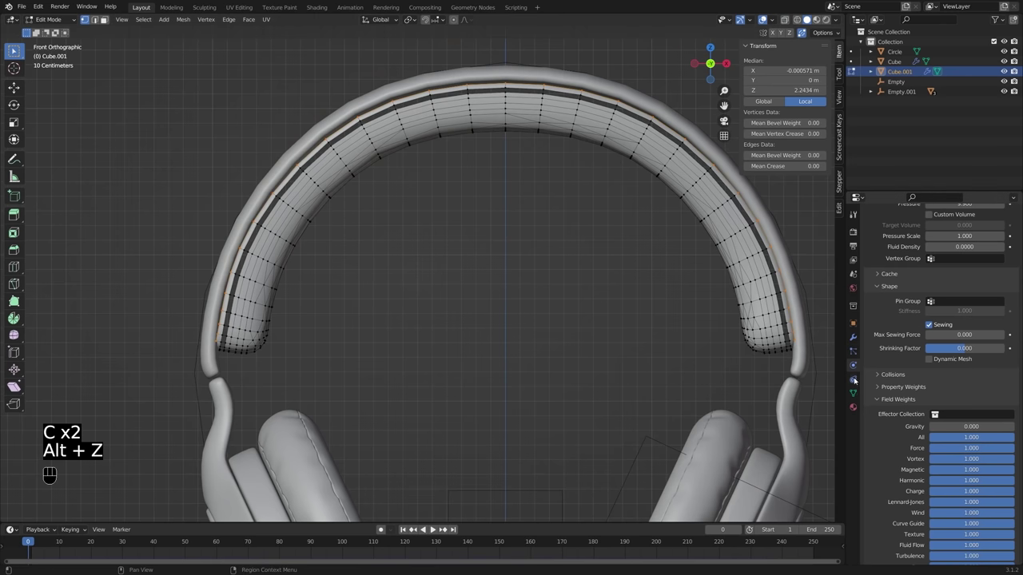
Step: Assign the selected seam vertices to a new vertex group named Group
drag(857, 389, 894, 342)
click(1012, 263)
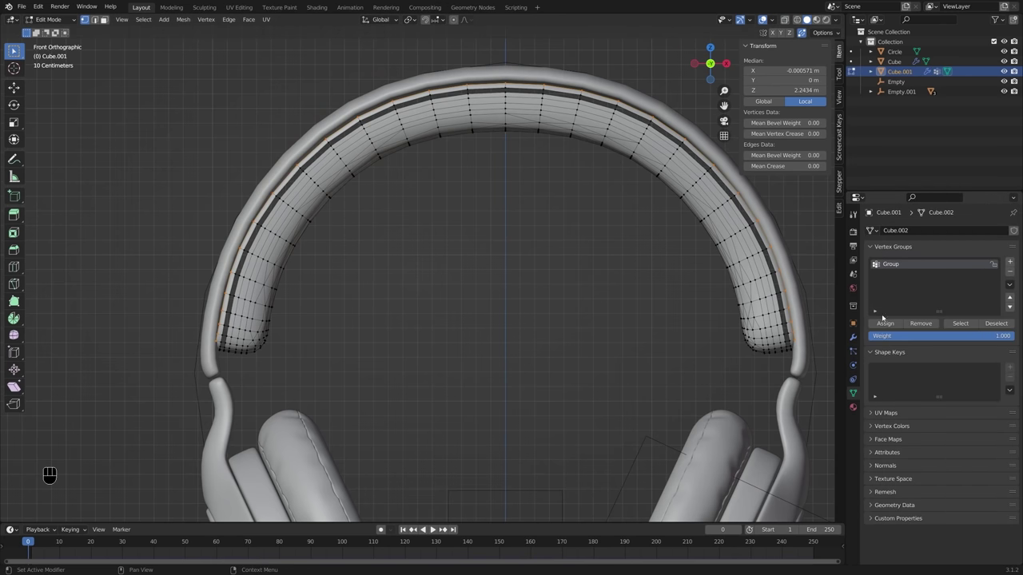
click(887, 324)
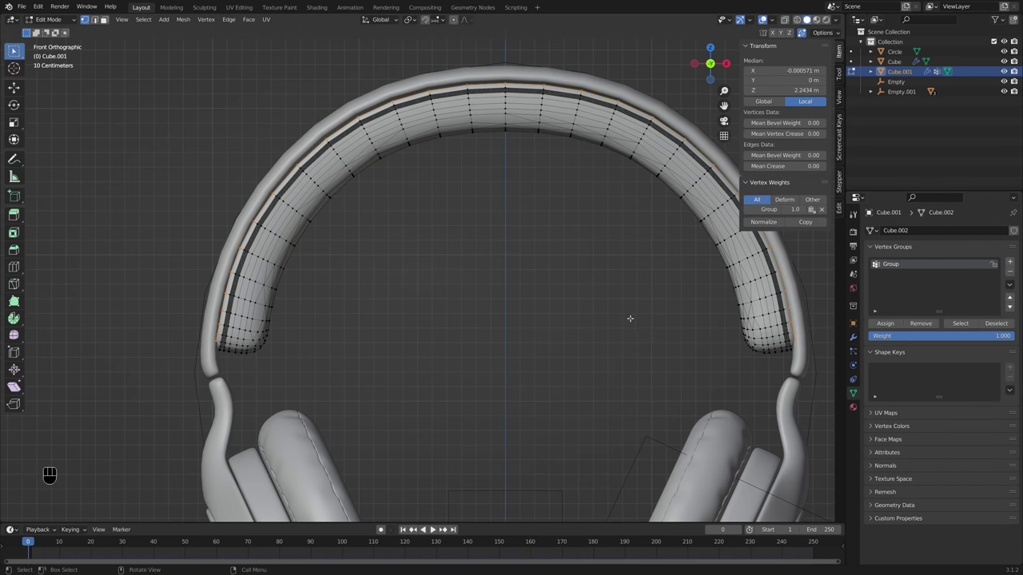
Step: Set the cushion's Cloth > Shape pin group to Group, then return to editing its mesh
key(Tab)
middle_click(747, 333)
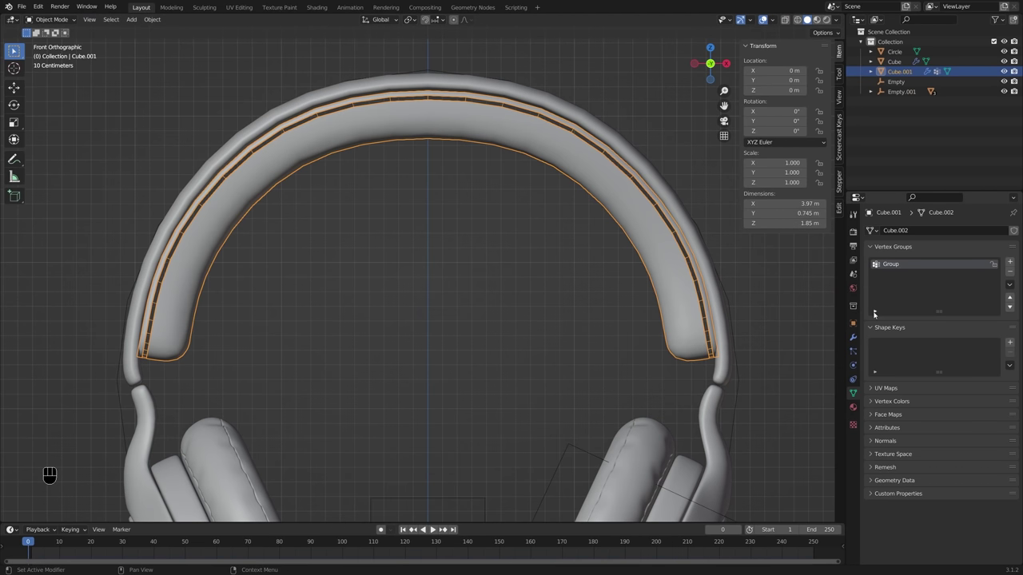
click(859, 339)
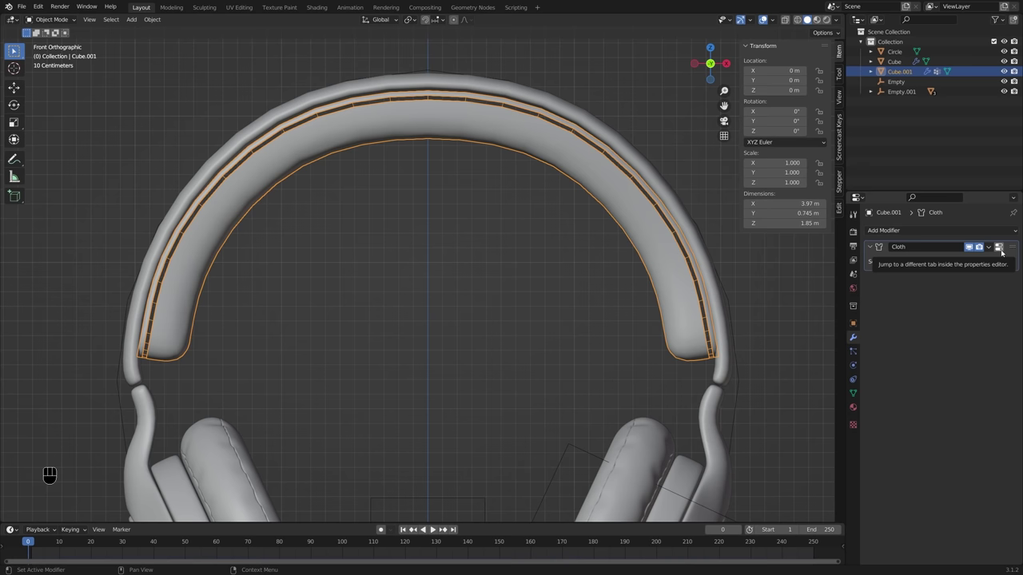
click(1005, 252)
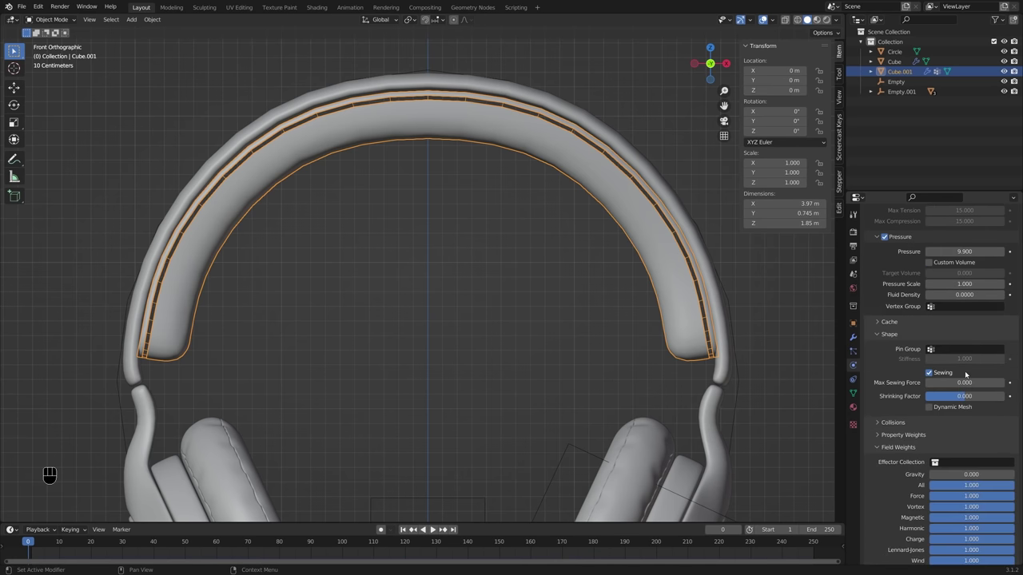
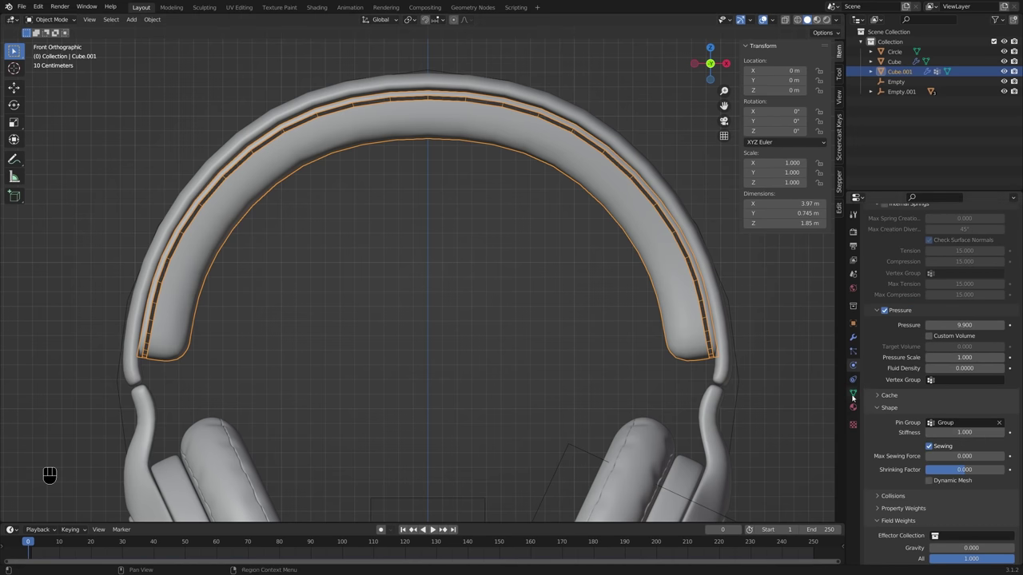
key(Tab)
Step: Assign the seam vertices to Group and run the cloth sim so the cushion puffs out with a stitched seam
double_click(885, 326)
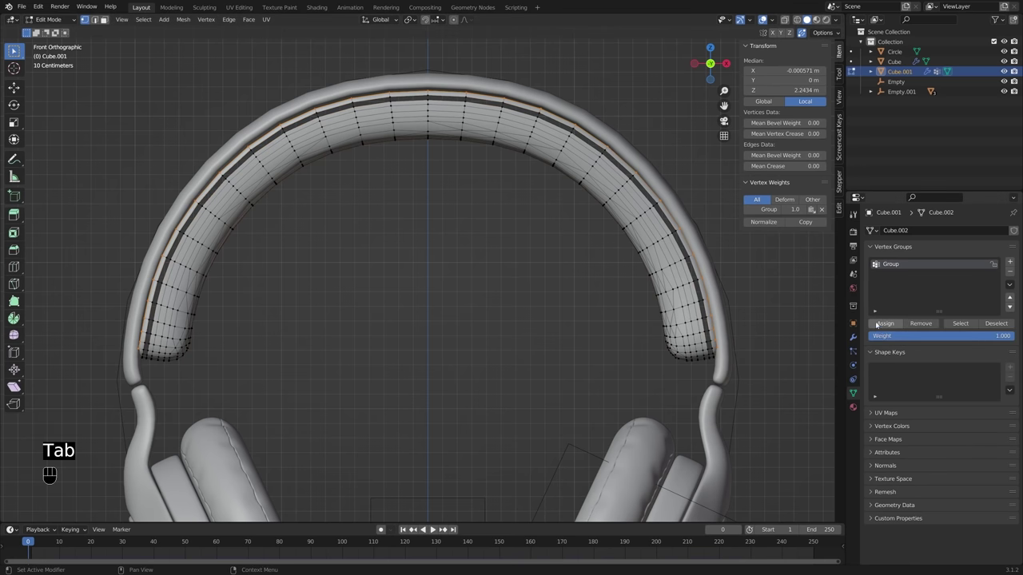
key(Tab)
click(857, 369)
key(space)
key(space)
middle_click(375, 415)
middle_click(533, 324)
drag(517, 339, 459, 380)
drag(462, 375, 507, 337)
drag(495, 309, 450, 265)
middle_click(433, 278)
key(z)
drag(317, 312, 330, 309)
key(z)
drag(485, 343, 533, 360)
drag(374, 343, 447, 351)
middle_click(416, 339)
middle_click(445, 328)
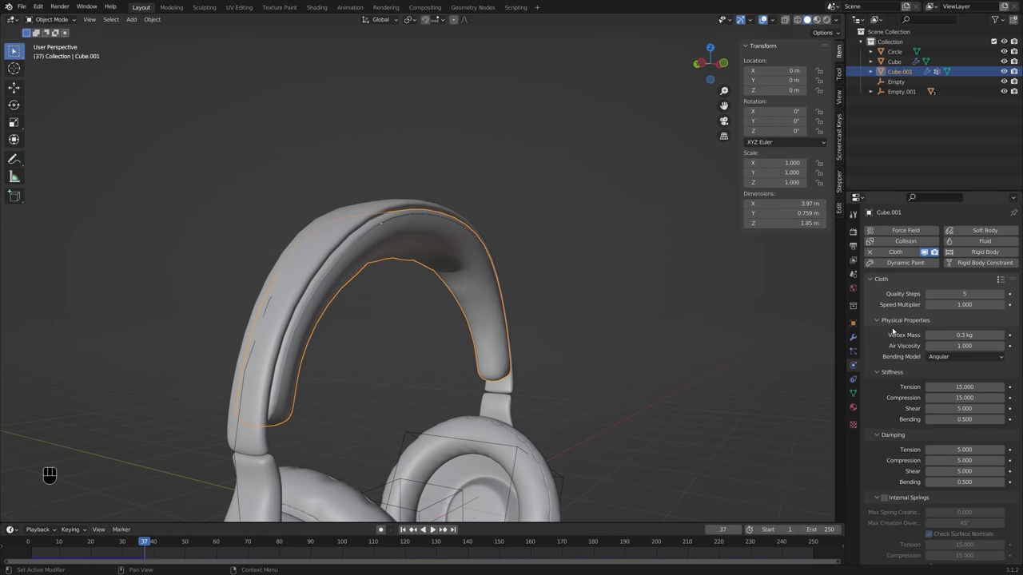
Step: Add a 0.01 m Solidify and a level-2 Subdivision Surface modifier below the Cloth
drag(856, 336, 894, 273)
drag(922, 233, 861, 377)
click(950, 225)
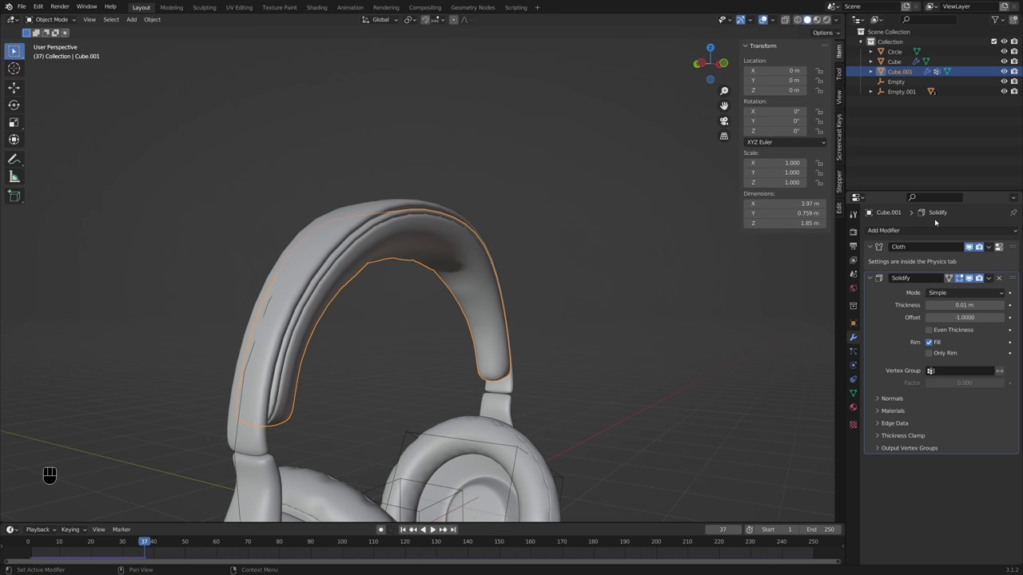
drag(932, 231, 600, 301)
middle_click(593, 305)
drag(569, 301, 450, 308)
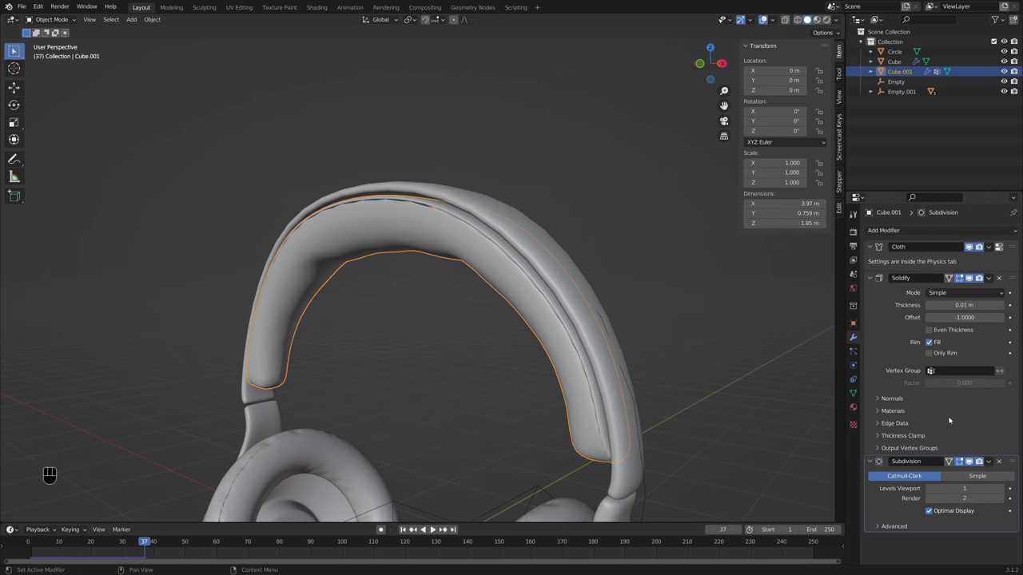
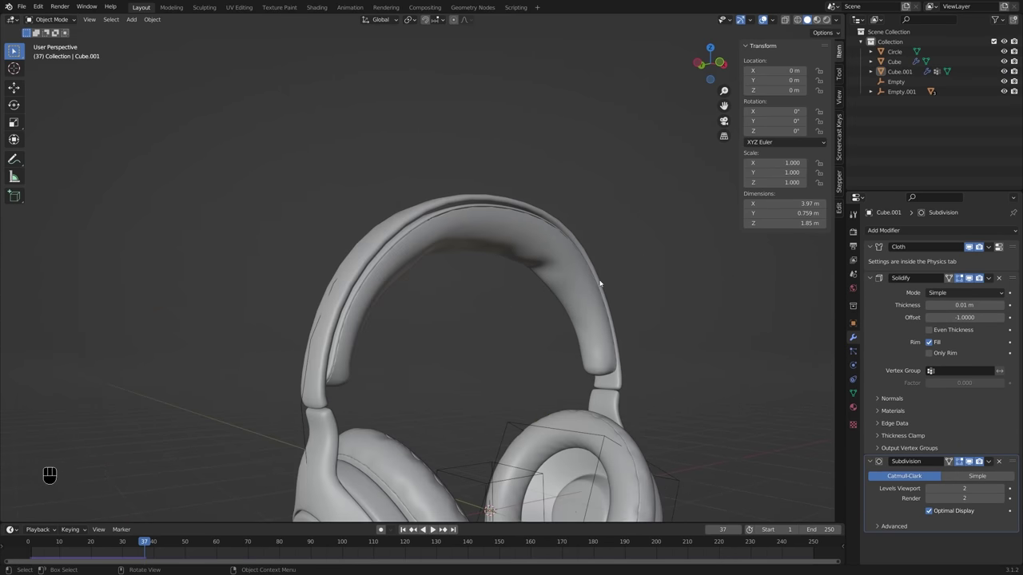
Step: Zoom out and orbit to check the whole headphones with the puffed cushion
drag(575, 276, 545, 229)
drag(544, 245, 549, 290)
middle_click(591, 293)
drag(589, 316, 466, 334)
key(alt+a)
click(581, 260)
middle_click(578, 259)
key(alt+a)
drag(525, 313, 649, 295)
middle_click(501, 333)
drag(536, 307, 451, 321)
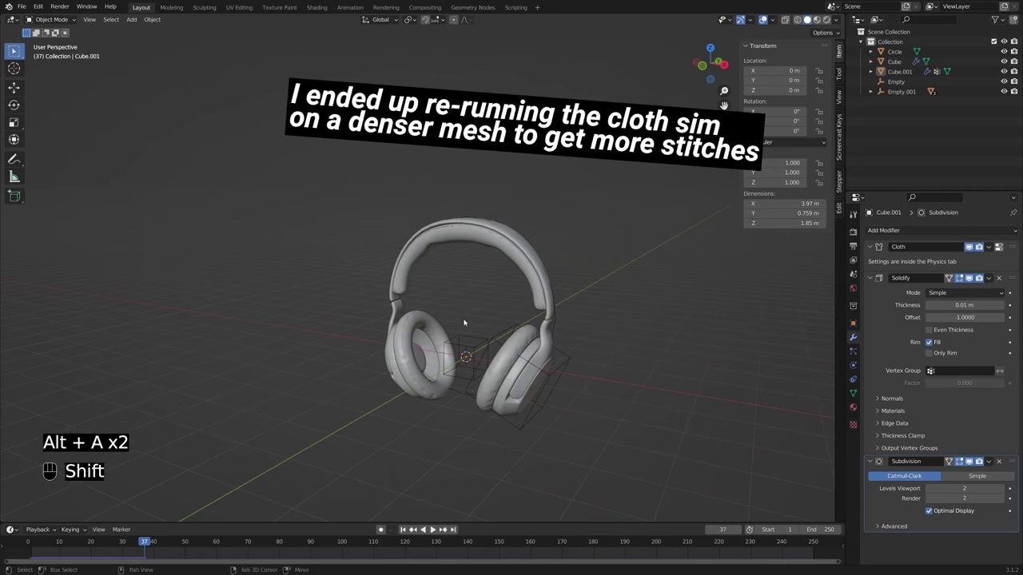
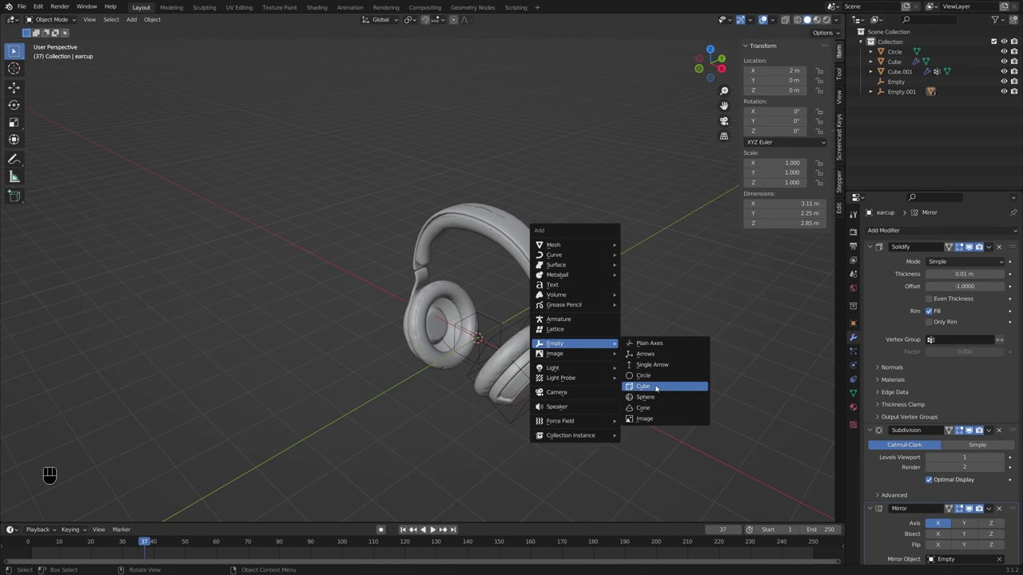
Step: Add a cube-shaped empty and raise it along Z to 1.074 m in front view
click(548, 313)
click(590, 324)
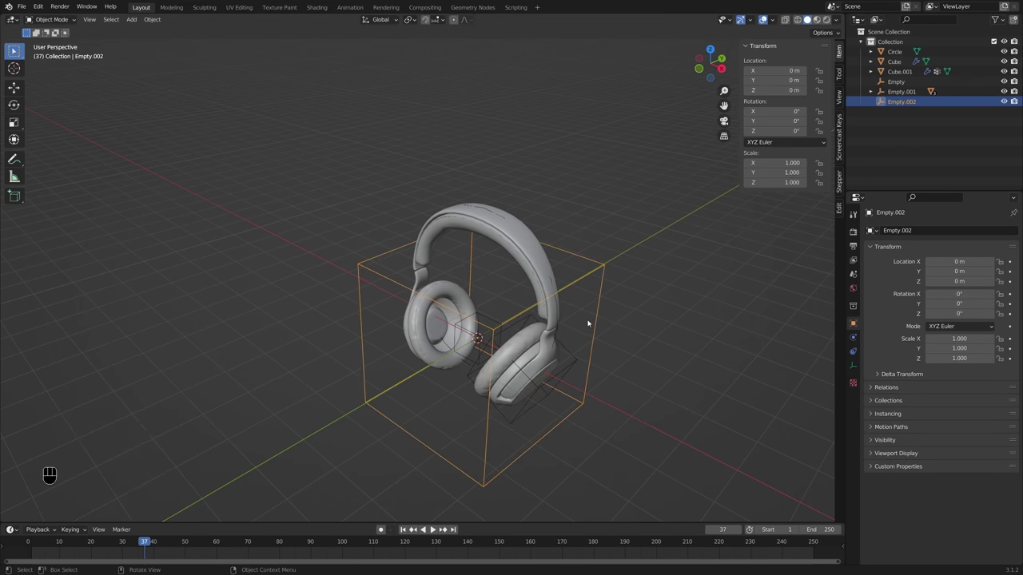
key(KP_1)
key(g)
key(z)
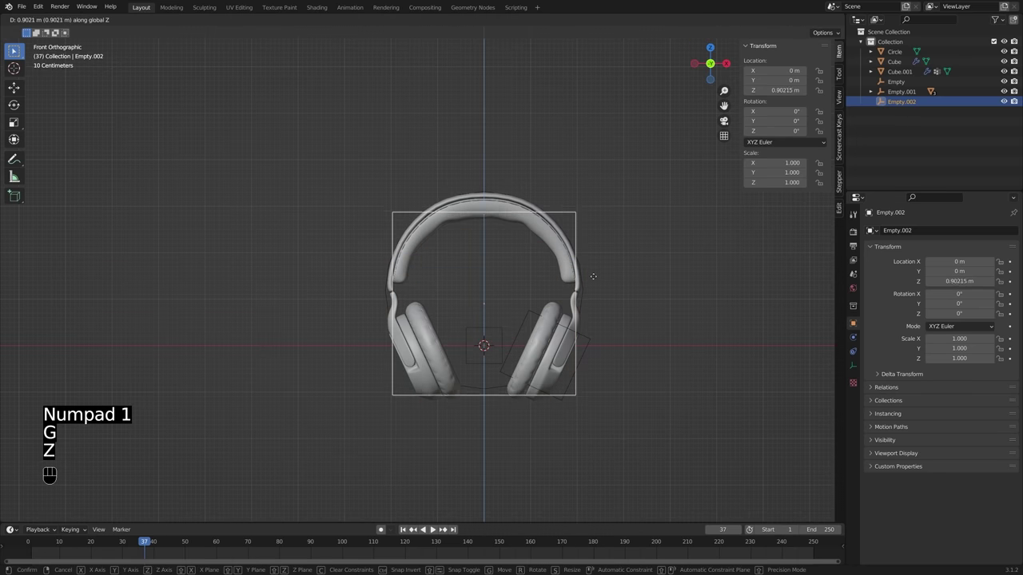
click(598, 271)
Step: Parent all headphone parts to Empty.002 with Object (Keep Transform) and test-rotate the empty
click(536, 315)
key(g)
drag(536, 317, 506, 333)
click(506, 330)
key(g)
drag(513, 328, 535, 313)
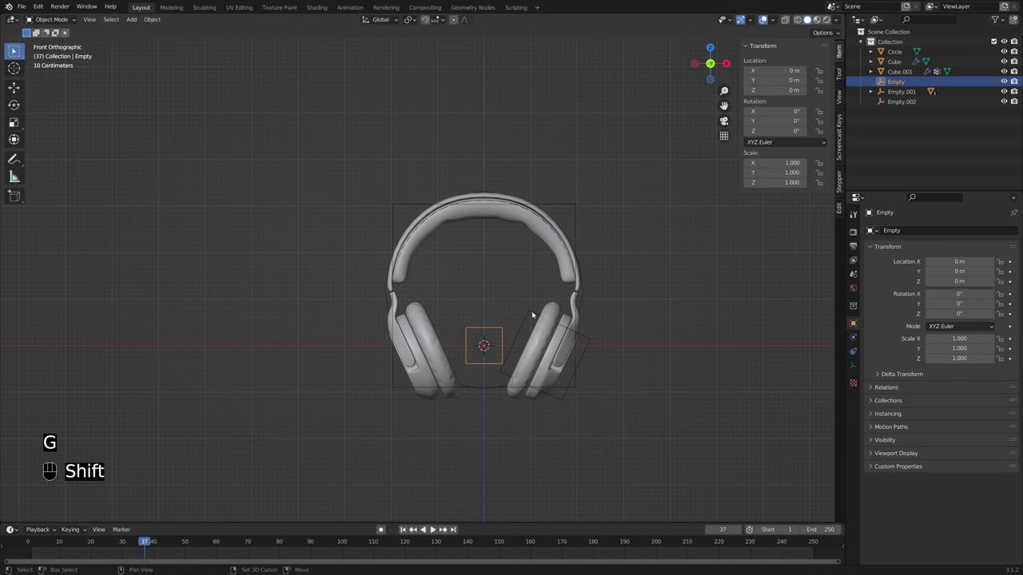
middle_click(535, 314)
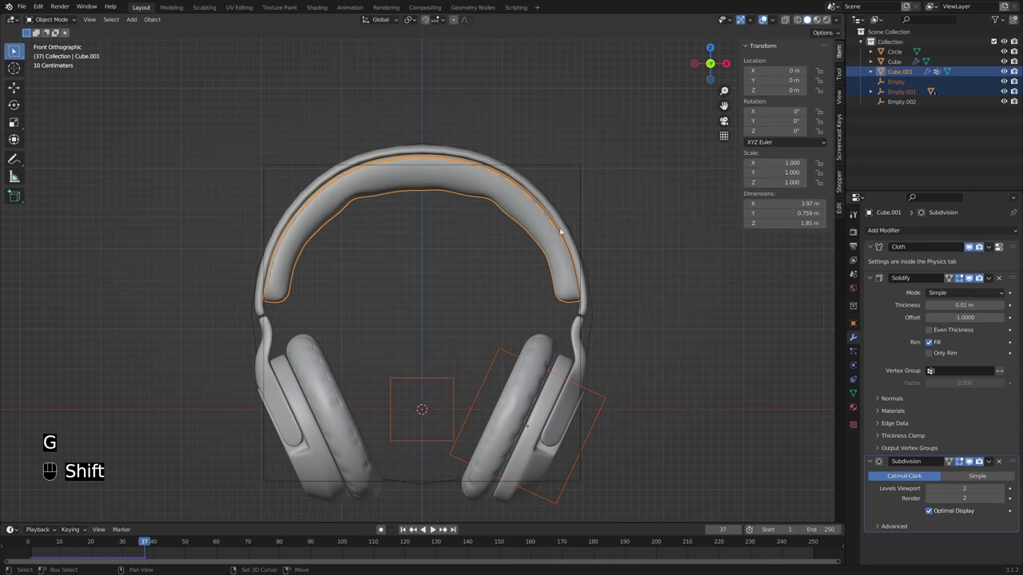
click(570, 166)
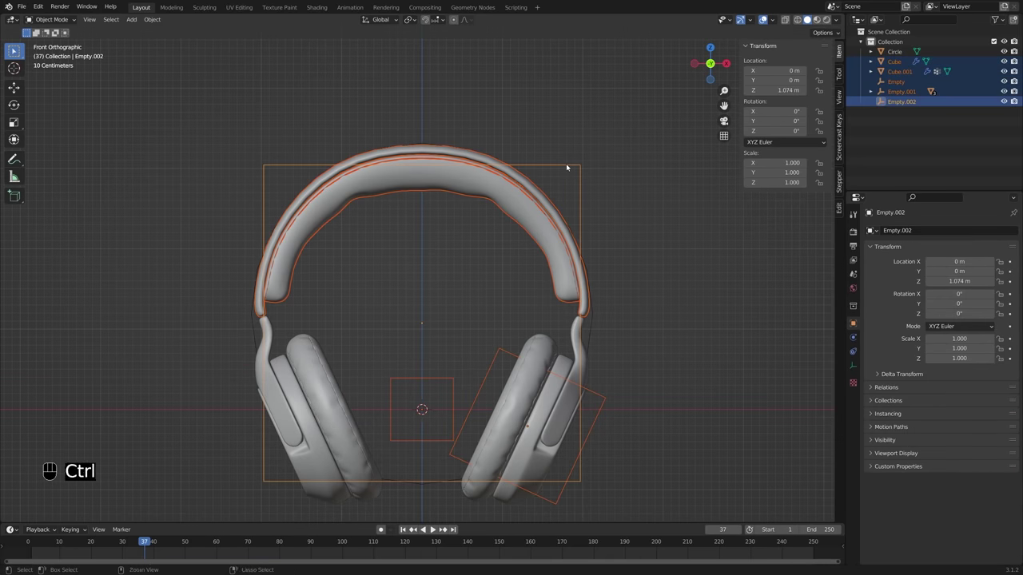
key(ctrl+p)
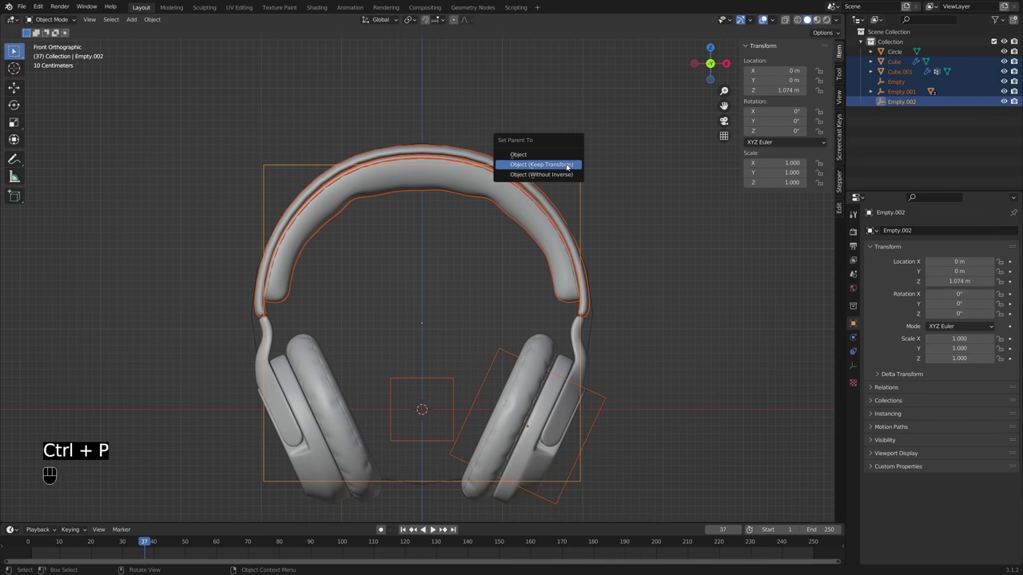
drag(593, 194, 549, 226)
key(r)
key(r)
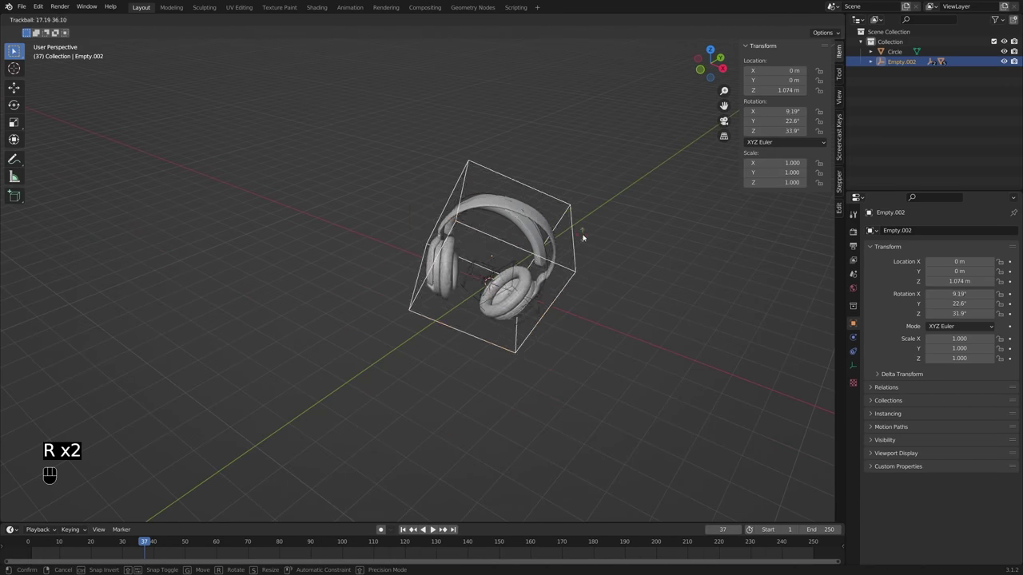
Step: Cancel the test rotation, apply the headband's Cloth modifier and delete the Circle object
click(552, 196)
key(ctrl+p)
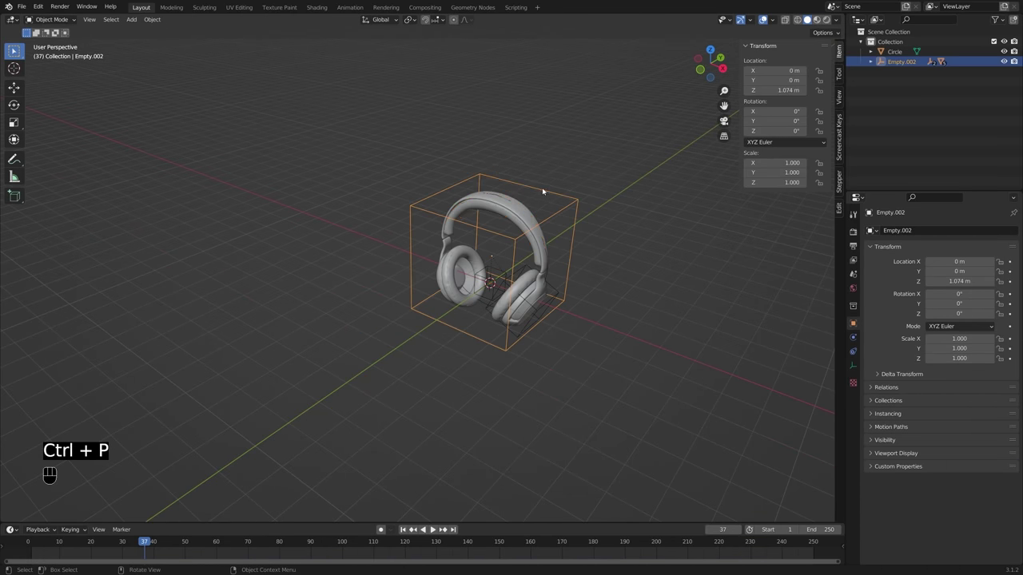
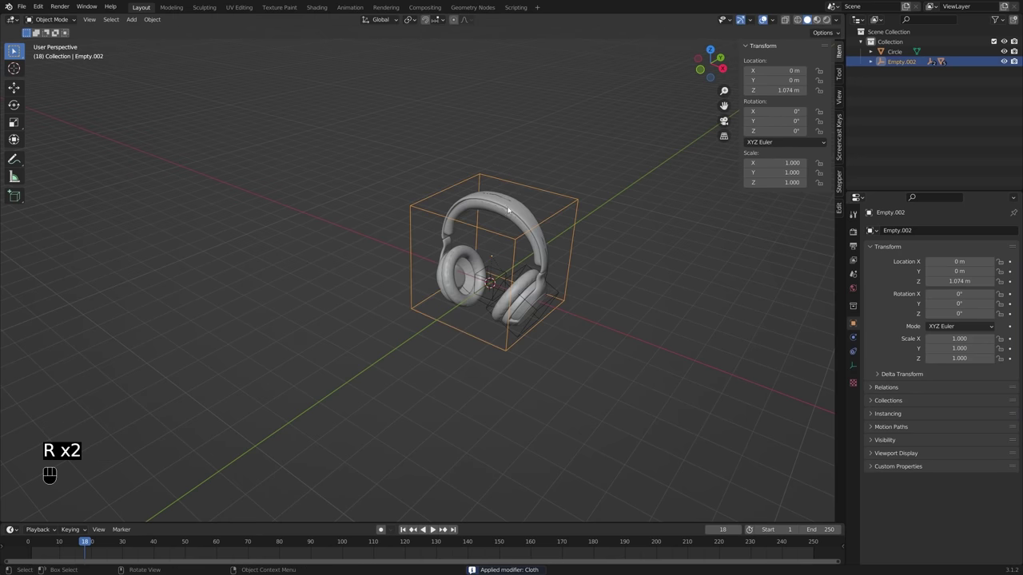
key(x)
drag(508, 241, 590, 221)
key(alt+a)
drag(554, 257, 531, 241)
drag(528, 288, 518, 327)
drag(514, 291, 546, 270)
click(561, 221)
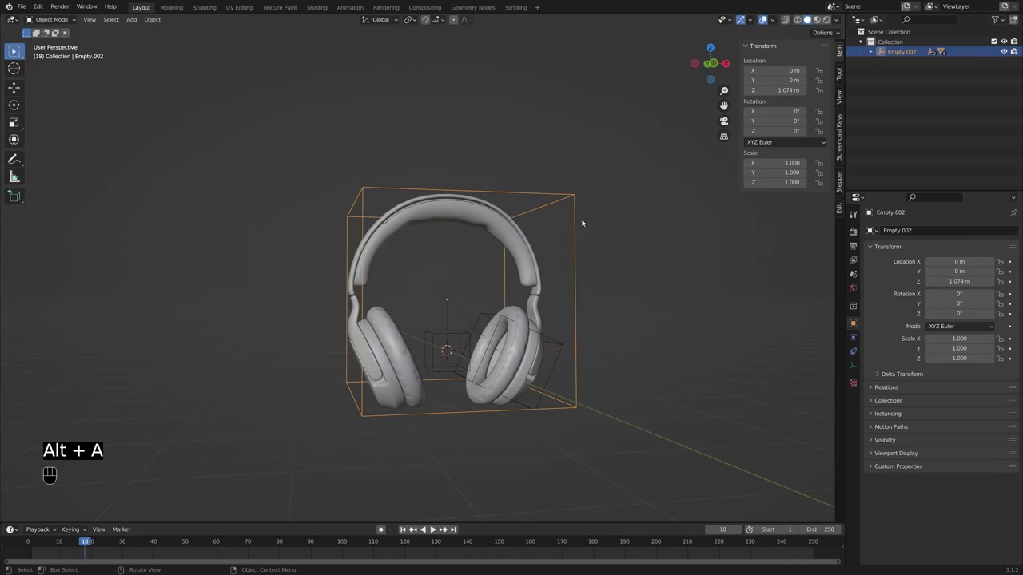
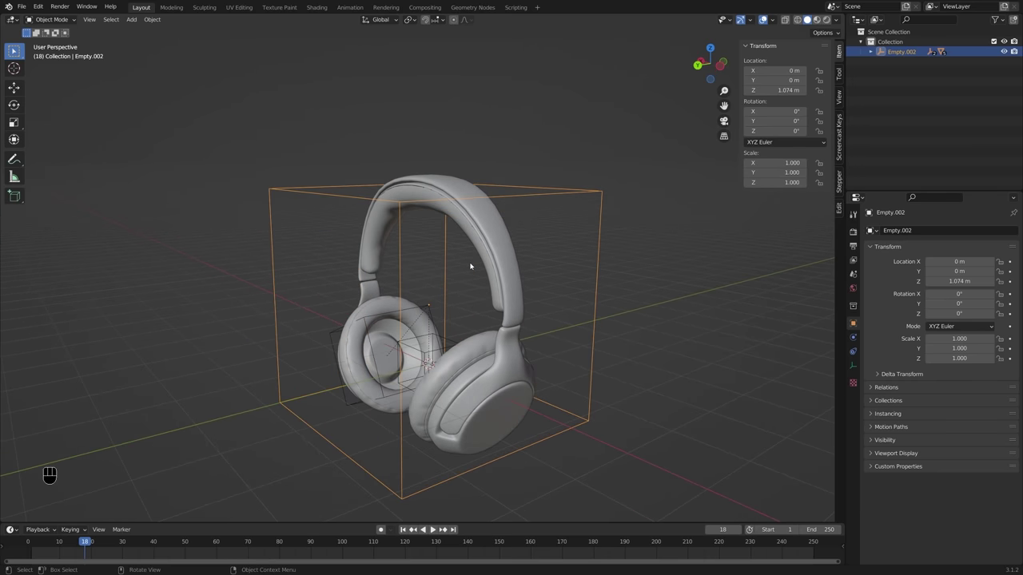
Step: Orbit the viewport to inspect the parented headphones from several angles
drag(502, 290, 486, 292)
middle_click(506, 304)
drag(514, 241, 511, 265)
drag(514, 263, 481, 303)
drag(478, 305, 493, 301)
middle_click(493, 301)
drag(509, 300, 485, 306)
drag(495, 349, 489, 278)
middle_click(484, 336)
drag(485, 322, 511, 317)
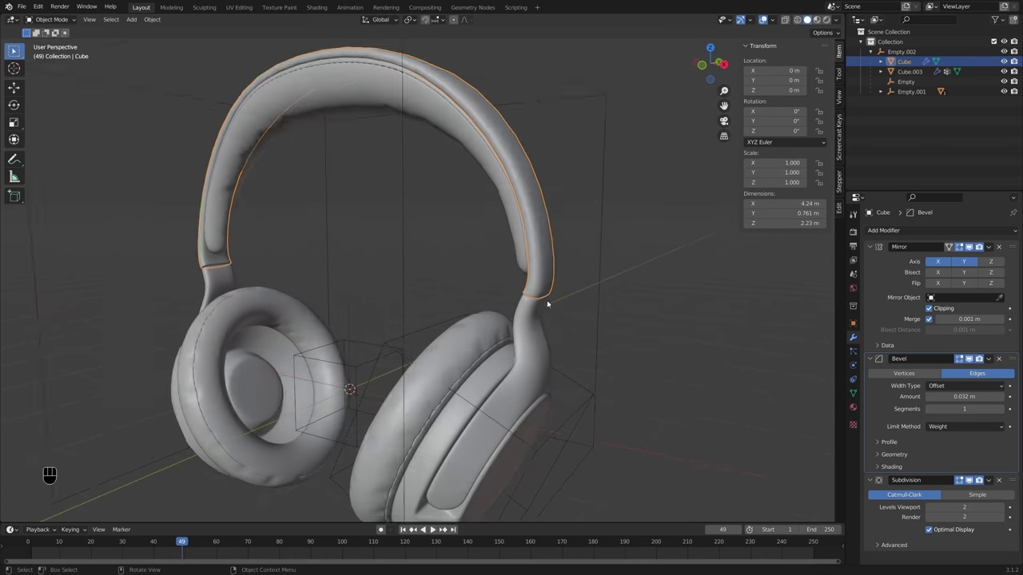
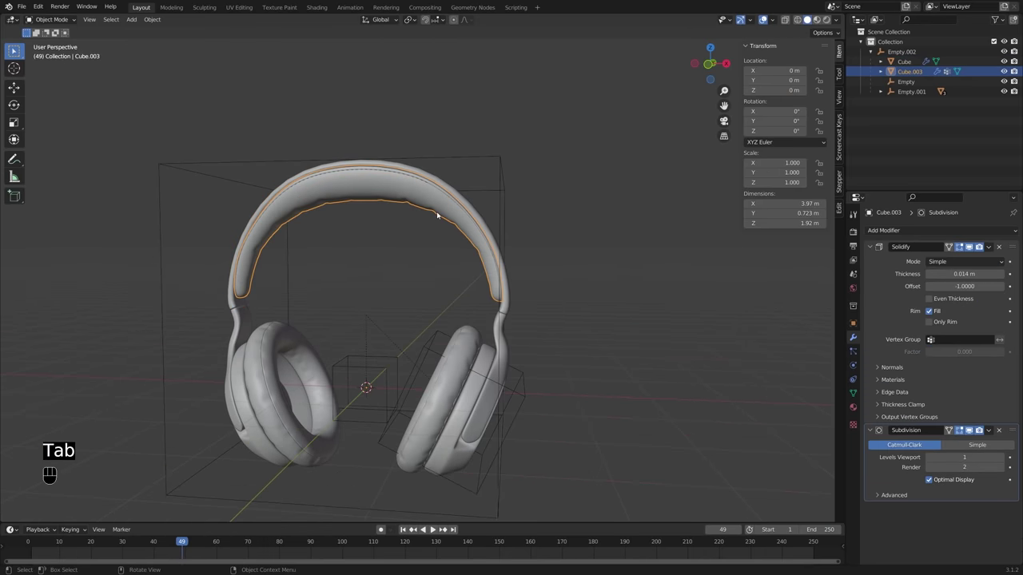
Step: Zoom in on the headband cushion (Cube.003, 0.014 m Solidify) and orbit around it to inspect
middle_click(406, 215)
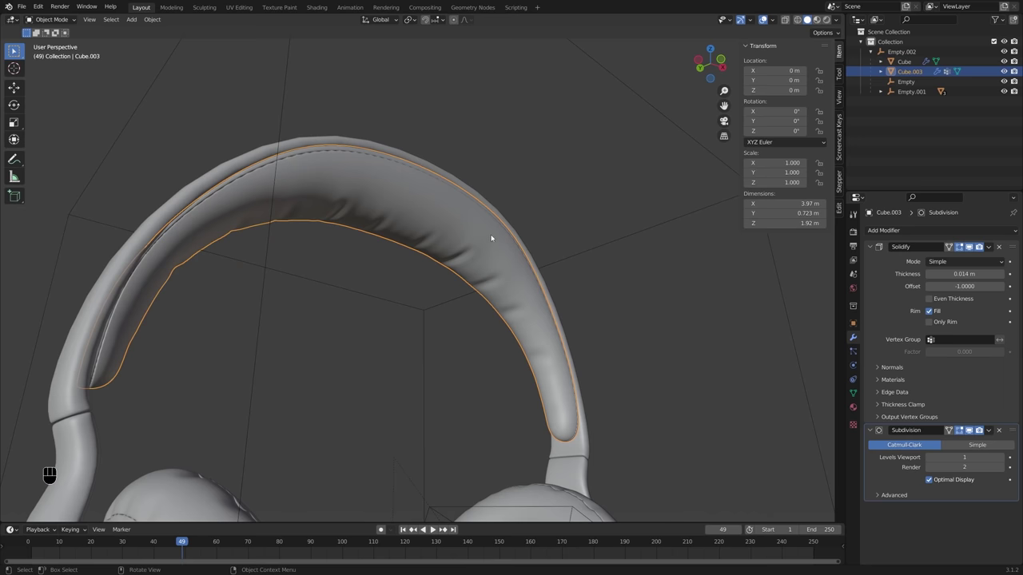
drag(503, 266, 472, 291)
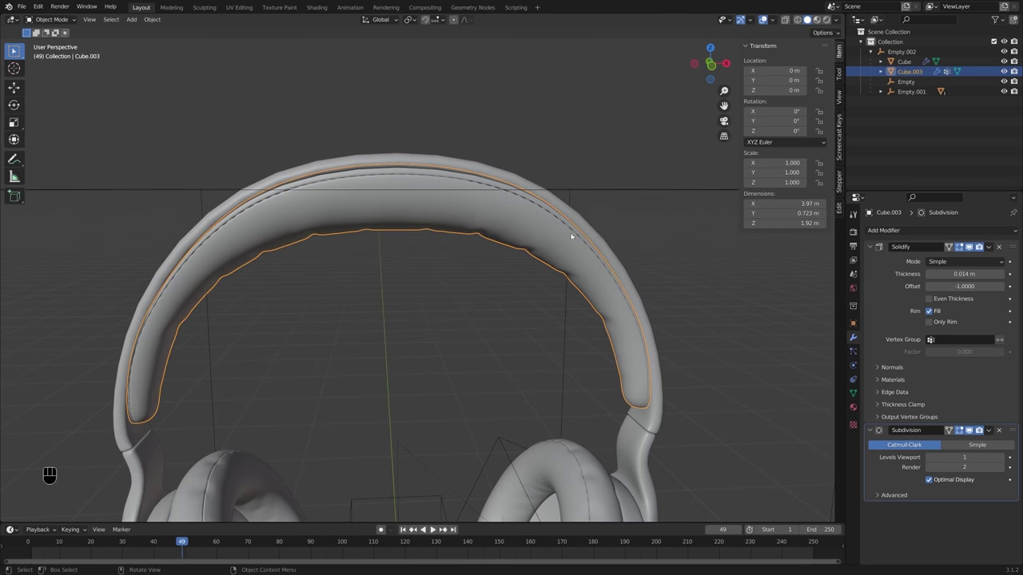
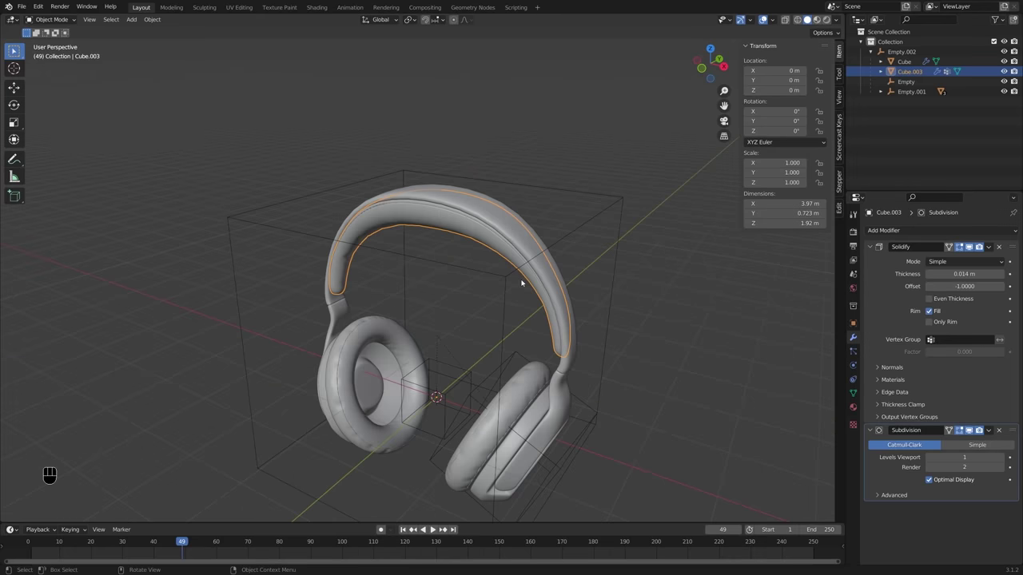
drag(522, 286, 519, 261)
drag(513, 276, 495, 307)
drag(495, 308, 484, 306)
drag(487, 299, 495, 260)
drag(498, 215, 497, 259)
middle_click(496, 265)
drag(497, 287, 494, 285)
drag(492, 280, 489, 231)
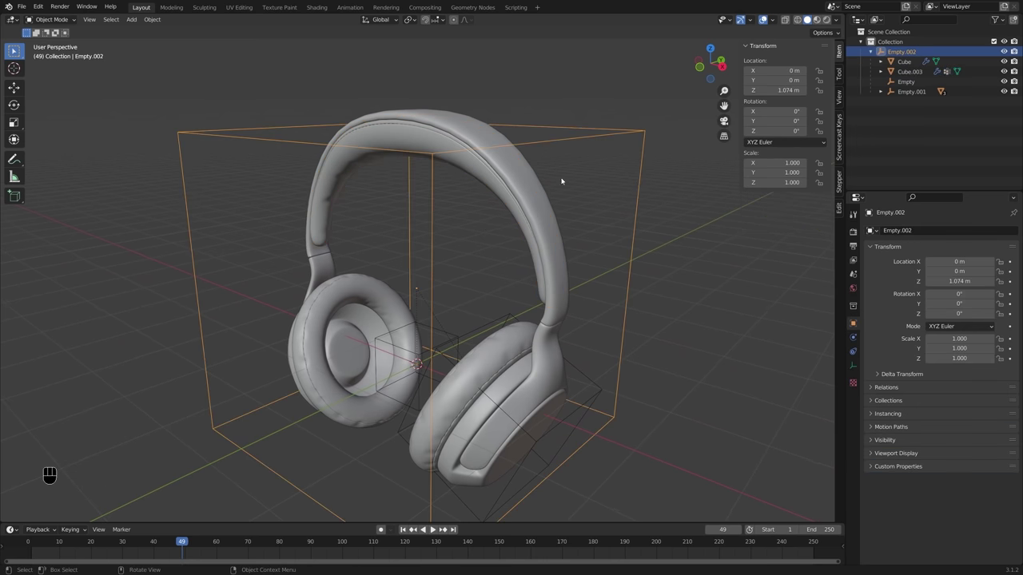
drag(512, 222, 493, 247)
drag(511, 233, 546, 210)
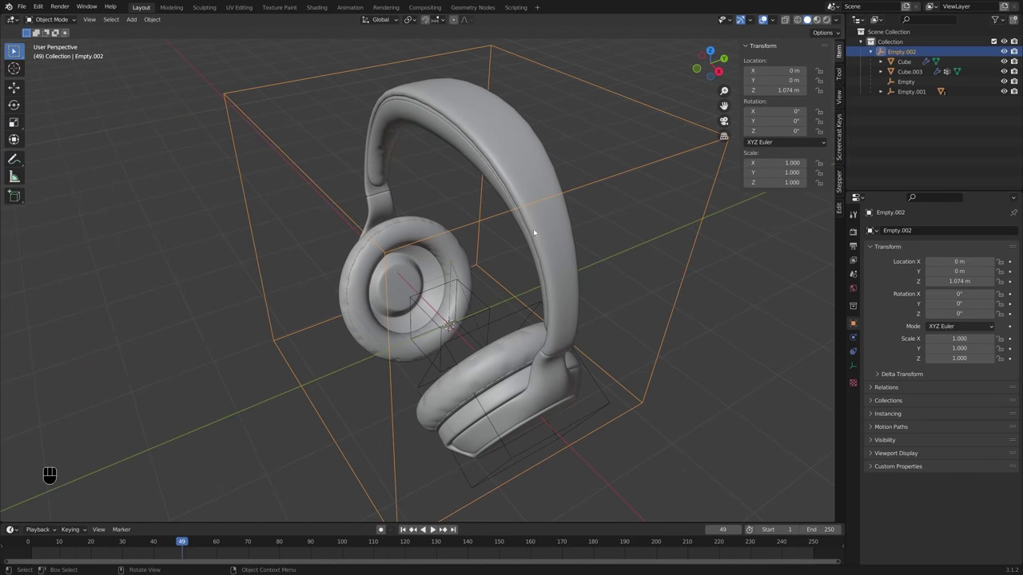
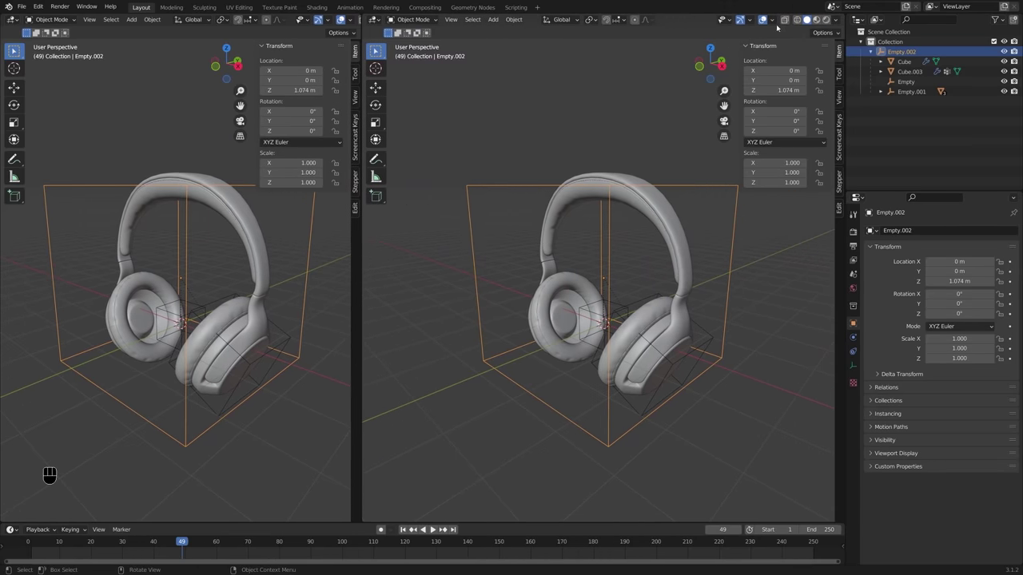
Step: Split the right viewport into upper and lower areas and set the lower one to Rendered shading
drag(378, 49, 377, 48)
key(n)
key(t)
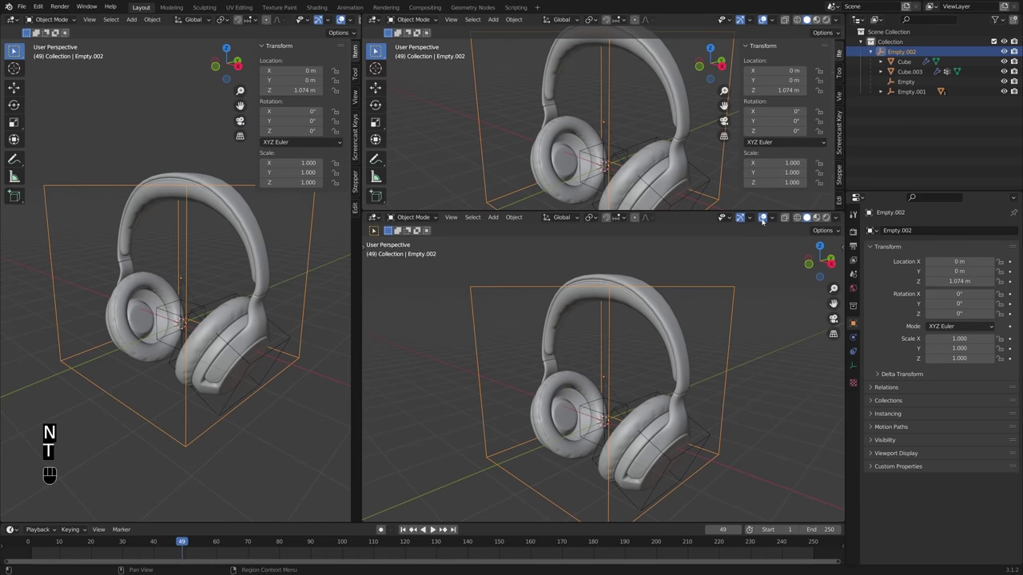
click(377, 48)
drag(378, 49, 377, 49)
click(377, 49)
middle_click(377, 48)
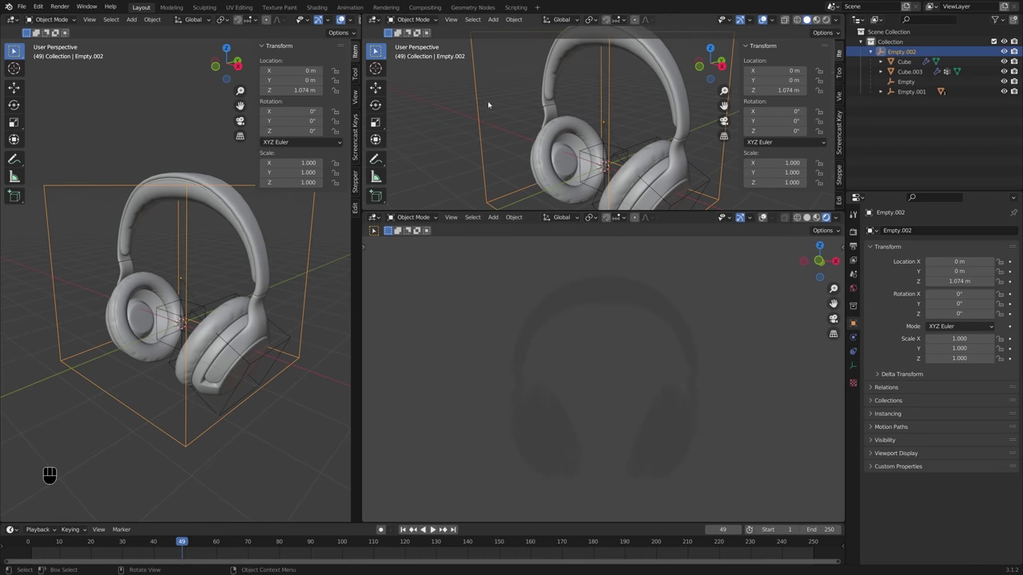
drag(380, 22, 393, 111)
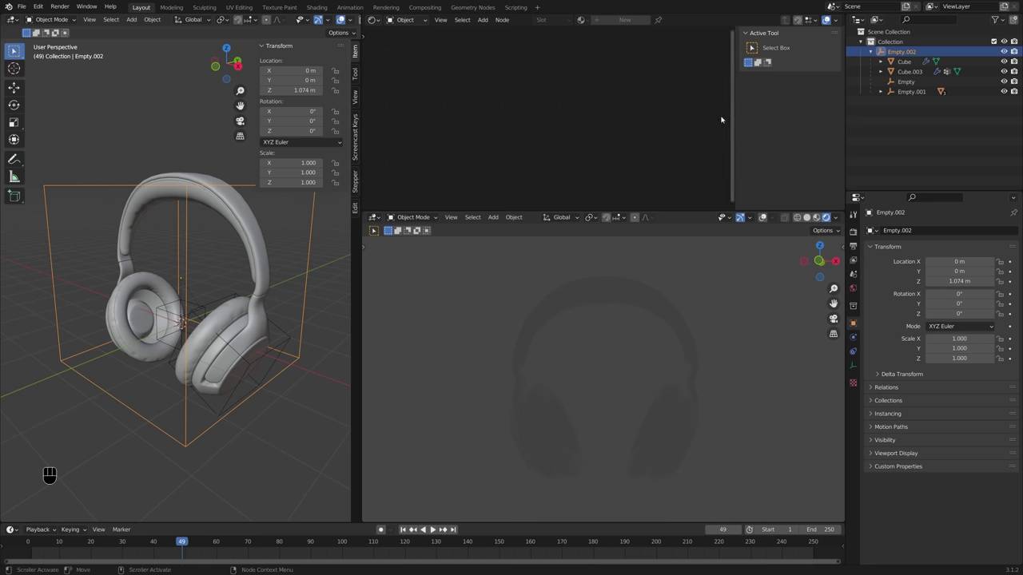
Step: Turn the upper area into a Shader Editor and show the World properties
key(n)
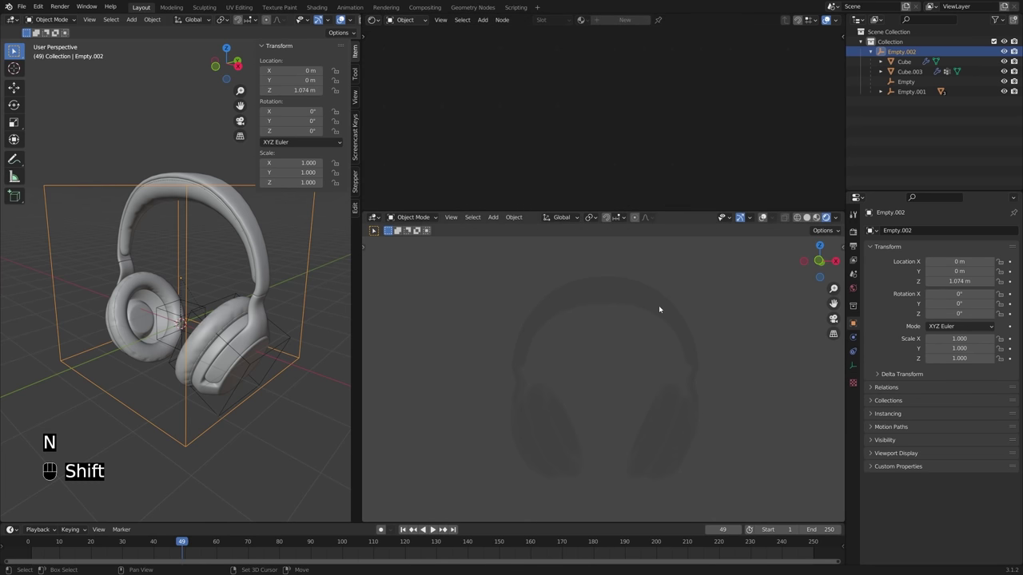
drag(727, 317, 375, 281)
middle_click(182, 252)
drag(206, 285, 220, 279)
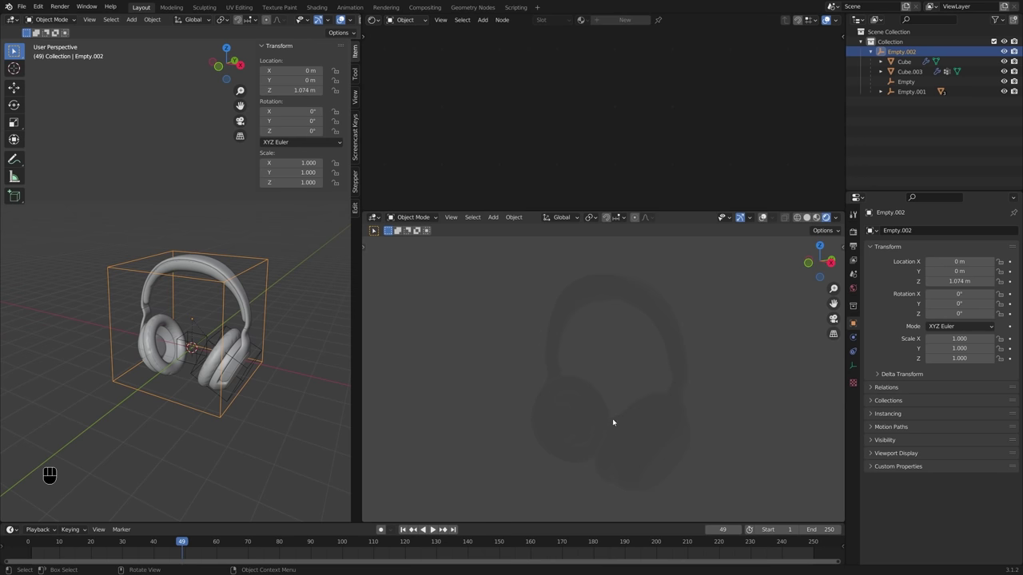
right_click(859, 288)
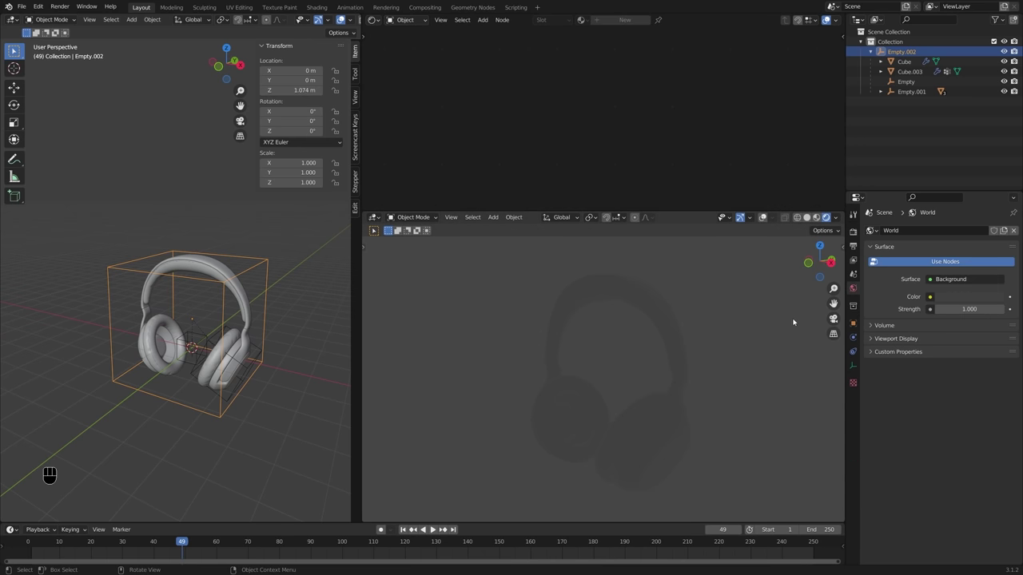
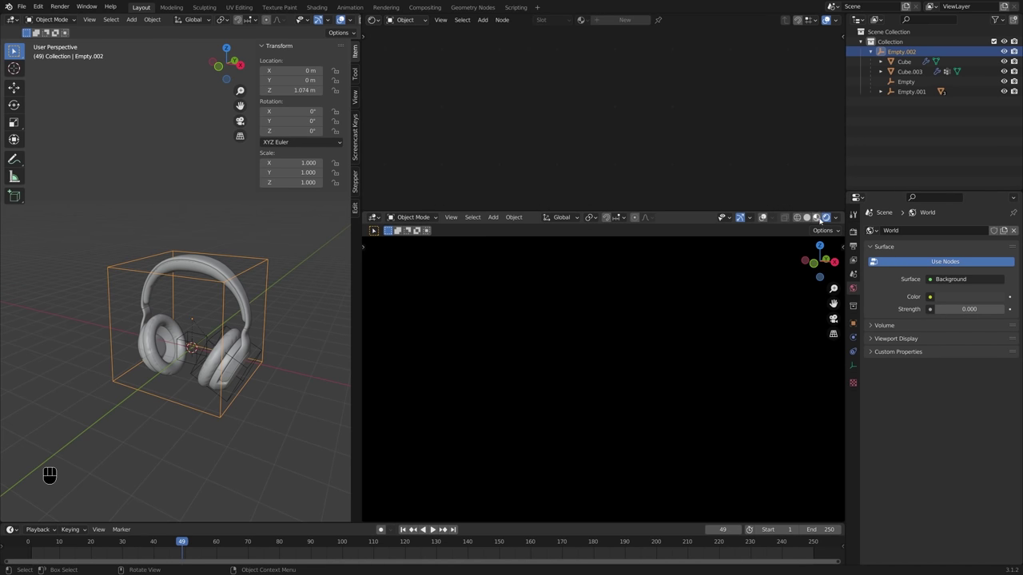
Step: Set World background Strength to 0 and show the Eevee render settings (64 render samples)
middle_click(689, 325)
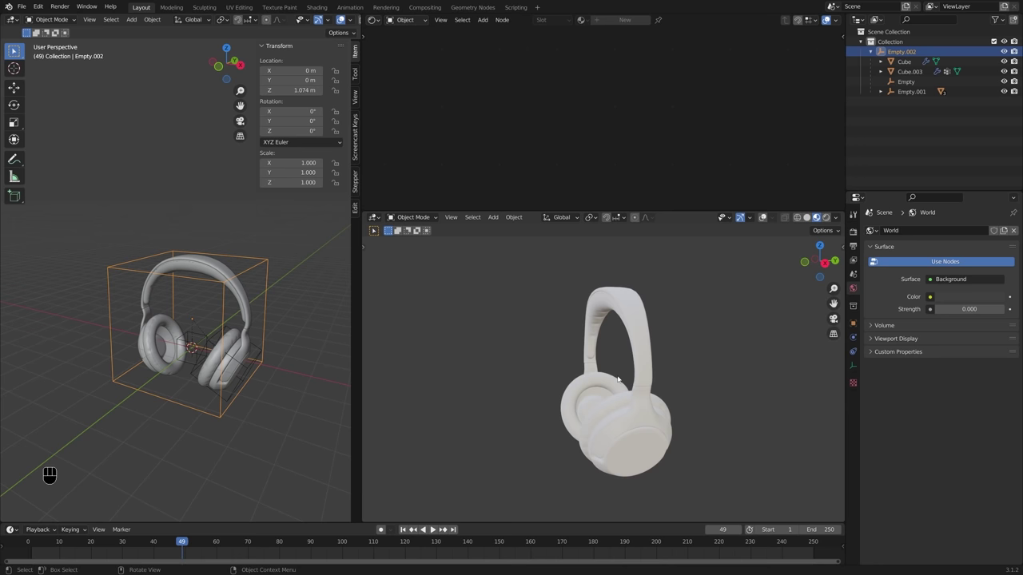
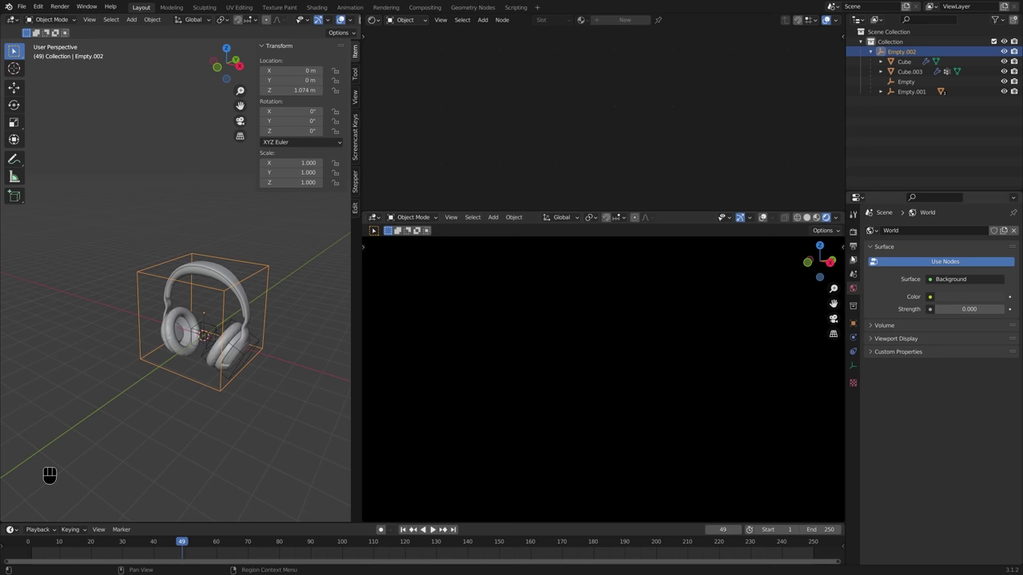
click(856, 230)
middle_click(211, 309)
middle_click(270, 298)
middle_click(253, 297)
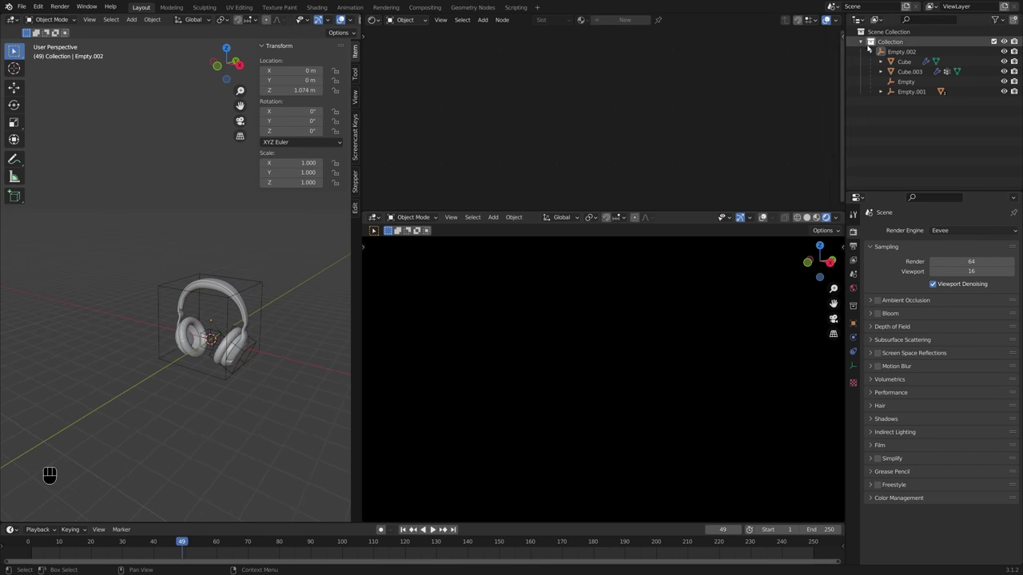
Step: Add an Area light raised 4.53 m above the headphones with Power 151 W and Size 5.23 m
right_click(866, 45)
key(shift+a)
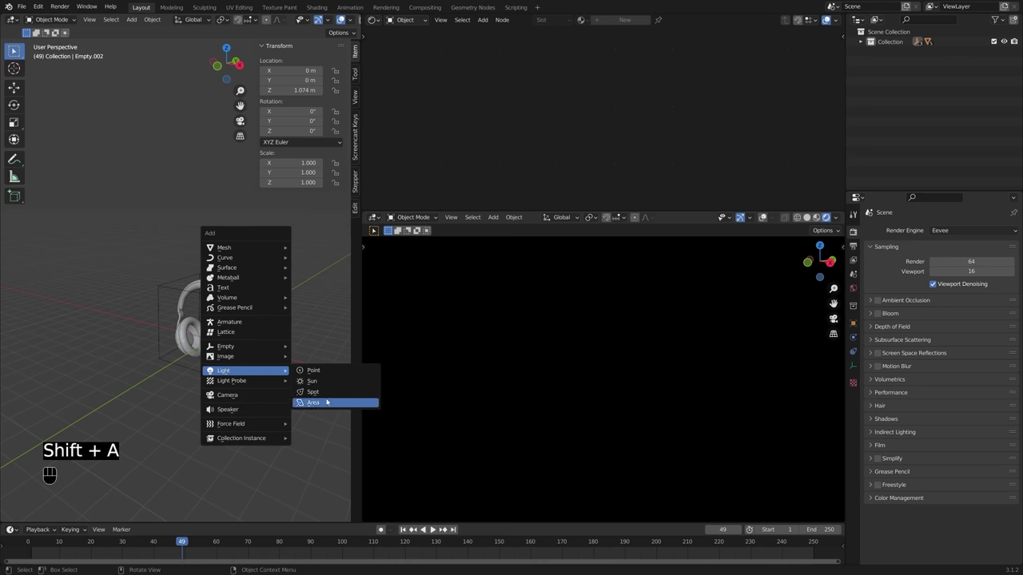
key(g)
key(z)
click(252, 283)
middle_click(248, 289)
middle_click(237, 309)
right_click(236, 302)
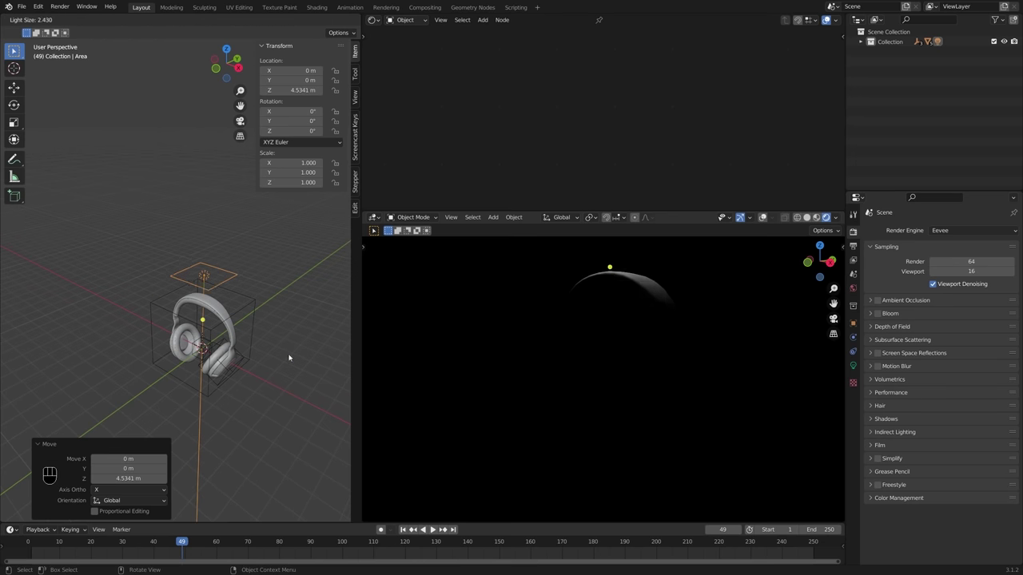
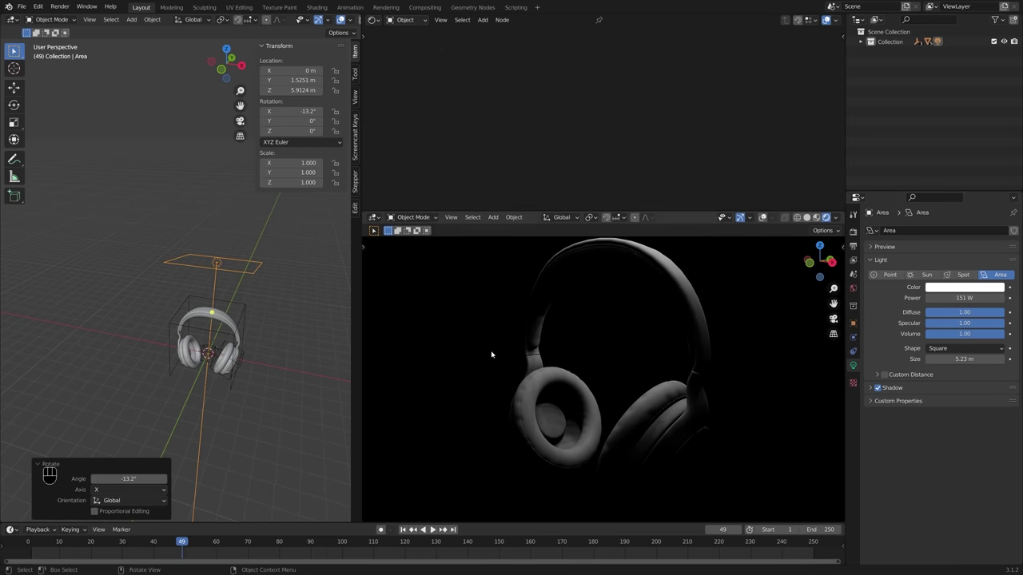
Step: Place the duplicated Area.001 about 6.6 m beside the headphones, tilted 96.8°, checking front and top views
key(KP_1)
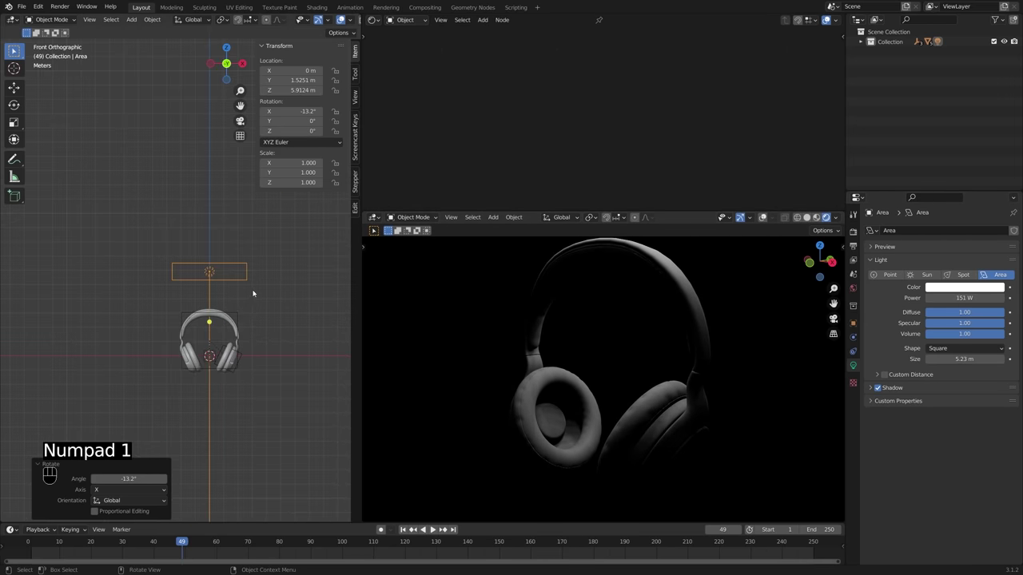
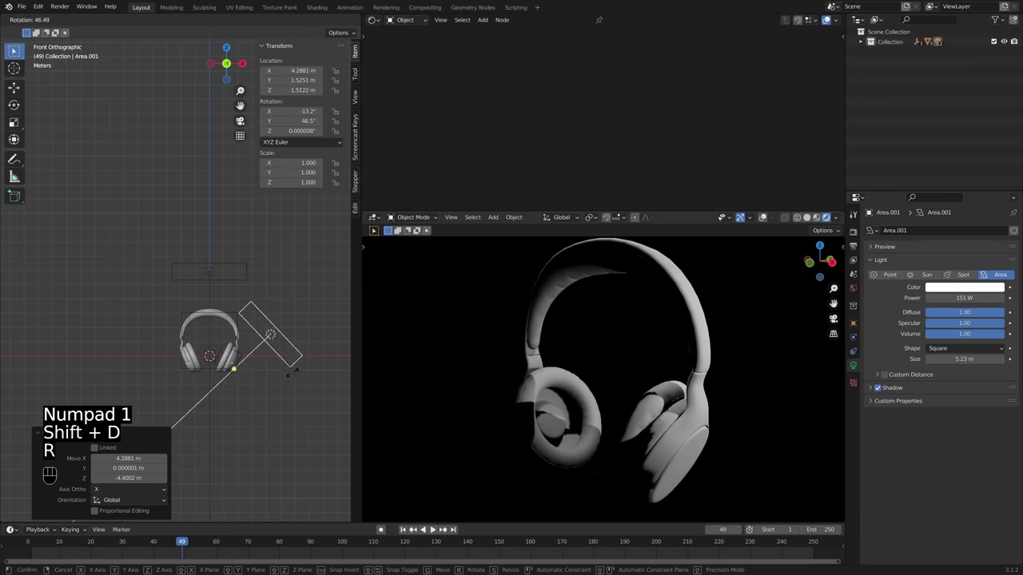
click(255, 388)
key(g)
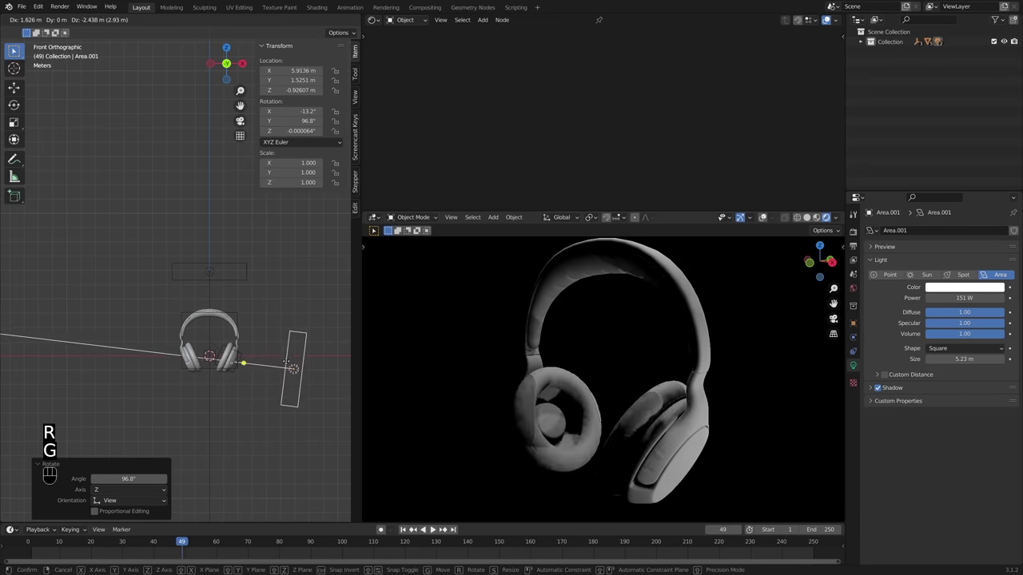
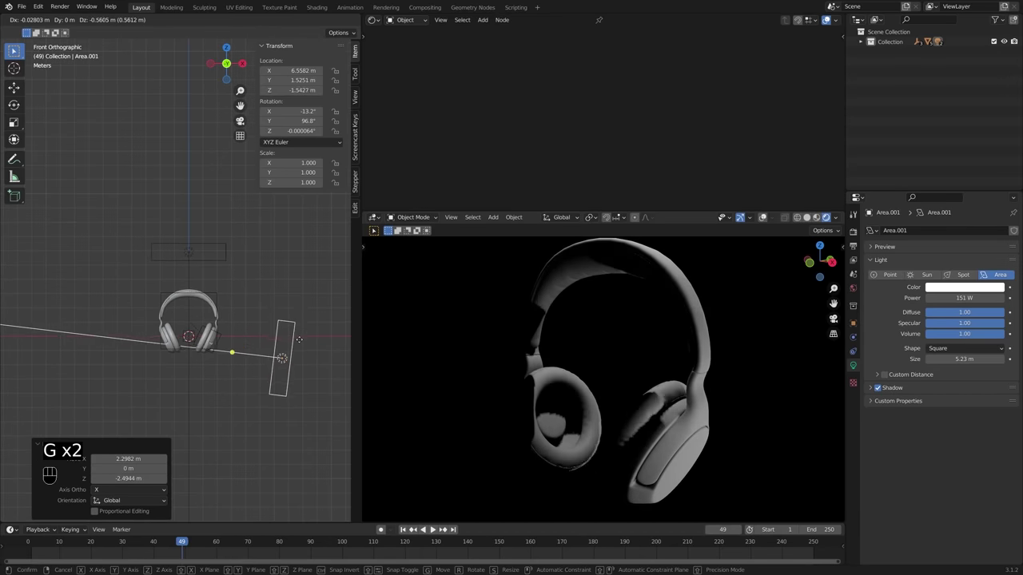
click(305, 325)
drag(303, 335, 303, 401)
key(KP_7)
drag(302, 376, 302, 340)
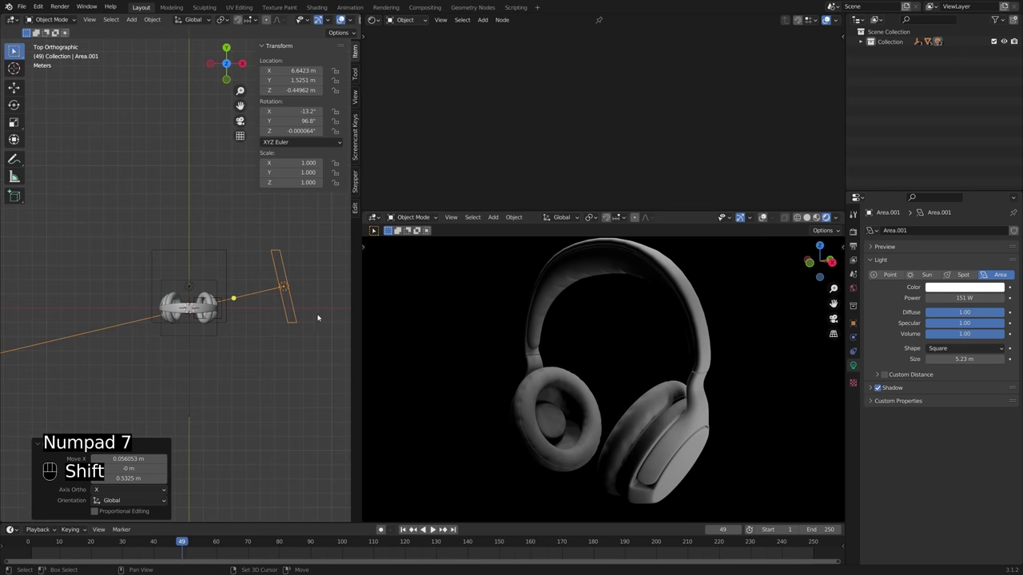
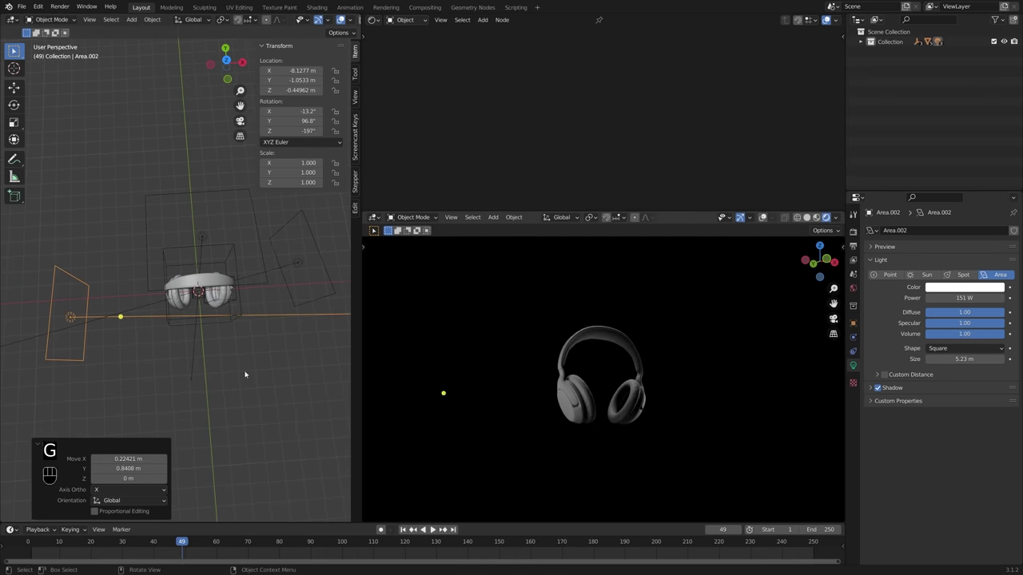
Step: Duplicate the side light as Area.003, clear its rotation and flip it -180° on Y to light from below
middle_click(133, 367)
drag(199, 324, 197, 304)
key(KP_1)
middle_click(194, 303)
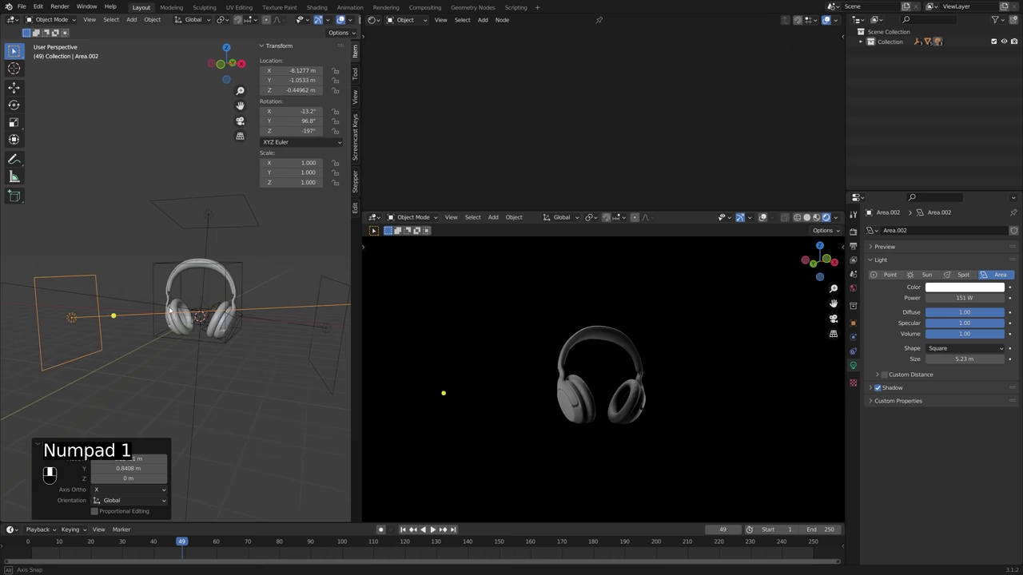
key(shift+d)
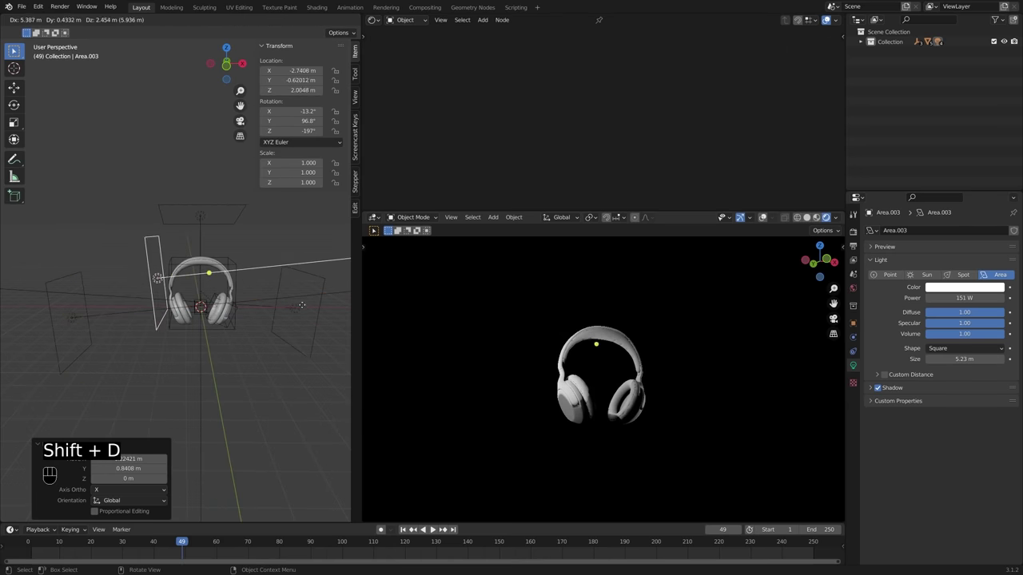
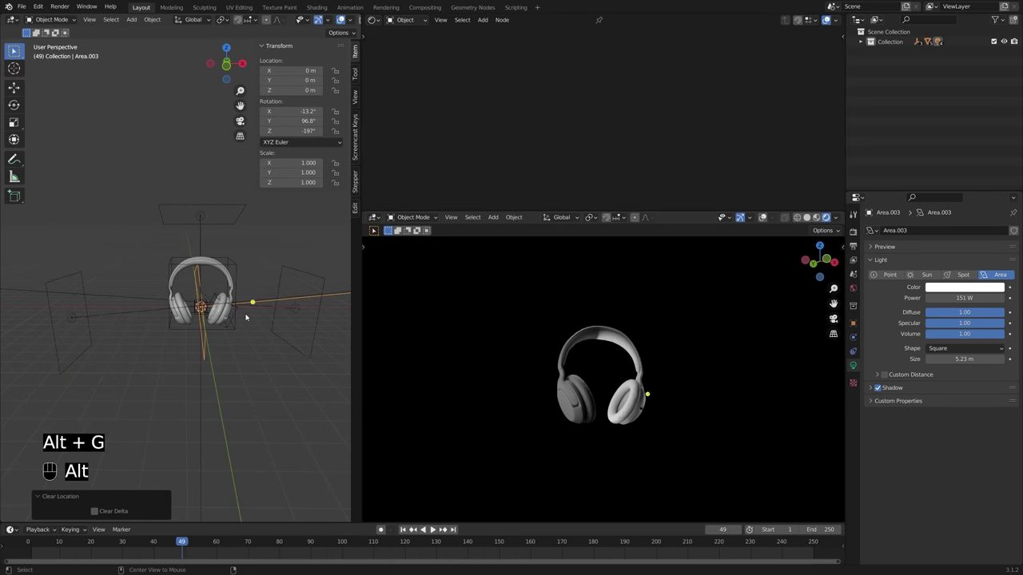
key(alt+r)
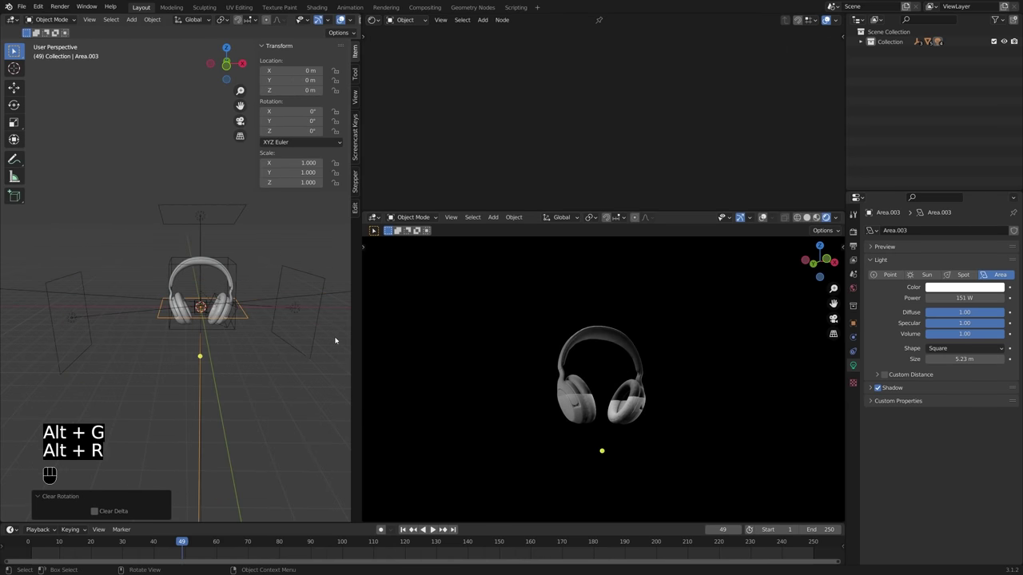
key(r)
key(y)
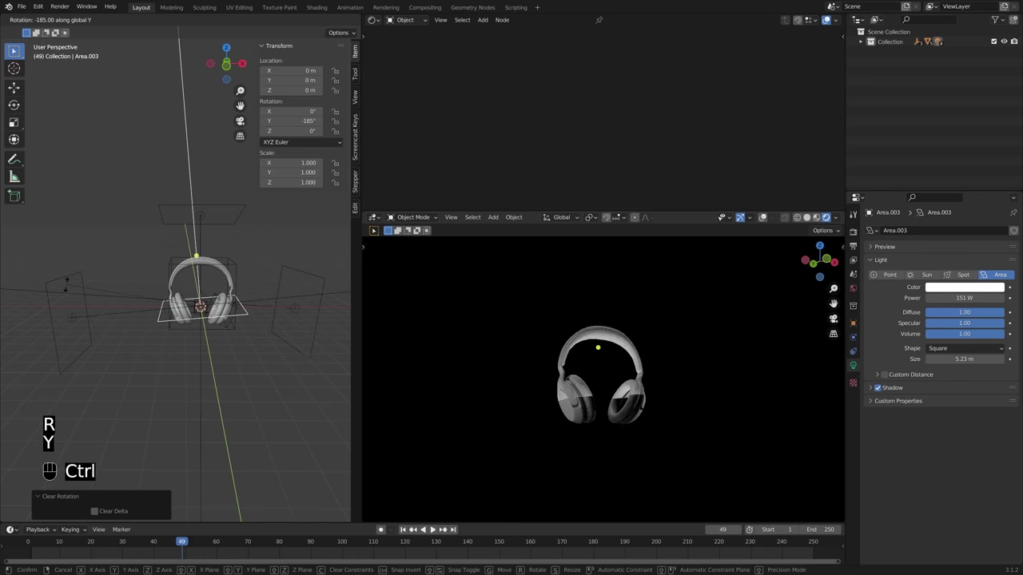
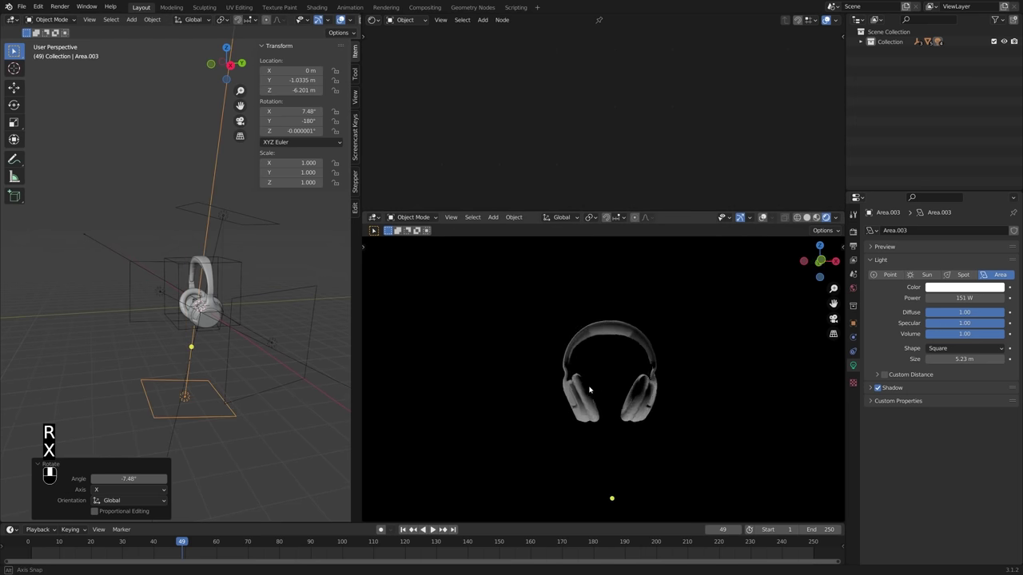
Step: Orbit around the headphones to check the bottom light's placement 6.2 m underneath
middle_click(626, 397)
middle_click(603, 391)
drag(603, 395, 701, 394)
middle_click(587, 393)
drag(623, 389, 620, 393)
drag(179, 348, 229, 343)
middle_click(209, 354)
drag(591, 351, 494, 349)
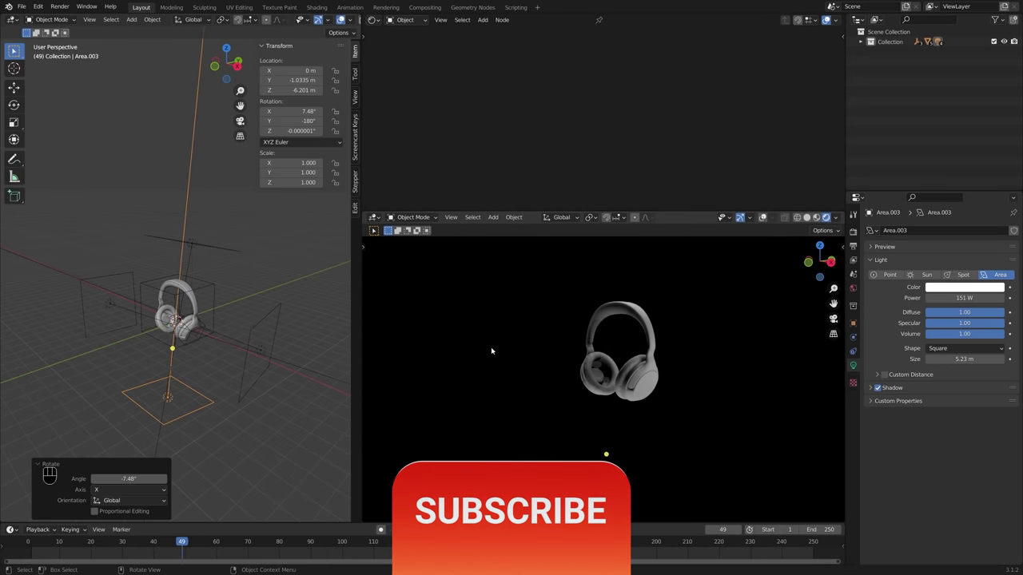
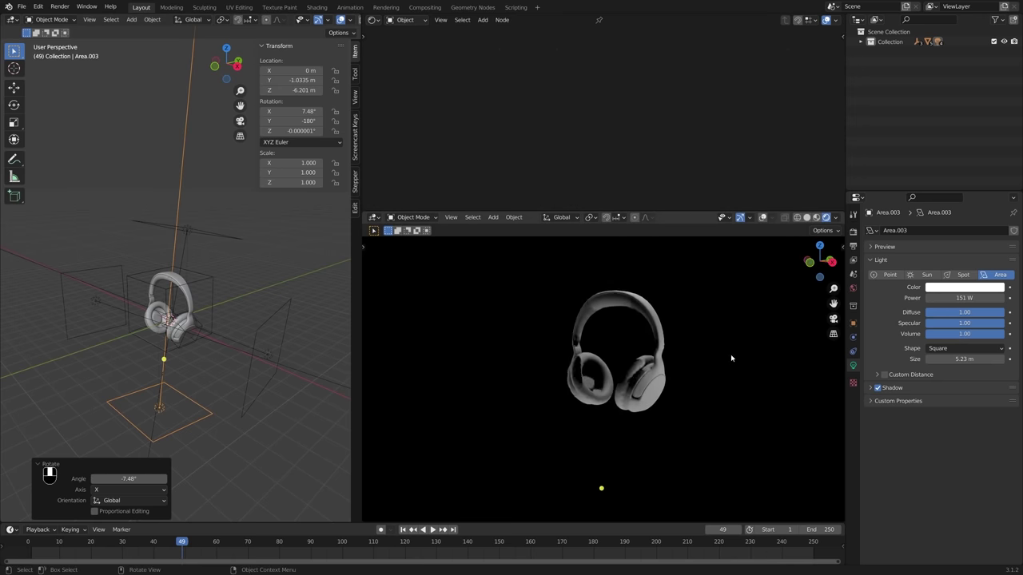
drag(170, 280, 162, 263)
Step: Add a camera to the scene and tilt it upright with rotation X at exactly 90°
click(191, 243)
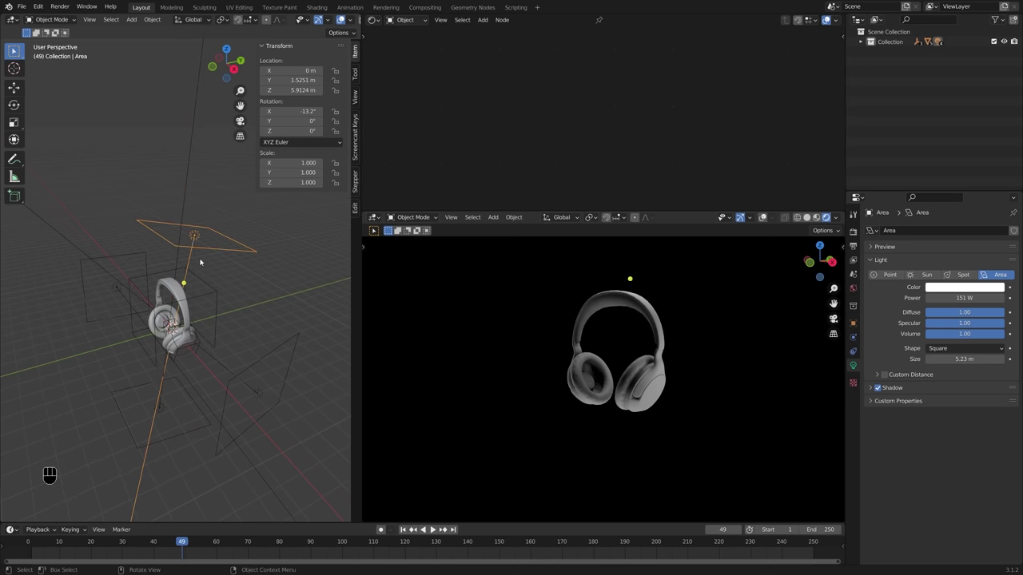
drag(193, 265, 223, 267)
drag(234, 271, 257, 260)
middle_click(251, 273)
key(shift+a)
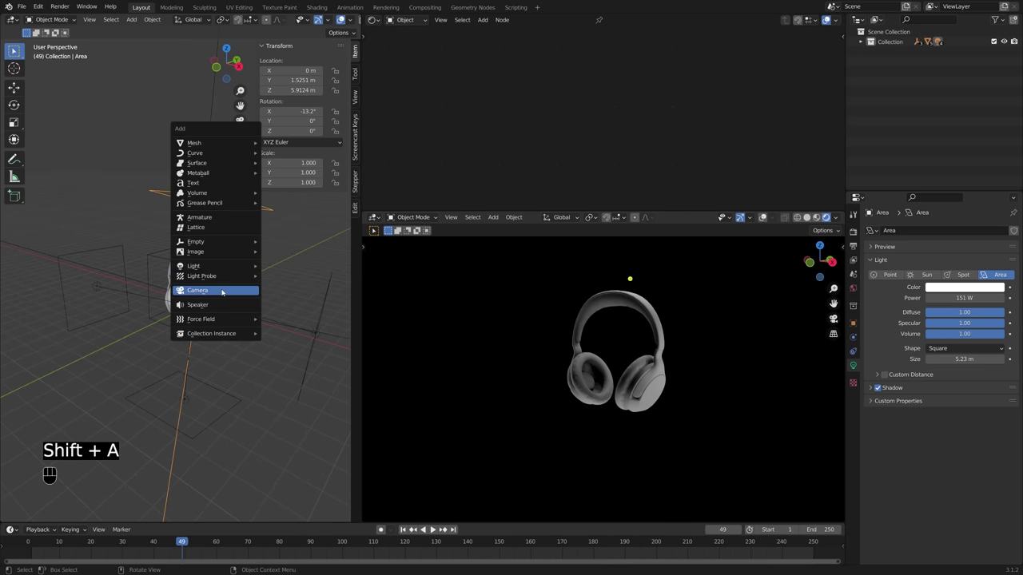
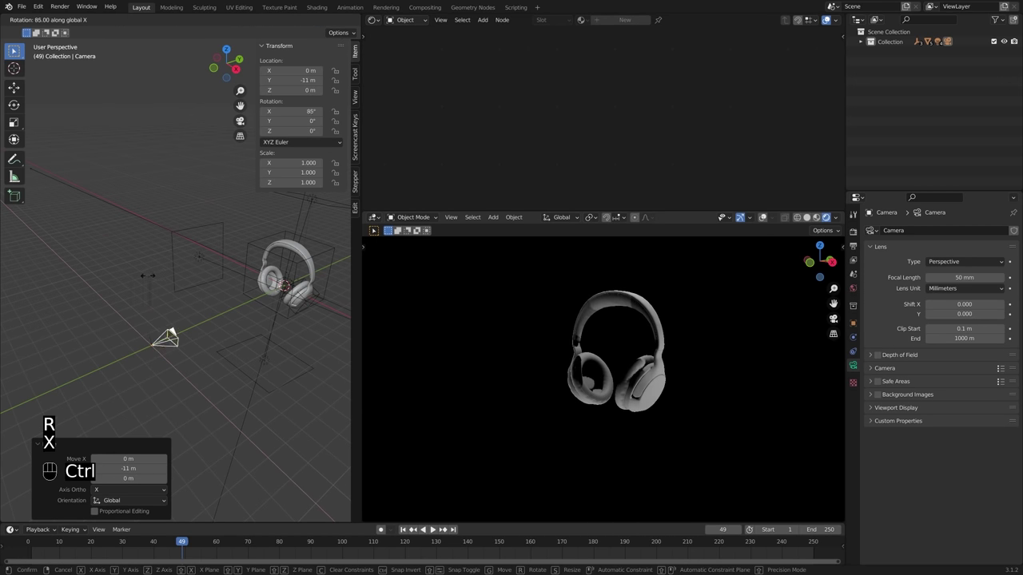
click(141, 277)
drag(219, 312, 289, 307)
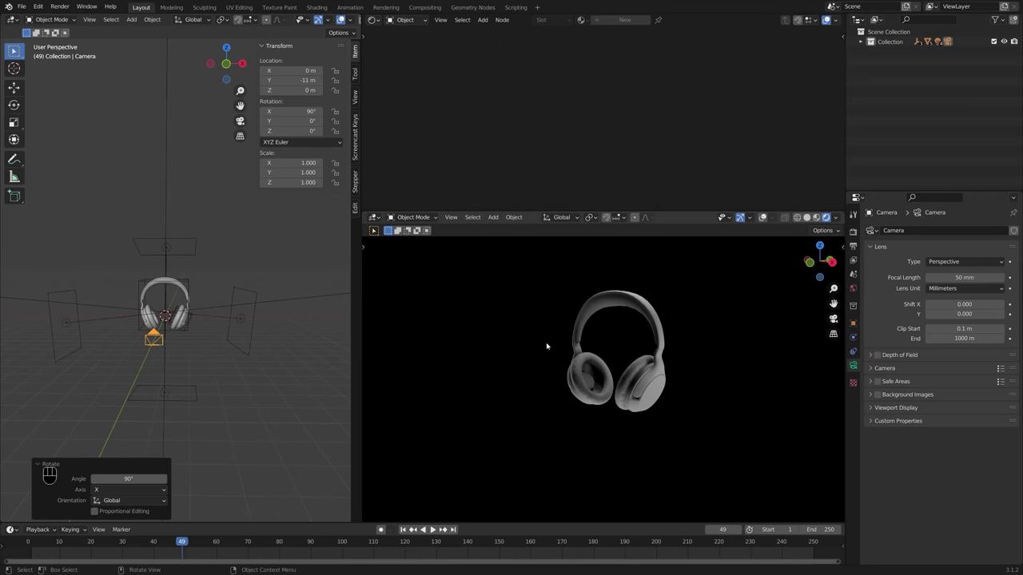
Step: Look through the new camera and raise it vertically to the headphones' height
key(KP_0)
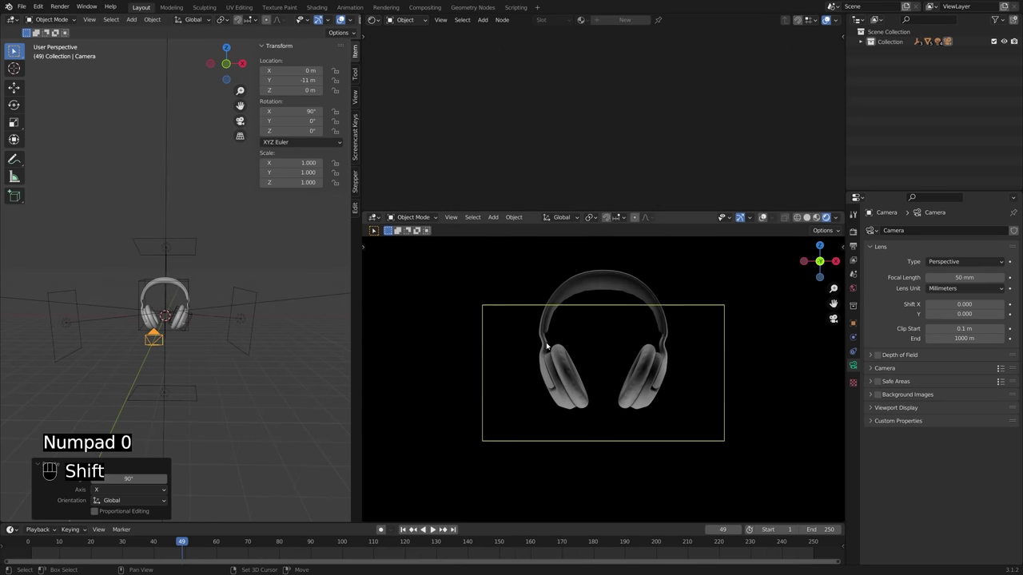
drag(151, 321, 133, 320)
middle_click(180, 324)
middle_click(201, 331)
drag(201, 350, 199, 344)
middle_click(202, 342)
drag(231, 347, 227, 344)
key(g)
key(z)
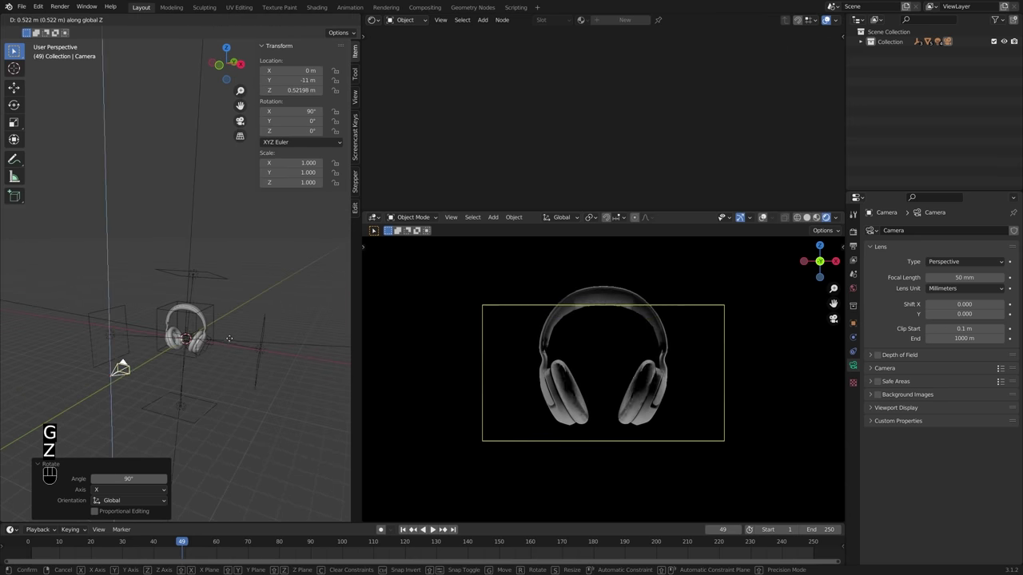
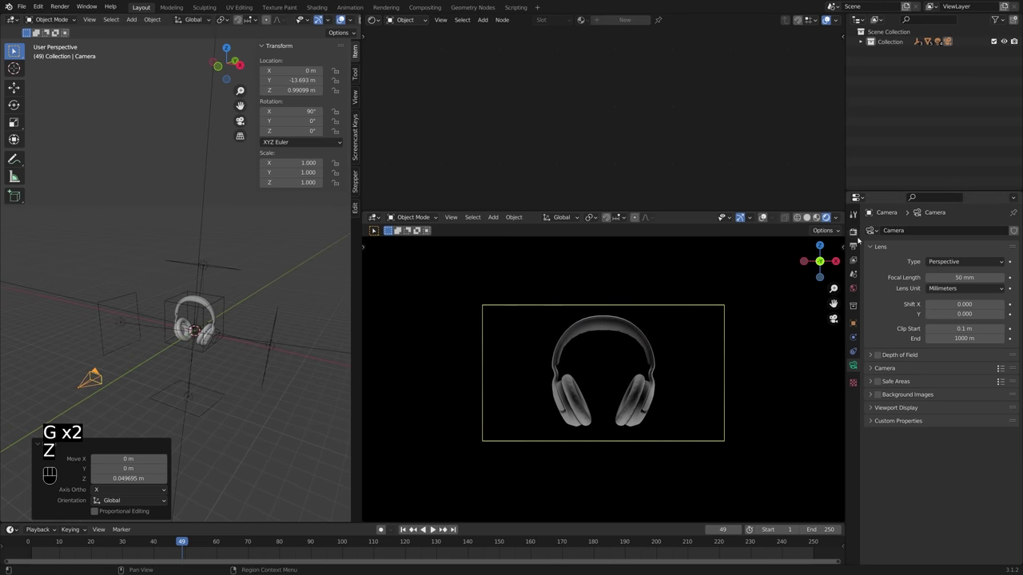
Step: Set render resolution to 1500 × 1500 px and keep the camera in perspective projection after trying orthographic
click(860, 236)
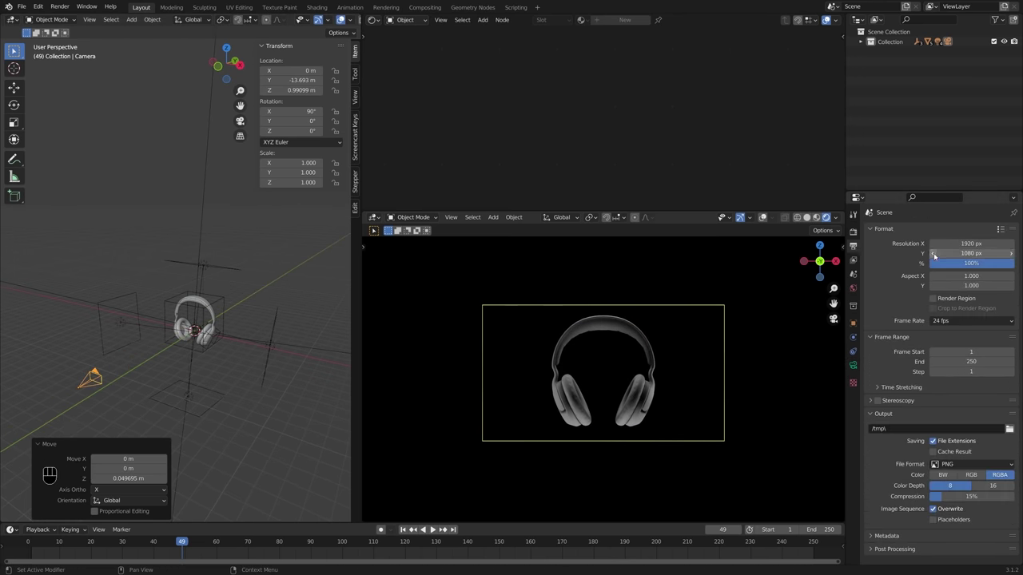
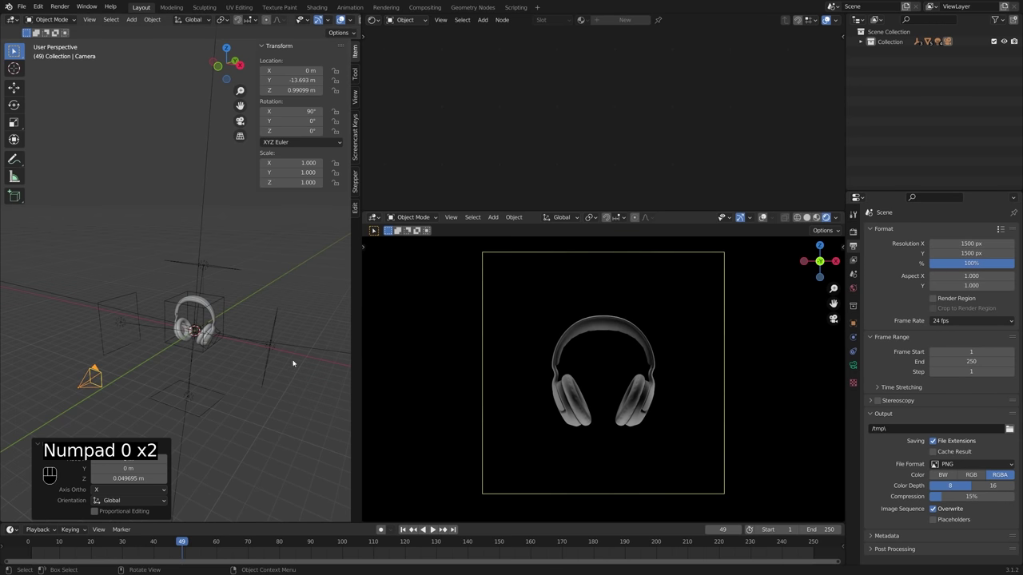
middle_click(257, 353)
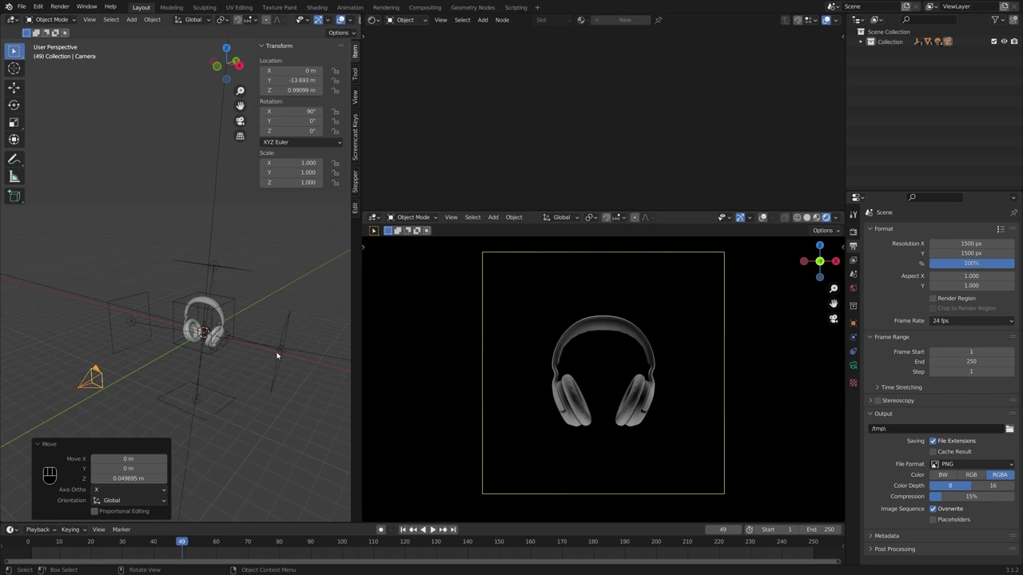
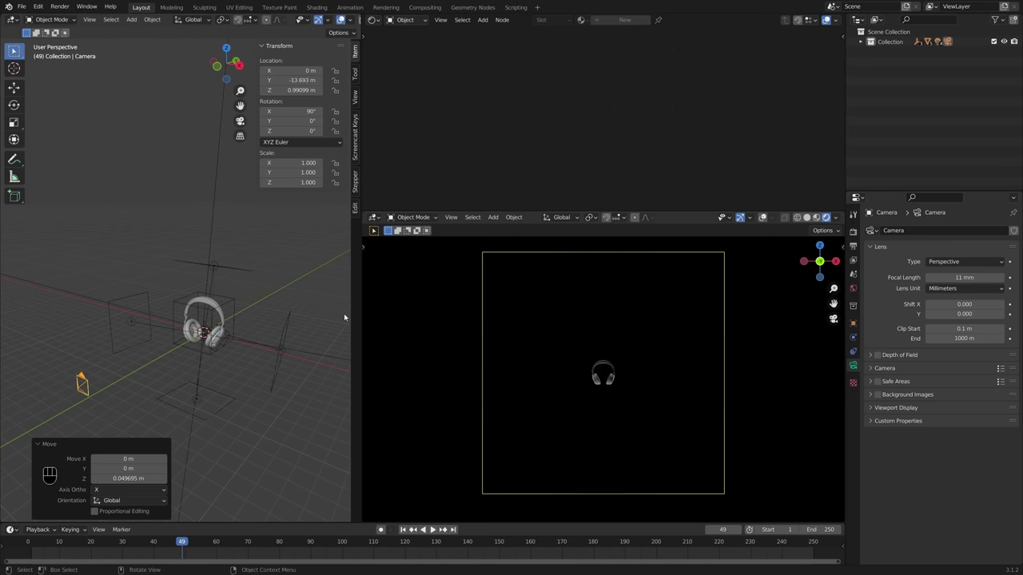
drag(961, 261, 959, 283)
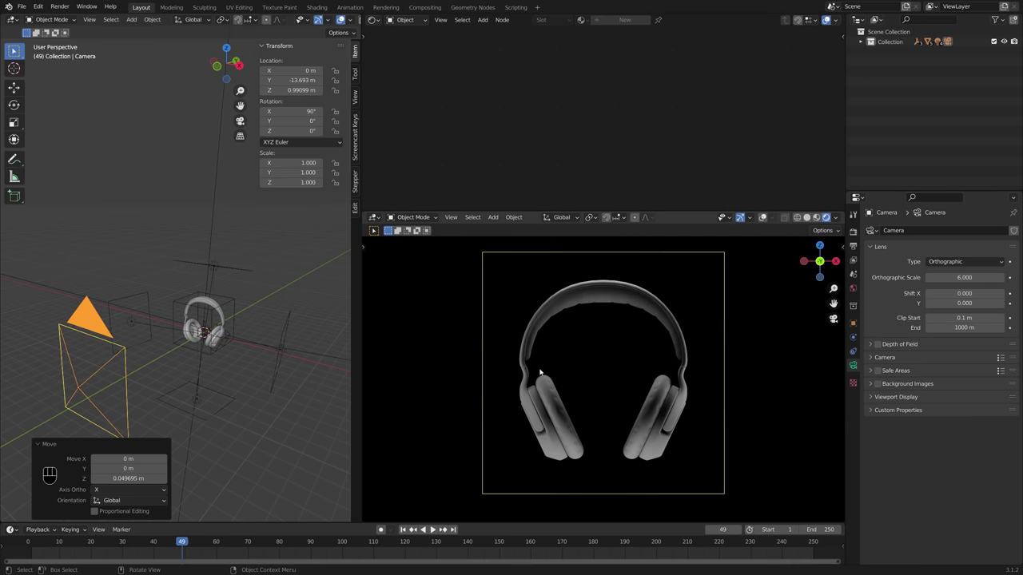
drag(963, 259, 956, 272)
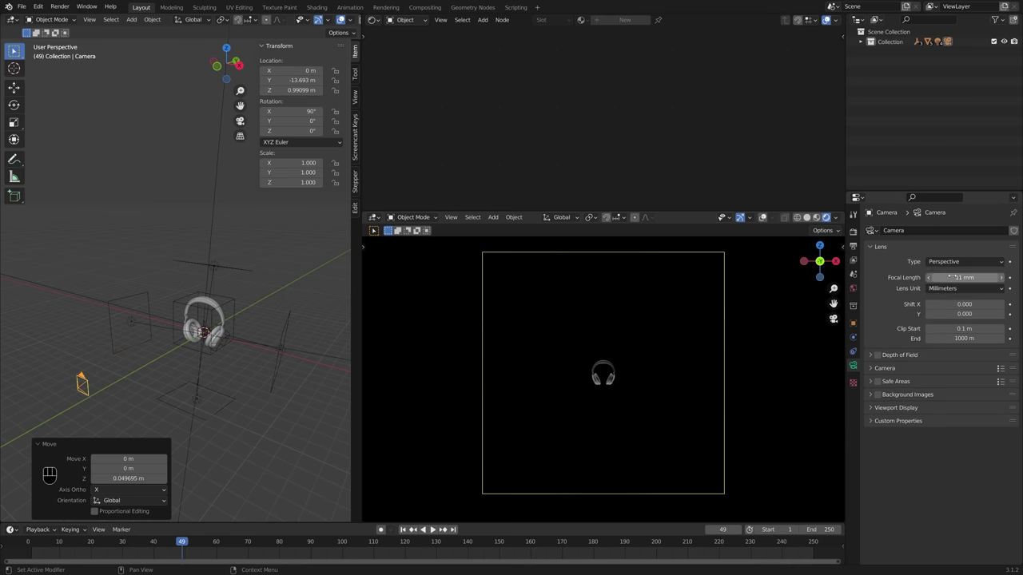
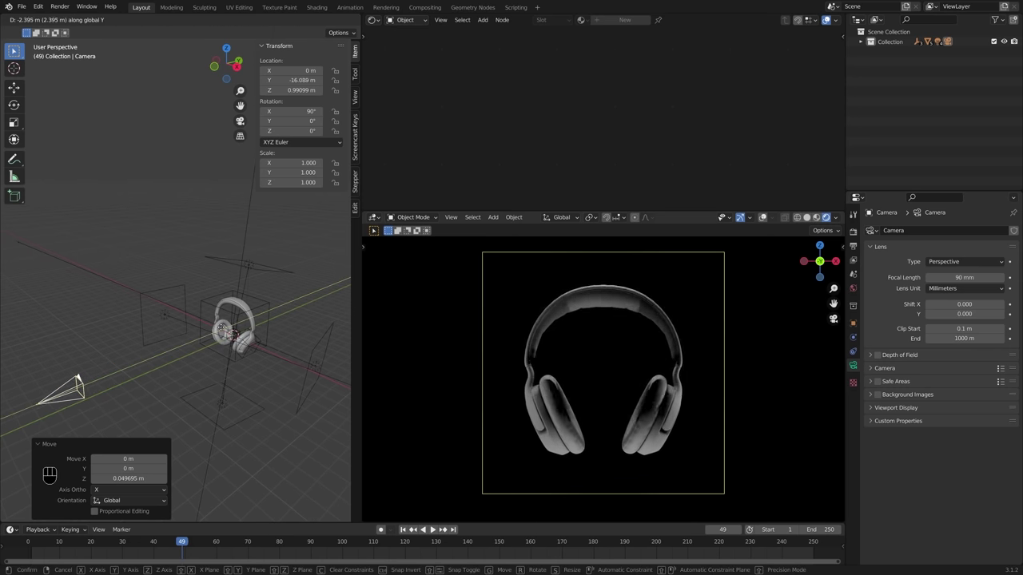
Step: Confirm the camera's new distance and select the cube empty around the headphones
click(229, 328)
middle_click(234, 354)
middle_click(245, 333)
middle_click(271, 334)
click(298, 280)
Step: Rotate the maincontrol empty −35° around the Z axis
key(r)
key(z)
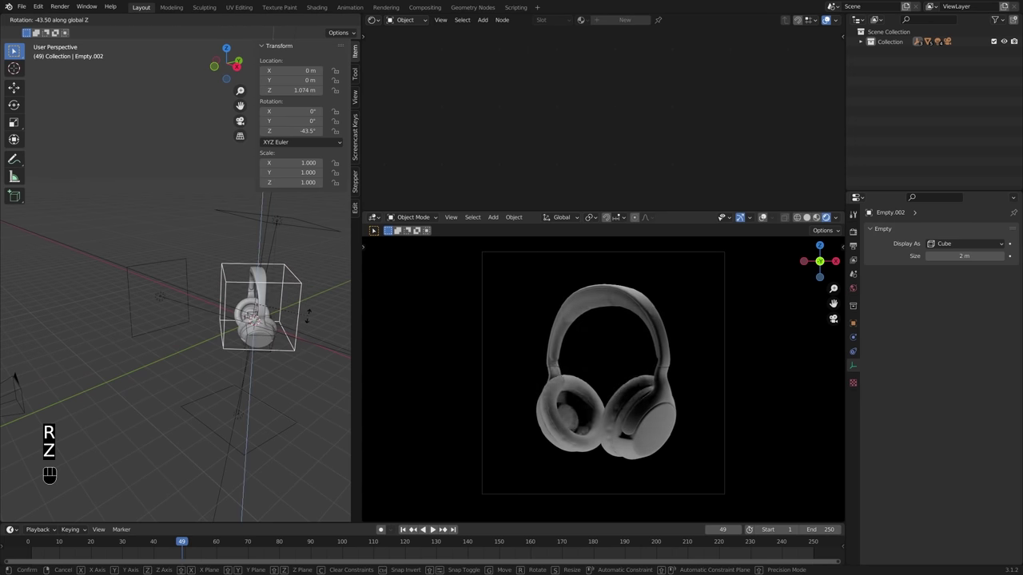
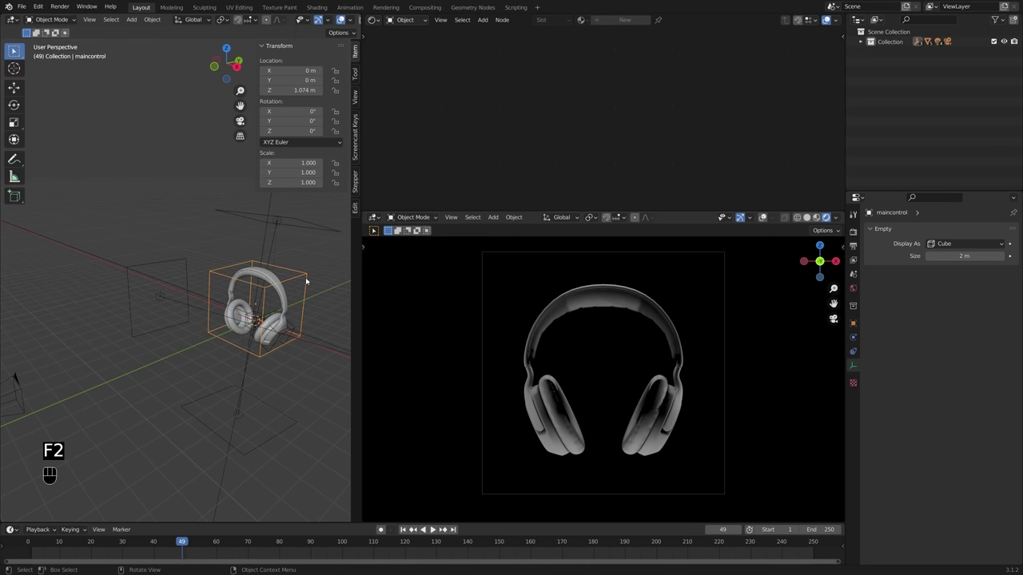
key(r)
key(z)
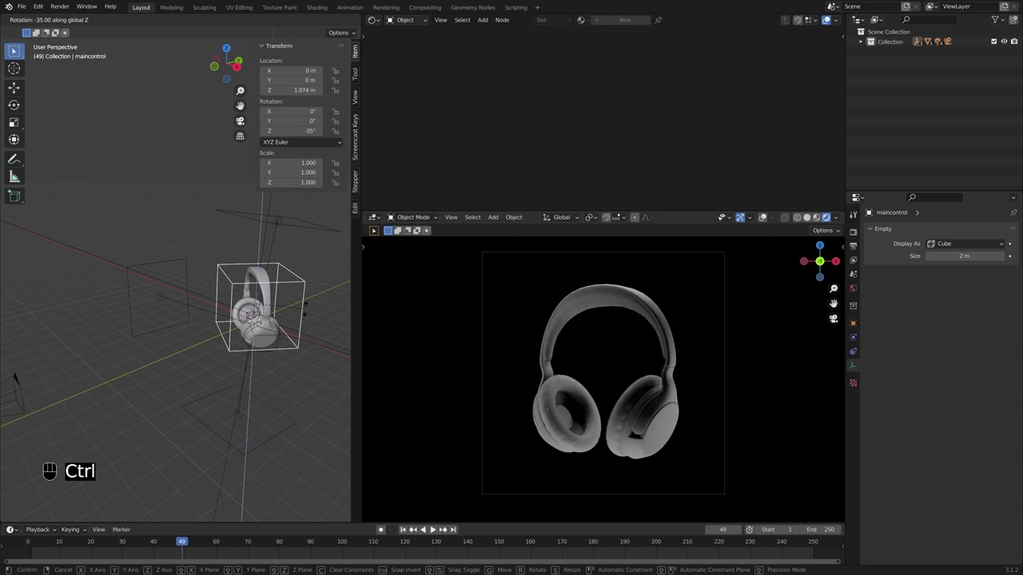
click(308, 310)
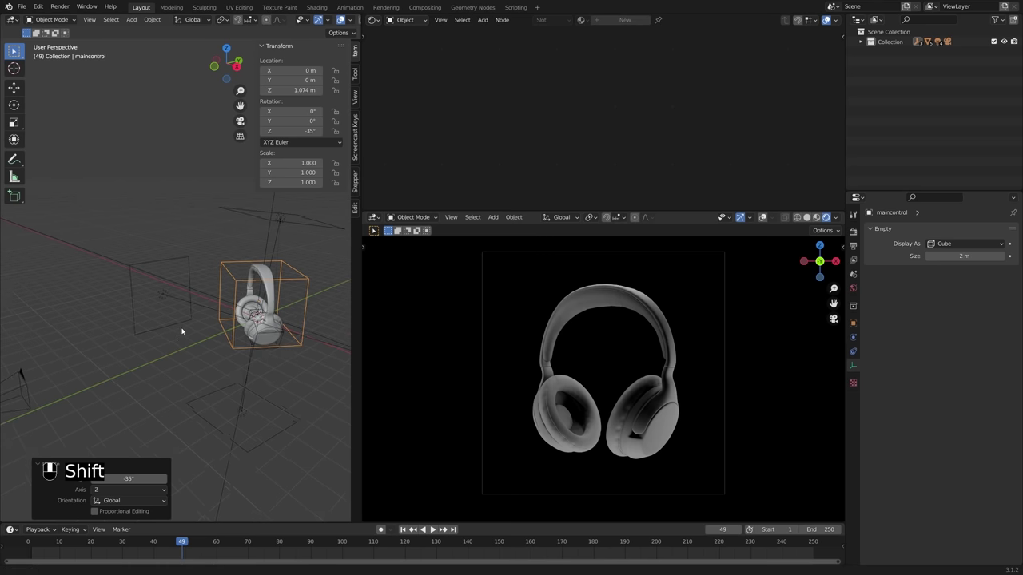
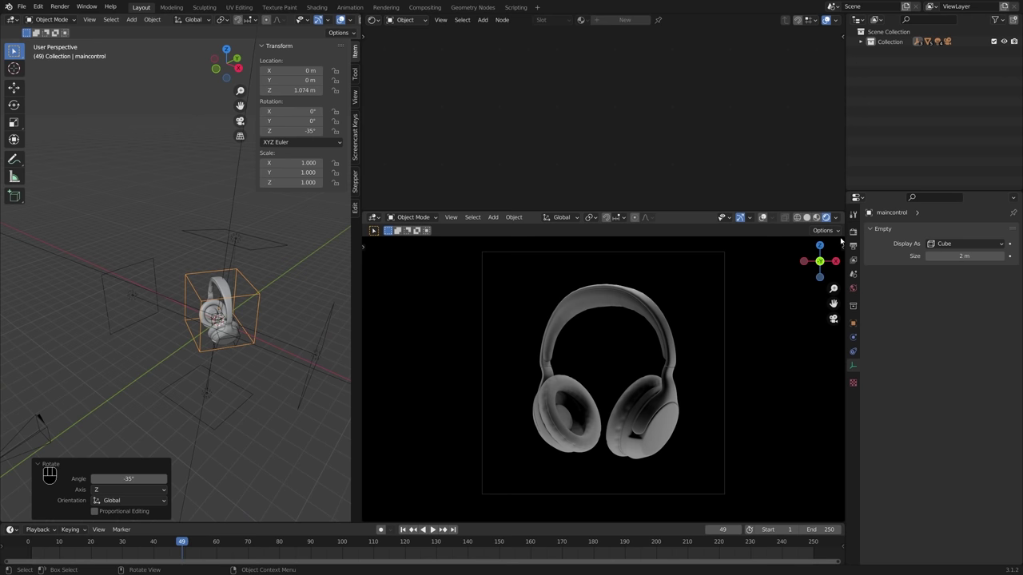
Step: Switch the render engine to Cycles and start moving the top area light along Y
drag(978, 232, 482, 425)
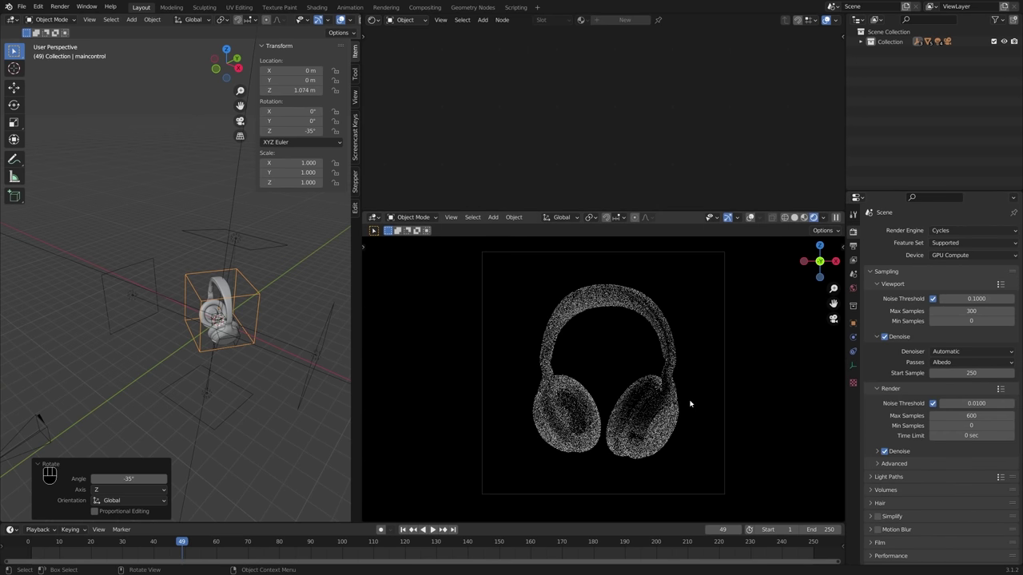
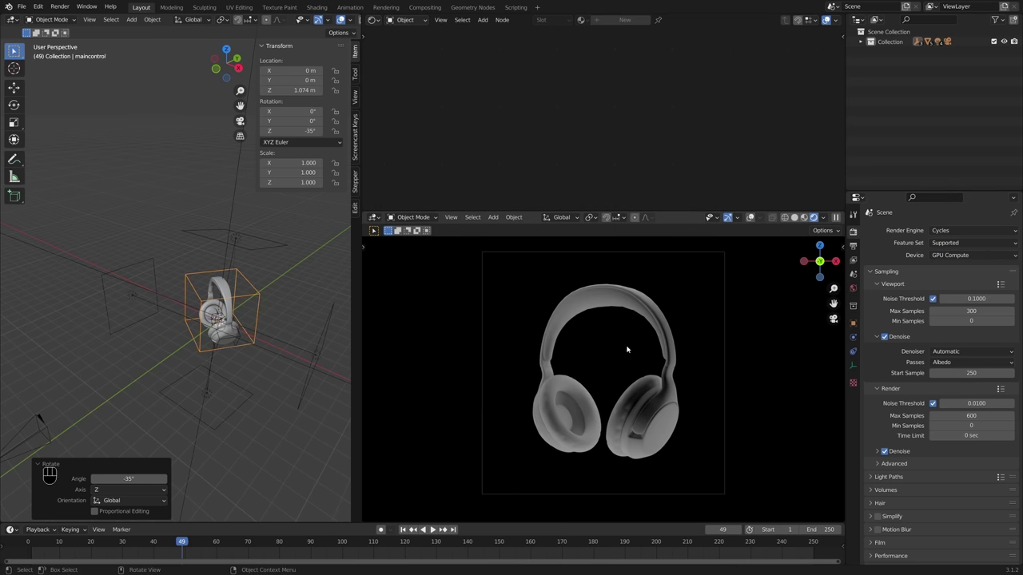
middle_click(215, 339)
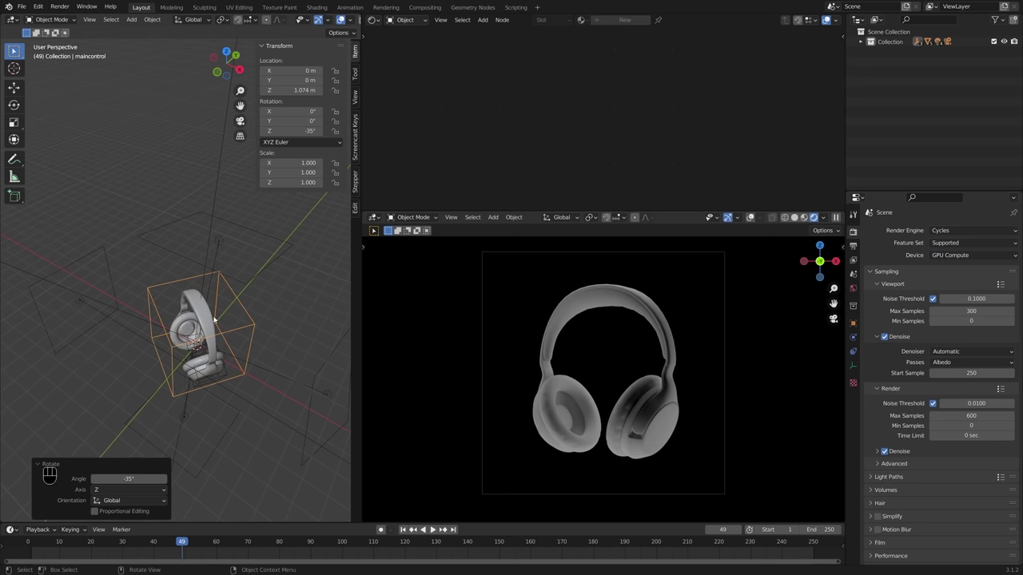
click(228, 251)
key(g)
key(y)
click(226, 308)
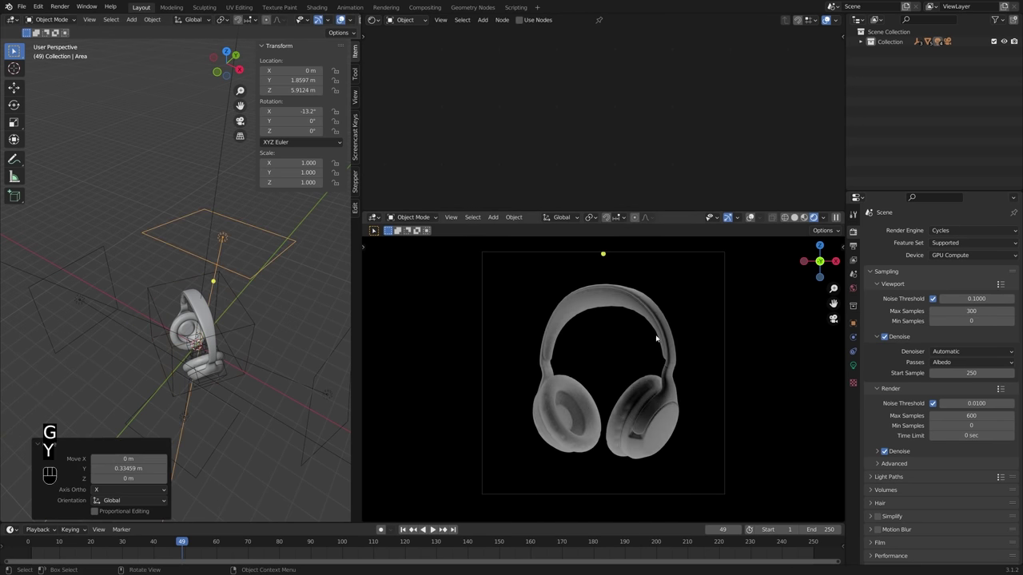
drag(223, 362, 259, 357)
middle_click(226, 344)
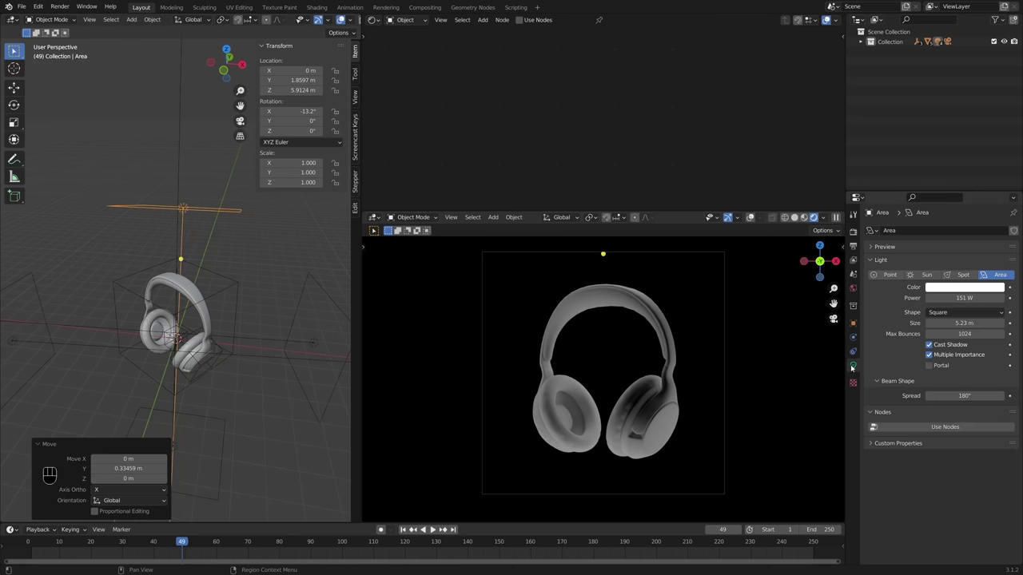
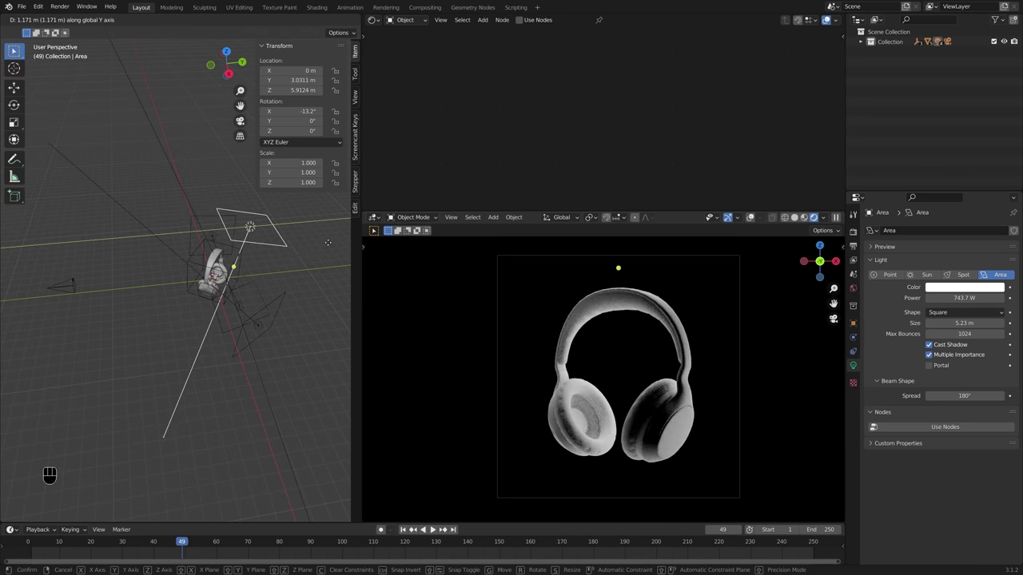
Step: Confirm the area light's new position and inspect the lit headphones
click(325, 246)
drag(230, 316, 317, 285)
middle_click(295, 296)
drag(290, 298, 259, 298)
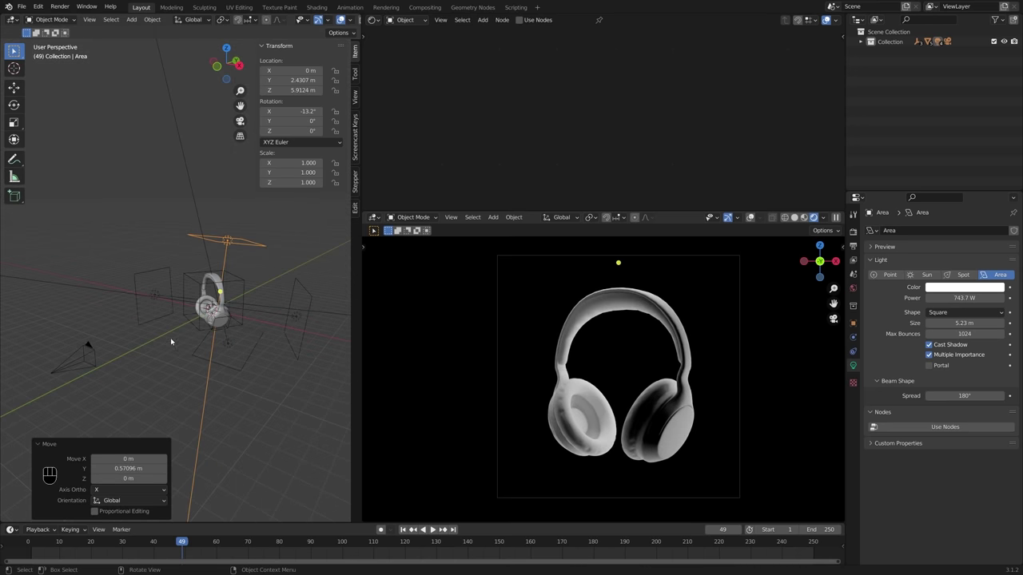
Step: Move the four area lights and the camera into a new collection named LCA
click(861, 43)
click(231, 343)
click(298, 316)
click(160, 293)
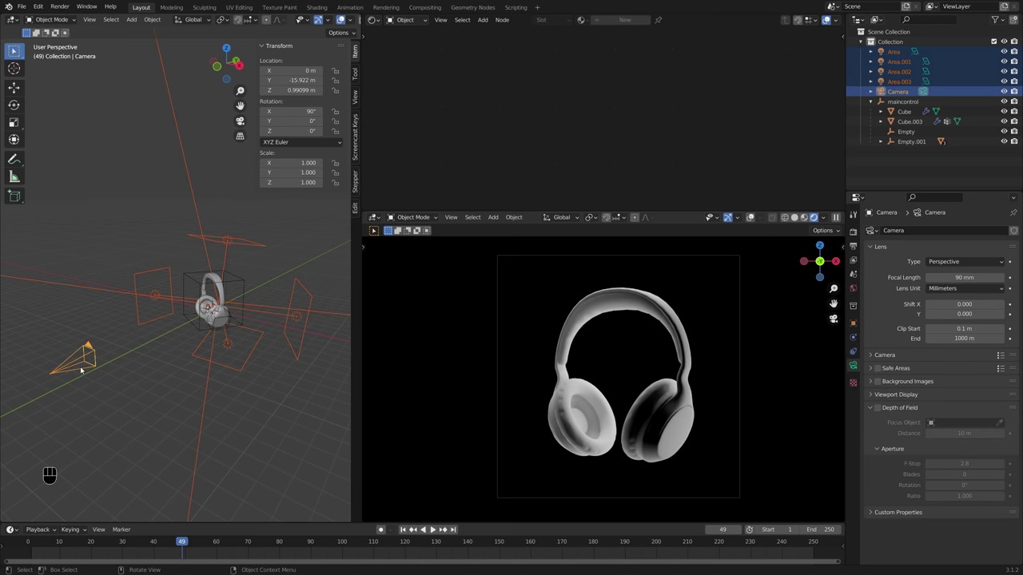
key(m)
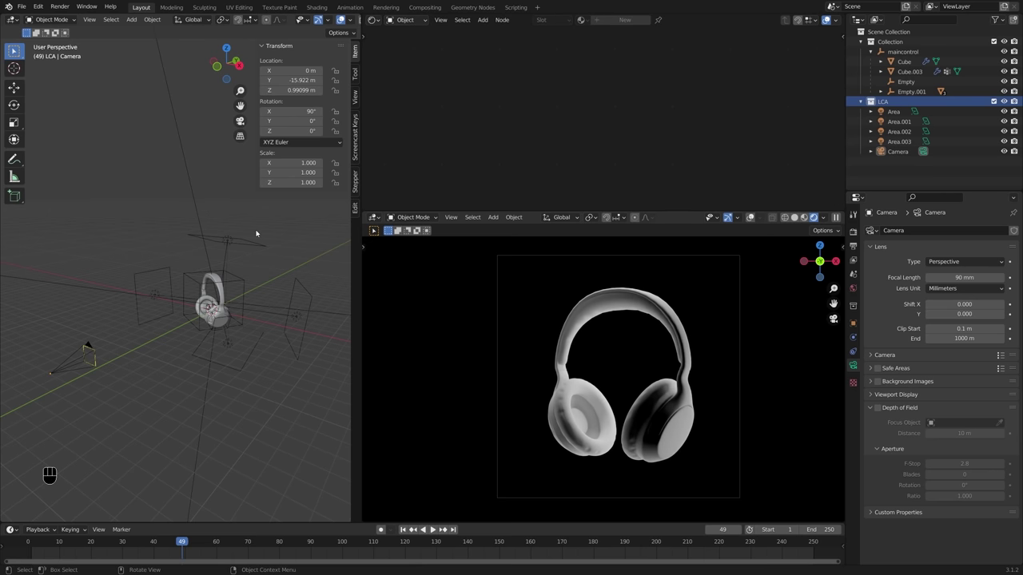
middle_click(212, 290)
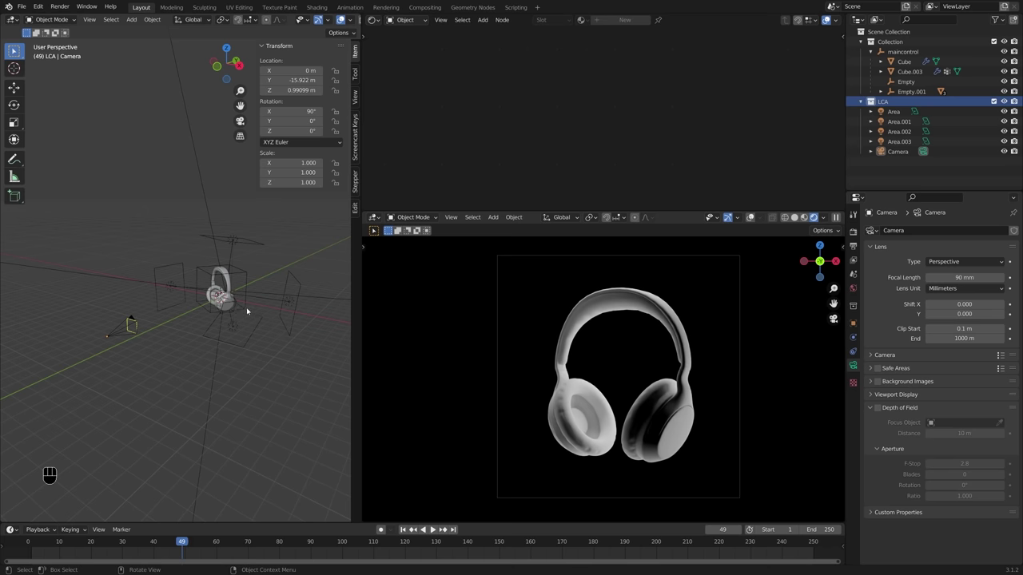
drag(240, 311, 208, 316)
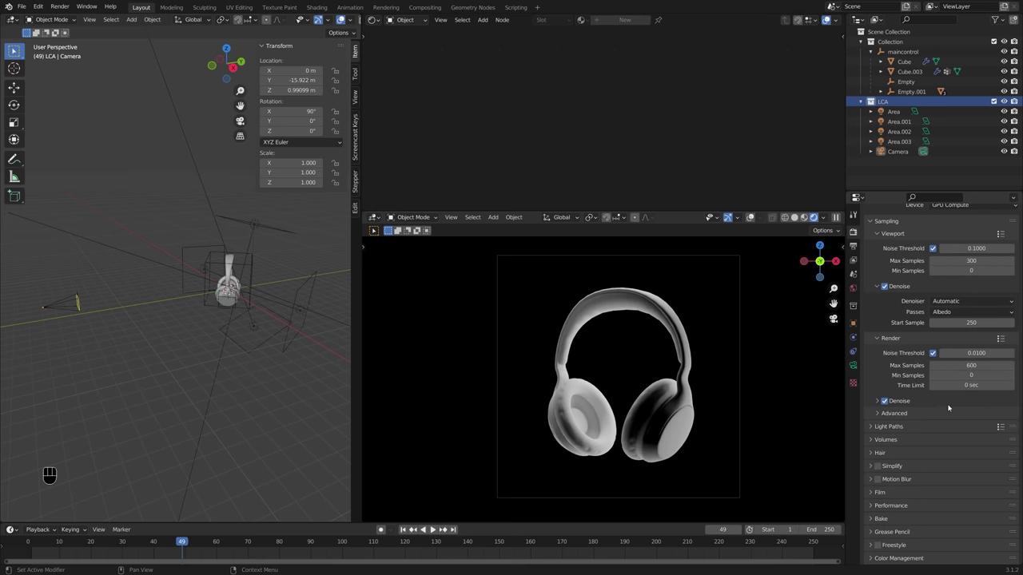
Step: Set the color management Look to High Contrast under the Filmic view transform
click(902, 557)
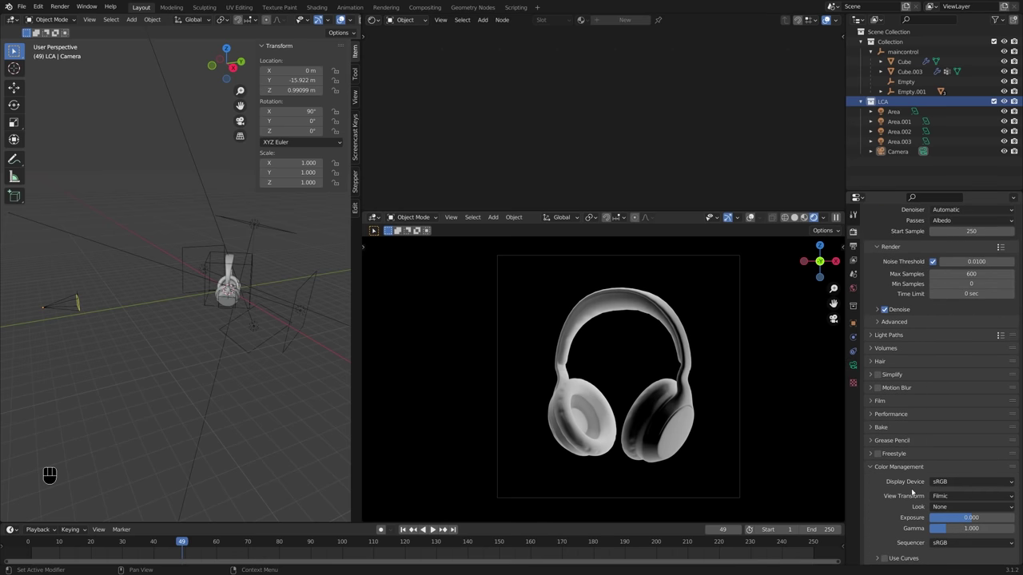
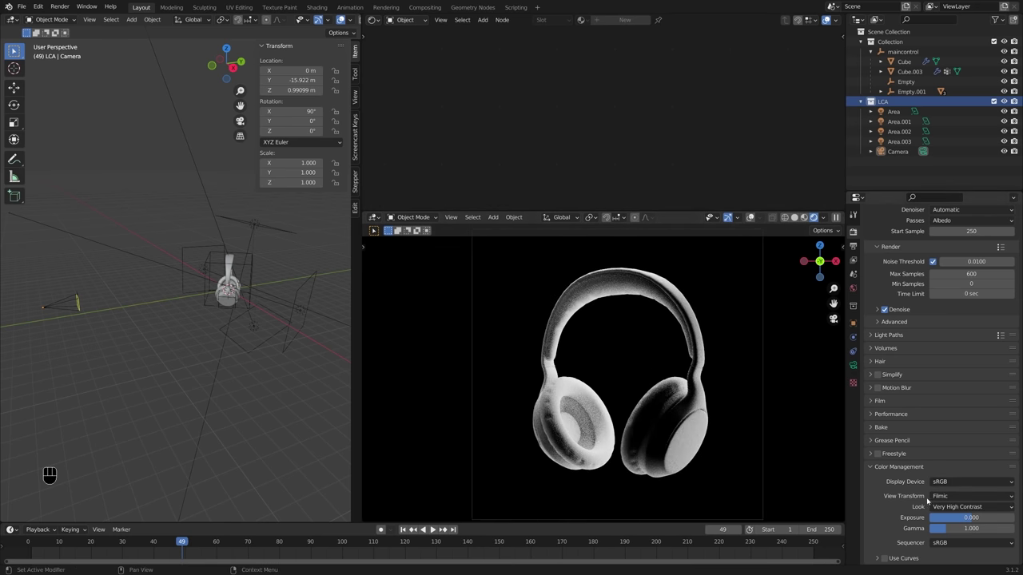
drag(950, 506, 965, 478)
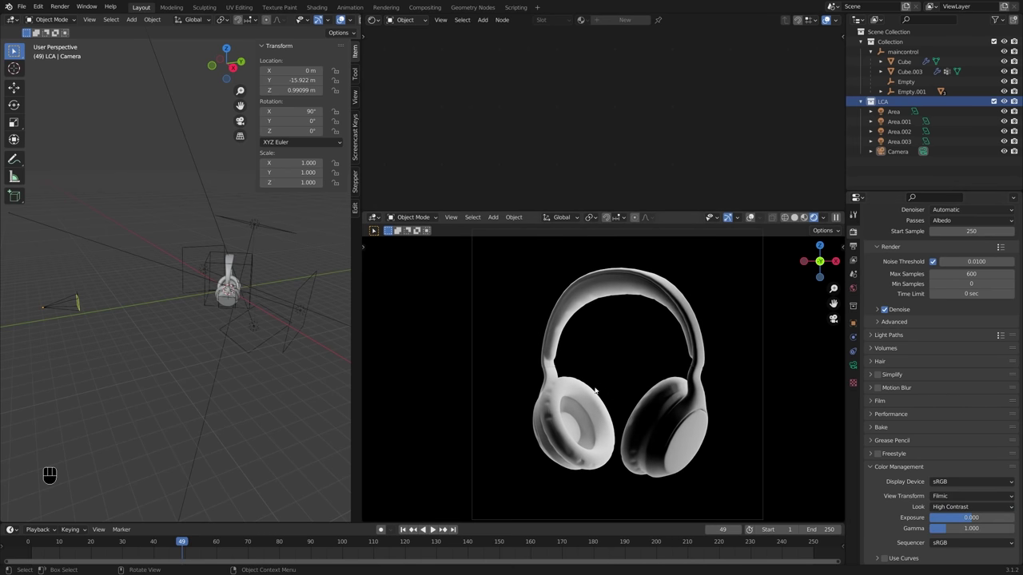
drag(257, 317, 274, 333)
drag(282, 321, 267, 325)
middle_click(270, 328)
drag(278, 323, 265, 348)
drag(264, 342, 233, 322)
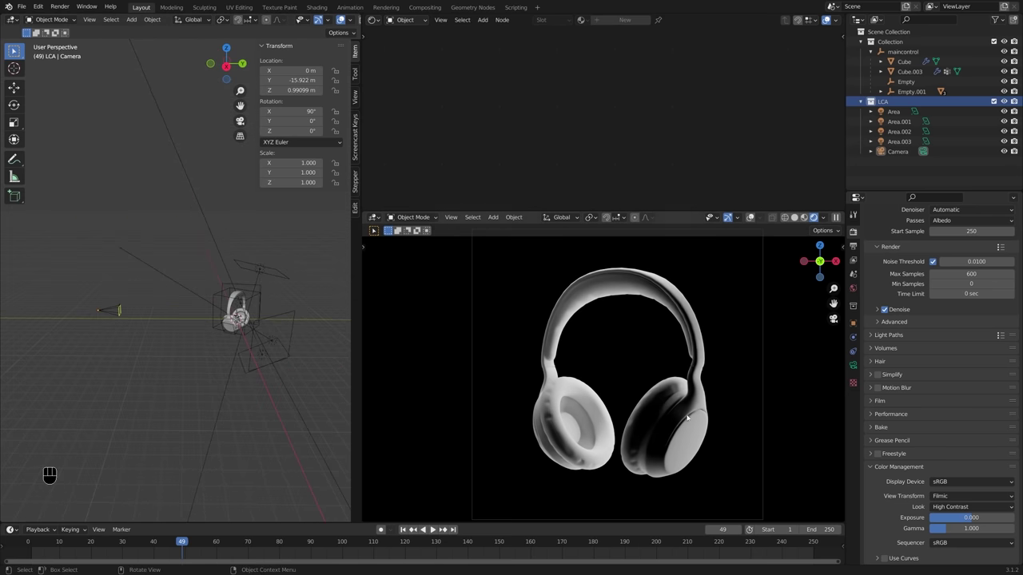
middle_click(248, 390)
key(shift+a)
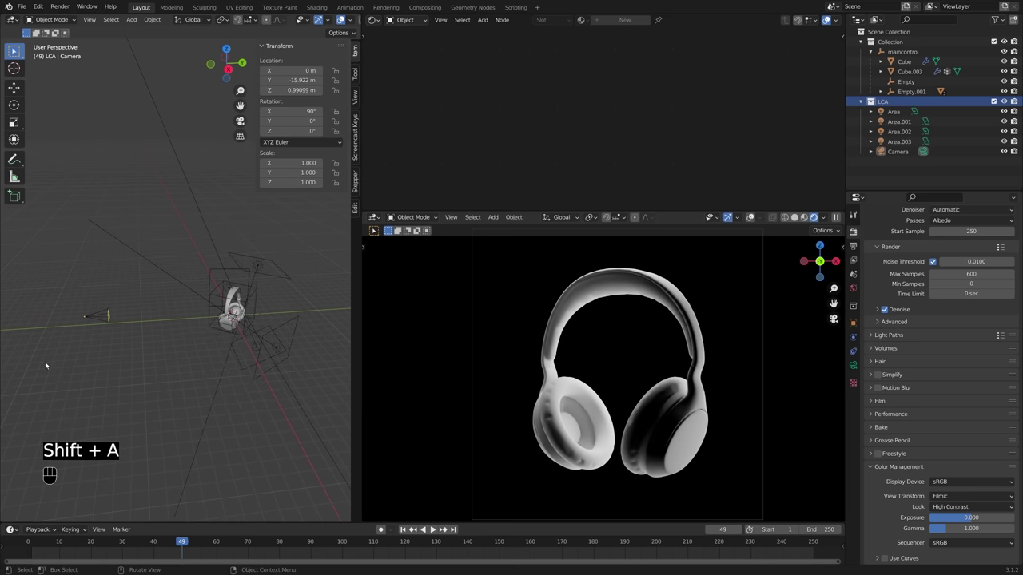
middle_click(136, 348)
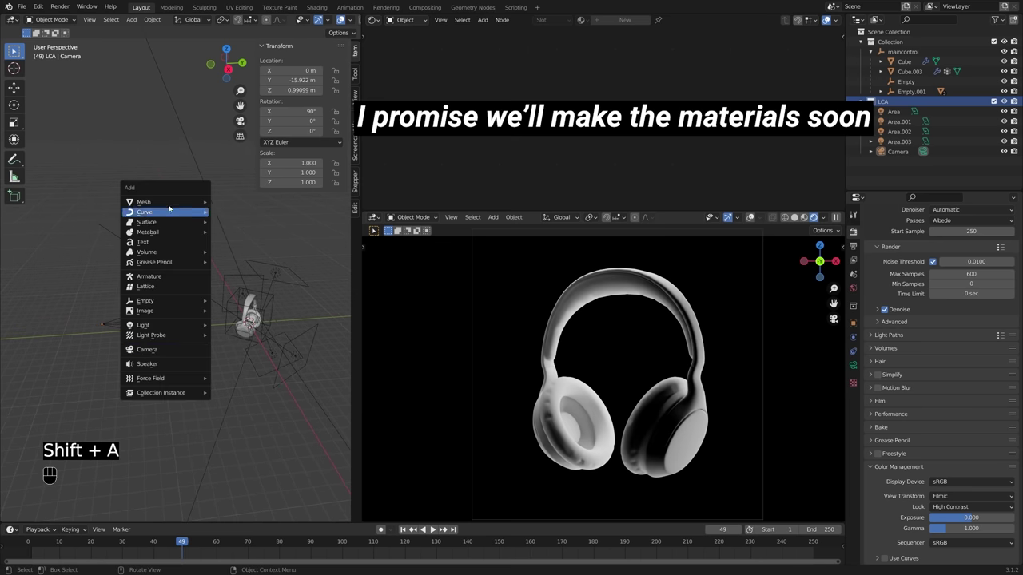
Step: Add a plane mesh, rotate it 90° on X and scale it up in edit mode
middle_click(141, 319)
key(shift+a)
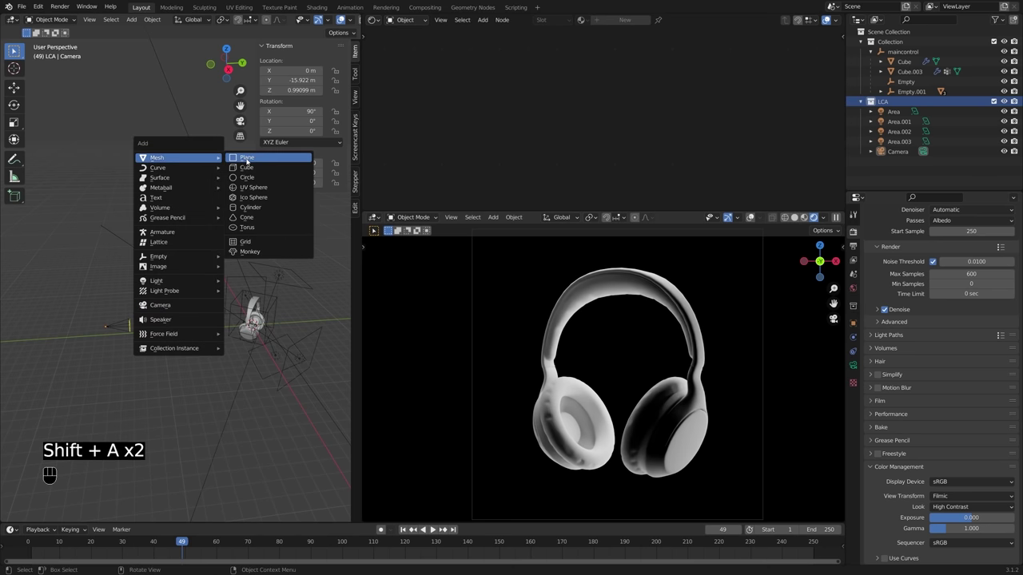
middle_click(231, 289)
key(r)
key(x)
key(KP_9)
key(KP_0)
key(KP_Enter)
key(Tab)
key(s)
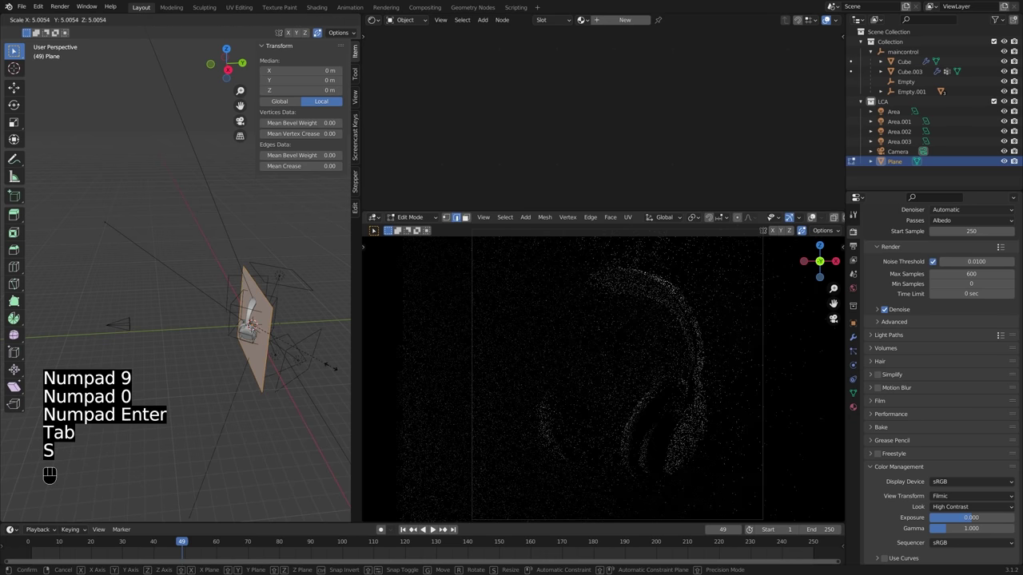
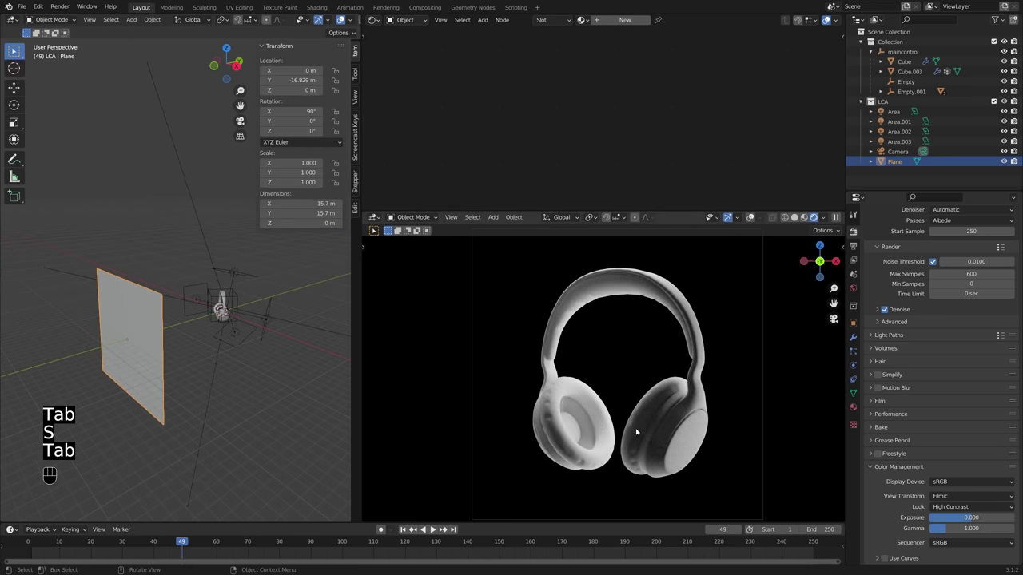
Step: Toggle the plane's viewport visibility off and back on to check its placement
drag(155, 335, 113, 330)
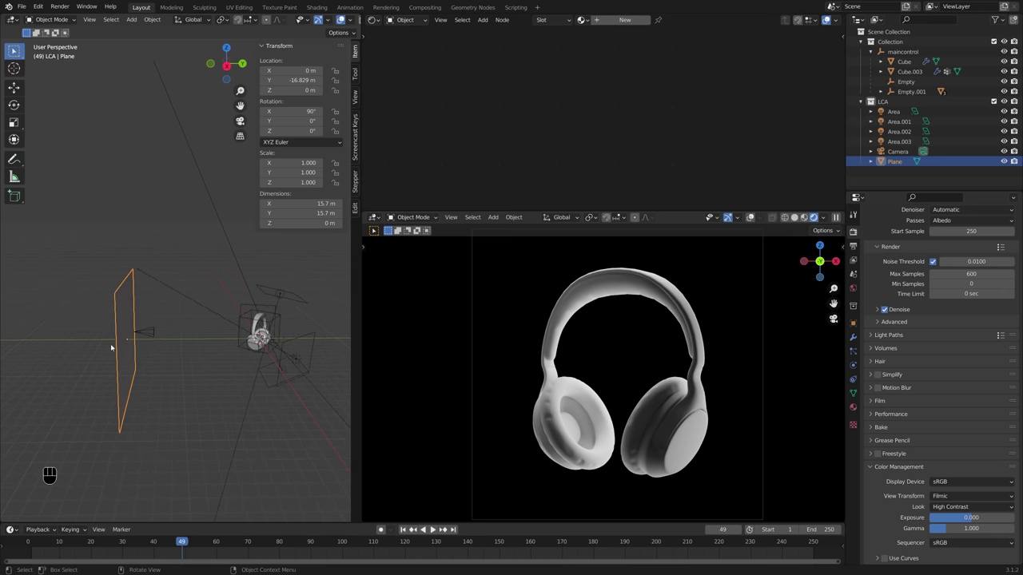
middle_click(154, 341)
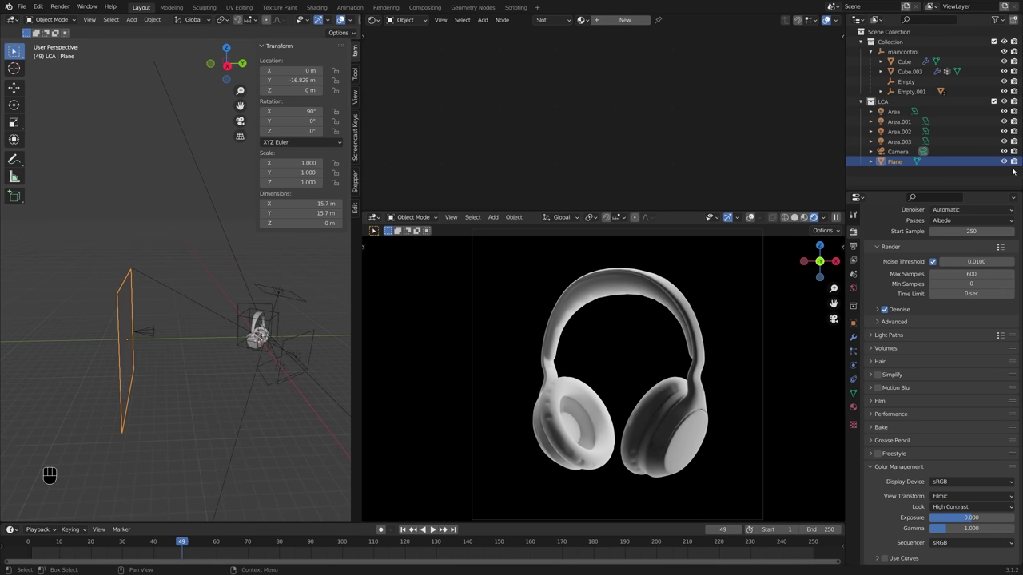
click(1007, 162)
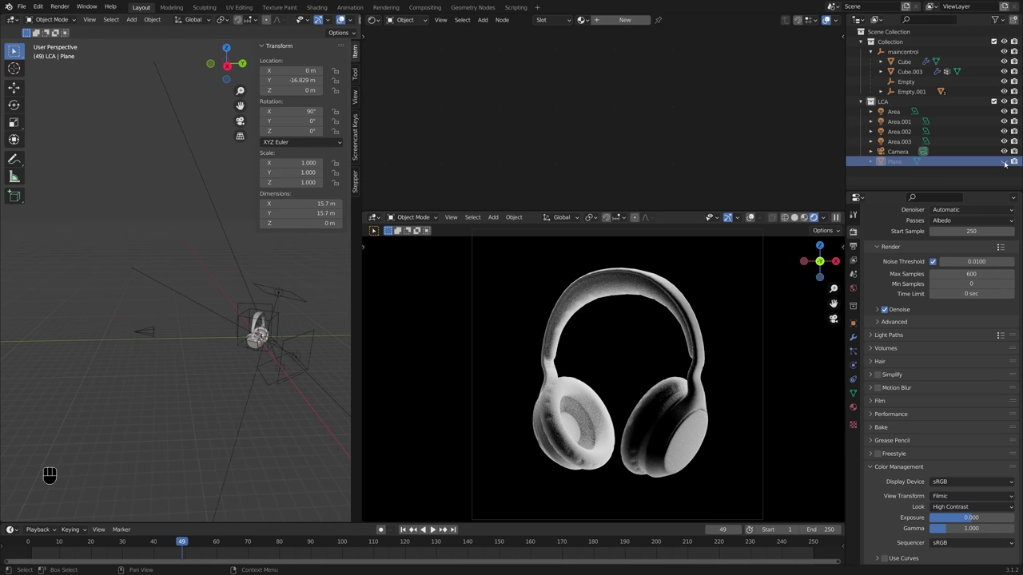
click(1008, 163)
click(128, 350)
drag(137, 350, 107, 348)
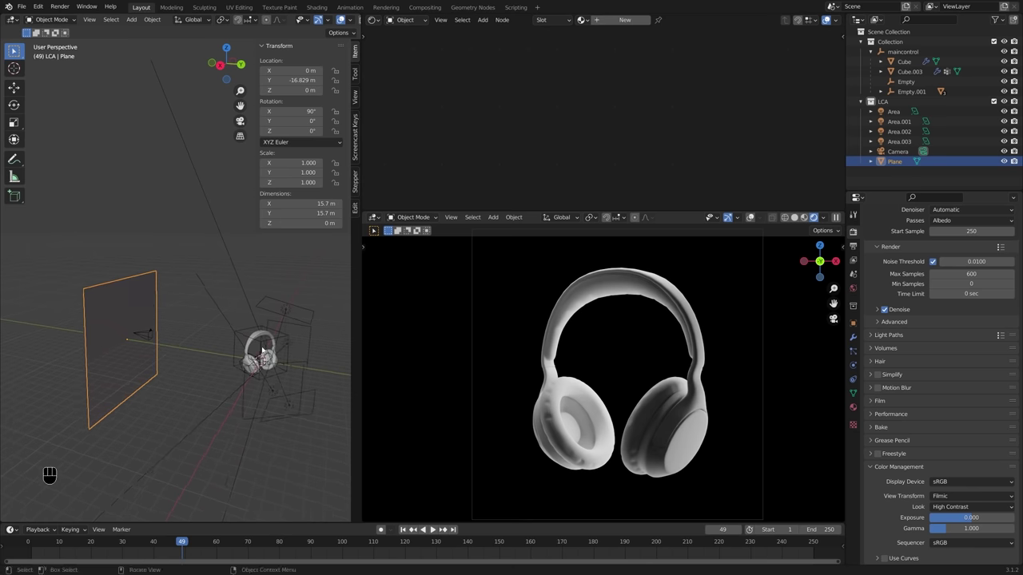
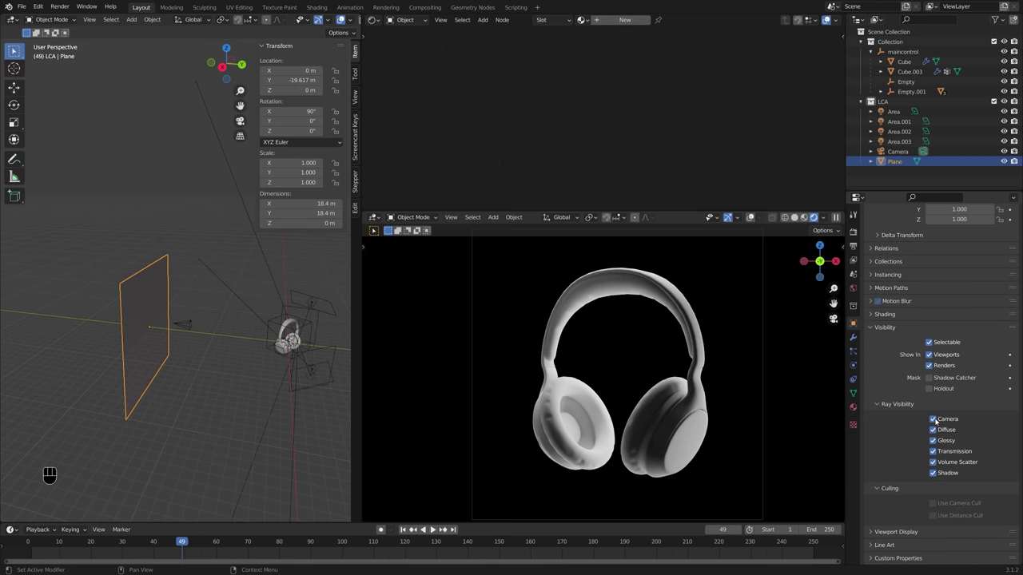
Step: Toggle the plane's camera ray visibility and expand its viewport display settings
click(939, 421)
click(940, 420)
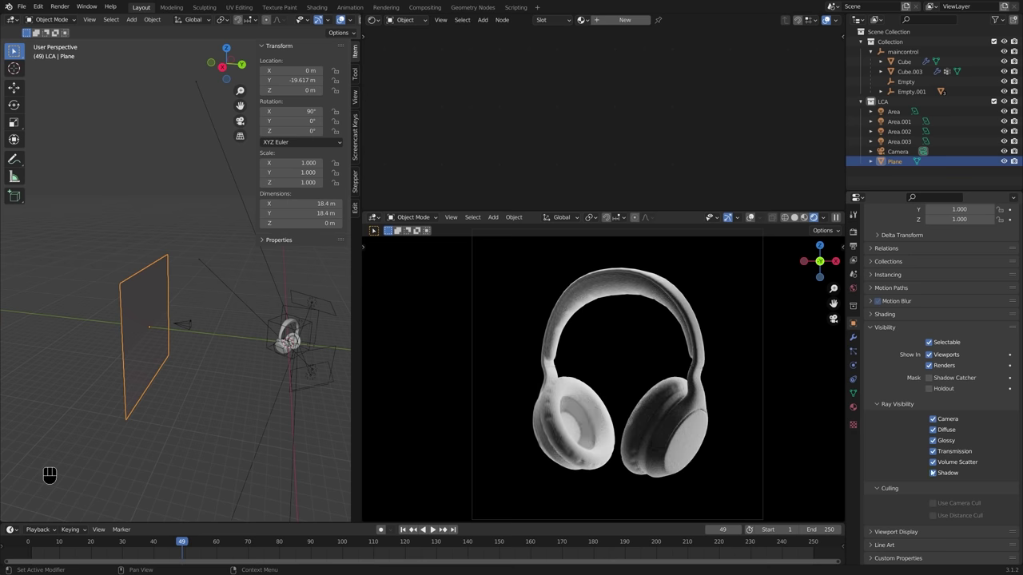
click(901, 536)
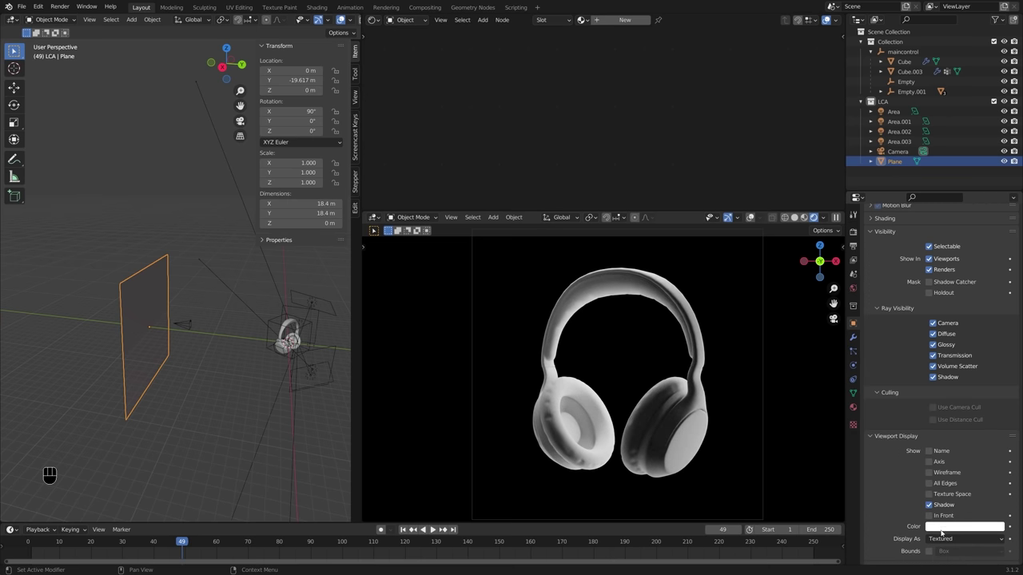
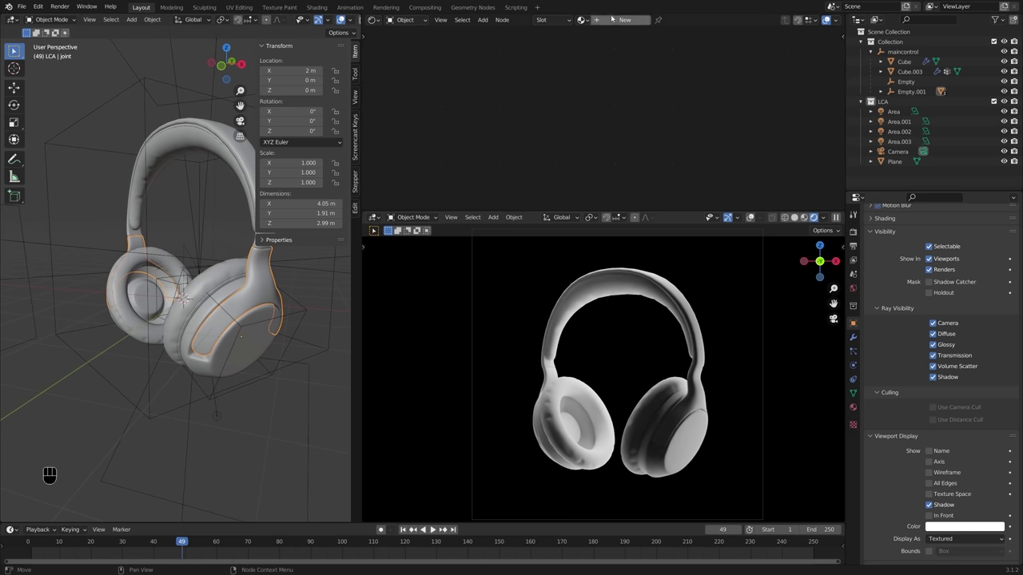
Step: Give the joint pieces the green Base material with Metallic turned down to 0
click(620, 21)
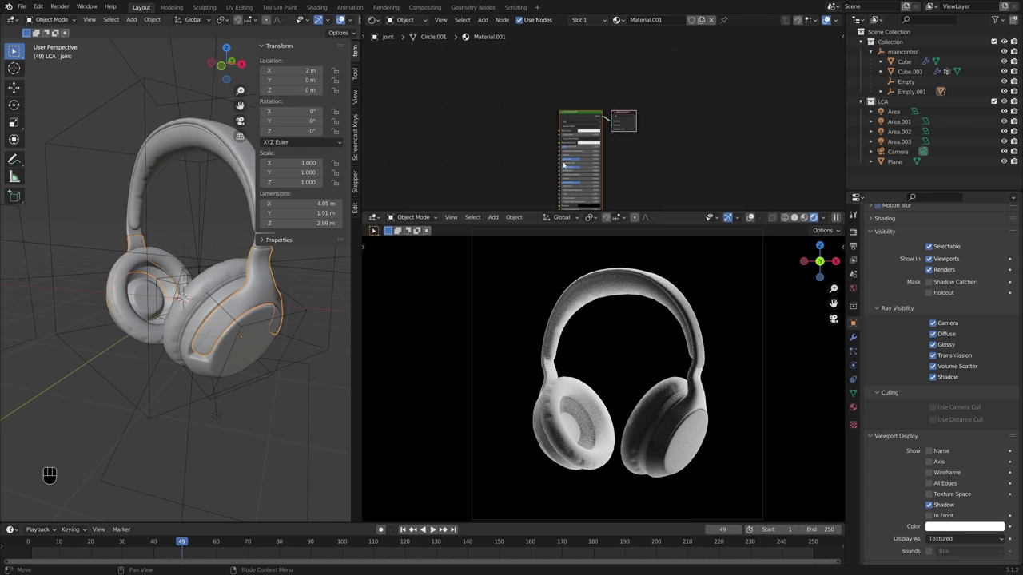
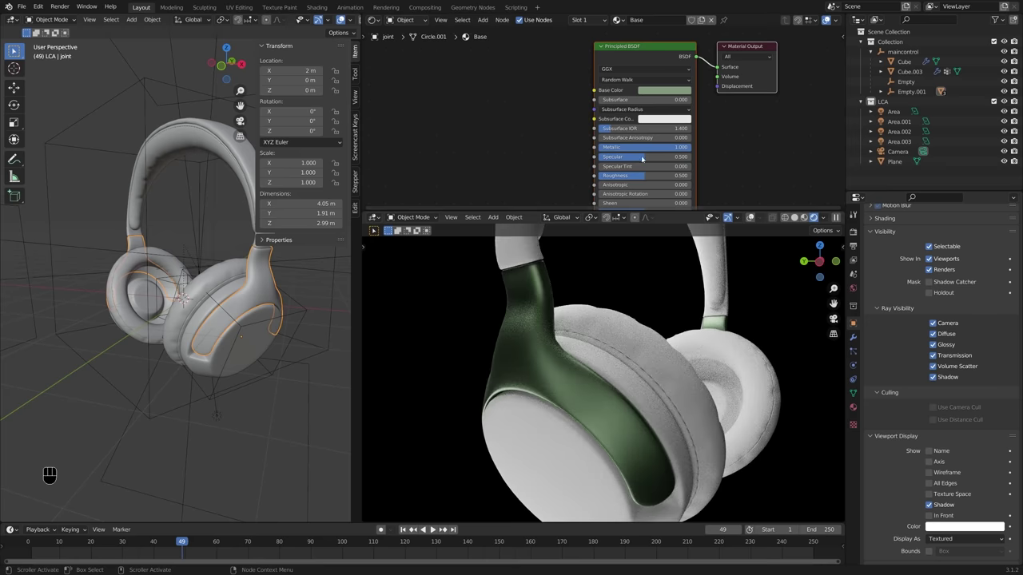
drag(562, 290, 516, 291)
drag(605, 293, 607, 307)
drag(657, 303, 633, 292)
drag(657, 292, 640, 290)
drag(671, 290, 645, 316)
drag(677, 151, 593, 157)
middle_click(667, 360)
drag(686, 362, 687, 362)
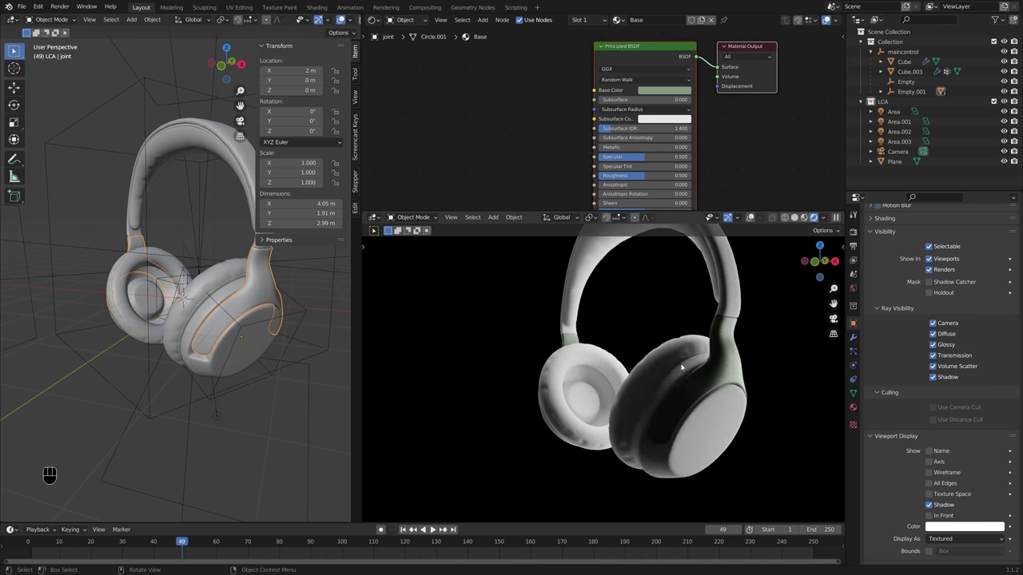
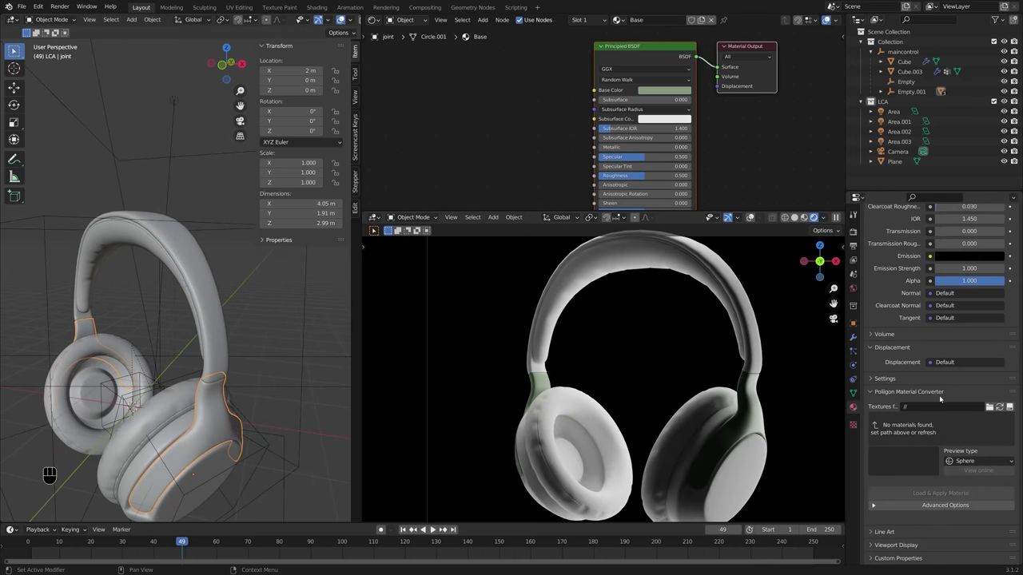
Step: Set the Base material's viewport display to green and link it onto the headband's outer shell
click(920, 545)
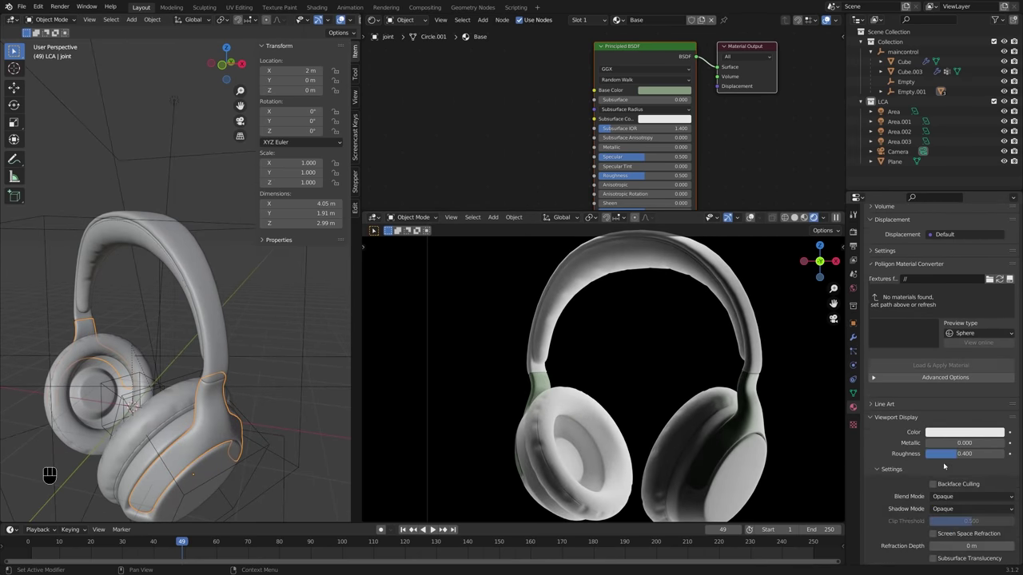
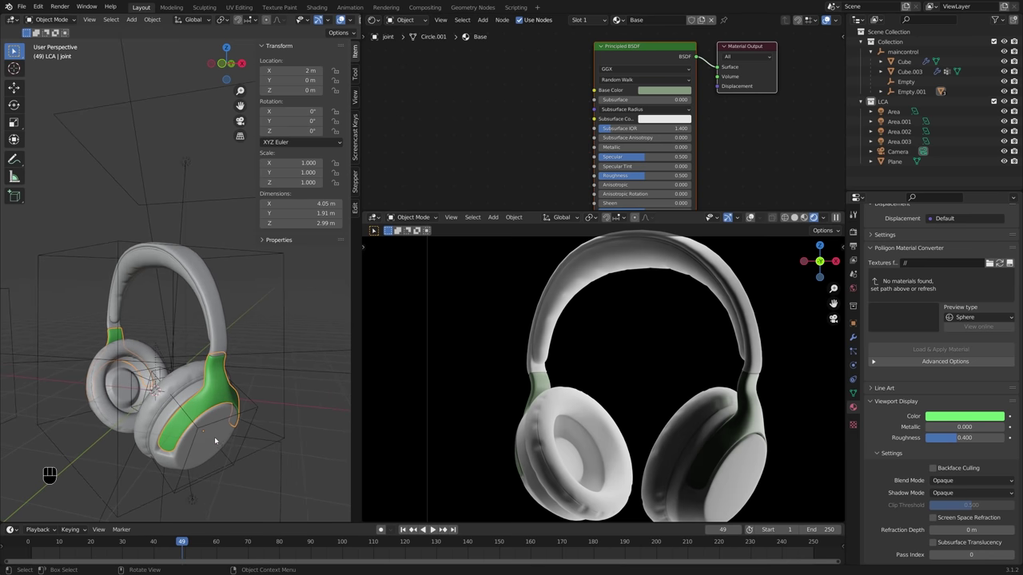
click(222, 318)
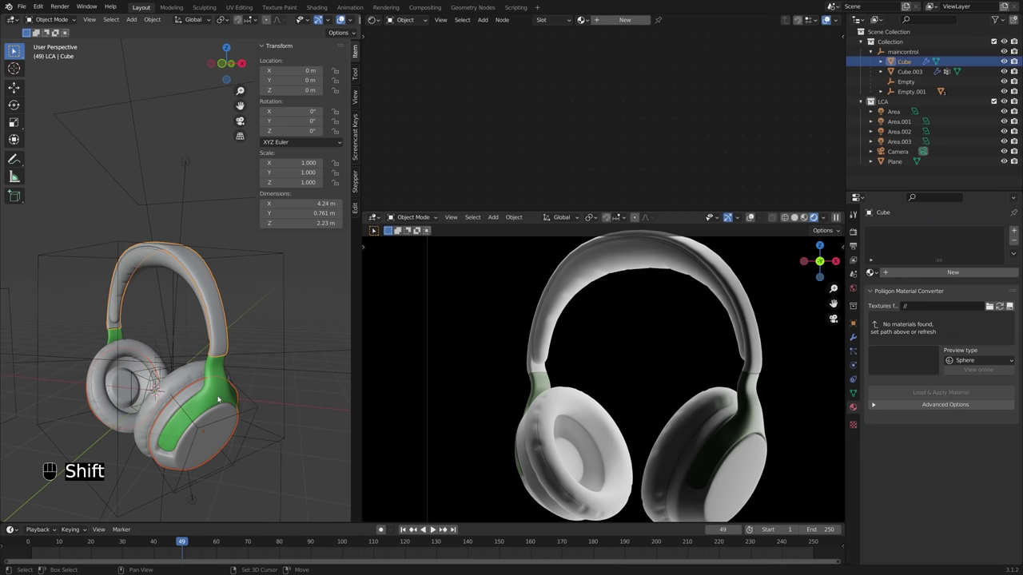
click(220, 394)
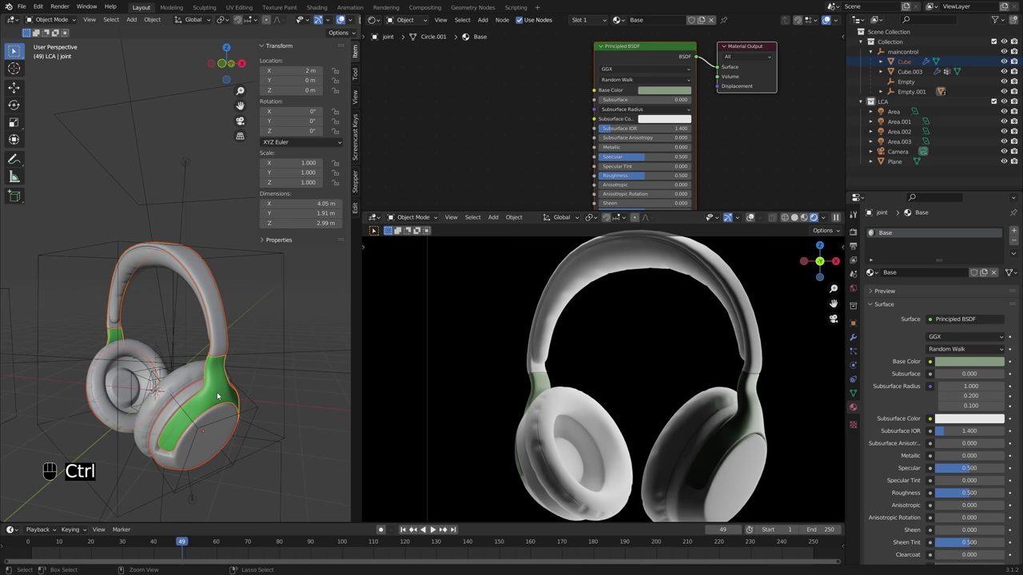
key(ctrl+l)
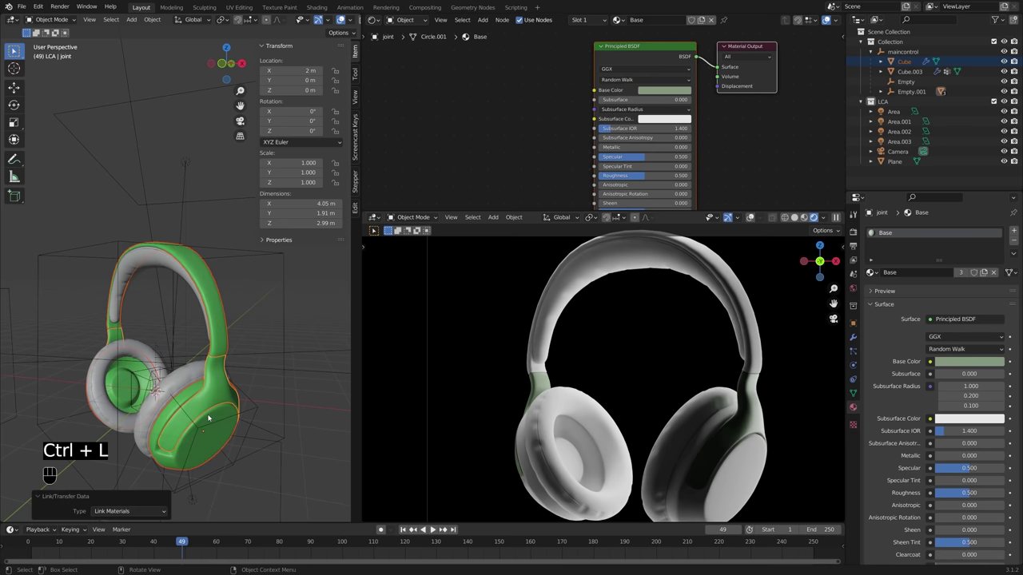
Step: Copy the joint's Base material onto another headband piece
click(218, 405)
click(207, 362)
key(alt+a)
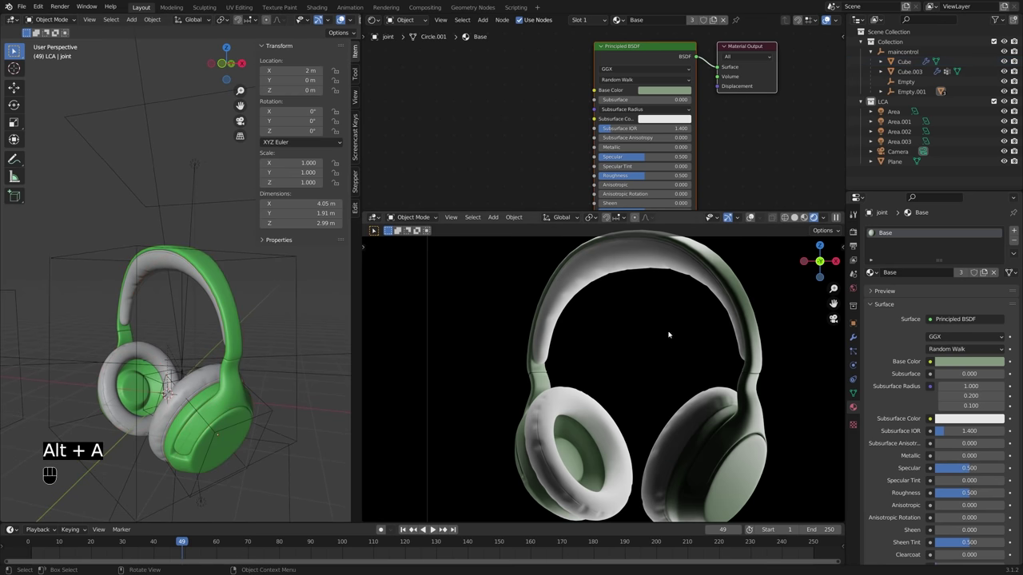
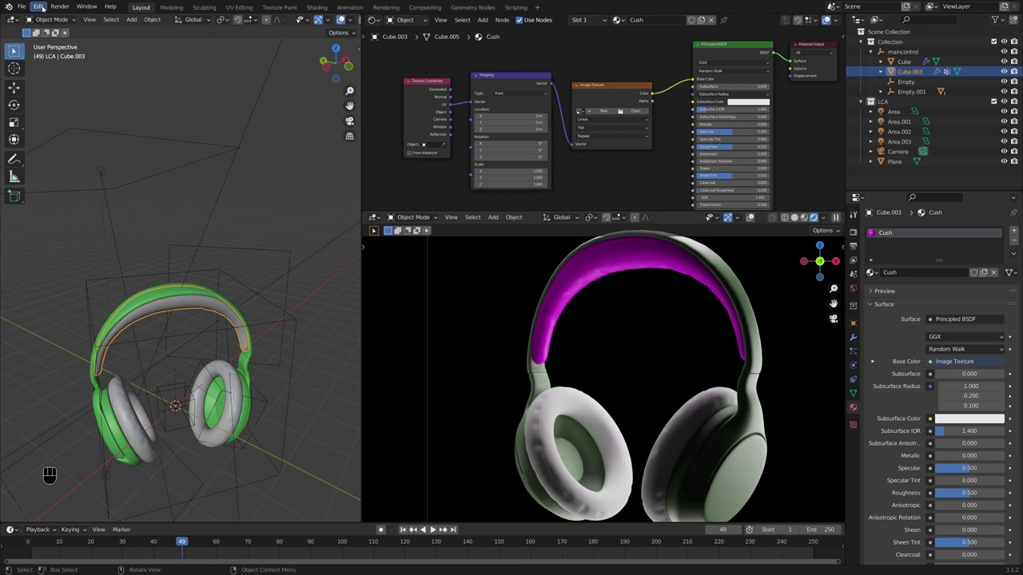
Step: Enable the Node Wrangler add-on in Preferences and close the window
drag(41, 7, 65, 146)
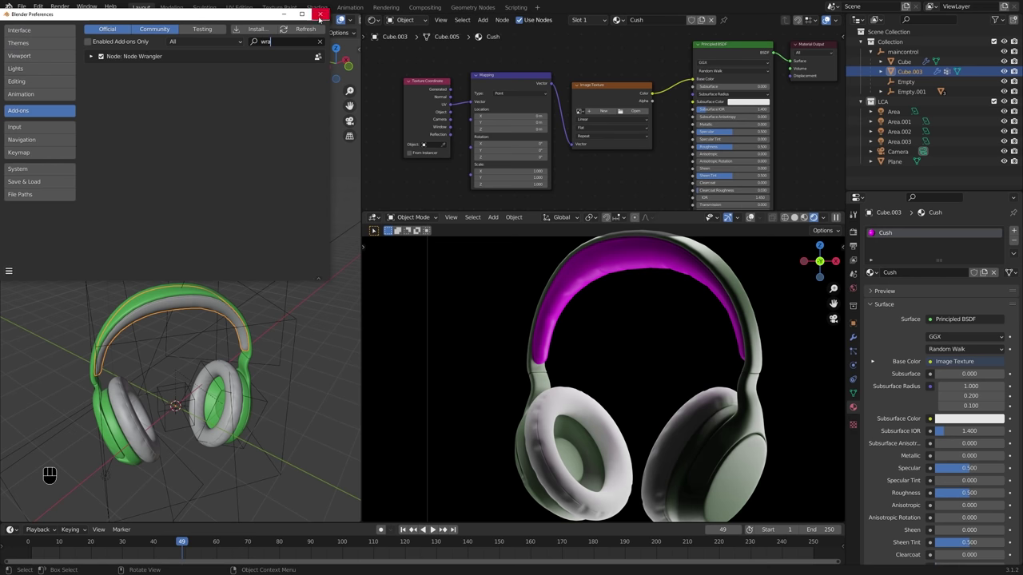
middle_click(727, 52)
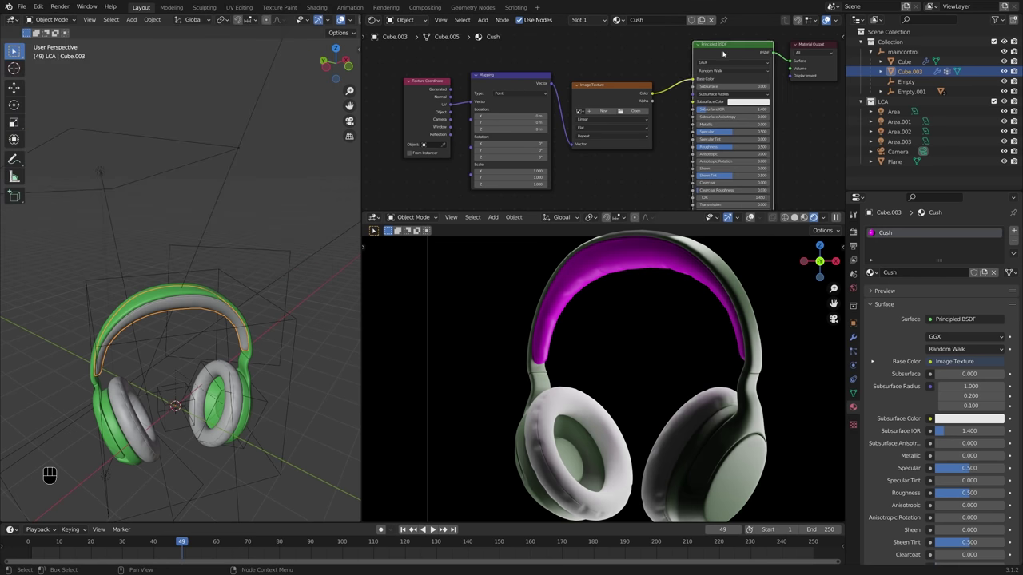
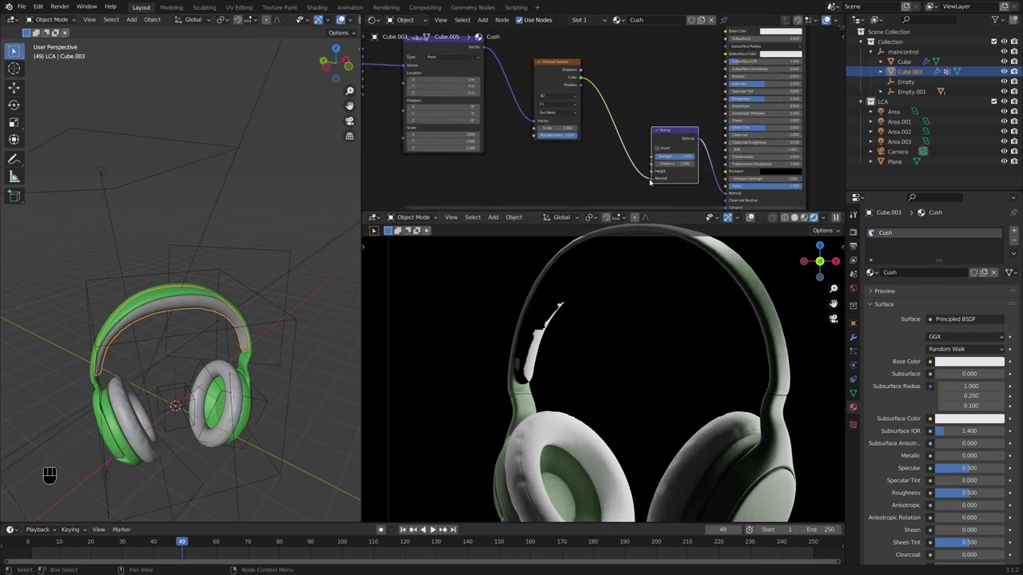
Step: Feed the Texture Coordinate Object output into the Mapping node's Vector input
click(655, 180)
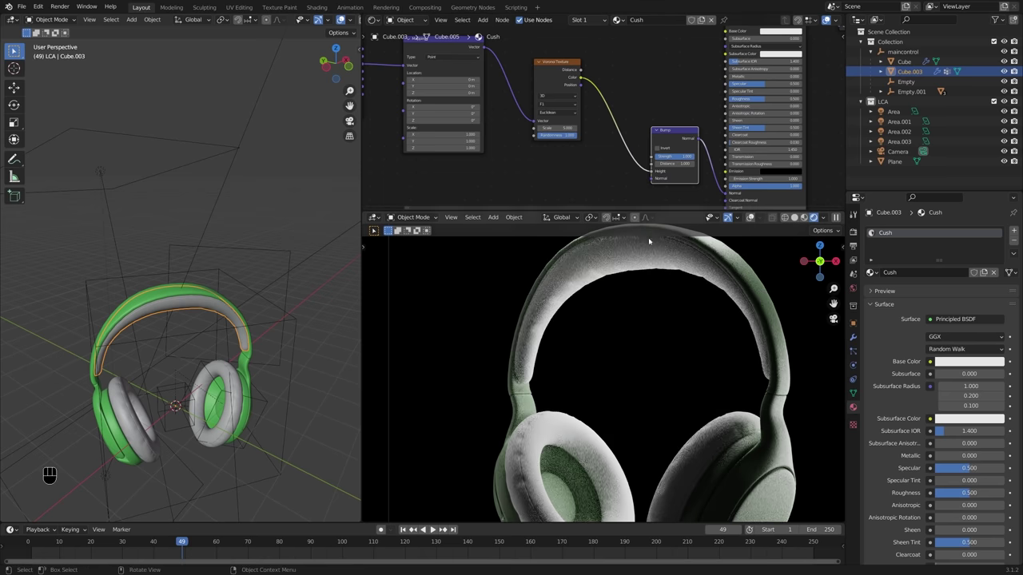
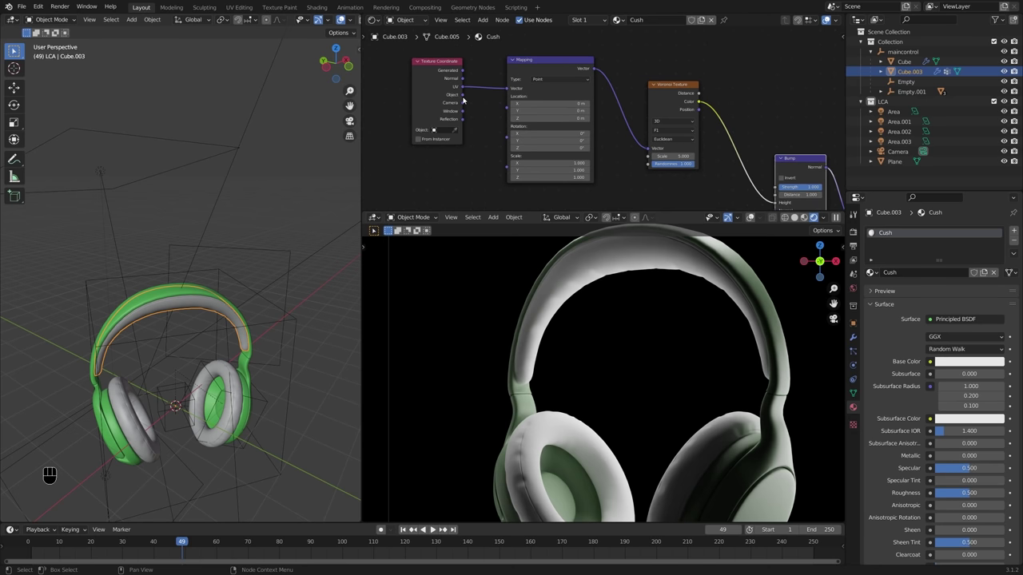
middle_click(483, 108)
middle_click(467, 101)
drag(451, 92, 493, 85)
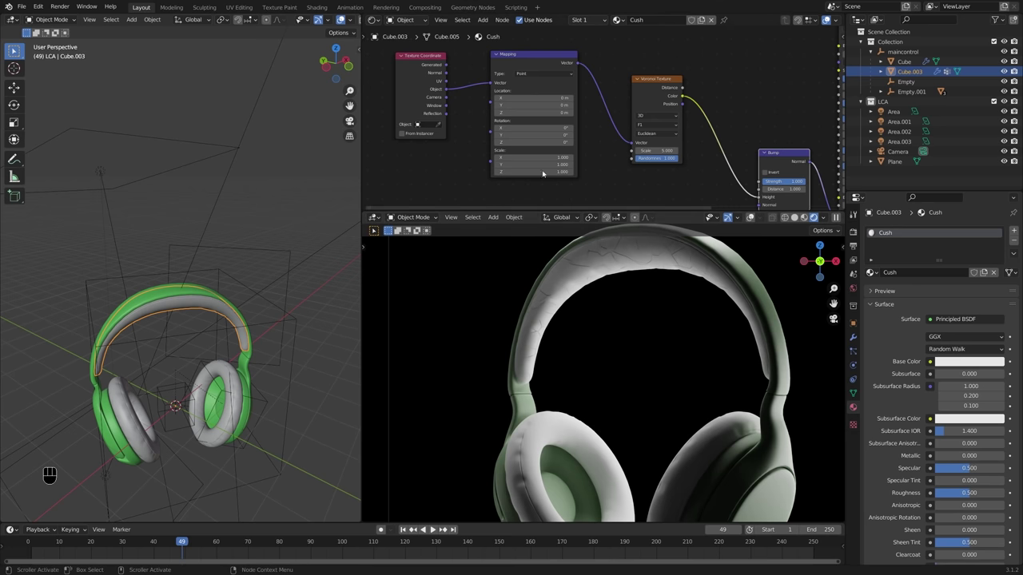
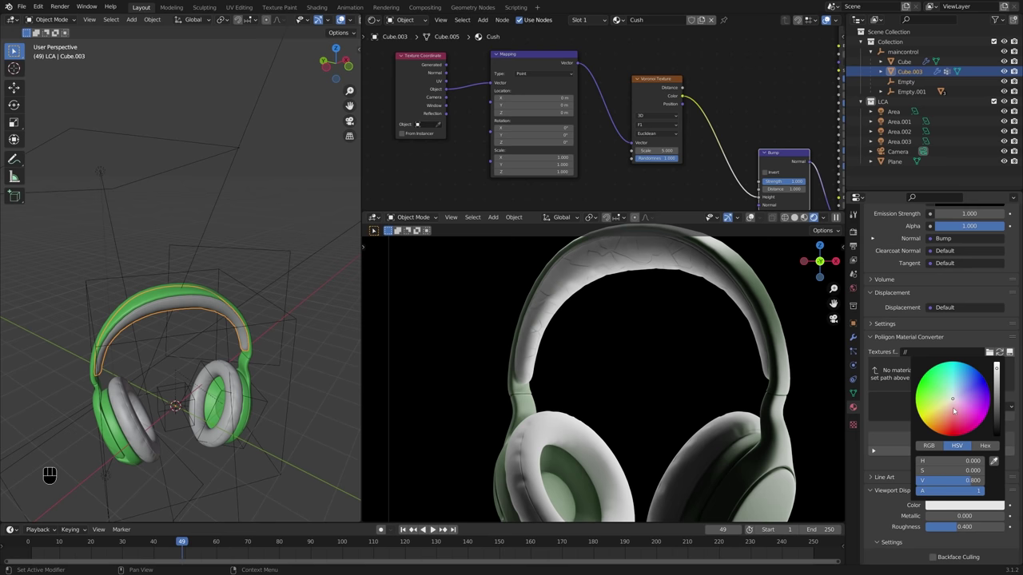
drag(197, 356, 151, 351)
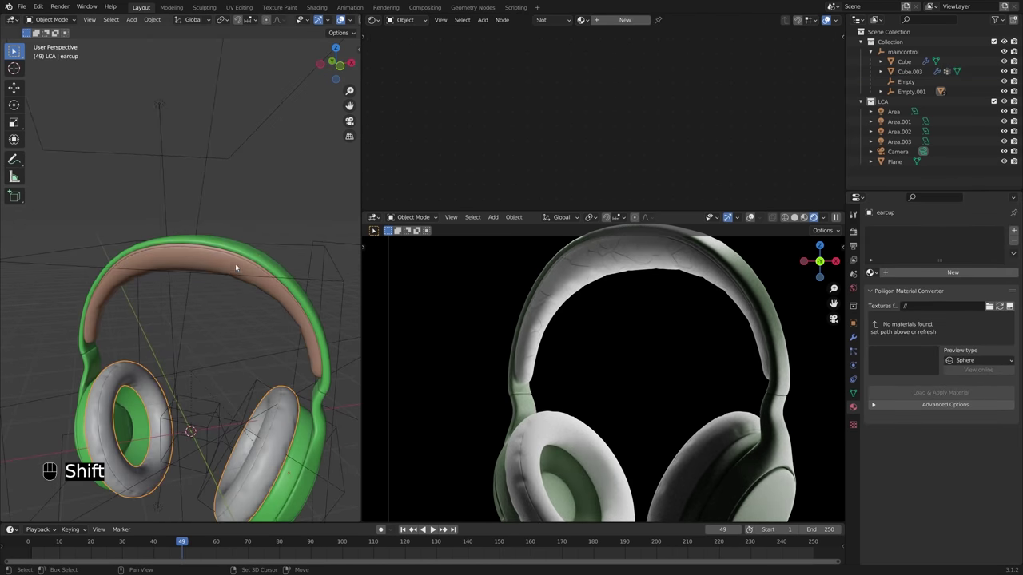
Step: Link the Cush material to the earcup and drive the Bump height with inverted Voronoi Distance
click(239, 266)
key(ctrl+l)
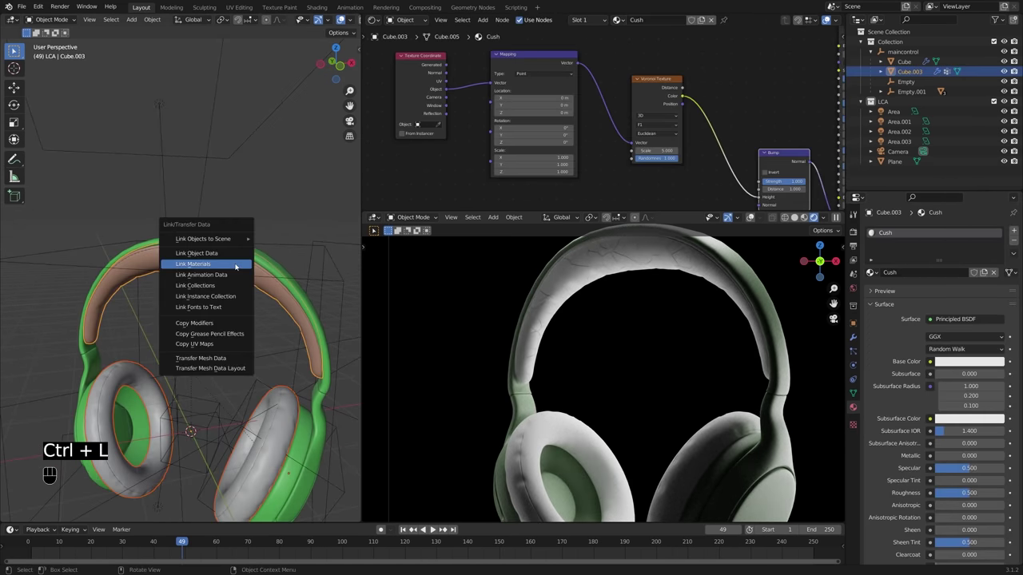
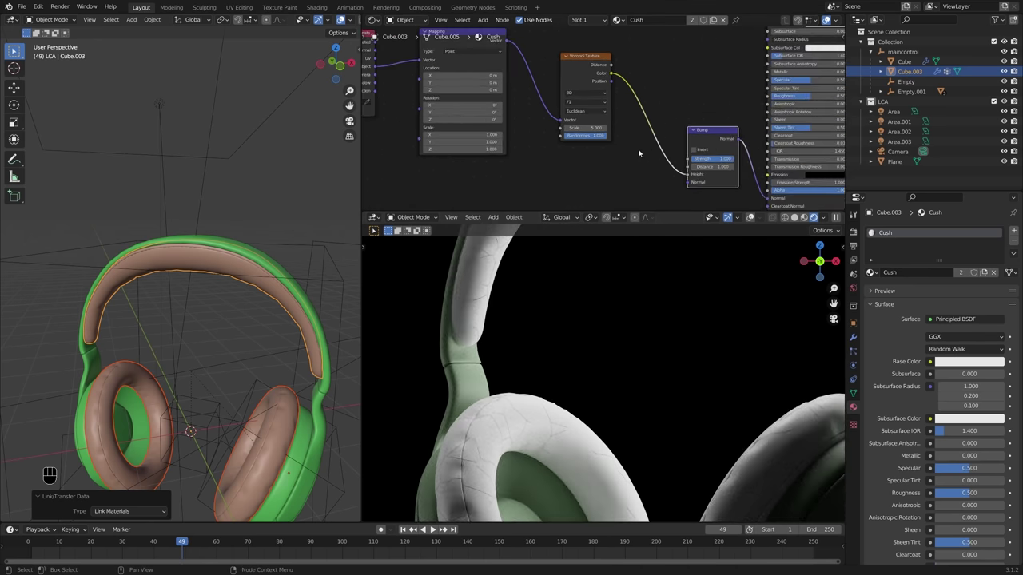
drag(597, 62, 587, 87)
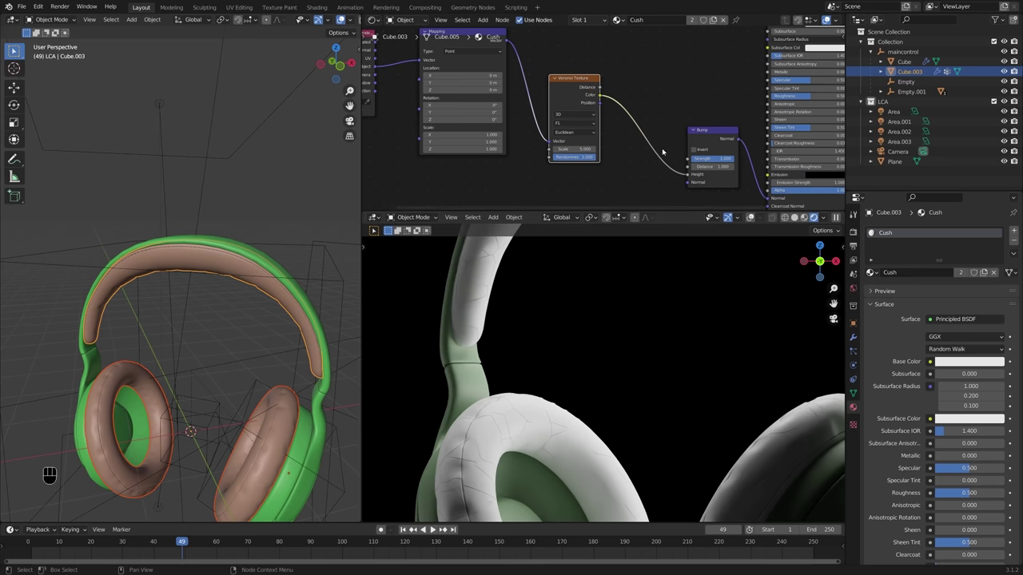
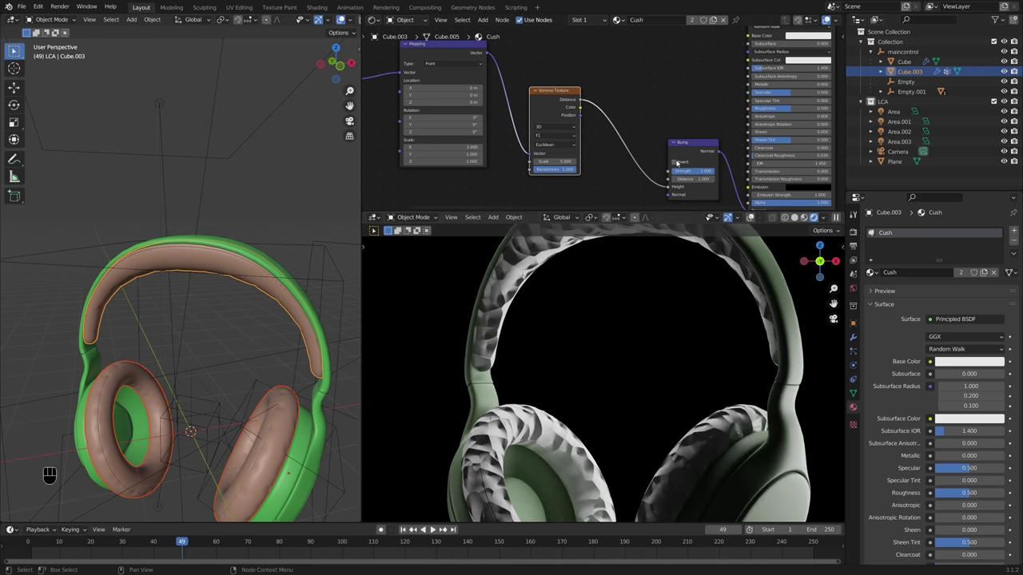
middle_click(680, 162)
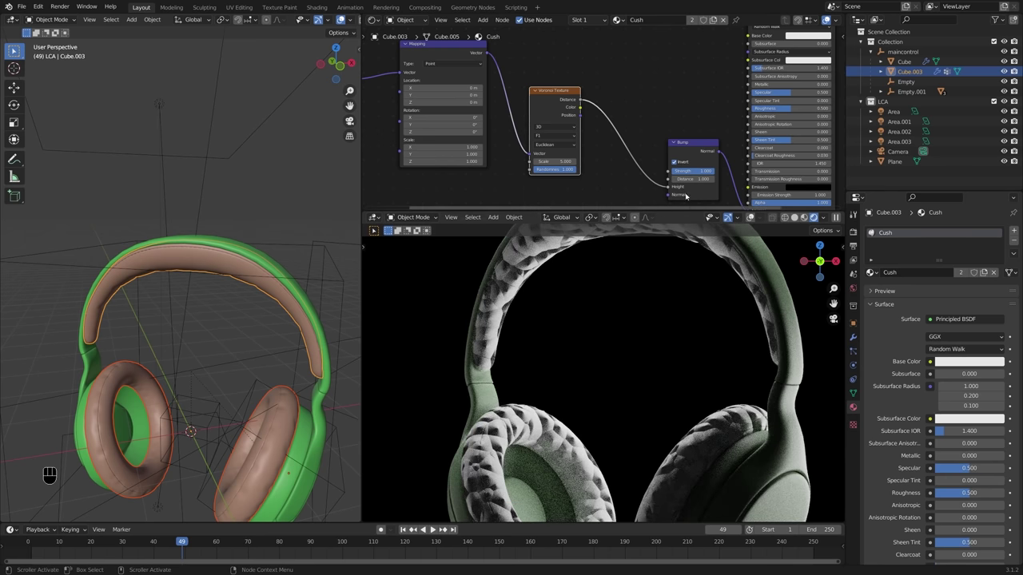
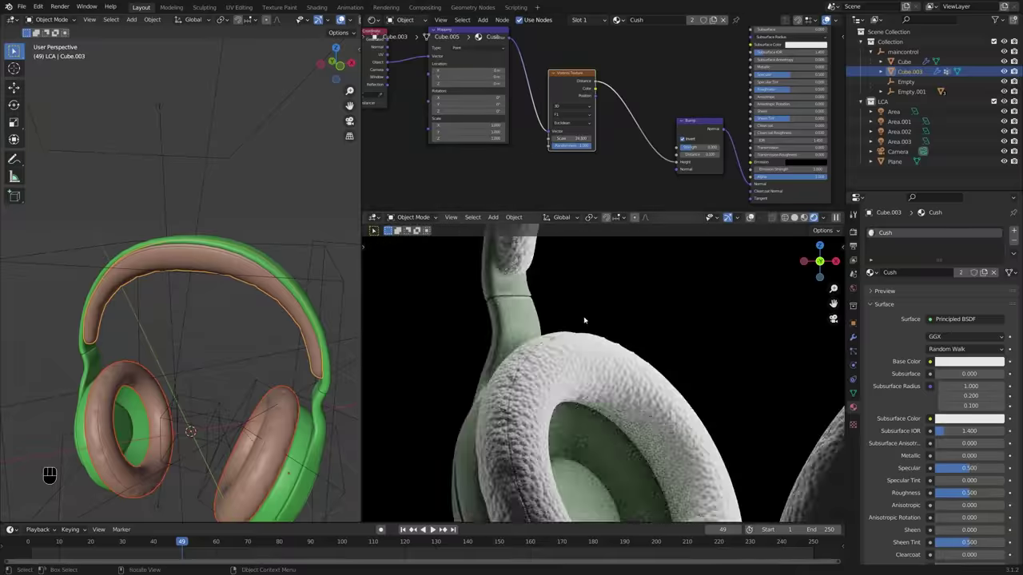
Step: View the earcup closer while Voronoi Distance drives roughness at scale about 24.8
middle_click(601, 345)
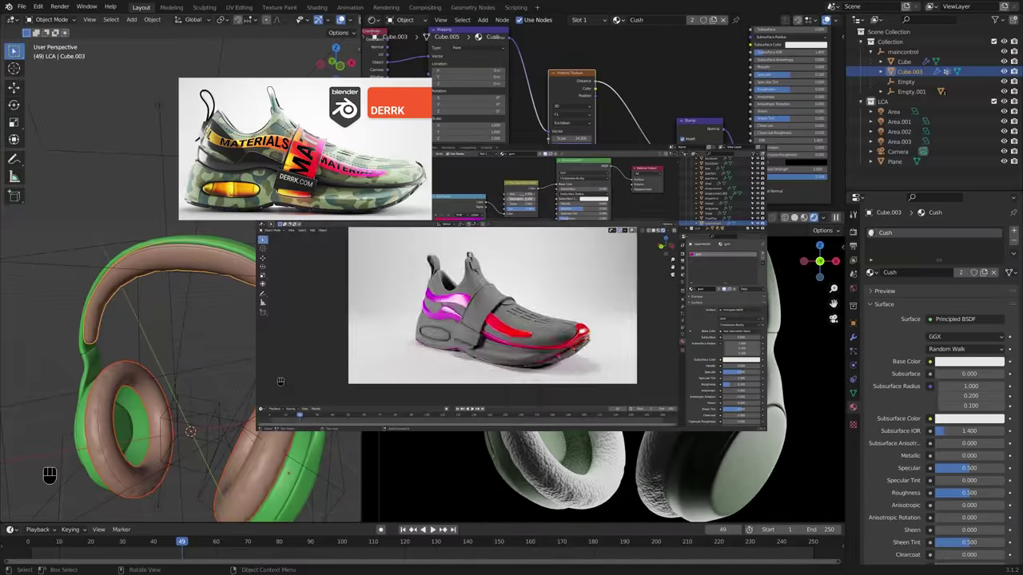
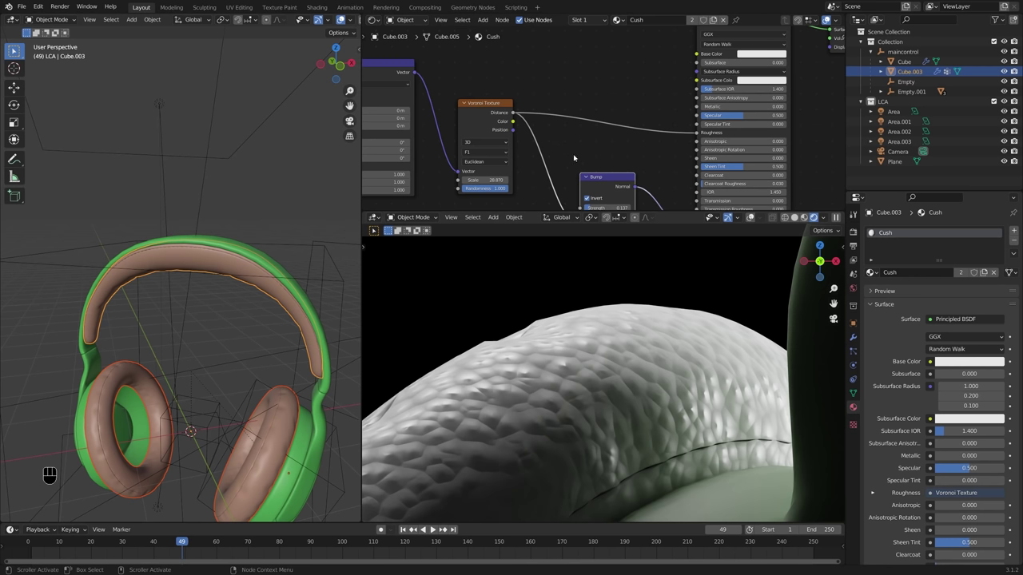
Step: Insert a Map Range node remapping Voronoi Distance to roughness between 0.3 and 0.7
click(589, 145)
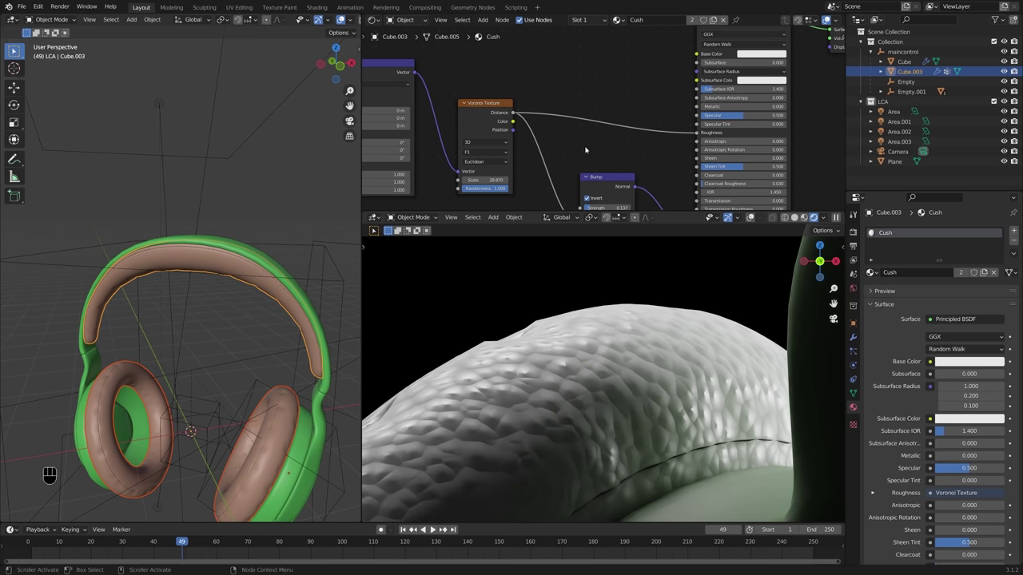
middle_click(590, 152)
key(shift+a)
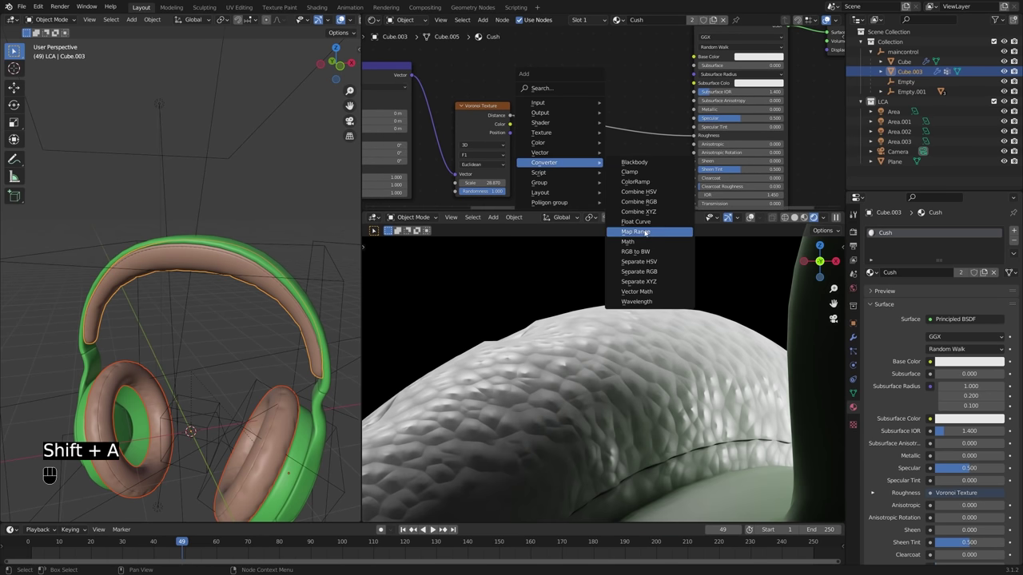
click(635, 83)
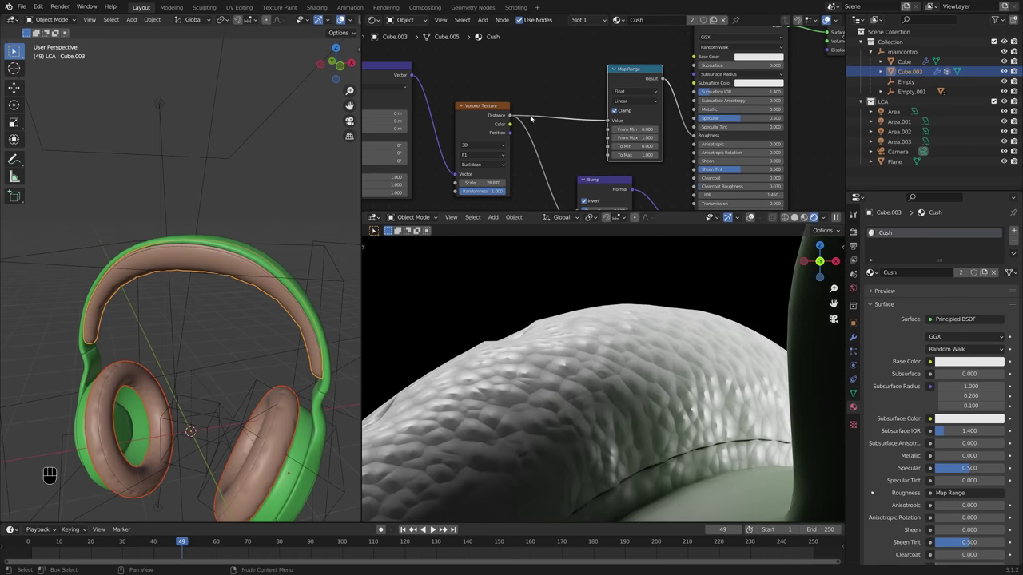
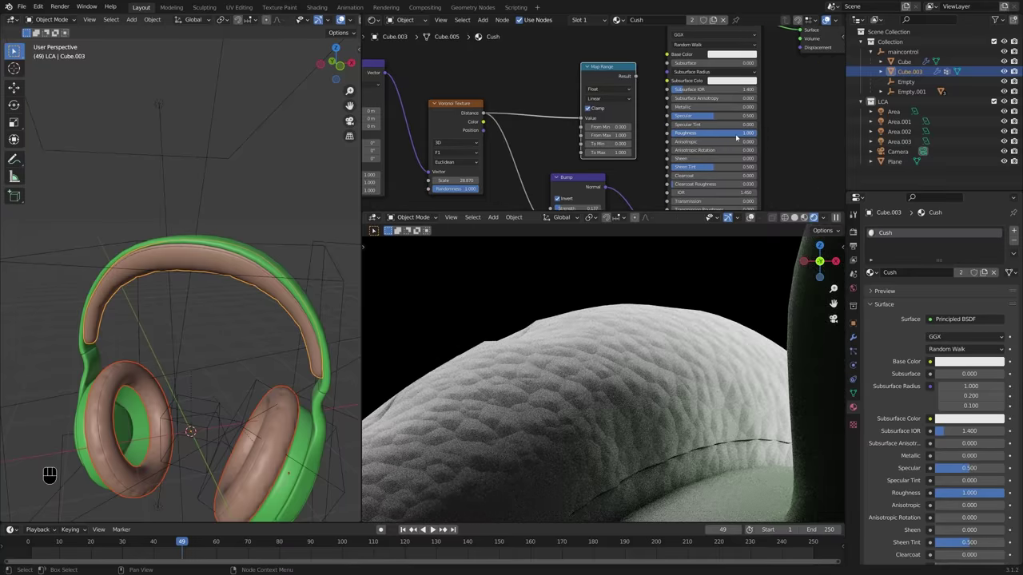
middle_click(745, 135)
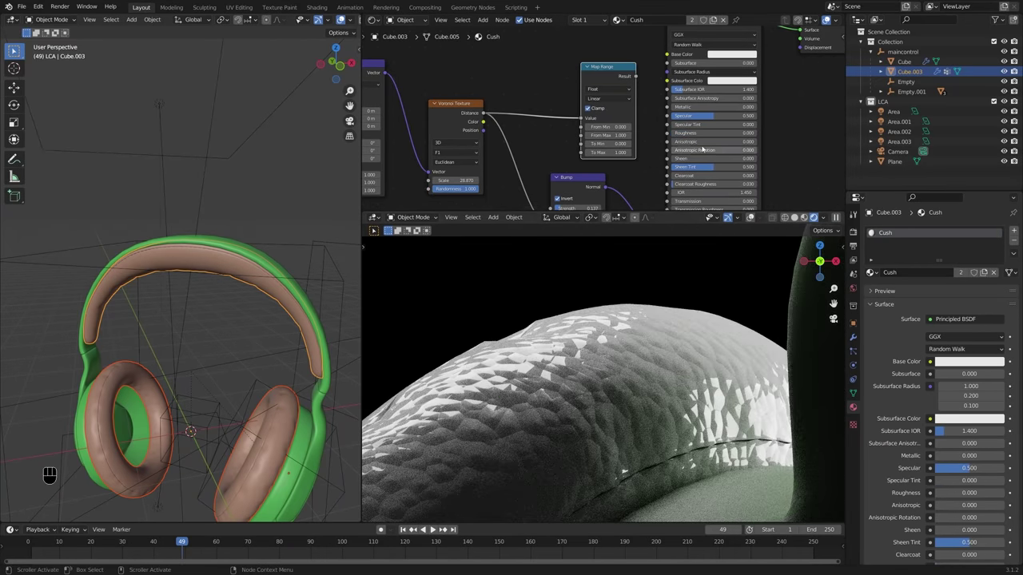
middle_click(706, 135)
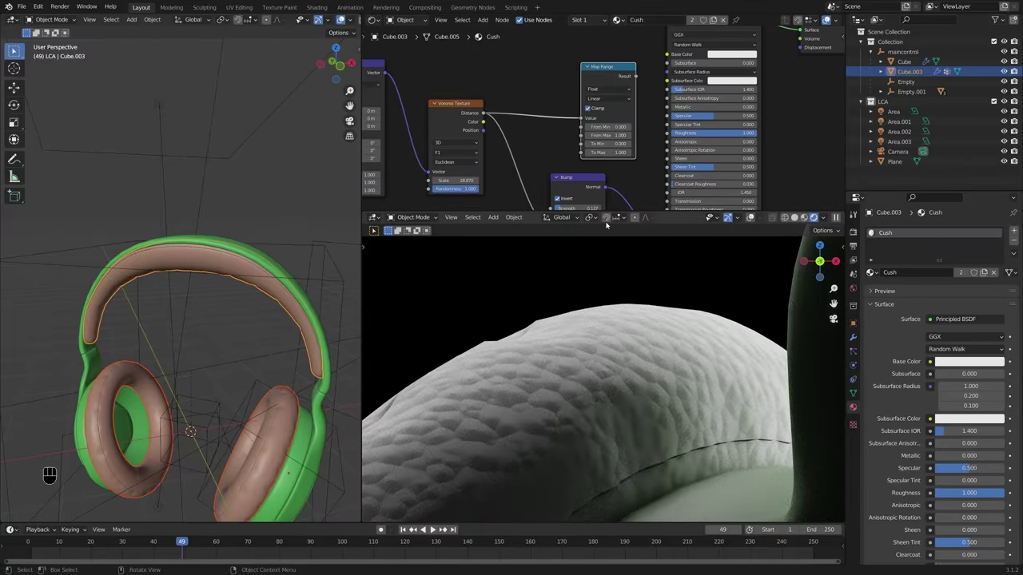
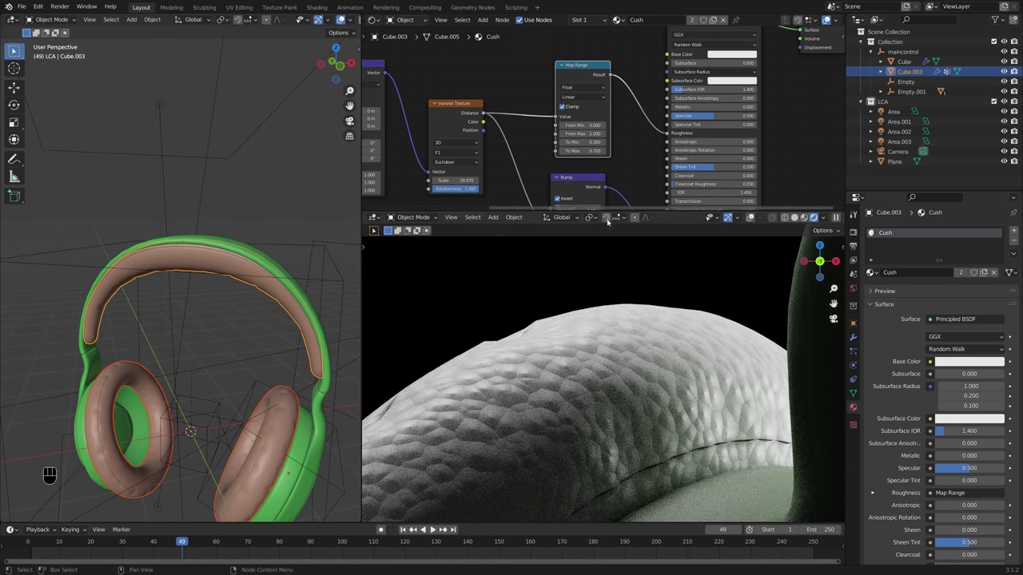
middle_click(759, 315)
Step: Select Area.001 and scale its light size to about 9.92 m
middle_click(722, 346)
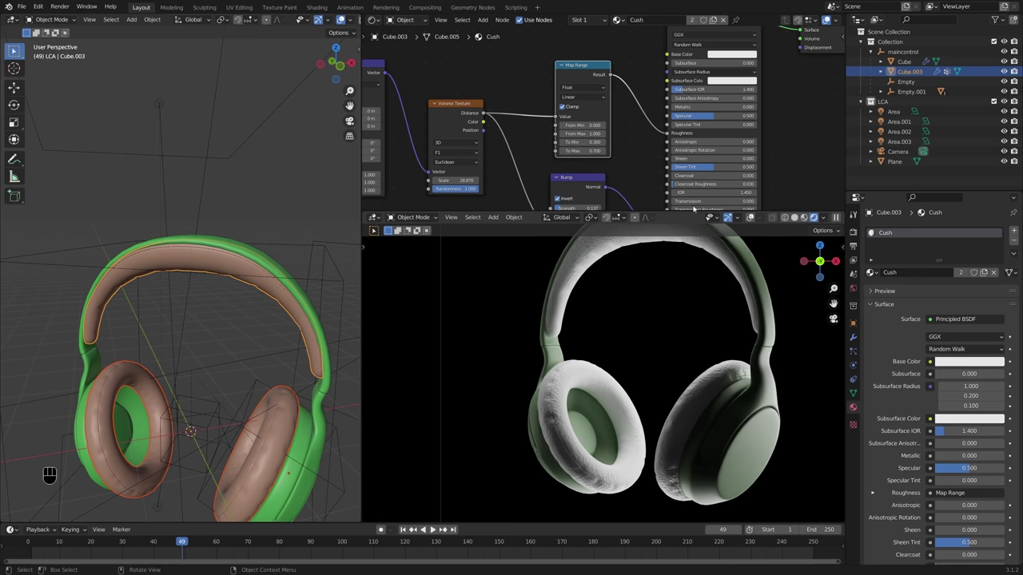
drag(680, 296, 643, 336)
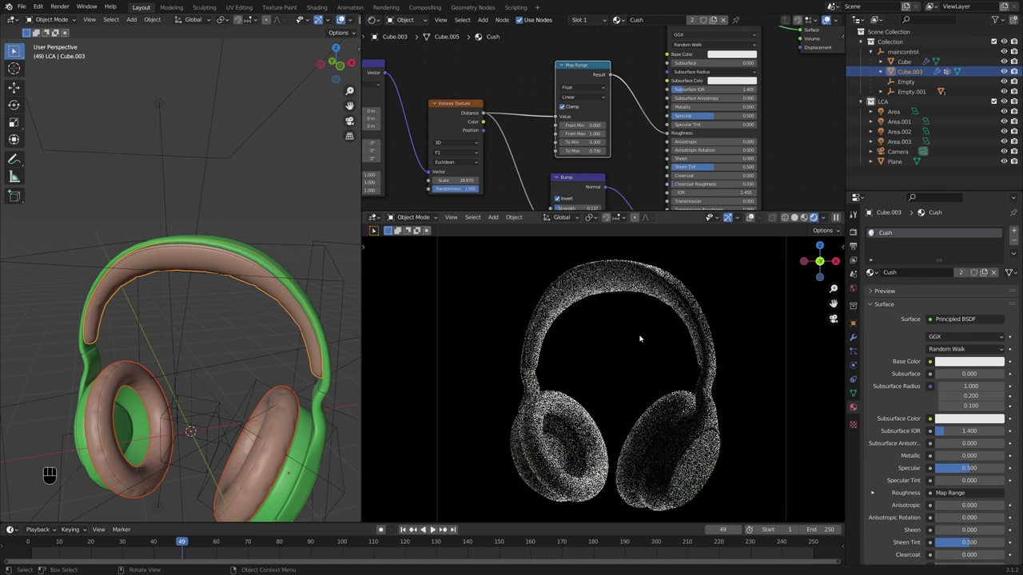
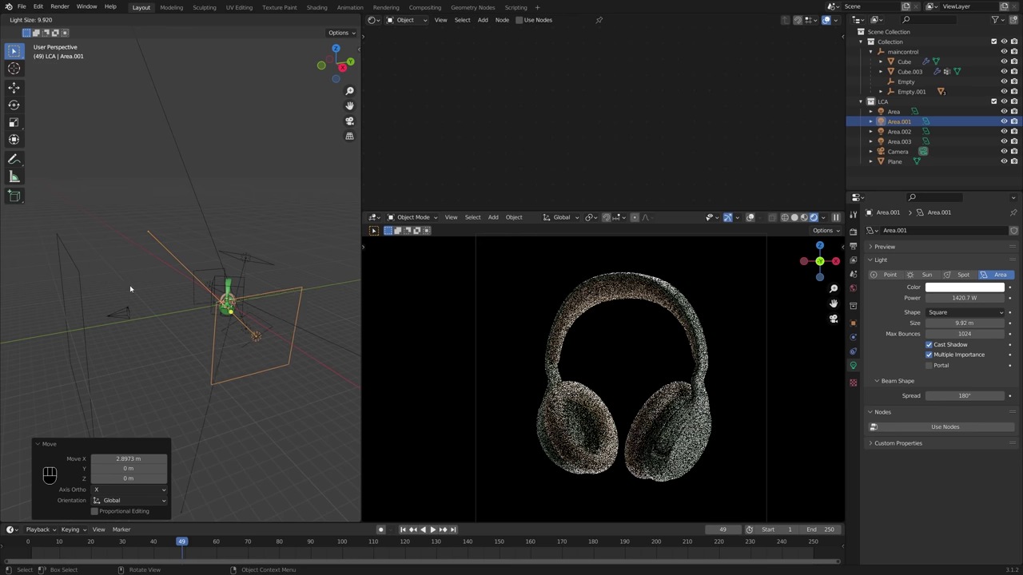
Step: Enlarge Area.002 to 8.87 m and move it about 2.4 m along X
click(123, 290)
middle_click(124, 290)
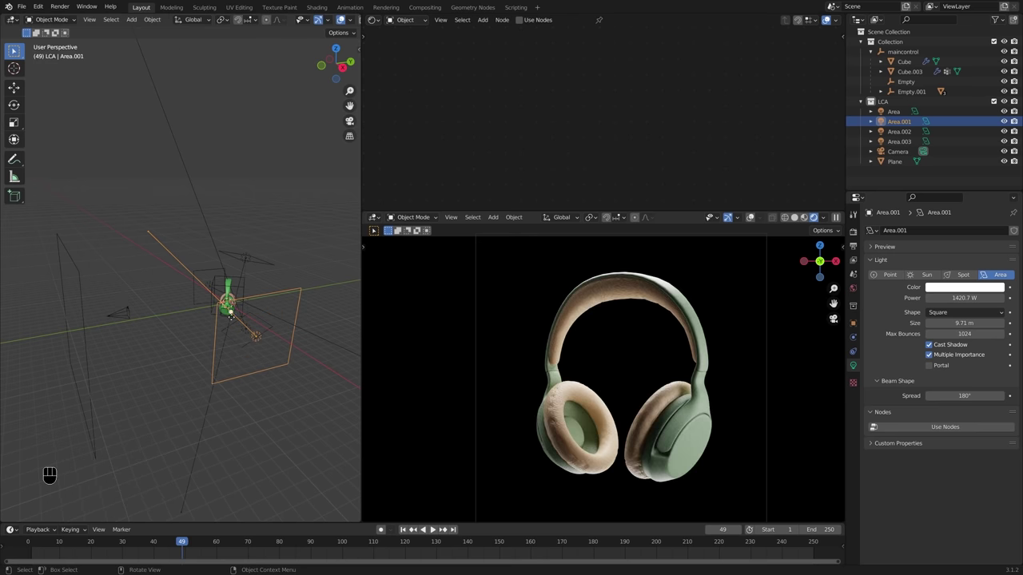
middle_click(241, 322)
drag(209, 319, 255, 309)
drag(188, 329, 222, 345)
drag(135, 345, 183, 335)
click(167, 326)
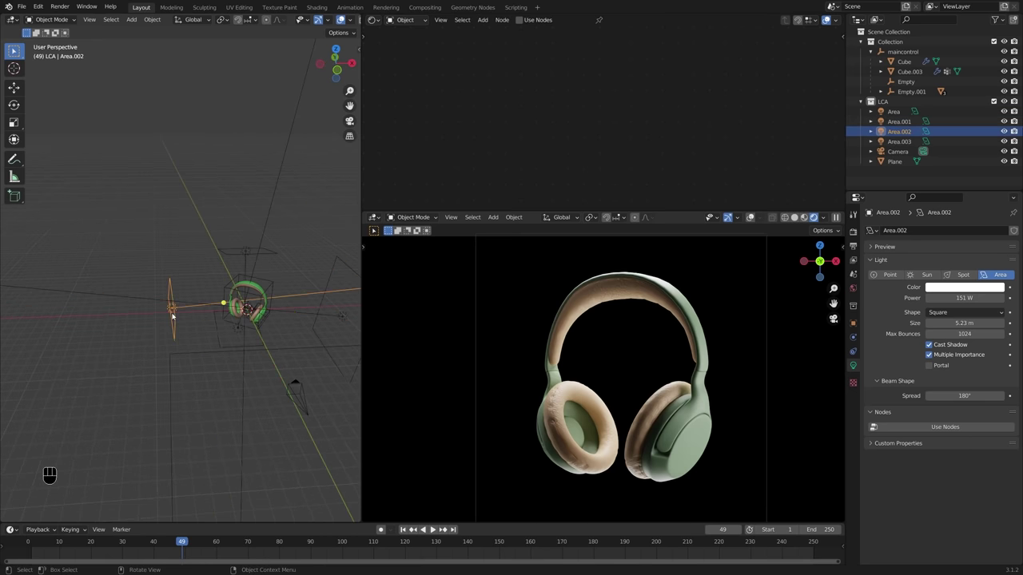
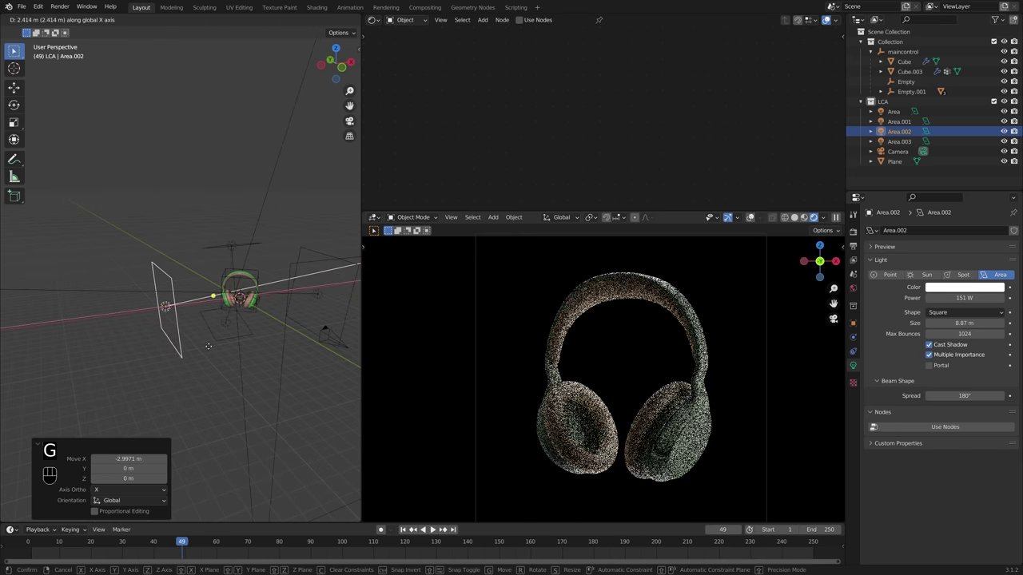
middle_click(270, 310)
click(269, 278)
Step: Start rotating the maincontrol empty about the Z axis
key(r)
key(z)
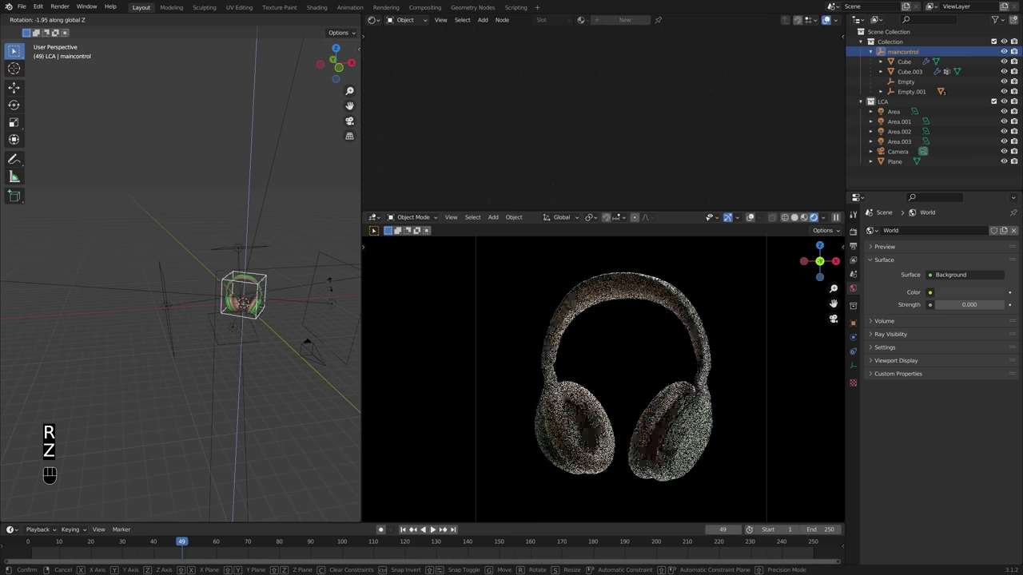
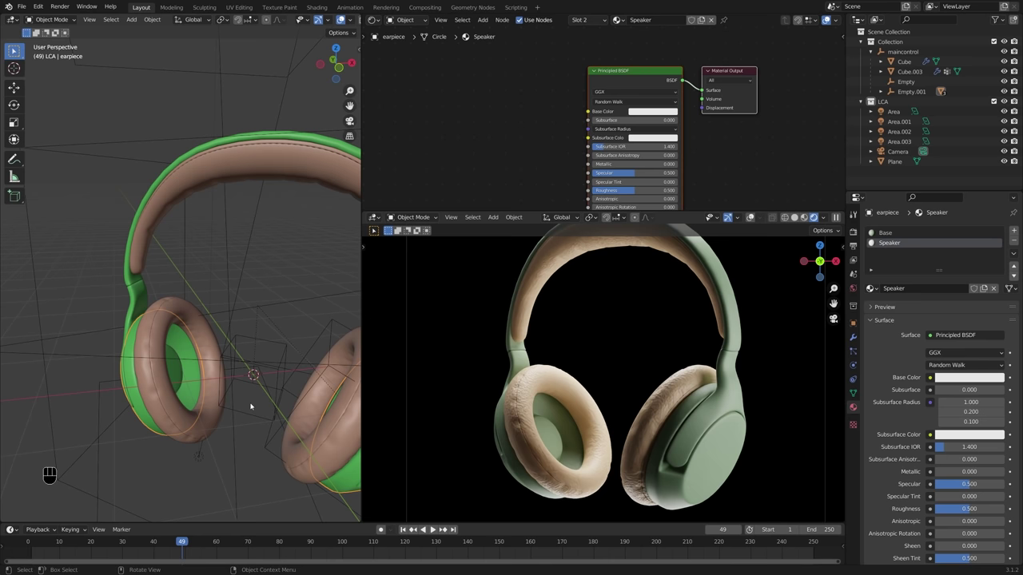
Step: Select the inner speaker faces and assign the matte Speaker material, roughness 1, specular 0.1
middle_click(181, 418)
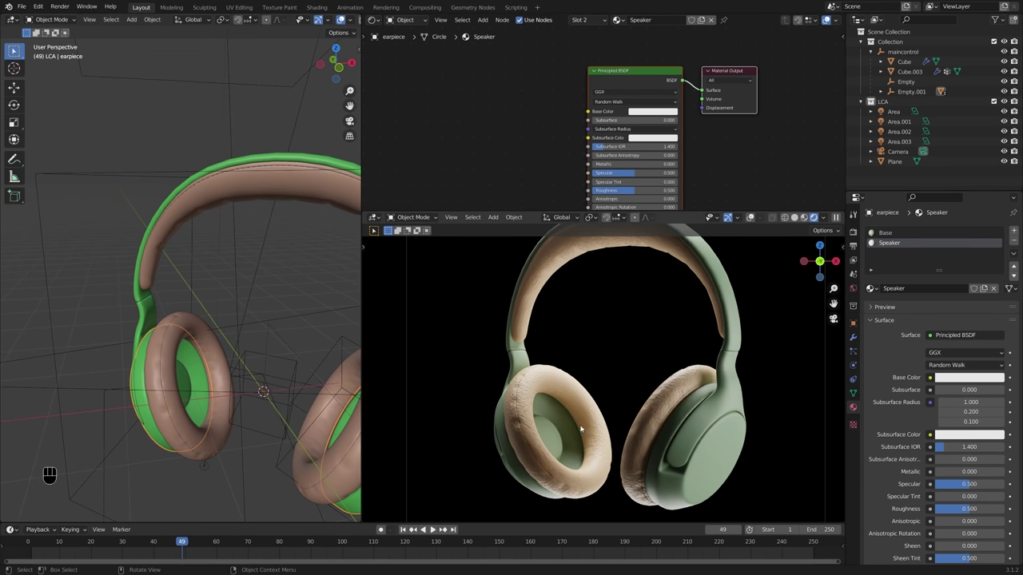
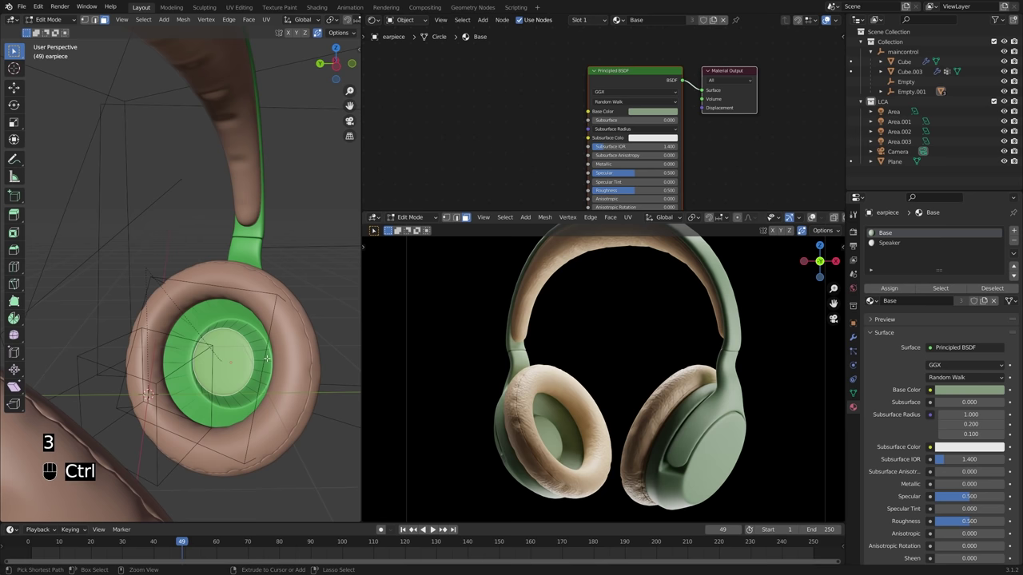
key(ctrl+KP_Add)
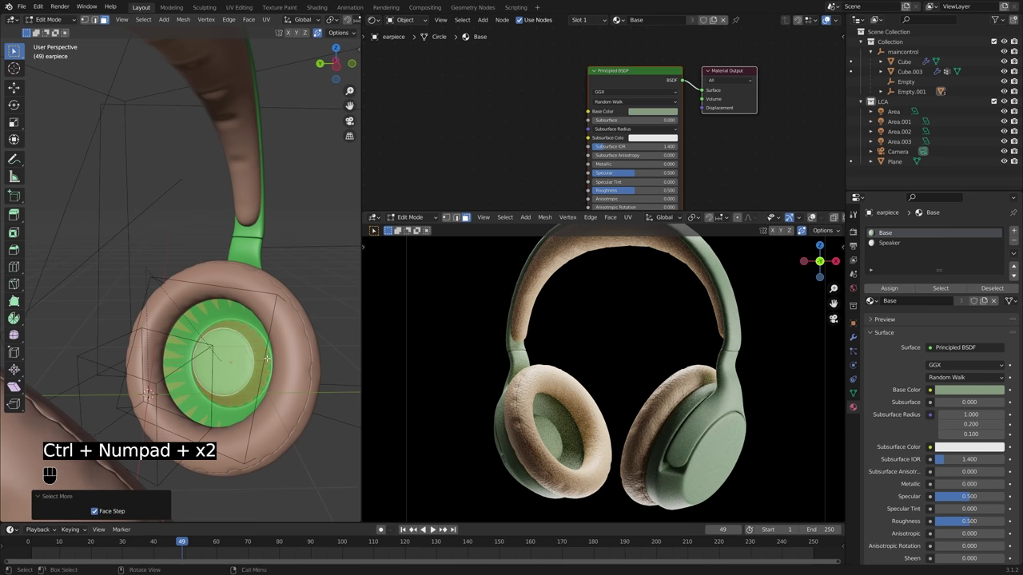
key(alt+z)
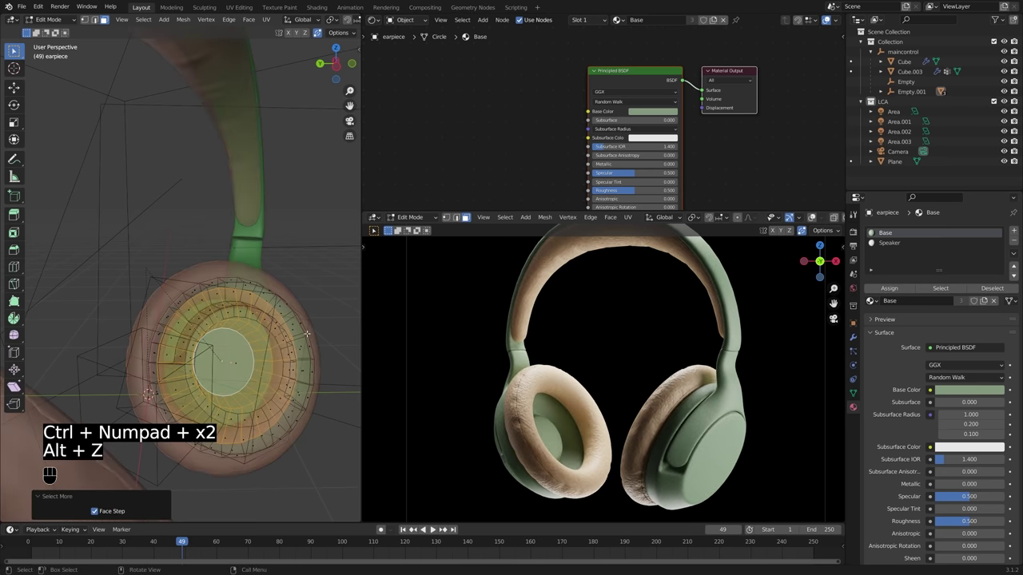
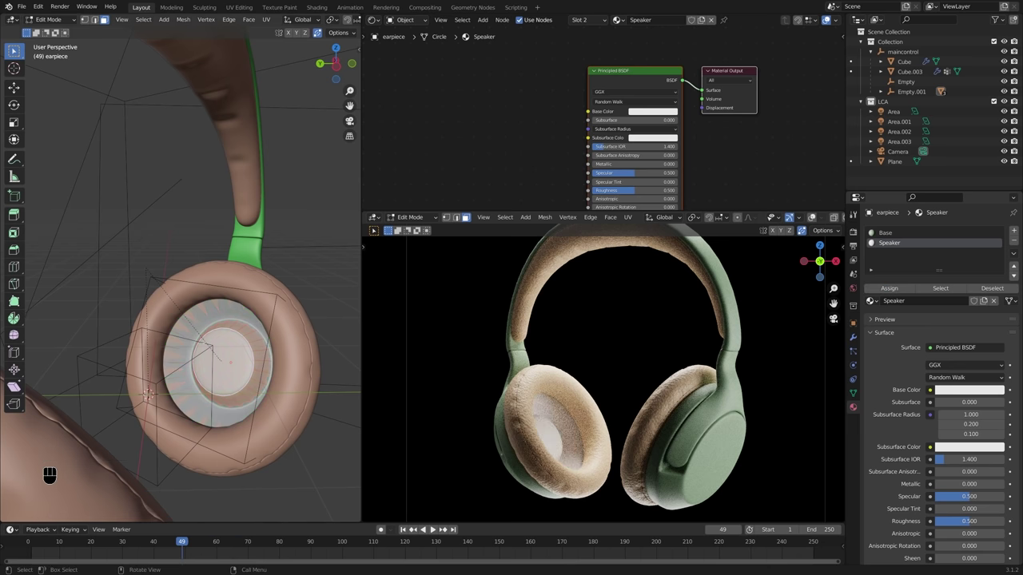
key(Tab)
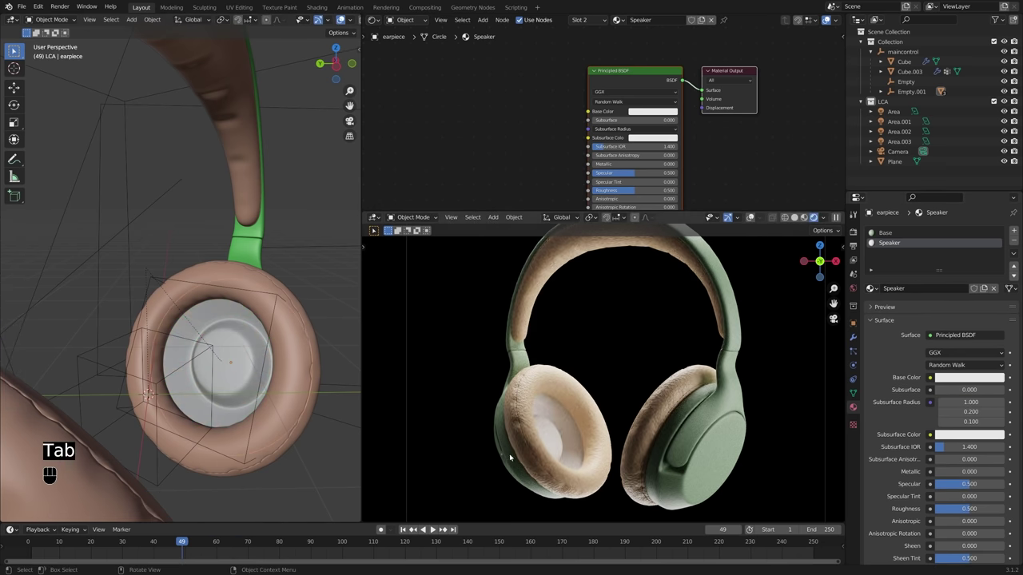
middle_click(595, 439)
middle_click(607, 382)
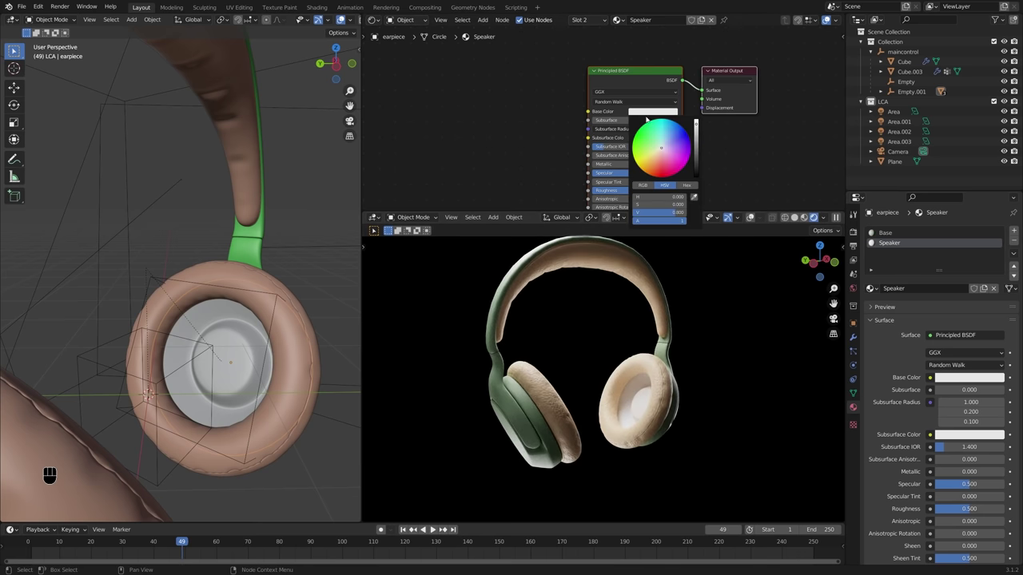
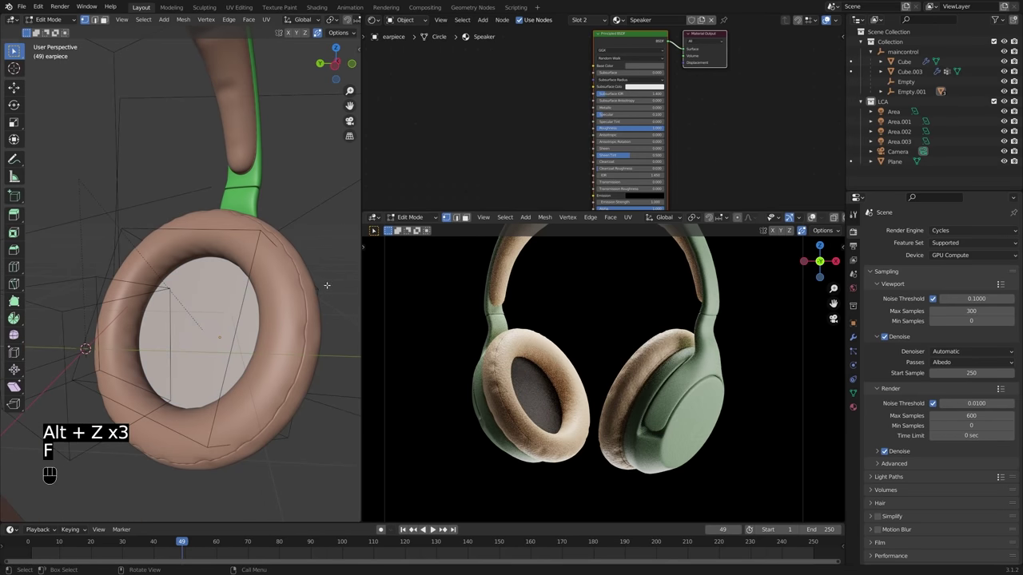
Step: Re-check the speaker face selection in Edit Mode with X-ray and add a Mesh material slot
key(Tab)
drag(313, 289, 229, 286)
key(alt+z)
key(alt+z)
middle_click(249, 293)
key(alt+z)
drag(223, 298, 293, 305)
key(alt+z)
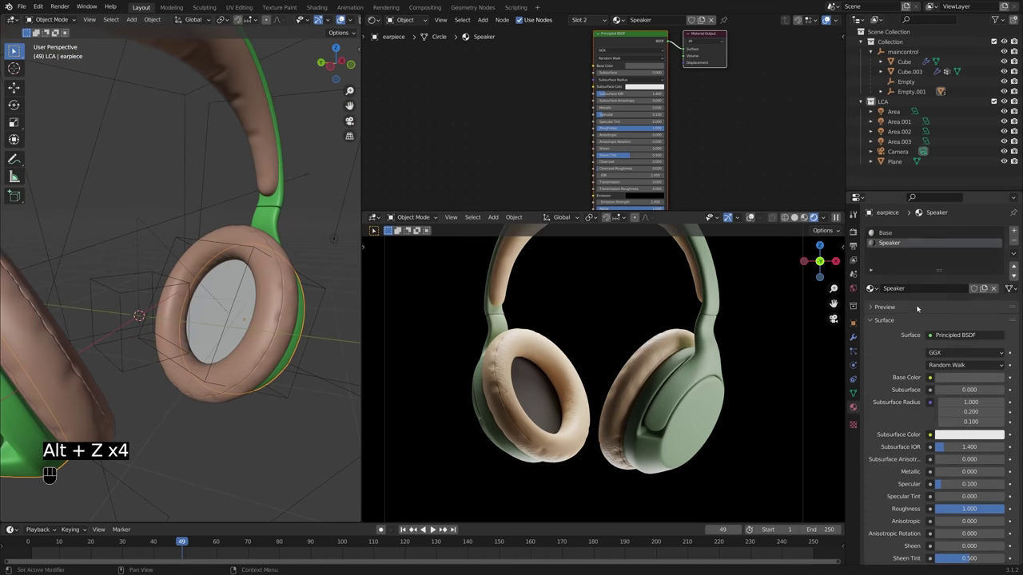
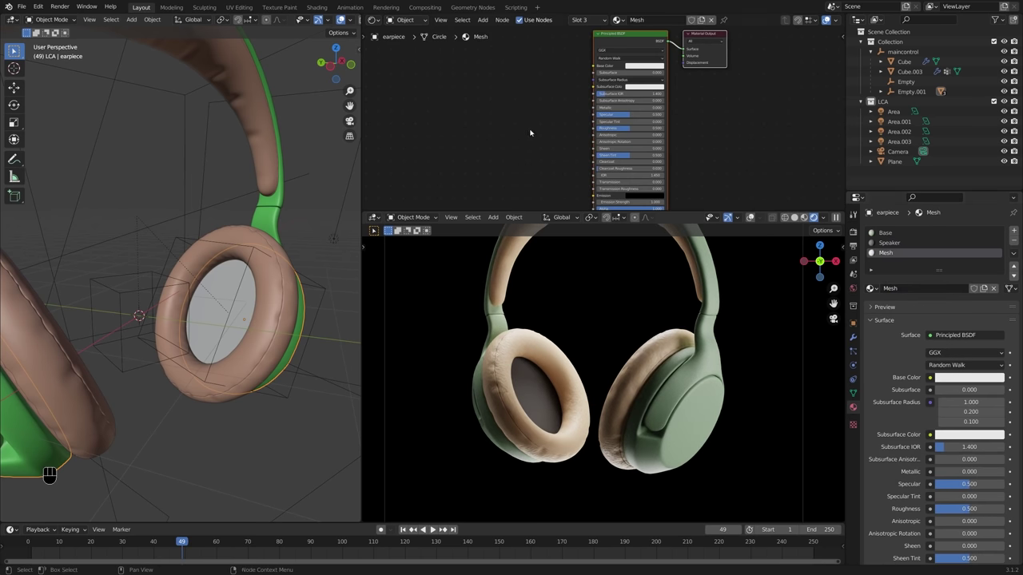
Step: Assign the Mesh material to the speaker disc, duplicate it and move the copy outward
key(Tab)
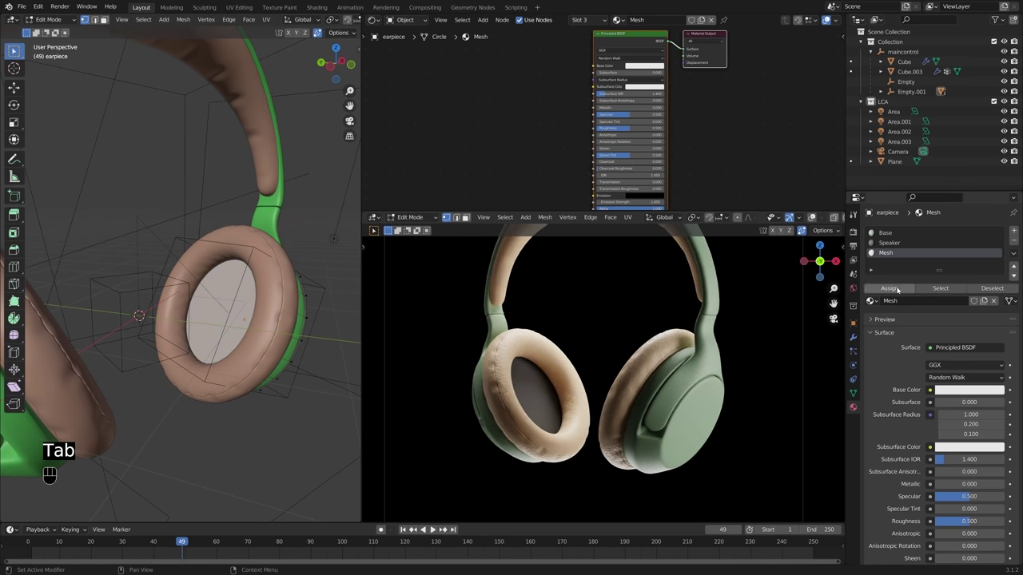
key(Tab)
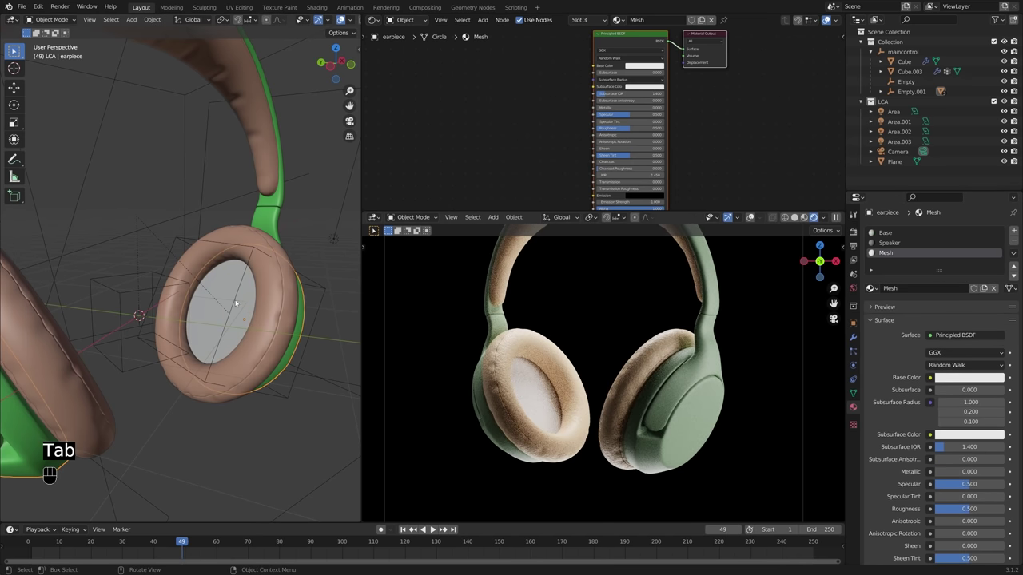
key(Tab)
key(g)
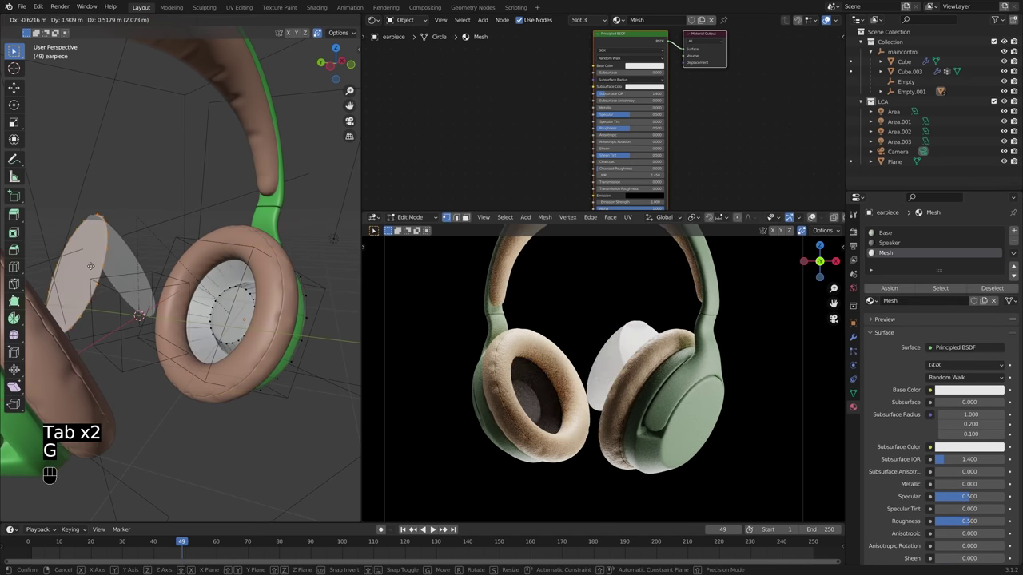
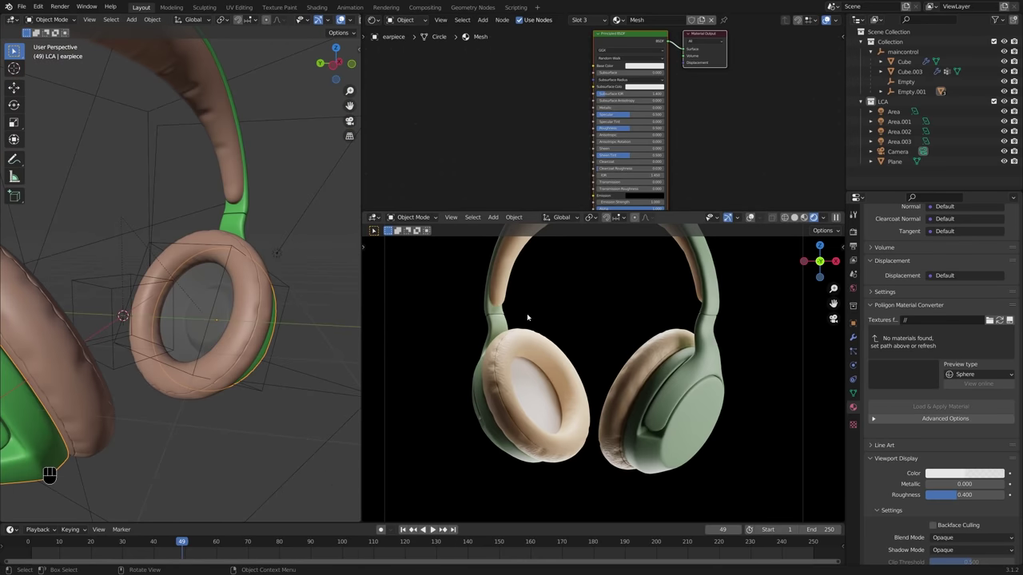
Step: Switch the render engine to Cycles GPU Compute and set the Mesh material's Alpha back to 1.000
middle_click(643, 60)
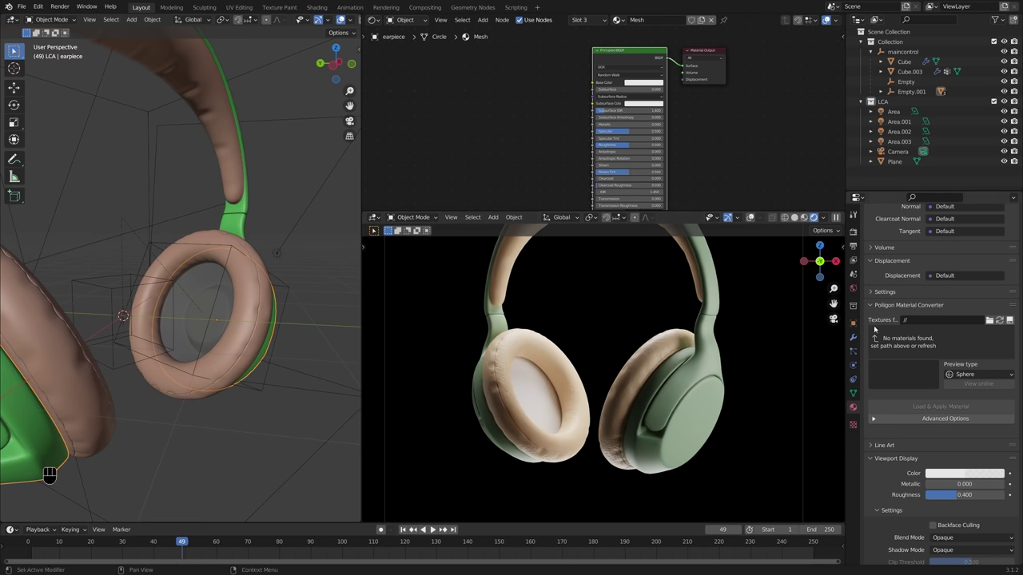
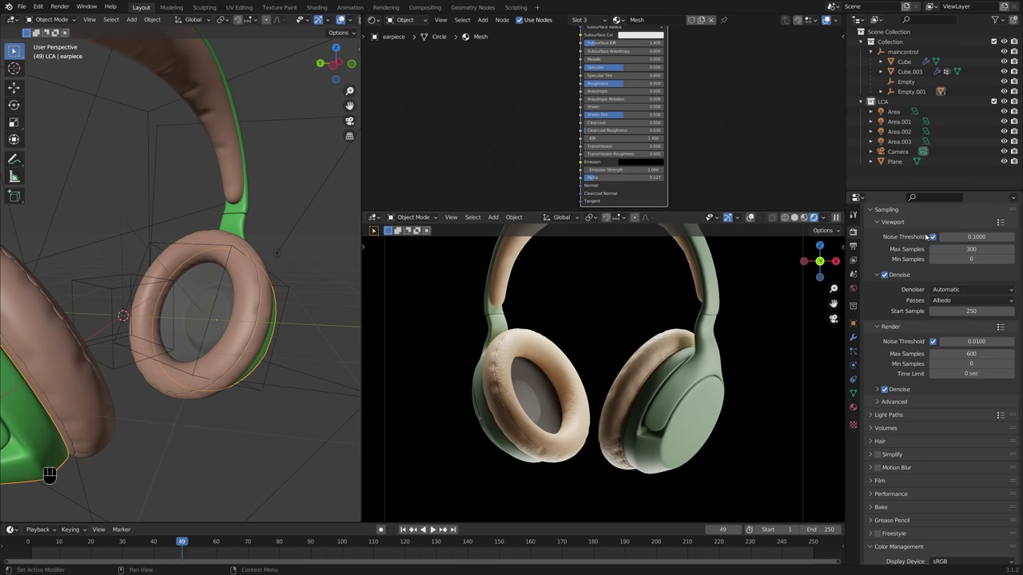
drag(955, 260, 957, 238)
drag(957, 236, 956, 244)
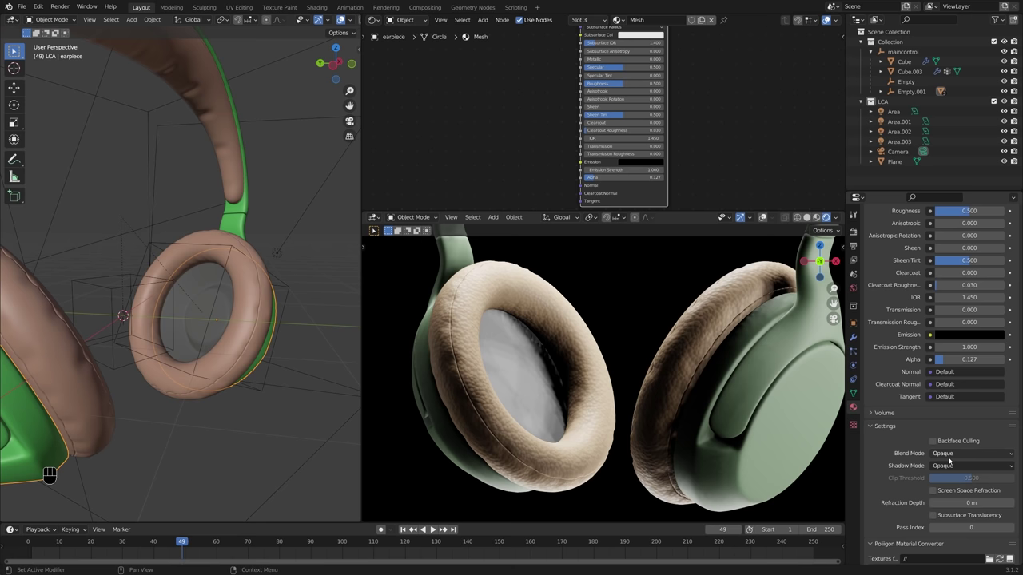
middle_click(953, 465)
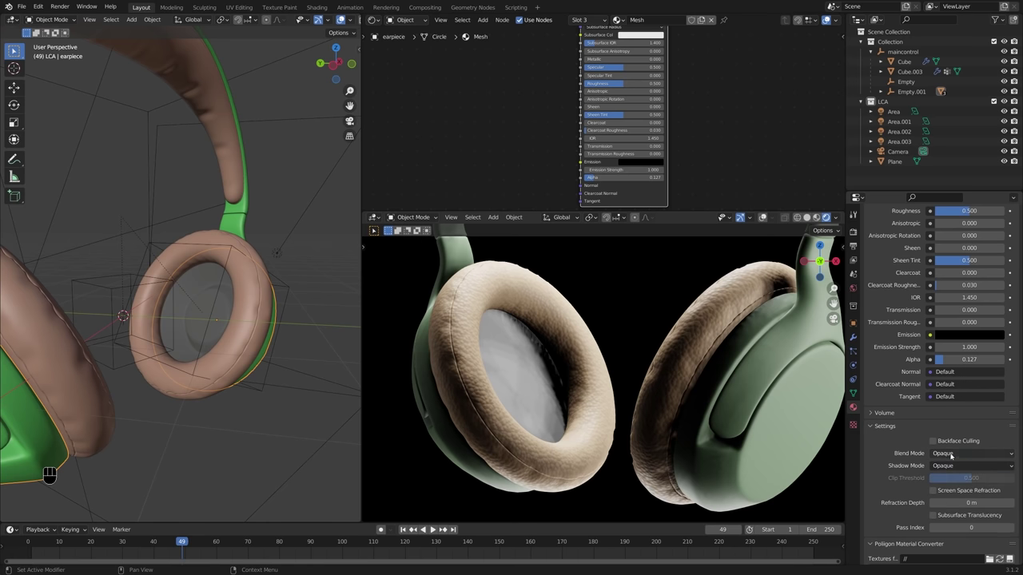
drag(954, 453, 958, 499)
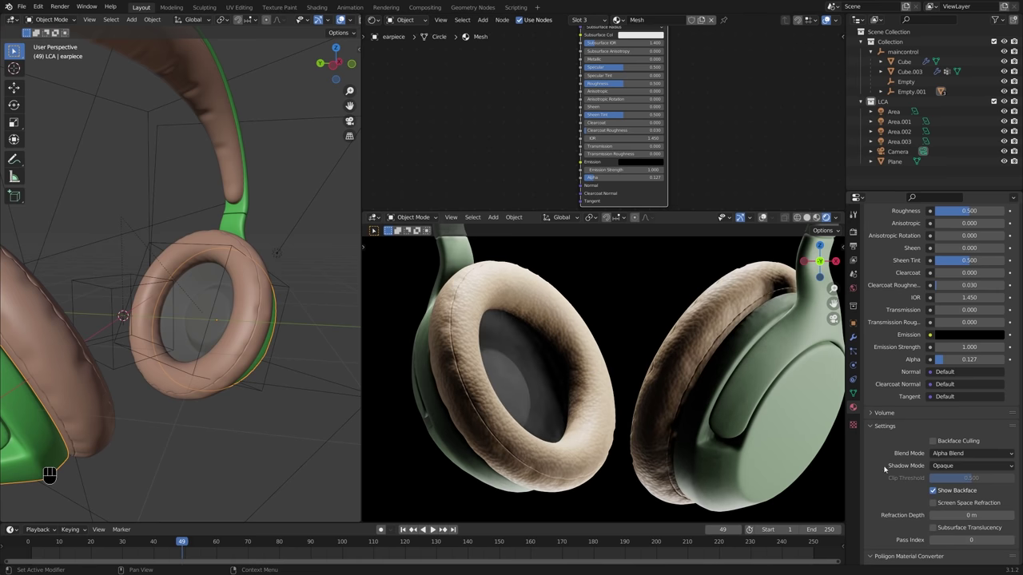
middle_click(960, 454)
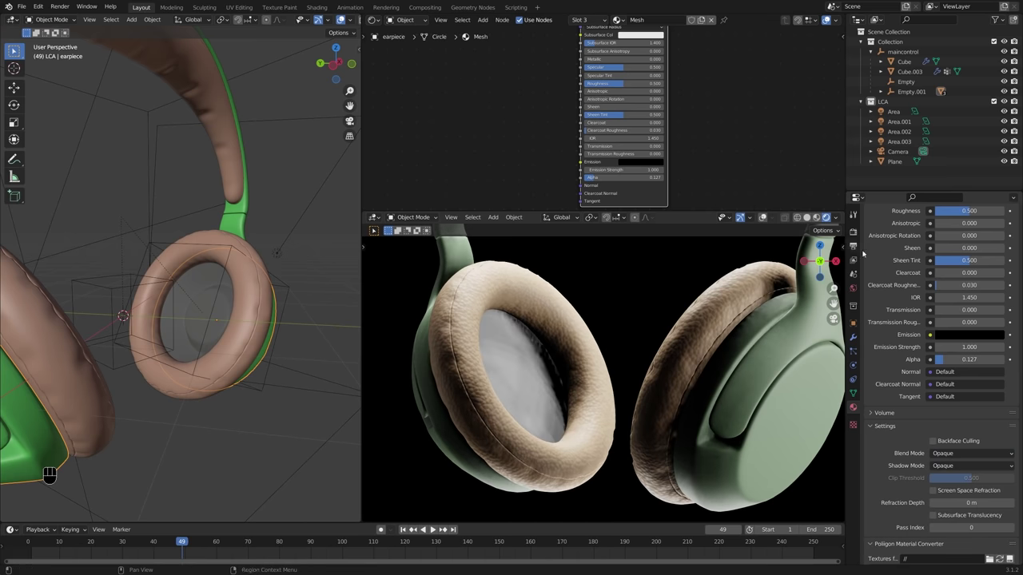
middle_click(858, 233)
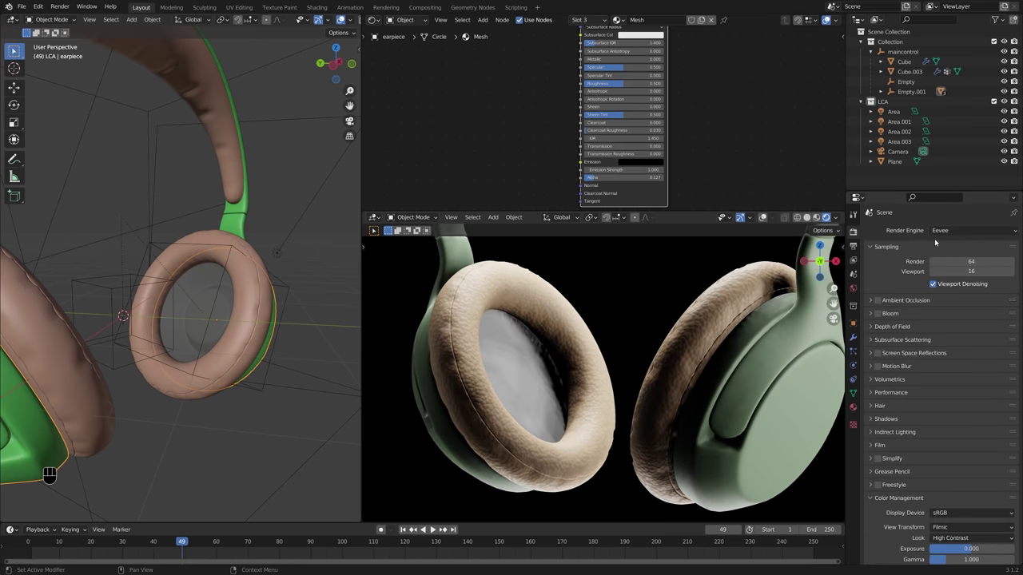
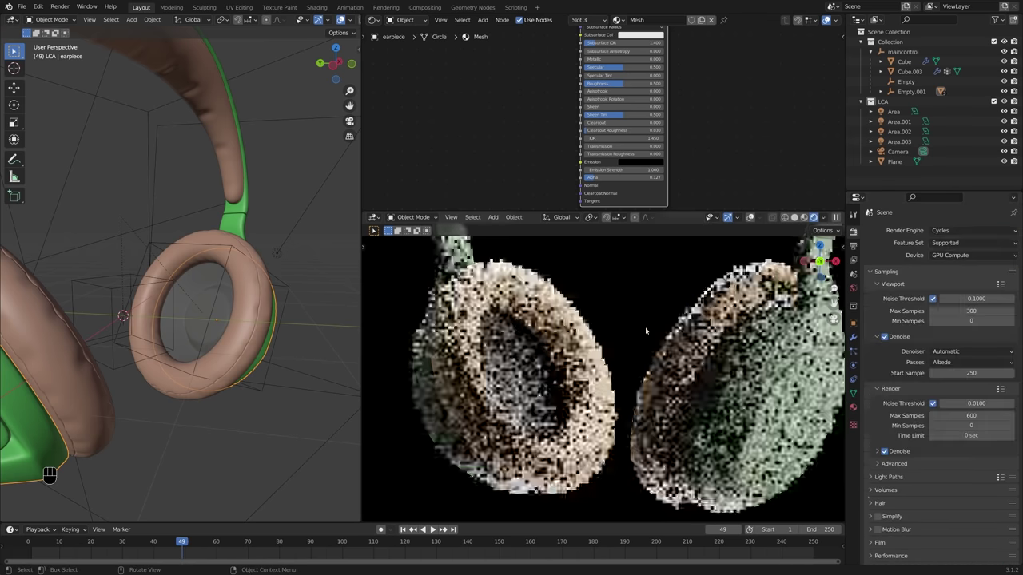
drag(639, 178, 667, 179)
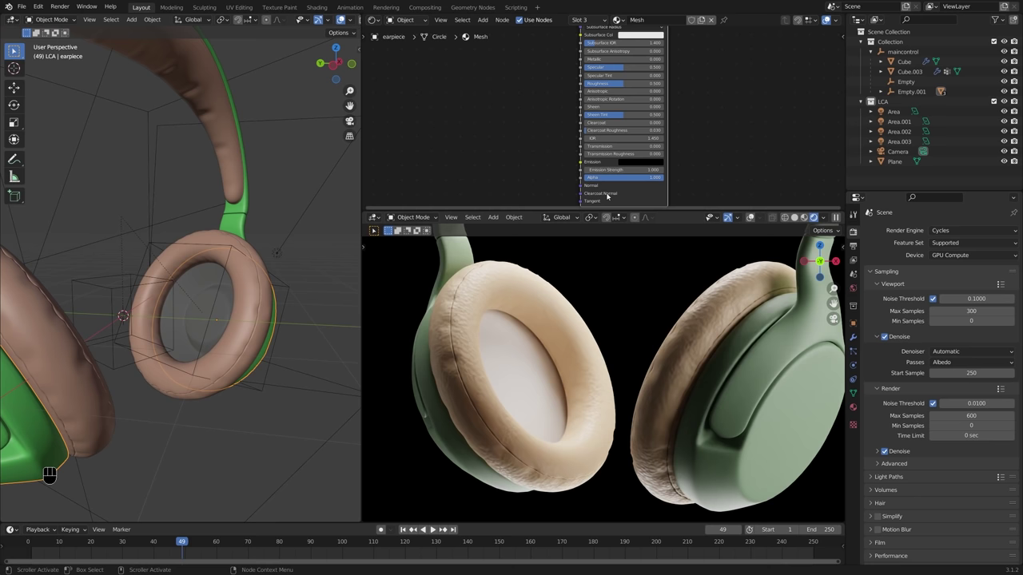
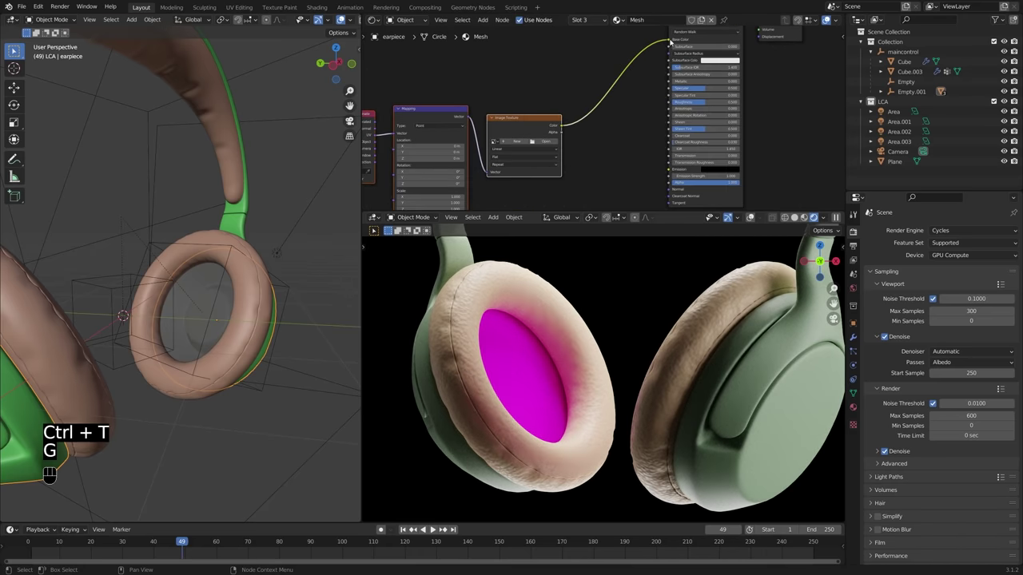
Step: Swap the Image Texture node for a Magic Texture and feed UV coordinates into the Mapping vector
drag(672, 39, 672, 184)
click(545, 119)
key(shift+s)
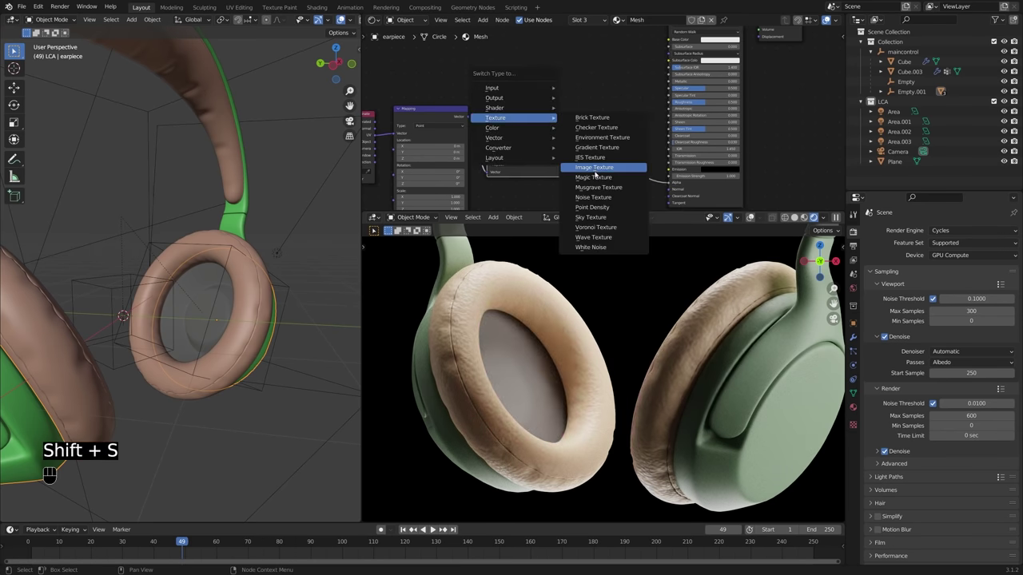
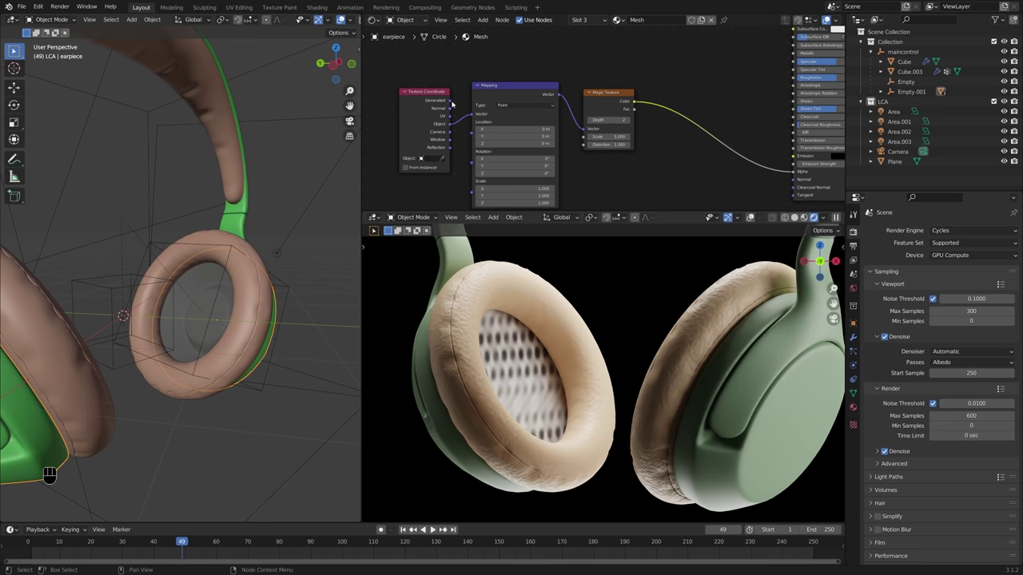
drag(455, 101, 476, 116)
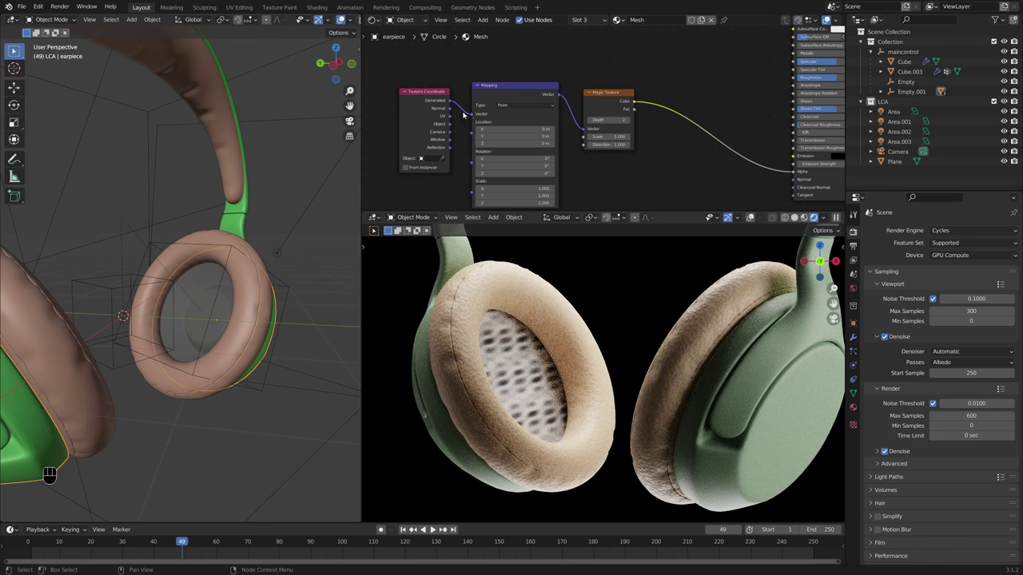
click(464, 117)
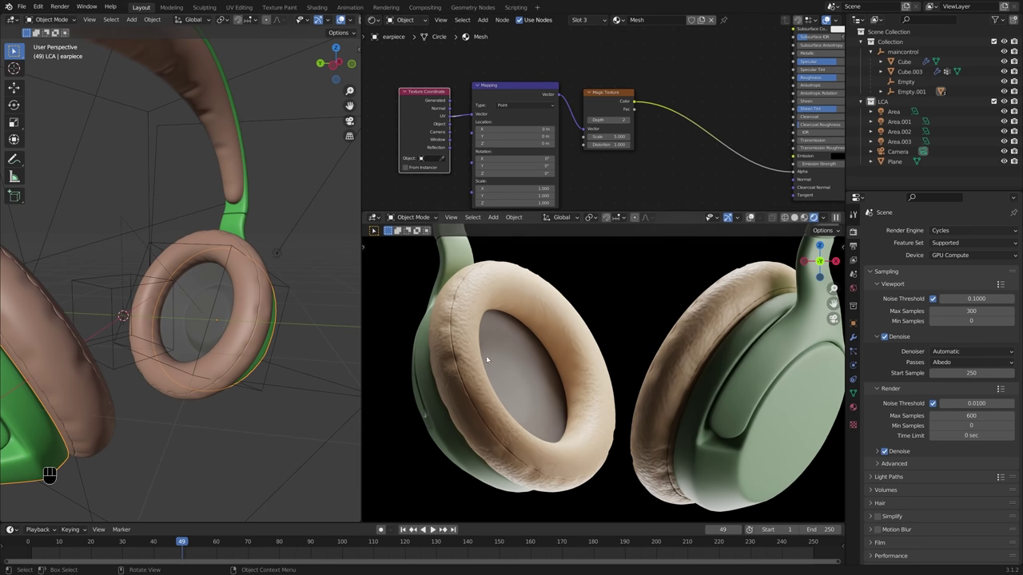
Step: Enter Edit Mode on the earpiece and bring the Principled shader node into view
key(Tab)
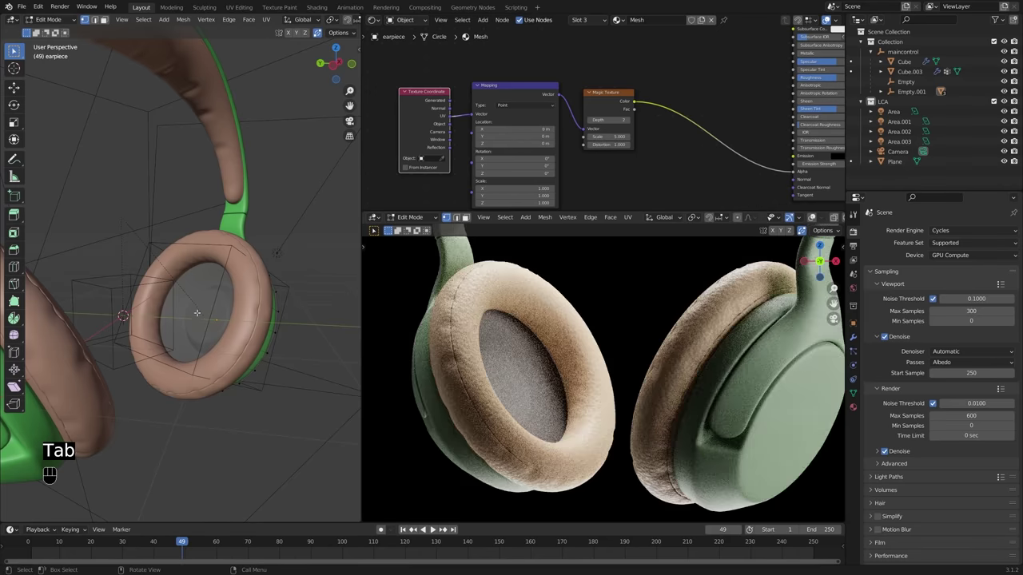
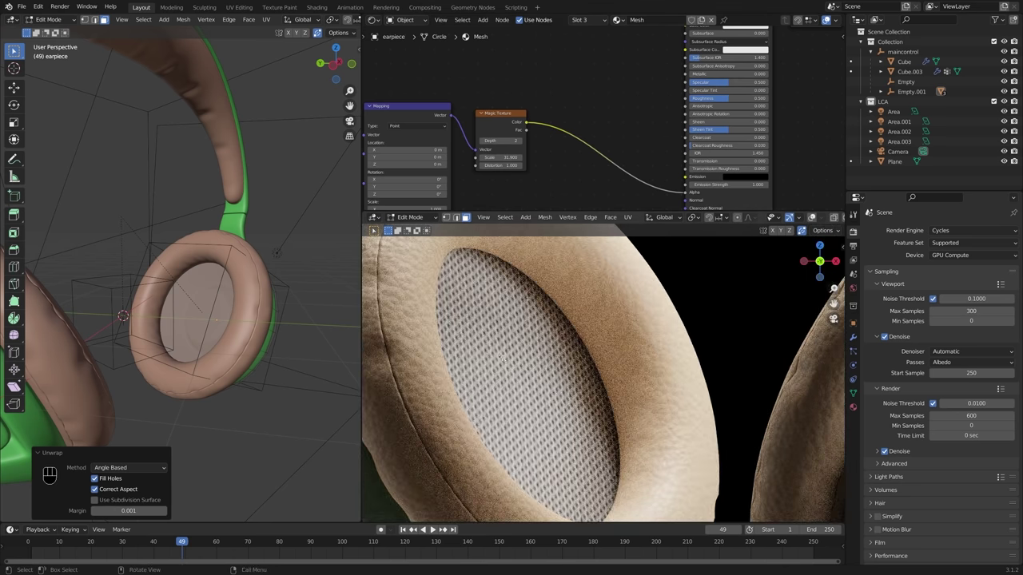
middle_click(684, 176)
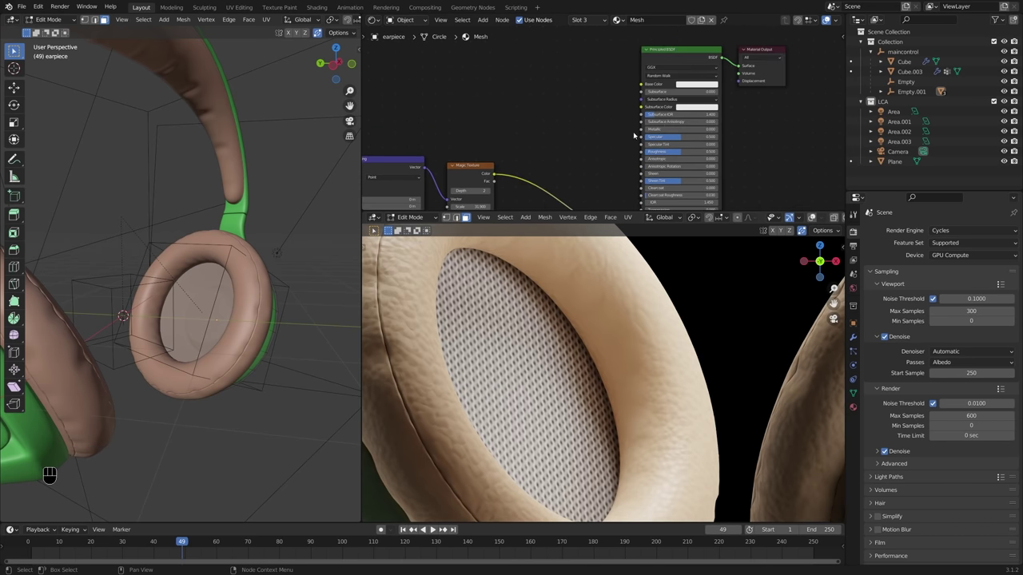
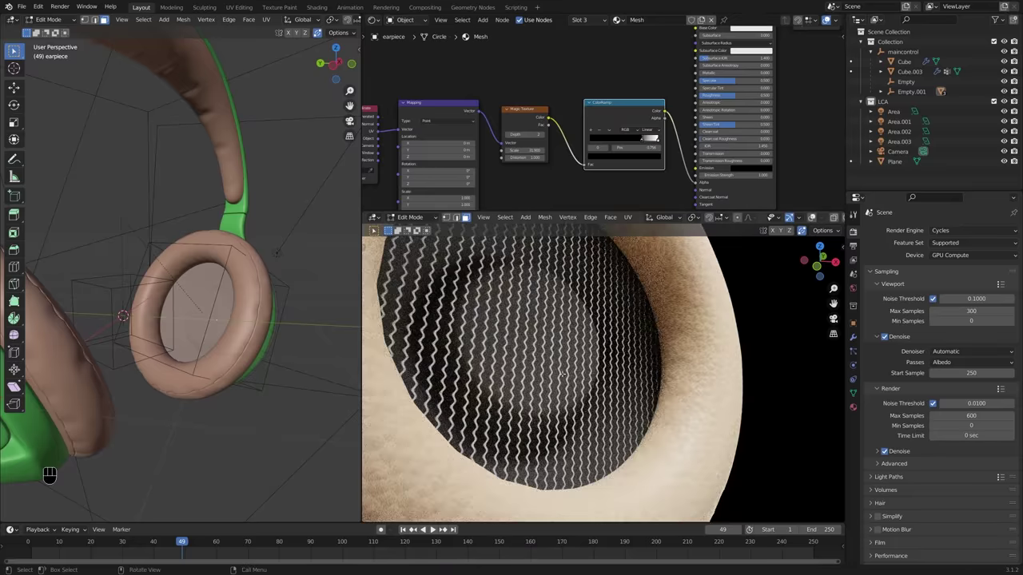
Step: Raise the Magic Texture scale to about 63.8 and route its Fac output toward the shader's normal
middle_click(698, 183)
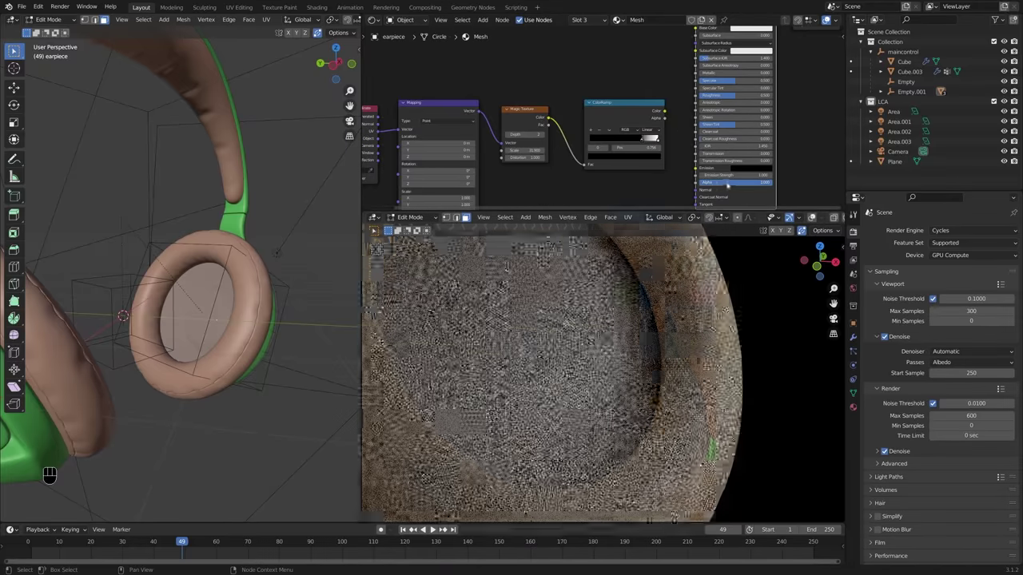
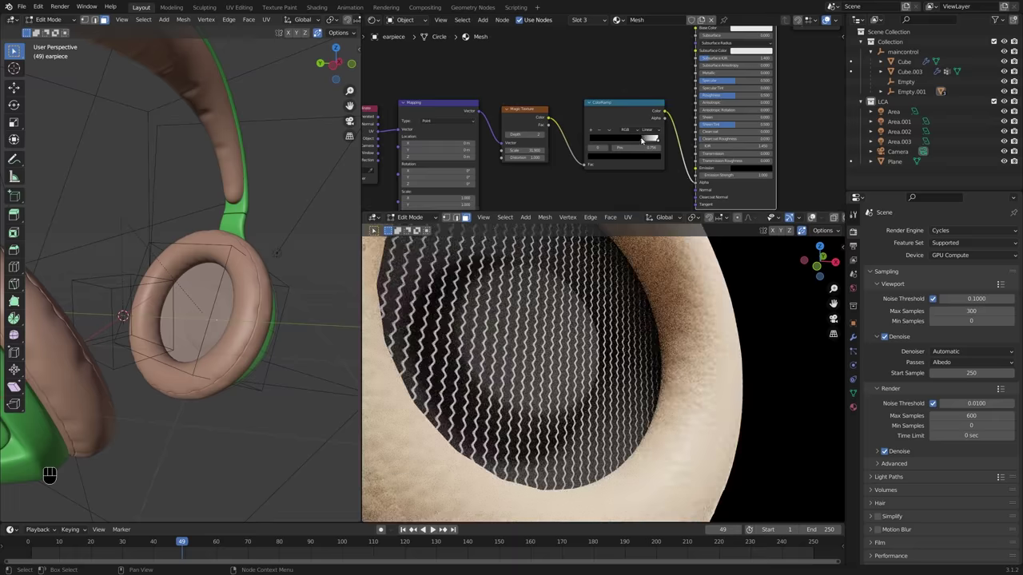
drag(642, 140, 631, 144)
middle_click(658, 142)
middle_click(647, 140)
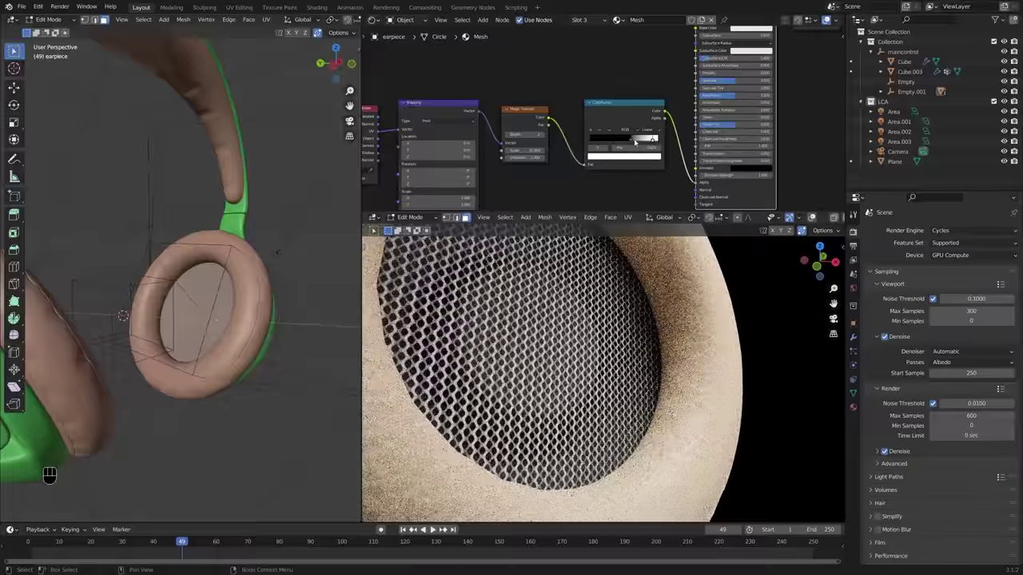
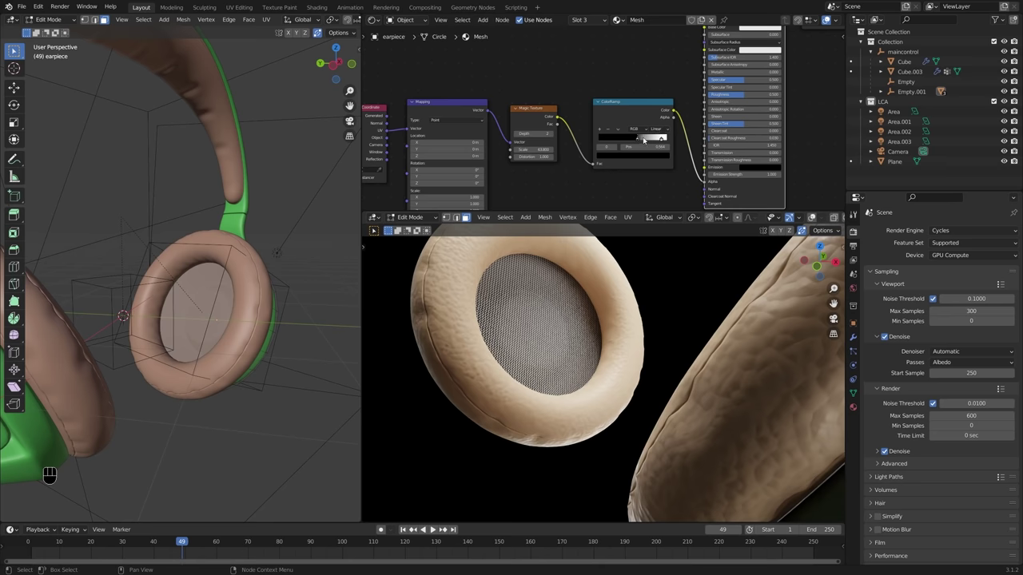
right_click(678, 140)
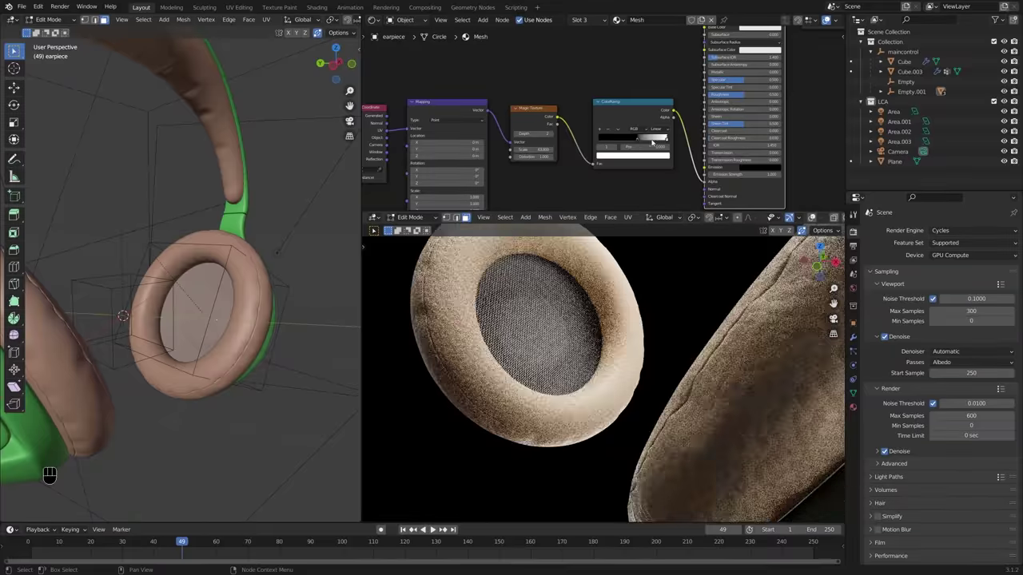
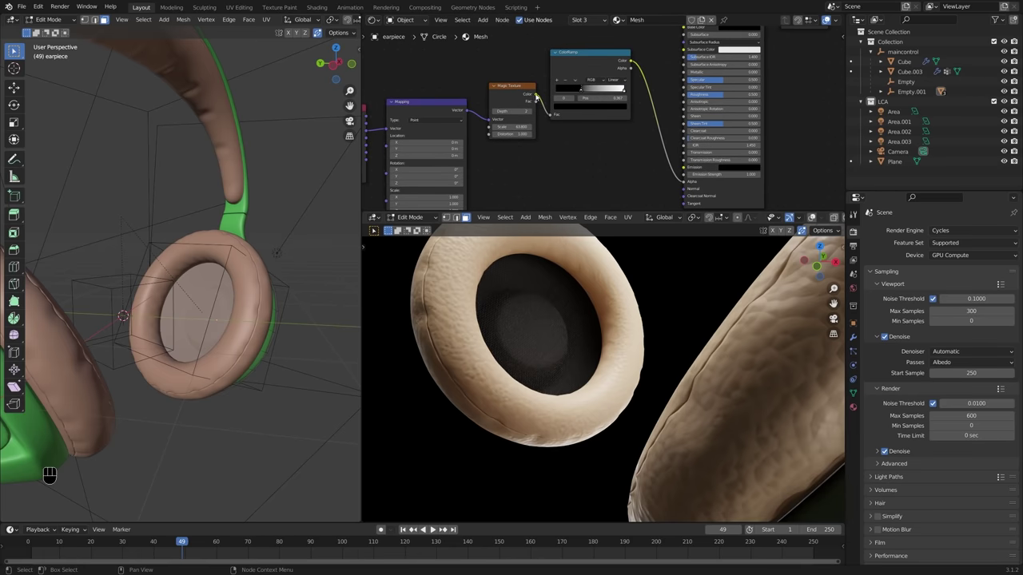
drag(540, 106, 688, 188)
Step: In the separate scene, give the plane a Glass BSDF shader
right_click(636, 195)
key(shift+a)
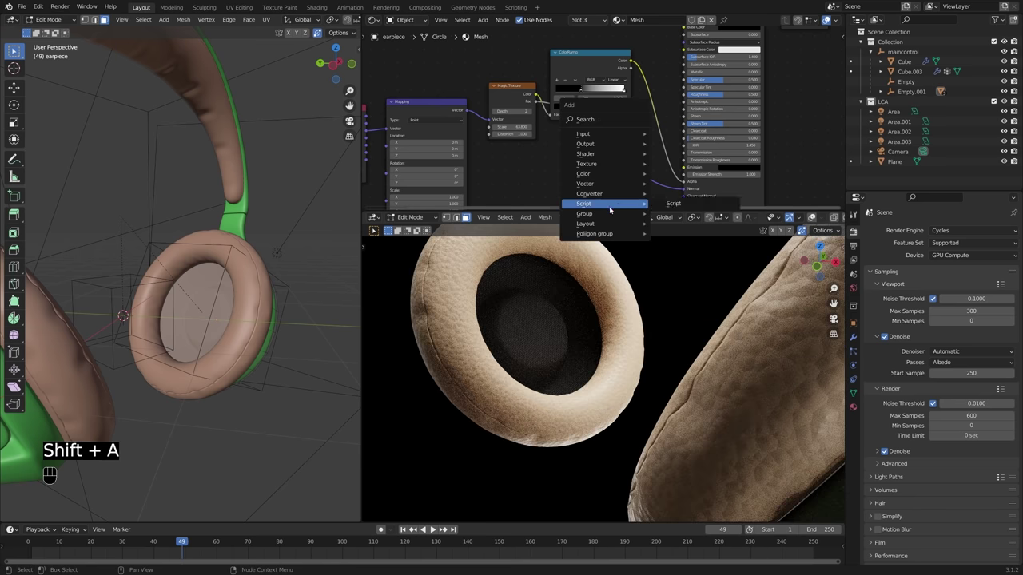
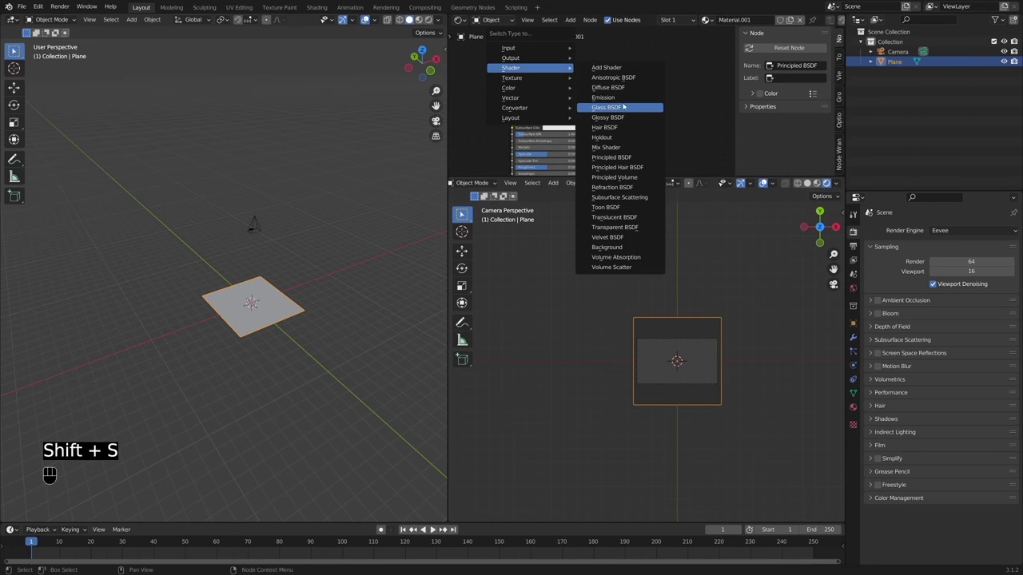
click(464, 211)
click(463, 212)
click(464, 212)
middle_click(464, 211)
click(464, 212)
double_click(463, 212)
click(463, 211)
Step: Add a Text object and edit its contents to read 'L R'
click(754, 45)
key(shift+a)
middle_click(754, 46)
key(Tab)
key(BackSpace)
key(BackSpace)
key(BackSpace)
key(shift+l)
key(space)
key(shift+r)
key(Tab)
Step: Centre the text, make the render resolution square and set the camera to Orthographic
double_click(754, 46)
click(753, 46)
click(753, 45)
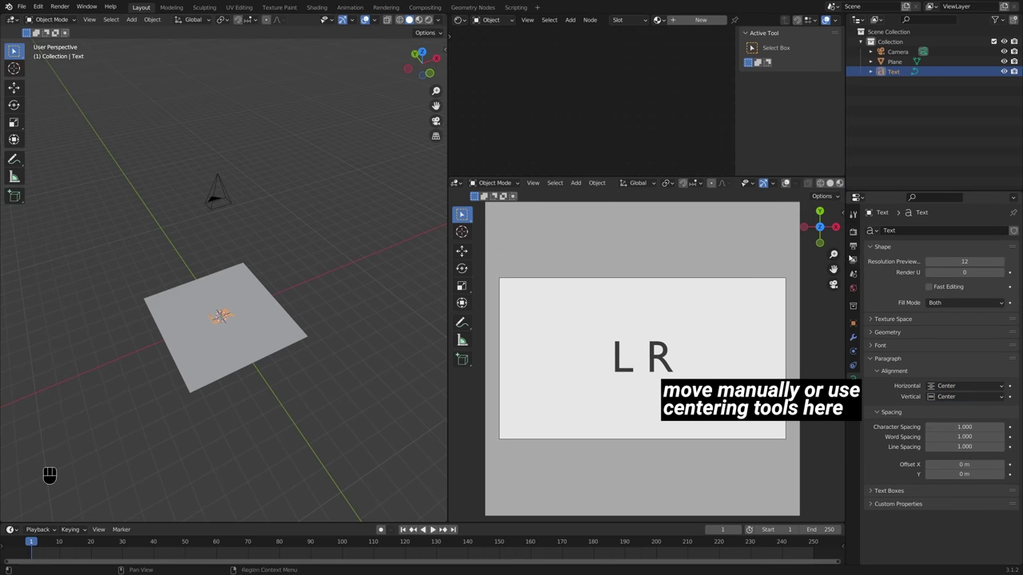
click(753, 45)
double_click(753, 45)
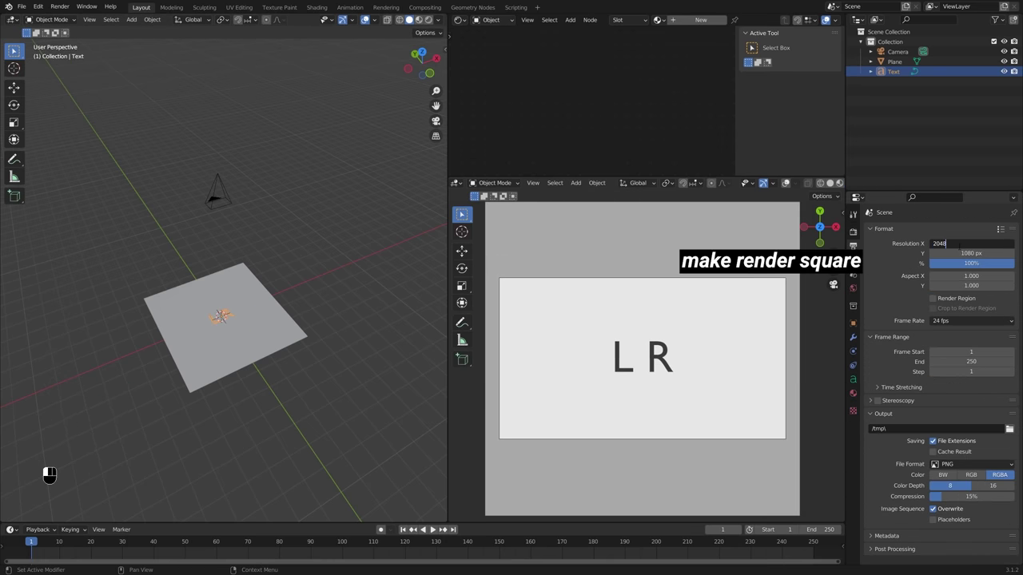
middle_click(754, 46)
click(754, 46)
click(754, 46)
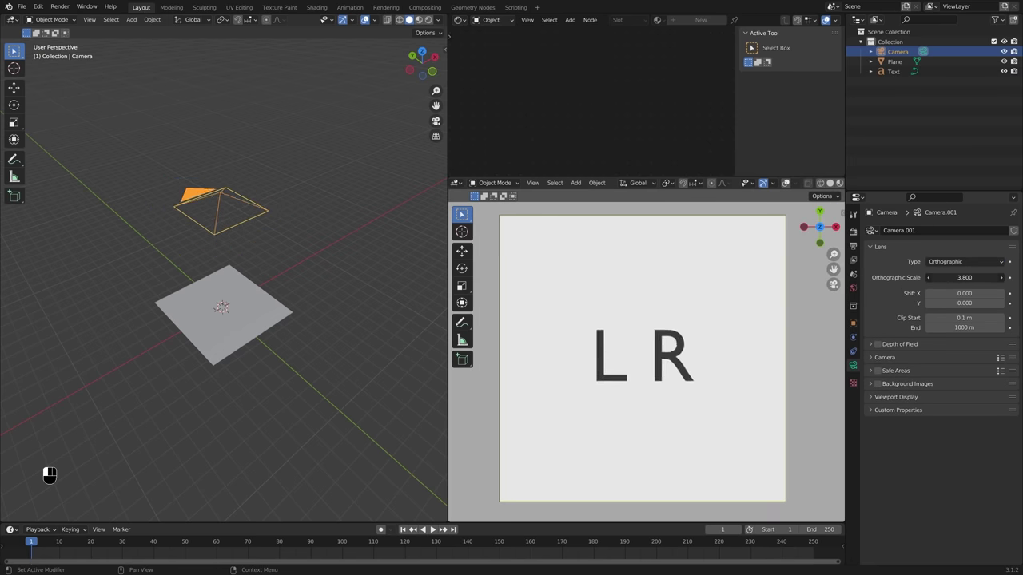
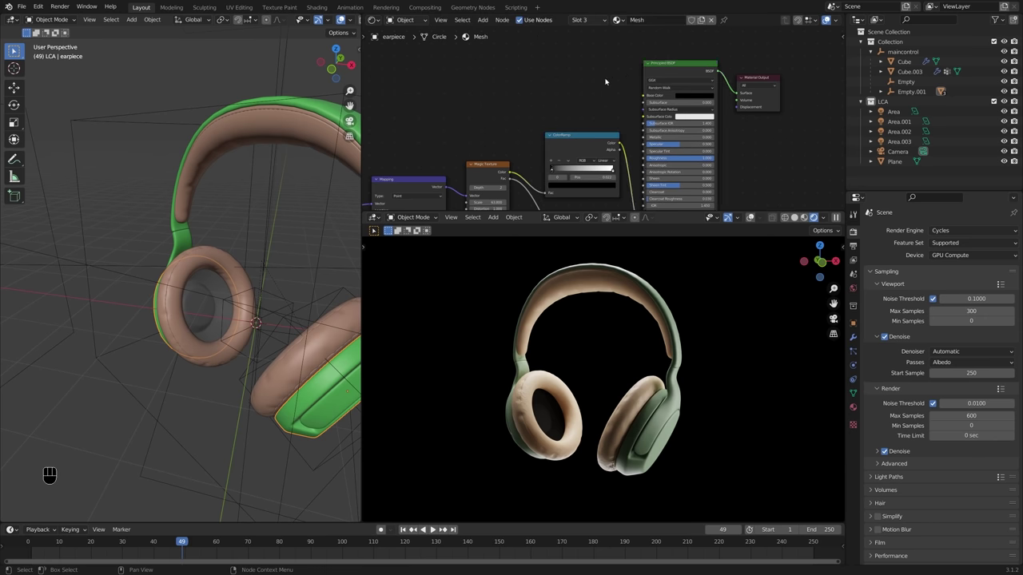
Step: Add an Image Texture node feeding the Principled BSDF base colour of the earpiece material
click(701, 67)
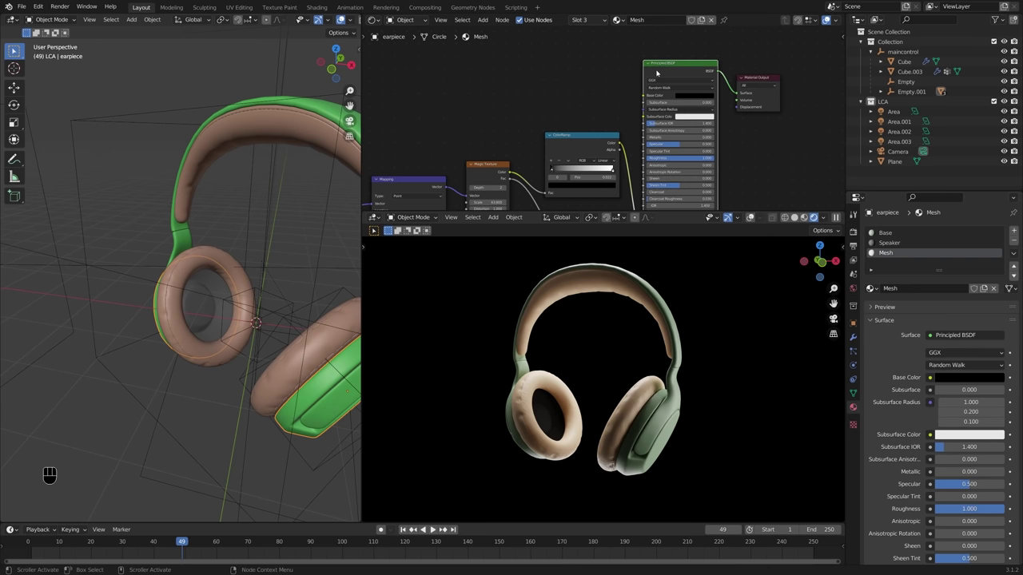
key(ctrl+t)
key(g)
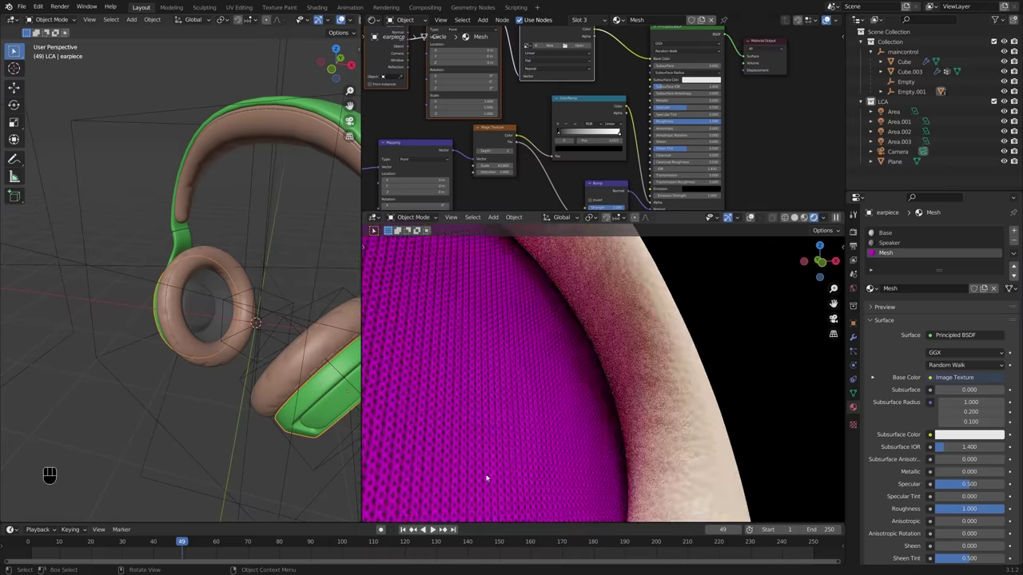
middle_click(473, 422)
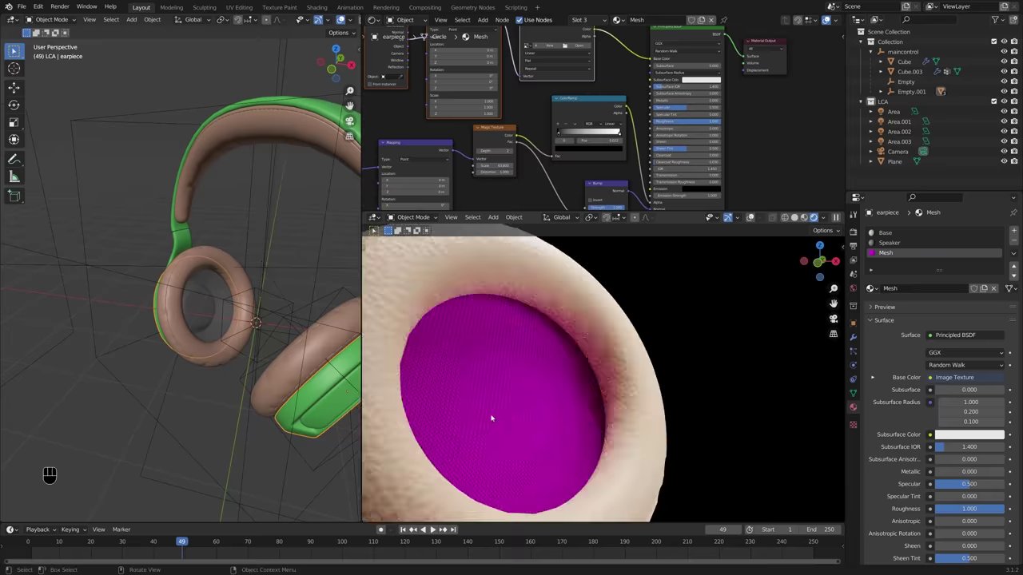
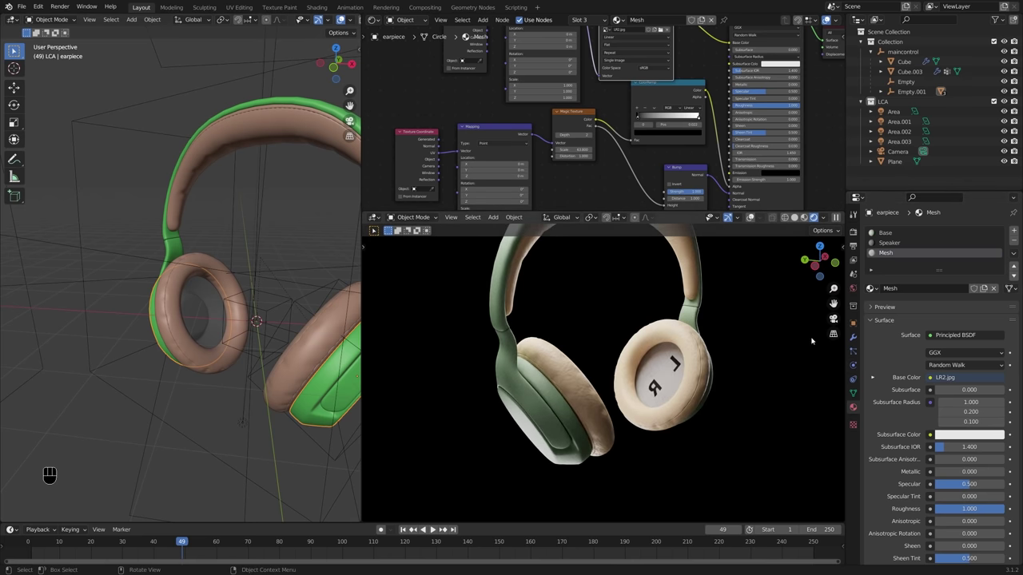
Step: Show the earpiece's modifier stack and turn the view to see the lettered cushions
click(858, 338)
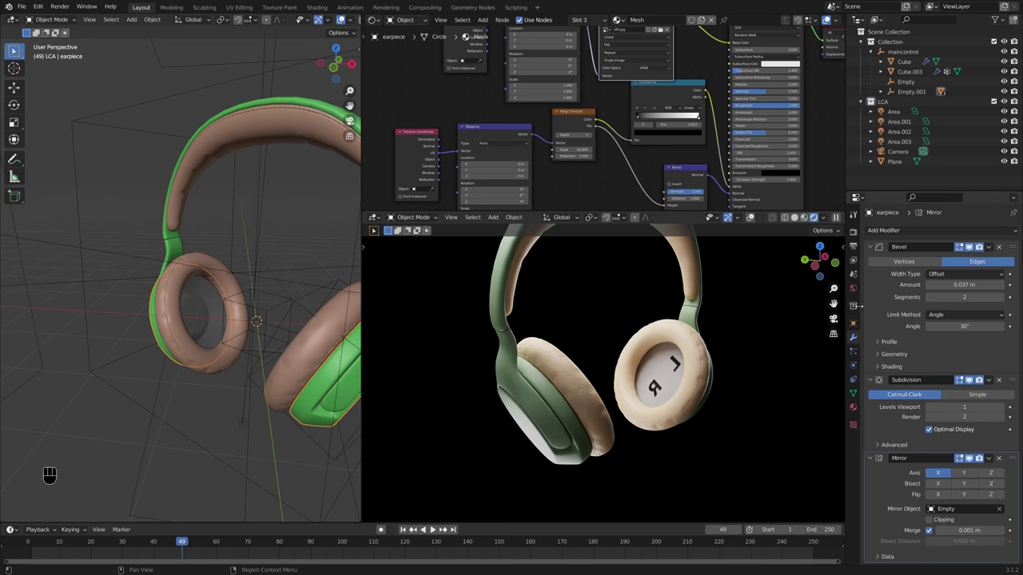
middle_click(170, 326)
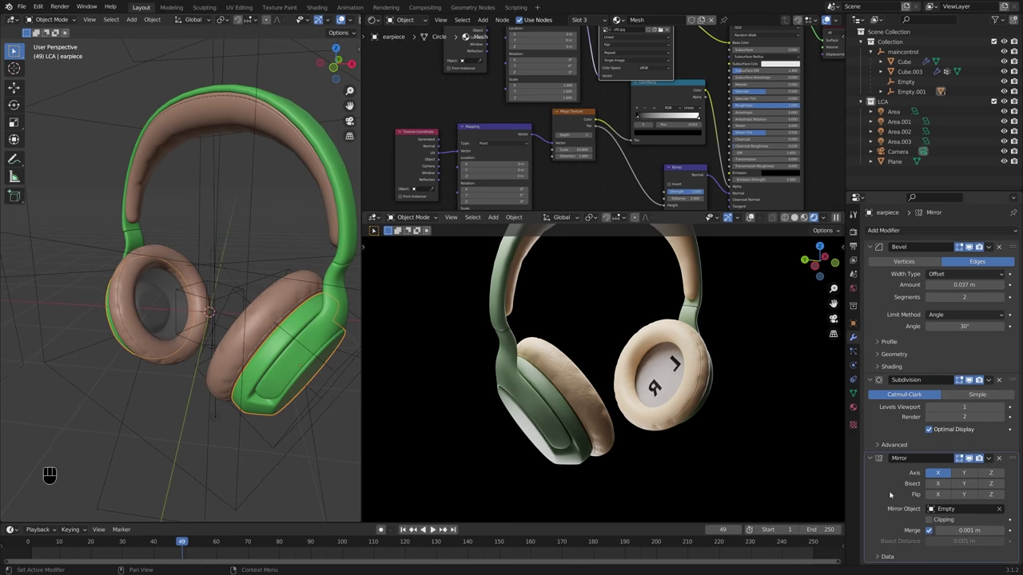
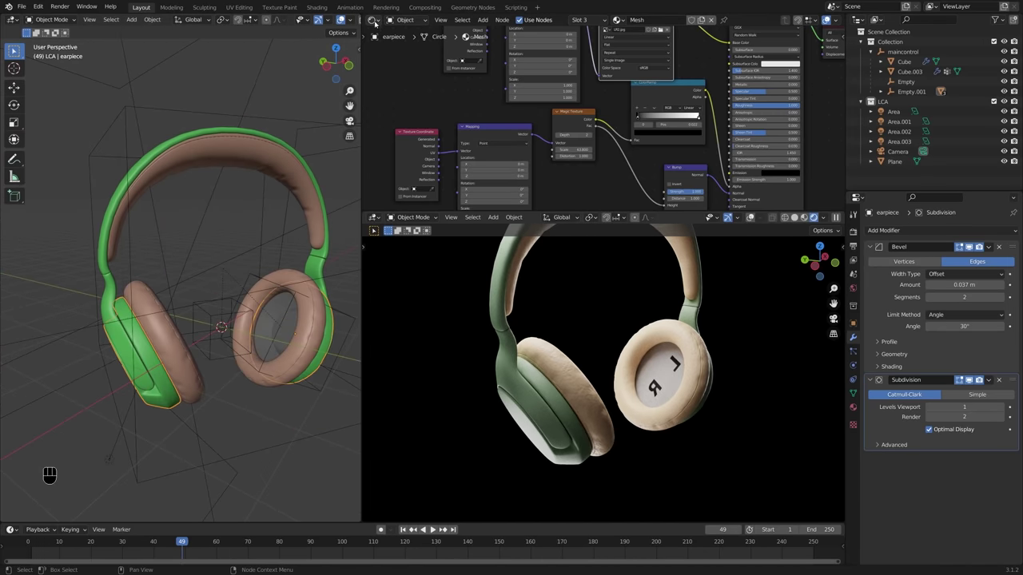
middle_click(202, 247)
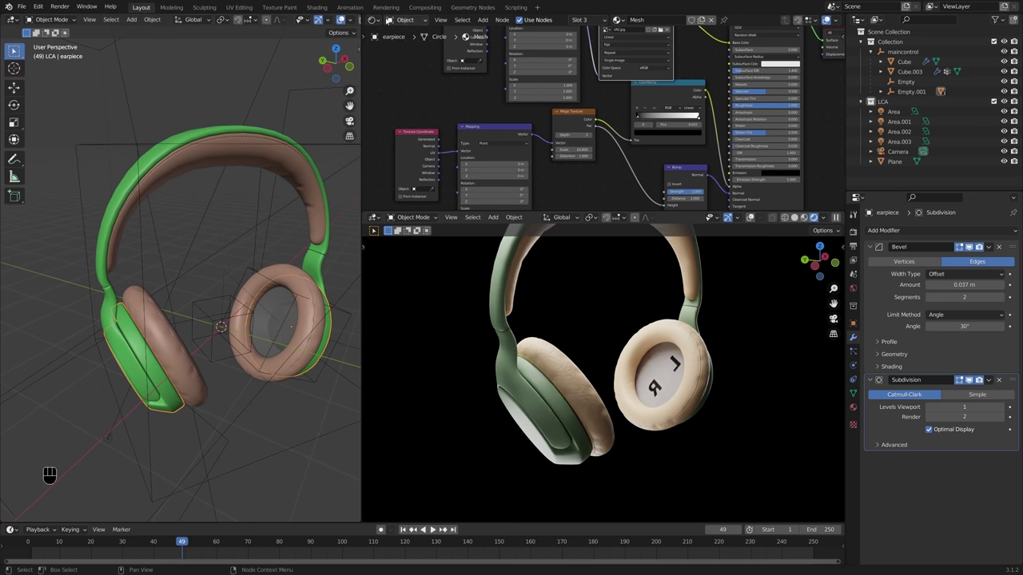
Step: In the UV Editor, shrink the cushion's UV circle and move it over the R lettering
click(382, 20)
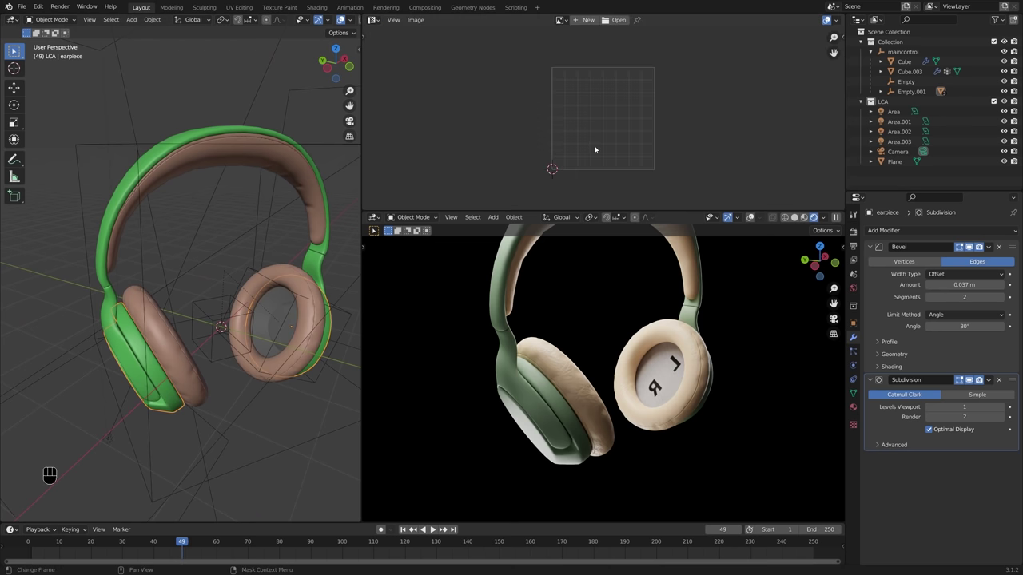
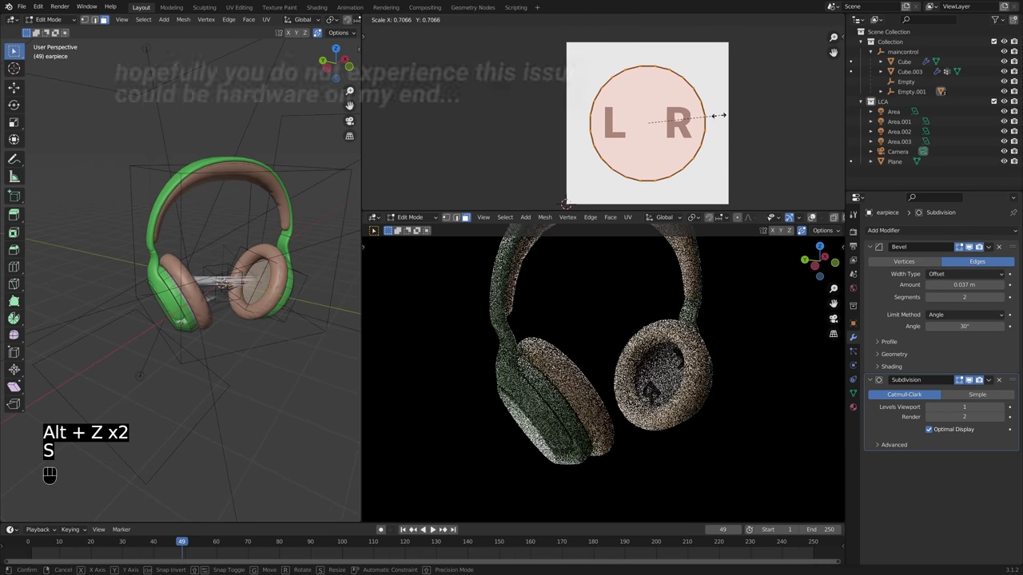
key(g)
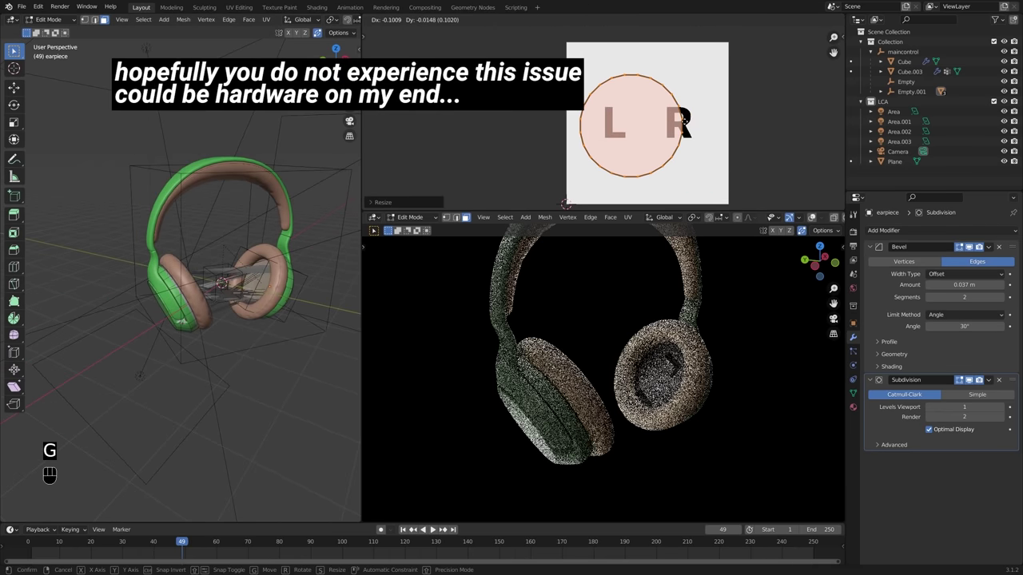
key(s)
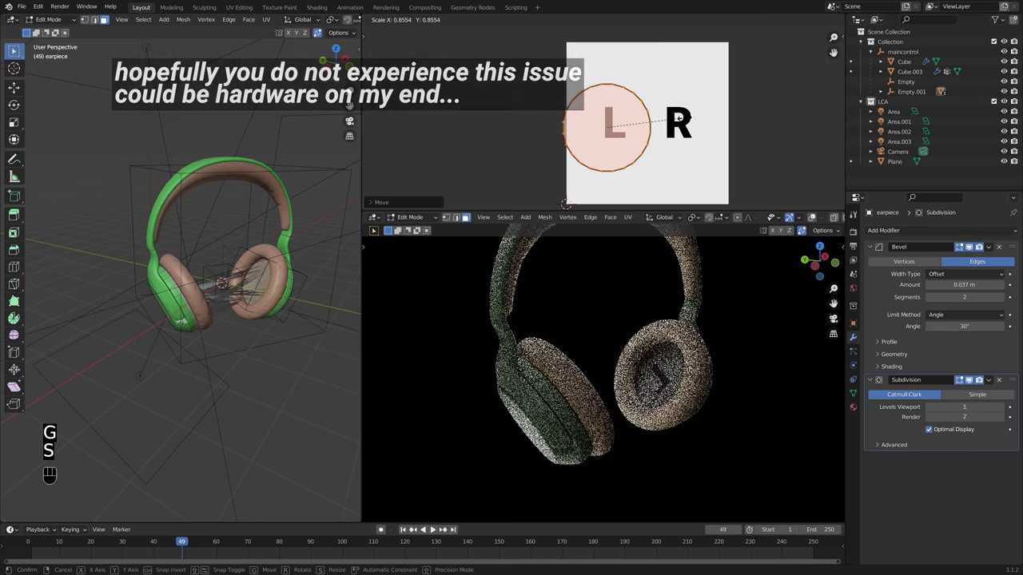
key(g)
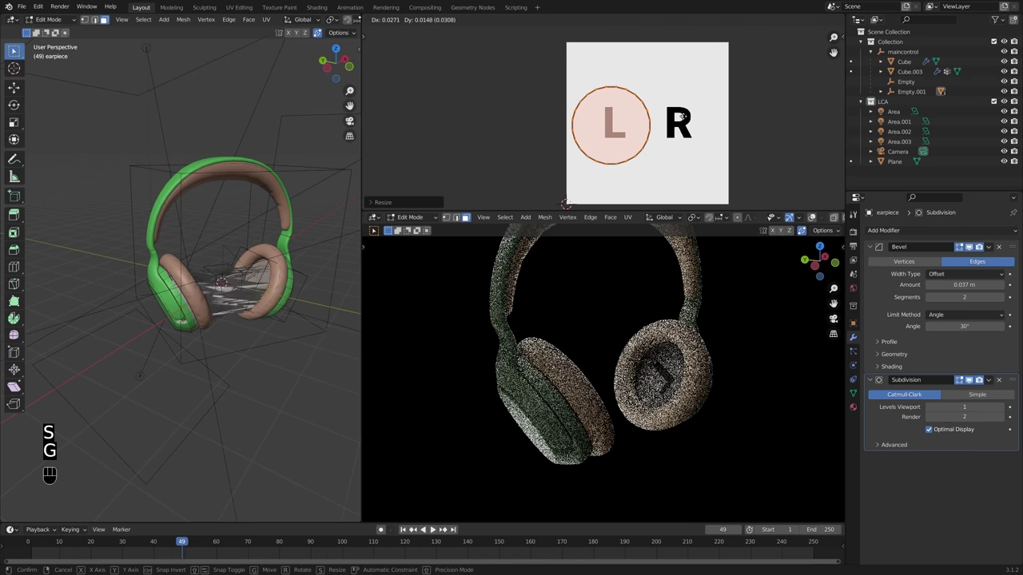
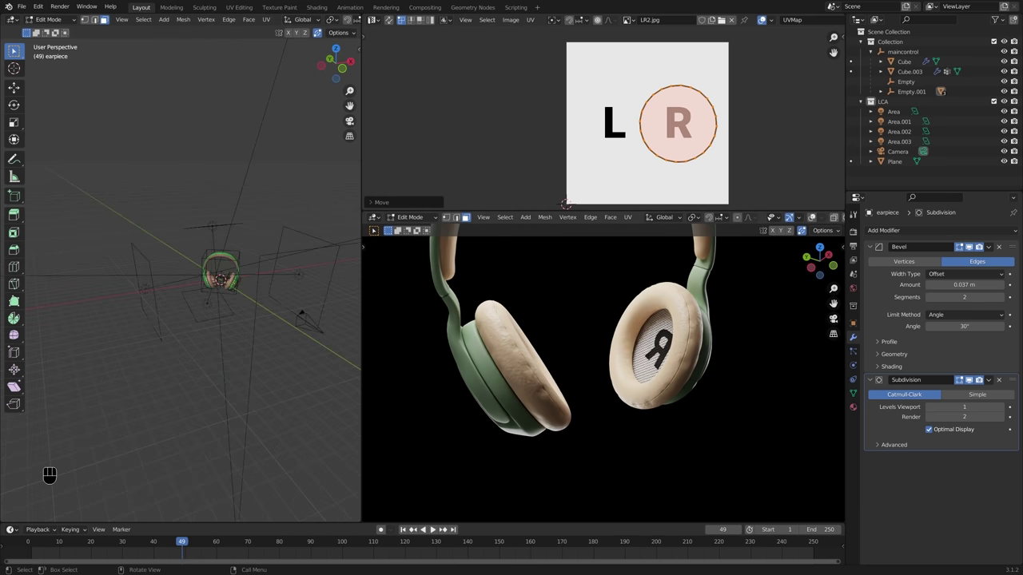
Step: Move the other UV circle along X over the L and mirror it with an X scale of −1
key(KP_0)
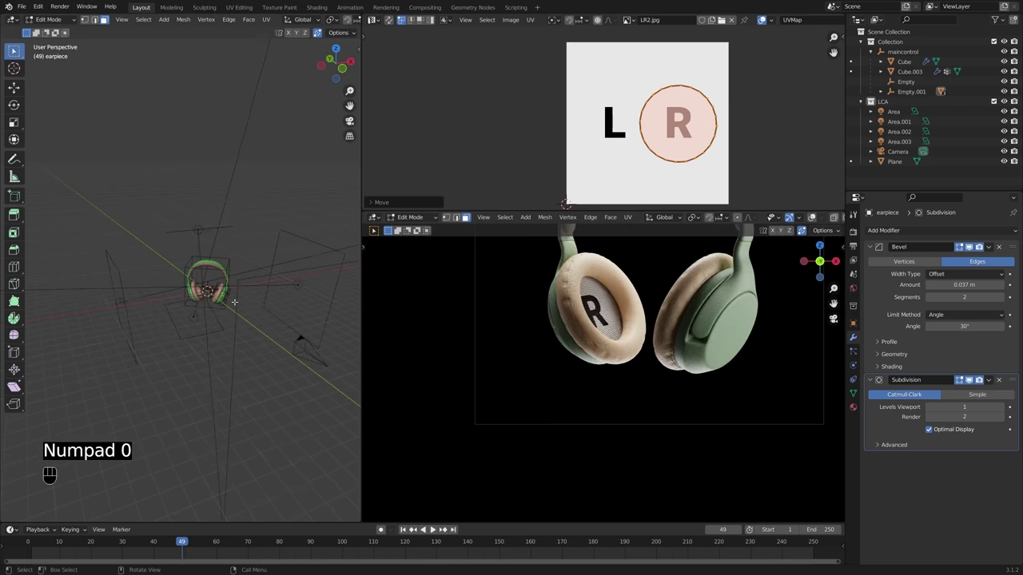
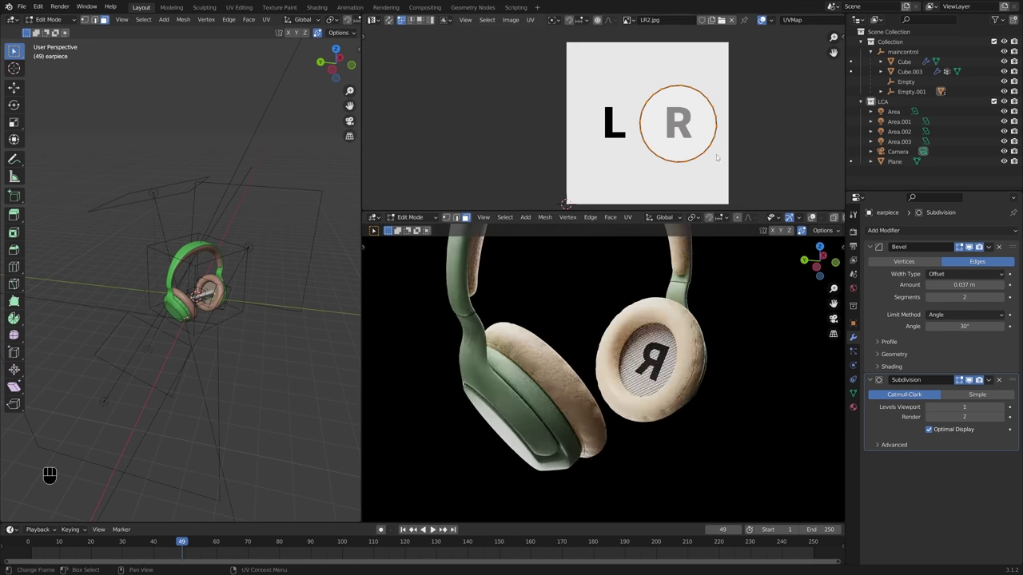
key(g)
key(x)
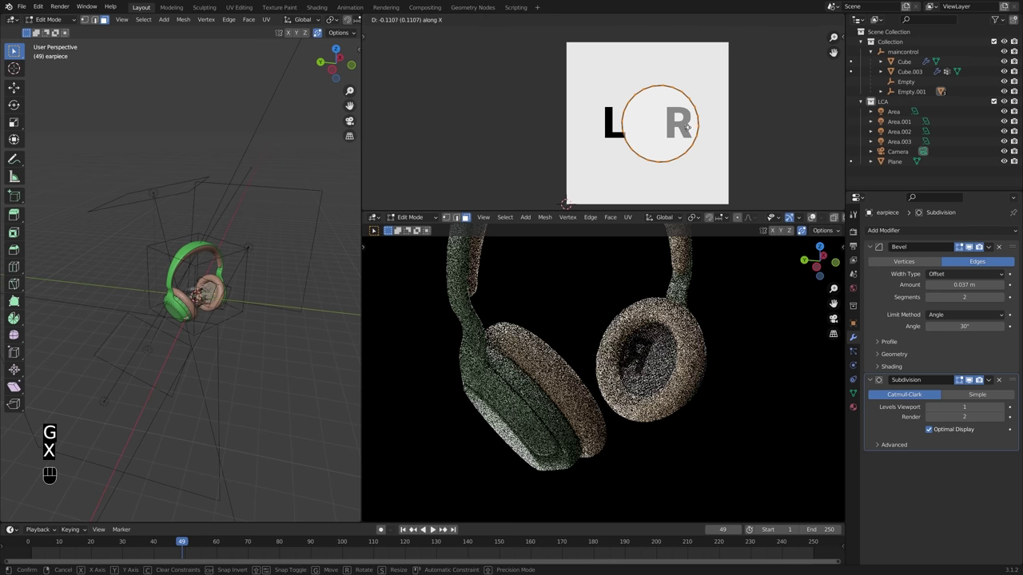
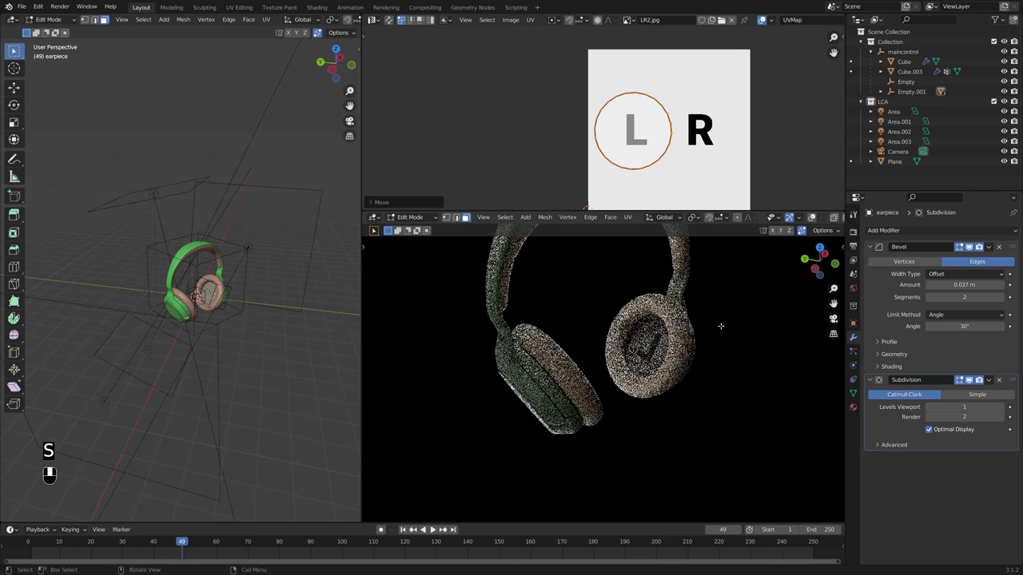
key(s)
key(x)
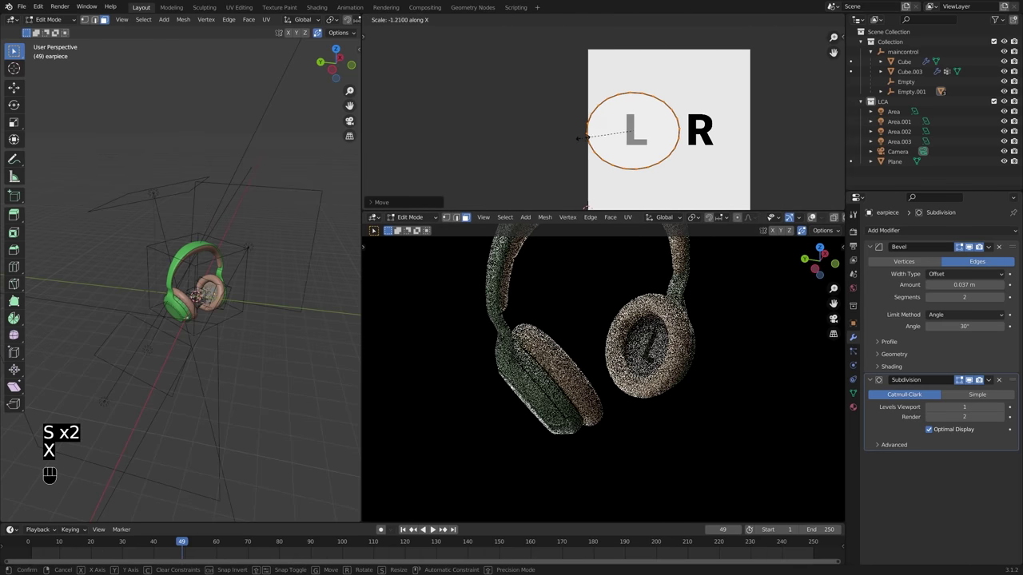
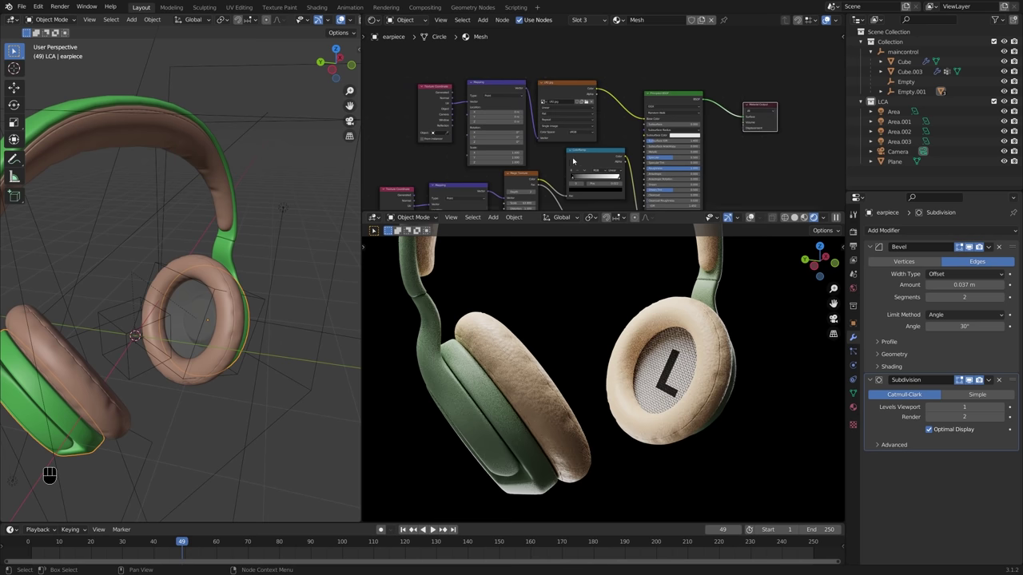
Step: Bring the letter-image ColorRamp into view and rewire its nodes in the shader tree
click(587, 159)
drag(674, 95, 709, 77)
click(771, 107)
click(705, 84)
key(shift+a)
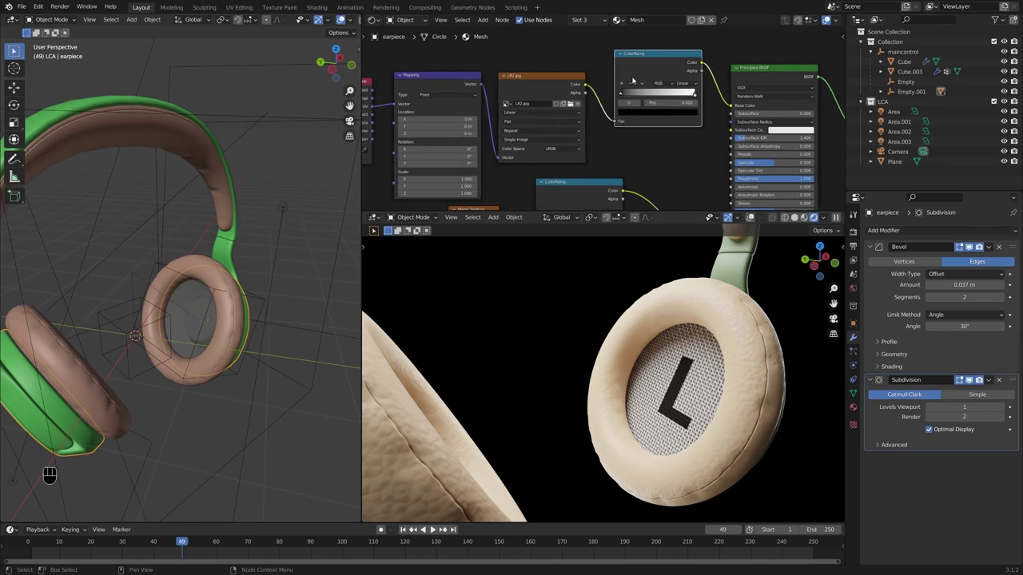
drag(645, 307, 552, 318)
drag(550, 325, 649, 274)
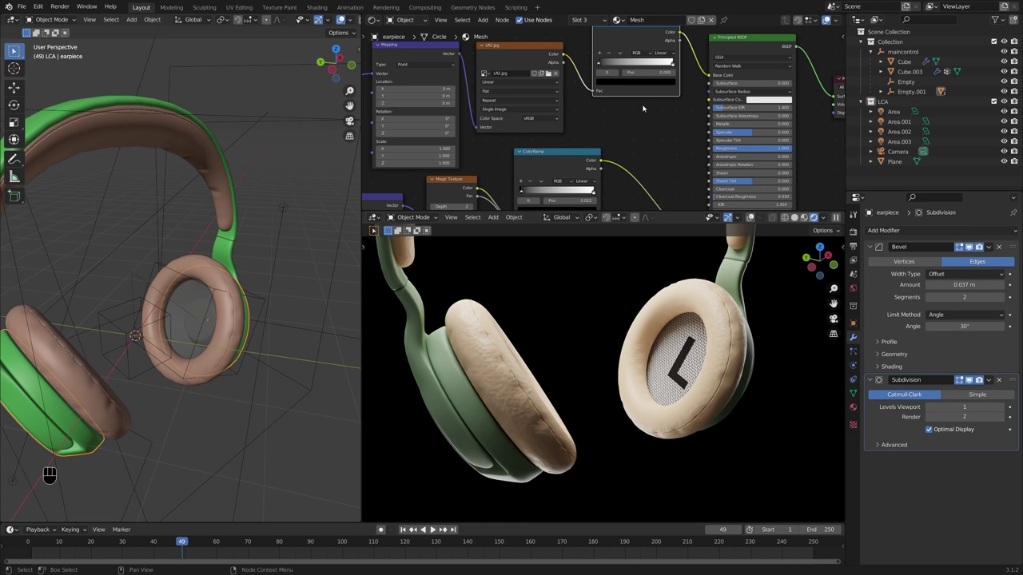
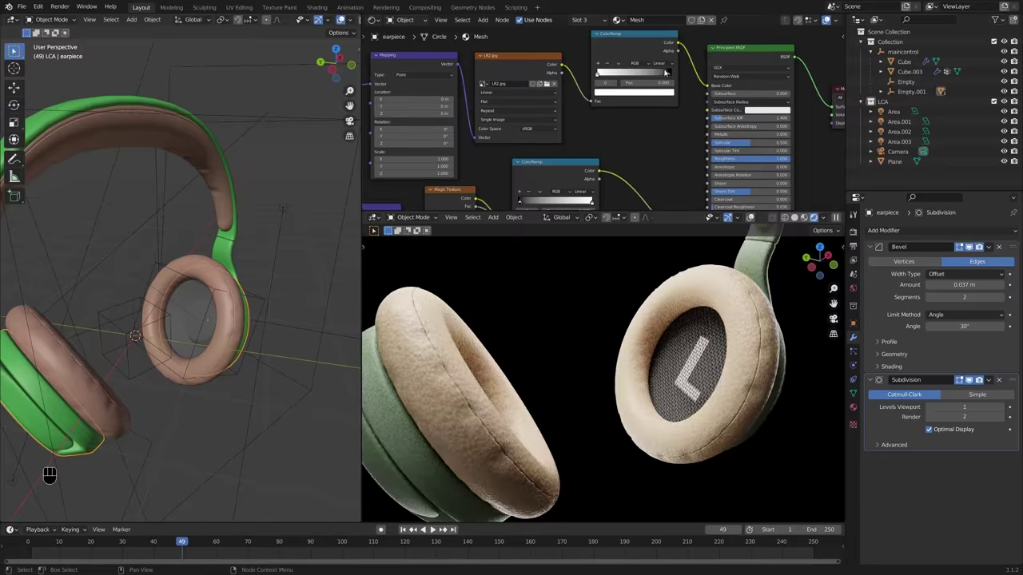
Step: Recolour the ColorRamp stops and shift a stop so the cushion centre is dark fabric with a grey letter
click(668, 72)
drag(672, 75, 683, 76)
right_click(663, 96)
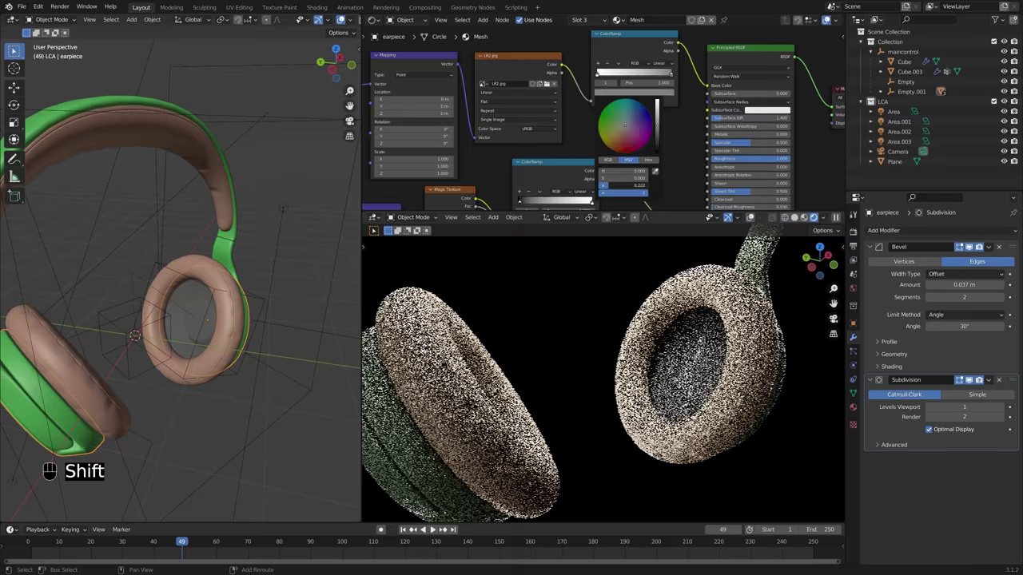
right_click(605, 74)
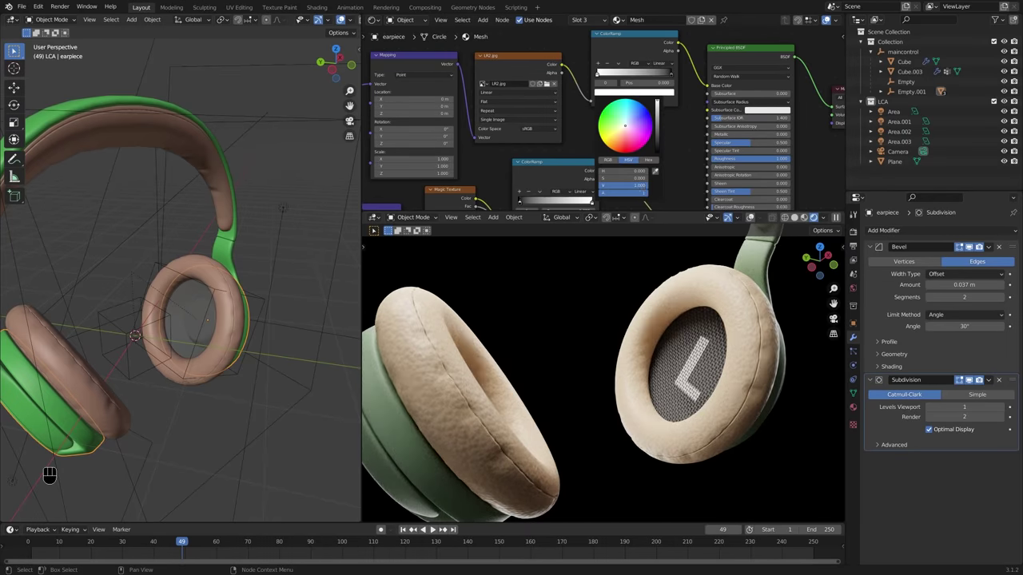
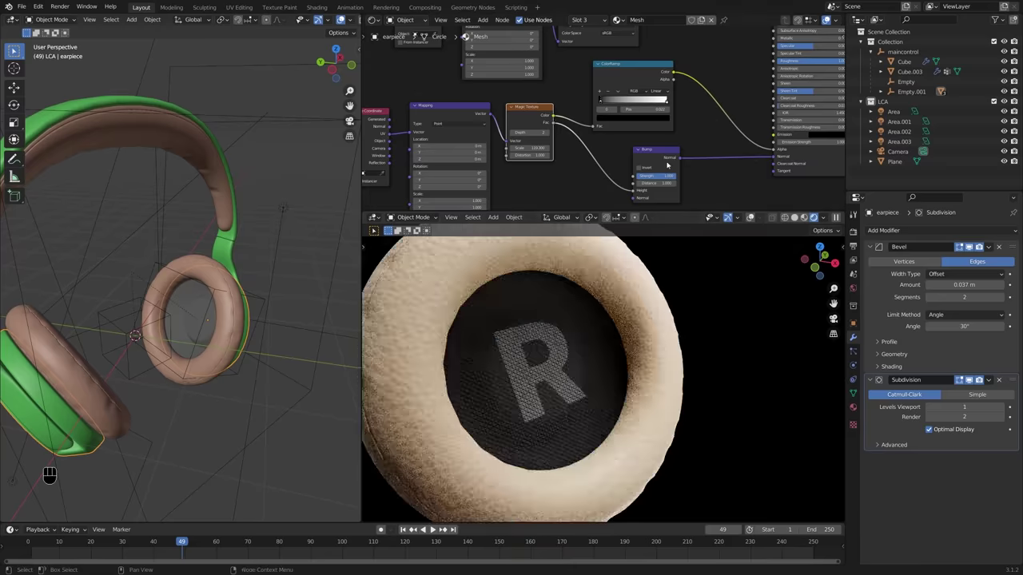
drag(599, 96, 626, 92)
Step: Orbit and zoom the rendered preview to inspect the R cushion, then frame the whole headphones from the front
middle_click(551, 328)
middle_click(552, 333)
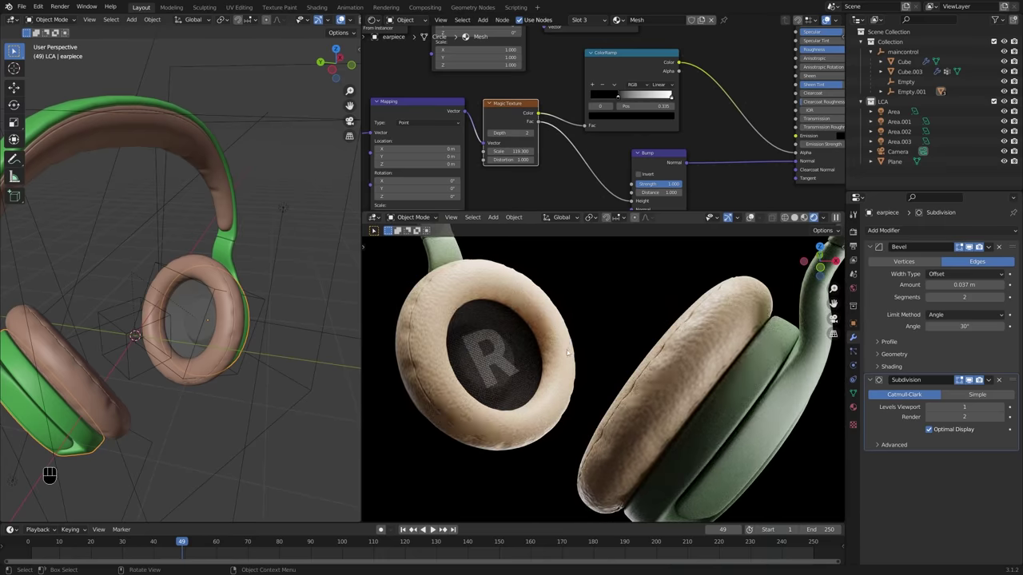
drag(575, 358, 678, 352)
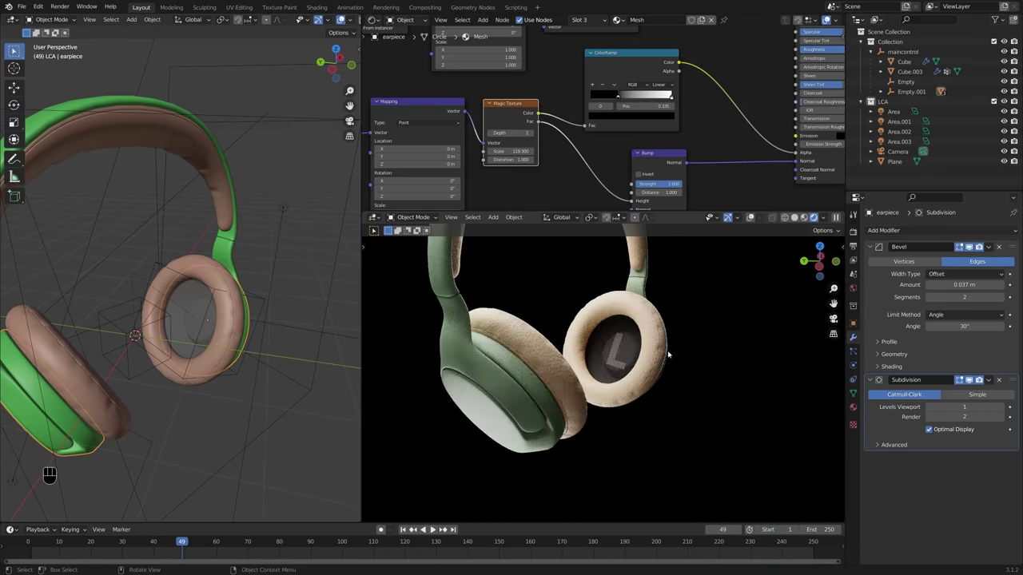
drag(632, 347, 513, 356)
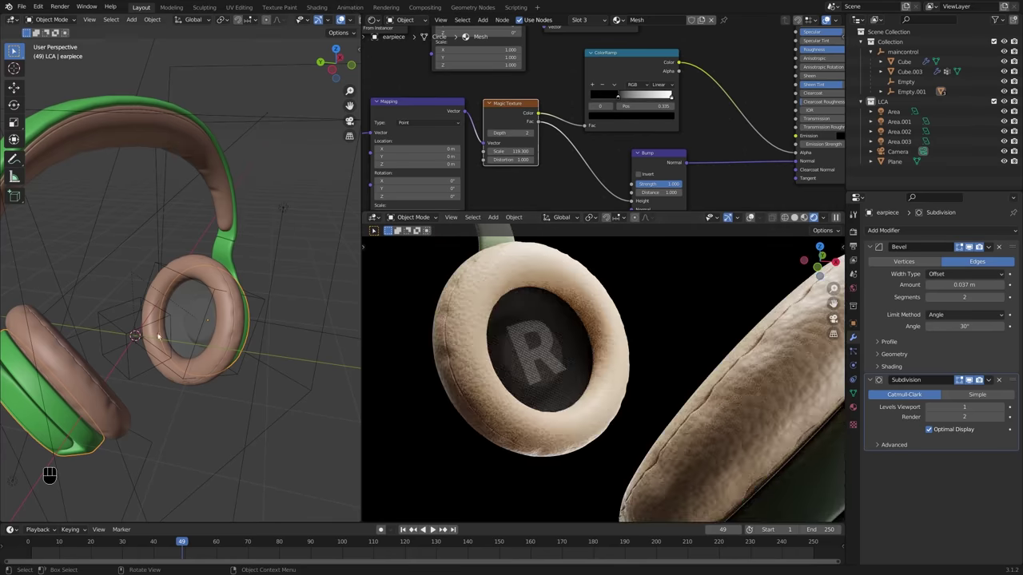
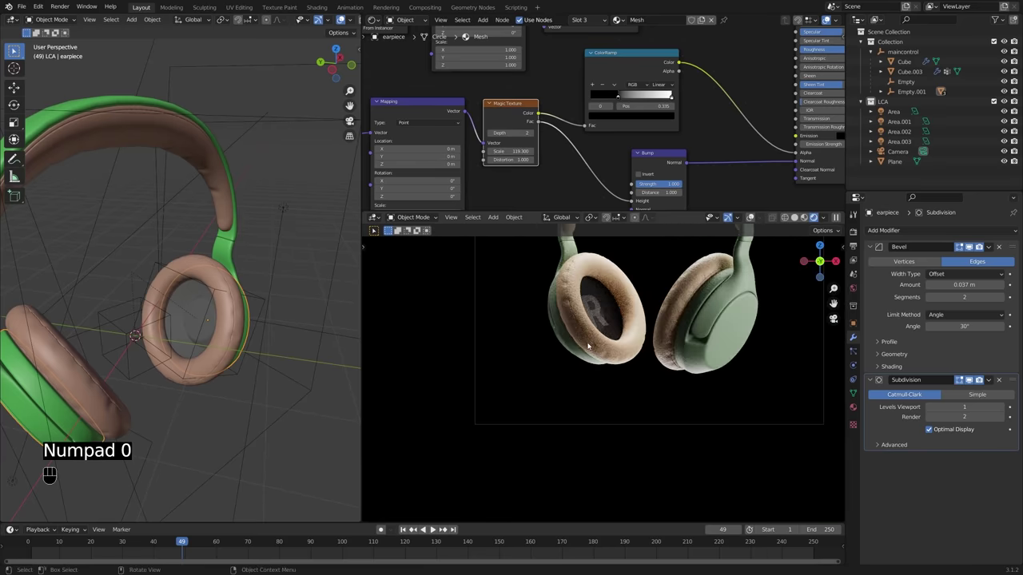
drag(647, 367, 643, 431)
middle_click(685, 394)
drag(678, 338, 680, 360)
middle_click(689, 360)
drag(688, 380, 685, 359)
middle_click(669, 363)
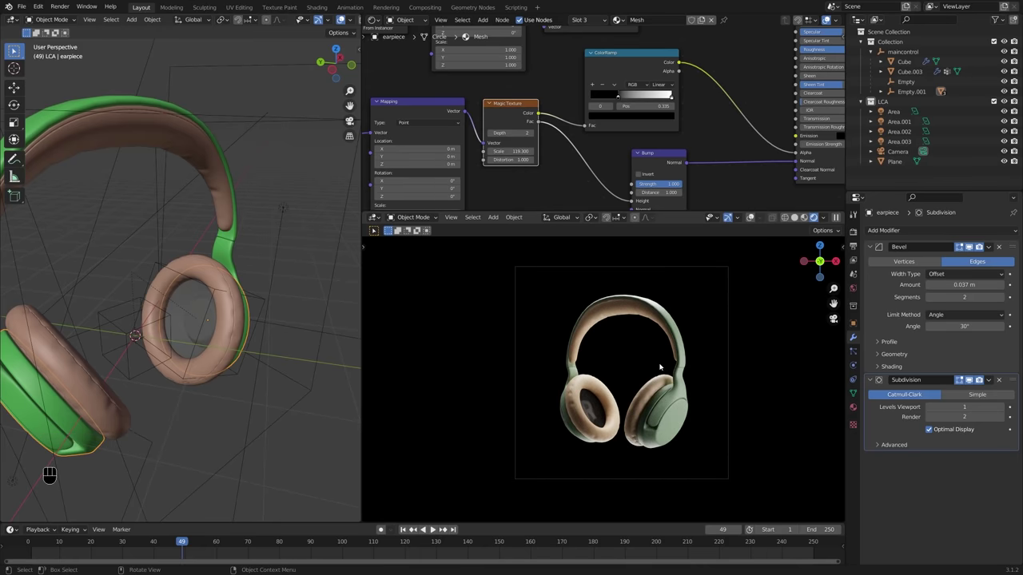
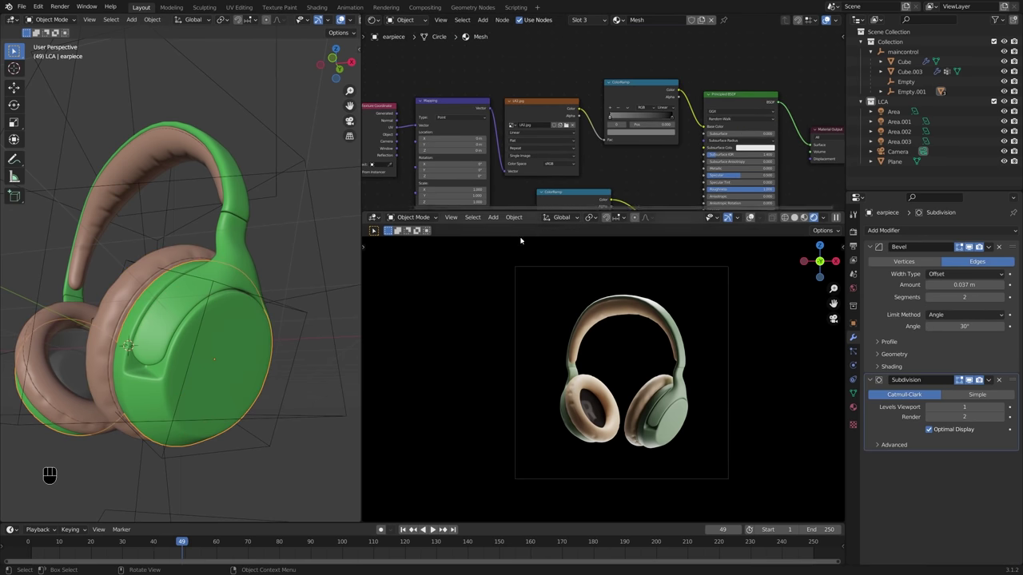
Step: Feed an empty Image Texture with mapping into the earpiece Base material's colour (Ctrl+T)
click(899, 236)
click(674, 129)
key(ctrl+t)
key(g)
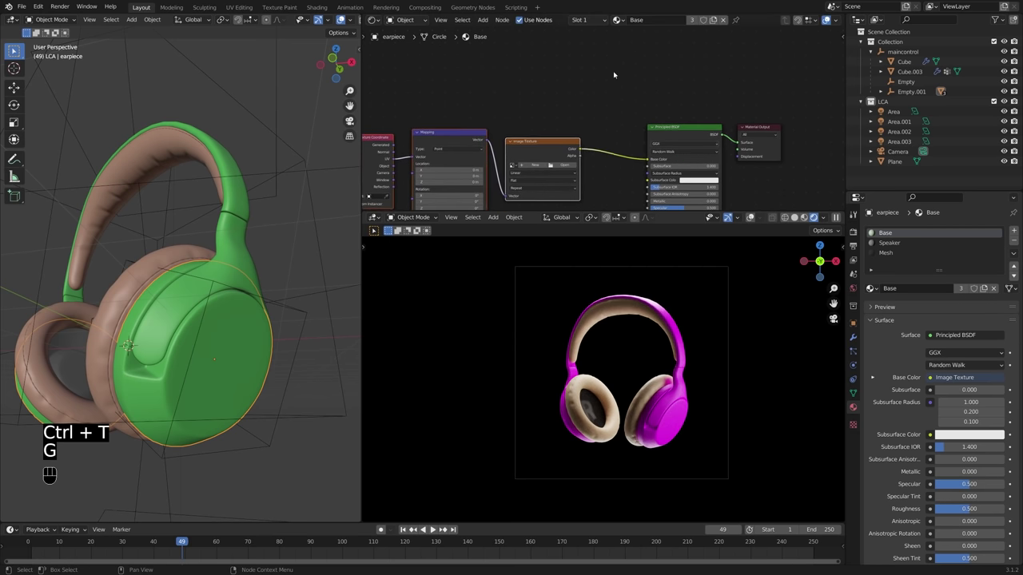
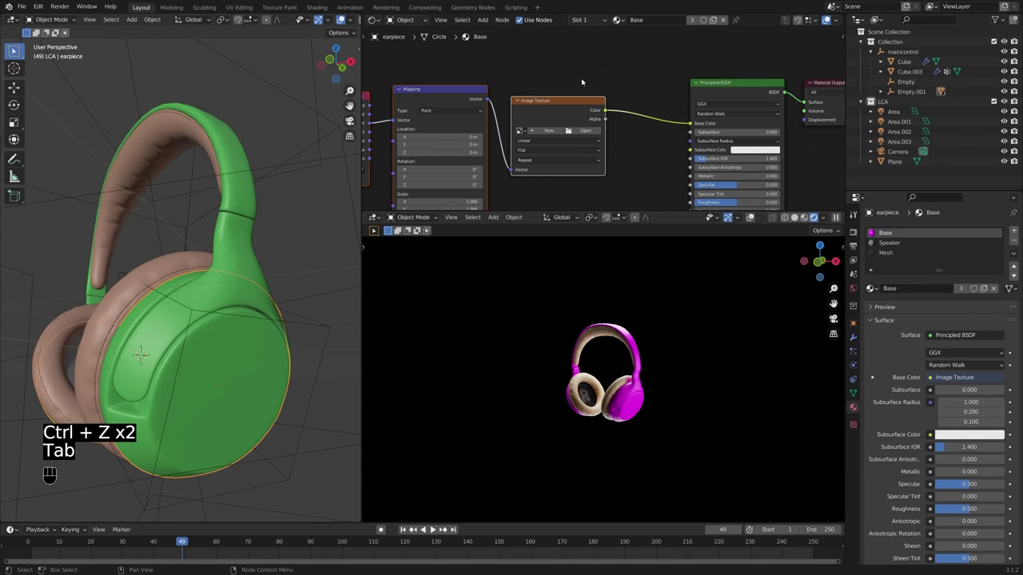
Step: Browse for an image file to load into the Base material's Image Texture
click(561, 108)
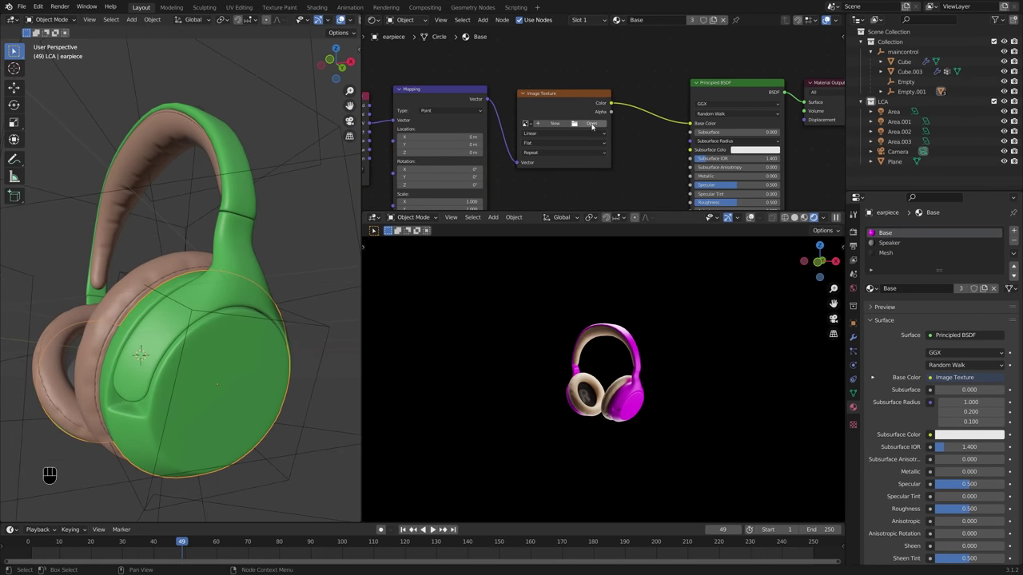
click(596, 125)
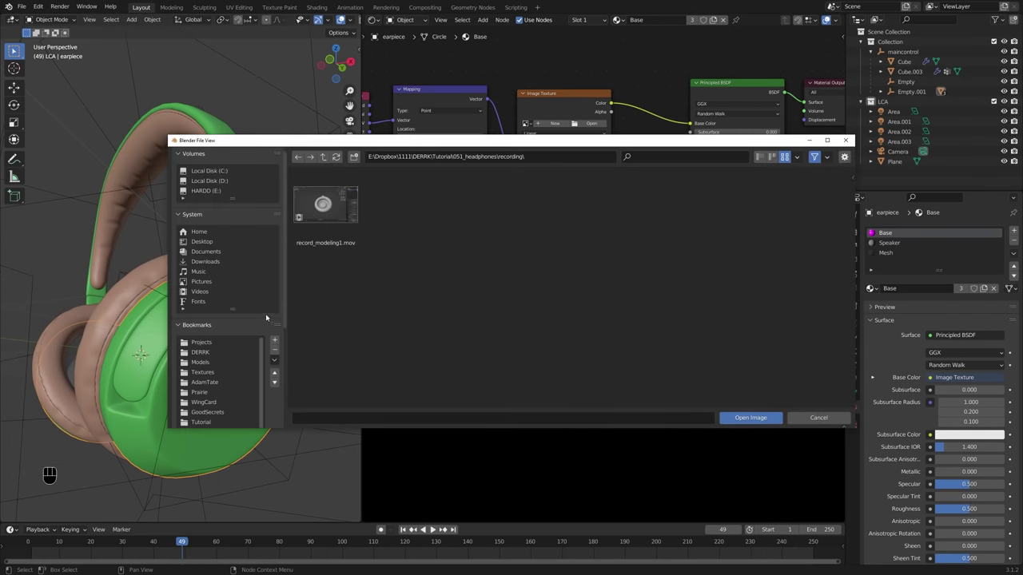
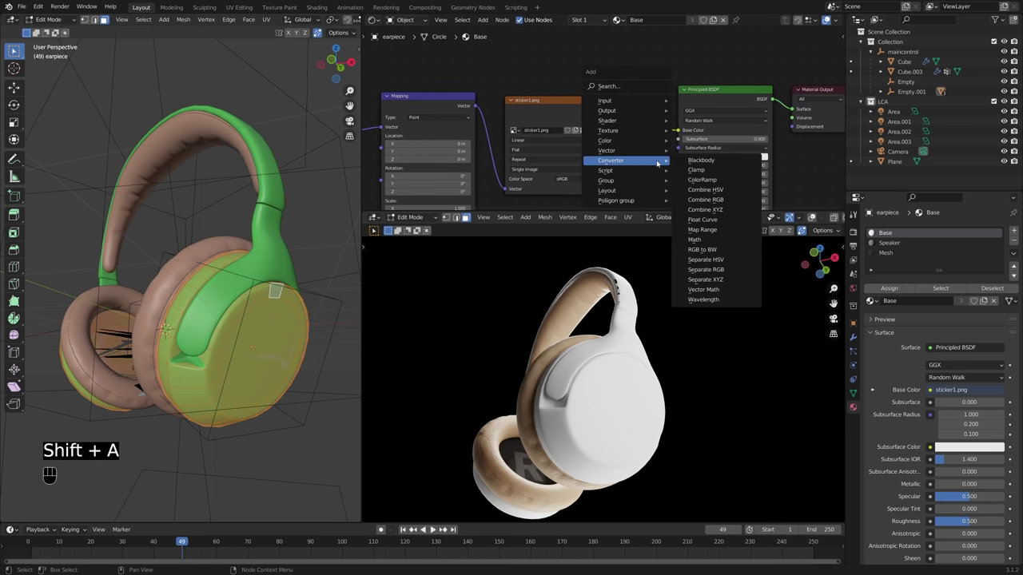
Step: Run sticker1.png through a ColorRamp tinted pale green into the Base Color
key(shift+a)
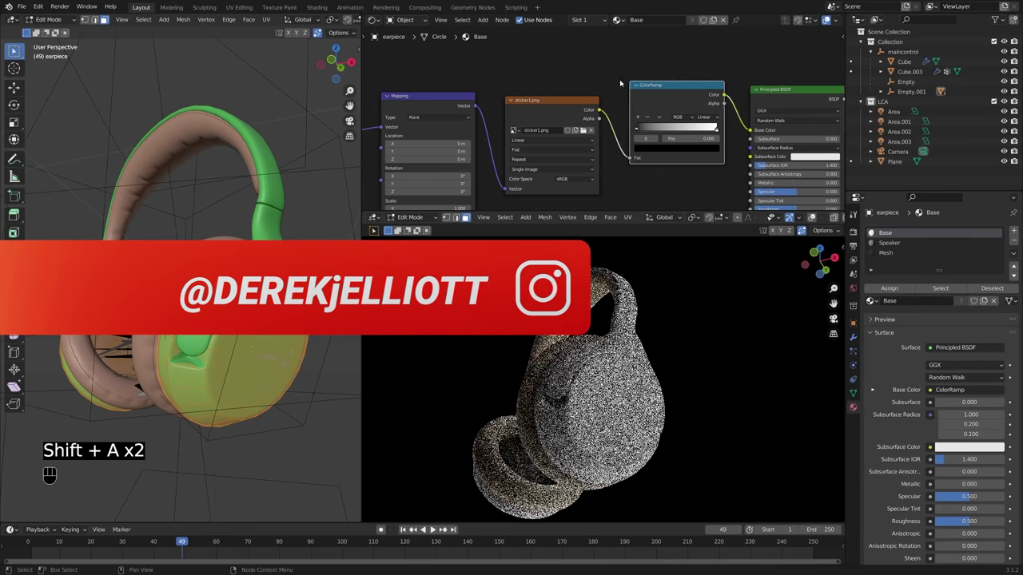
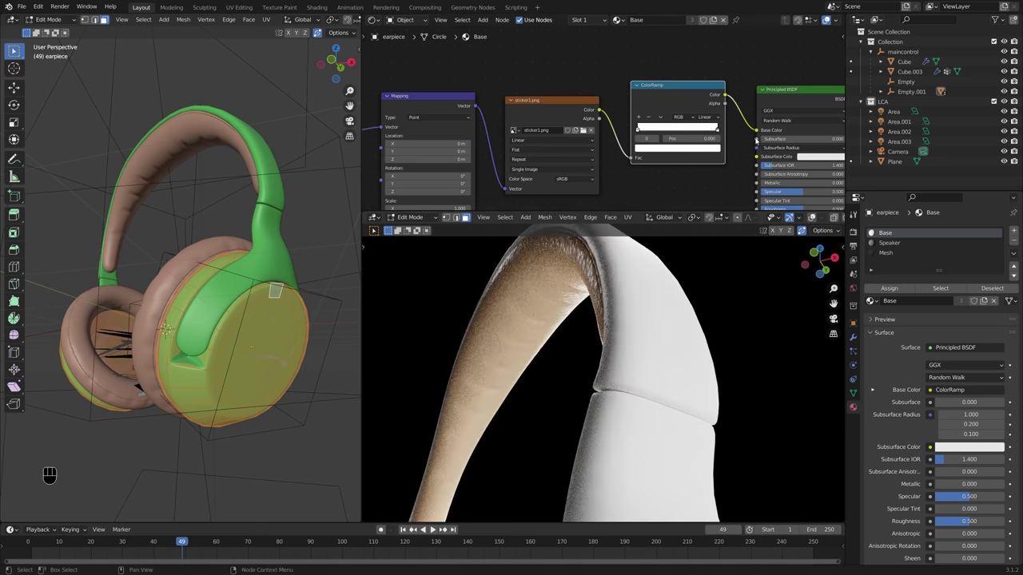
click(757, 130)
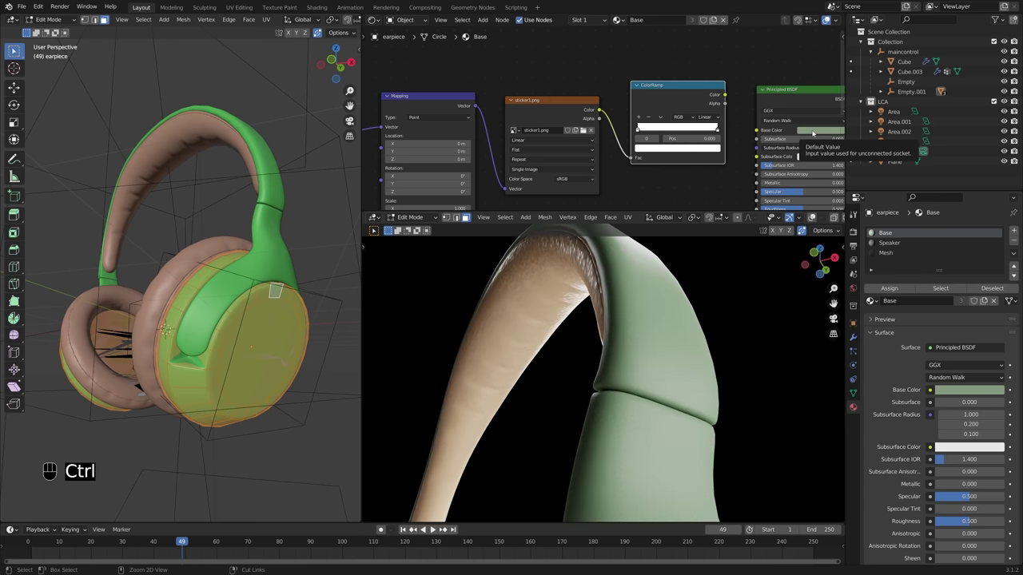
key(ctrl+c)
key(ctrl+v)
drag(728, 95, 759, 130)
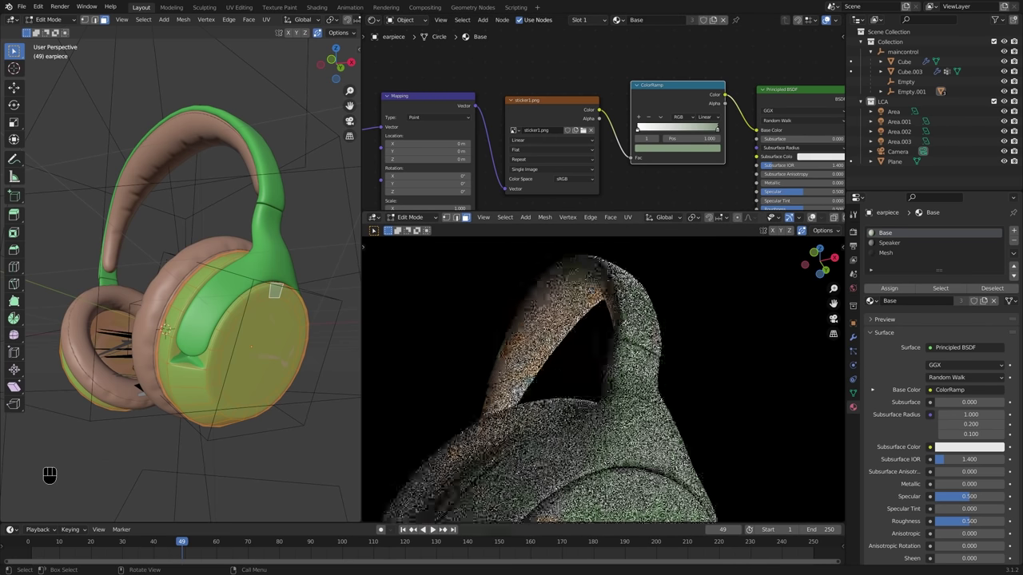
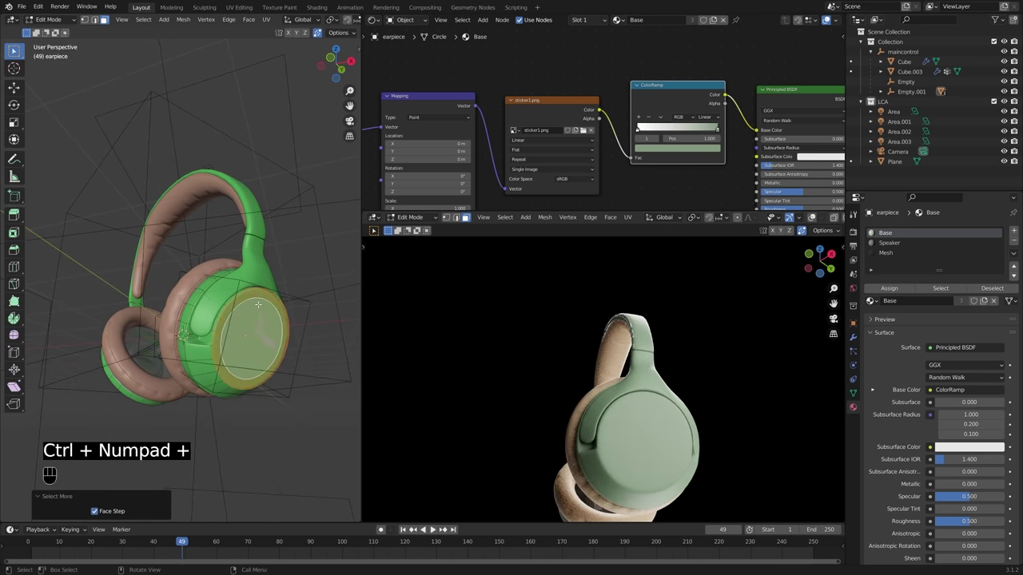
Step: Show the DERRK sticker on the earpiece render and bring up sticker1.png with its UV layout
key(u)
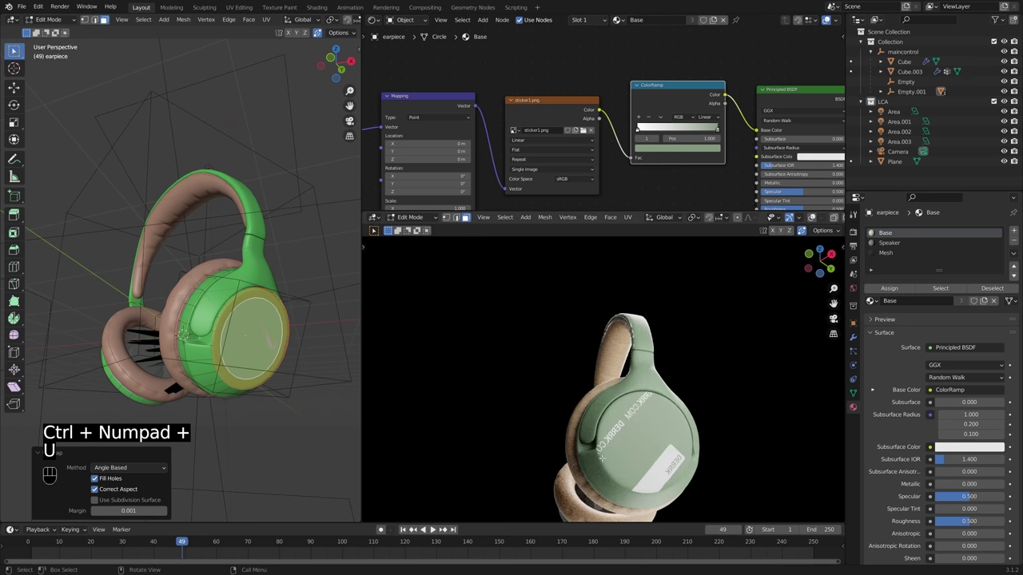
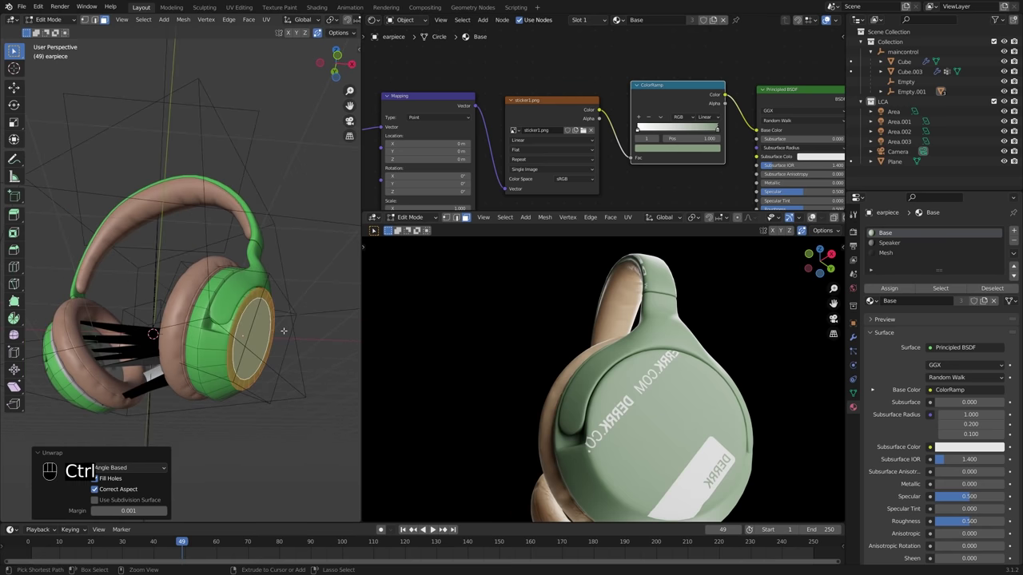
key(ctrl+KP_Add)
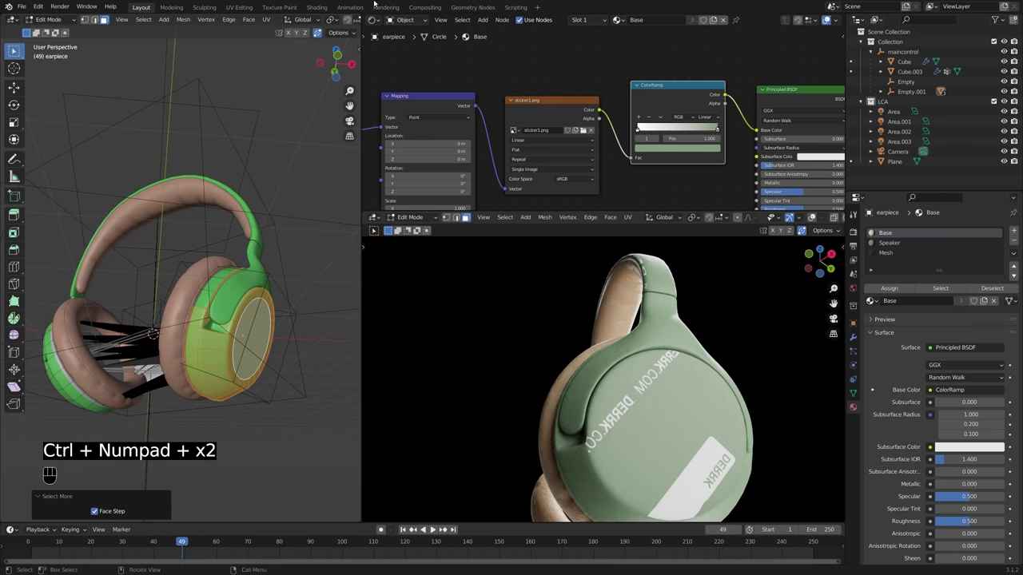
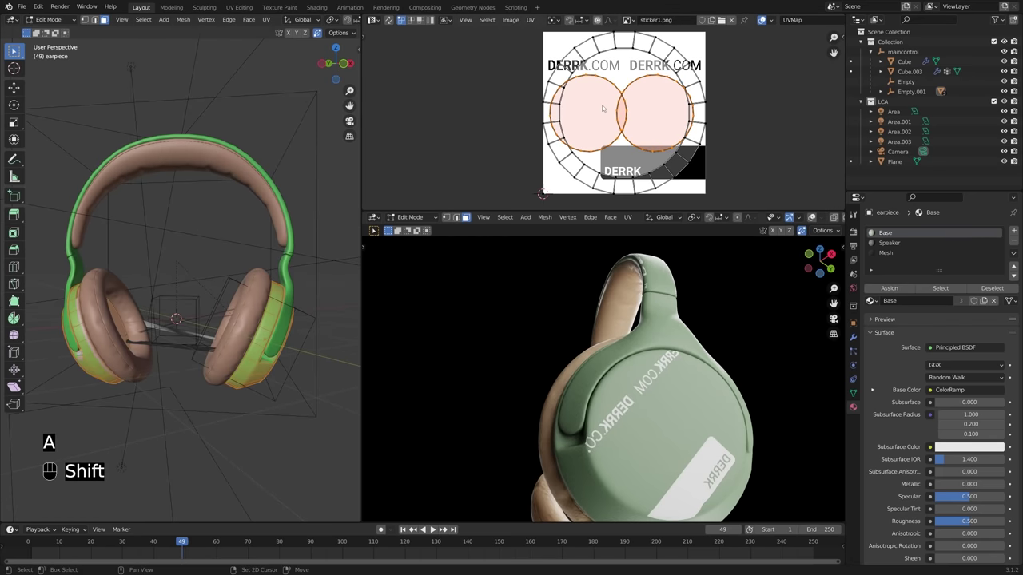
Step: Enter mesh editing on the earpiece and turn to an orthographic view facing its cap
key(3)
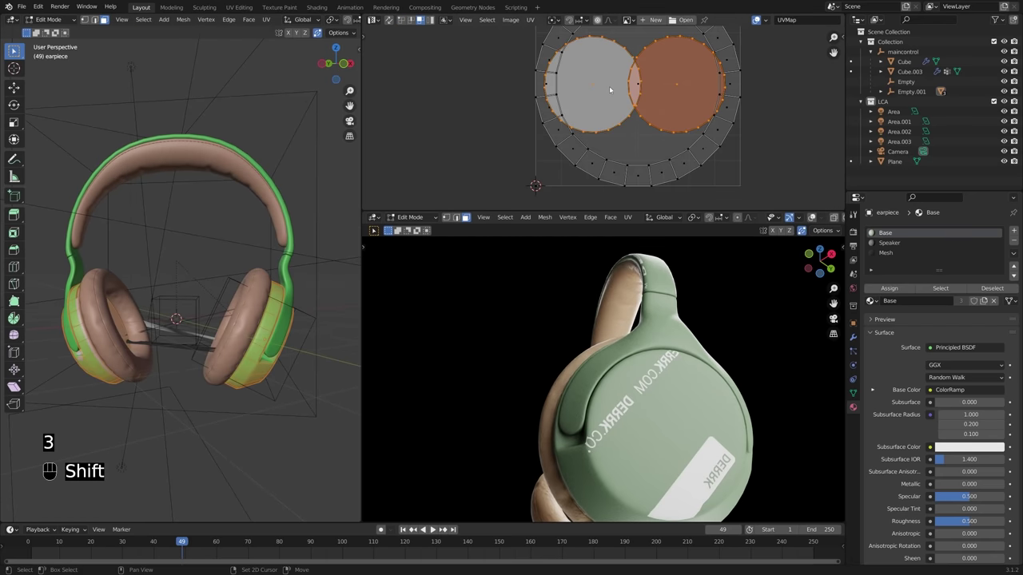
drag(671, 85, 984, 296)
key(a)
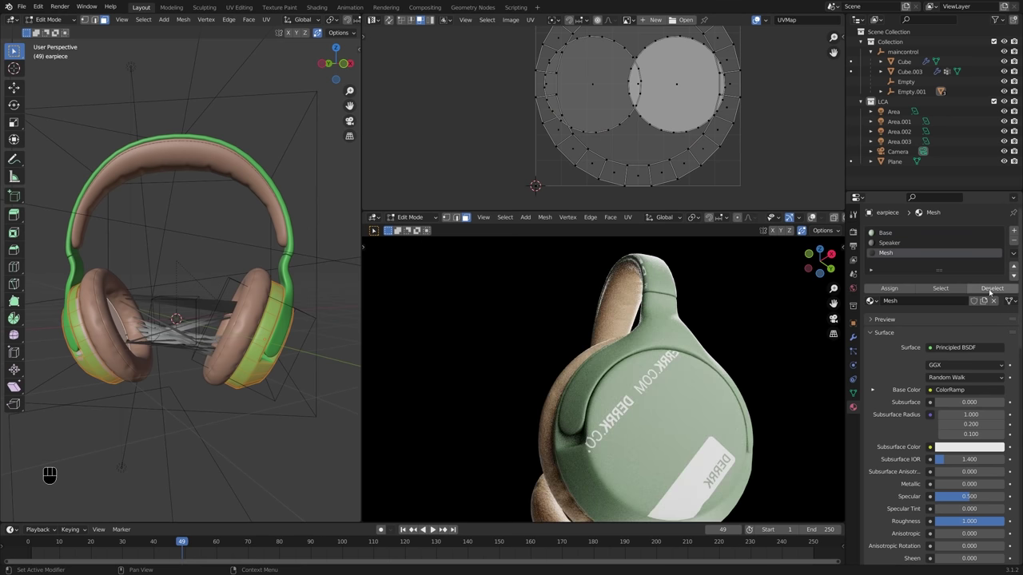
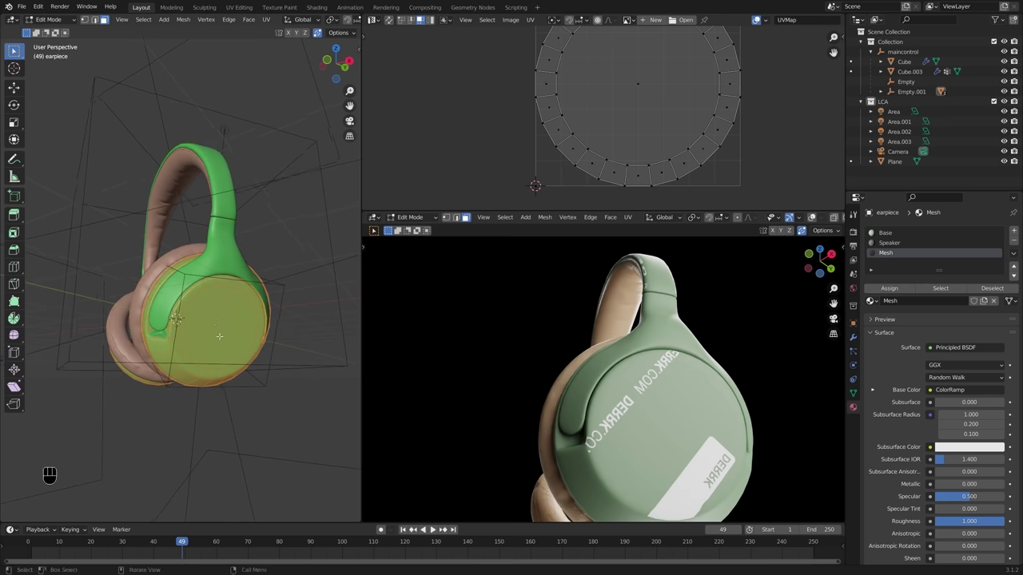
key(ctrl+KP_7)
key(shift+KP_7)
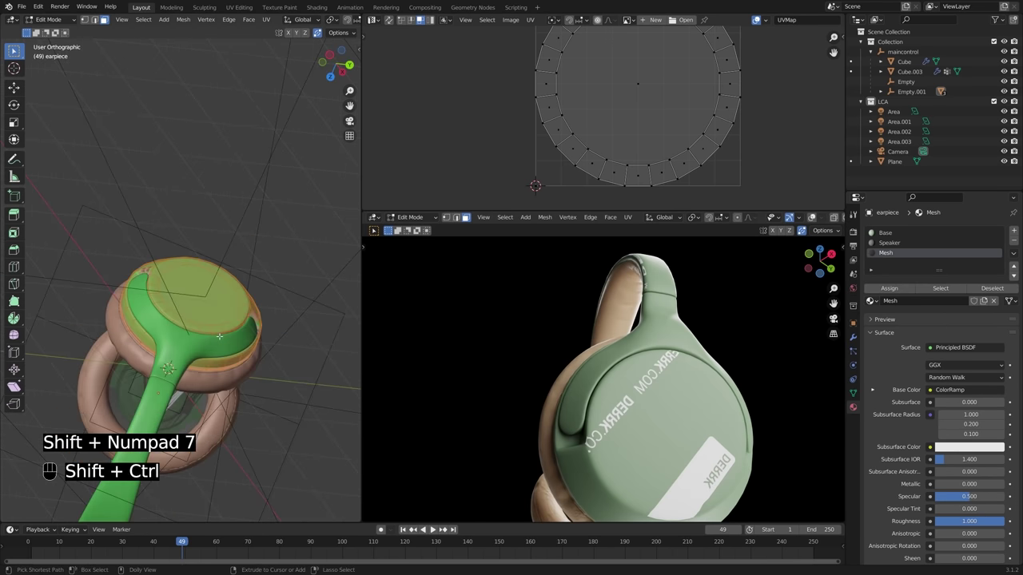
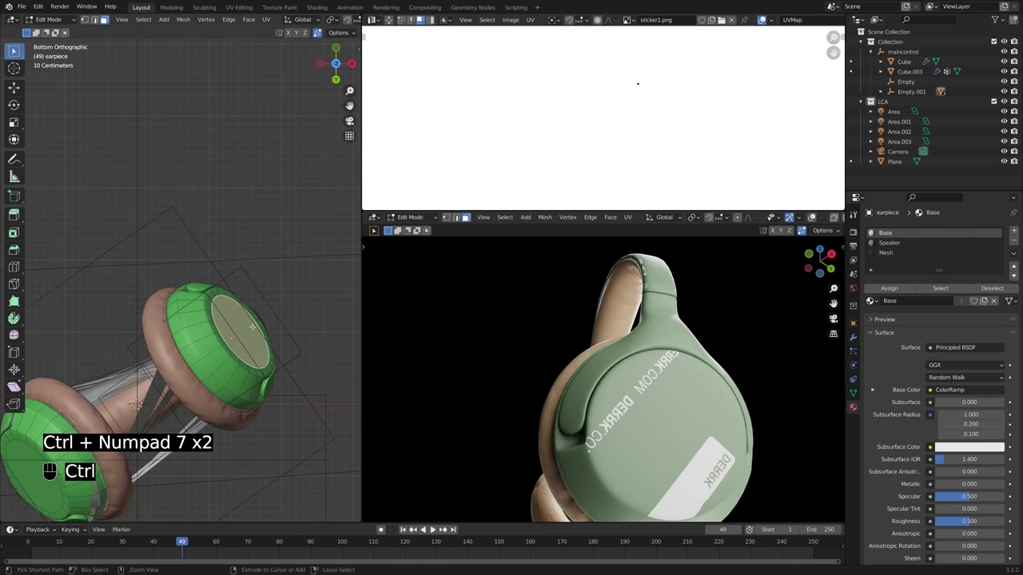
key(ctrl+shift+KP_7)
key(ctrl+KP_7)
key(shift+KP_7)
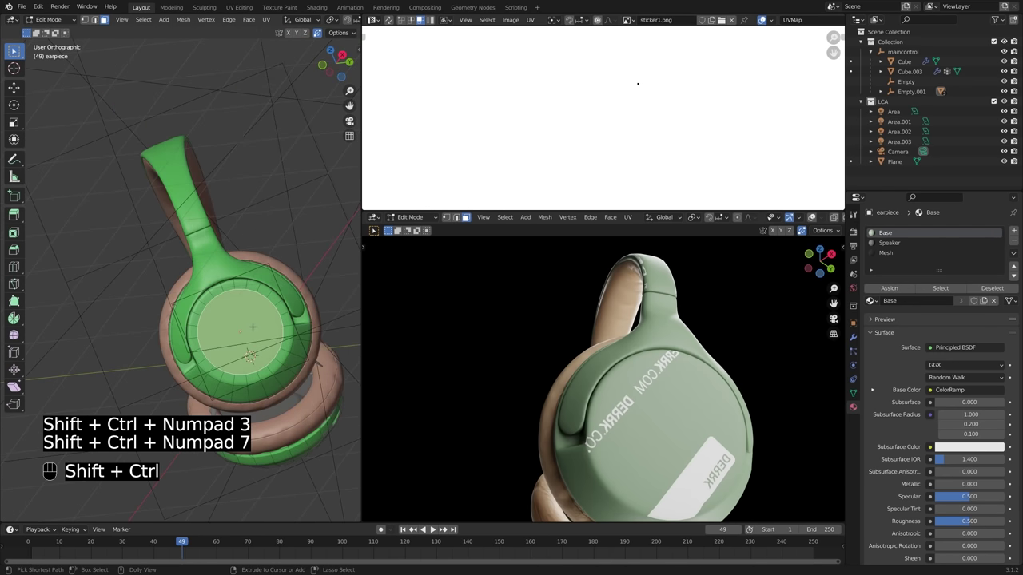
key(ctrl+KP_7)
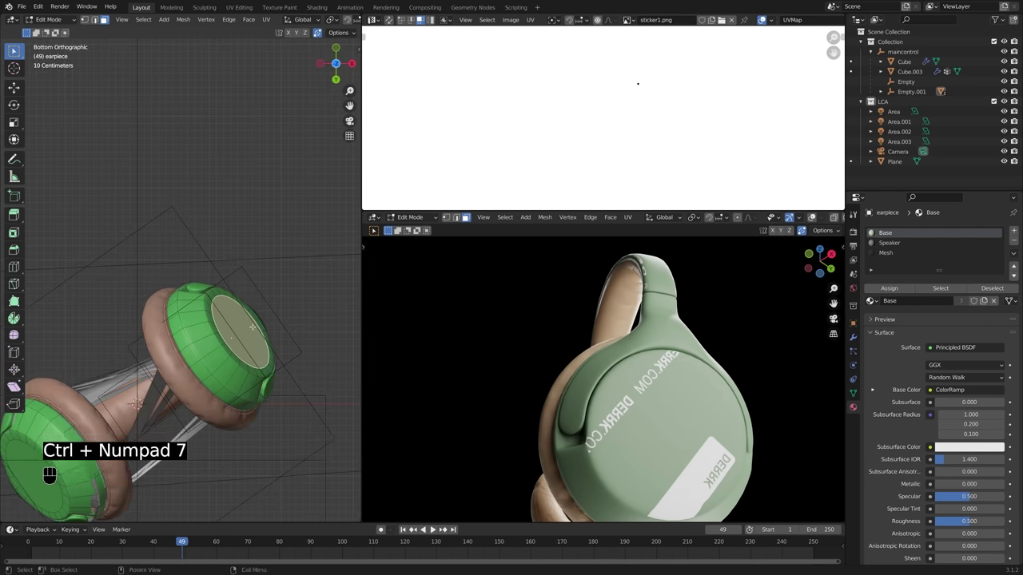
key(shift+KP_7)
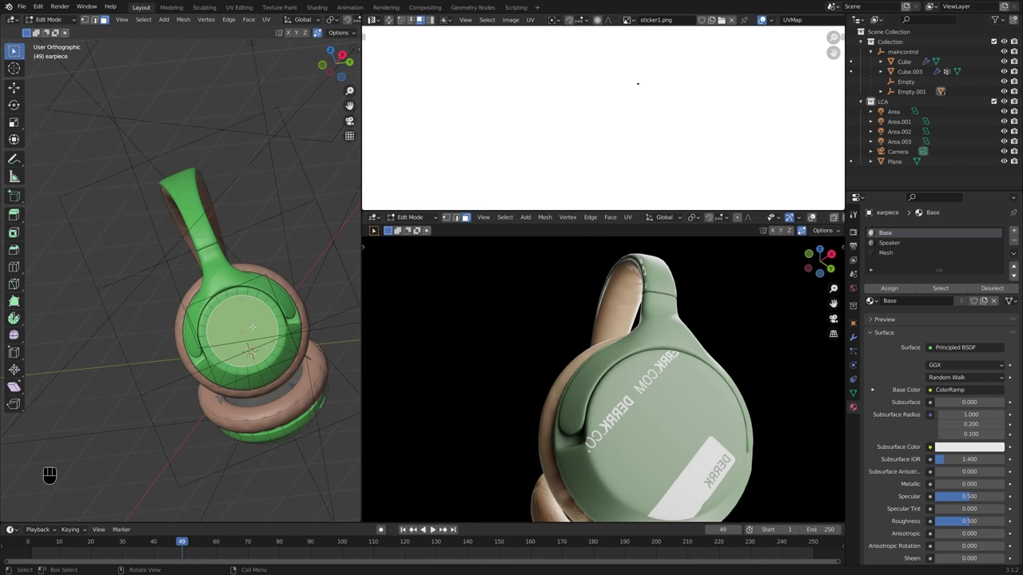
Step: Select the earpiece's flat outer cap faces and bring up UV mapping options for them
key(ctrl+KP_Add)
key(ctrl+KP_Add)
key(ctrl+KP_Add)
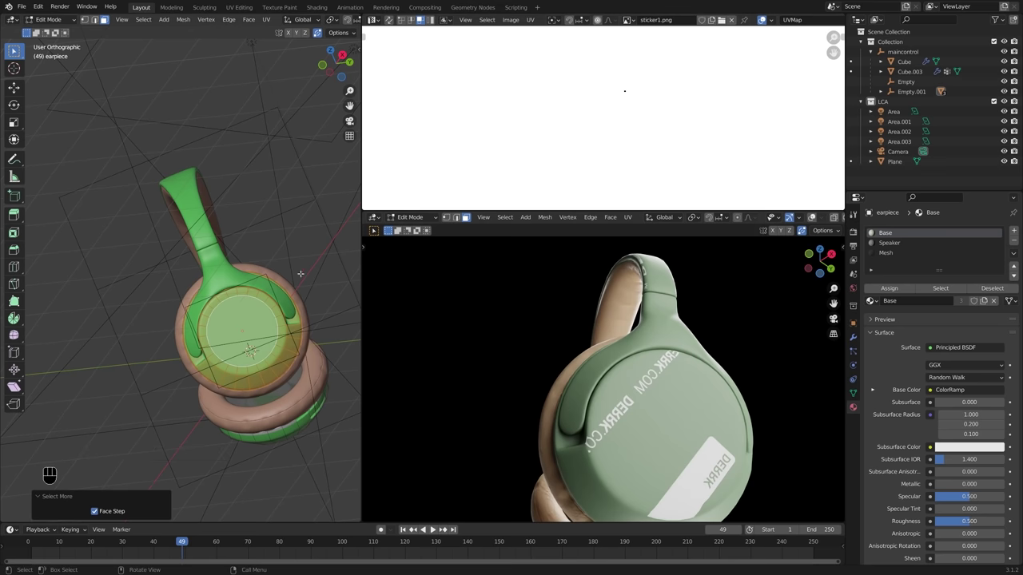
key(u)
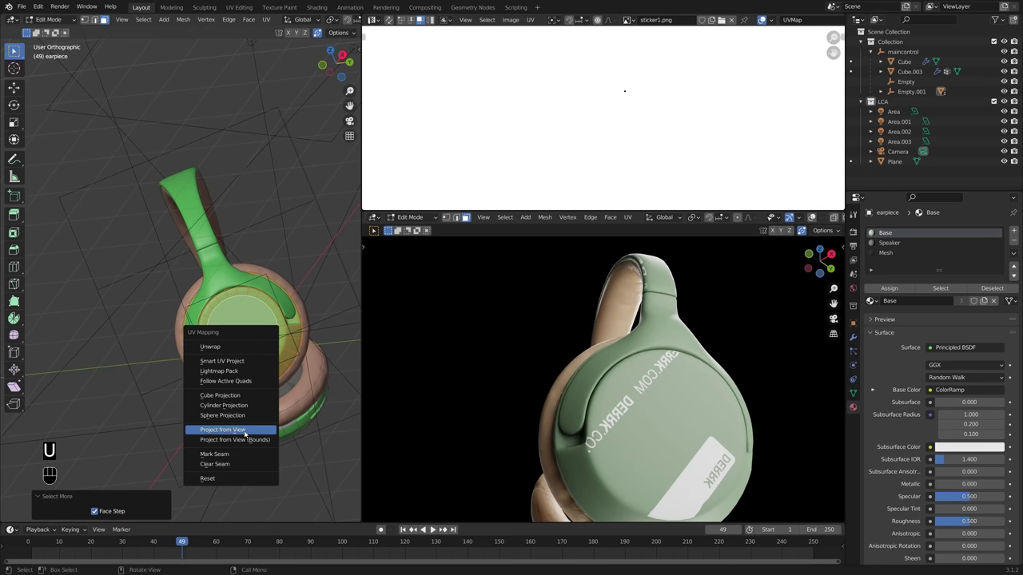
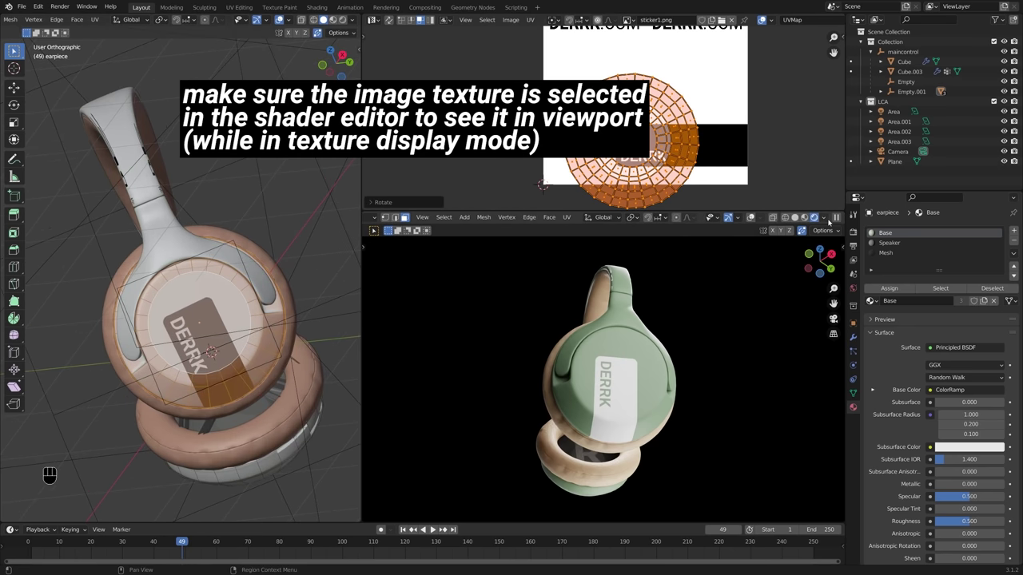
Step: Move and scale the projected cap UVs over the DERRK label, checking the label on the model
middle_click(840, 217)
key(g)
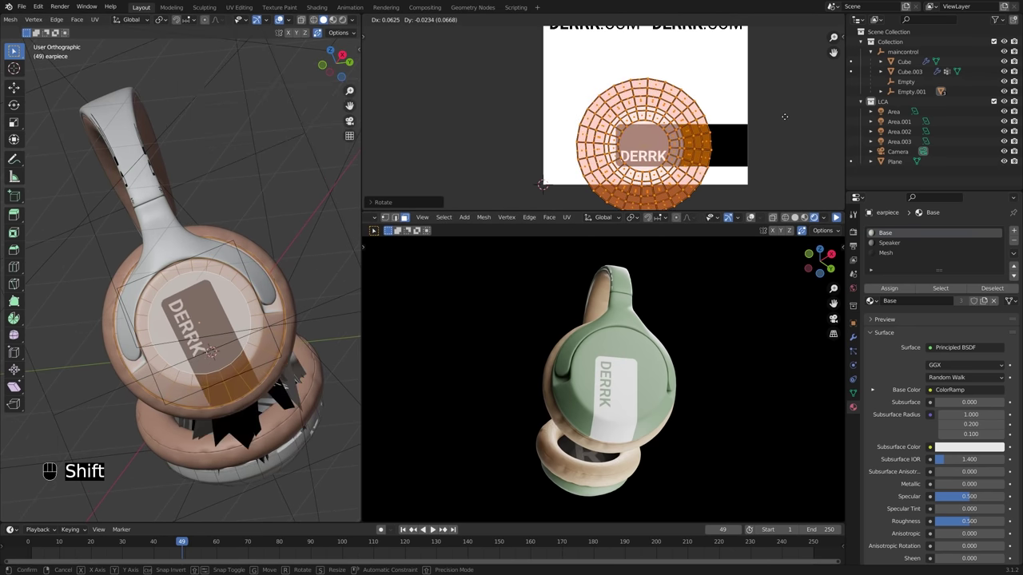
click(789, 118)
key(s)
middle_click(594, 181)
middle_click(593, 181)
middle_click(594, 181)
middle_click(593, 181)
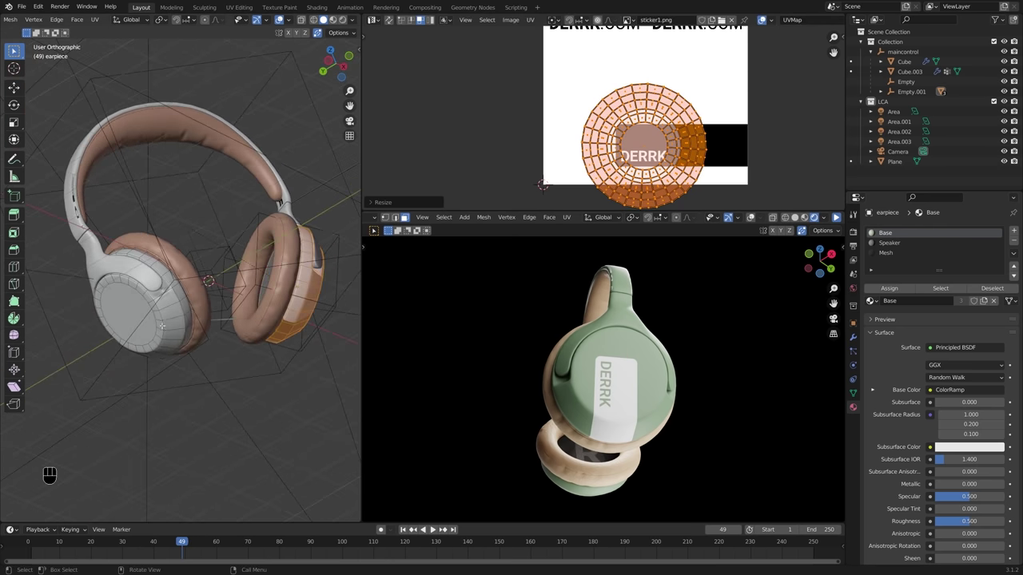
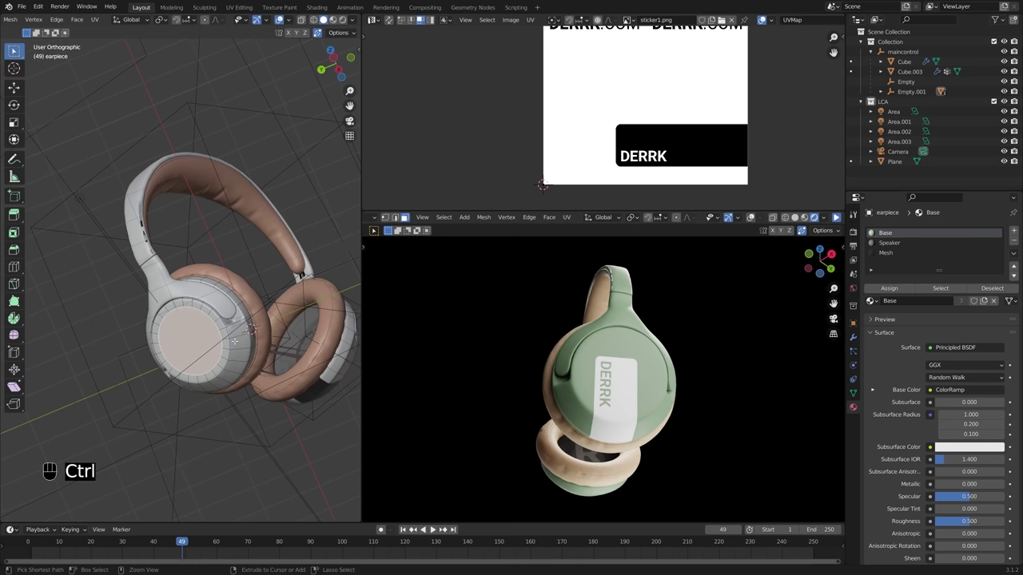
Step: Reselect the cap faces from another side and move and rotate their UVs on the sticker
key(ctrl+KP_Add)
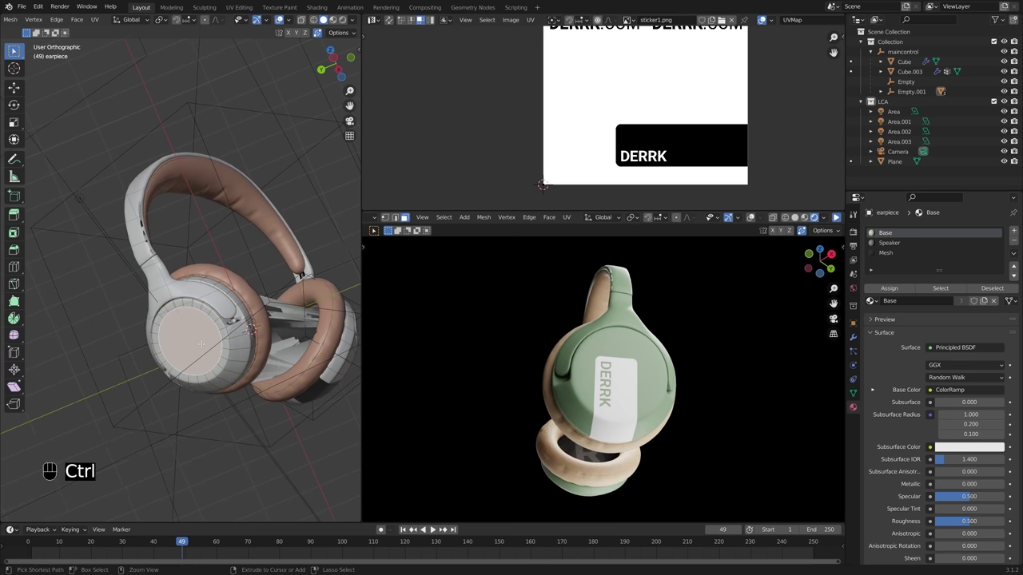
key(shift+KP_7)
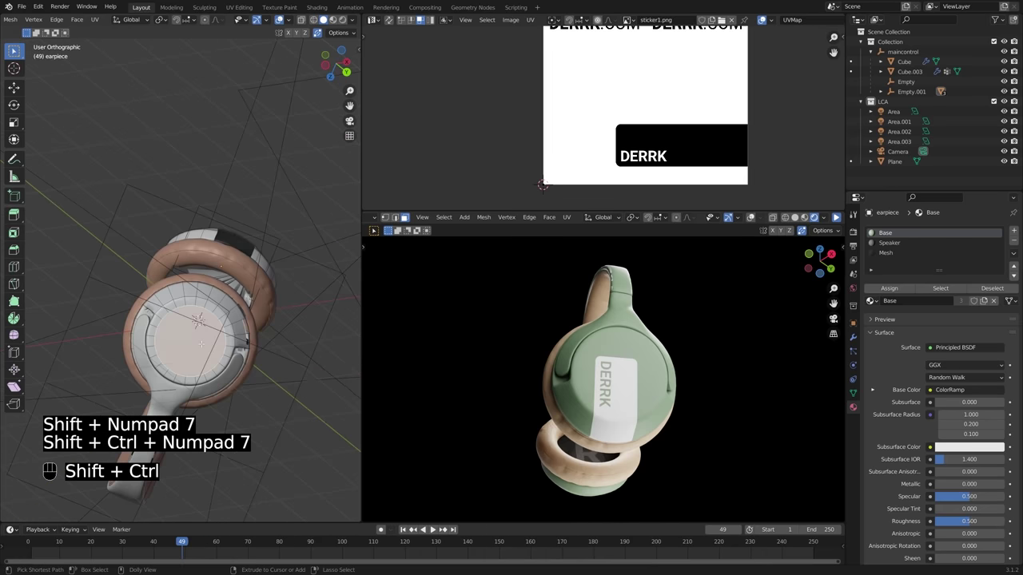
key(ctrl+KP_Add)
key(ctrl+KP_Add)
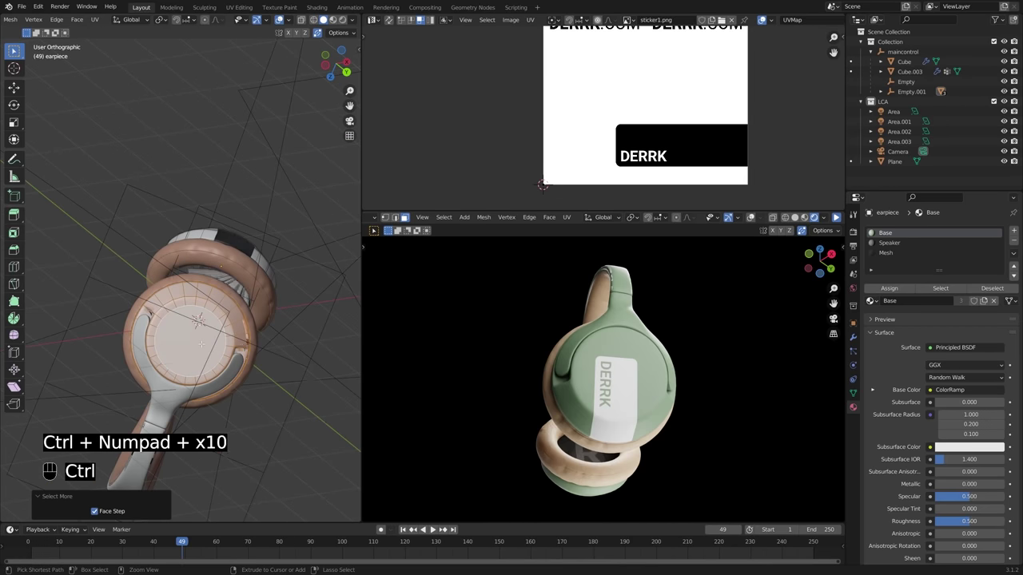
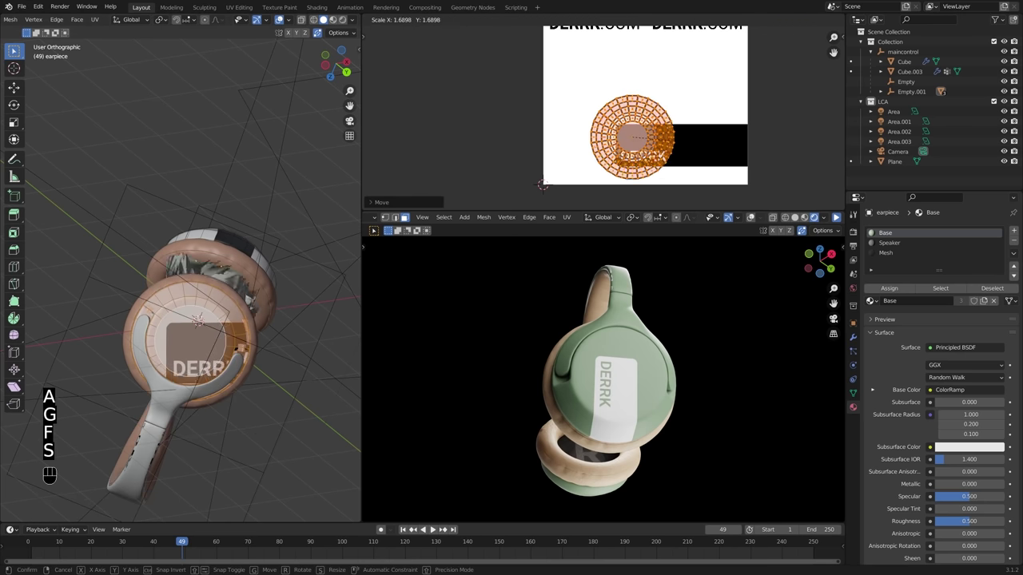
key(g)
key(r)
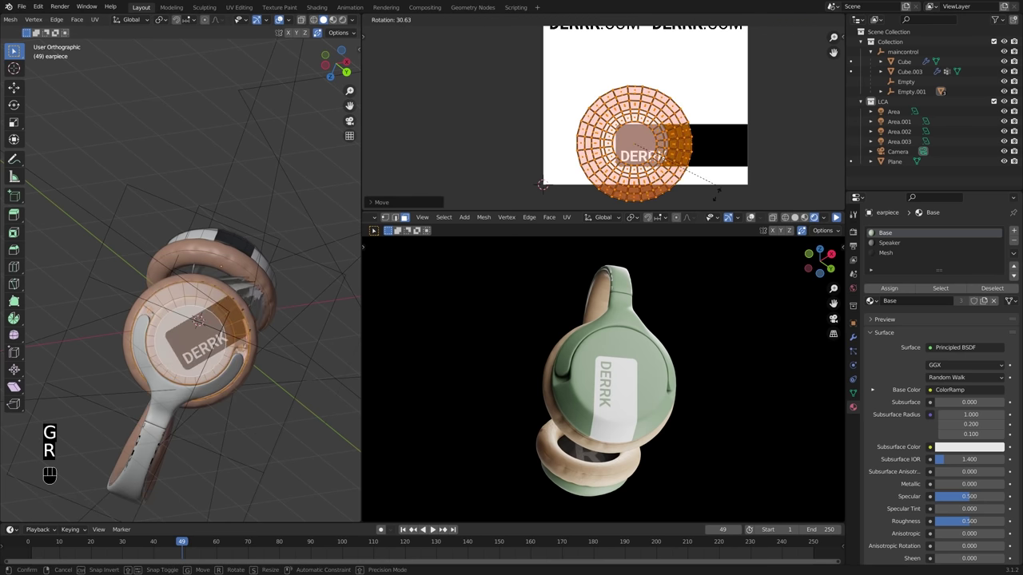
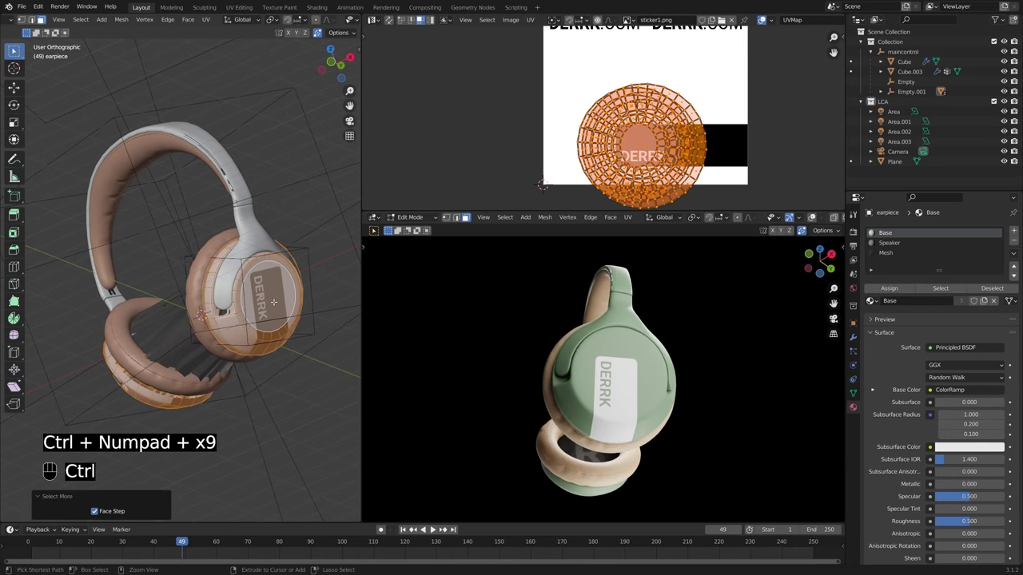
Step: Resize and rotate the whole cap UV circle to sit over the DERRK label
click(707, 134)
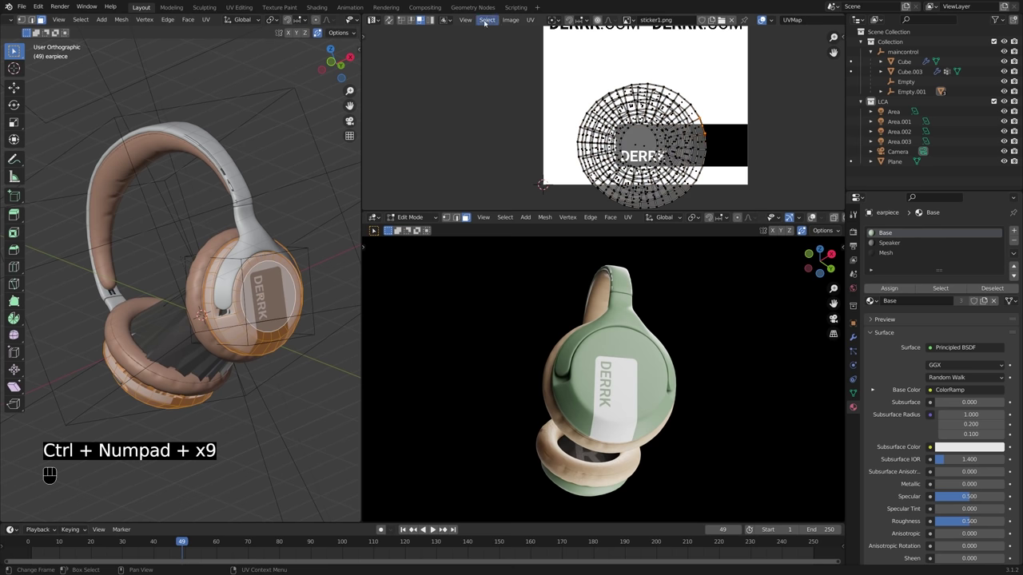
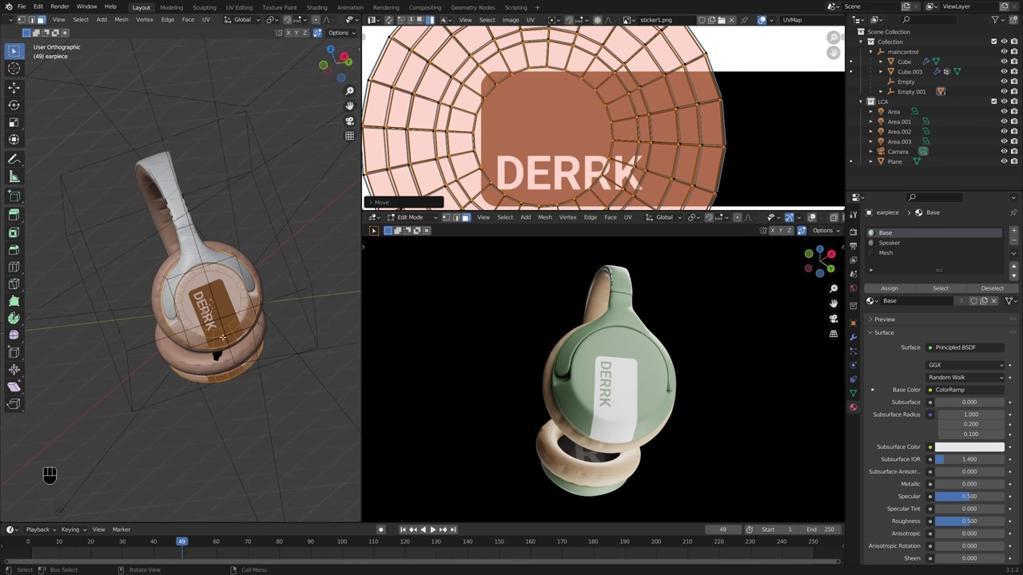
key(a)
key(s)
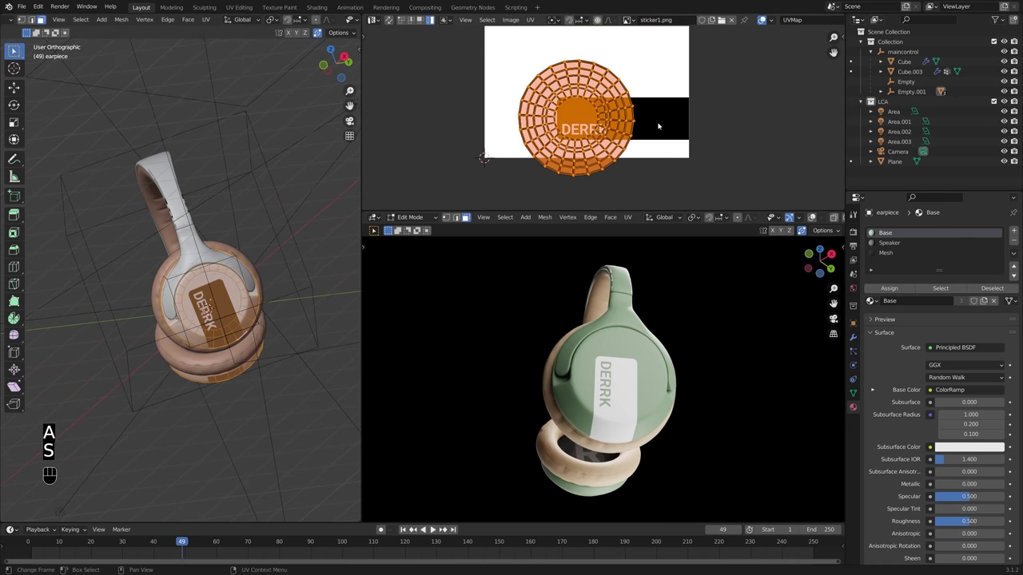
key(r)
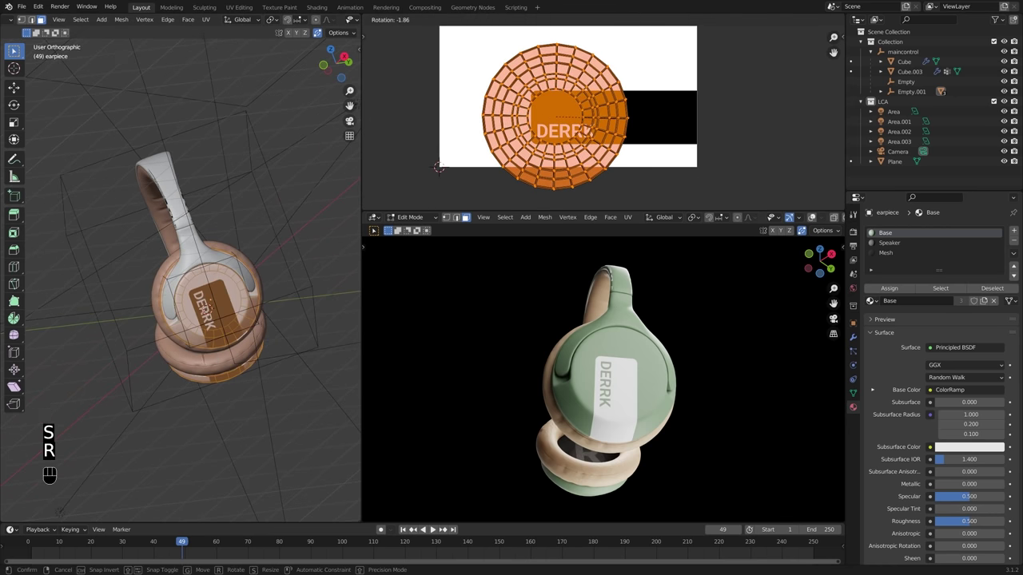
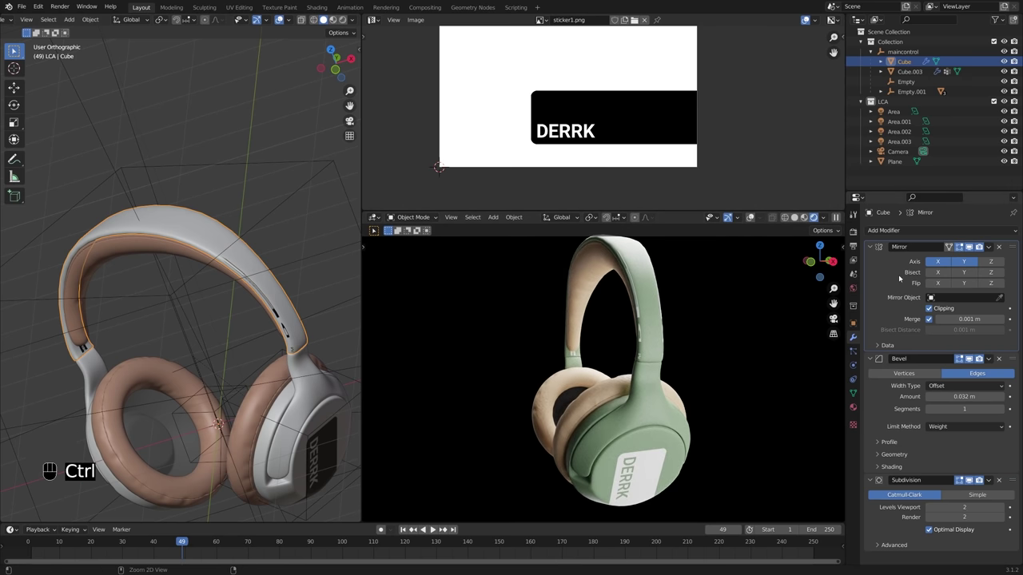
Step: Apply the headband Cube's Mirror modifier, leaving Bevel and Subdivision
key(ctrl+a)
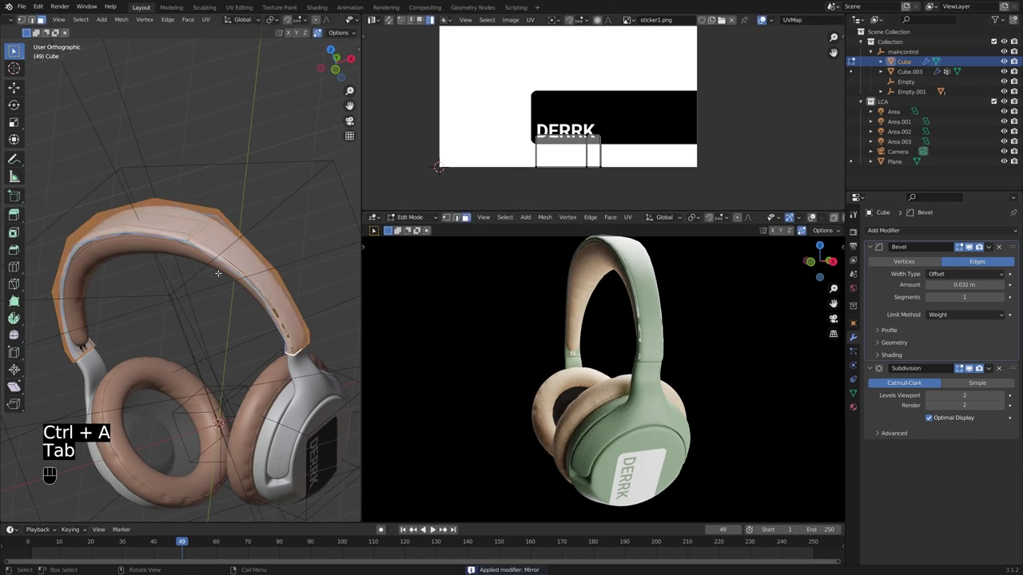
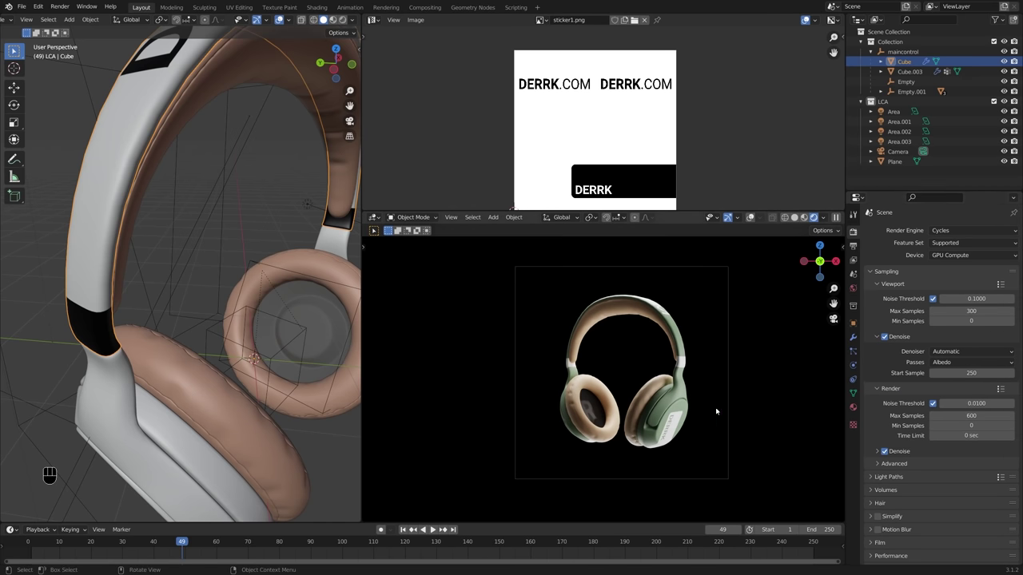
key(F12)
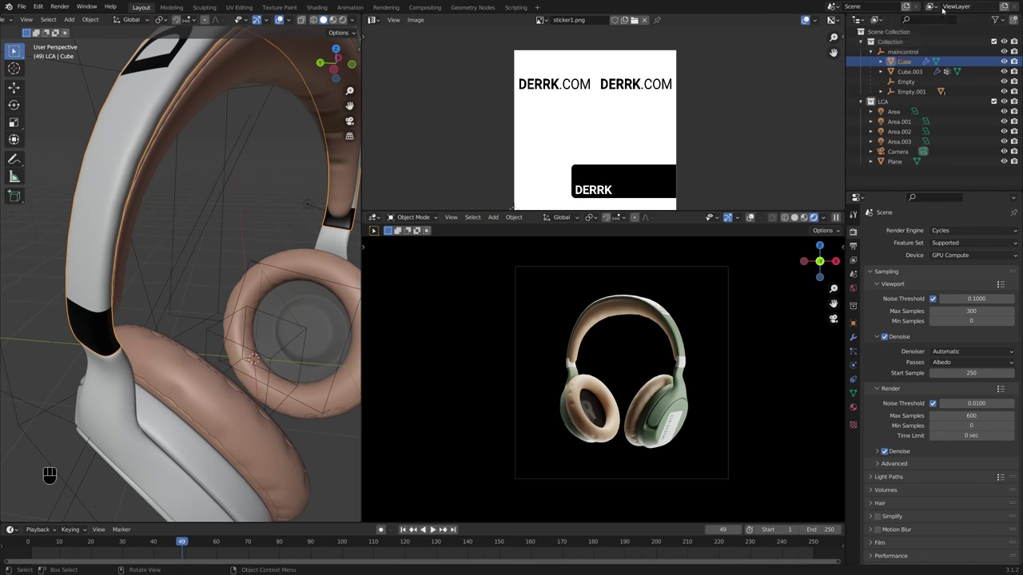
drag(303, 292, 193, 282)
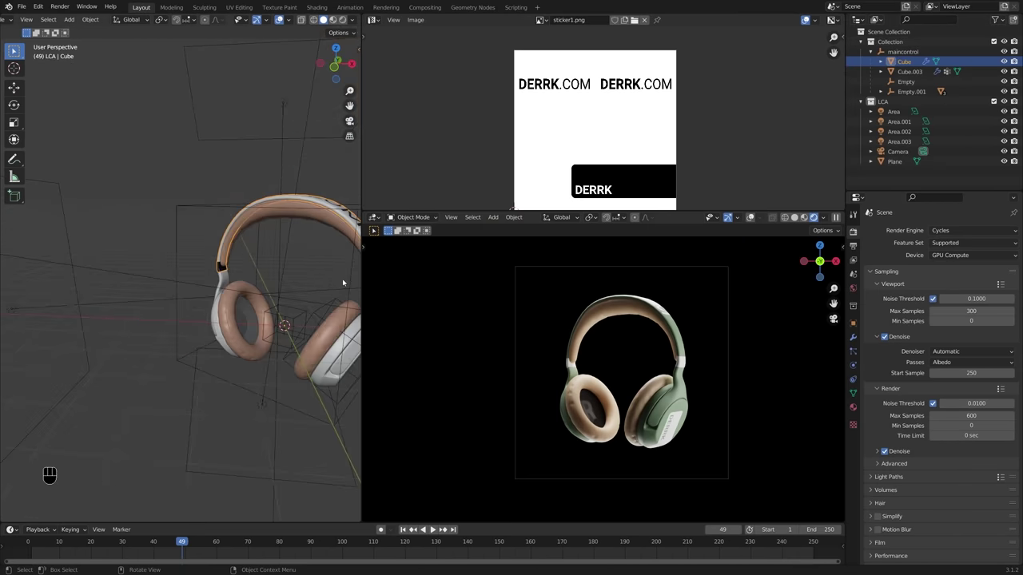
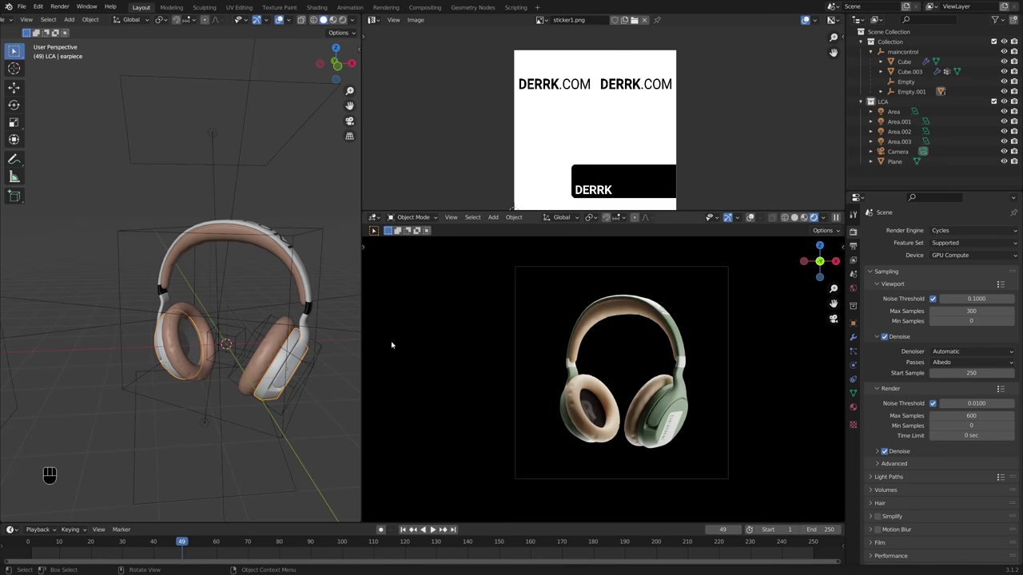
drag(275, 344, 226, 353)
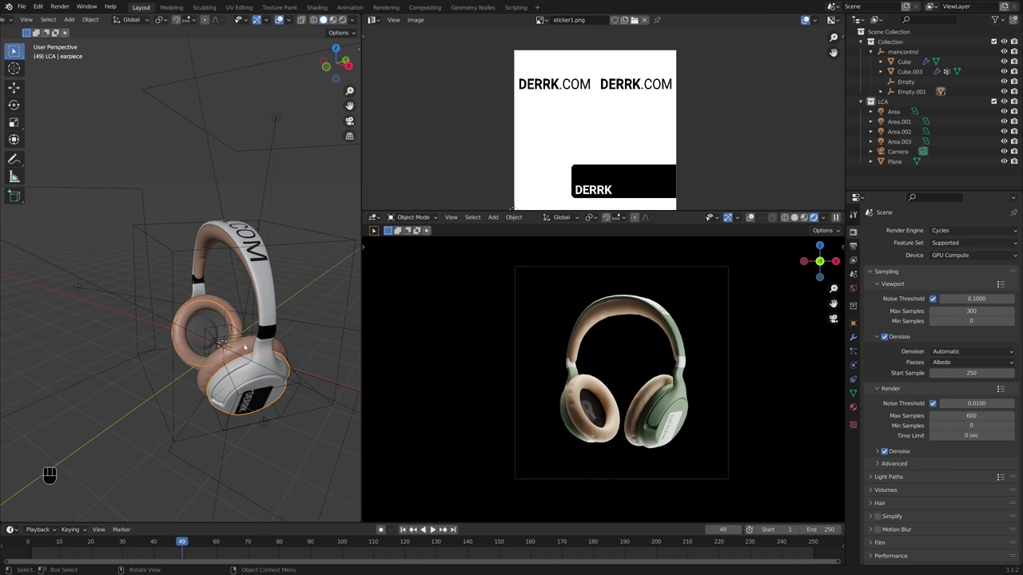
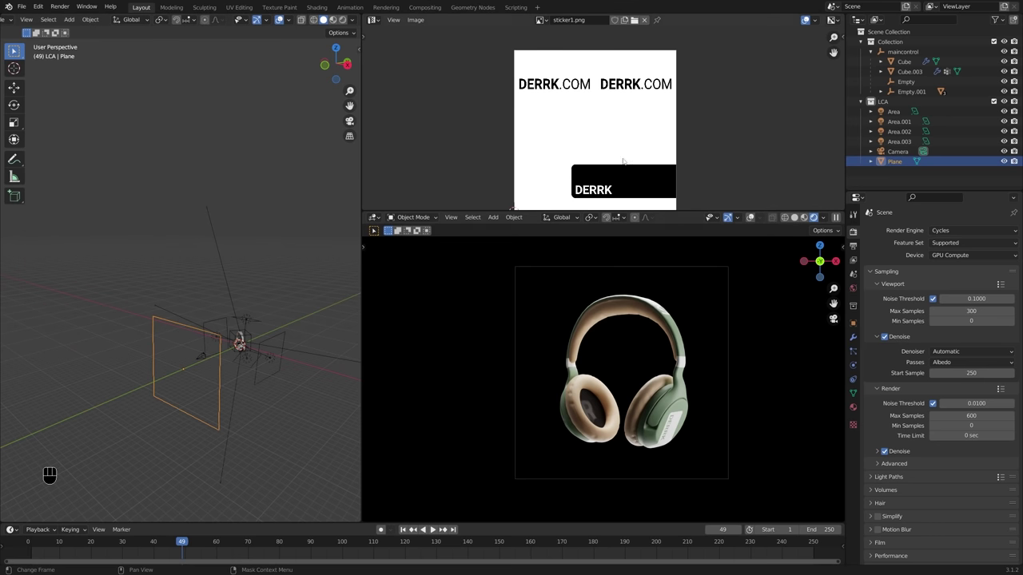
Step: Give the backdrop plane a white 'reflector' material and reposition it behind the headphones
click(380, 20)
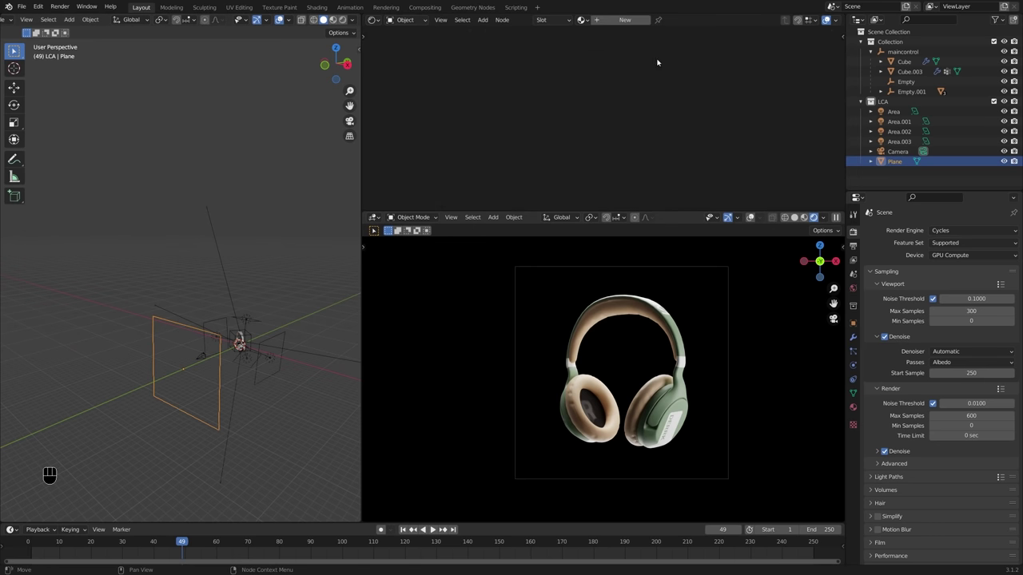
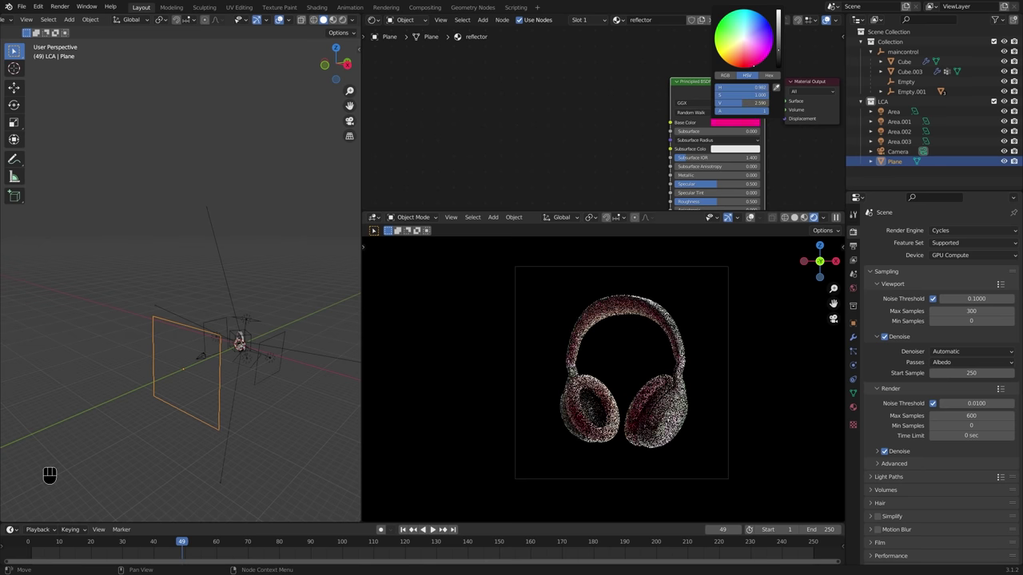
drag(262, 241, 213, 247)
key(r)
key(x)
click(218, 224)
key(g)
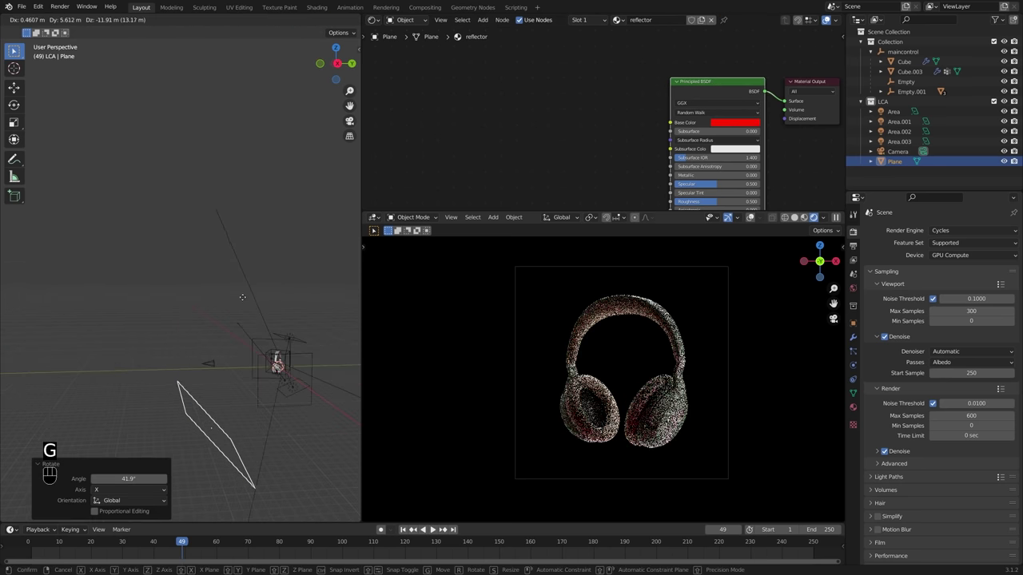
click(246, 298)
key(ctrl+z)
click(742, 124)
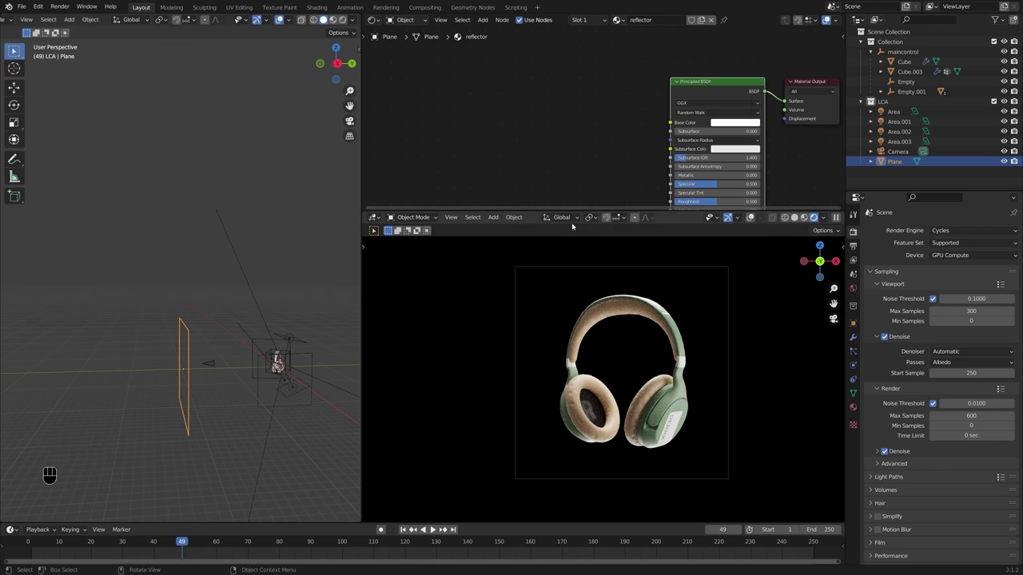
Step: Check the camera view, return to frame 1, save the file and select the maincontrol empty
middle_click(50, 343)
middle_click(596, 357)
drag(595, 328, 392, 334)
drag(392, 333, 378, 339)
key(KP_0)
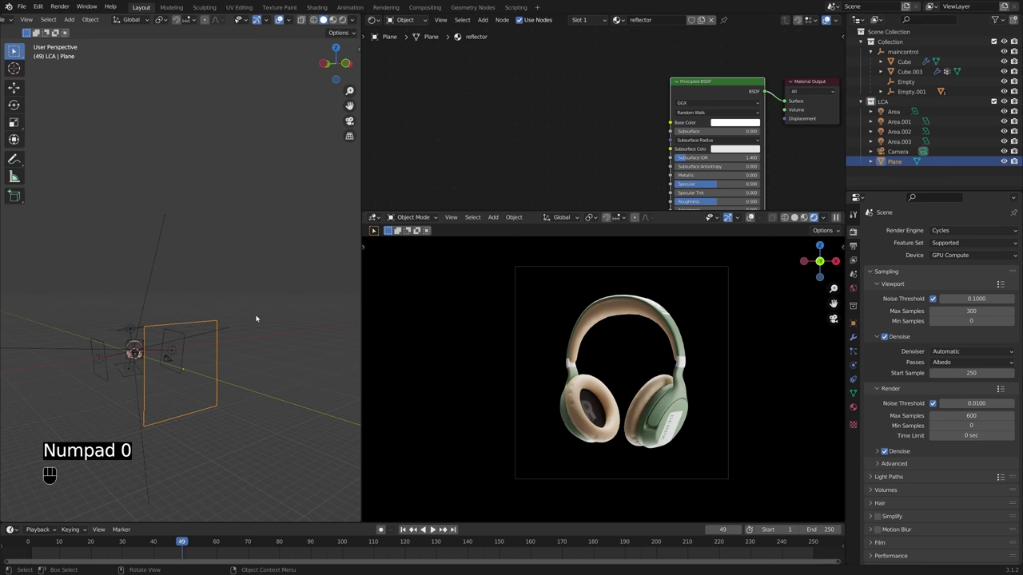
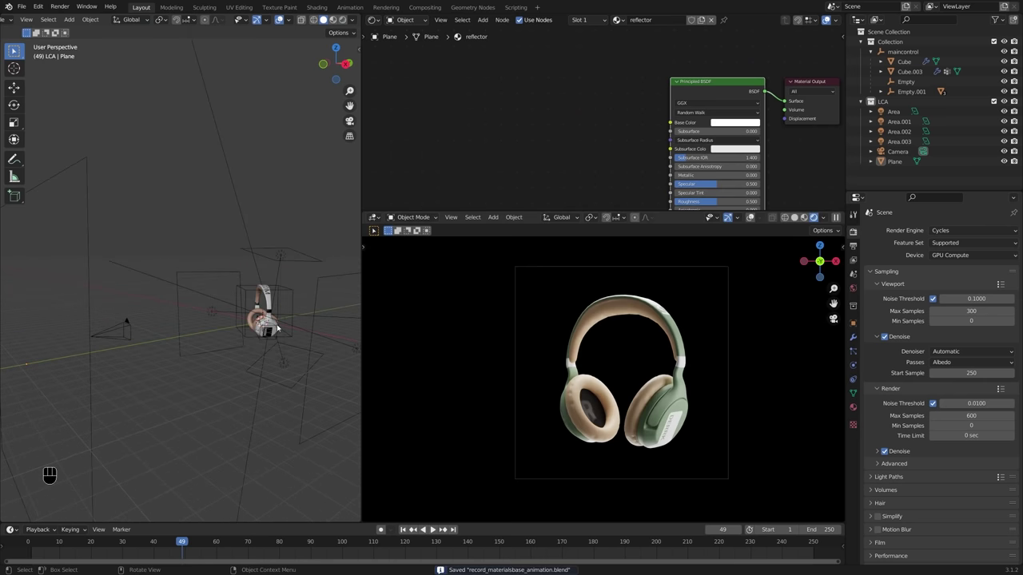
click(295, 303)
key(r)
key(z)
drag(231, 332, 28, 544)
click(34, 542)
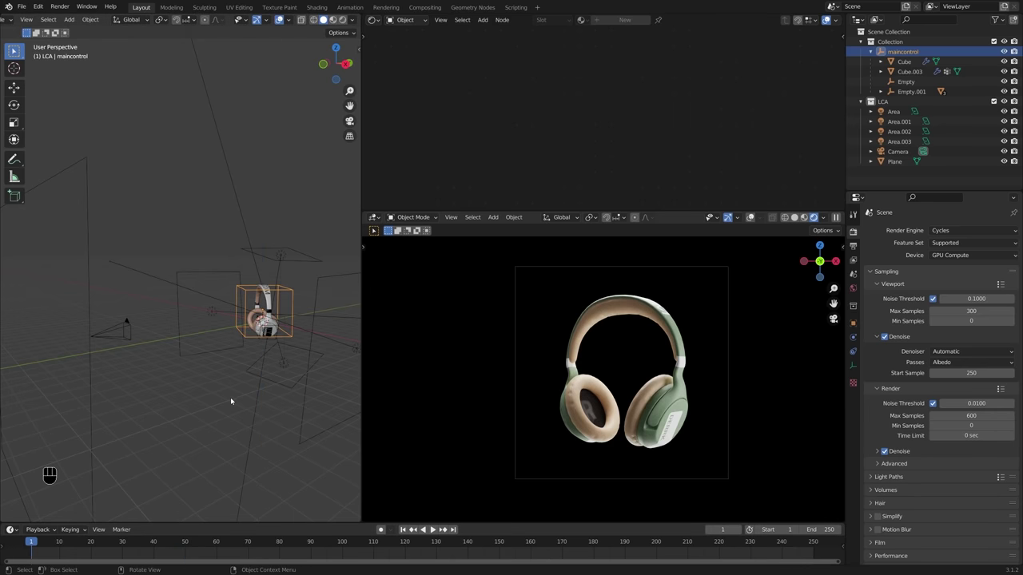
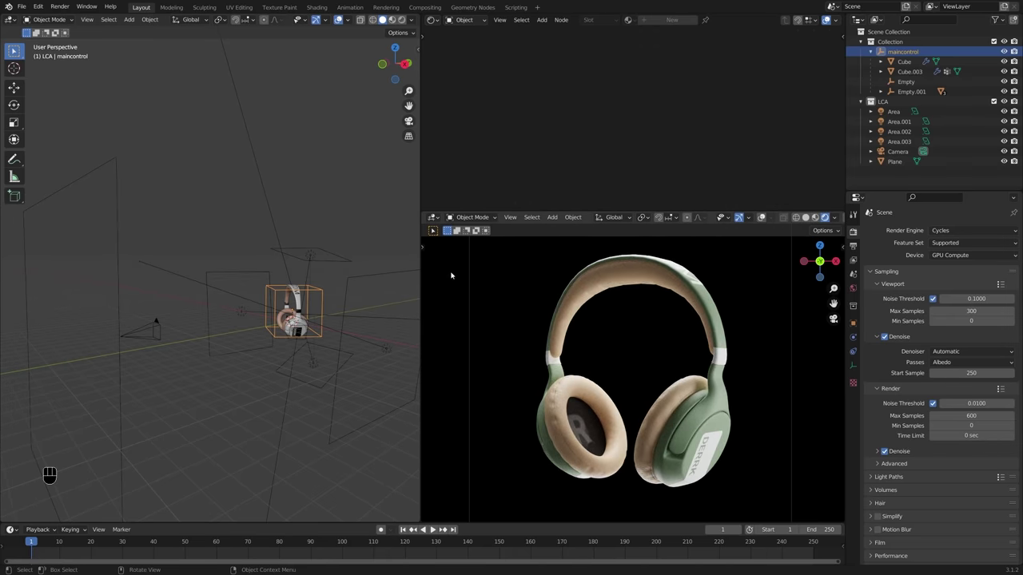
Step: Widen the rendered preview area to prepare the layout for animation editing
drag(439, 20, 304, 280)
drag(307, 282, 333, 314)
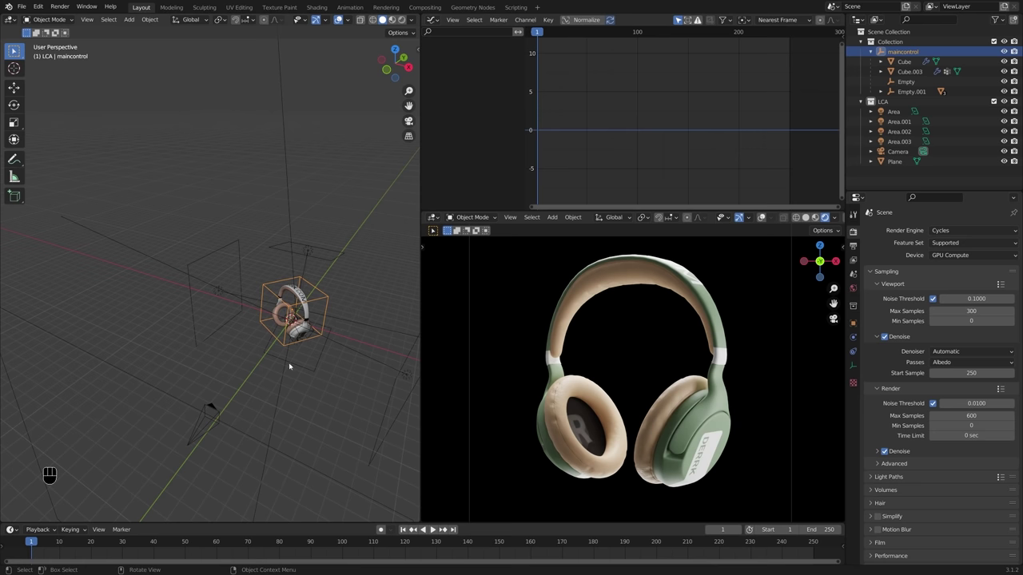
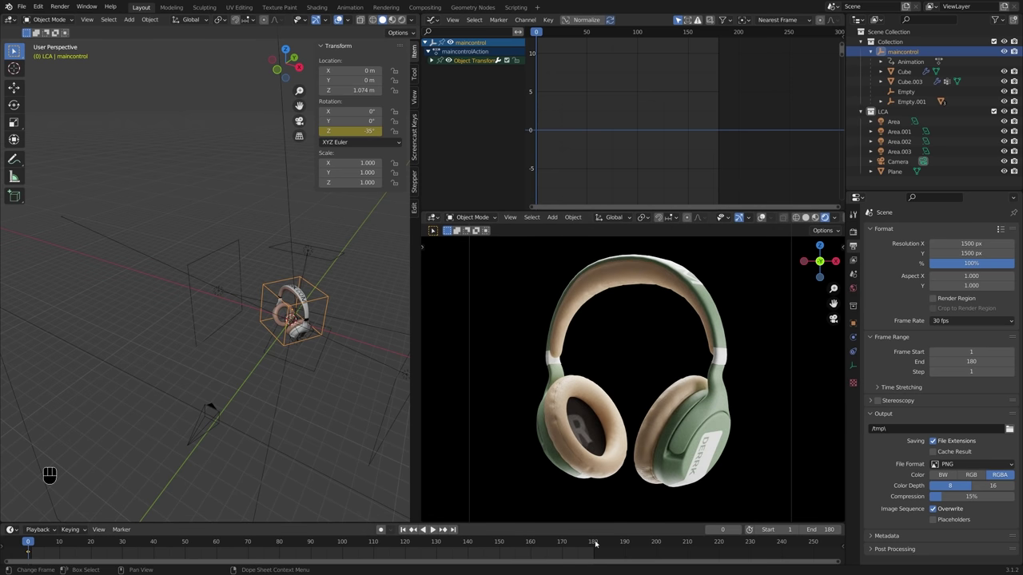
Step: Keyframe Rotation Z -395° on maincontrol at frame 180 and play back the full spin
click(599, 542)
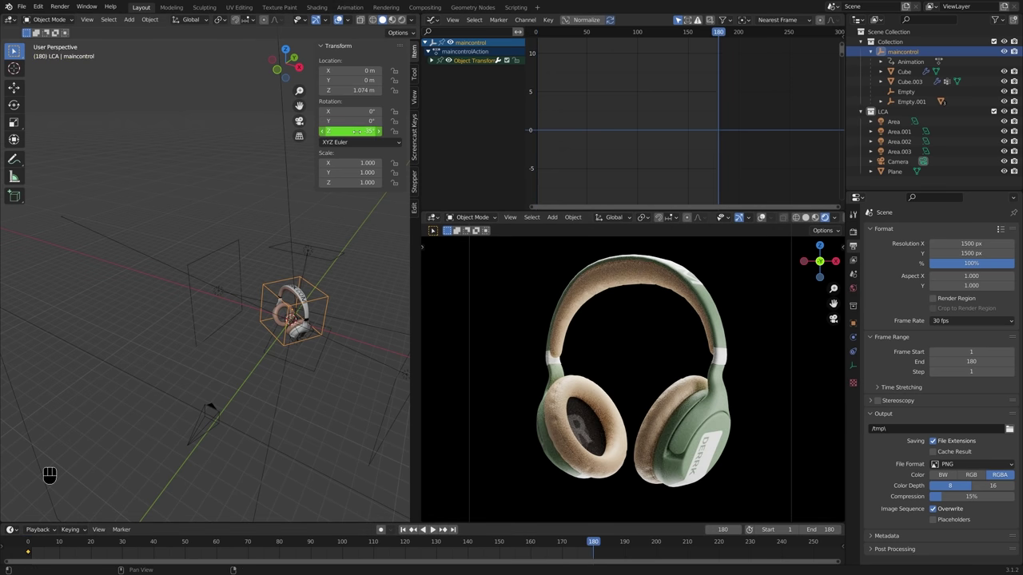
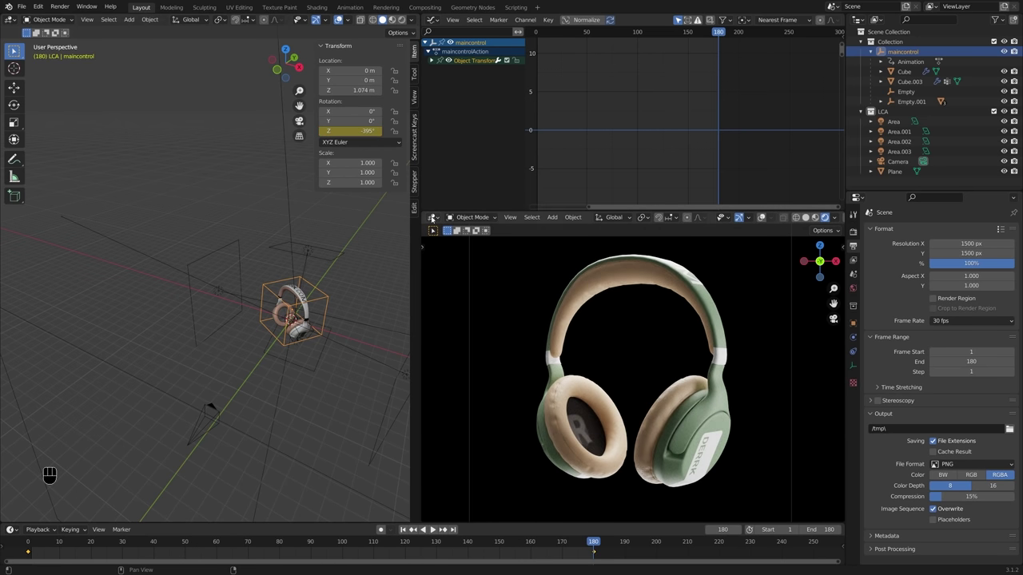
key(space)
click(811, 221)
drag(719, 360, 710, 372)
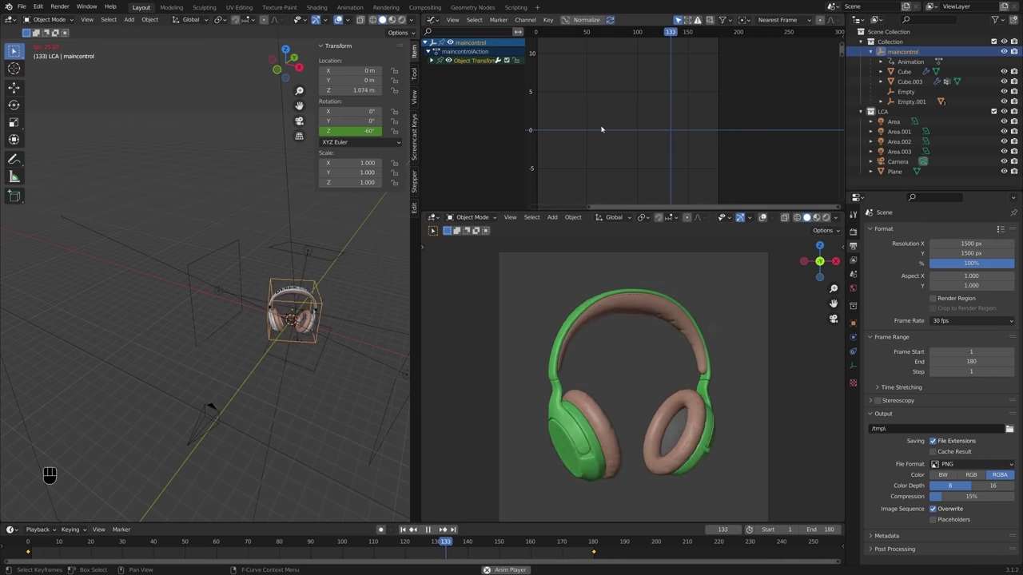
Step: Frame the whole Z-rotation curve in the Graph Editor and set ease-in-out interpolation
middle_click(642, 121)
key(a)
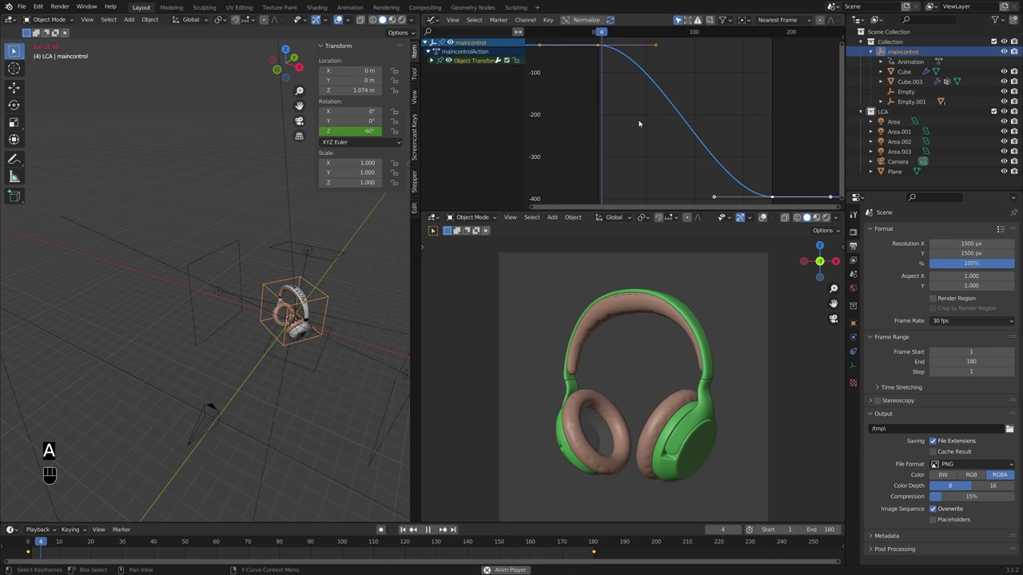
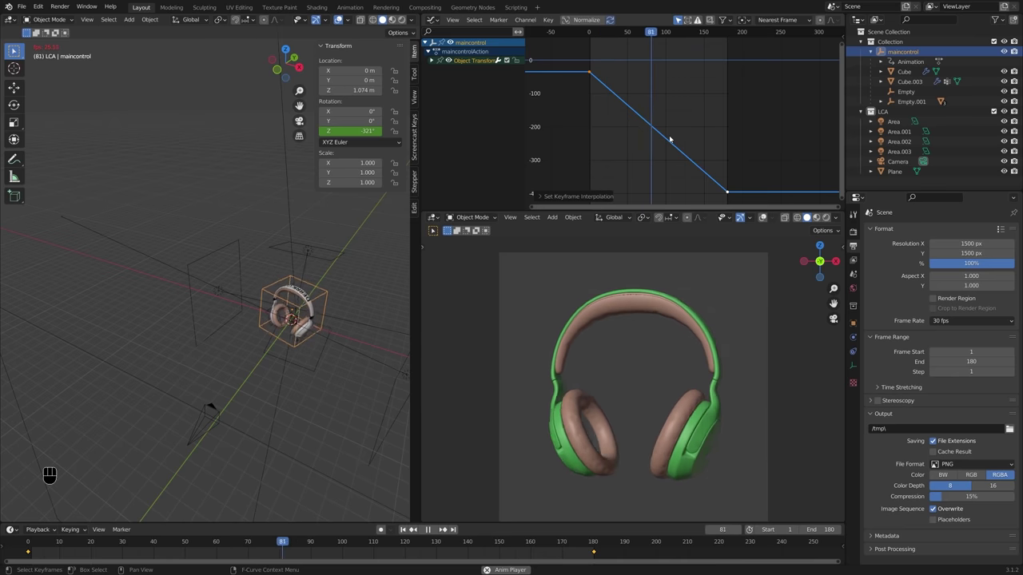
key(t)
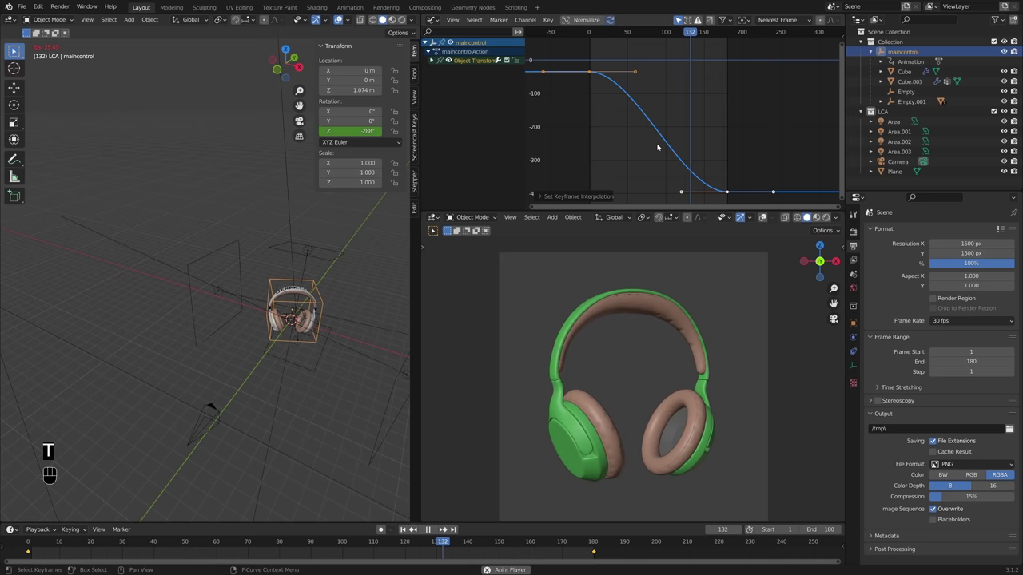
key(space)
key(space)
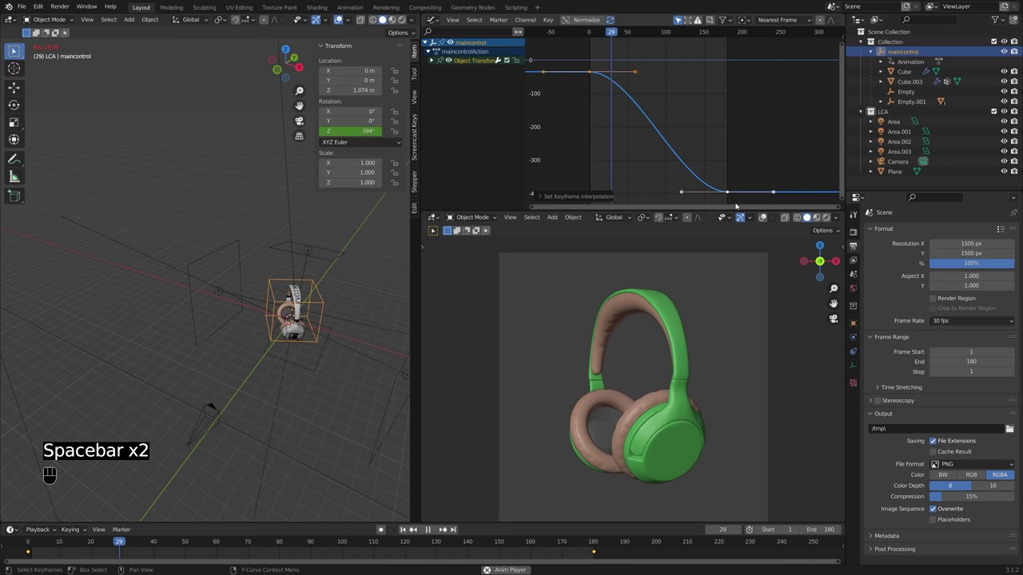
Step: Tilt the handles of the end and start rotation keyframes to reshape the easing, then play back
click(731, 194)
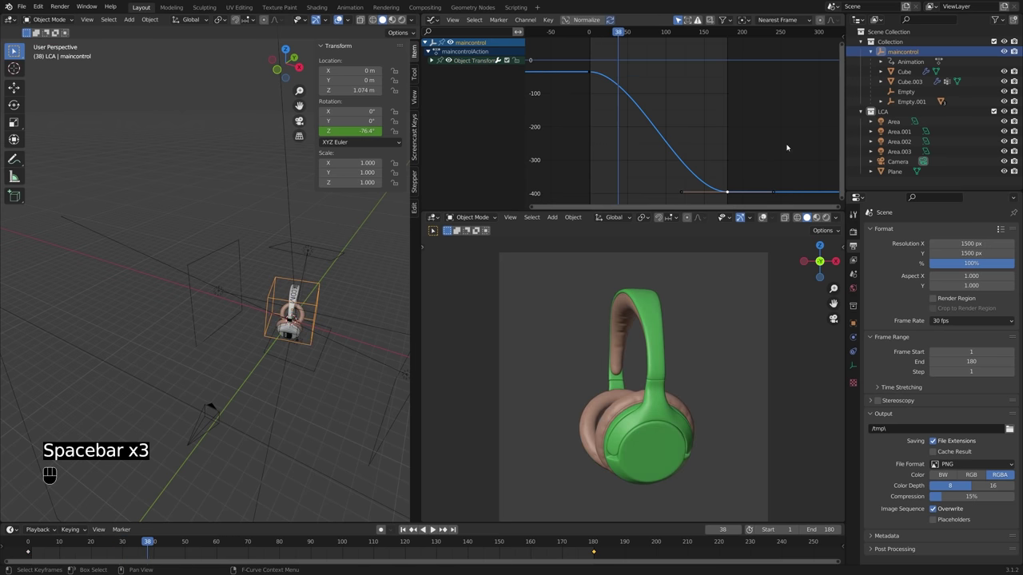
key(r)
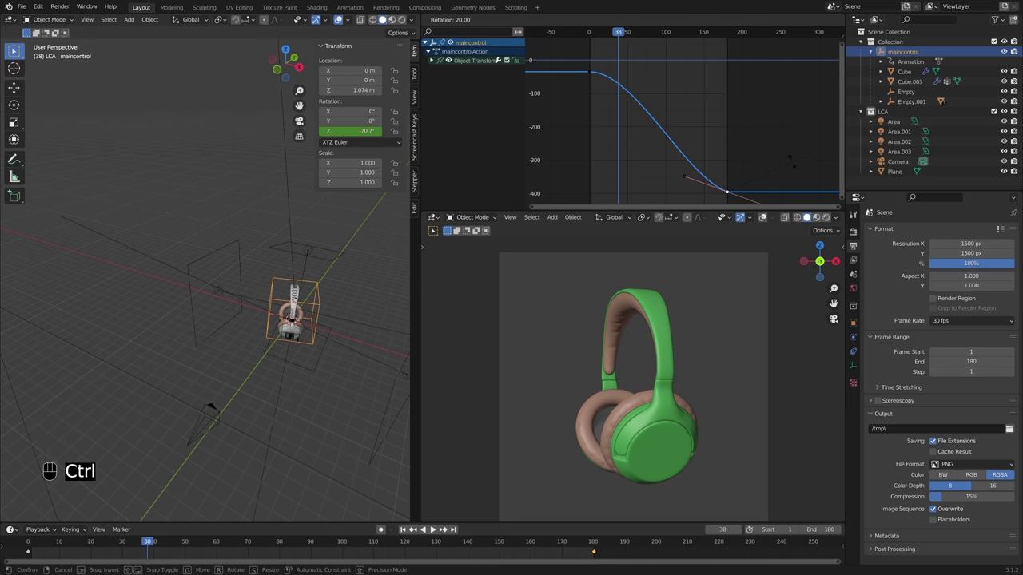
click(795, 163)
click(597, 75)
key(r)
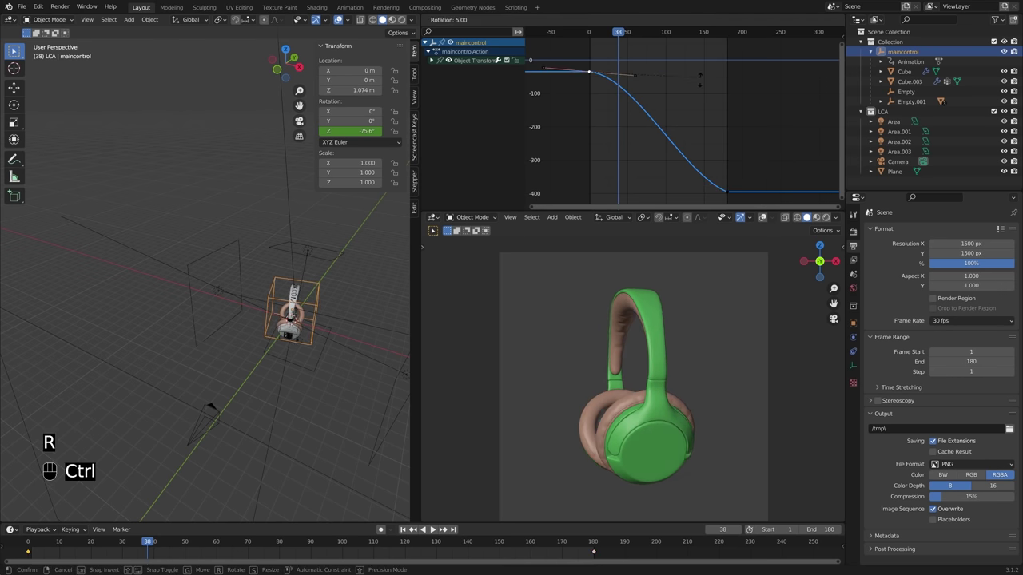
click(699, 102)
key(alt+a)
click(704, 35)
key(space)
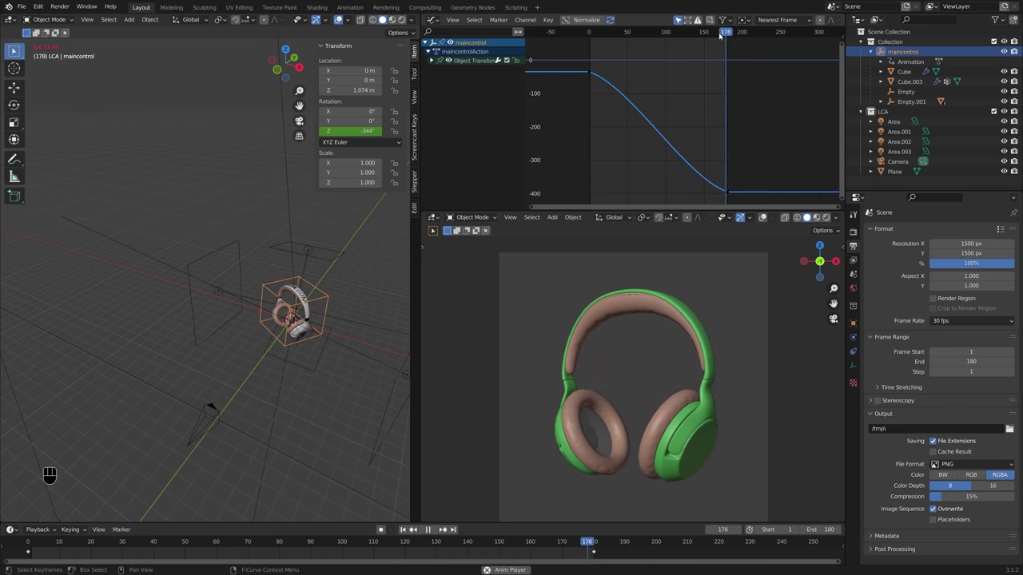
Step: Scale the keyframe handles so the spin eases more smoothly into its final angle
click(734, 194)
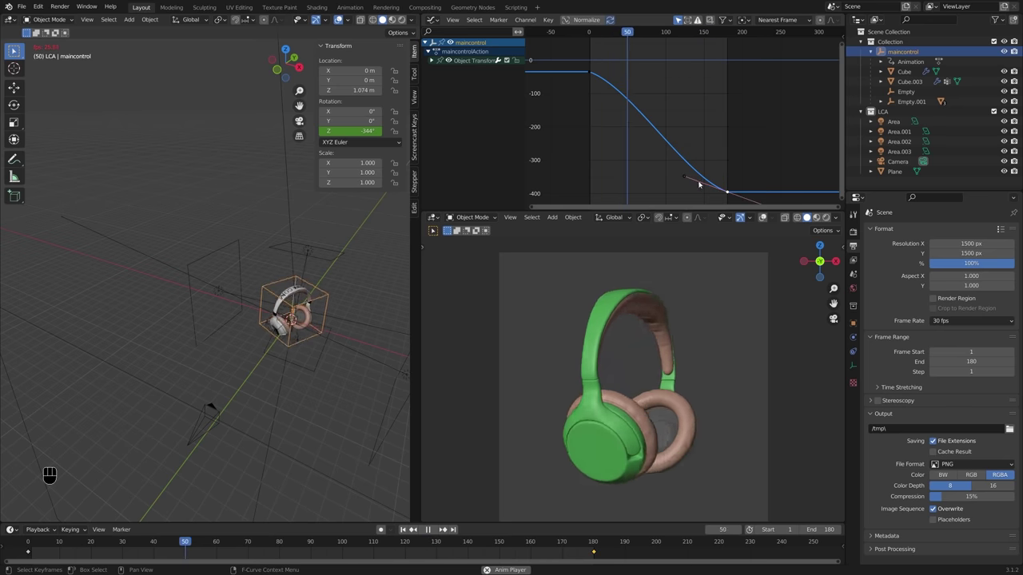
click(689, 179)
key(s)
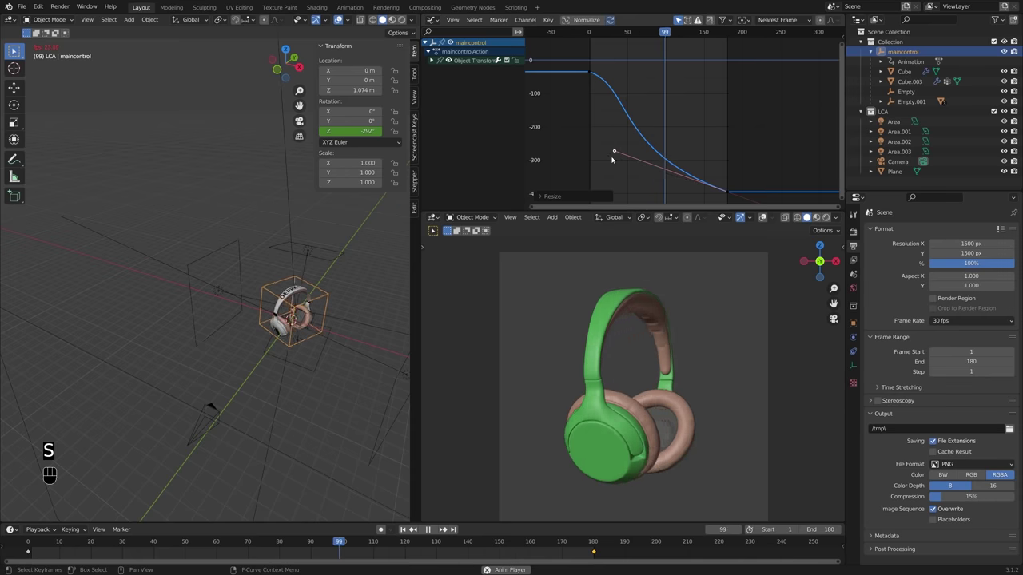
click(590, 74)
click(633, 88)
key(s)
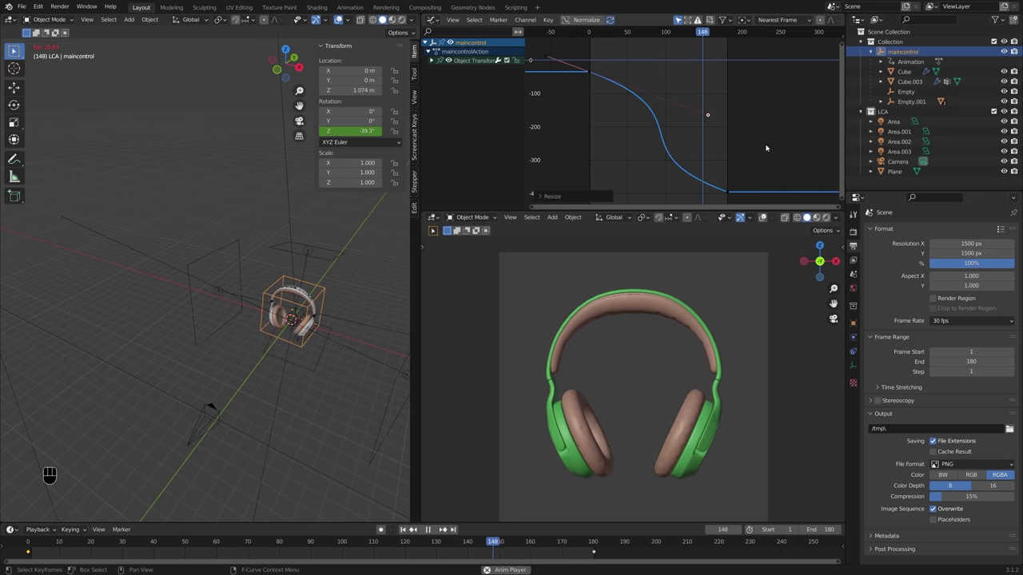
key(space)
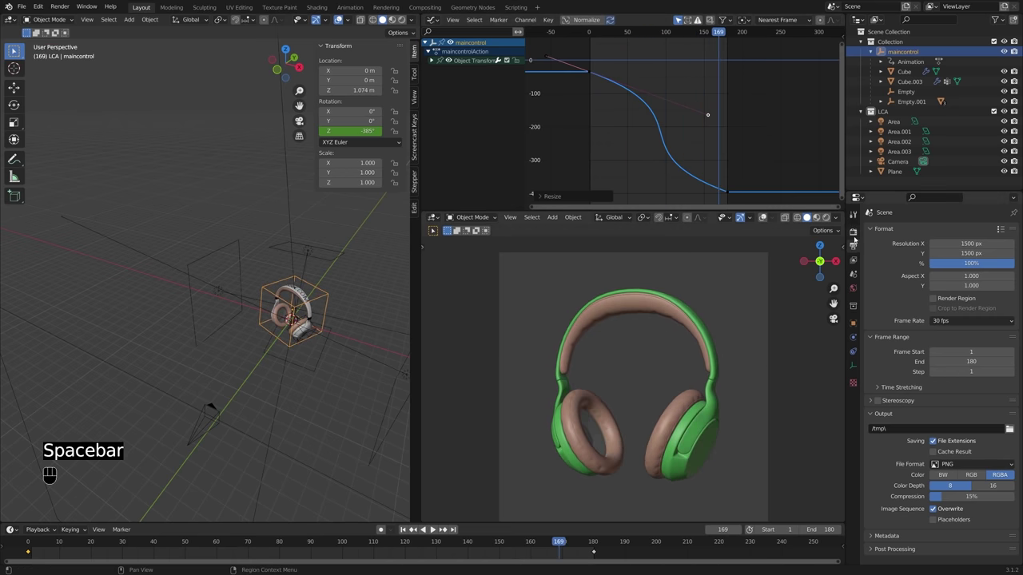
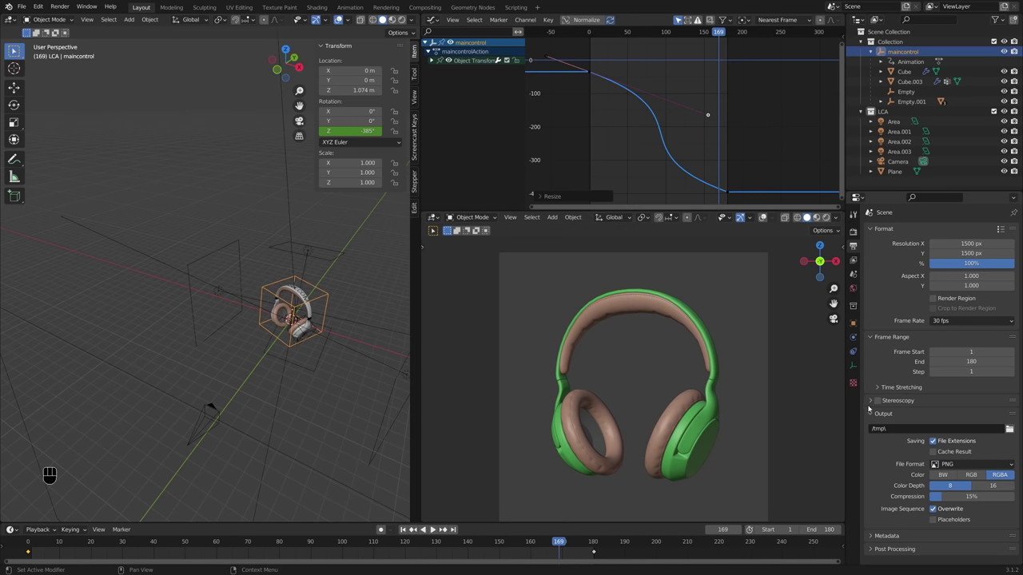
Step: Play the turntable and switch the camera viewport to Rendered shading
drag(979, 466, 879, 431)
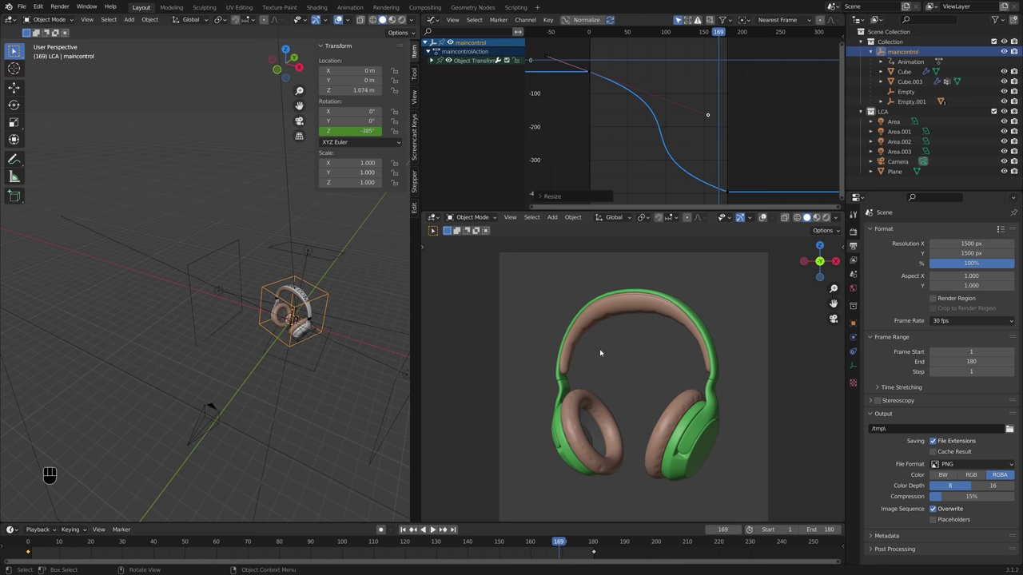
key(space)
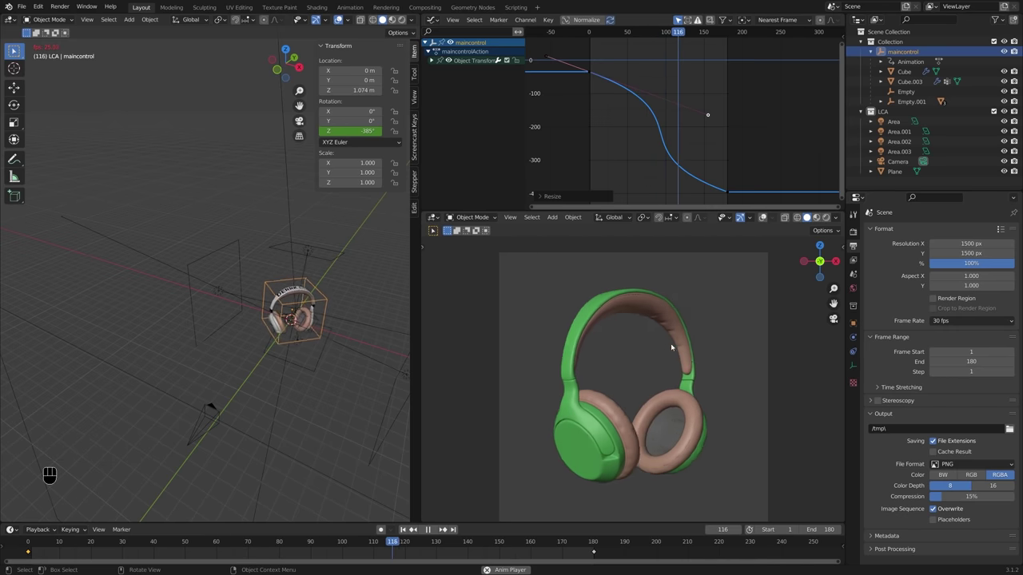
key(space)
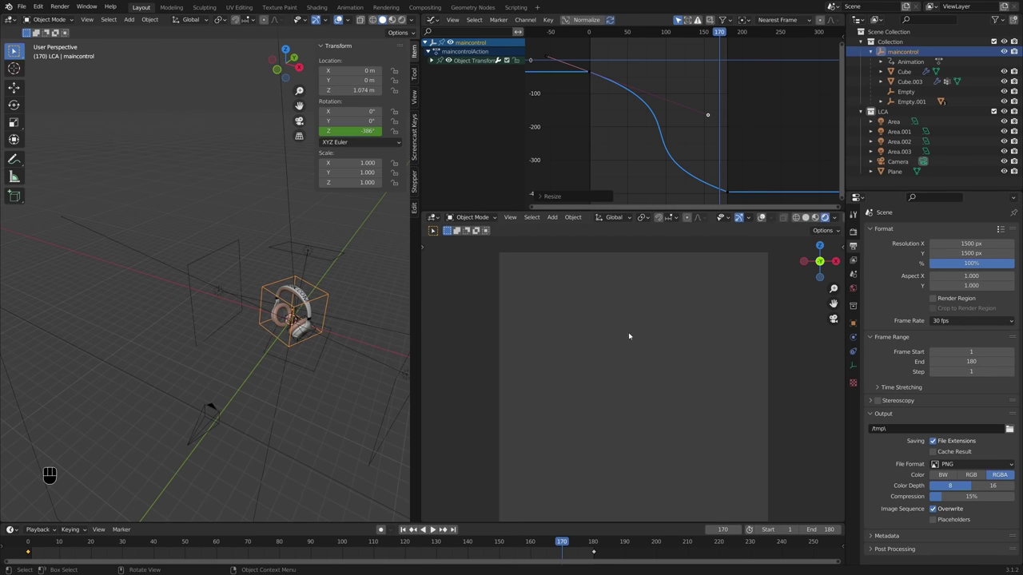
Step: Scrub to frame 92 and deselect everything in the scene
drag(47, 546, 446, 528)
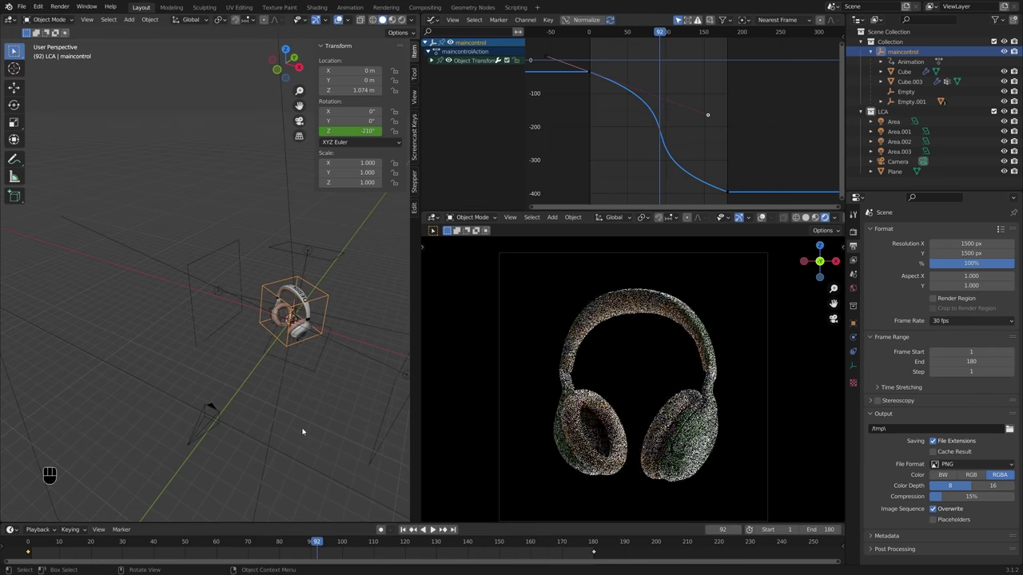
middle_click(446, 527)
click(446, 528)
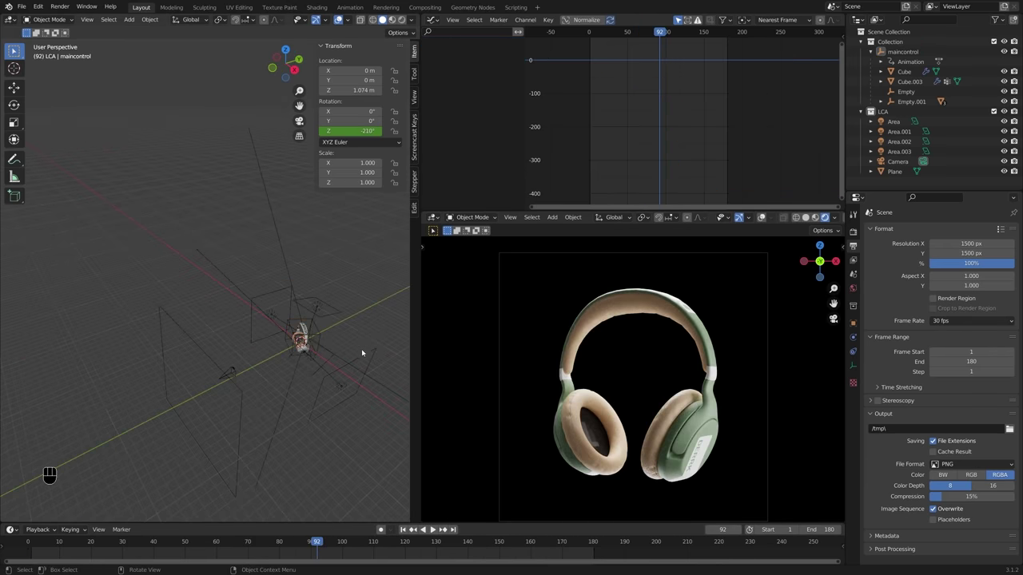
middle_click(447, 528)
Step: Add a mesh plane and rotate it 90° about X in Edit Mode so it stands upright
key(shift+a)
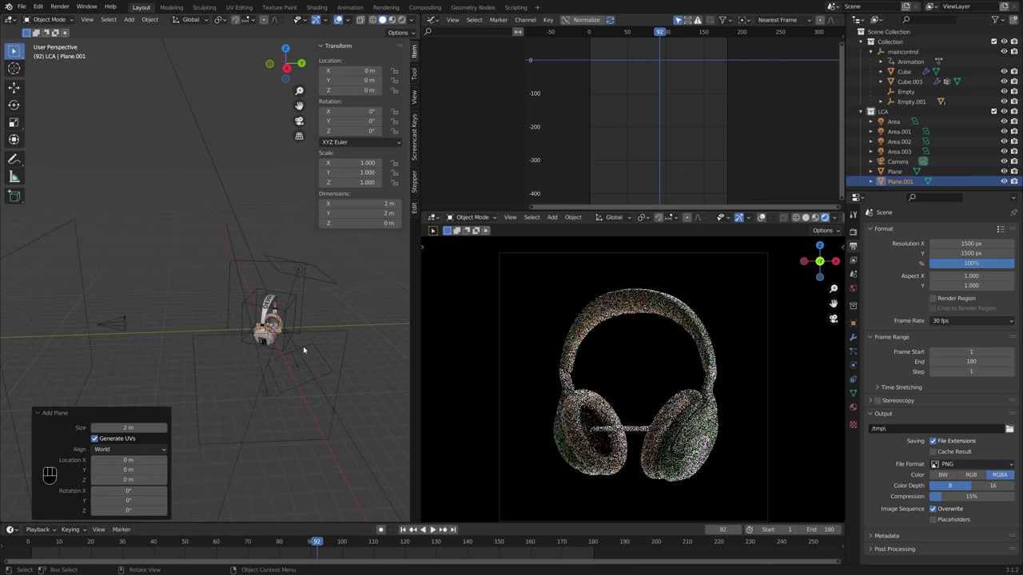
middle_click(447, 528)
key(Tab)
key(r)
key(x)
key(KP_9)
key(KP_0)
key(Return)
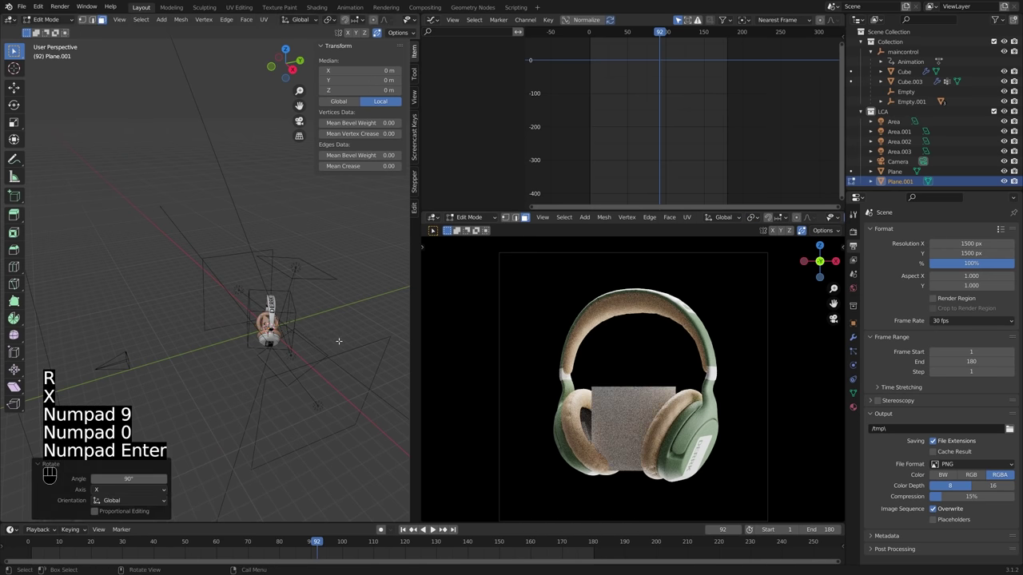
Step: Scale the plane up to a 12.2 m square backdrop behind the headphones and return to Object Mode
middle_click(447, 527)
middle_click(447, 528)
middle_click(447, 527)
middle_click(447, 527)
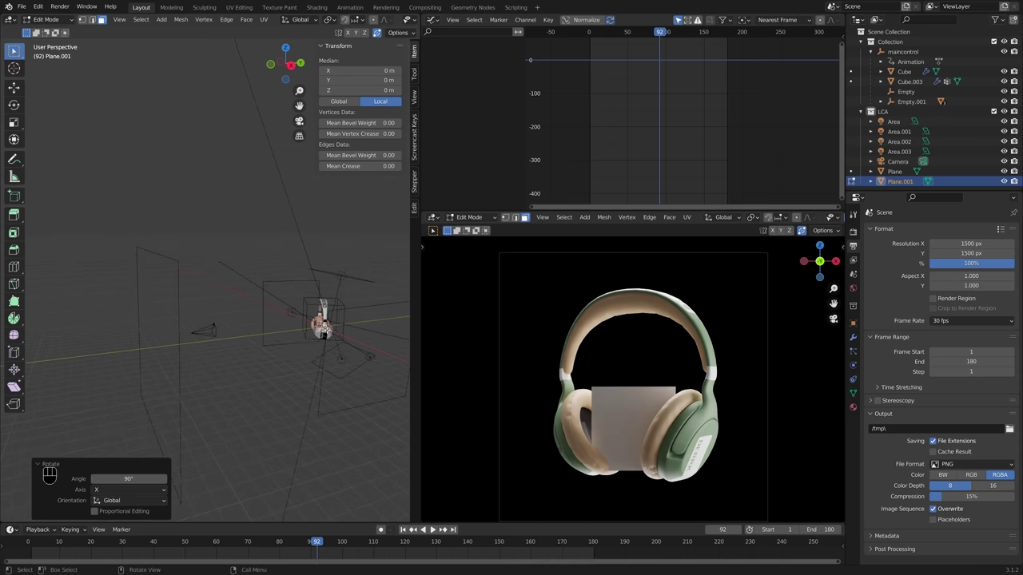
middle_click(447, 528)
middle_click(447, 528)
key(s)
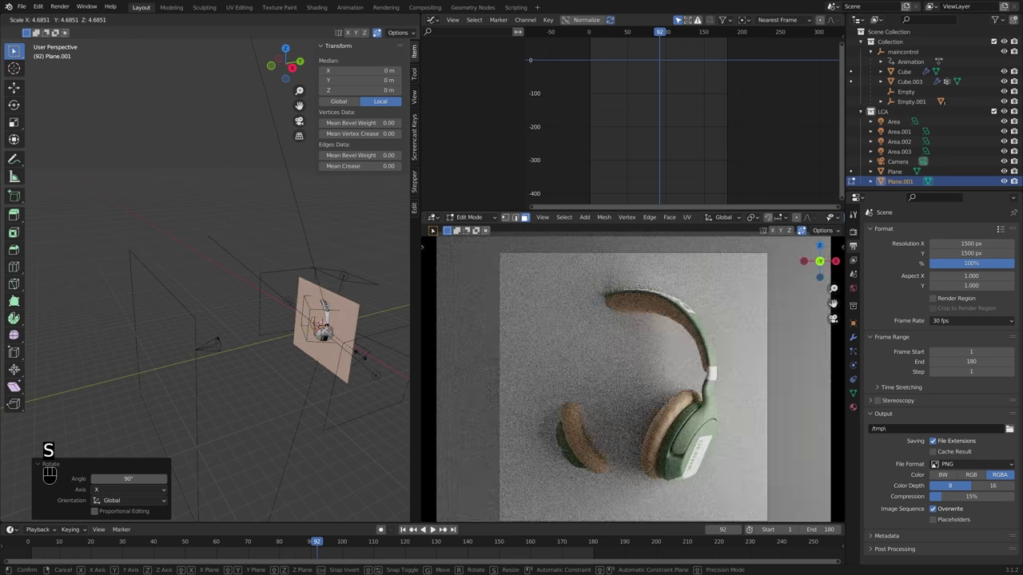
click(447, 527)
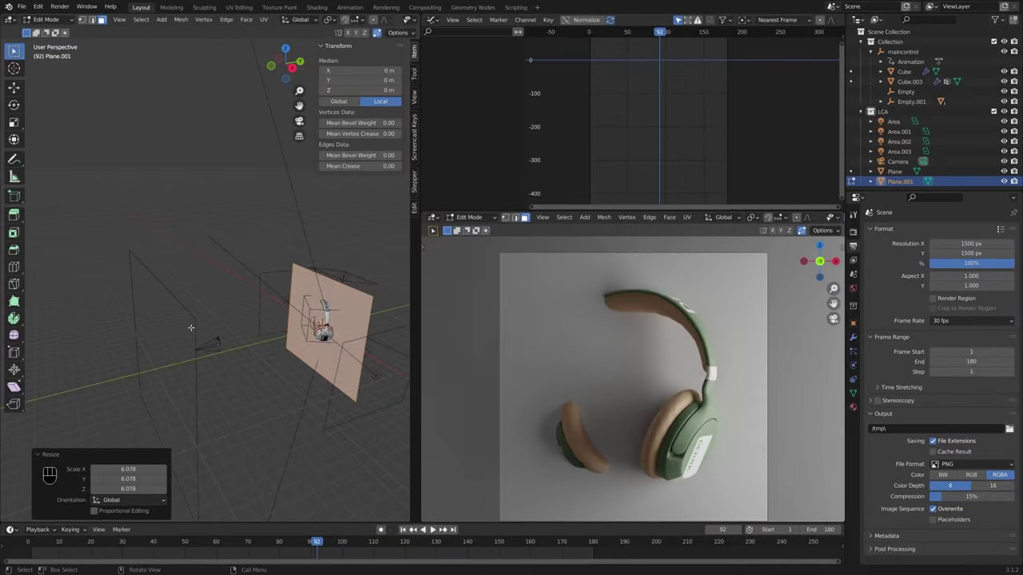
middle_click(447, 528)
middle_click(447, 528)
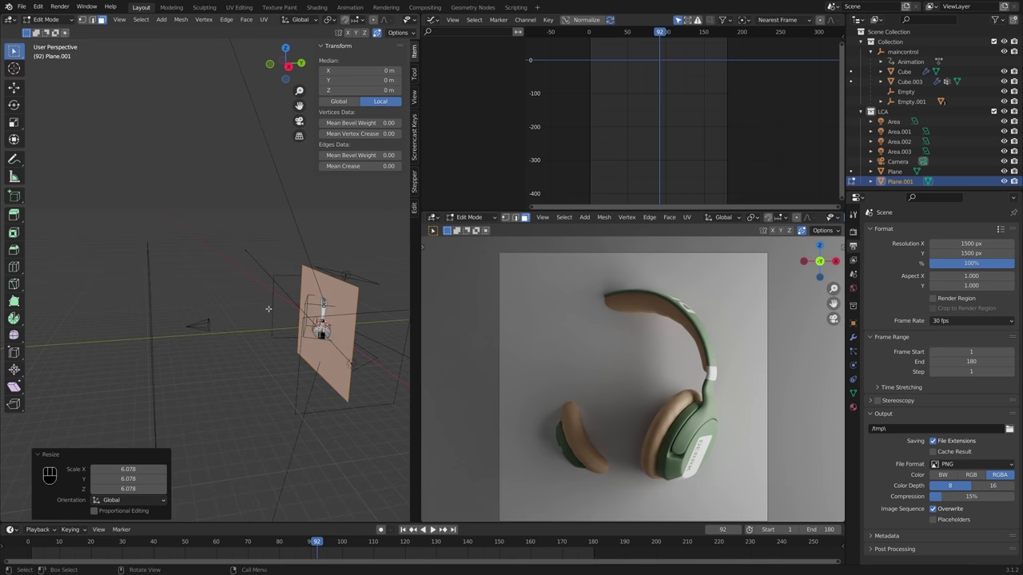
key(Tab)
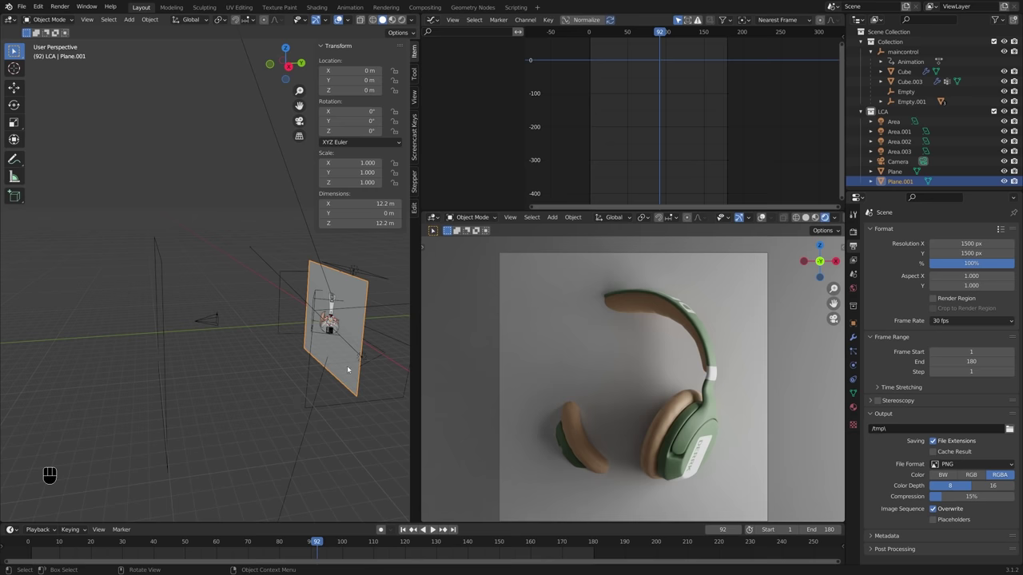
key(g)
key(y)
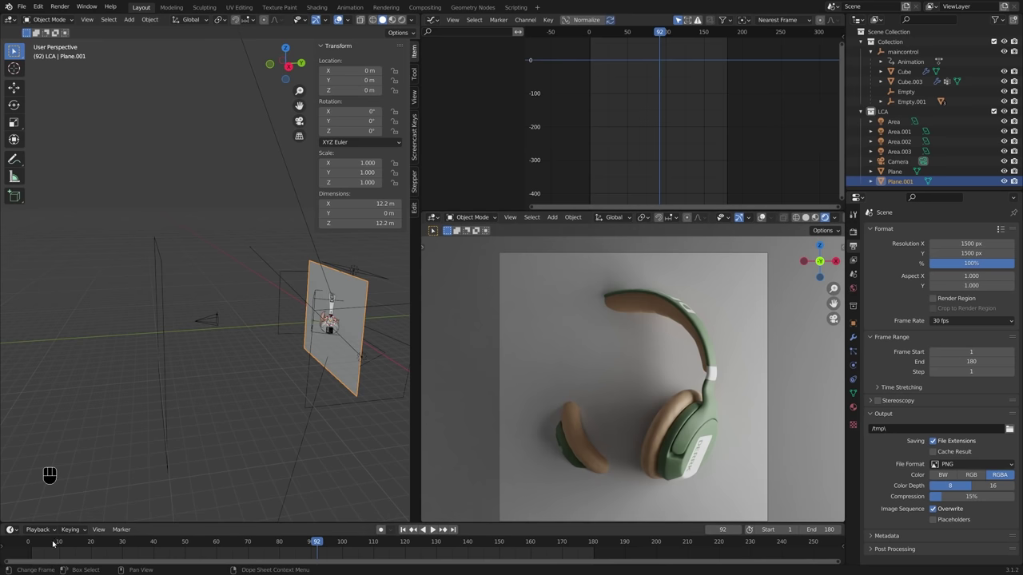
Step: Create a new material 'glass' on Plane.001 in the Shader Editor with Transmission 1
drag(65, 545, 412, 538)
double_click(447, 527)
click(446, 527)
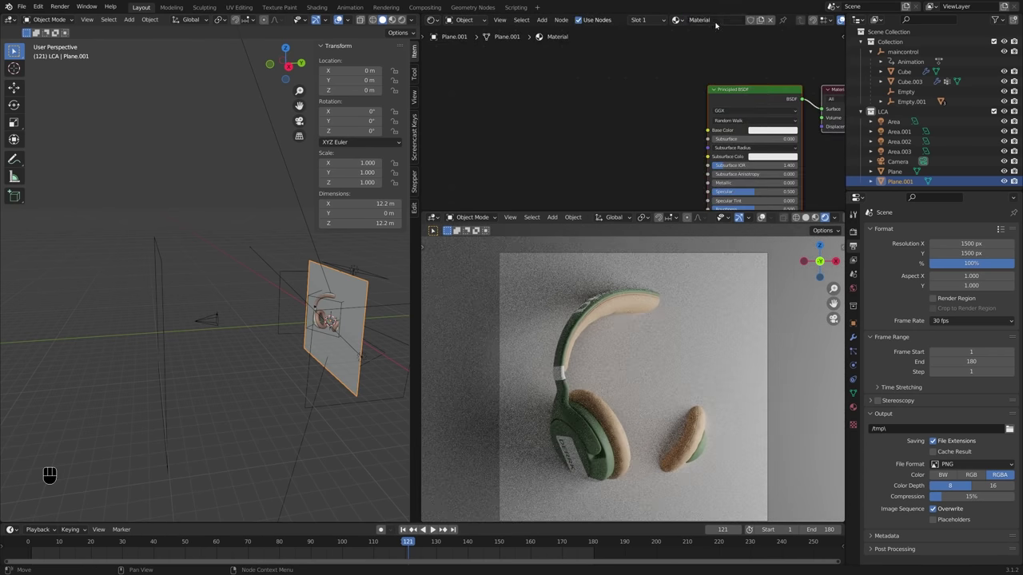
click(447, 527)
key(s)
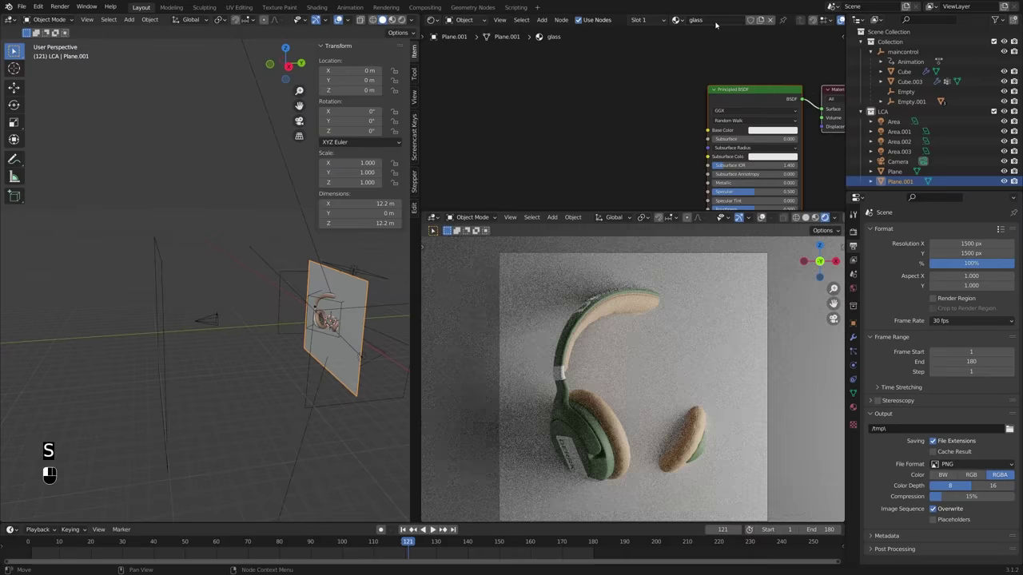
middle_click(447, 528)
middle_click(447, 528)
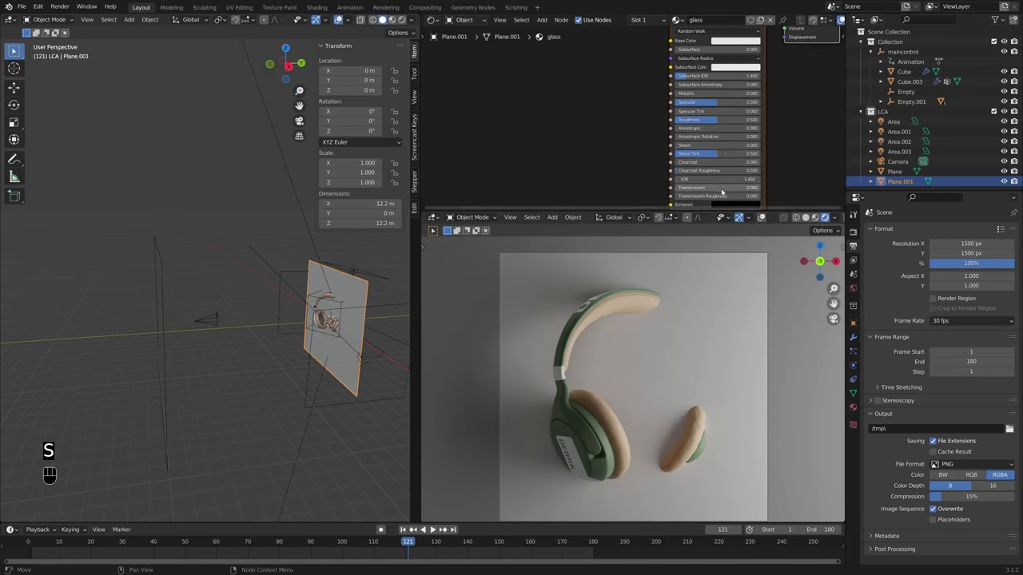
click(447, 527)
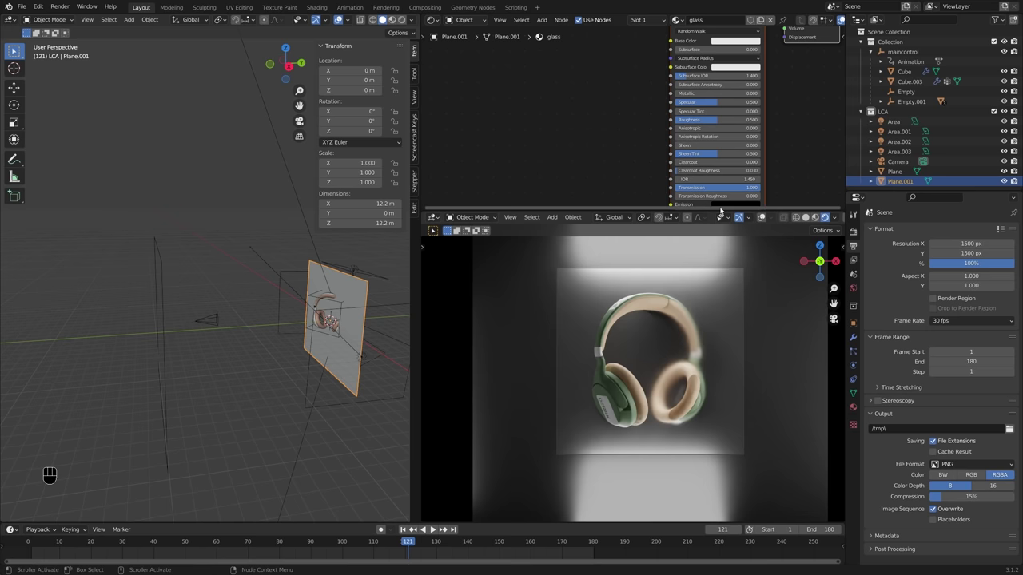
Step: Set the glass Roughness to 0.7 and lower Transmission to 0.56 for a frosted look
middle_click(447, 527)
middle_click(447, 527)
middle_click(447, 528)
click(447, 527)
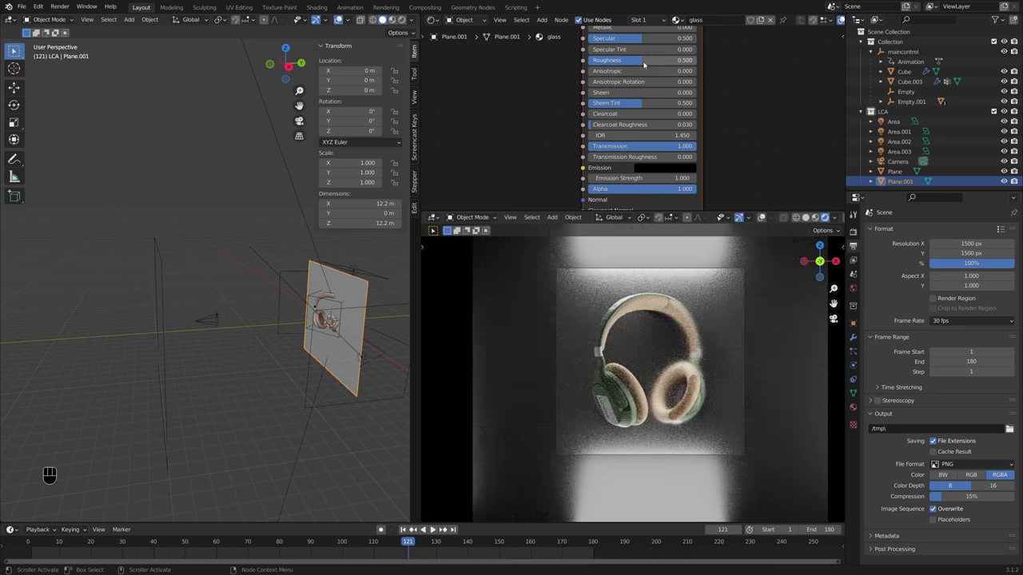
click(446, 528)
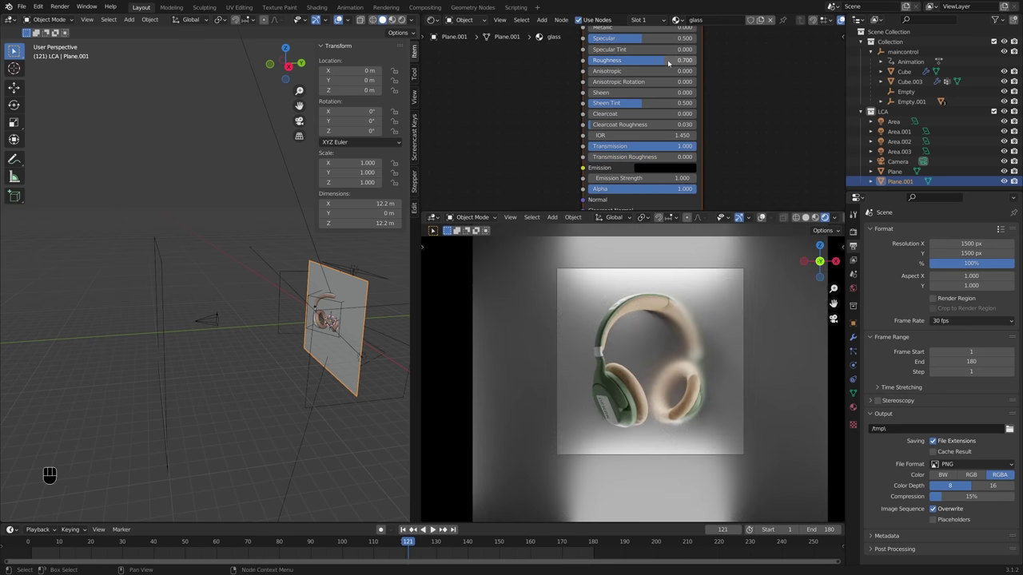
click(447, 528)
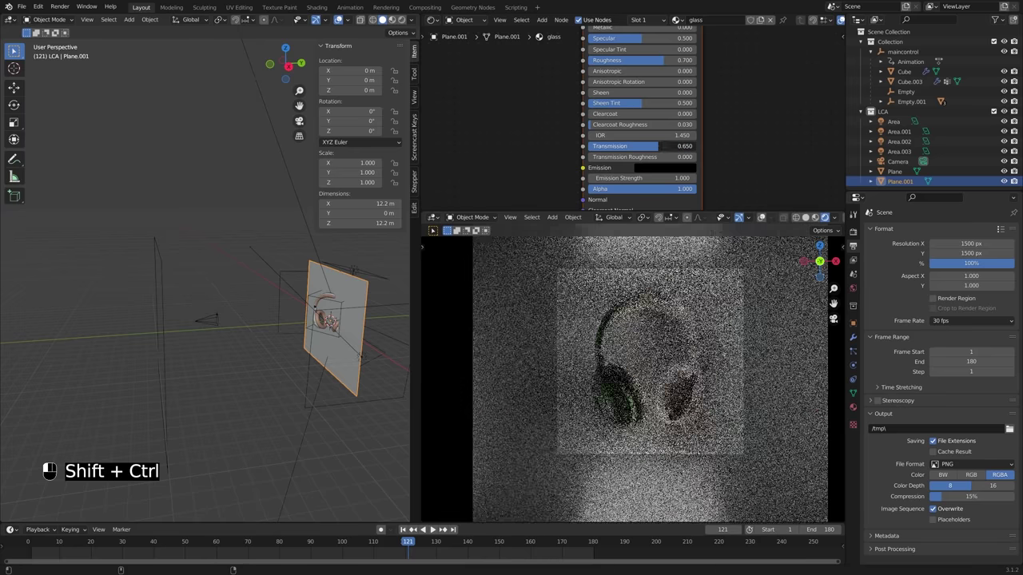
key(space)
key(space)
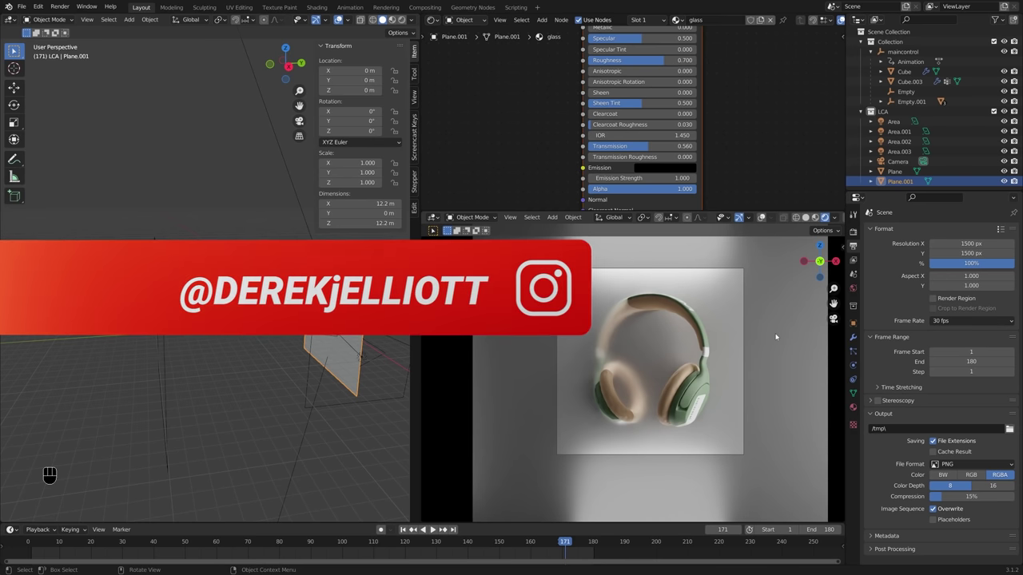
Step: Play the turntable animation with the frosted-glass backdrop and scrub the timeline
key(space)
key(space)
drag(69, 542, 78, 552)
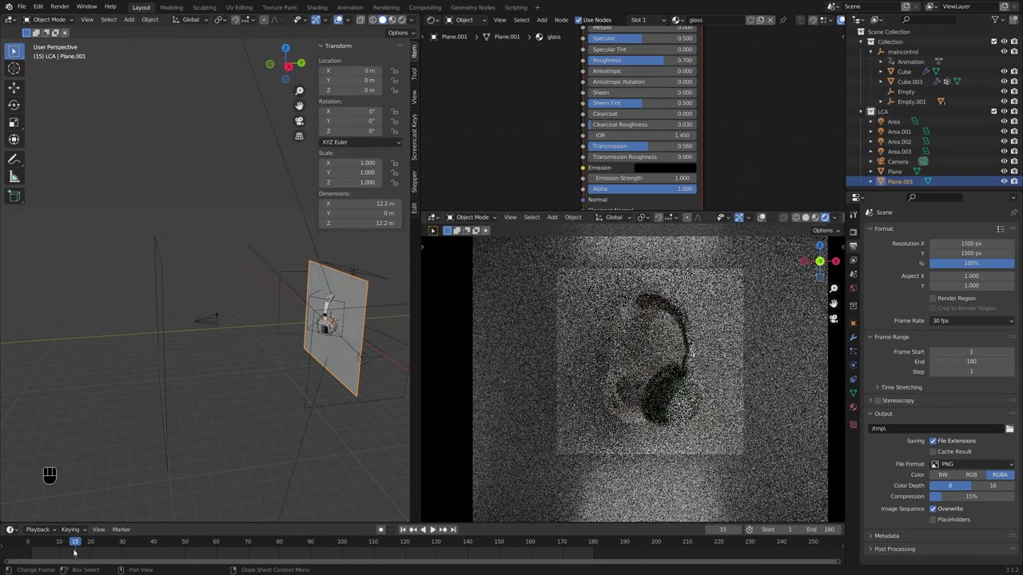